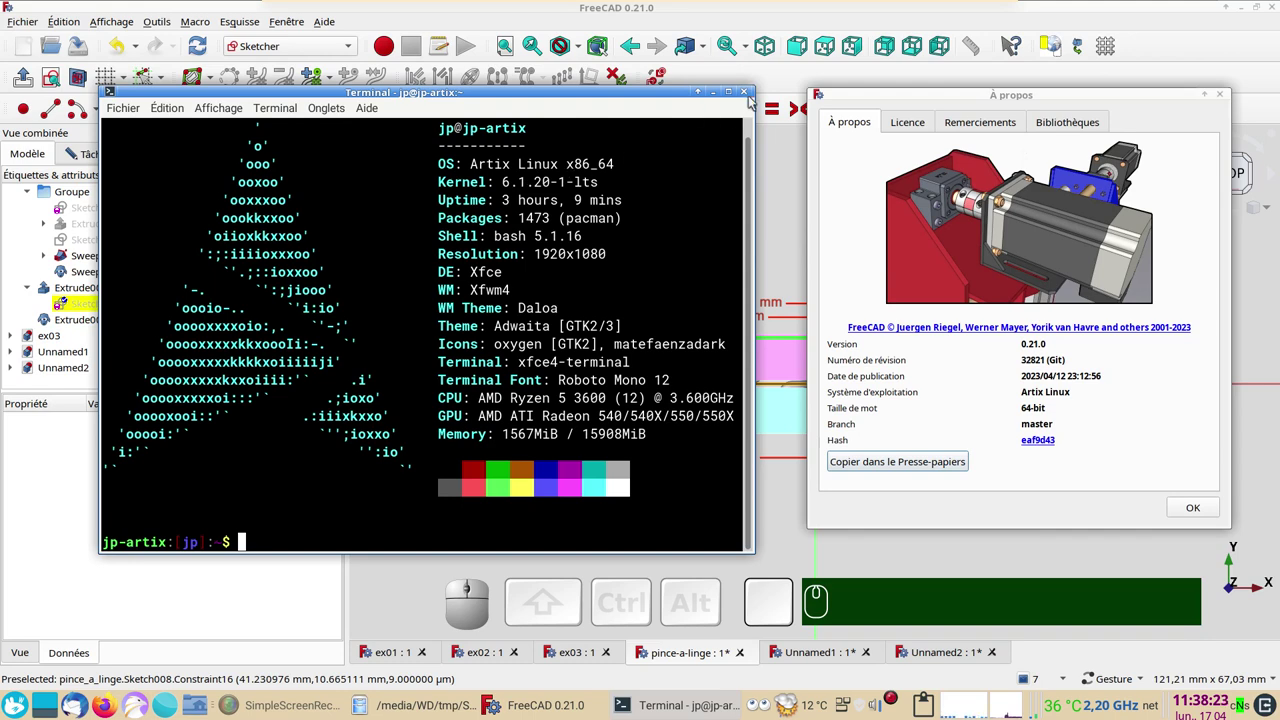
{"action": "left_click", "coordinate": [1199, 503]}
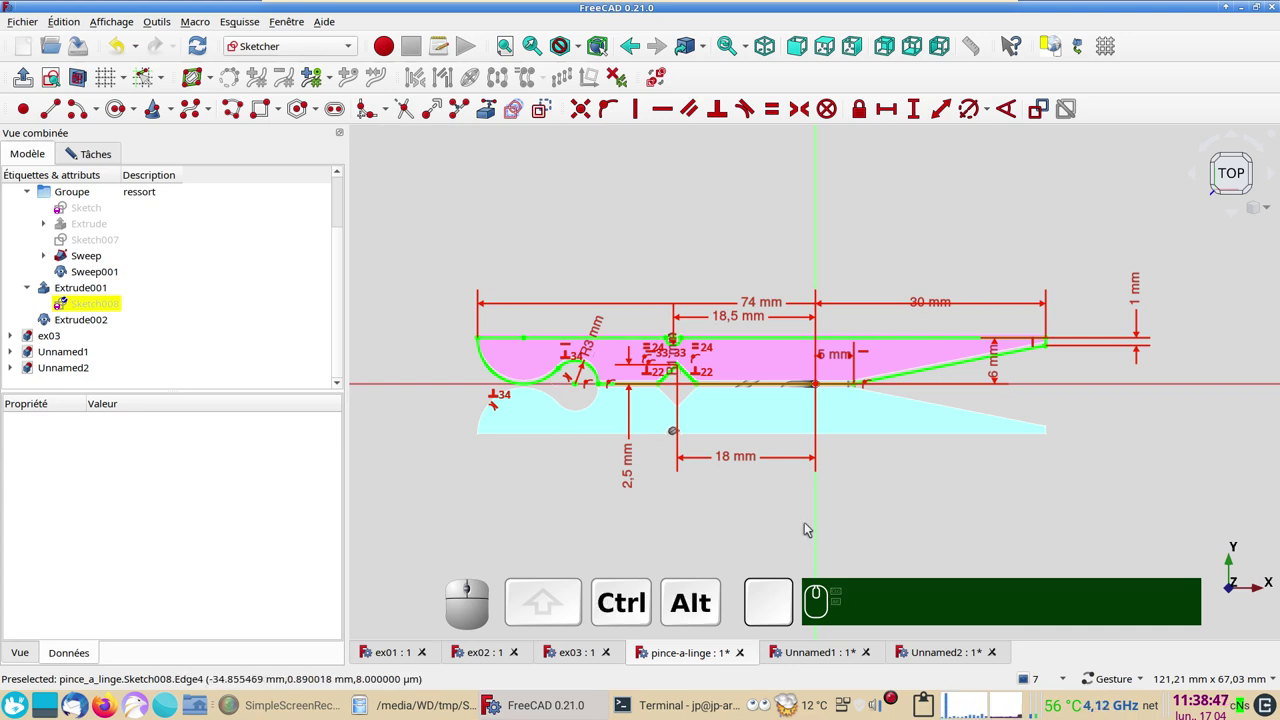
{"action": "left_click_drag", "start_coordinate": [742, 516], "coordinate": [669, 395]}
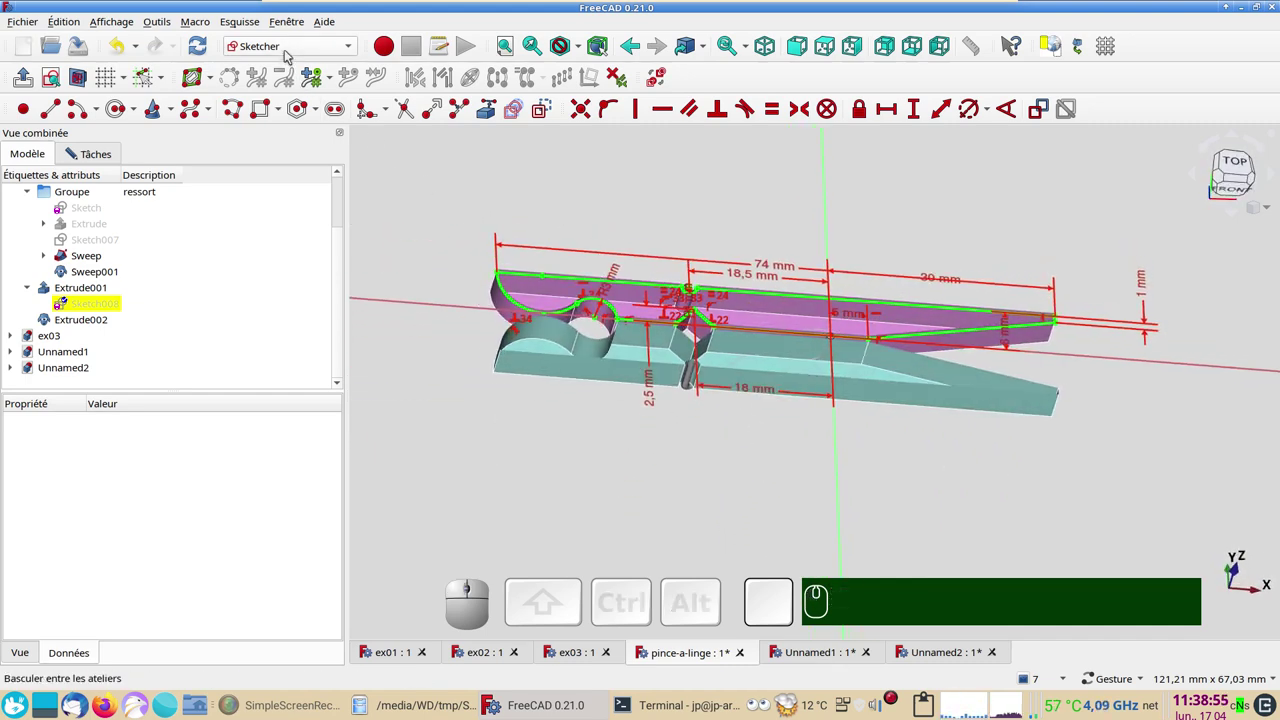
{"action": "left_click", "coordinate": [290, 49]}
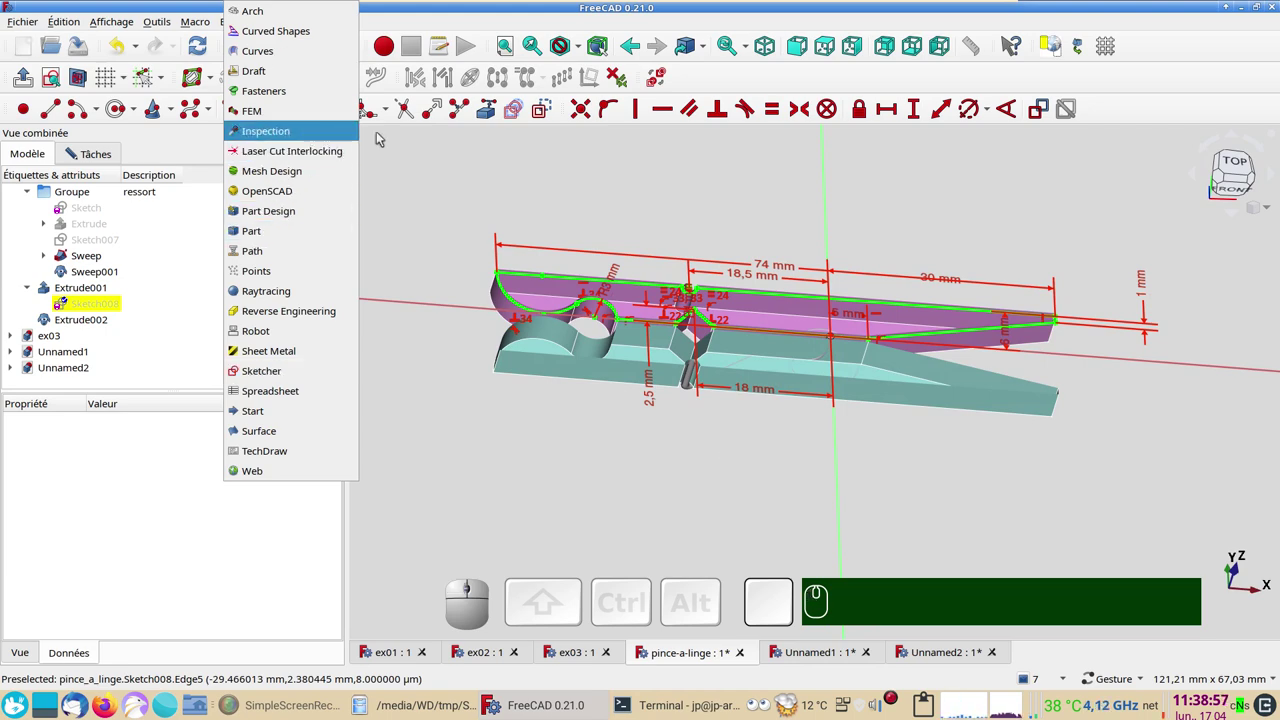
{"action": "left_click", "coordinate": [558, 181]}
{"action": "left_click", "coordinate": [287, 53]}
{"action": "left_click", "coordinate": [524, 189]}
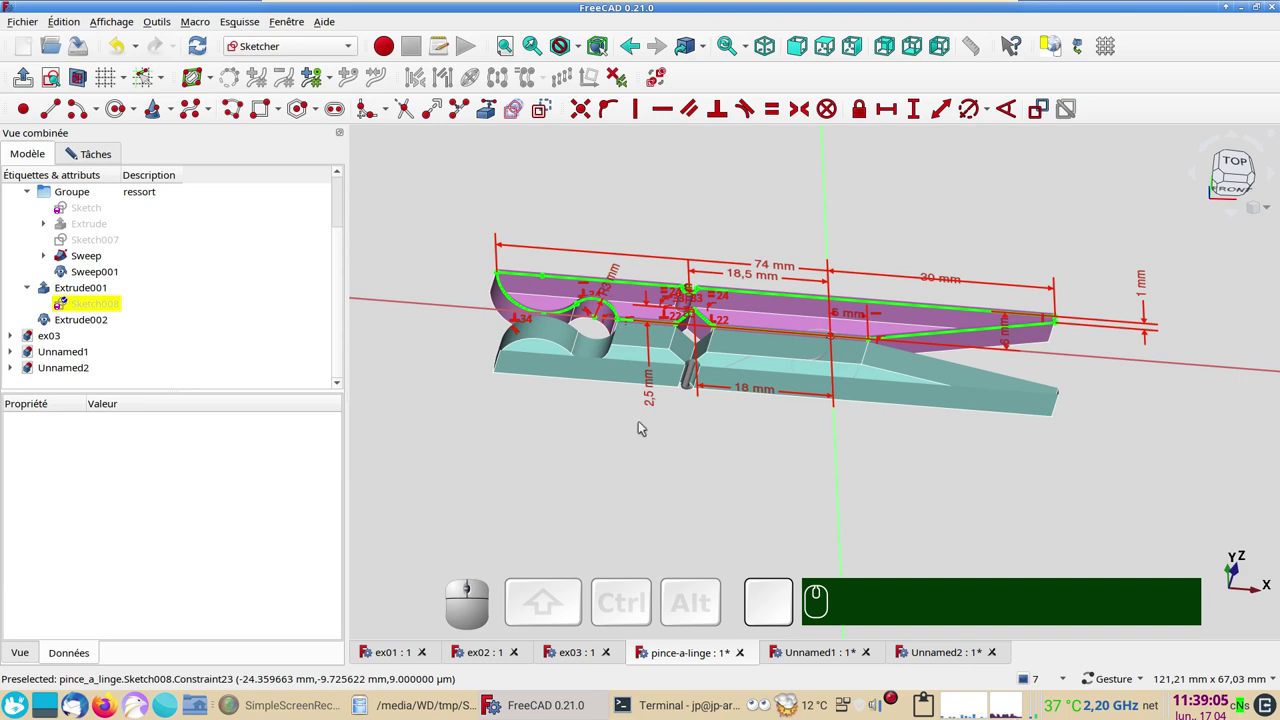
{"action": "left_click_drag", "start_coordinate": [816, 234], "coordinate": [771, 271]}
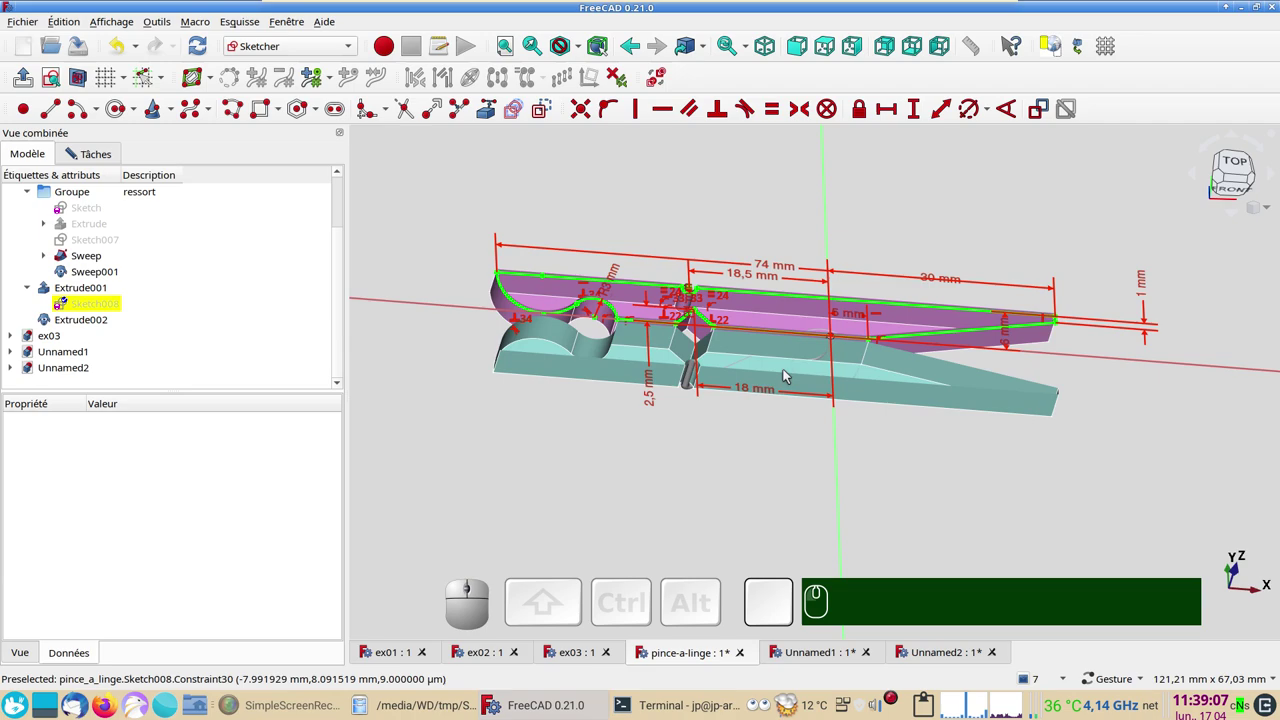
{"action": "left_click_drag", "start_coordinate": [1044, 228], "coordinate": [990, 248]}
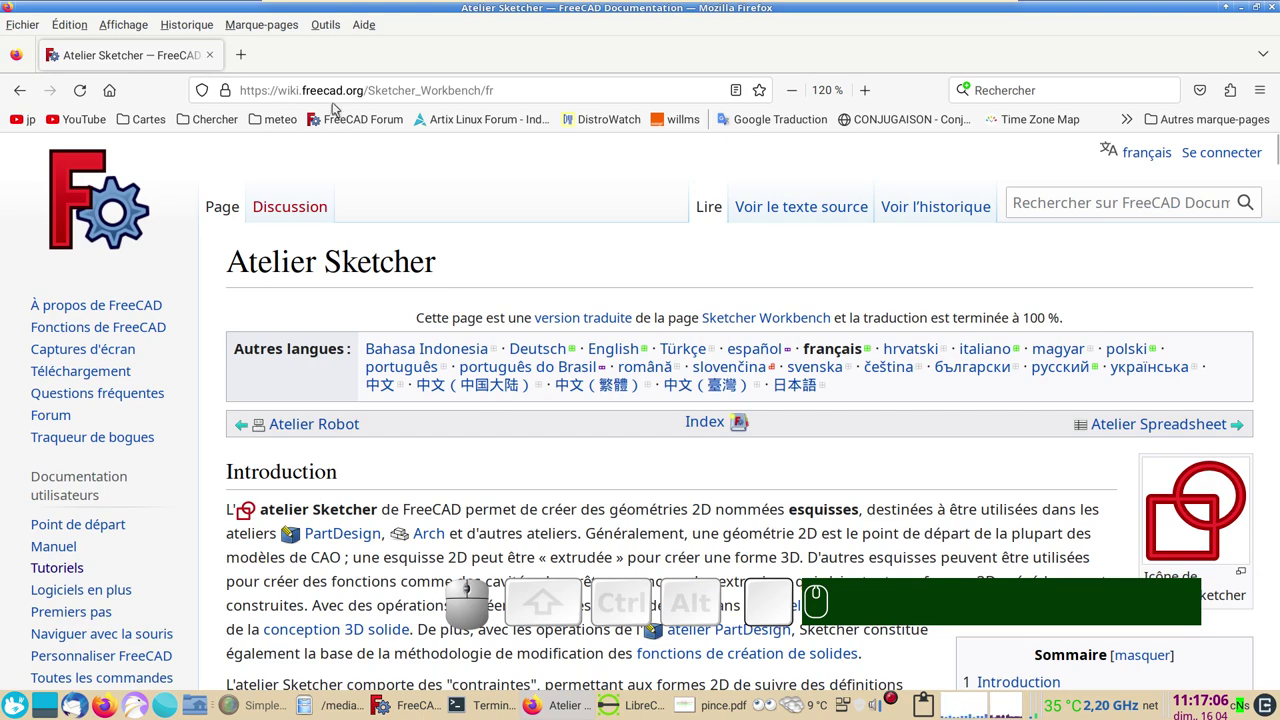
- Scroll down the French Sketcher Workbench wiki page through the Introduction and constraint principles
{"action": "scroll", "scroll_direction": "down", "scroll_amount": 3}
{"action": "scroll", "scroll_direction": "down", "scroll_amount": 3}
{"action": "scroll", "scroll_direction": "down", "scroll_amount": 3}
{"action": "scroll", "scroll_direction": "down", "scroll_amount": 3}
{"action": "scroll", "scroll_direction": "down", "scroll_amount": 3}
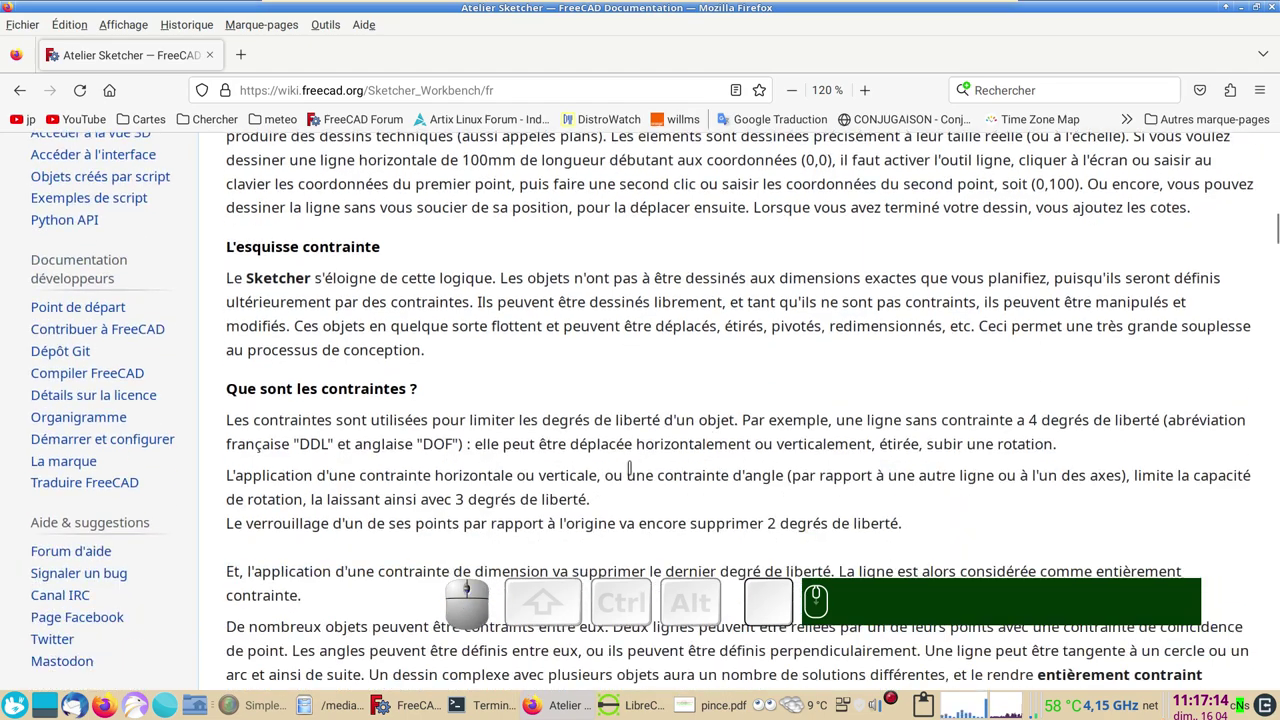
{"action": "scroll", "scroll_direction": "down", "scroll_amount": 3}
{"action": "scroll", "scroll_direction": "down", "scroll_amount": 3}
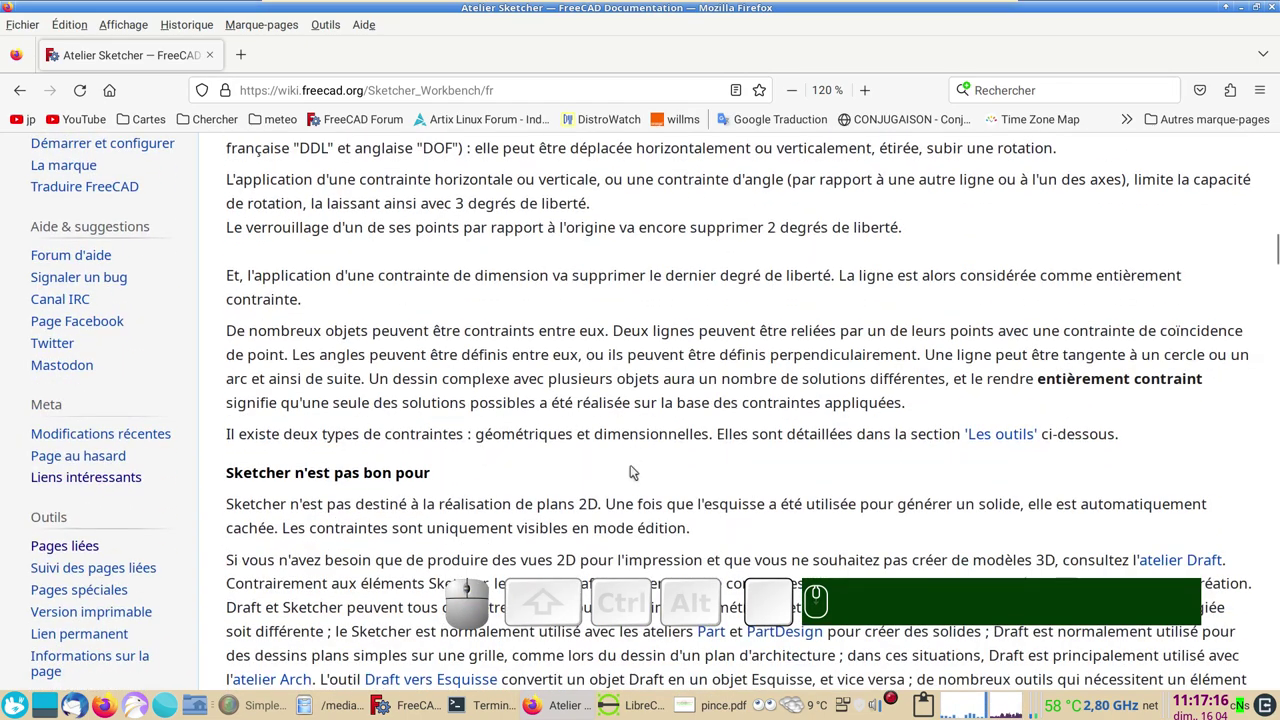
{"action": "scroll", "scroll_direction": "down", "scroll_amount": 3}
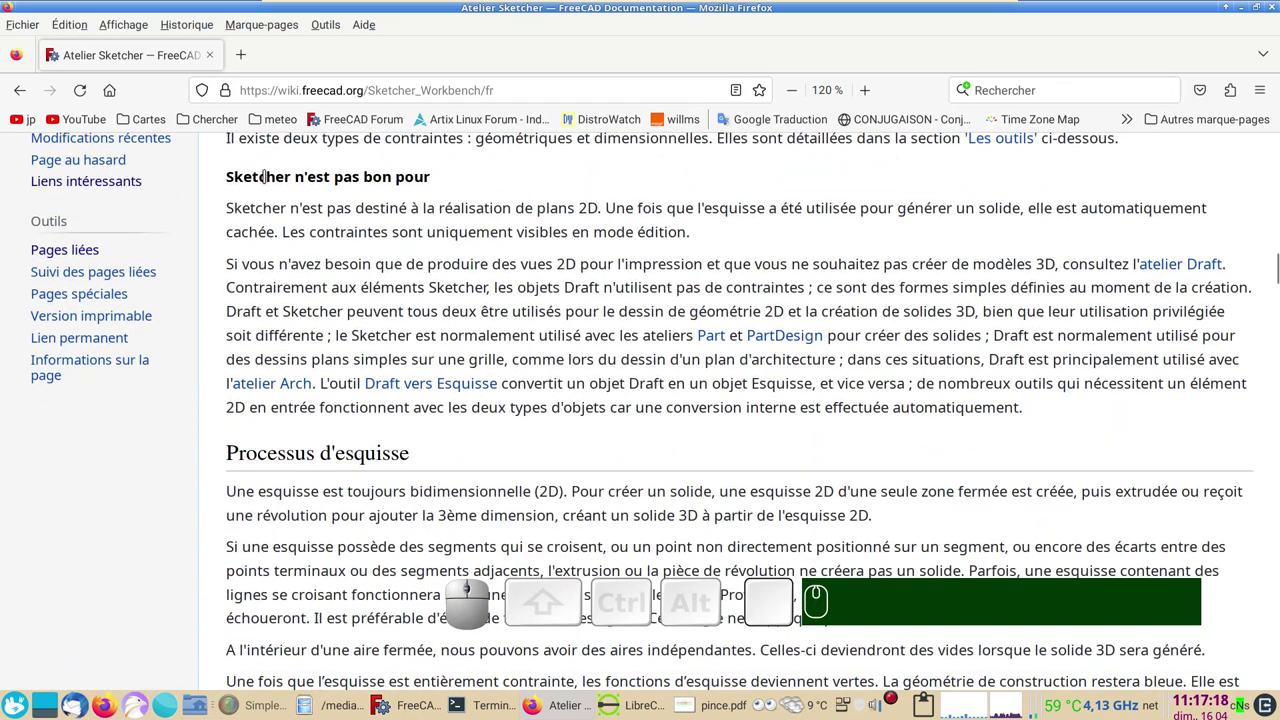
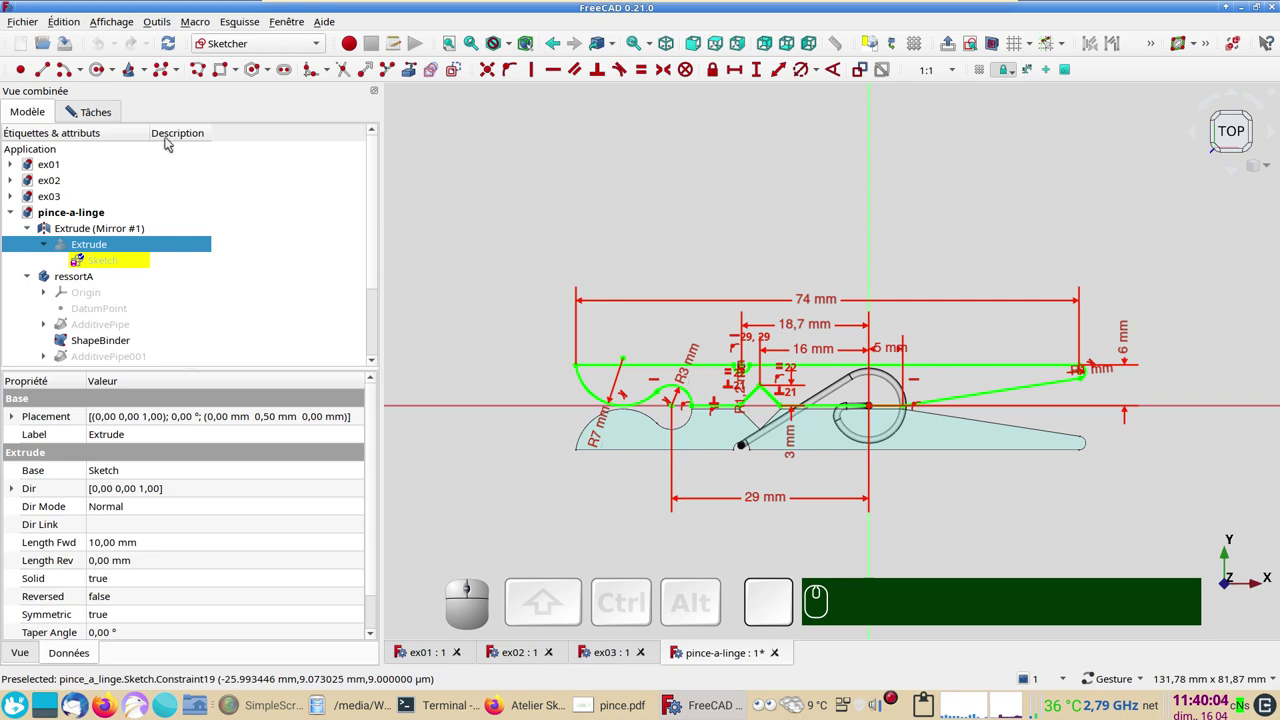
- Bring up Fichier > Exporter au format PDF… and cancel the export dialog
{"action": "left_click", "coordinate": [22, 22]}
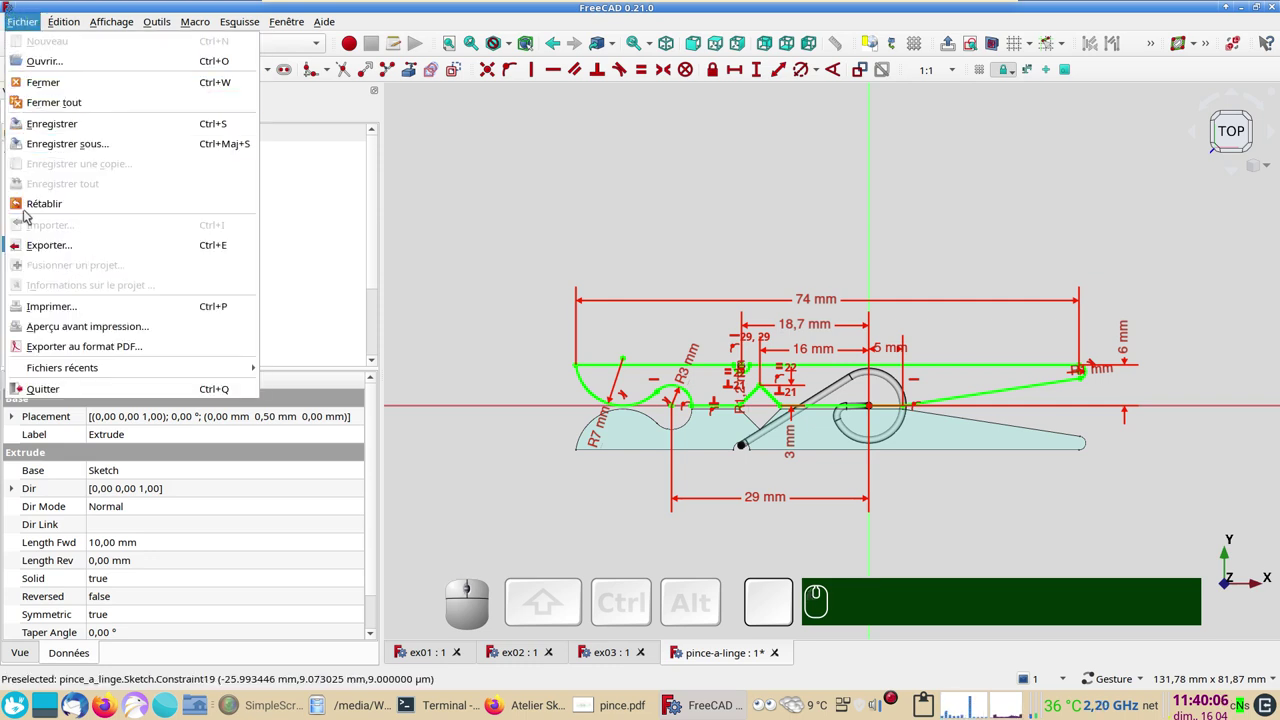
{"action": "left_click", "coordinate": [59, 343]}
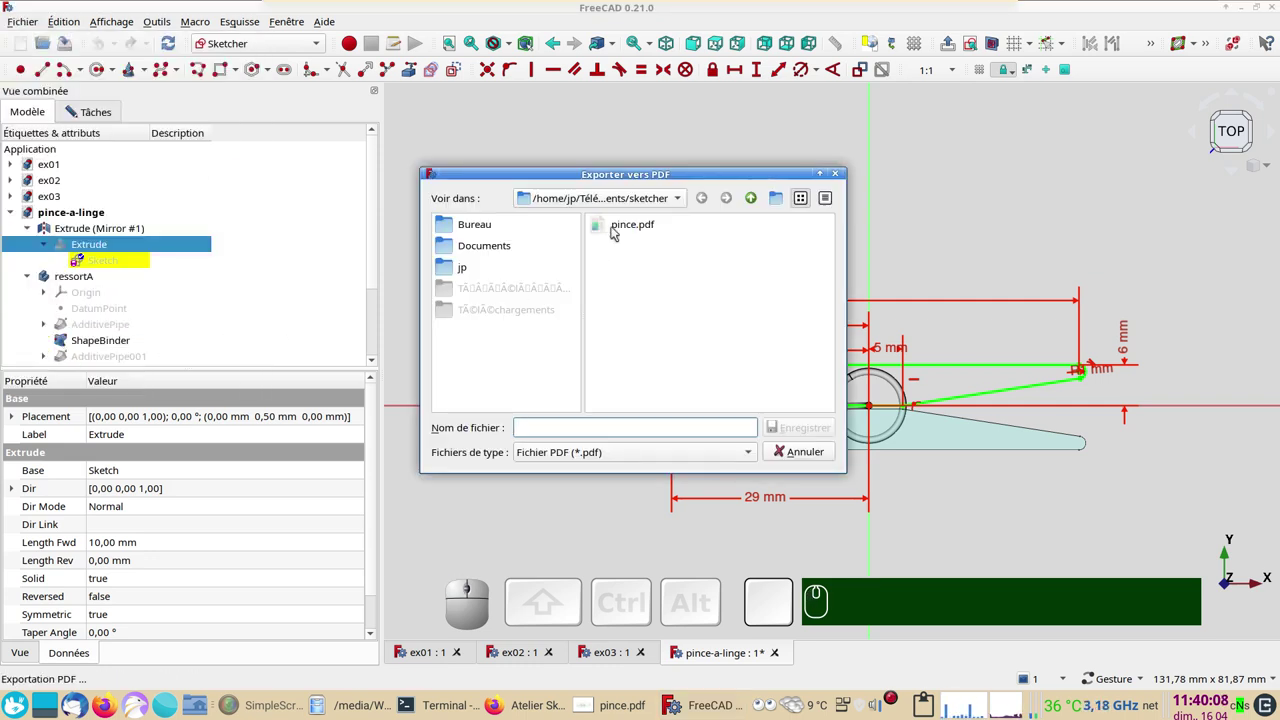
{"action": "left_click", "coordinate": [617, 226]}
{"action": "left_click", "coordinate": [700, 329]}
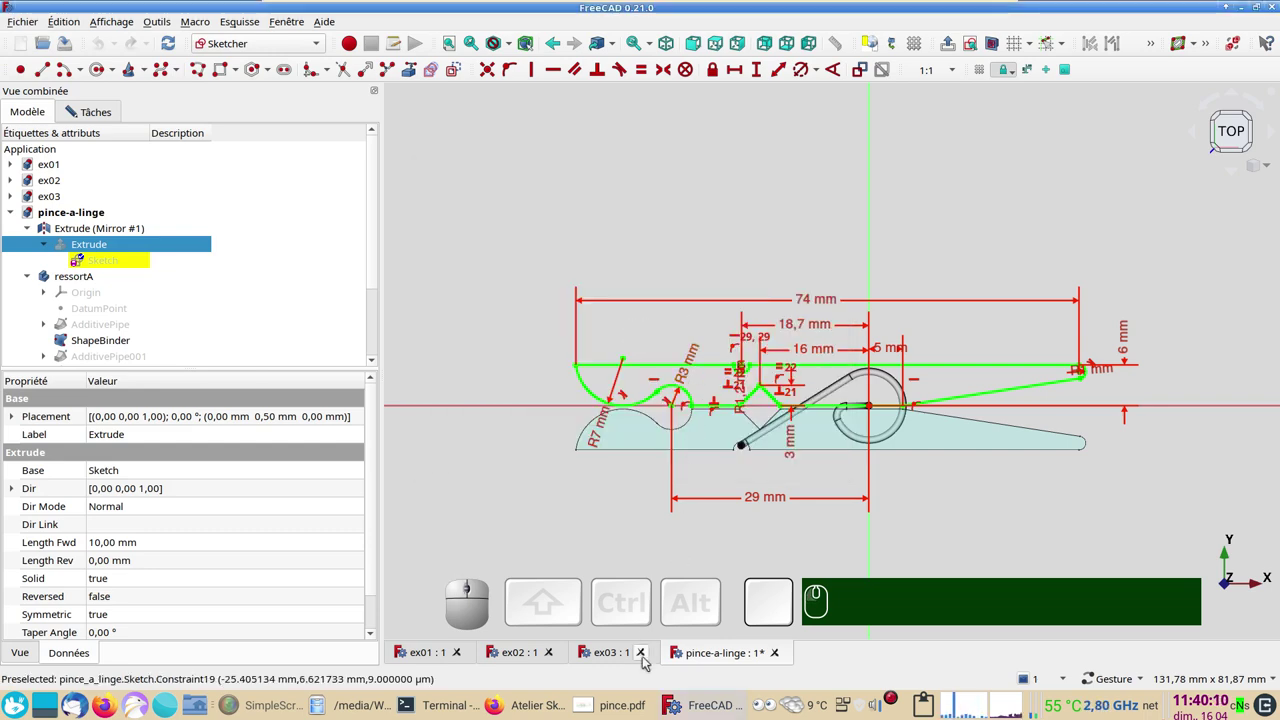
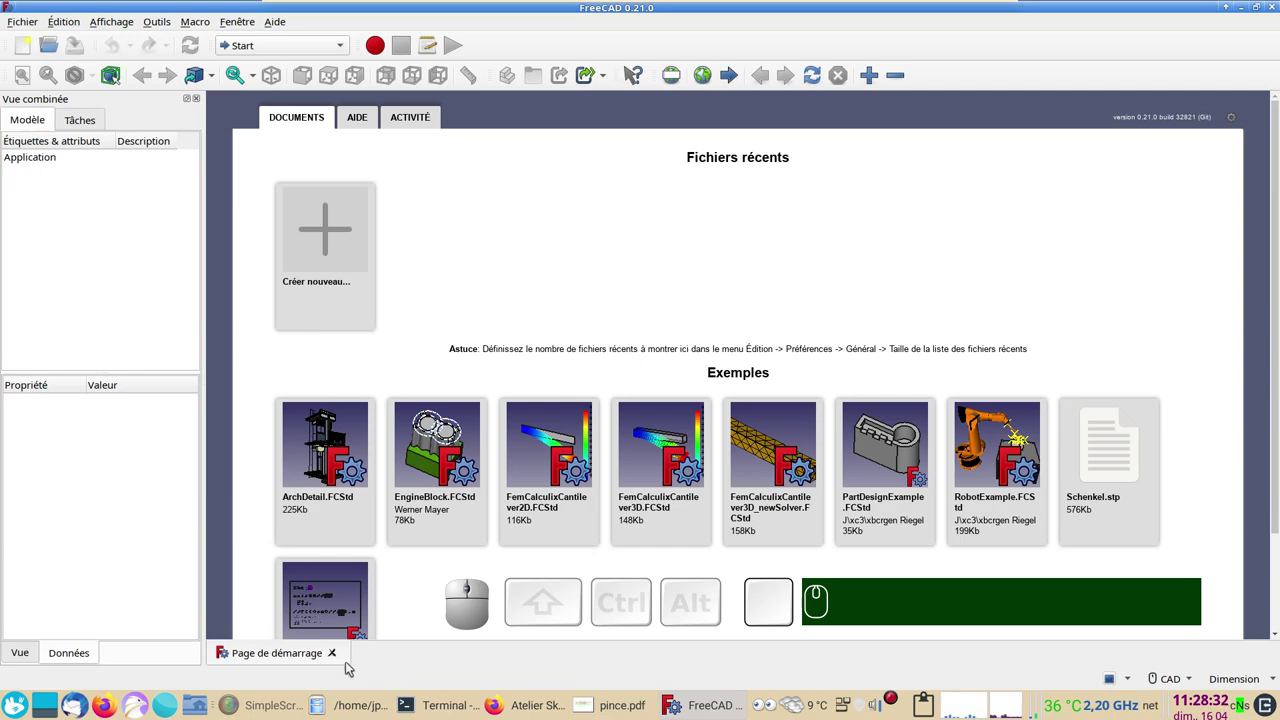
- Close the Start page, switch to the Sketcher workbench and create a new Unnamed document
{"action": "left_click", "coordinate": [337, 655]}
{"action": "left_click", "coordinate": [328, 40]}
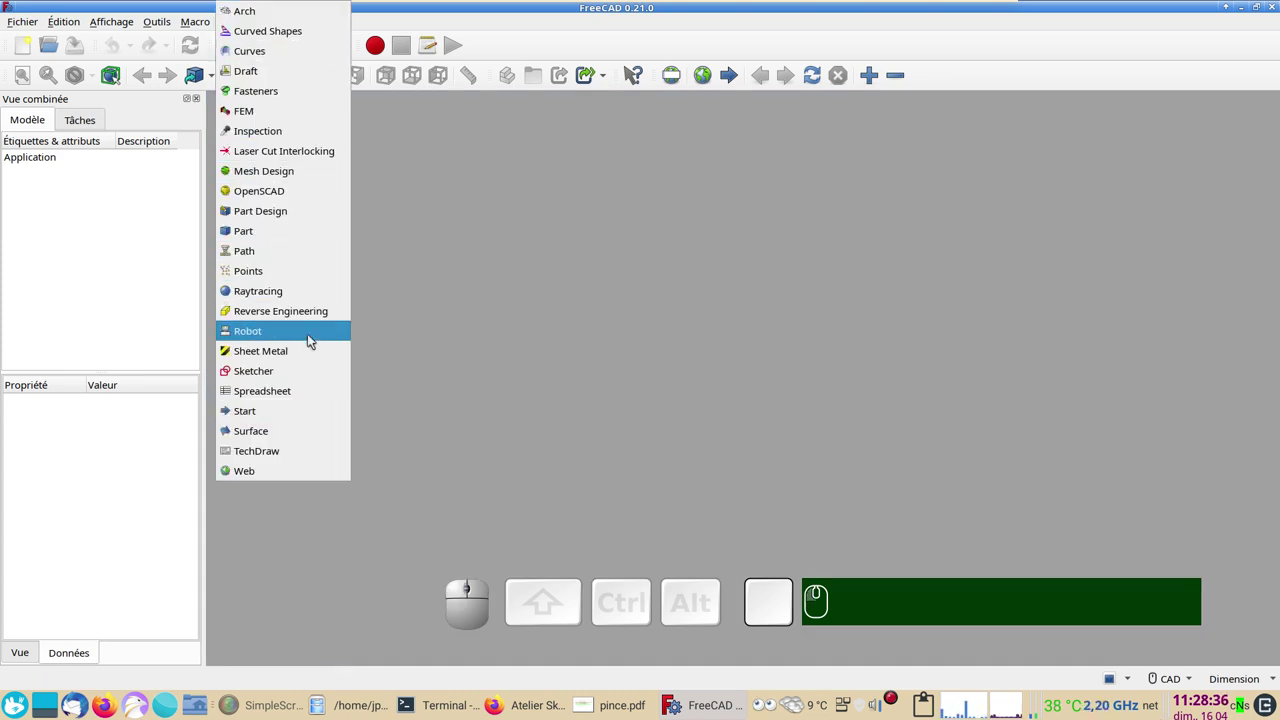
{"action": "left_click", "coordinate": [319, 372]}
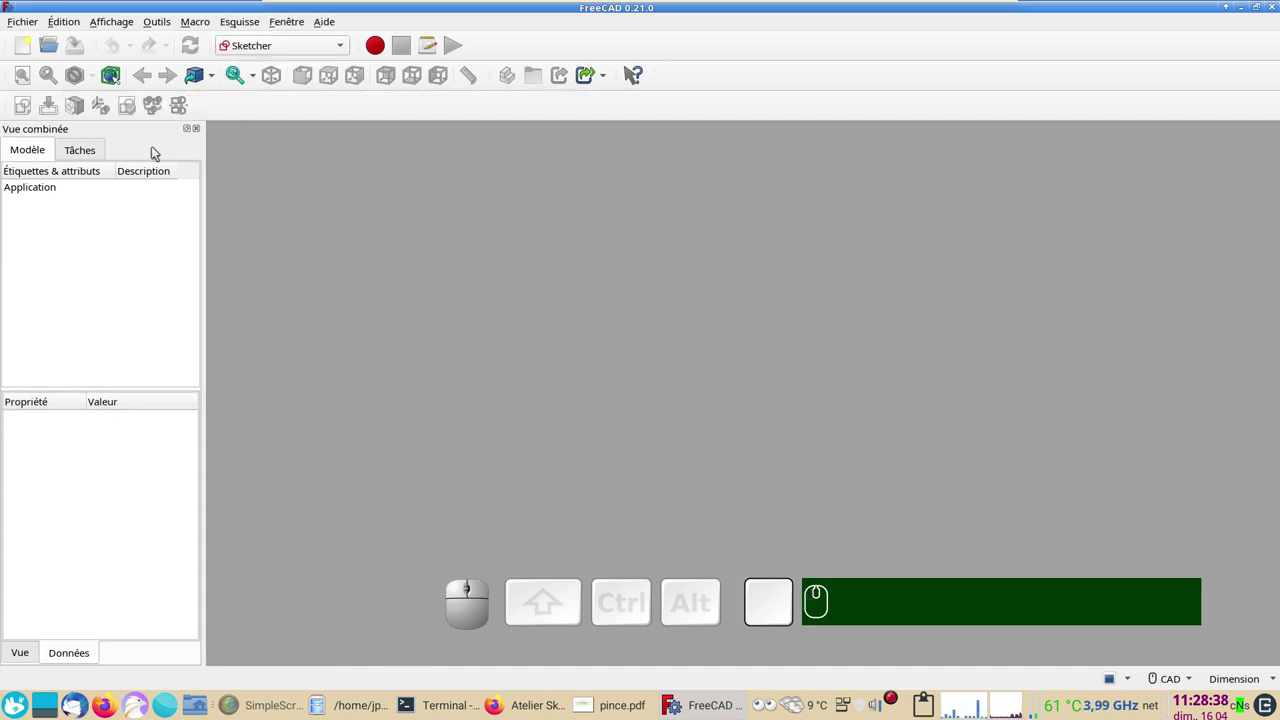
{"action": "left_click", "coordinate": [32, 48]}
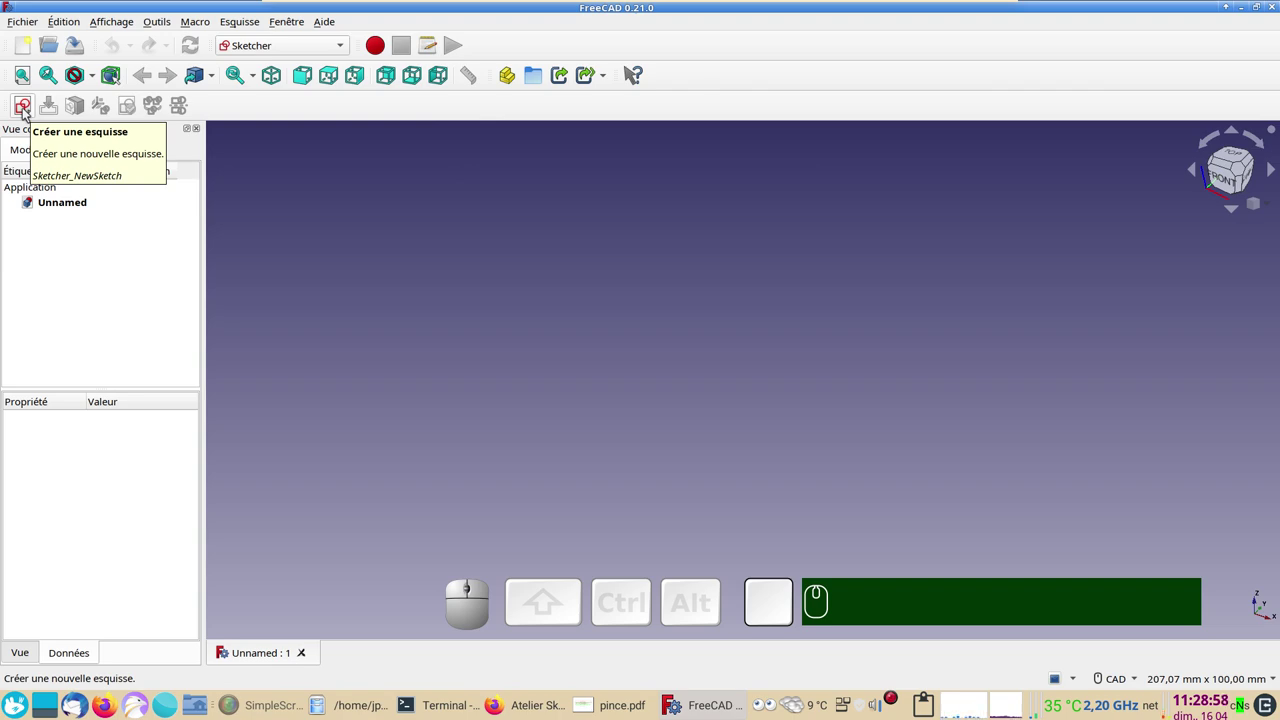
- Create a new sketch on Plan XY via Créer une esquisse and confirm the orientation
{"action": "left_click", "coordinate": [28, 107]}
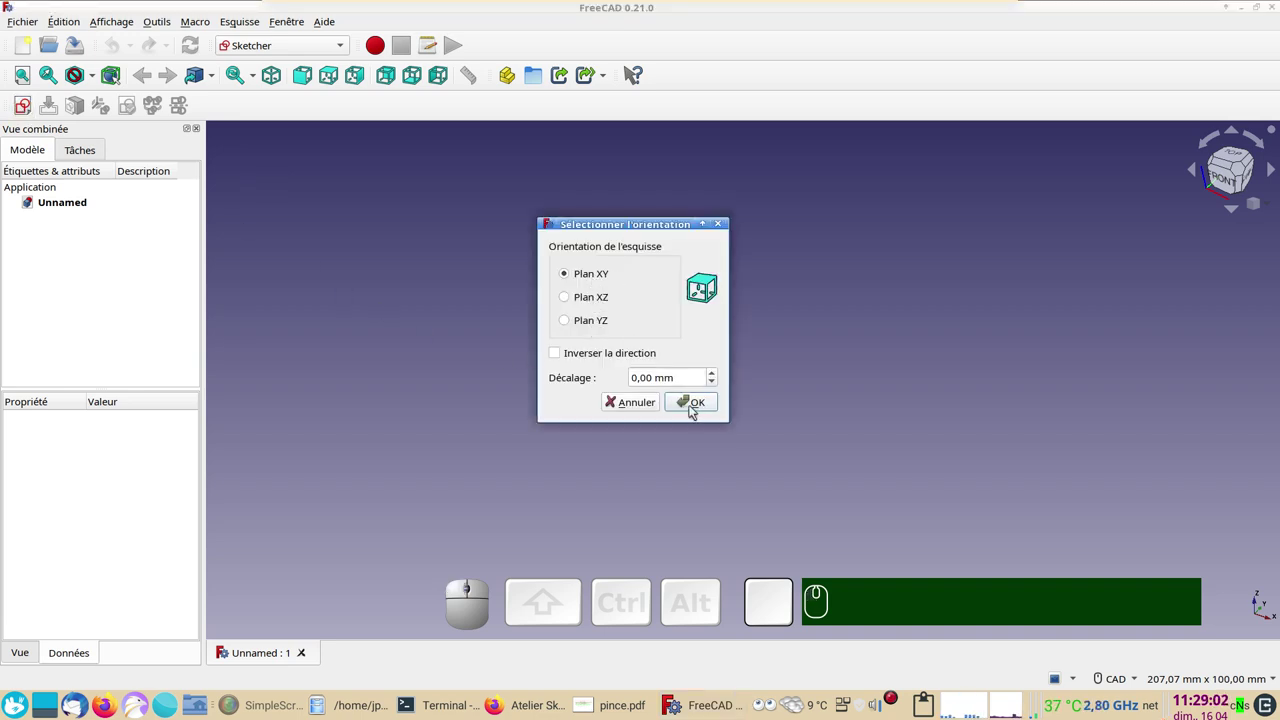
{"action": "left_click", "coordinate": [696, 396]}
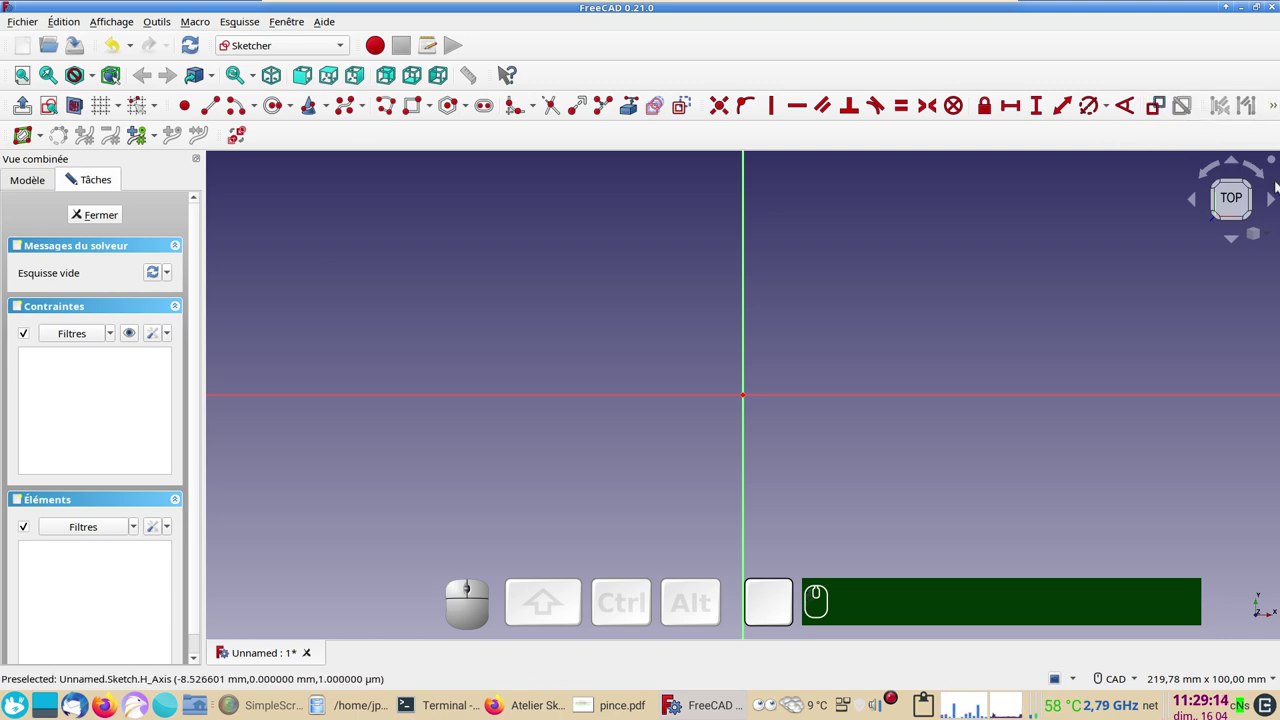
{"action": "left_click", "coordinate": [1116, 304]}
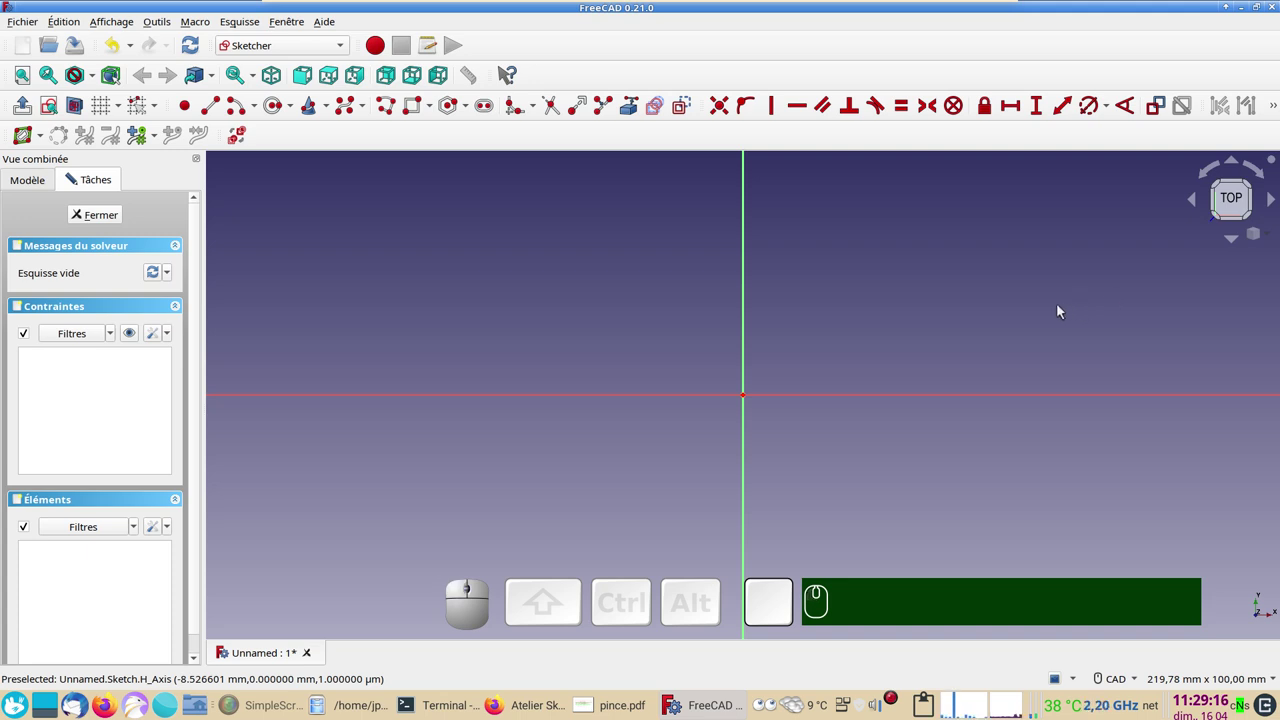
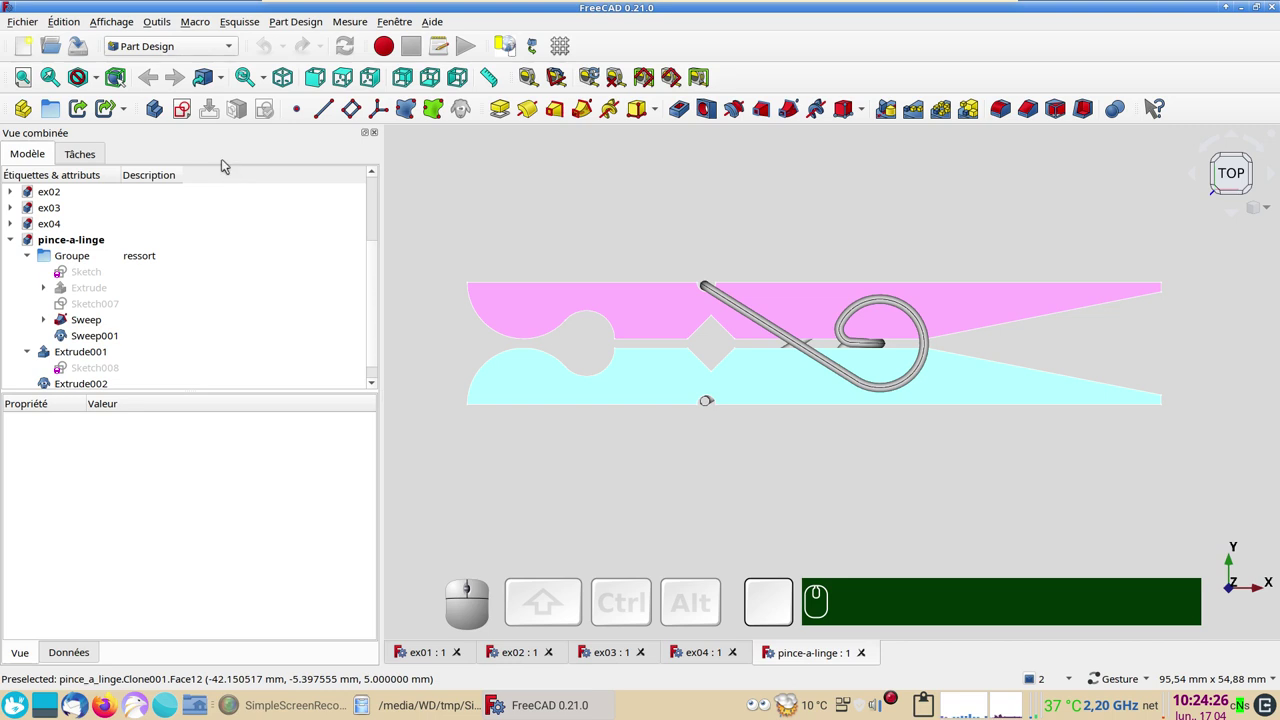
{"action": "right_click", "coordinate": [192, 110]}
{"action": "left_click", "coordinate": [177, 50]}
{"action": "left_click", "coordinate": [182, 46]}
{"action": "left_click", "coordinate": [183, 366]}
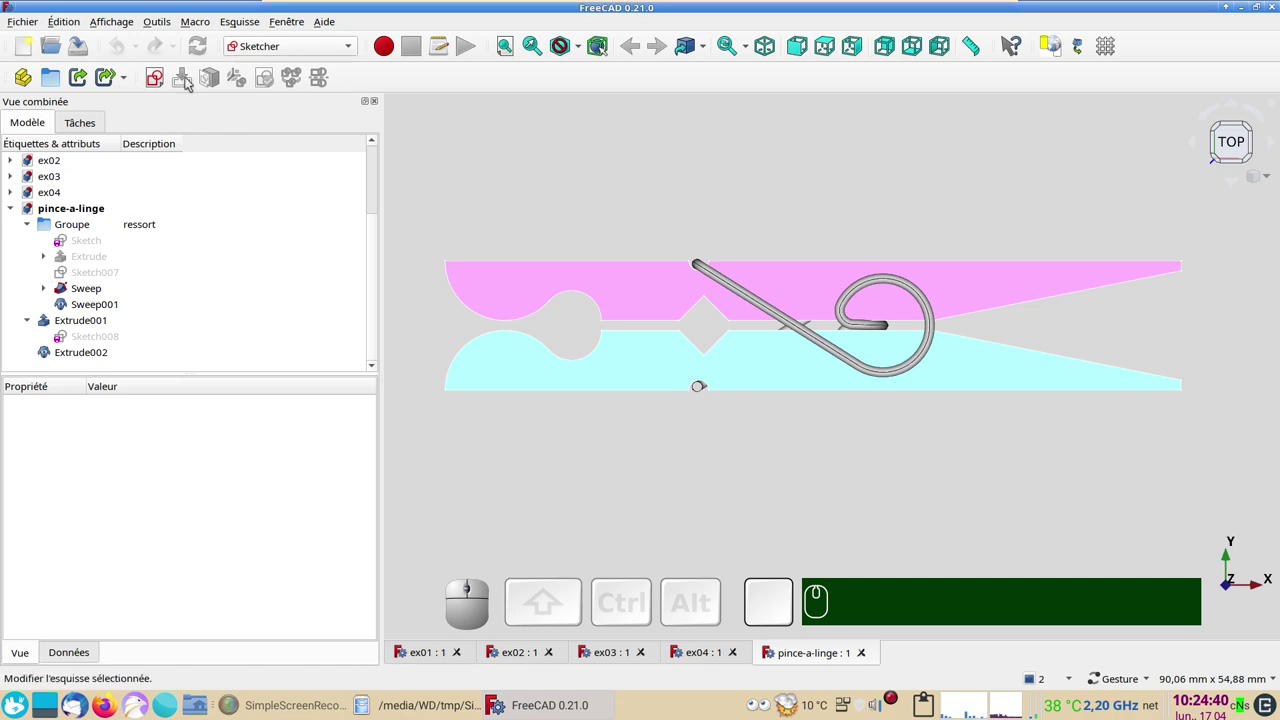
{"action": "left_click", "coordinate": [338, 43]}
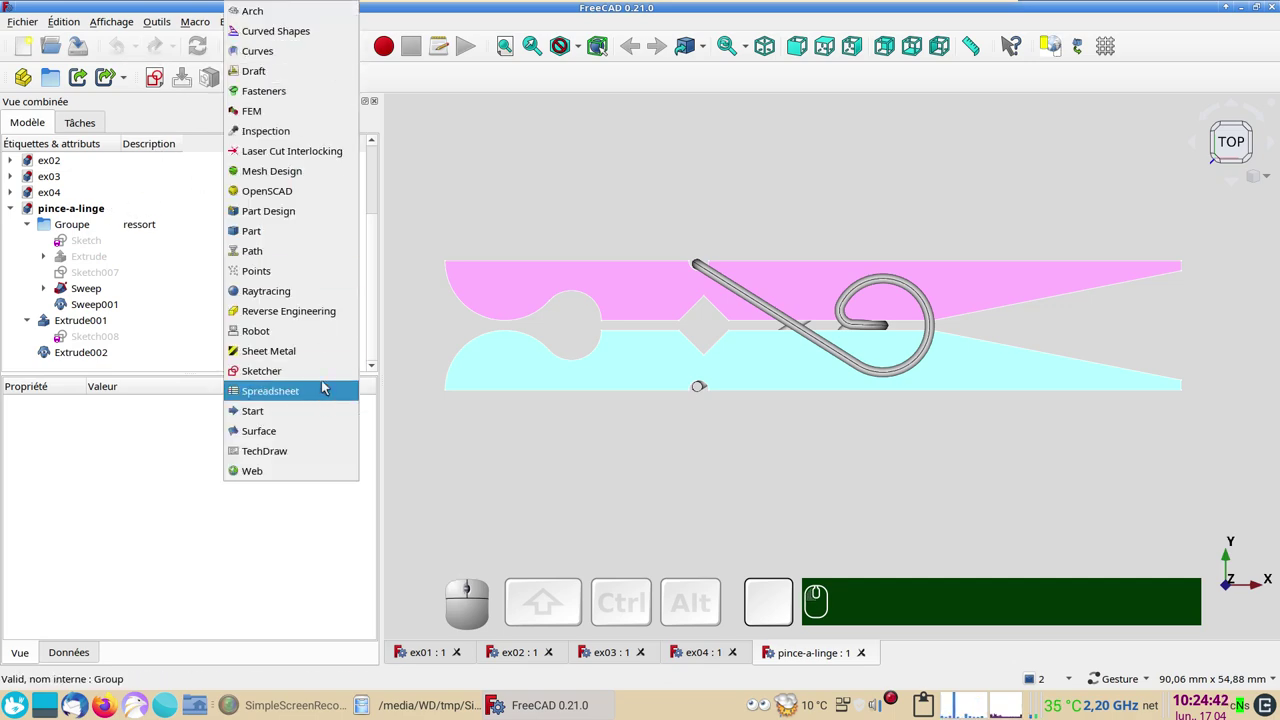
{"action": "left_click", "coordinate": [516, 206]}
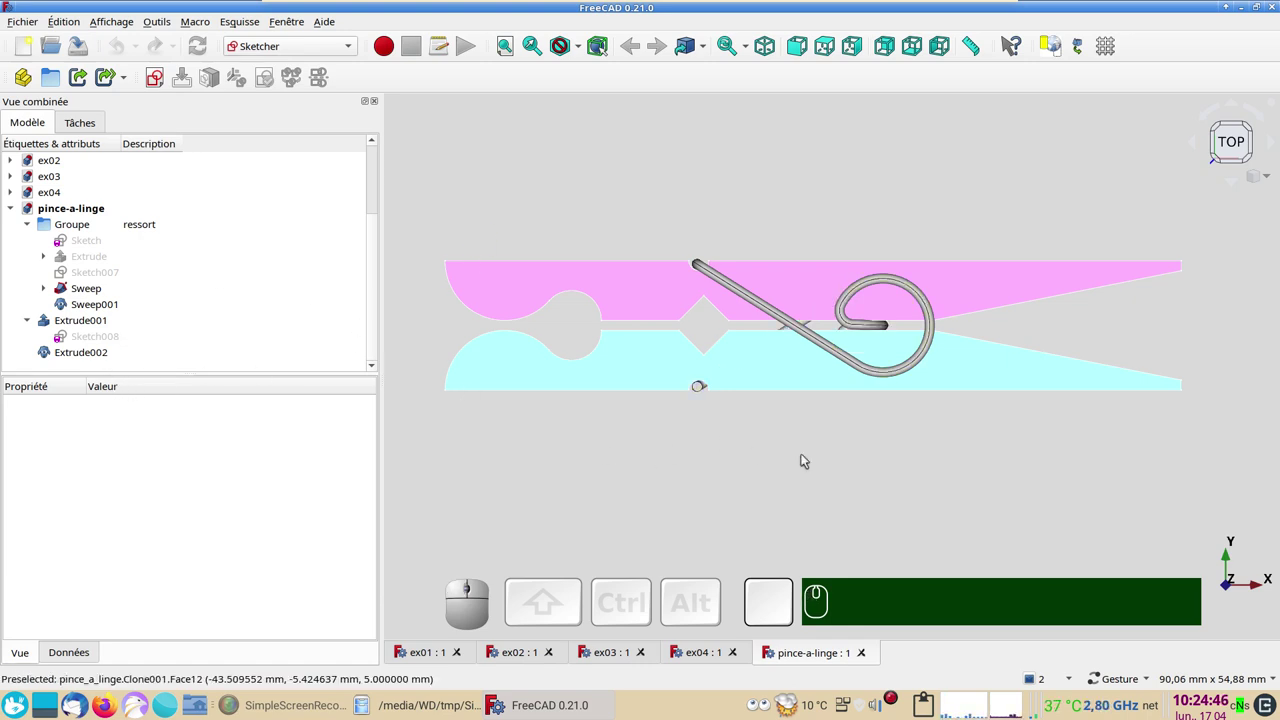
{"action": "left_click_drag", "start_coordinate": [859, 462], "coordinate": [374, 101]}
{"action": "left_click", "coordinate": [351, 43]}
{"action": "left_click", "coordinate": [287, 227]}
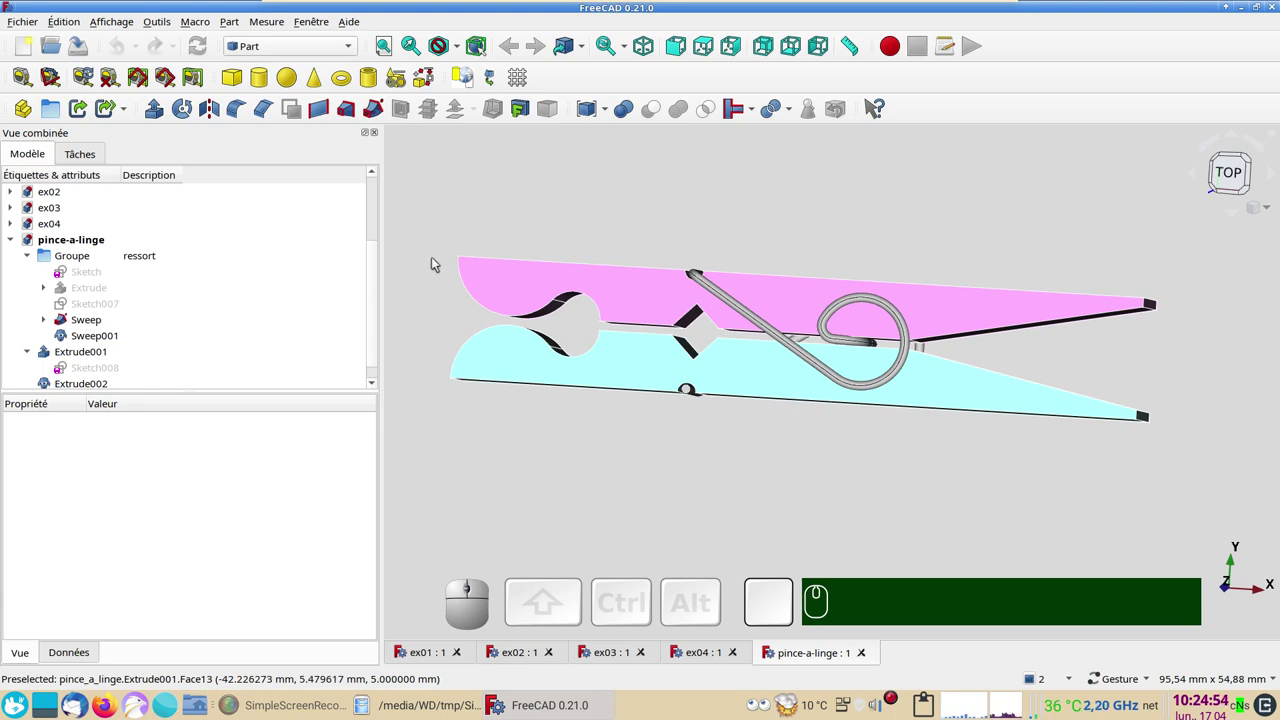
{"action": "left_click", "coordinate": [284, 42]}
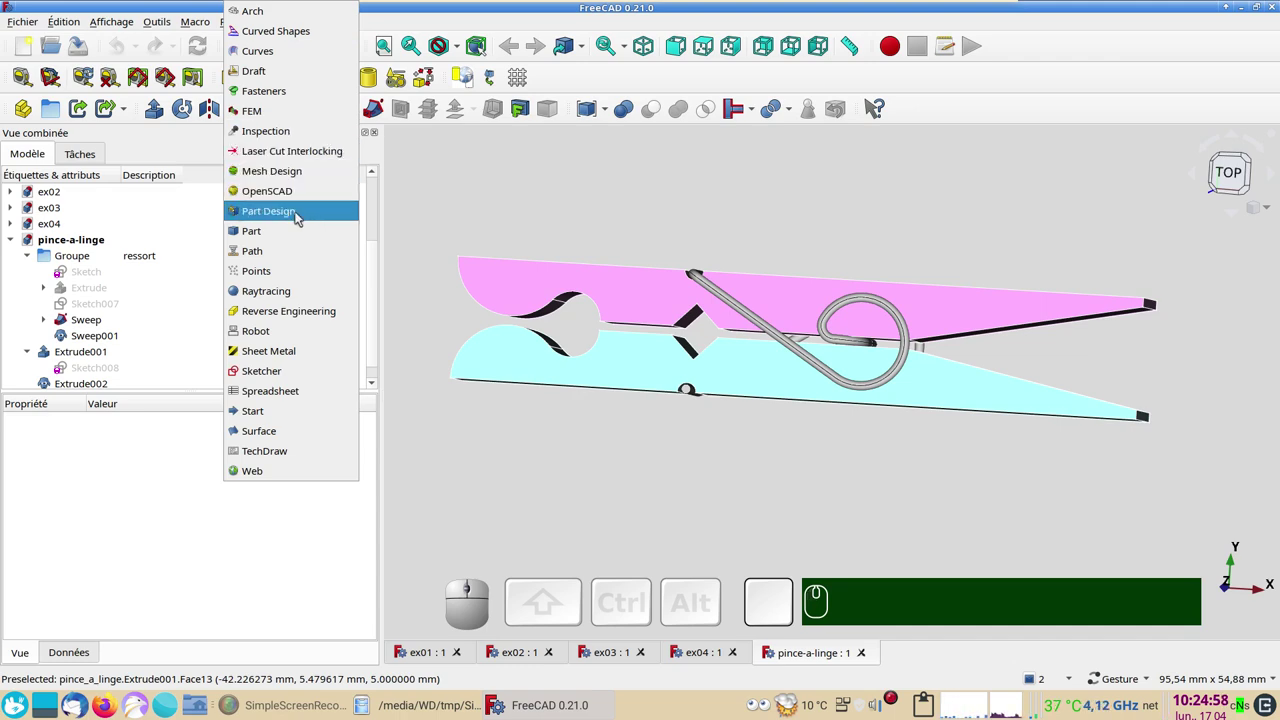
{"action": "left_click", "coordinate": [652, 453]}
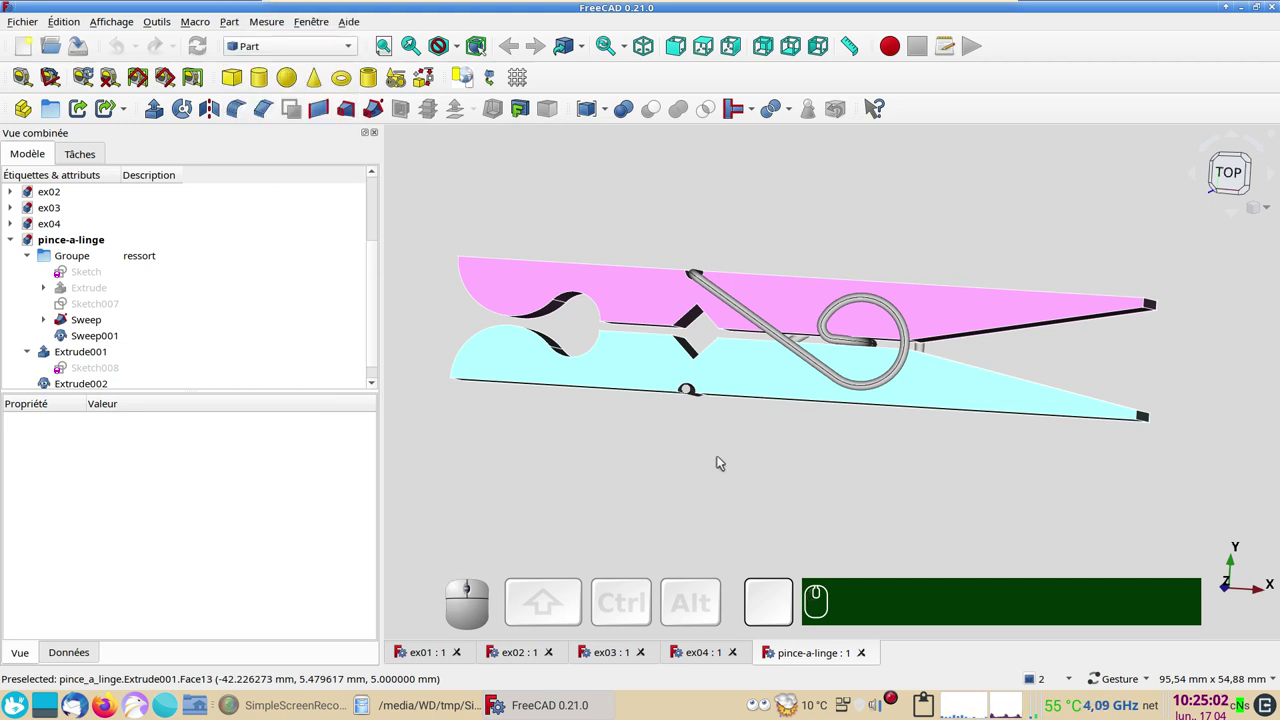
{"action": "left_click_drag", "start_coordinate": [724, 465], "coordinate": [754, 340]}
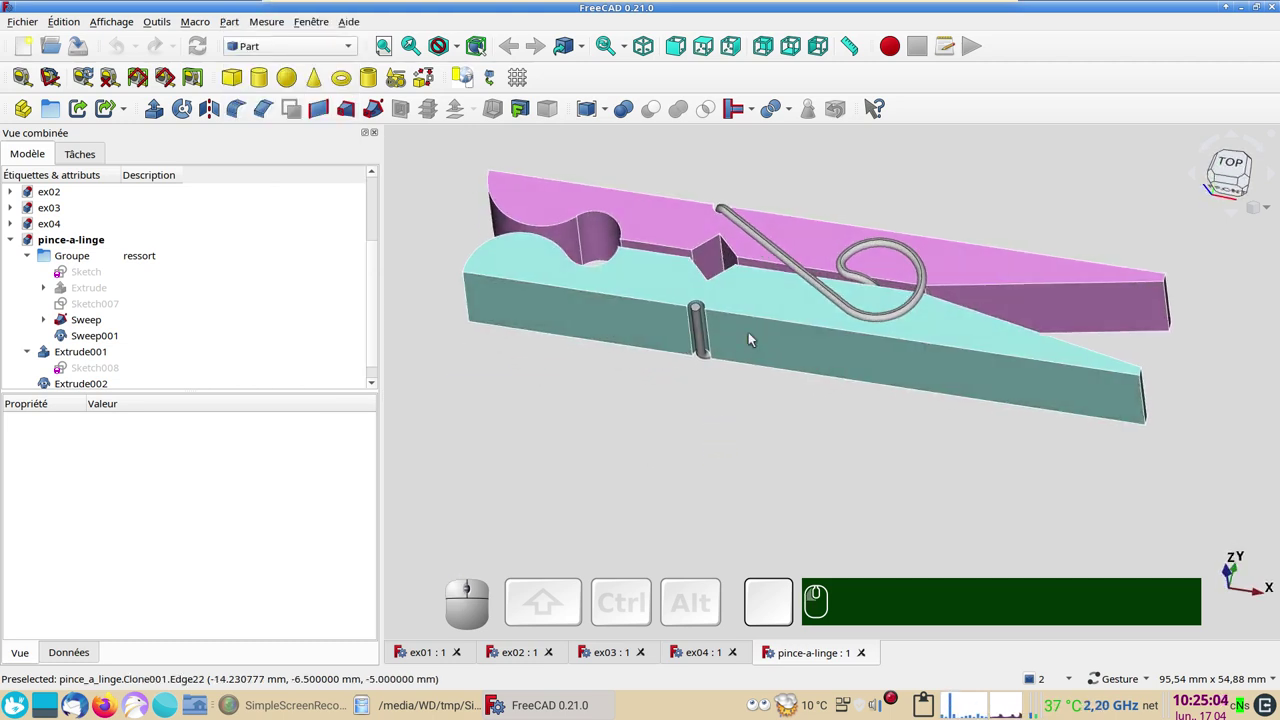
{"action": "left_click_drag", "start_coordinate": [714, 428], "coordinate": [703, 453]}
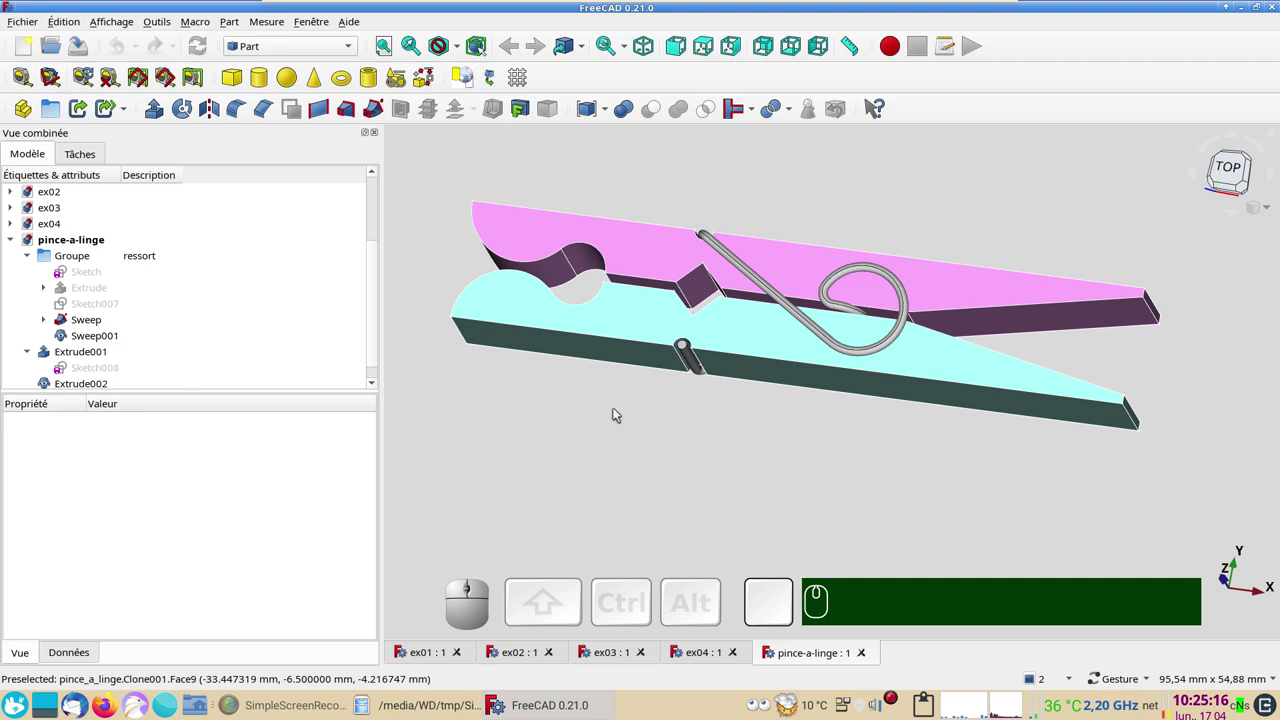
{"action": "scroll", "scroll_direction": "down", "scroll_amount": 3}
{"action": "left_click_drag", "start_coordinate": [637, 430], "coordinate": [504, 275]}
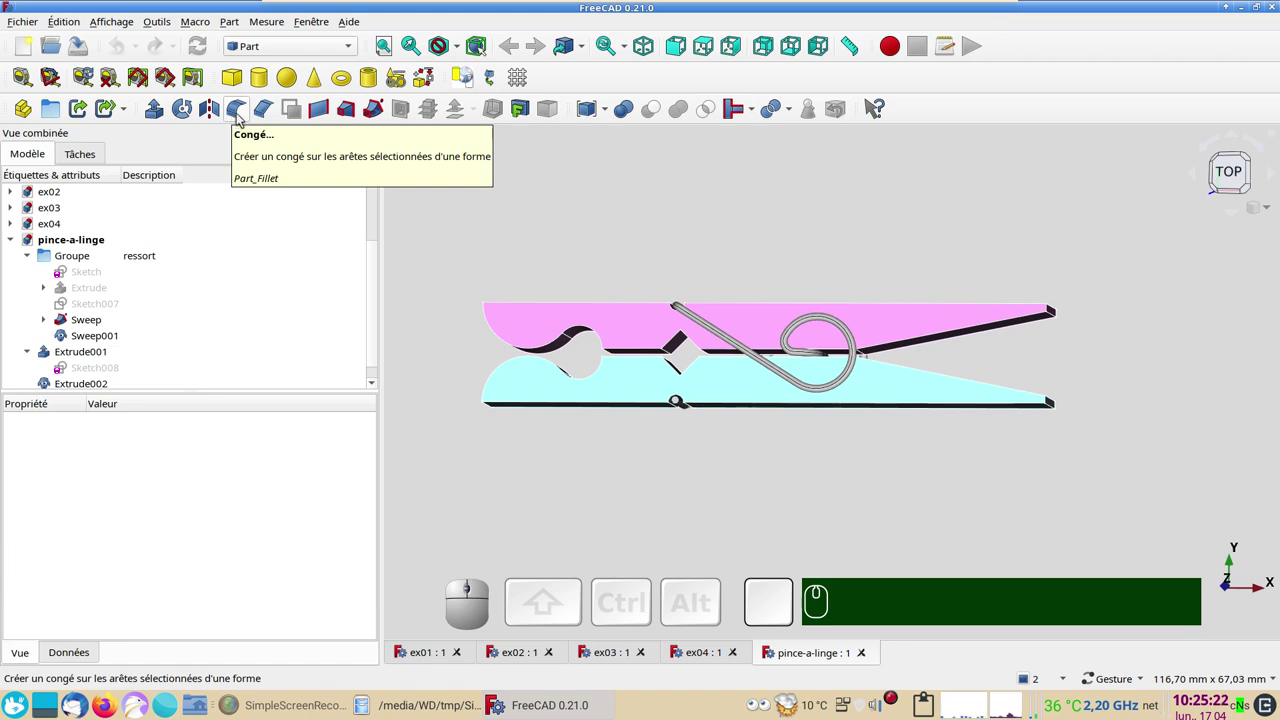
{"action": "left_click", "coordinate": [597, 267]}
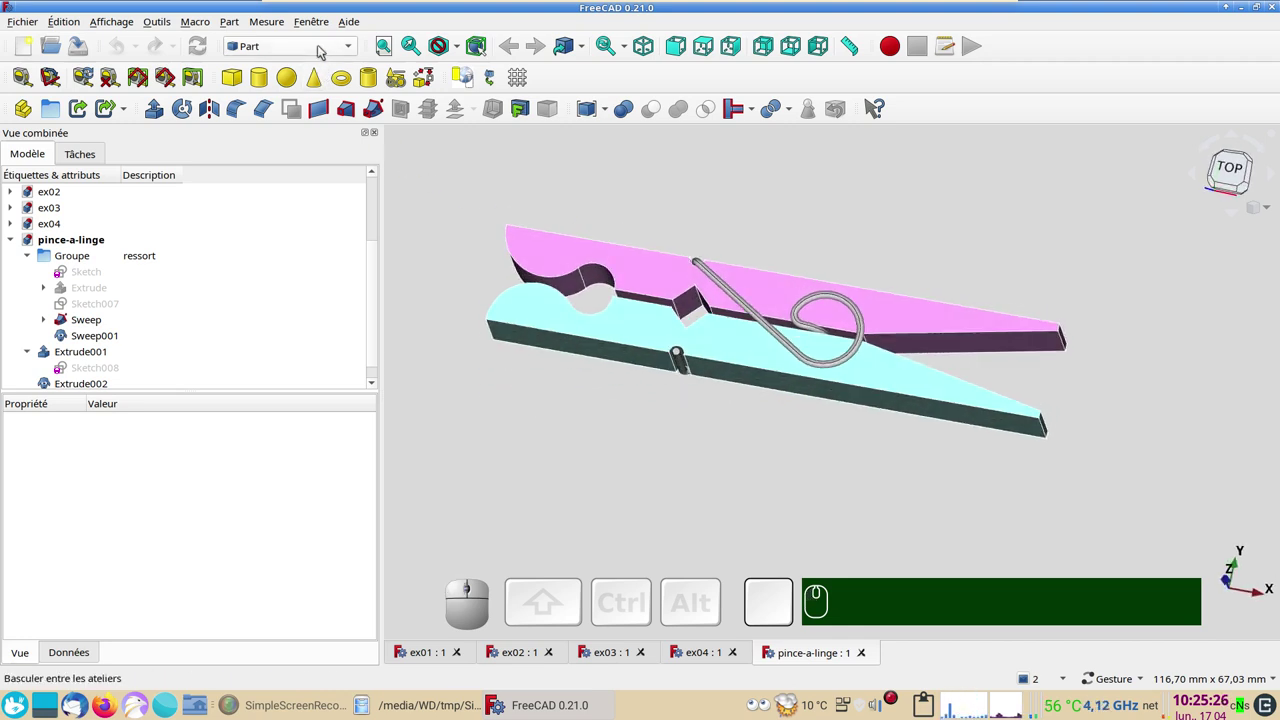
{"action": "left_click", "coordinate": [324, 45]}
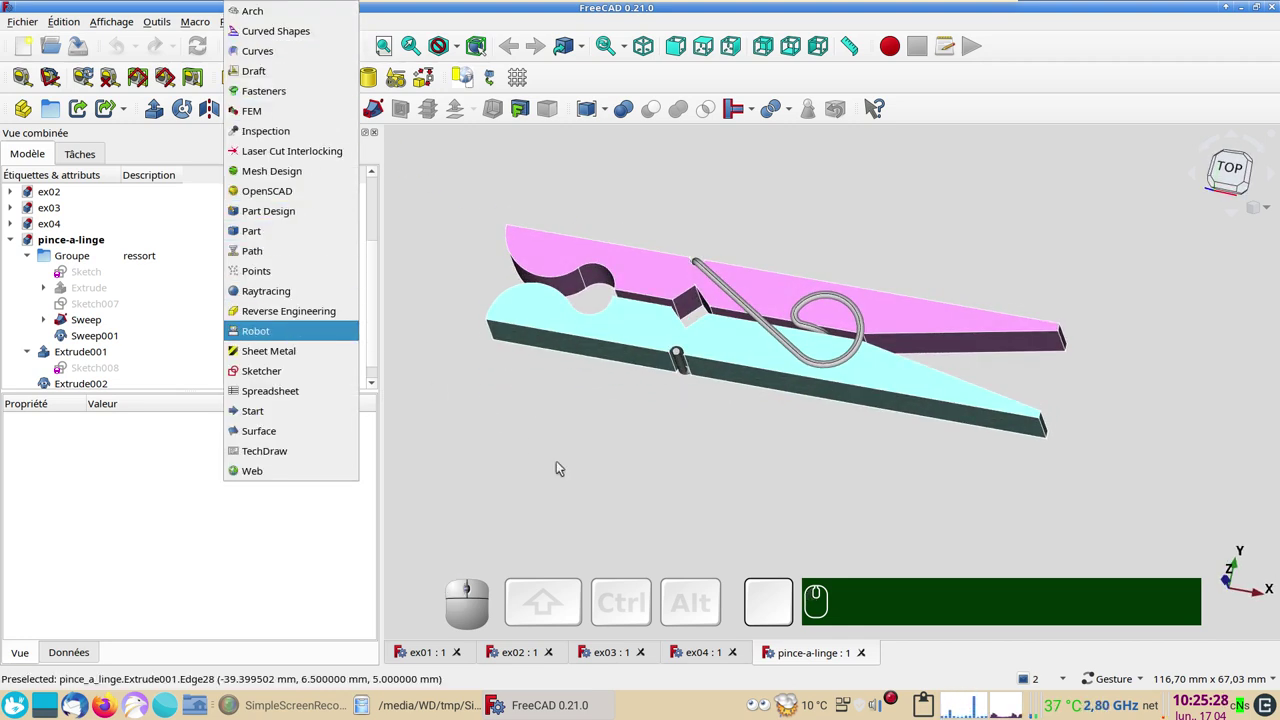
{"action": "left_click", "coordinate": [573, 468]}
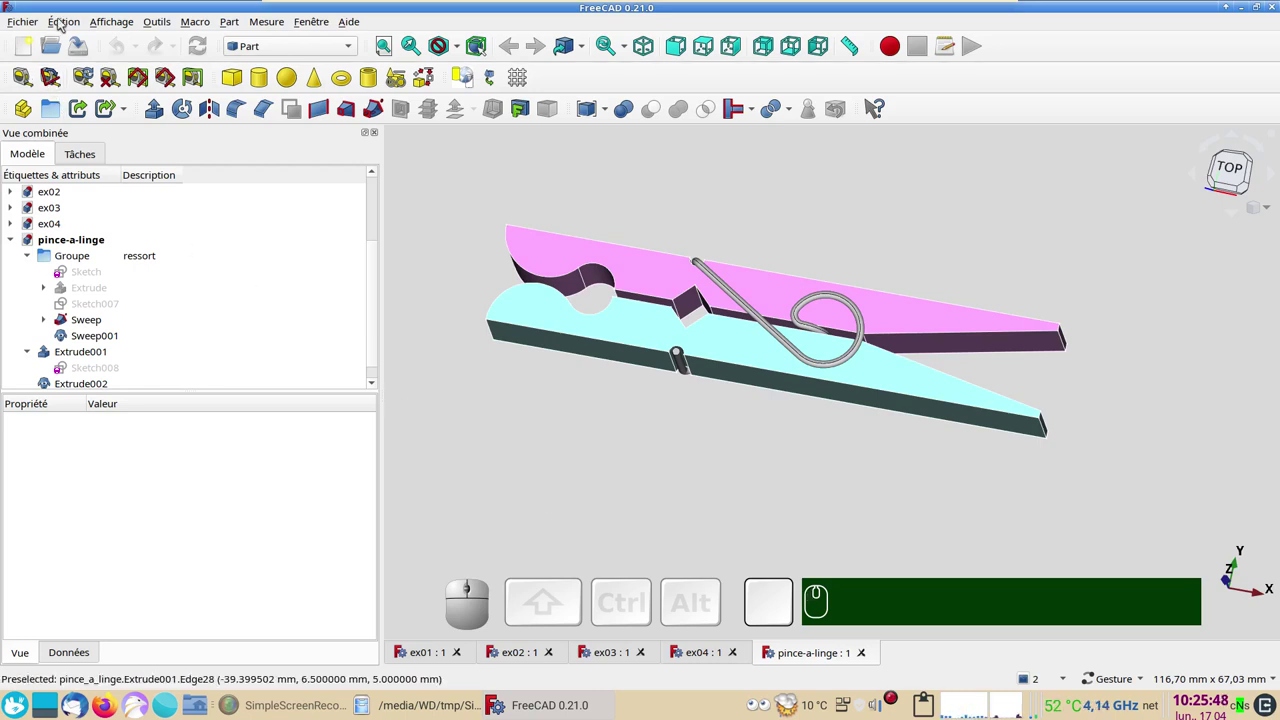
- Bring up Édition > Préférences… to reach the program preferences
{"action": "left_click", "coordinate": [64, 17]}
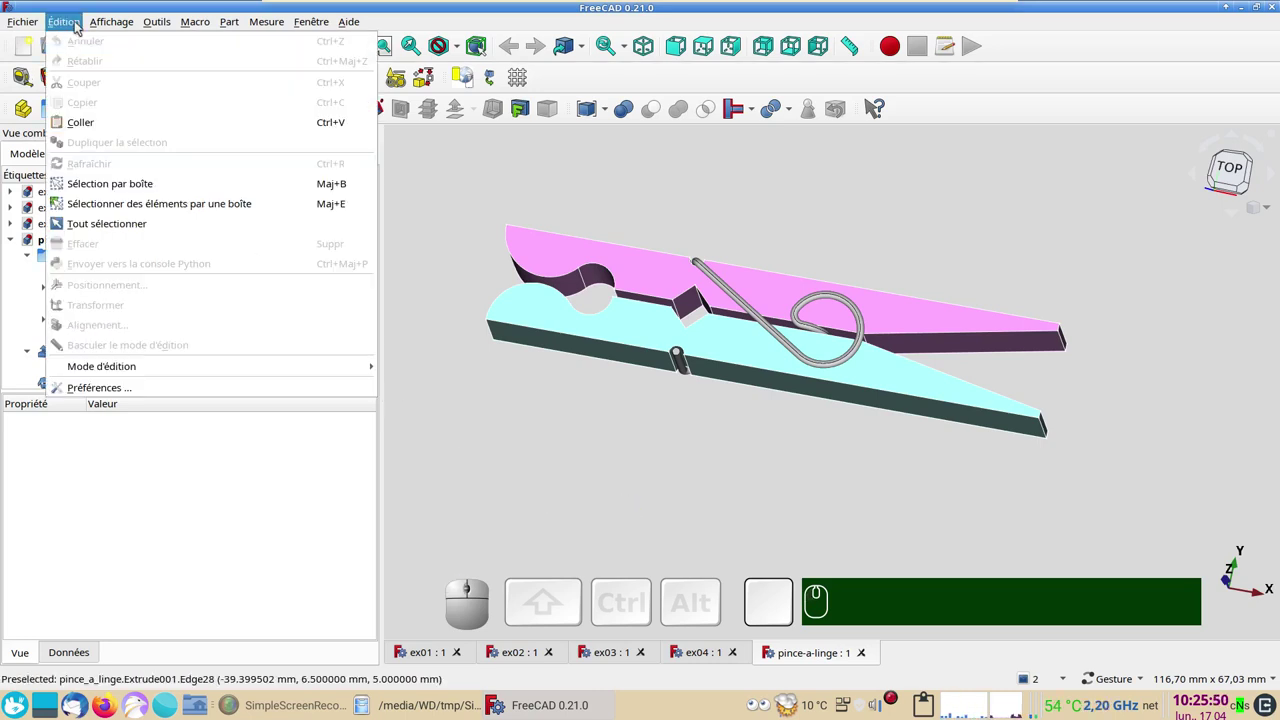
{"action": "left_click", "coordinate": [185, 386]}
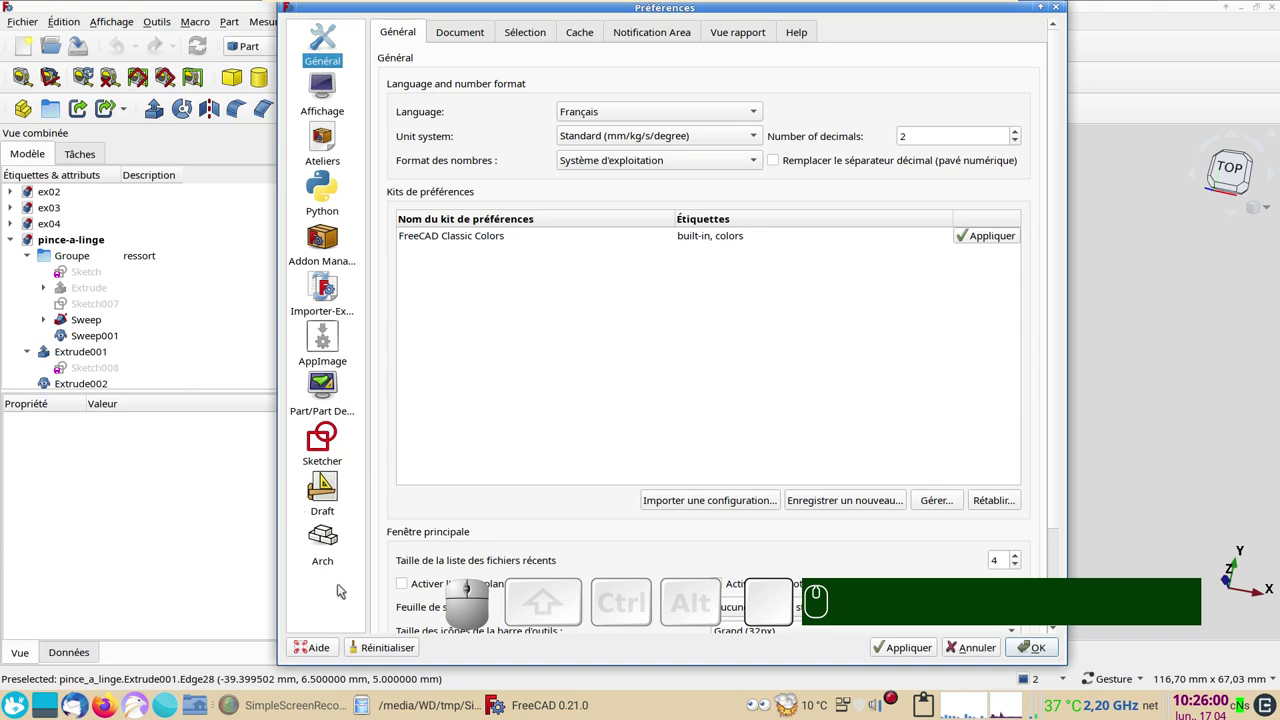
- In the Sketcher preferences, review the Grille, Affichage and Couleurs pages in turn
{"action": "left_click", "coordinate": [325, 447]}
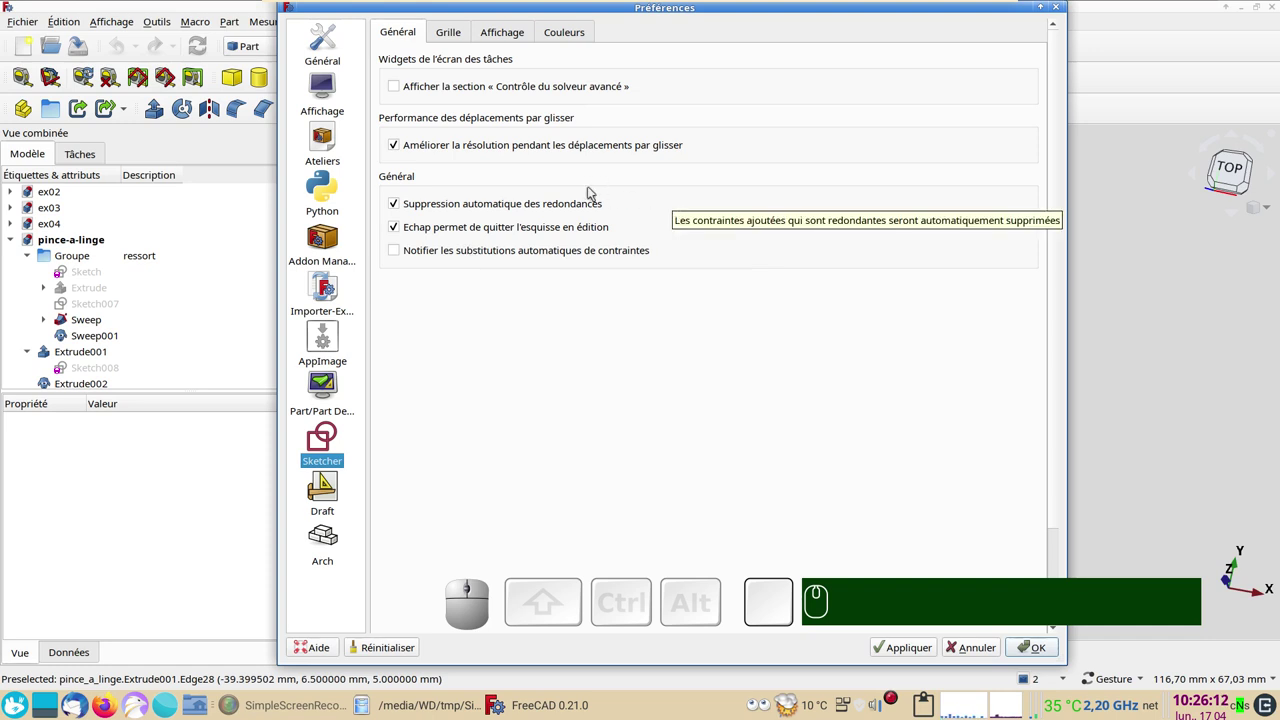
{"action": "left_click", "coordinate": [455, 33]}
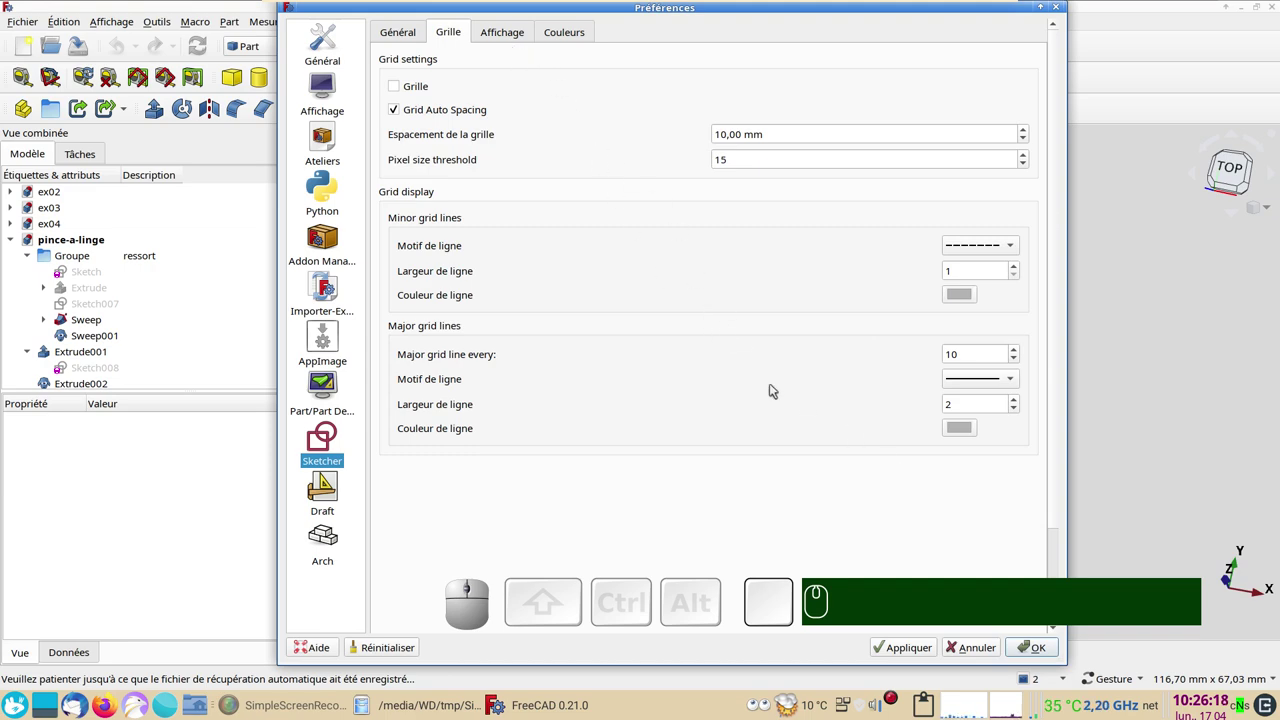
{"action": "left_click", "coordinate": [518, 39]}
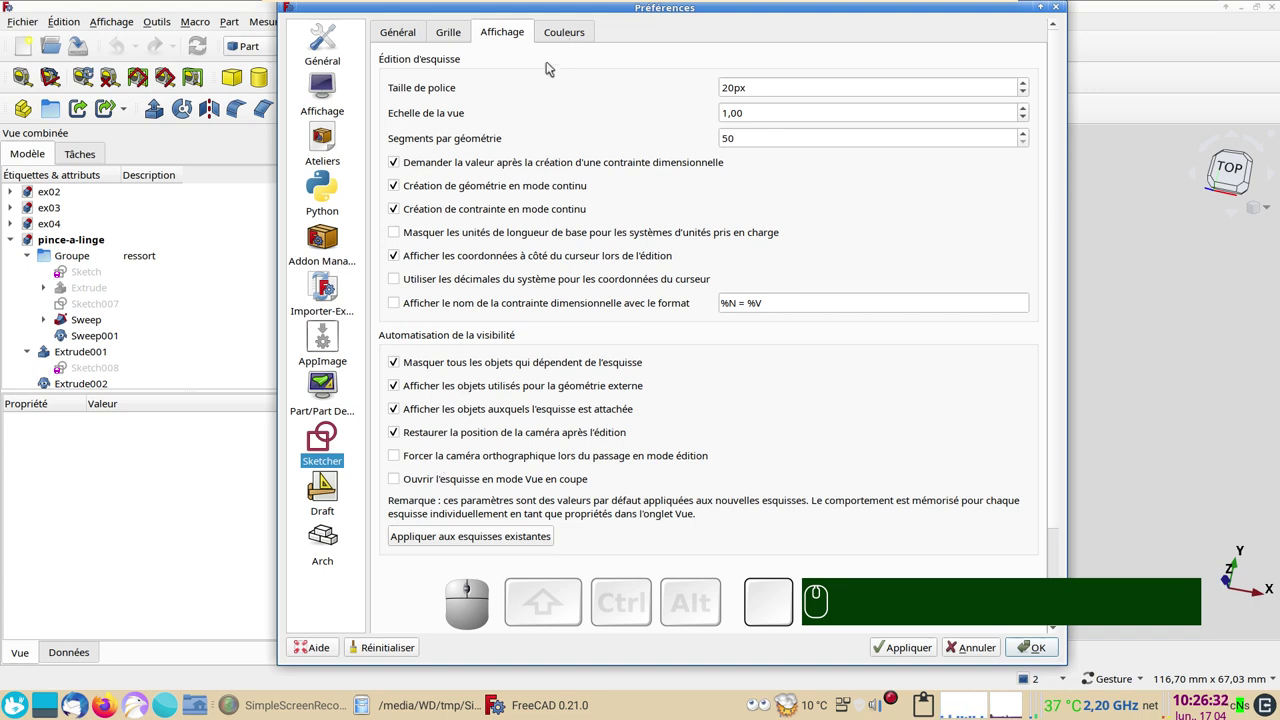
{"action": "left_click", "coordinate": [567, 38]}
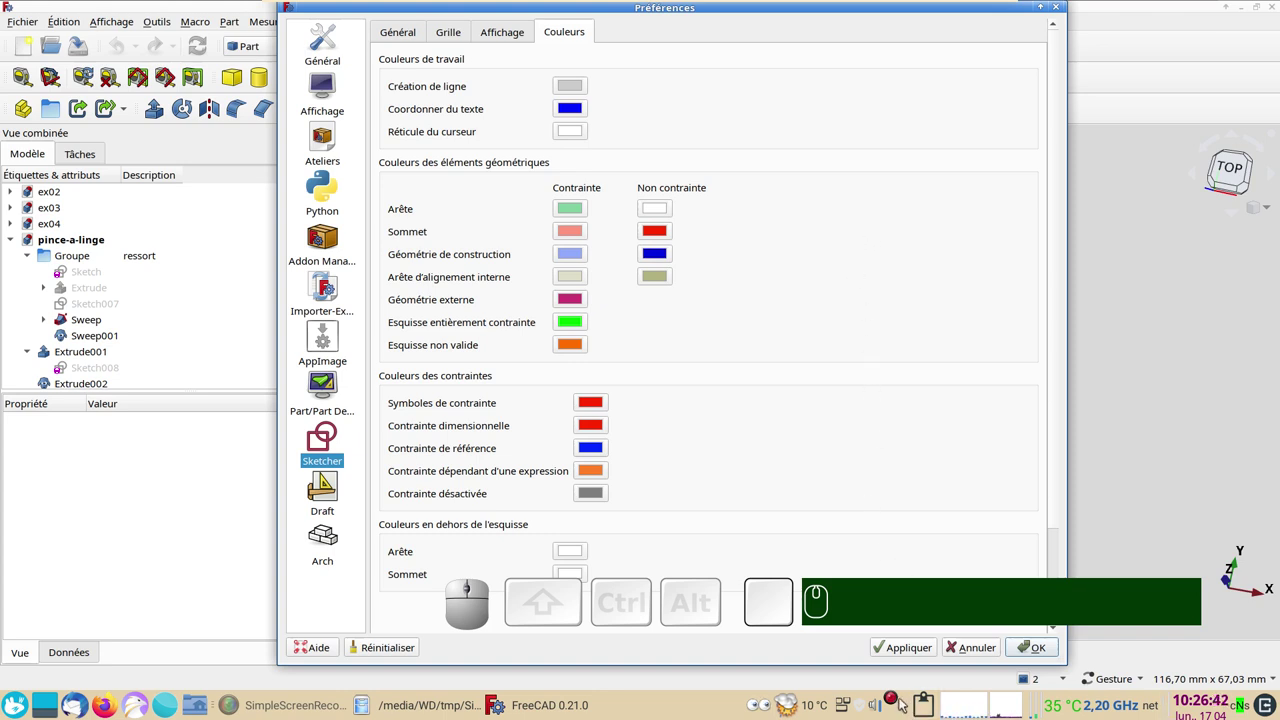
- Close Préférences and check the navigation style list, keeping Gesture
{"action": "right_click", "coordinate": [895, 707]}
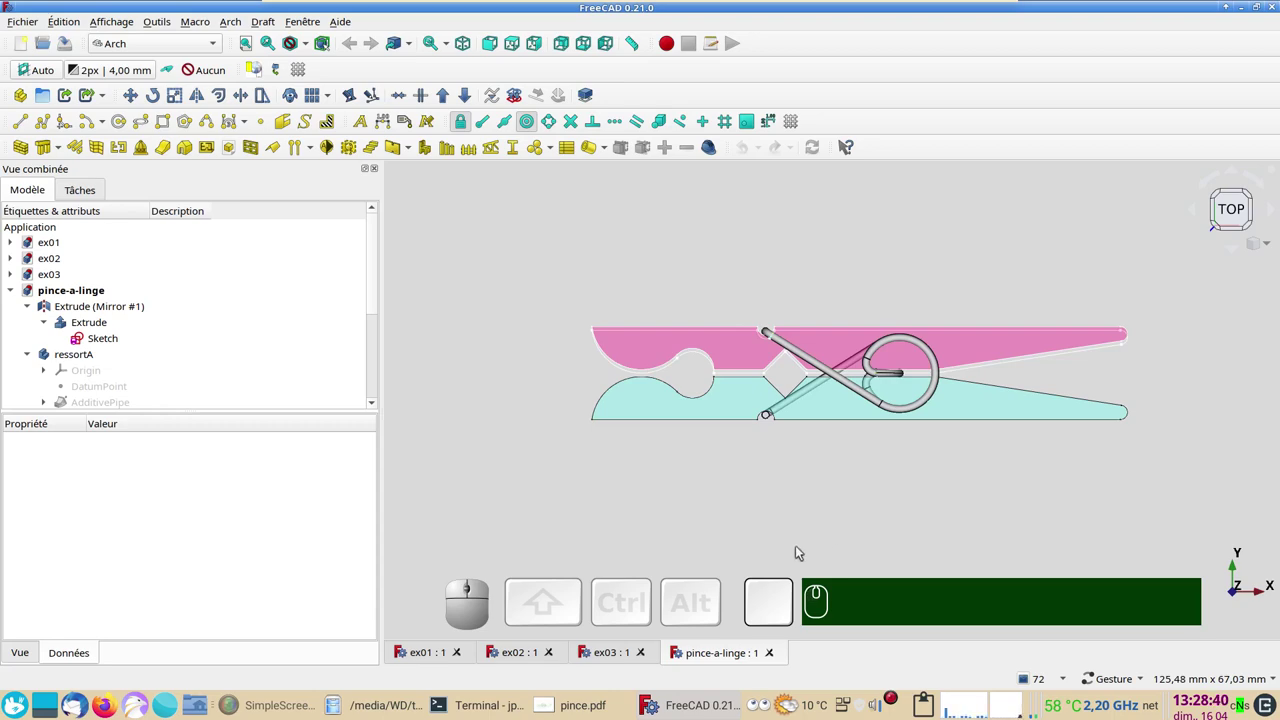
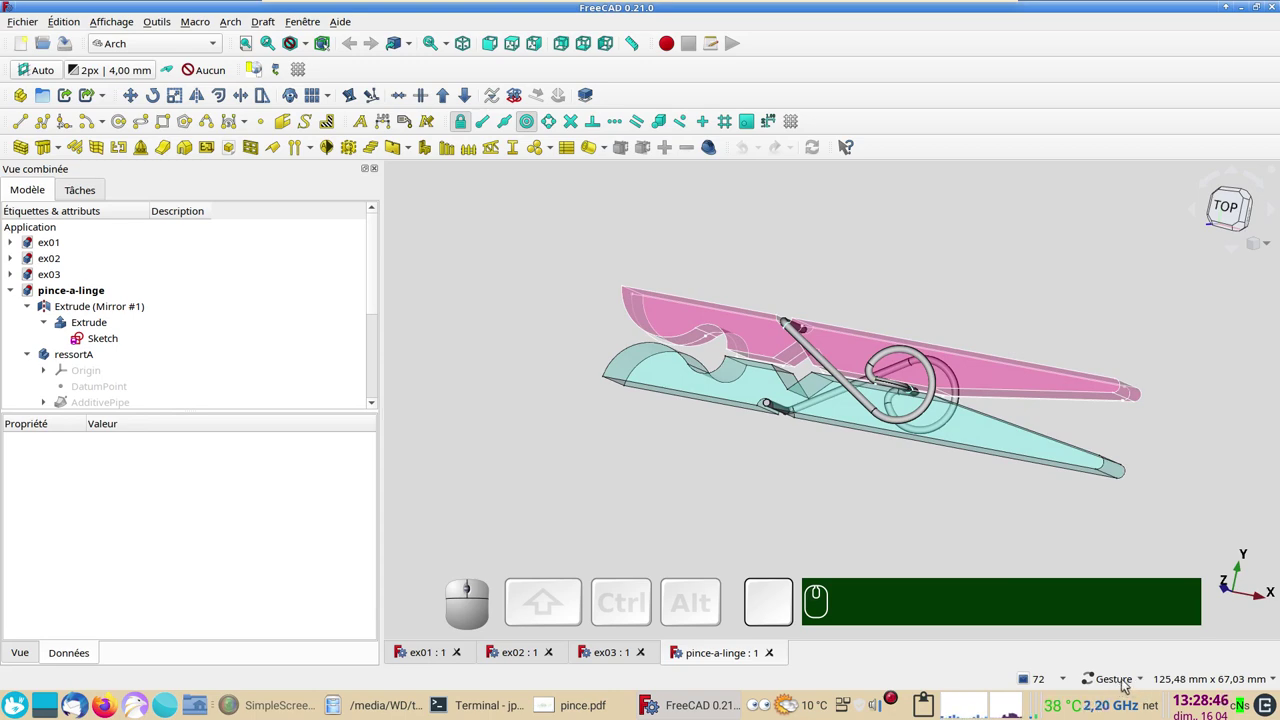
{"action": "left_click", "coordinate": [1120, 684]}
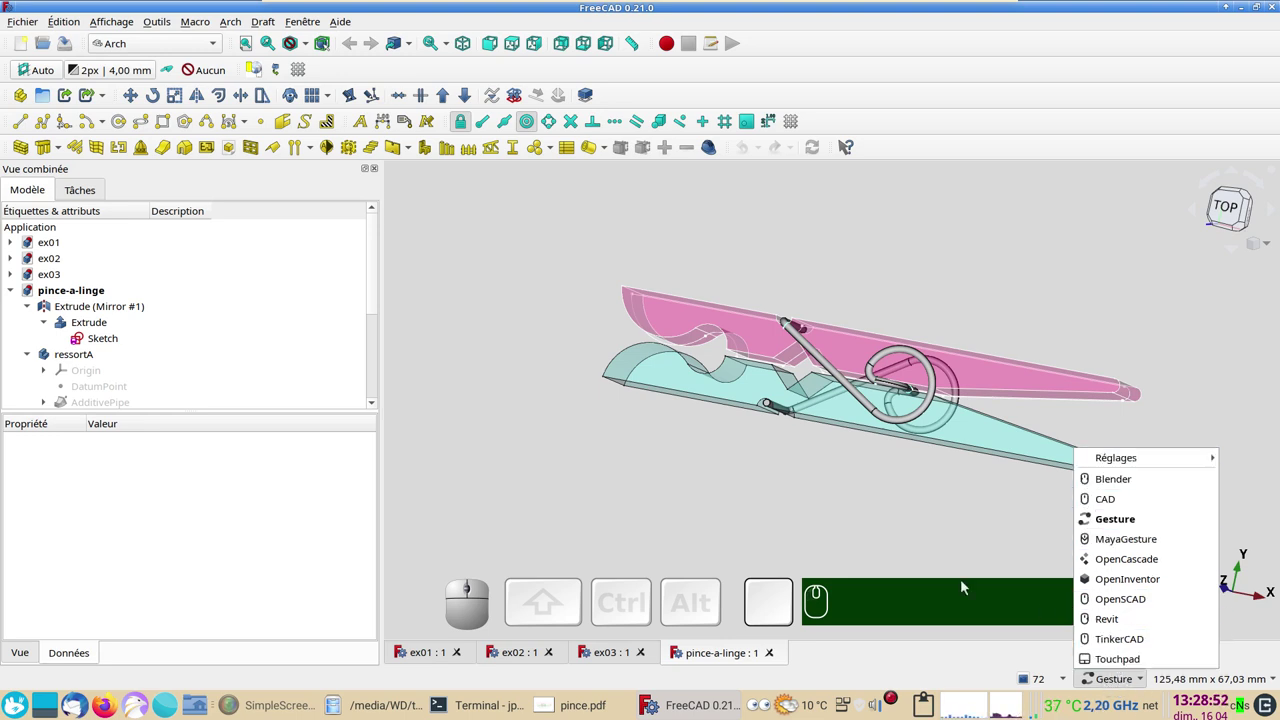
{"action": "left_click", "coordinate": [967, 525]}
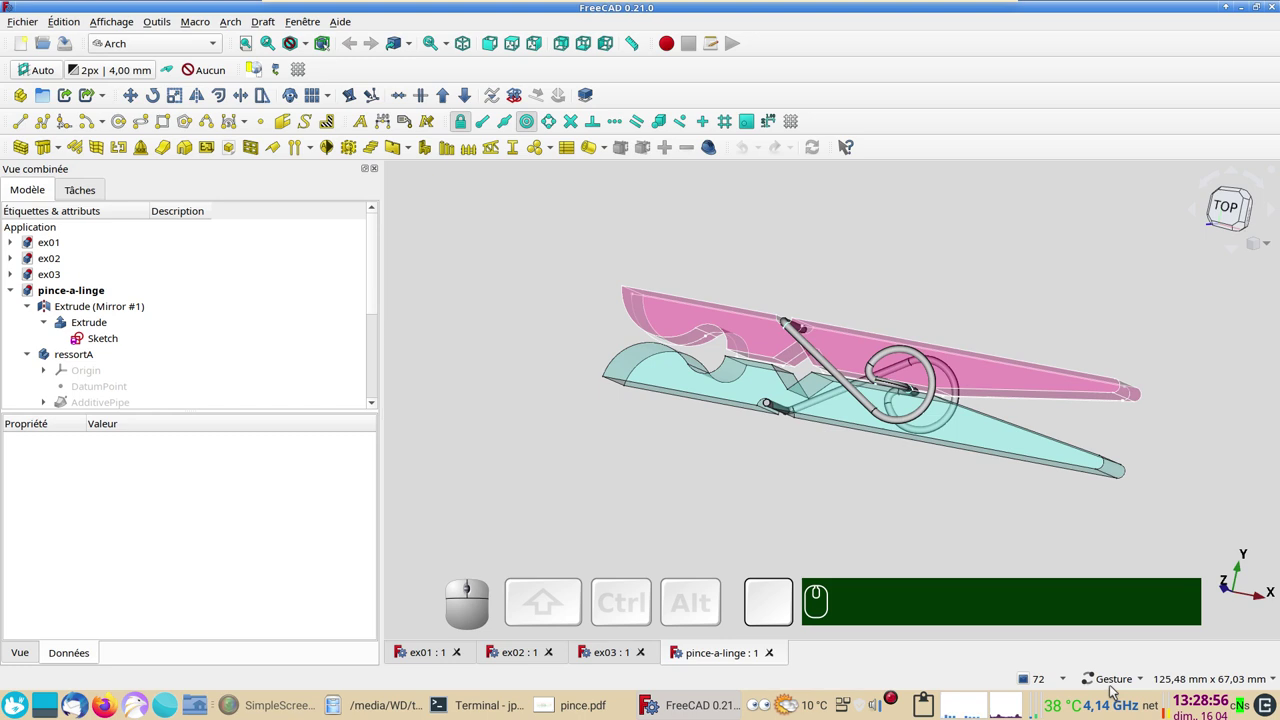
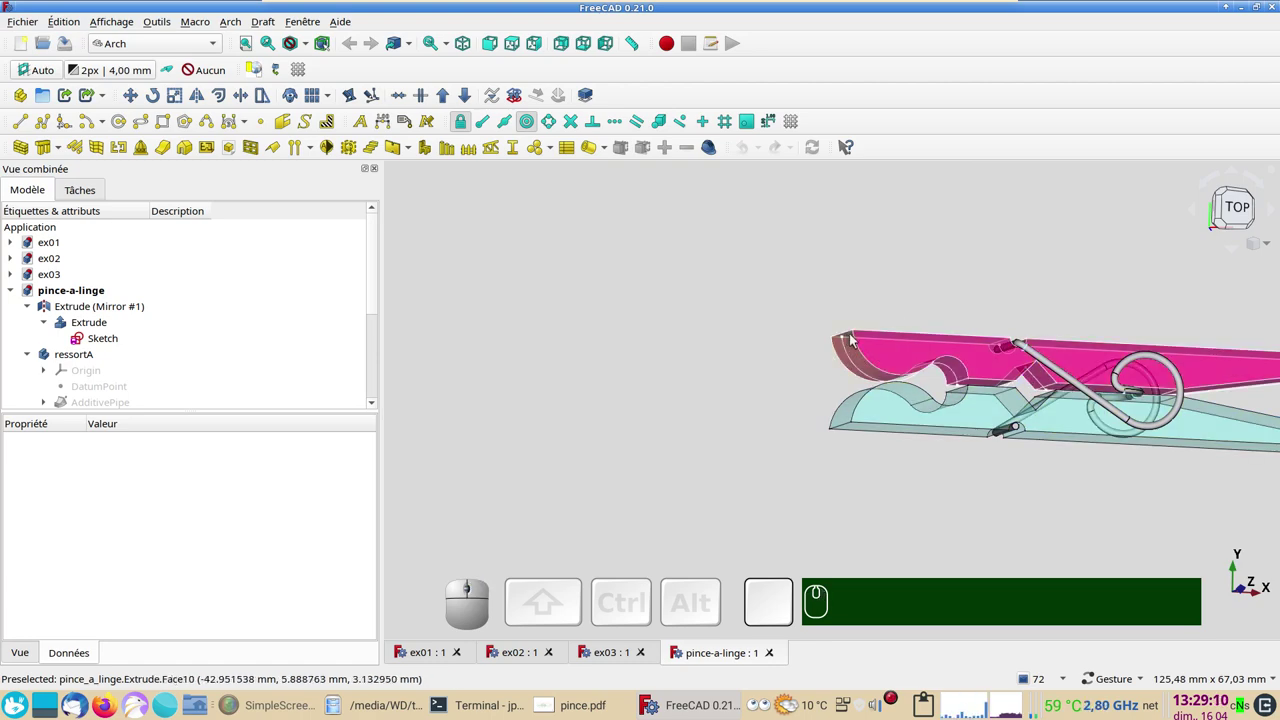
- Orbit and pan the clothes-peg model to view it from other angles
{"action": "right_click", "coordinate": [958, 384]}
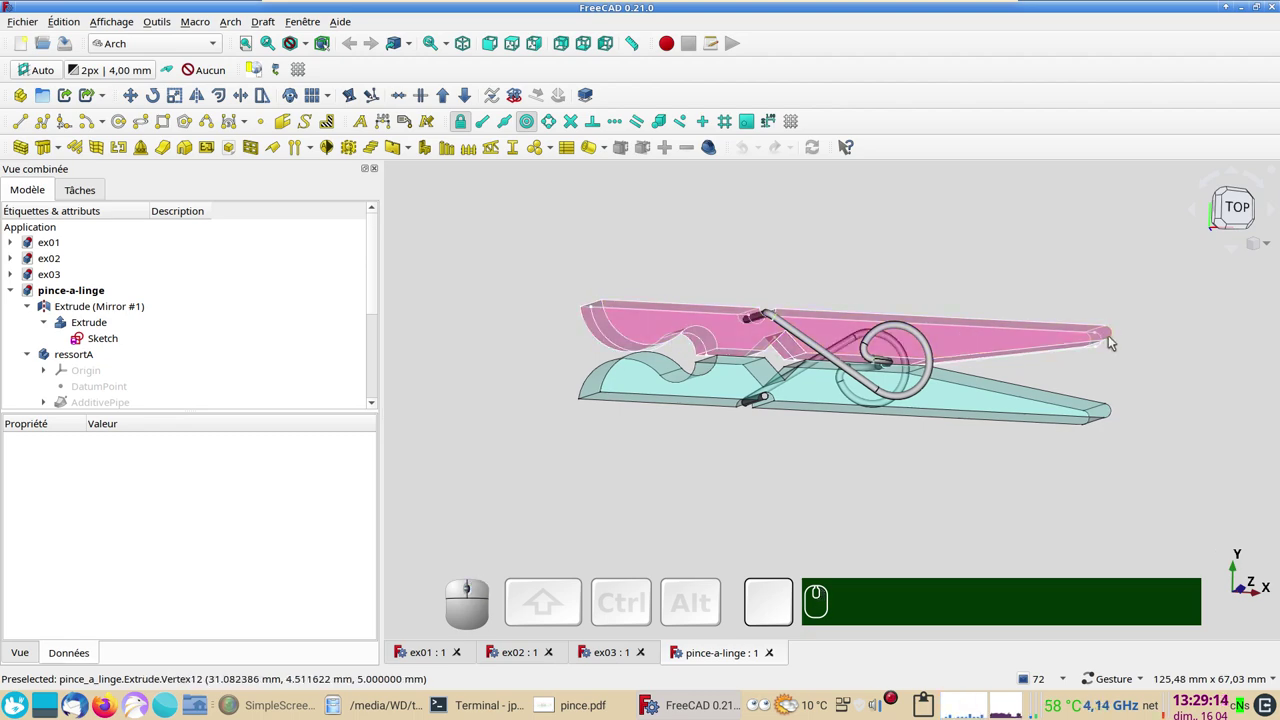
{"action": "middle_click", "coordinate": [1112, 333]}
{"action": "left_click_drag", "start_coordinate": [991, 407], "coordinate": [914, 524]}
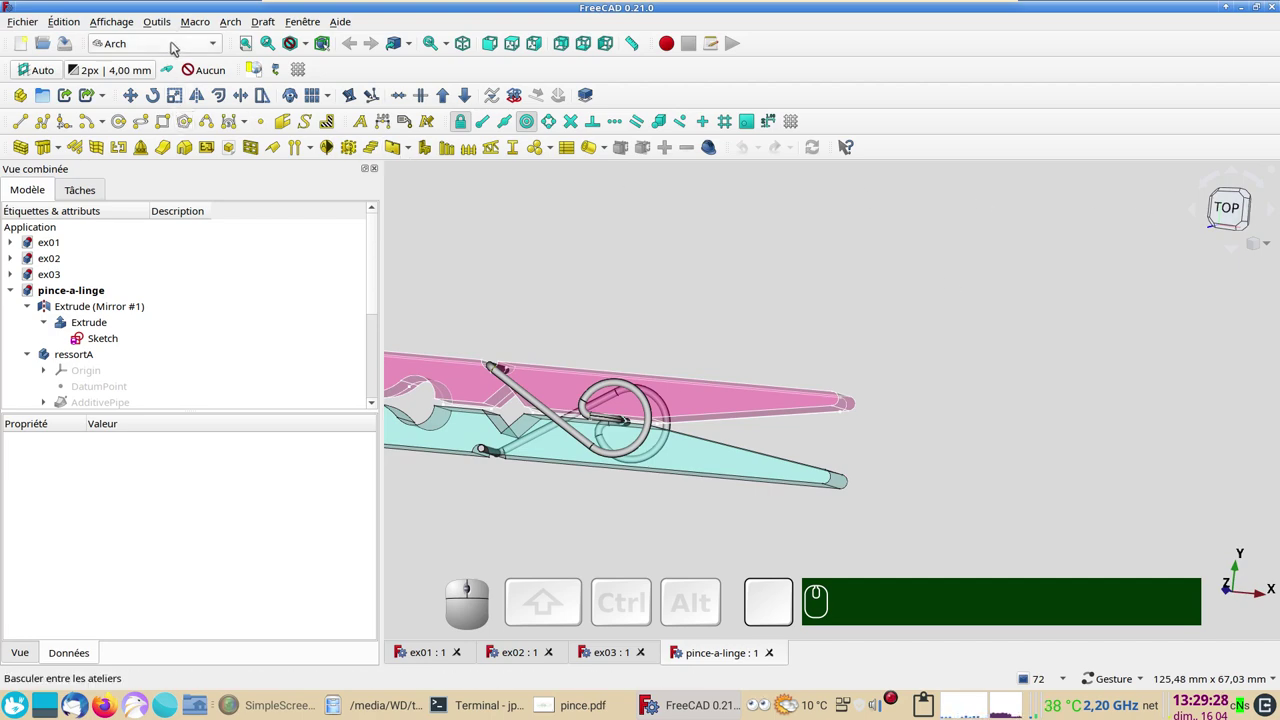
- Pick Sketcher from the workbench selector and start a new document
{"action": "left_click", "coordinate": [177, 41]}
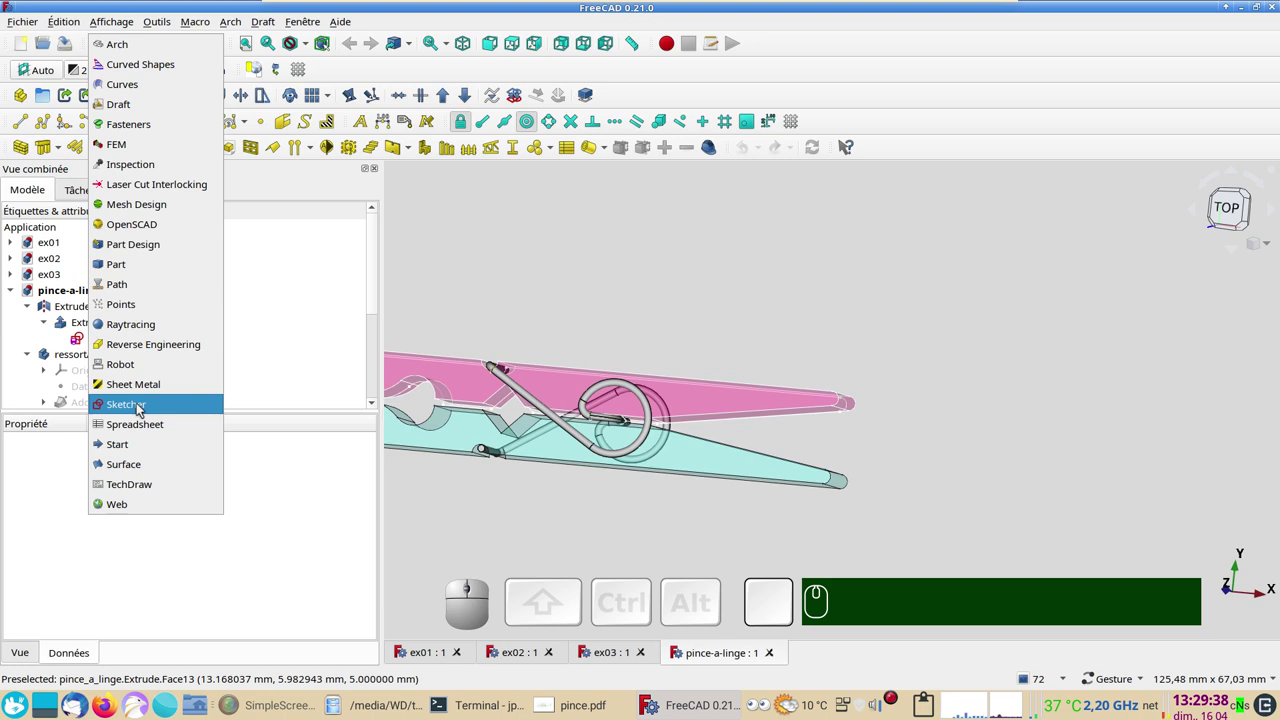
{"action": "left_click", "coordinate": [142, 406]}
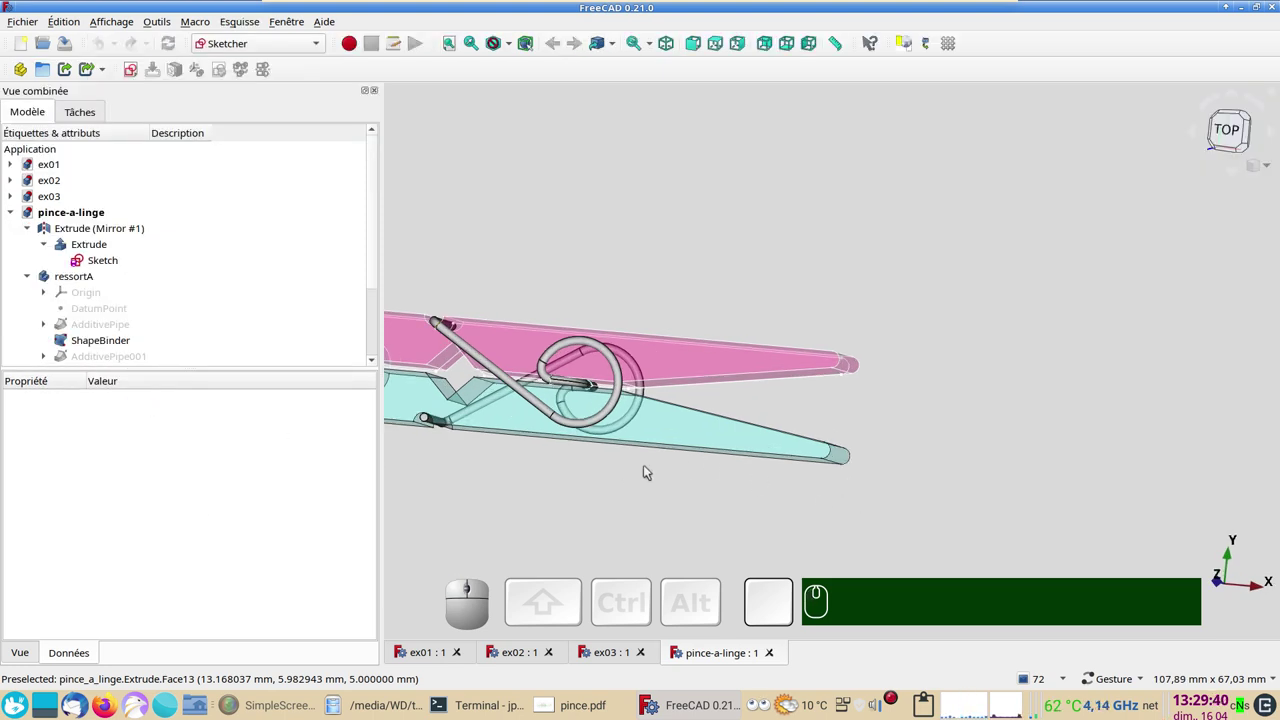
{"action": "right_click", "coordinate": [582, 489]}
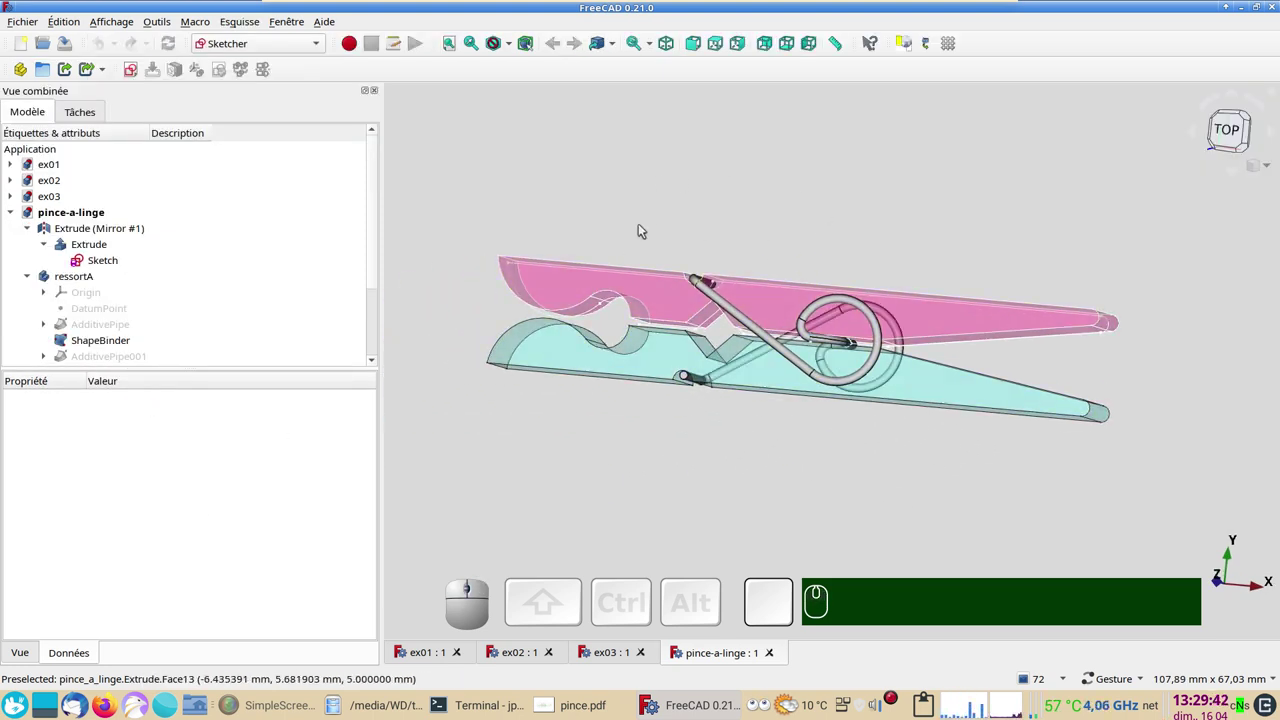
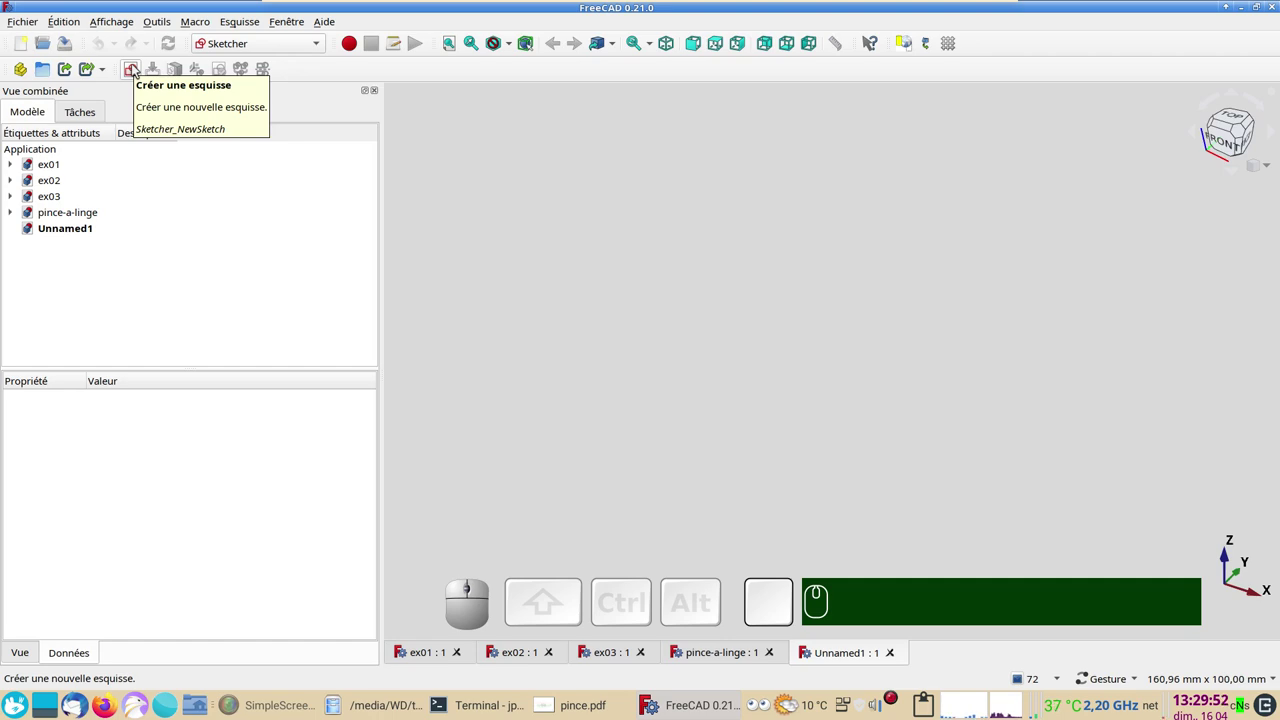
- Start Créer une esquisse and compare Plan XZ and Plan YZ before reselecting Plan XY
{"action": "left_click", "coordinate": [138, 67]}
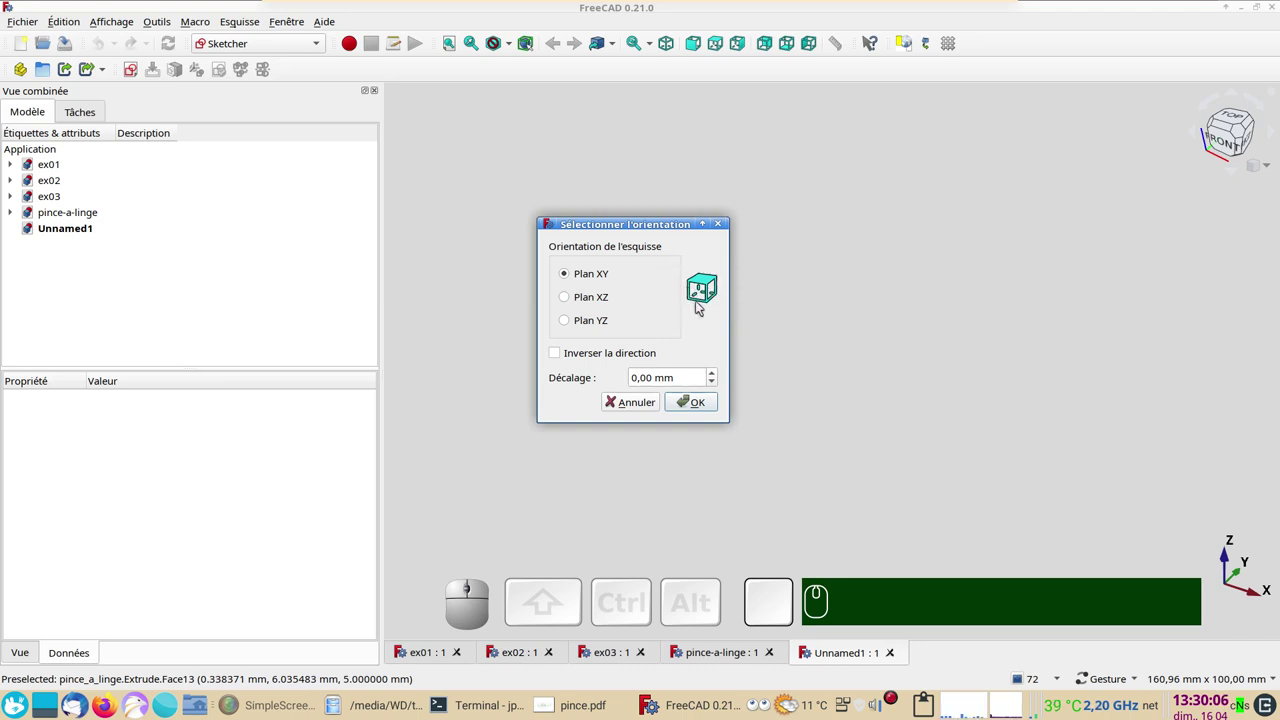
{"action": "left_click", "coordinate": [697, 298]}
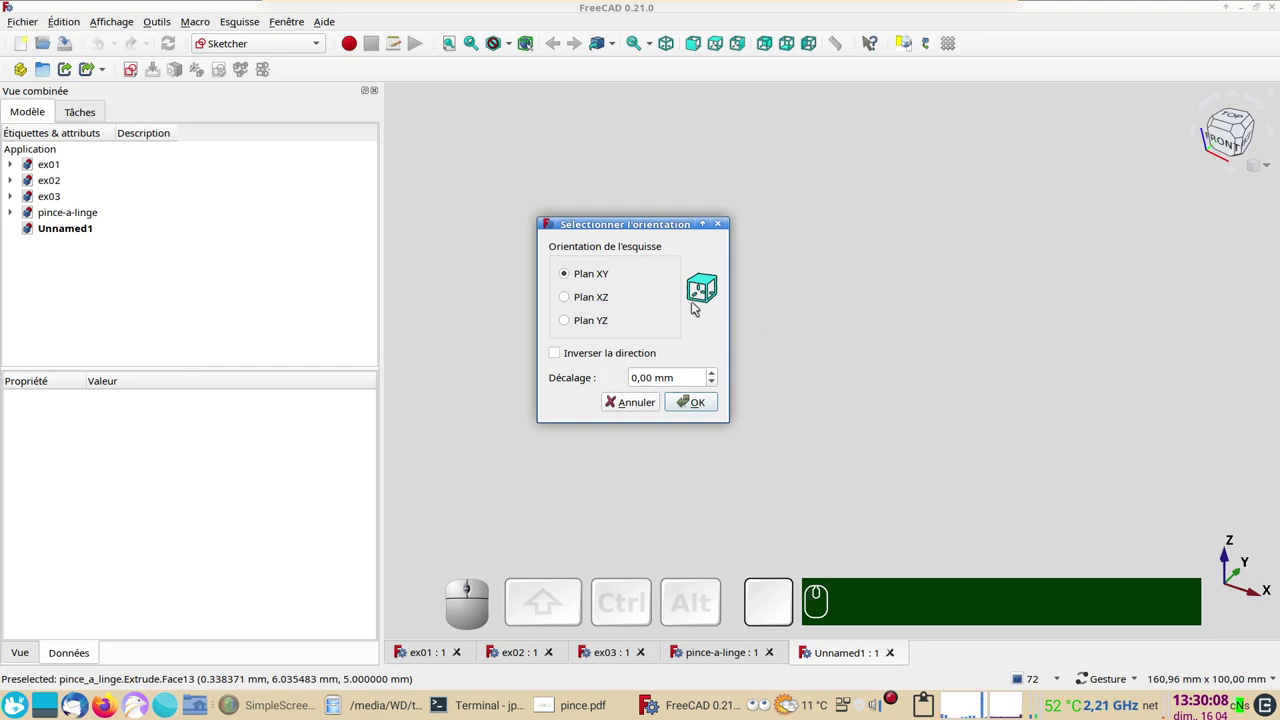
{"action": "left_click", "coordinate": [710, 286]}
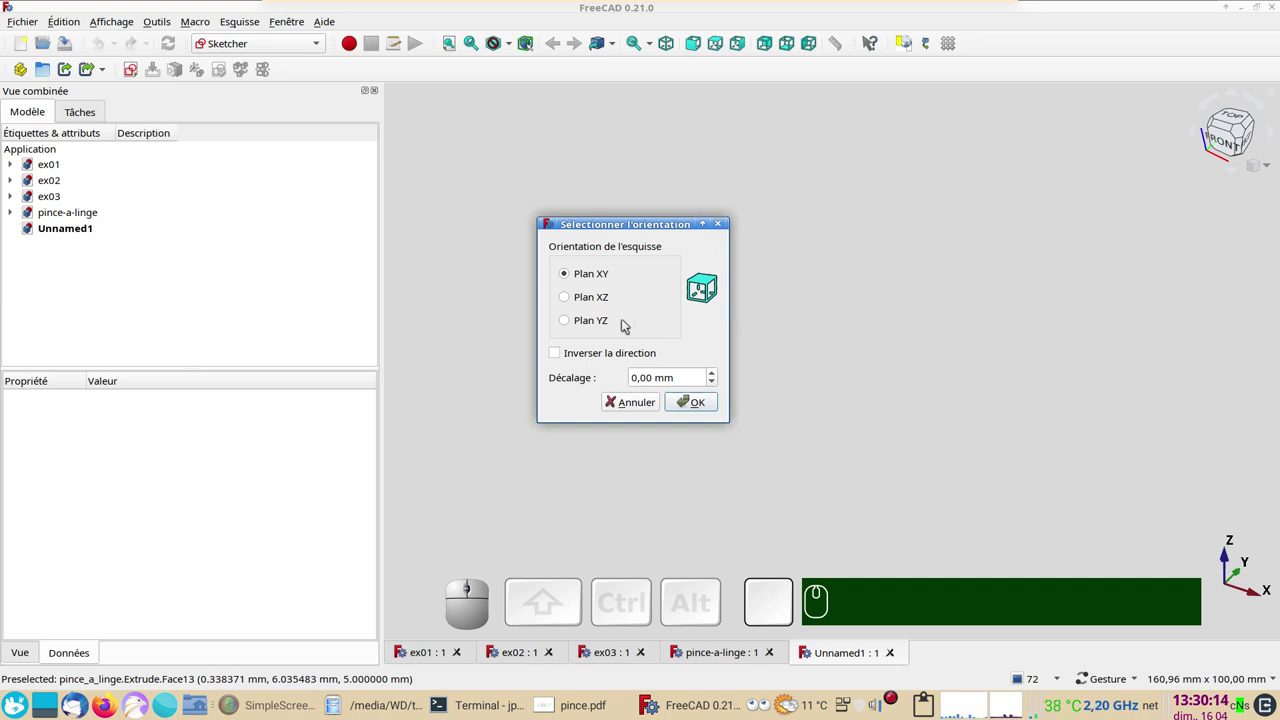
{"action": "left_click", "coordinate": [593, 297]}
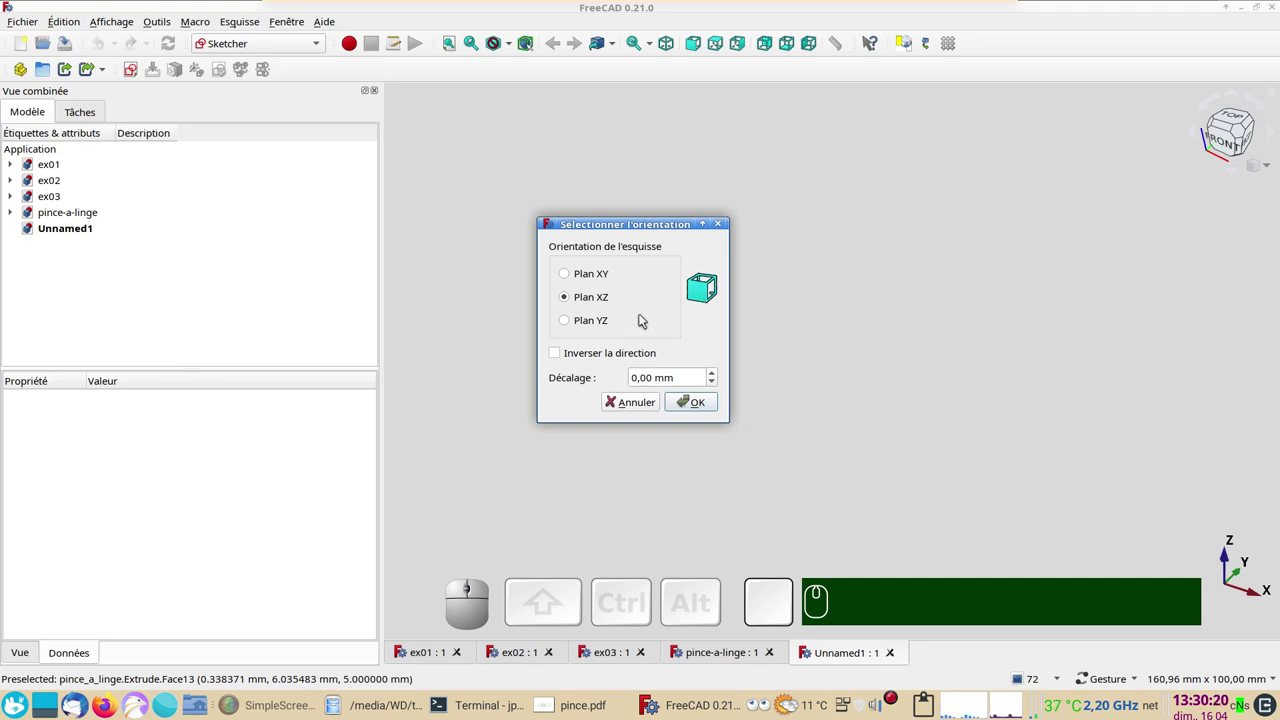
{"action": "left_click", "coordinate": [605, 325]}
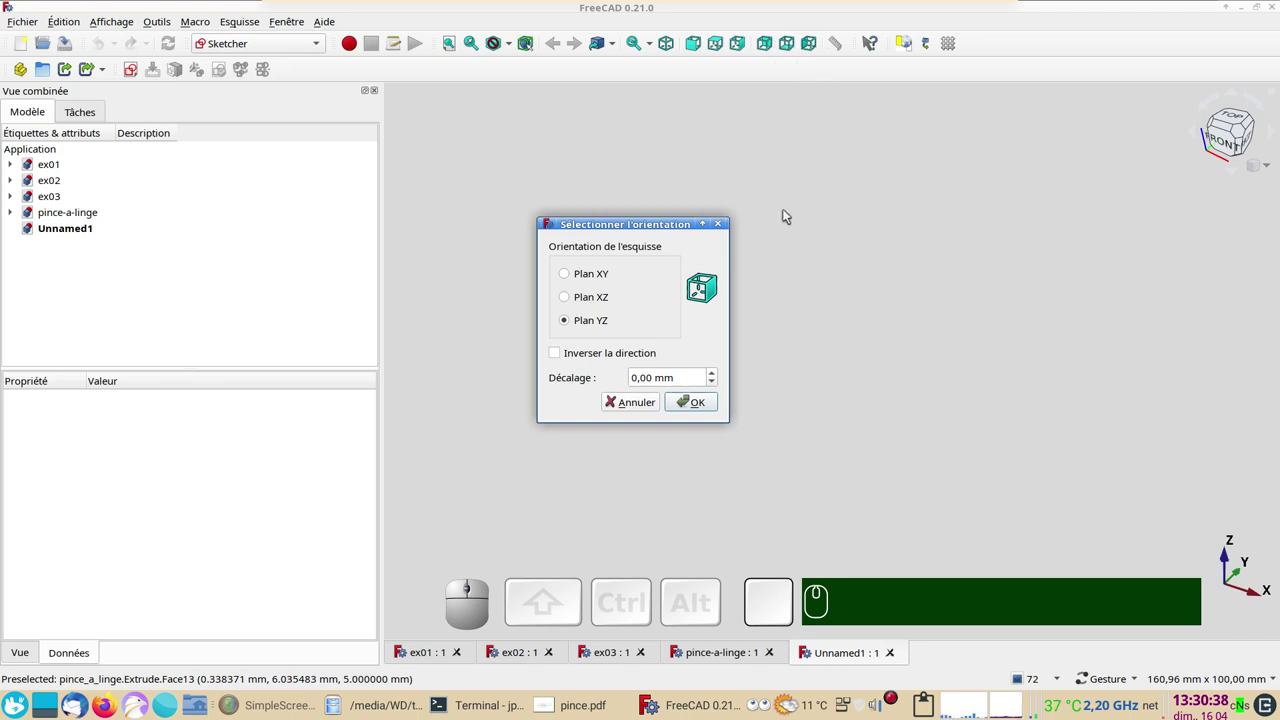
{"action": "left_click", "coordinate": [574, 275]}
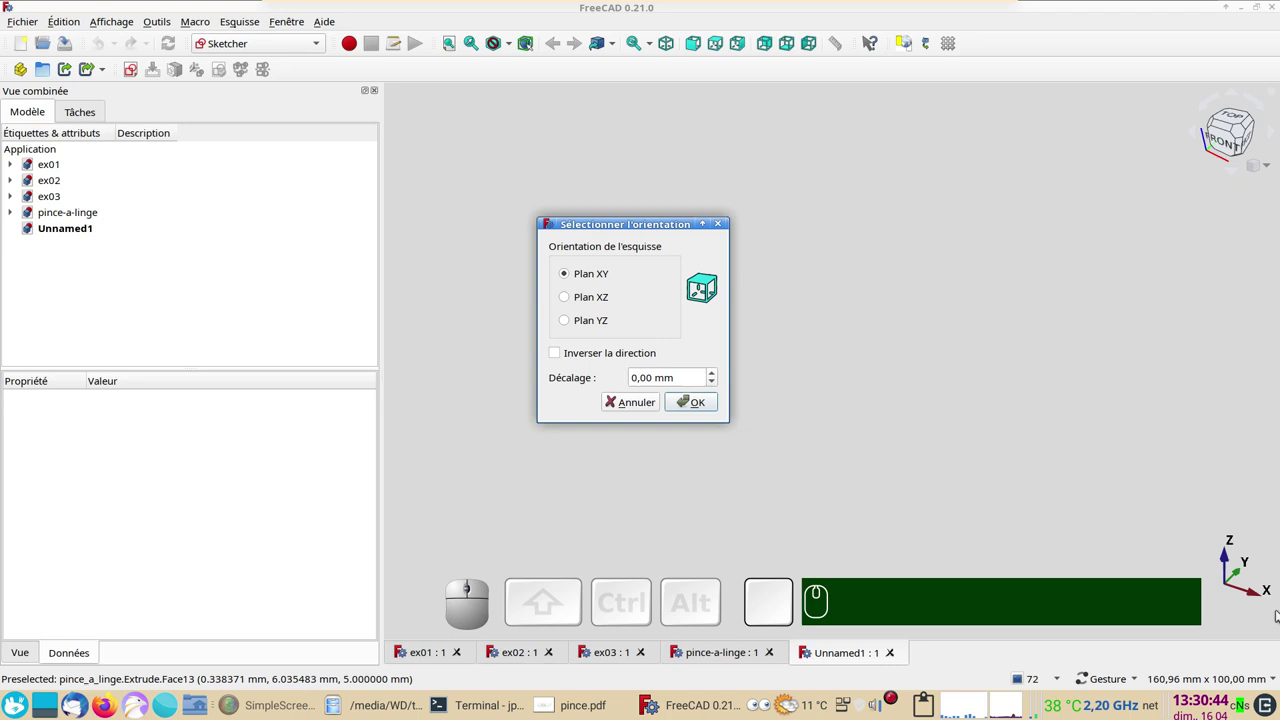
- Confirm Plan XY, draw one sloping line above the horizontal axis and check the solver update options
{"action": "left_click", "coordinate": [701, 403]}
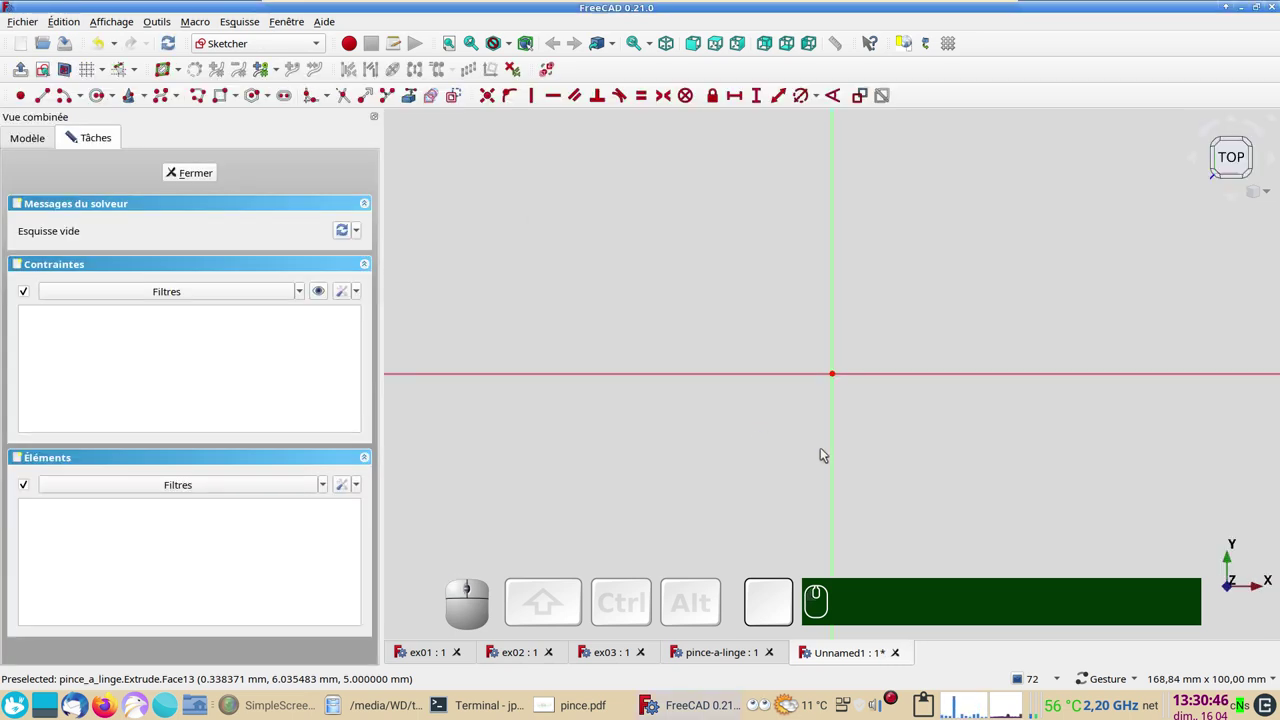
{"action": "left_click_drag", "start_coordinate": [967, 481], "coordinate": [820, 497]}
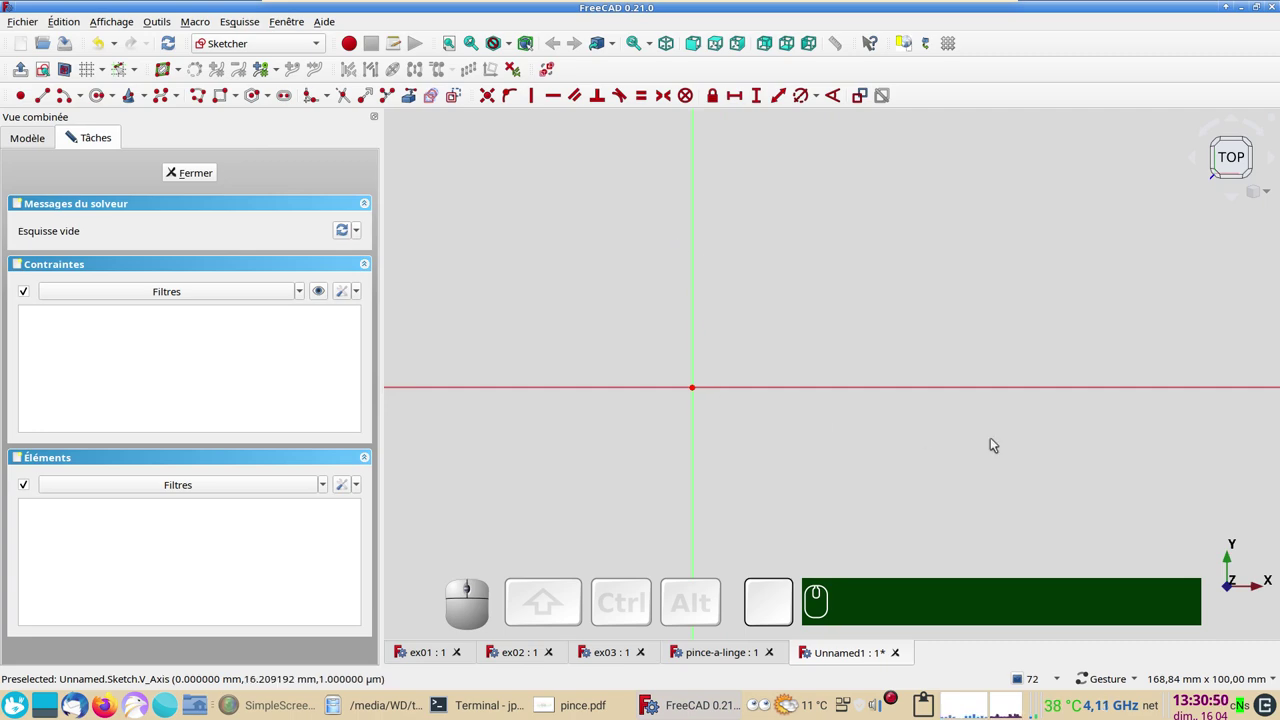
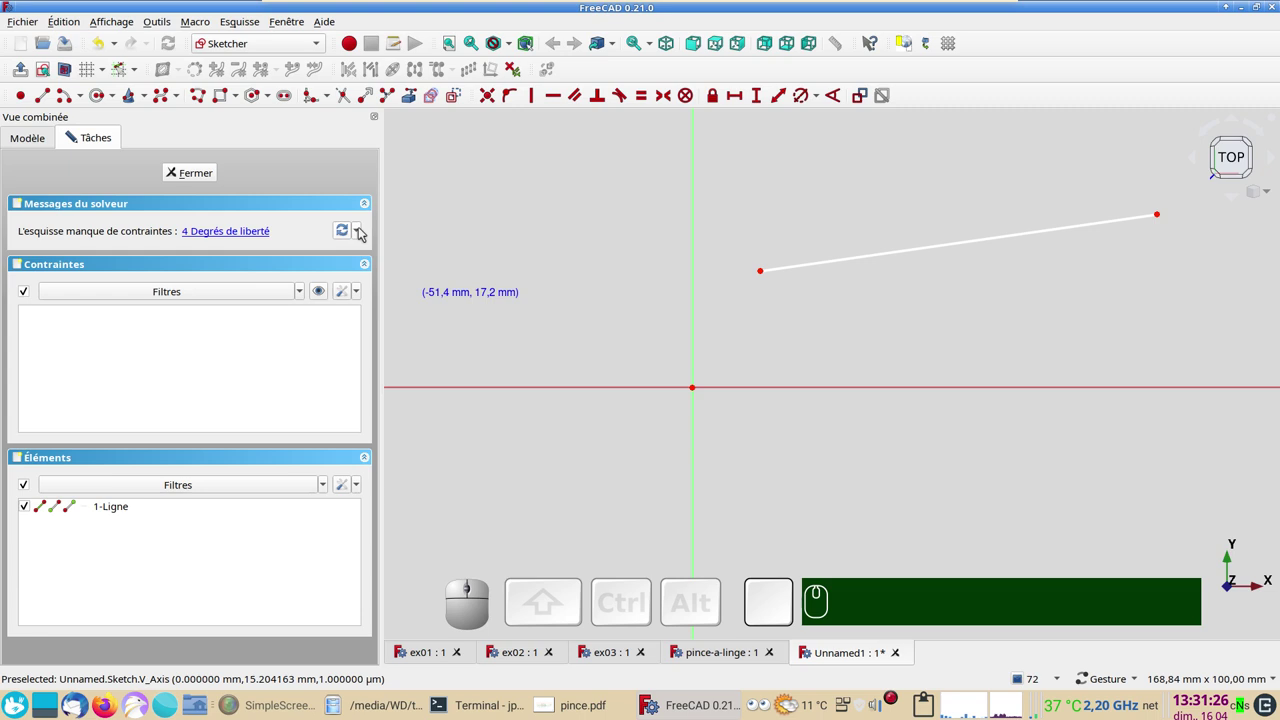
{"action": "left_click", "coordinate": [364, 226]}
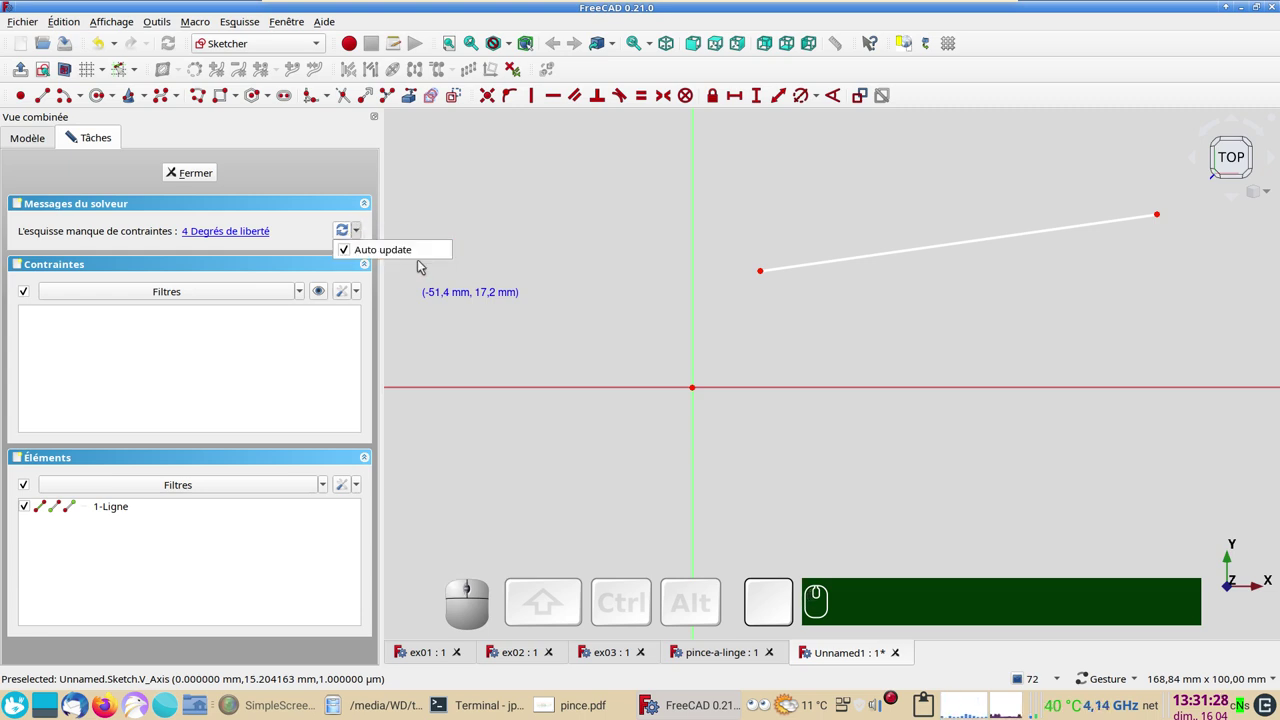
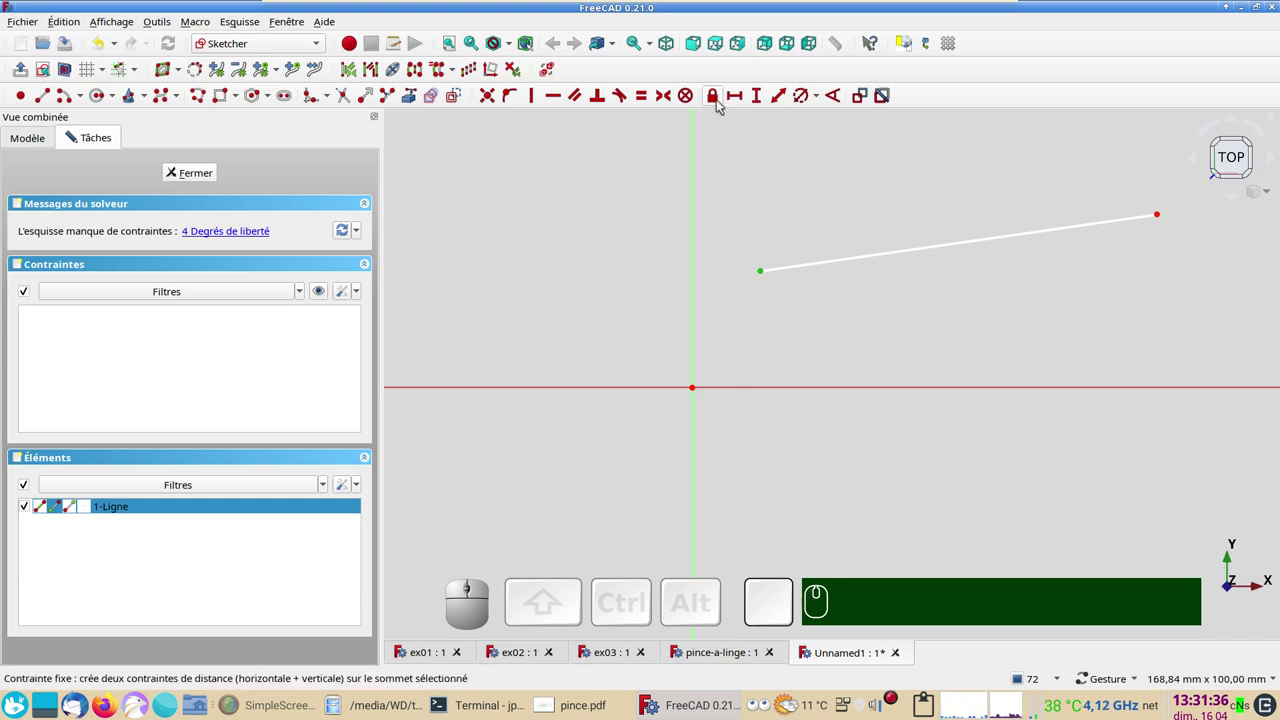
- Lock the line's start point in place, nudge its far end, then undo the lock constraints
{"action": "left_click", "coordinate": [722, 99]}
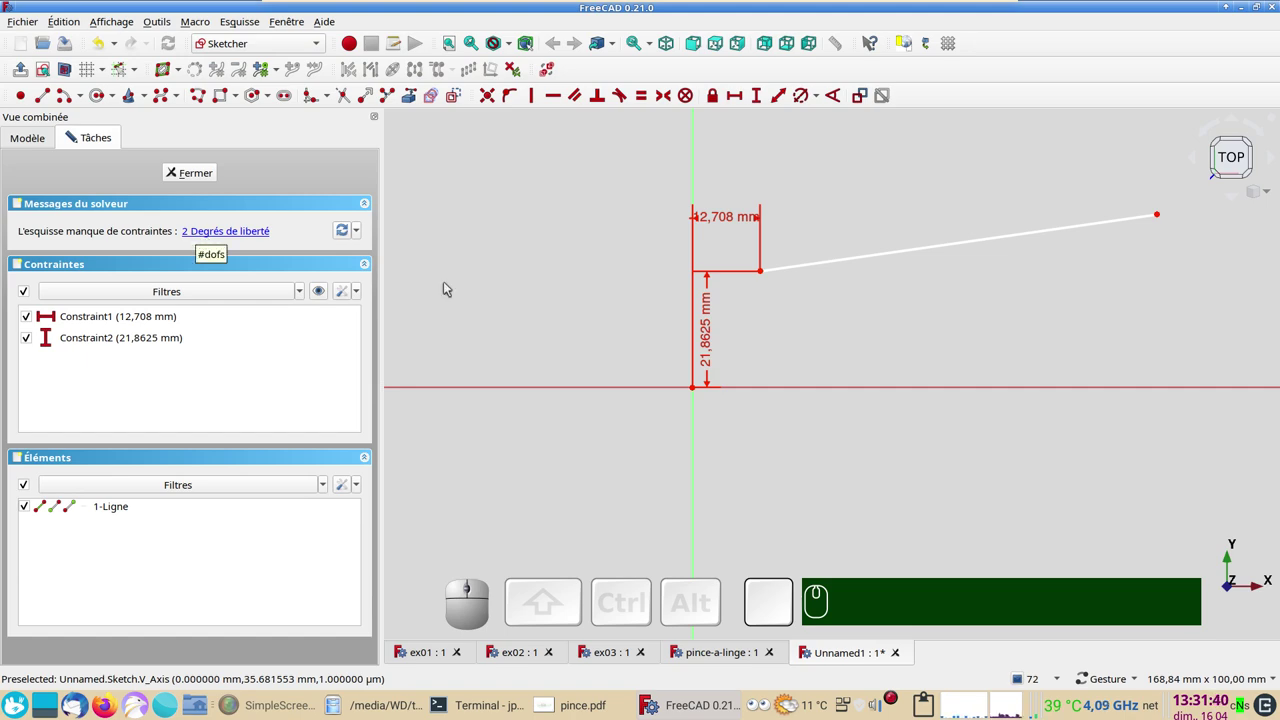
{"action": "left_click", "coordinate": [963, 237]}
{"action": "left_click_drag", "start_coordinate": [971, 240], "coordinate": [1180, 243]}
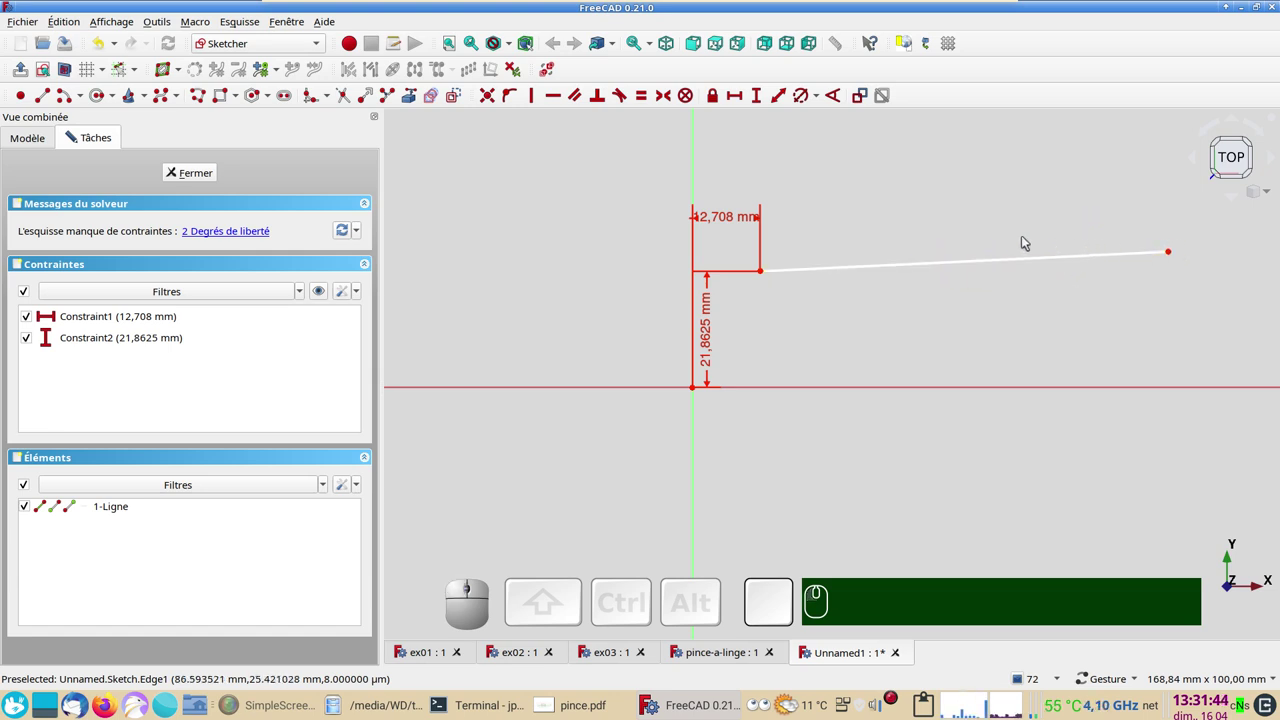
{"action": "left_click", "coordinate": [100, 39]}
{"action": "left_click", "coordinate": [103, 42]}
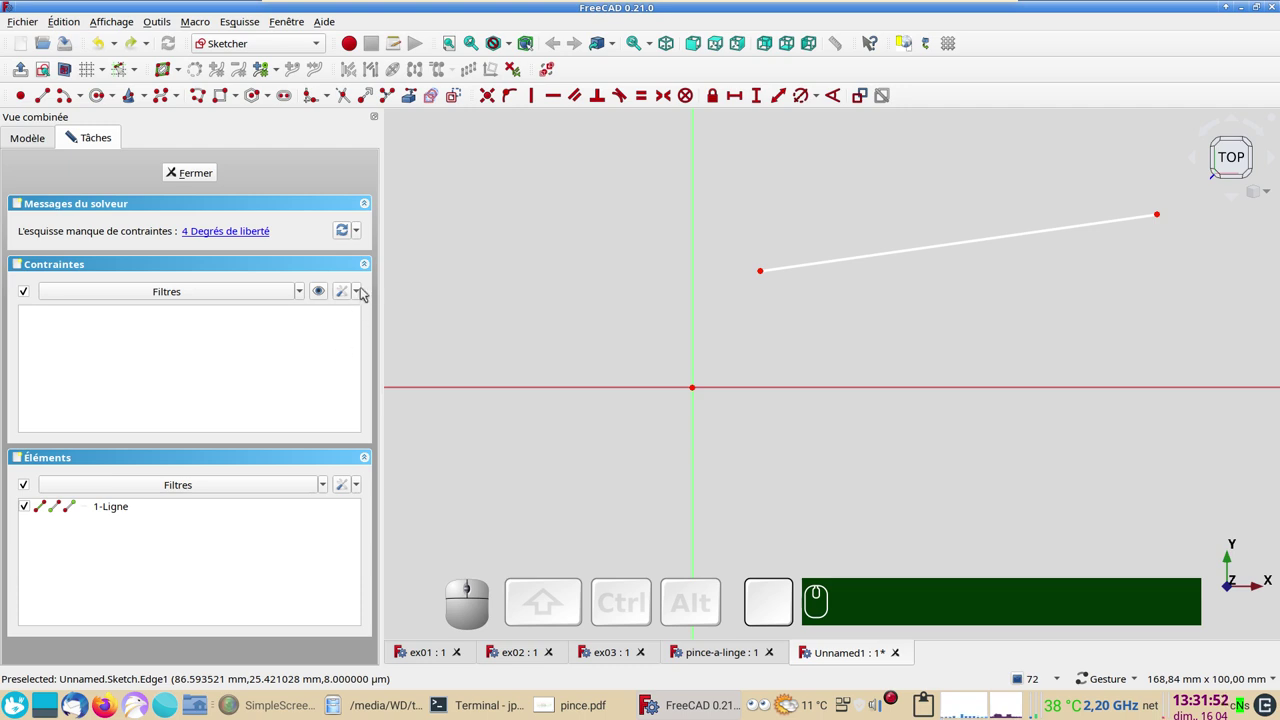
- Peek at the constraint options without changes, then drag the line's right end higher so it slopes upward
{"action": "left_click", "coordinate": [364, 289]}
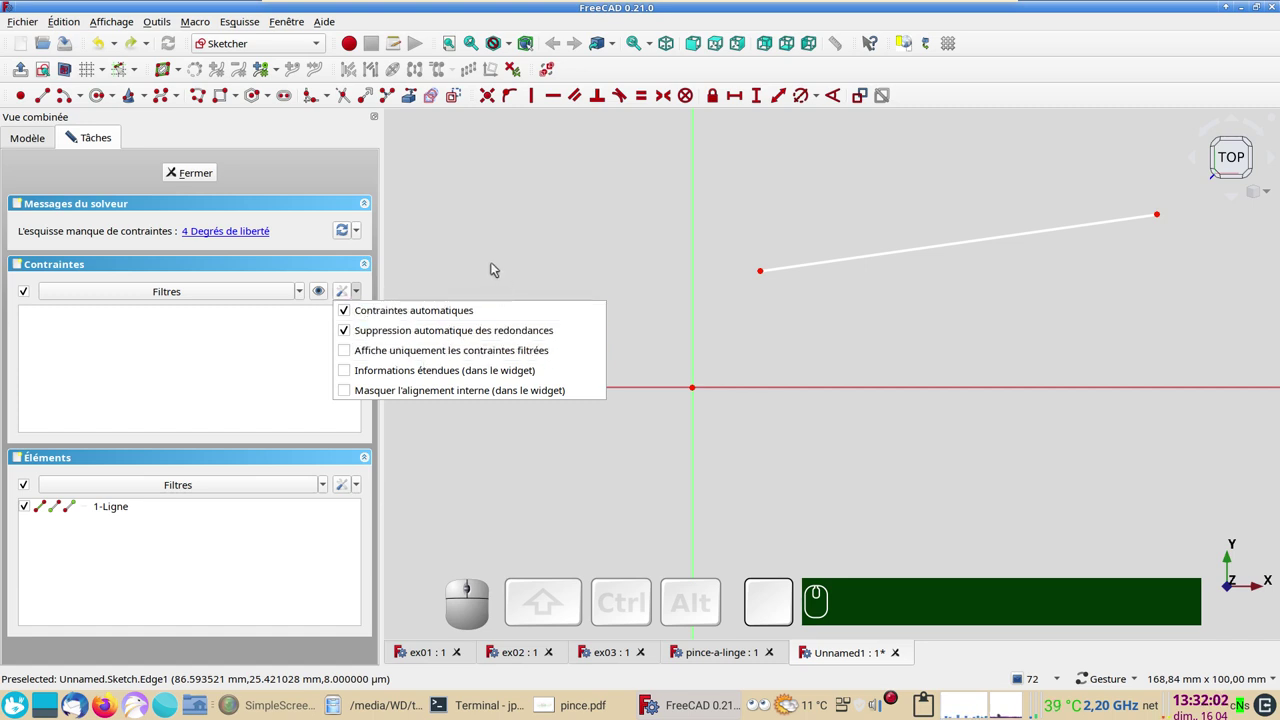
{"action": "left_click", "coordinate": [496, 261]}
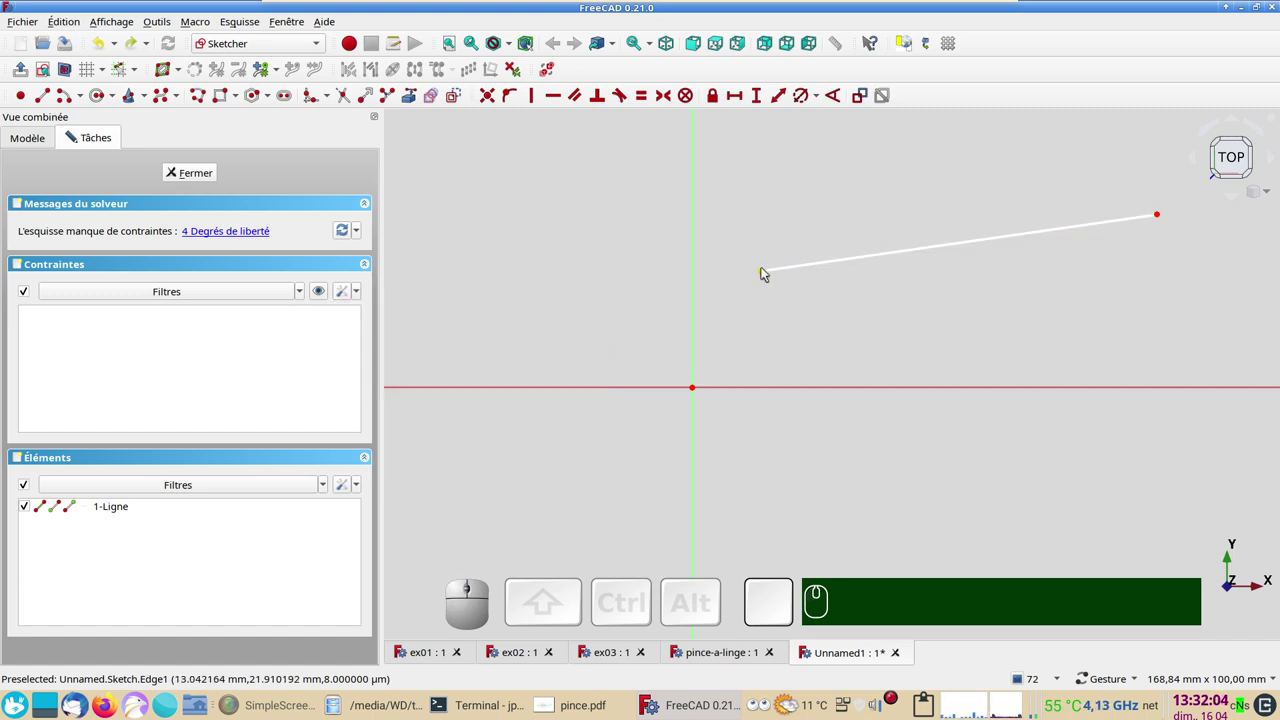
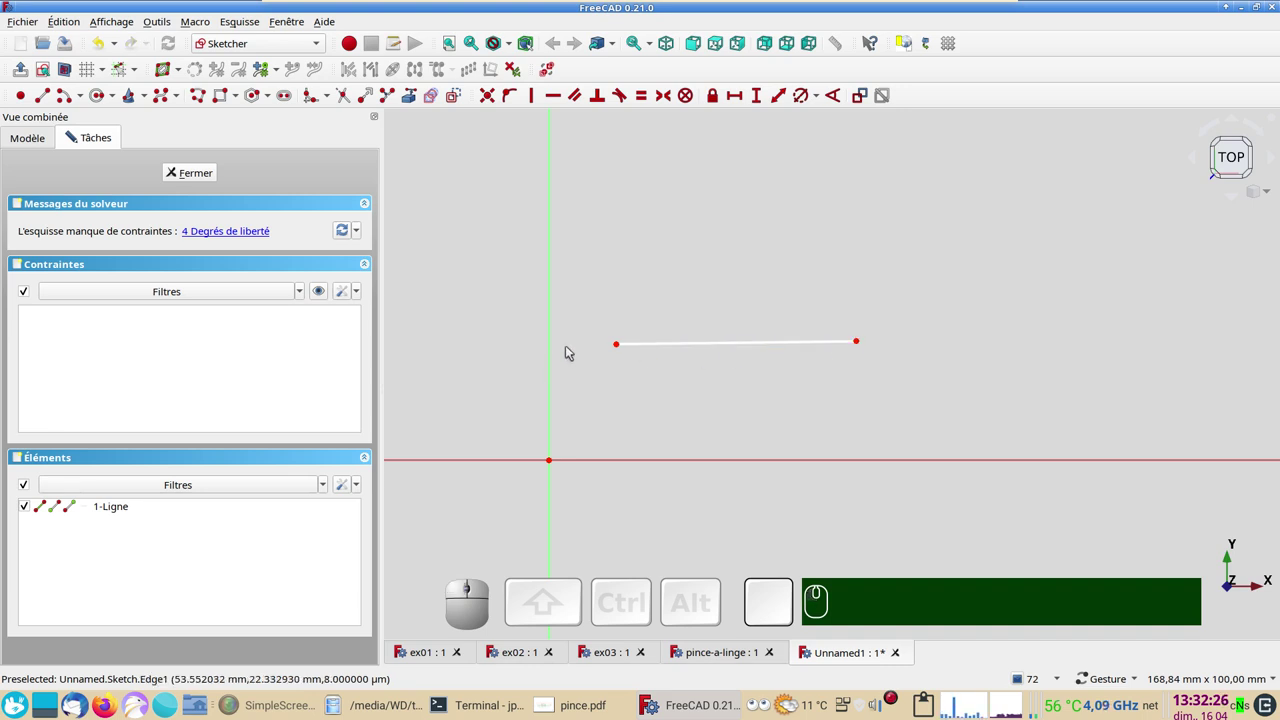
{"action": "left_click_drag", "start_coordinate": [863, 340], "coordinate": [905, 365]}
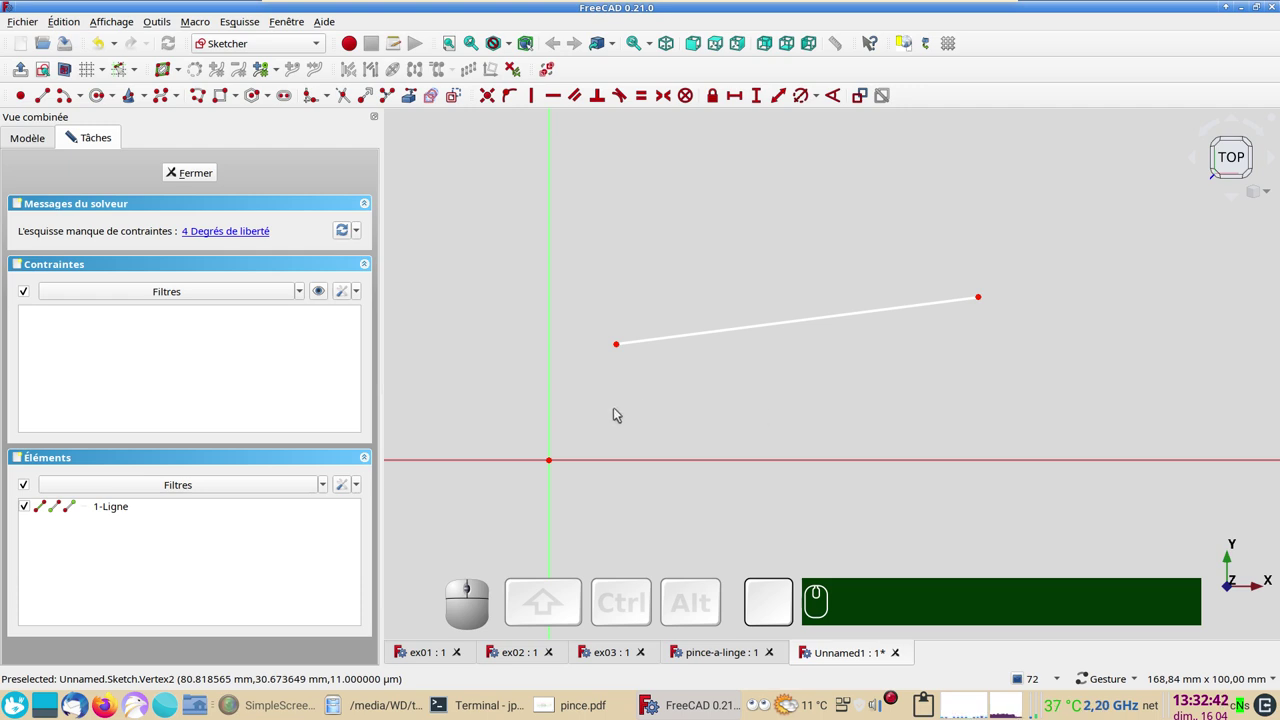
{"action": "scroll", "scroll_direction": "down", "scroll_amount": 3}
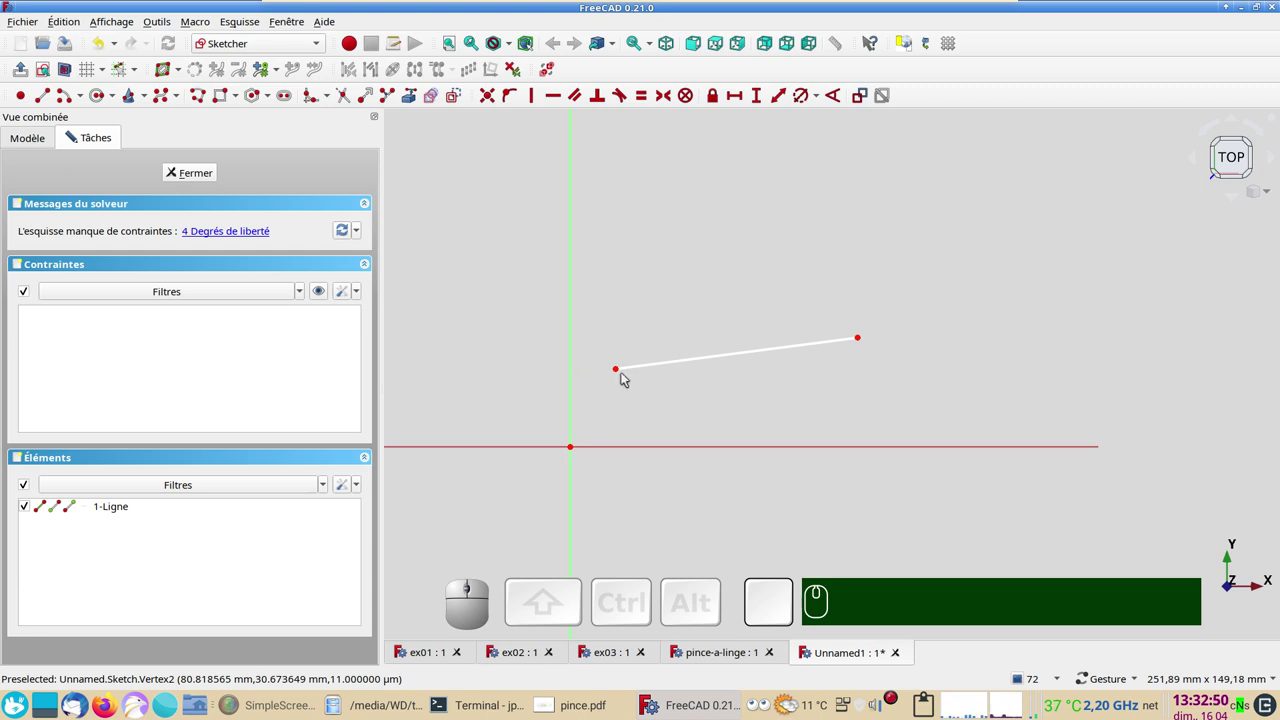
- Delete the line so the sketch is empty
{"action": "left_click", "coordinate": [728, 358]}
{"action": "key", "text": "Delete"}
{"action": "key", "text": "Delete"}
{"action": "left_click", "coordinate": [694, 358]}
{"action": "key", "text": "Delete"}
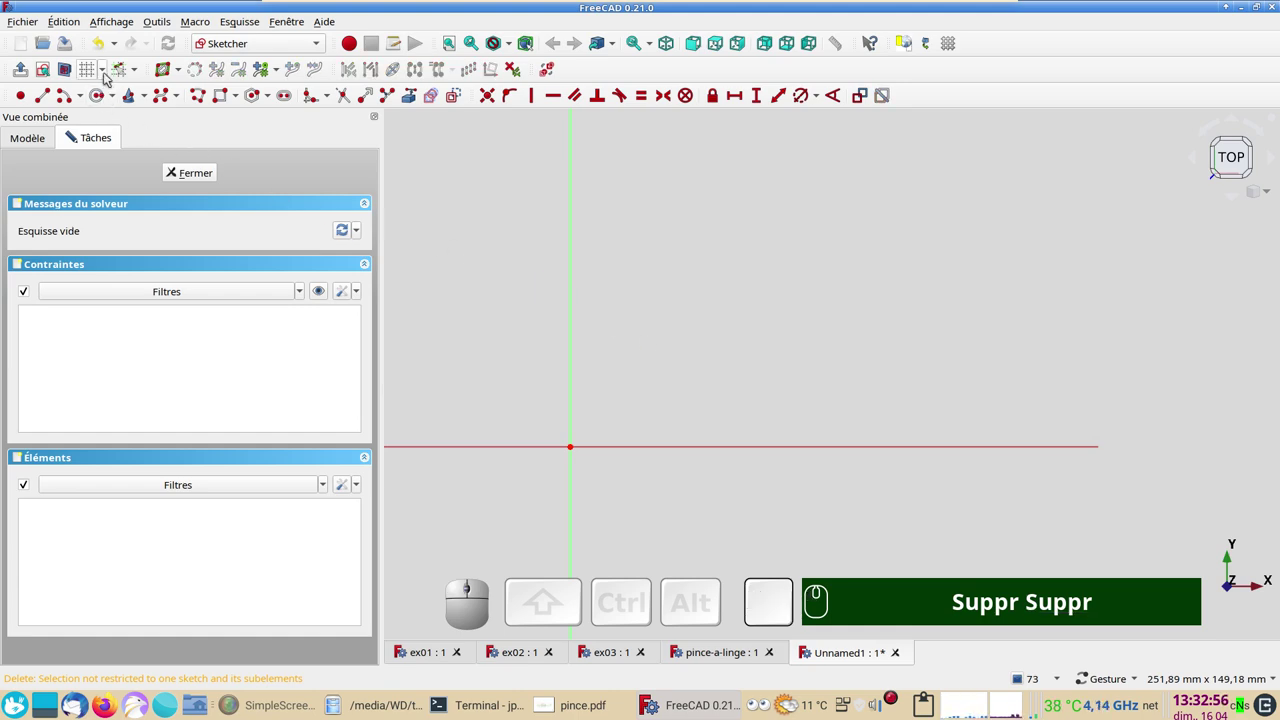
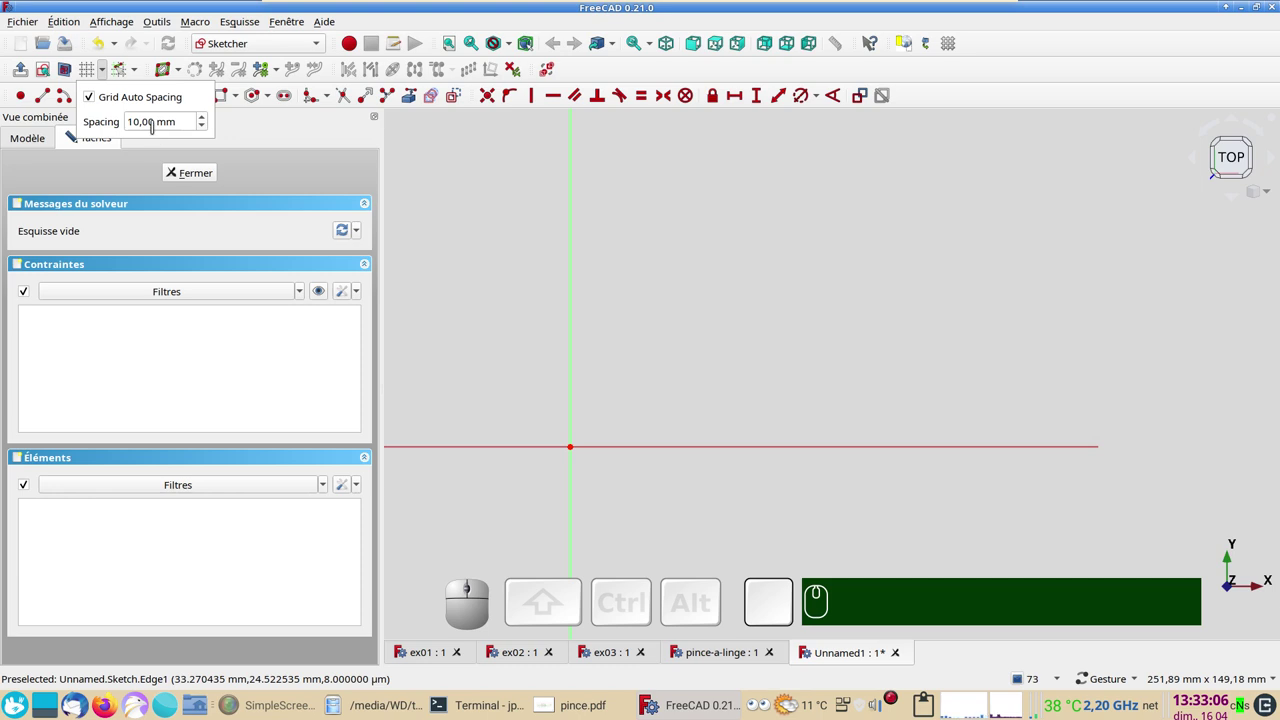
- Turn on Snap to Grid and display the 10 mm sketch grid
{"action": "left_click", "coordinate": [138, 68]}
{"action": "left_click", "coordinate": [138, 68]}
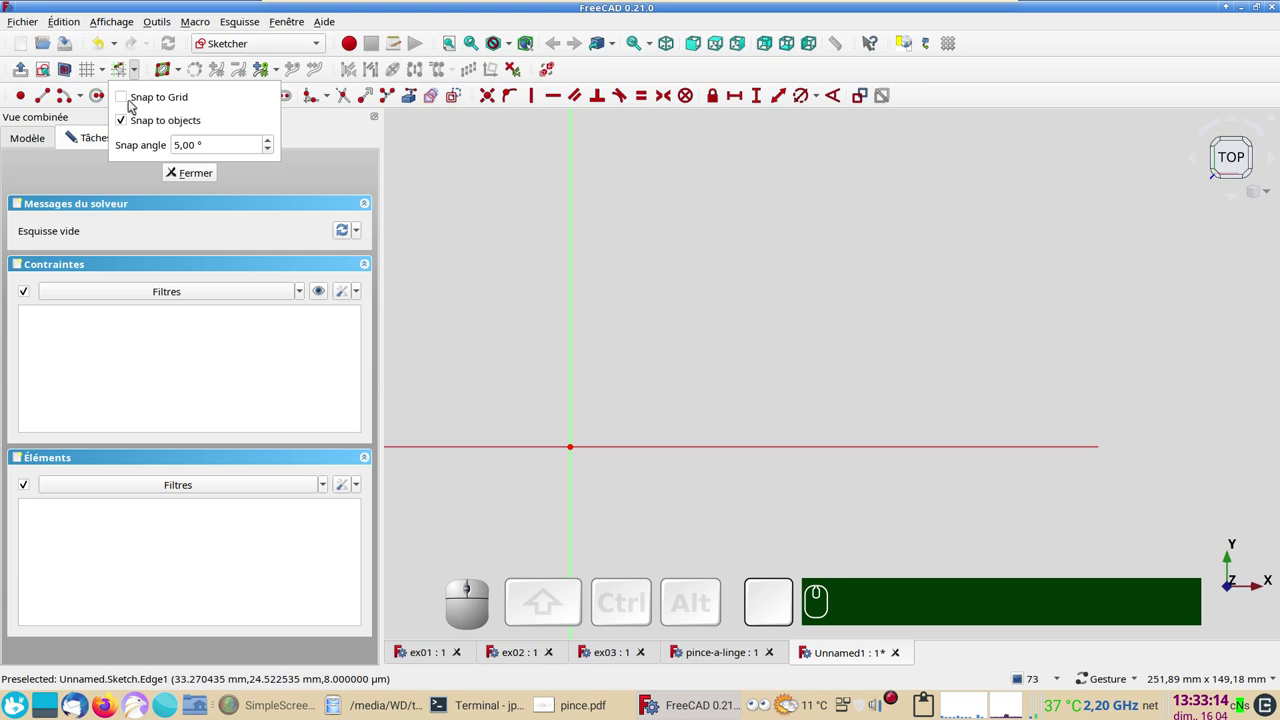
{"action": "left_click", "coordinate": [130, 100]}
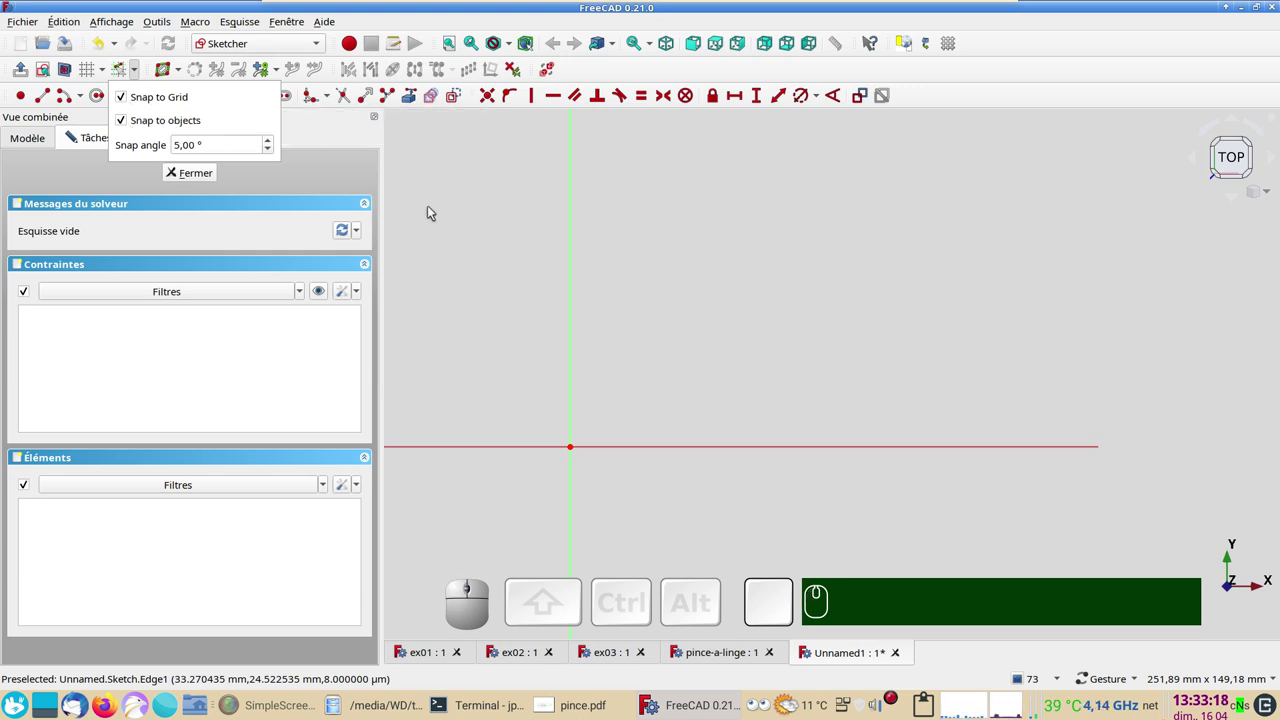
{"action": "left_click", "coordinate": [473, 231]}
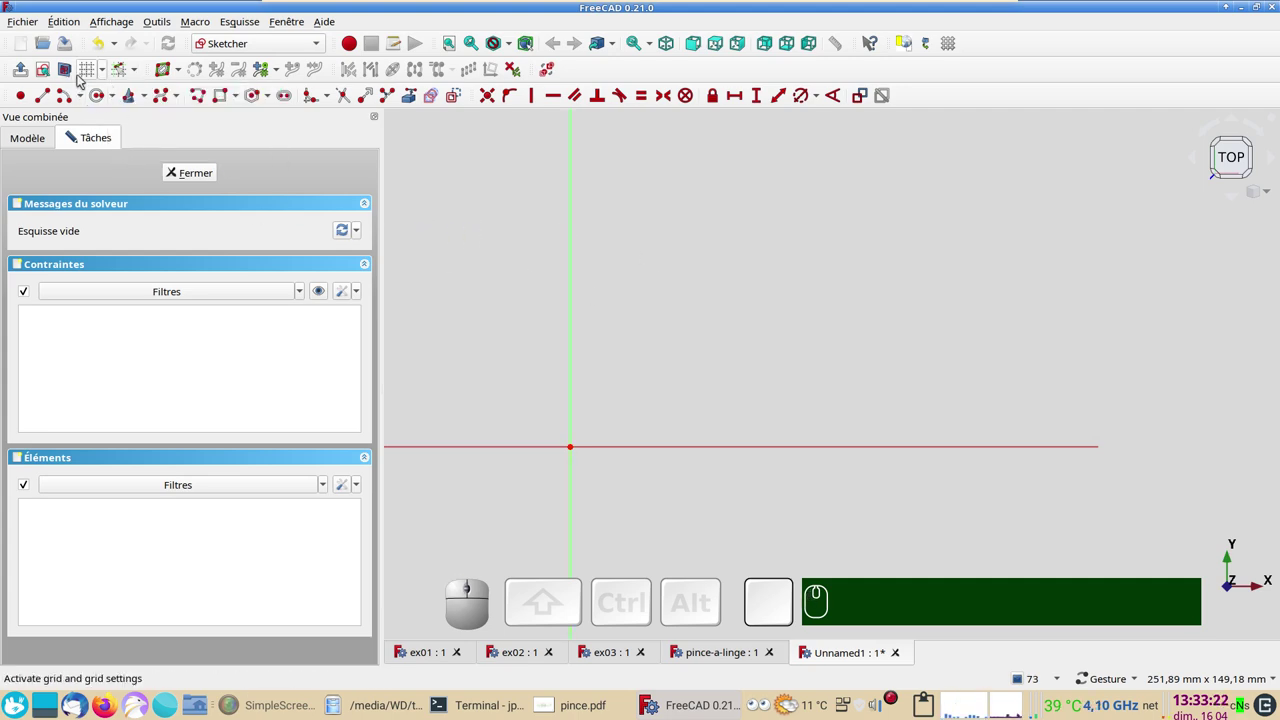
{"action": "left_click", "coordinate": [84, 76]}
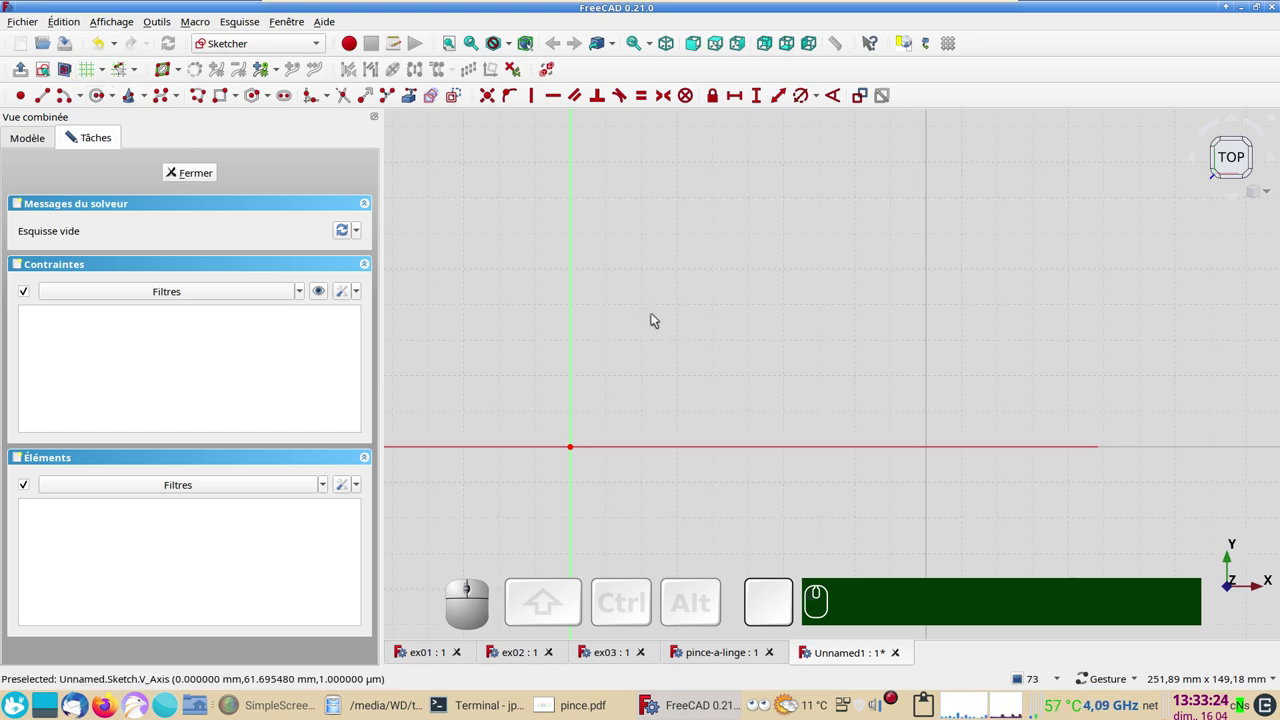
{"action": "scroll", "scroll_direction": "up", "scroll_amount": 3}
{"action": "scroll", "scroll_direction": "down", "scroll_amount": 3}
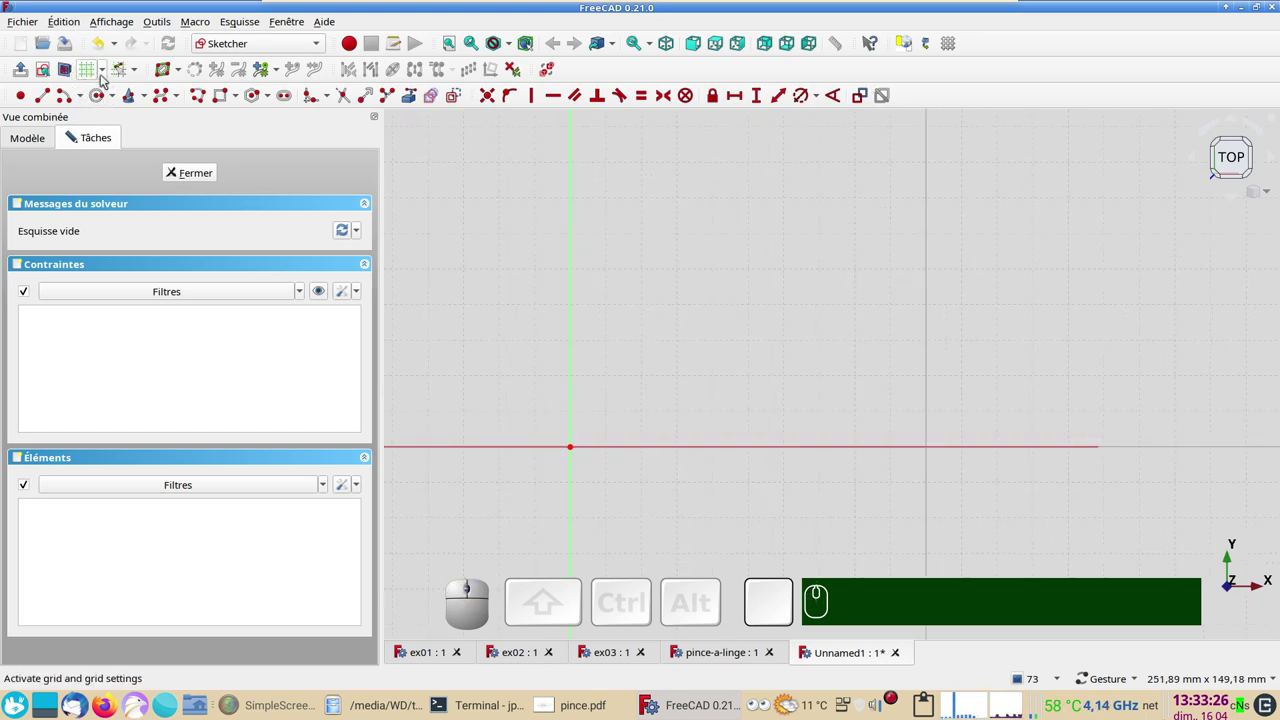
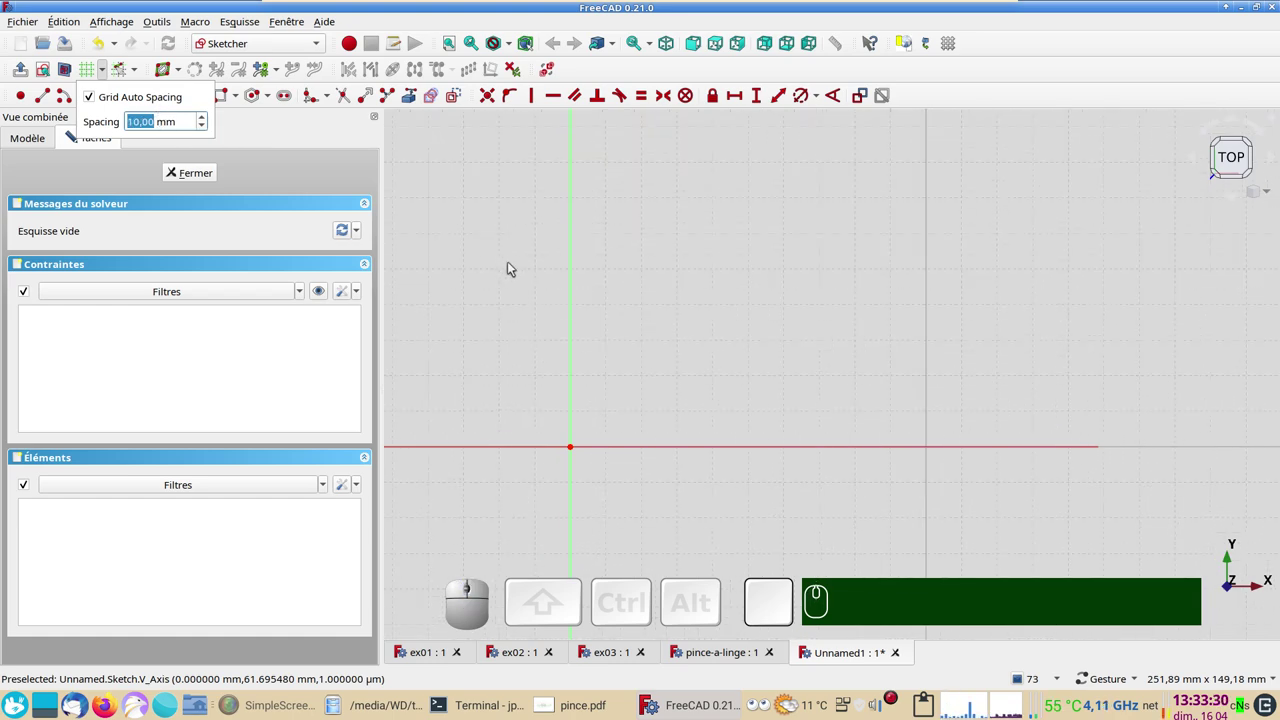
{"action": "left_click", "coordinate": [514, 262]}
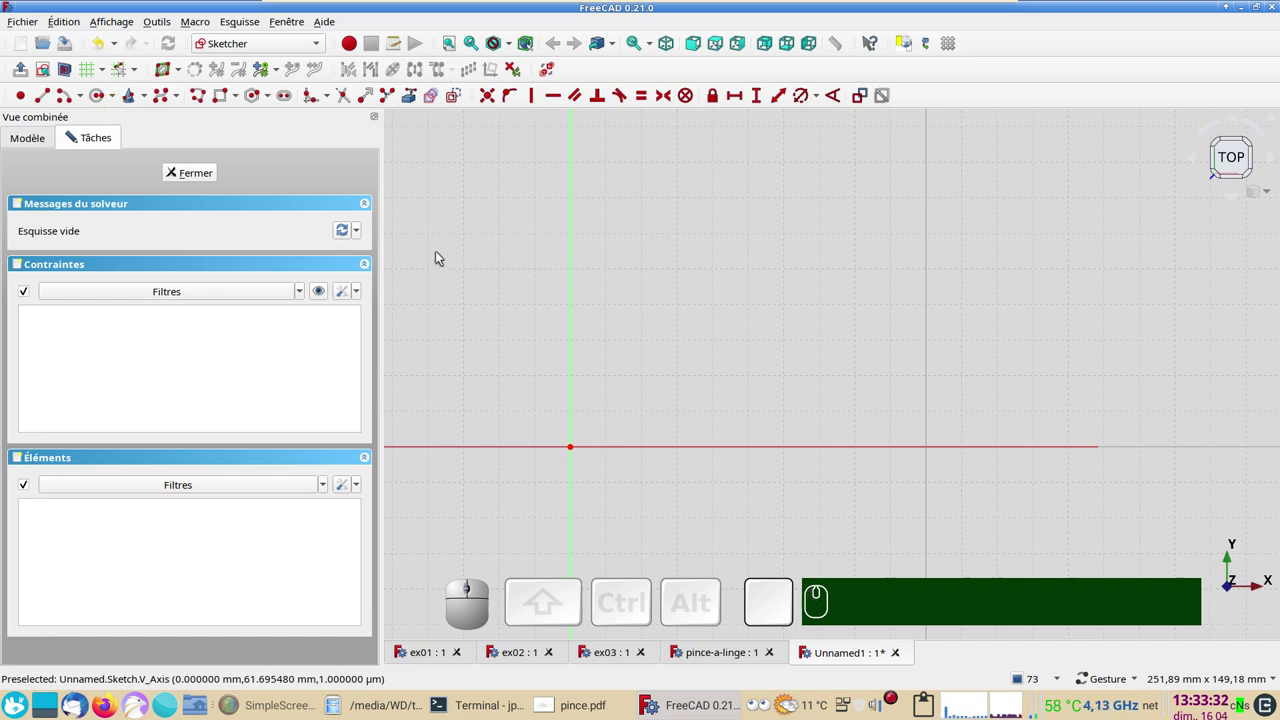
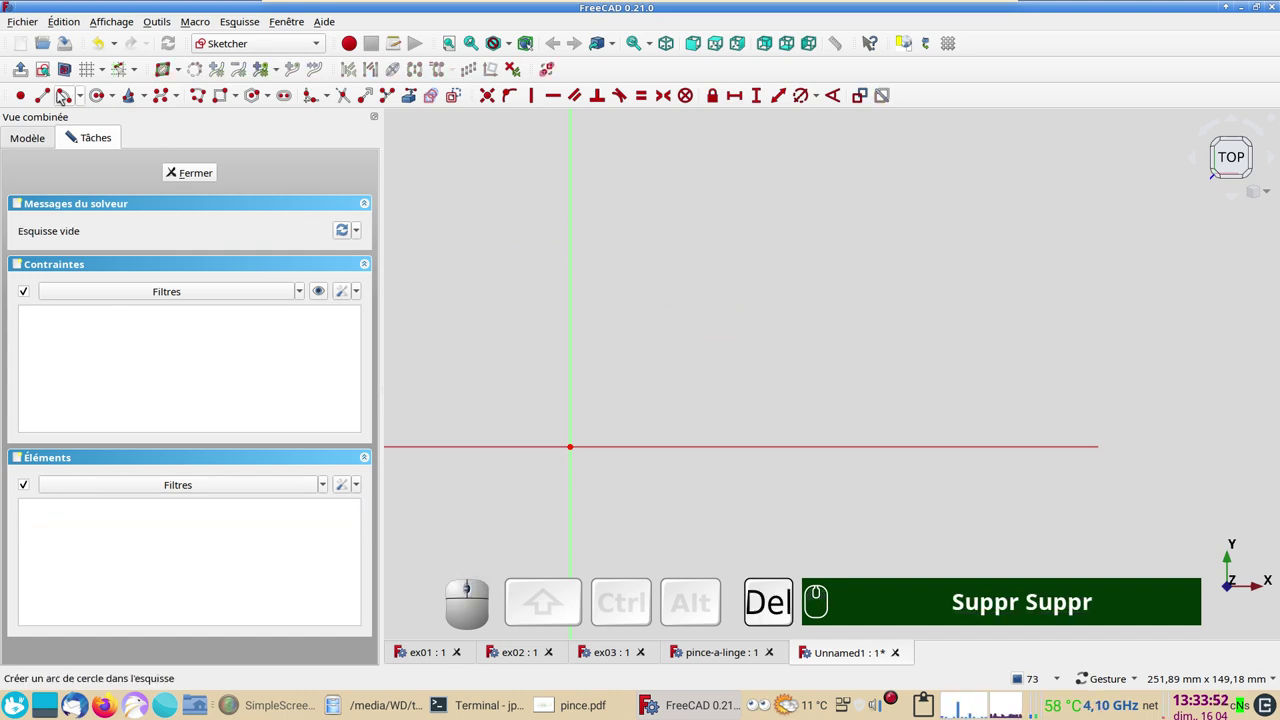
- Draw a new line and lock its start point at 25 mm horizontal and 45 mm vertical distance
{"action": "left_click", "coordinate": [46, 93]}
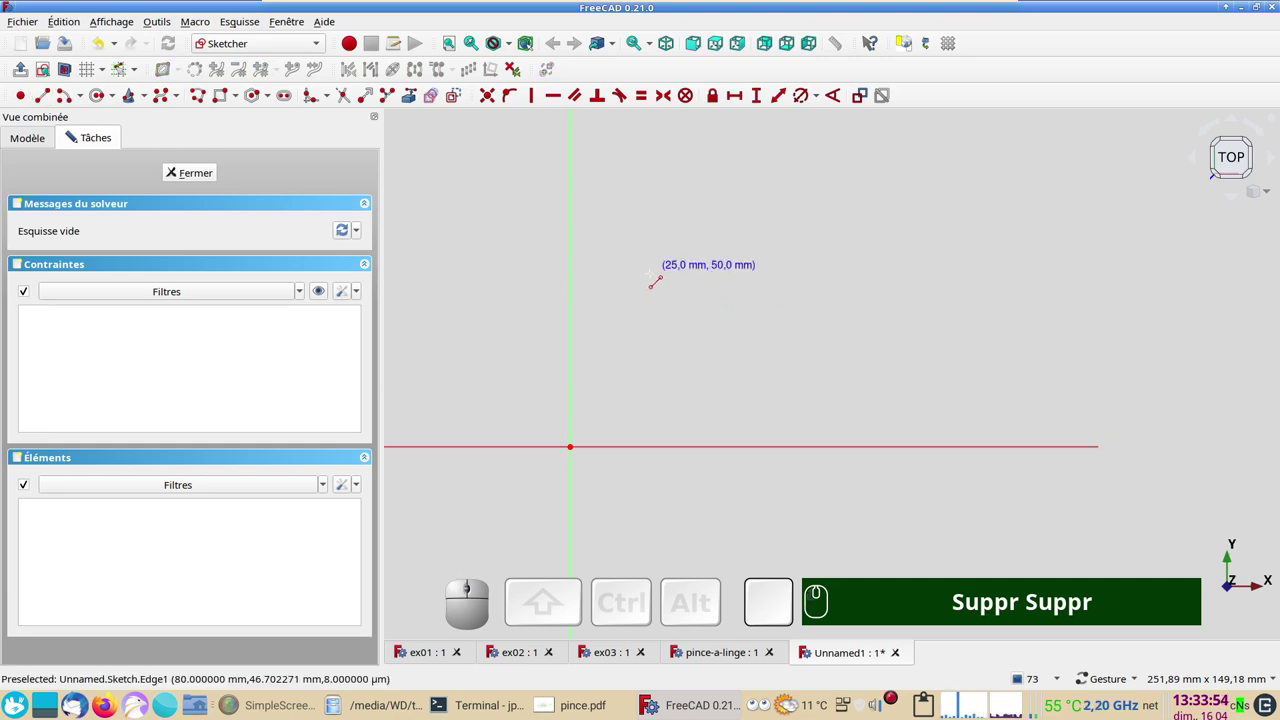
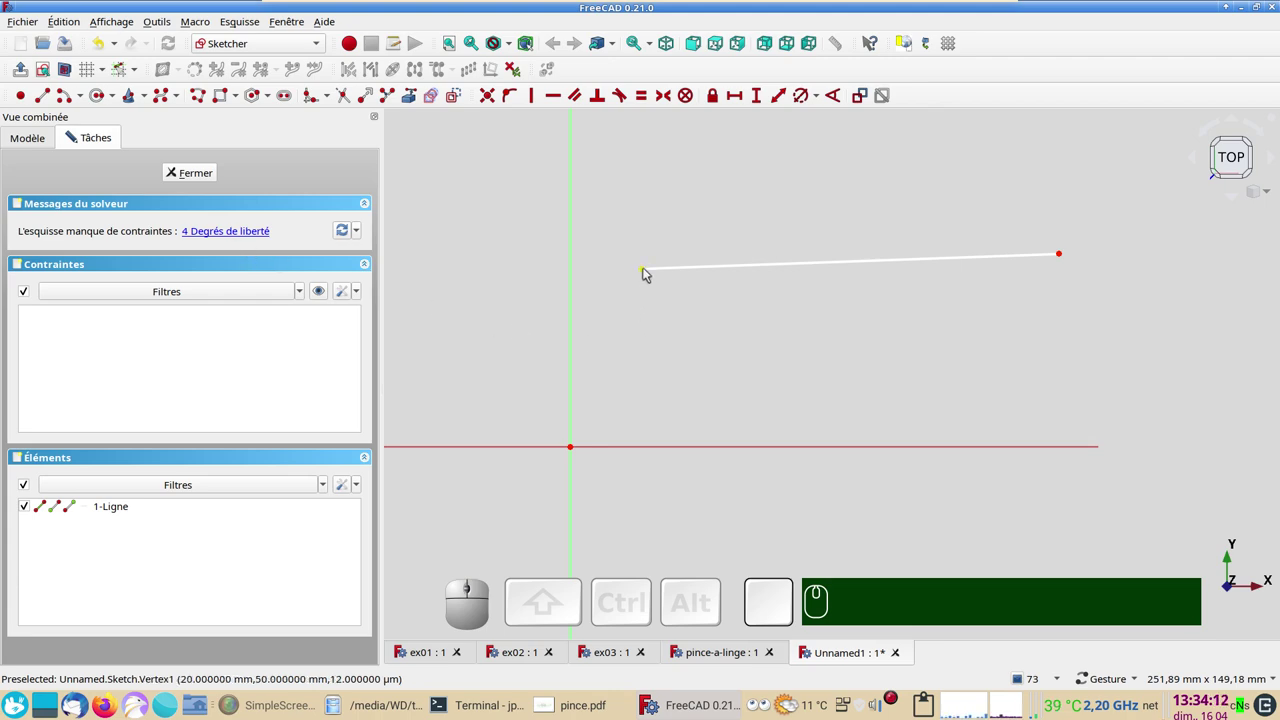
{"action": "left_click", "coordinate": [649, 267]}
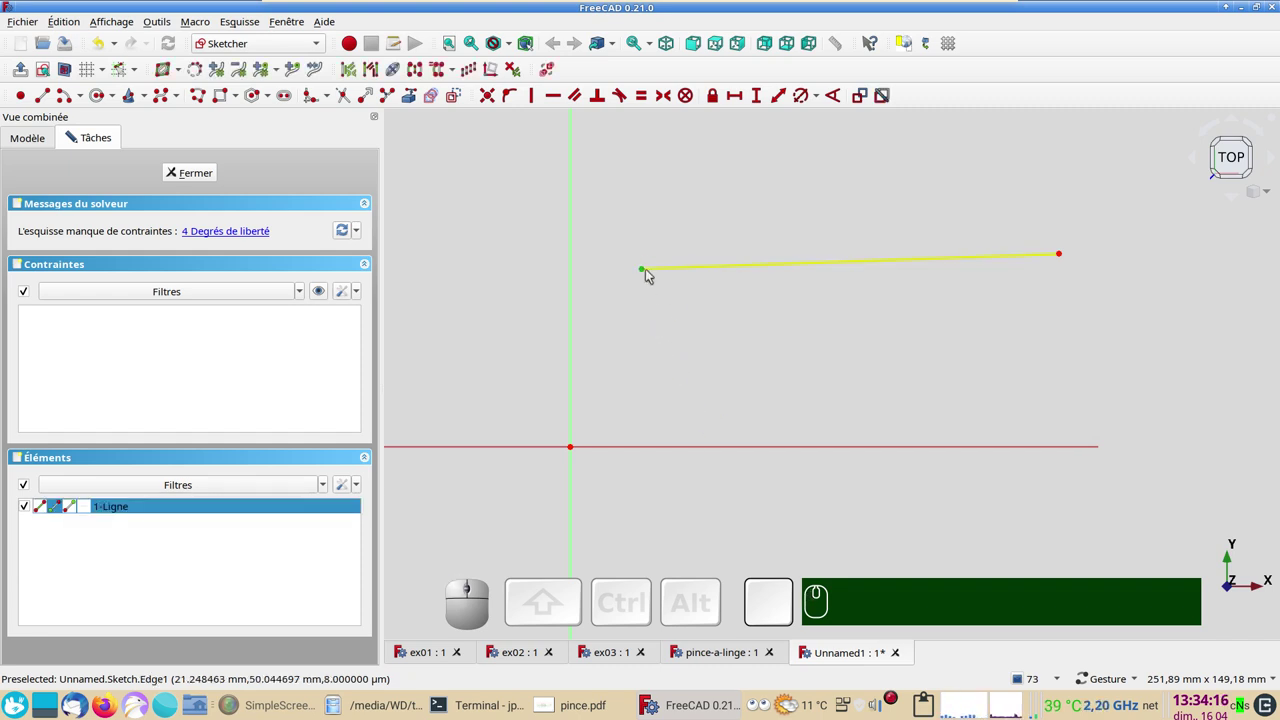
{"action": "left_click_drag", "start_coordinate": [646, 266], "coordinate": [679, 373]}
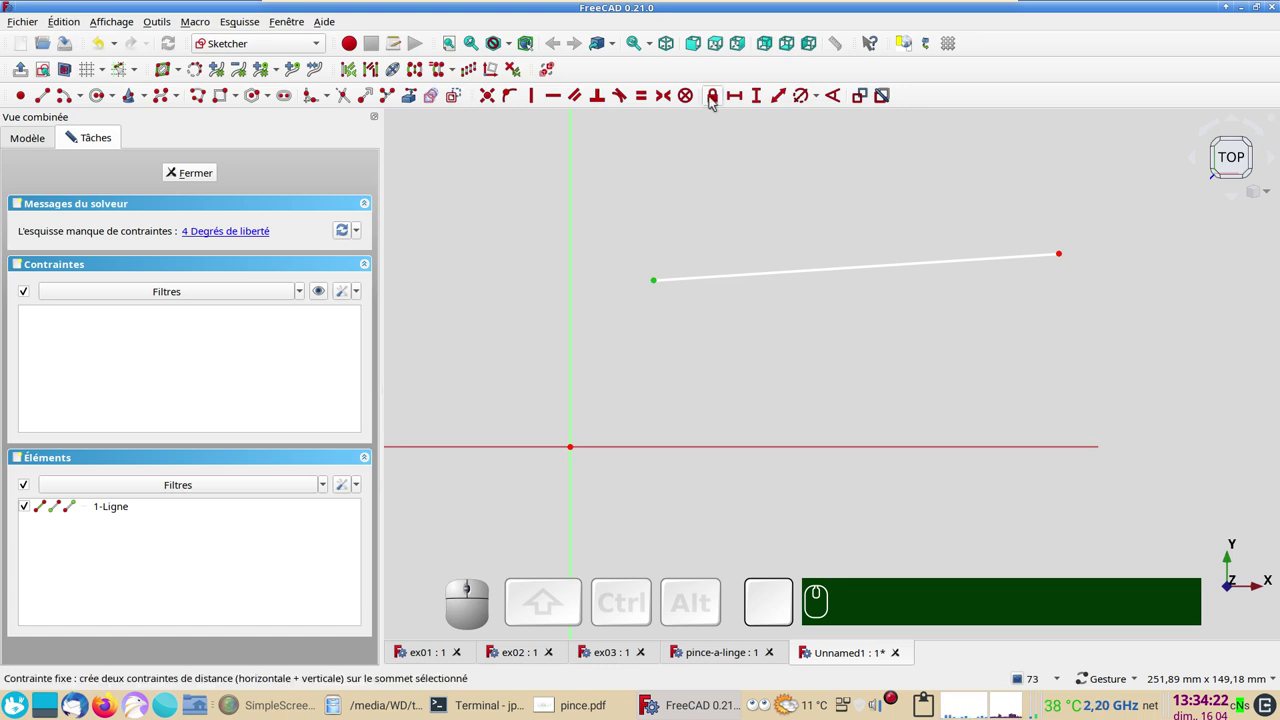
{"action": "left_click", "coordinate": [715, 96]}
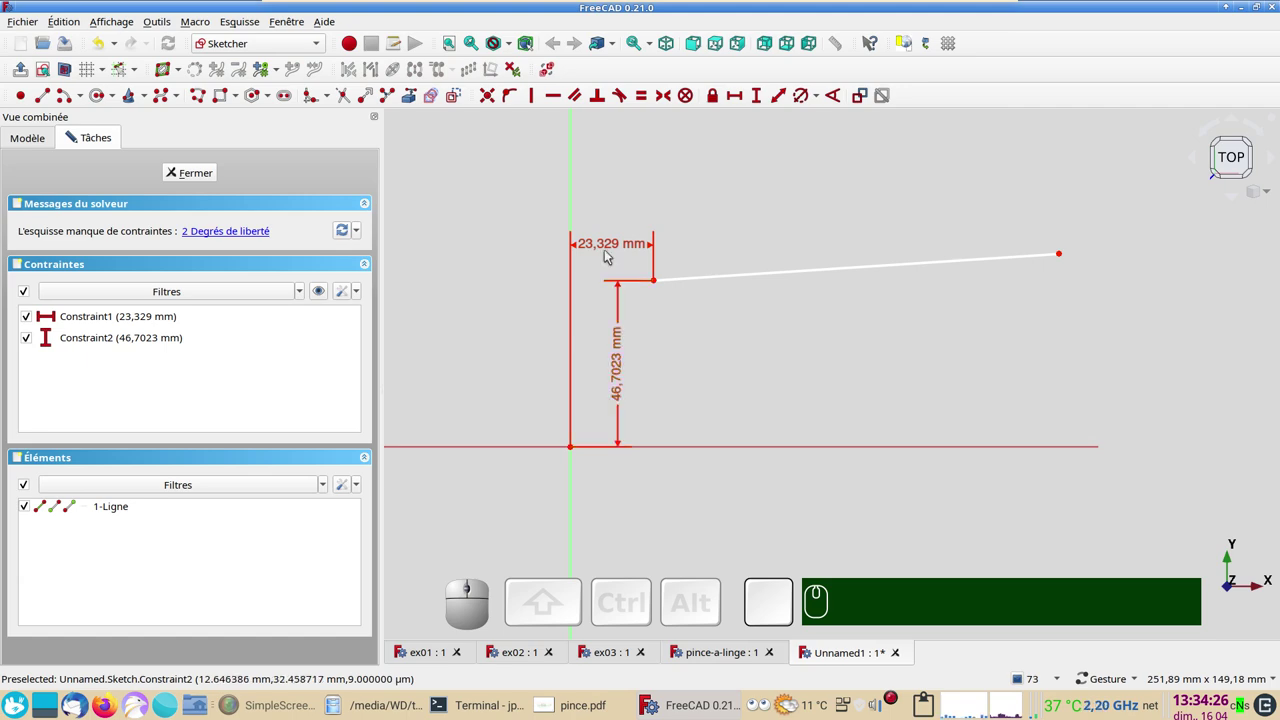
{"action": "left_click", "coordinate": [608, 245]}
{"action": "key", "text": "KP_2"}
{"action": "key", "text": "KP_5"}
{"action": "key", "text": "KP_Enter"}
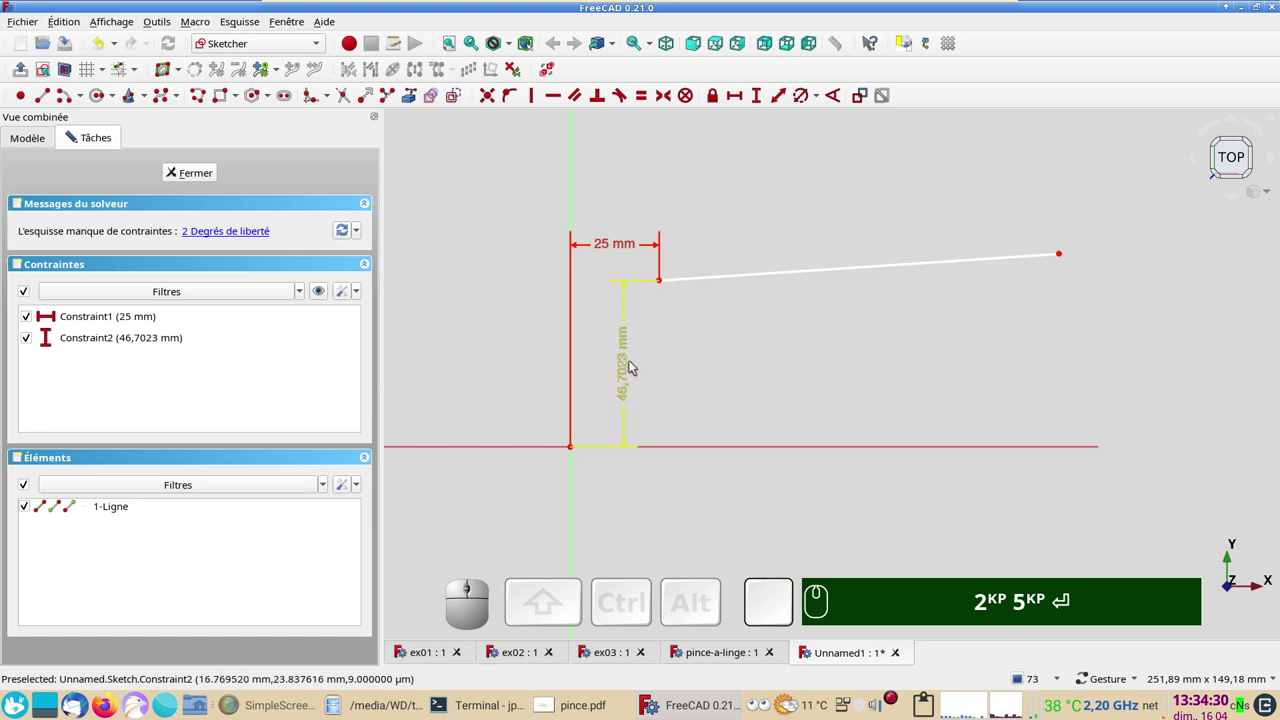
{"action": "left_click", "coordinate": [633, 361]}
{"action": "key", "text": "KP_4"}
{"action": "key", "text": "KP_5"}
{"action": "key", "text": "KP_Enter"}
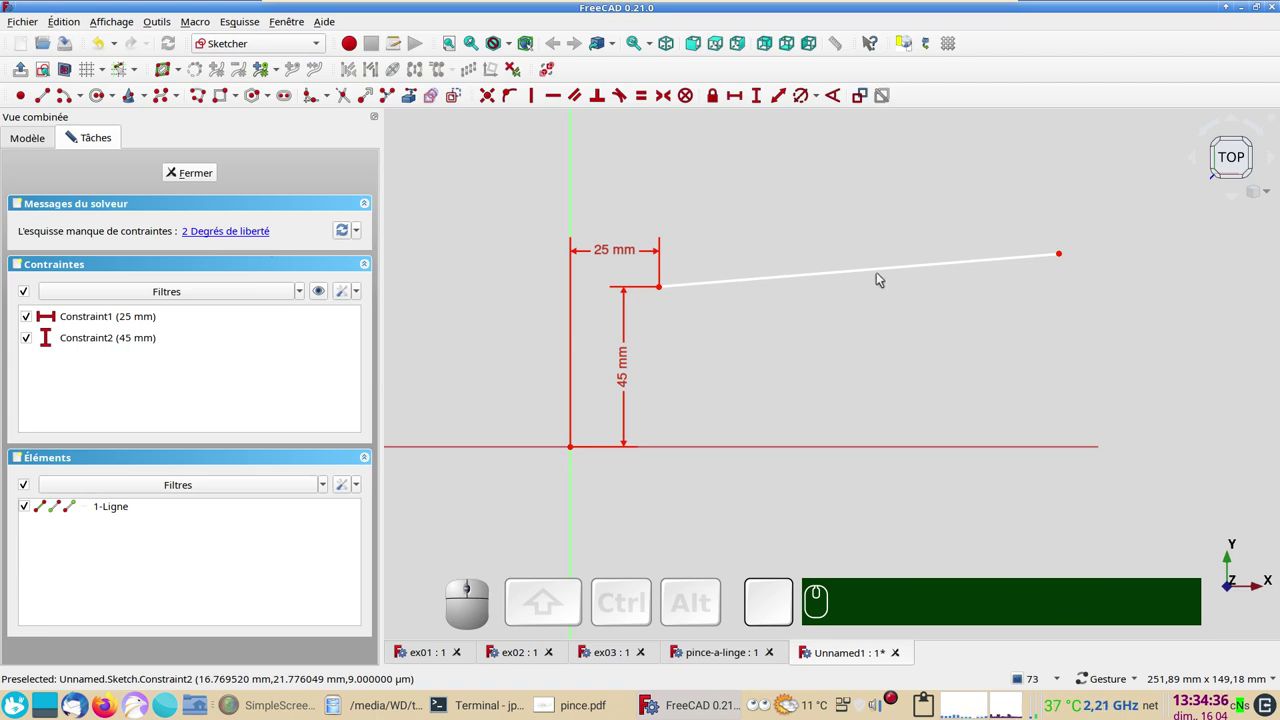
- Drag the line's far end around, then delete both locking distance constraints
{"action": "left_click_drag", "start_coordinate": [882, 272], "coordinate": [1059, 230]}
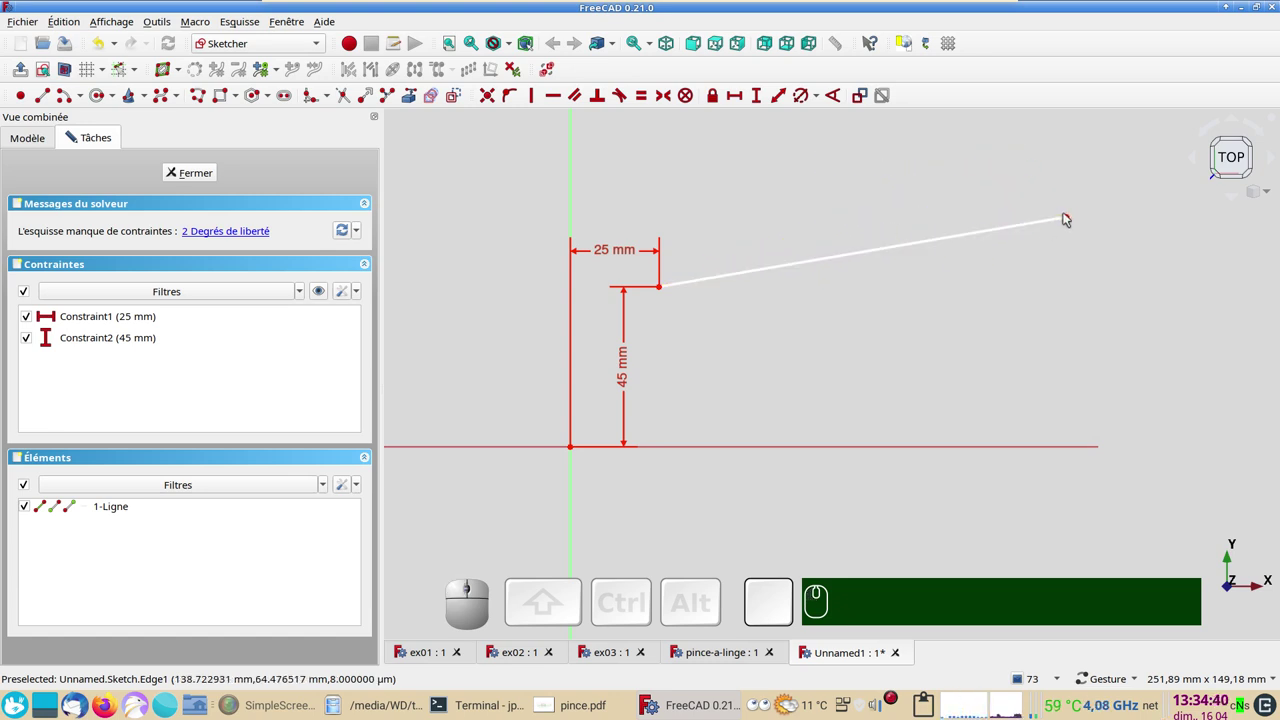
{"action": "left_click_drag", "start_coordinate": [1073, 215], "coordinate": [717, 317]}
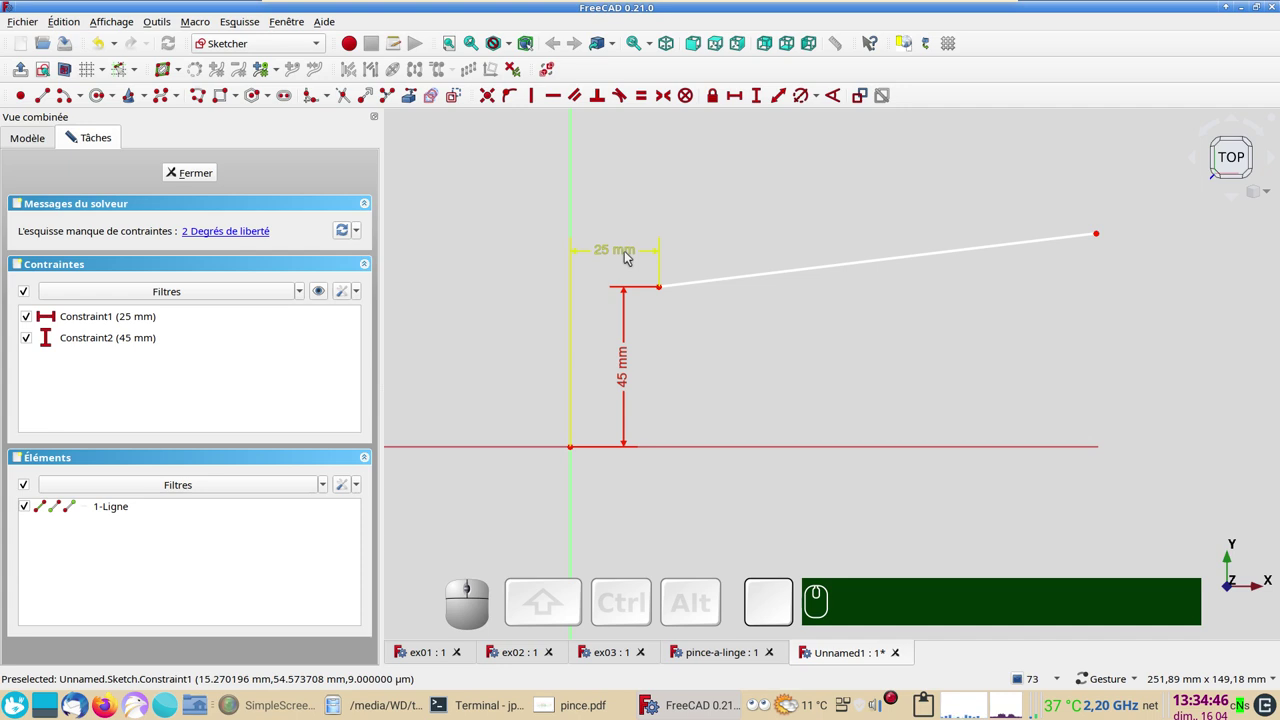
{"action": "left_click", "coordinate": [630, 251]}
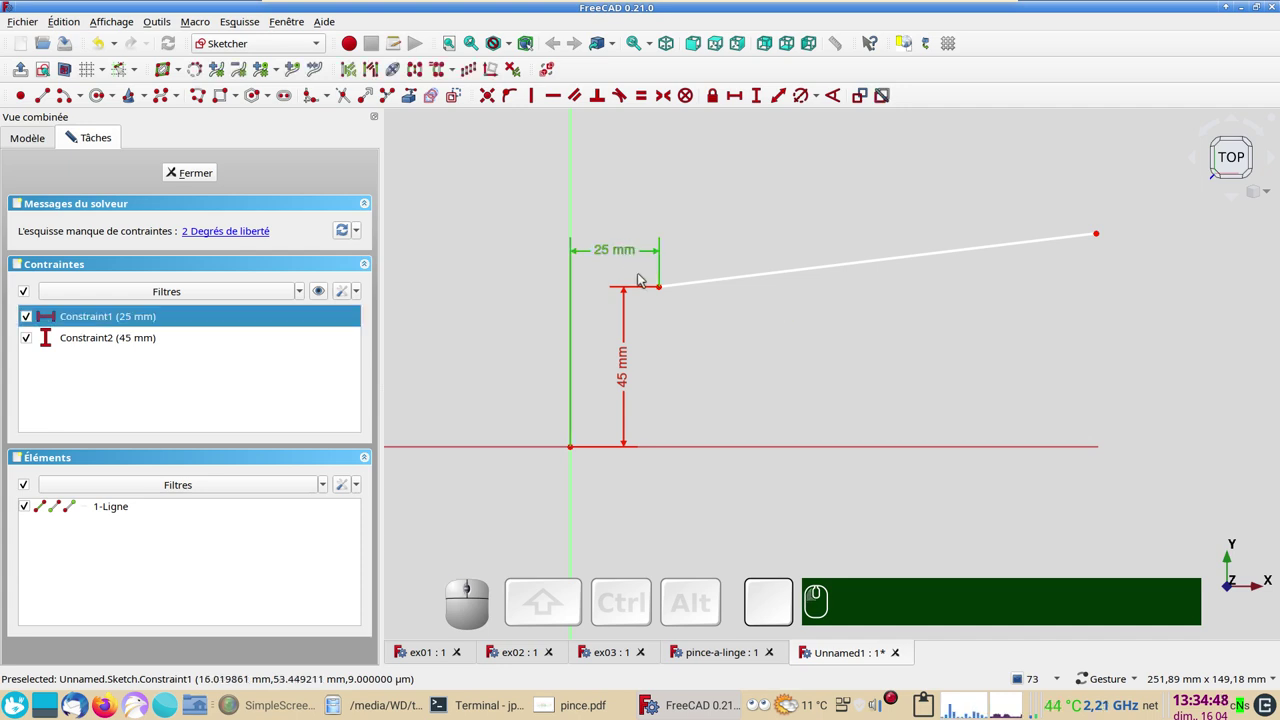
{"action": "key", "text": "Delete"}
{"action": "key", "text": "Delete"}
{"action": "left_click", "coordinate": [629, 364]}
{"action": "key", "text": "Delete"}
- Put the start point on the vertical axis and dimension it 45 mm above the horizontal axis
{"action": "left_click", "coordinate": [663, 286]}
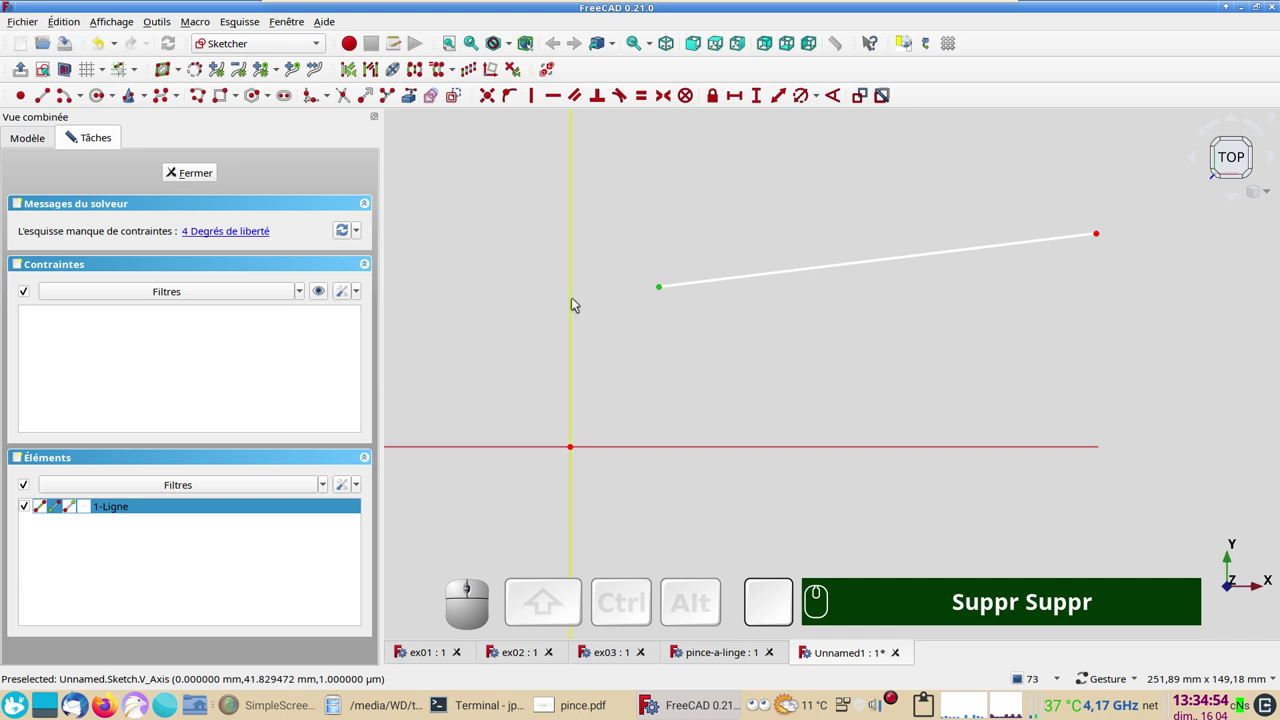
{"action": "left_click", "coordinate": [577, 300]}
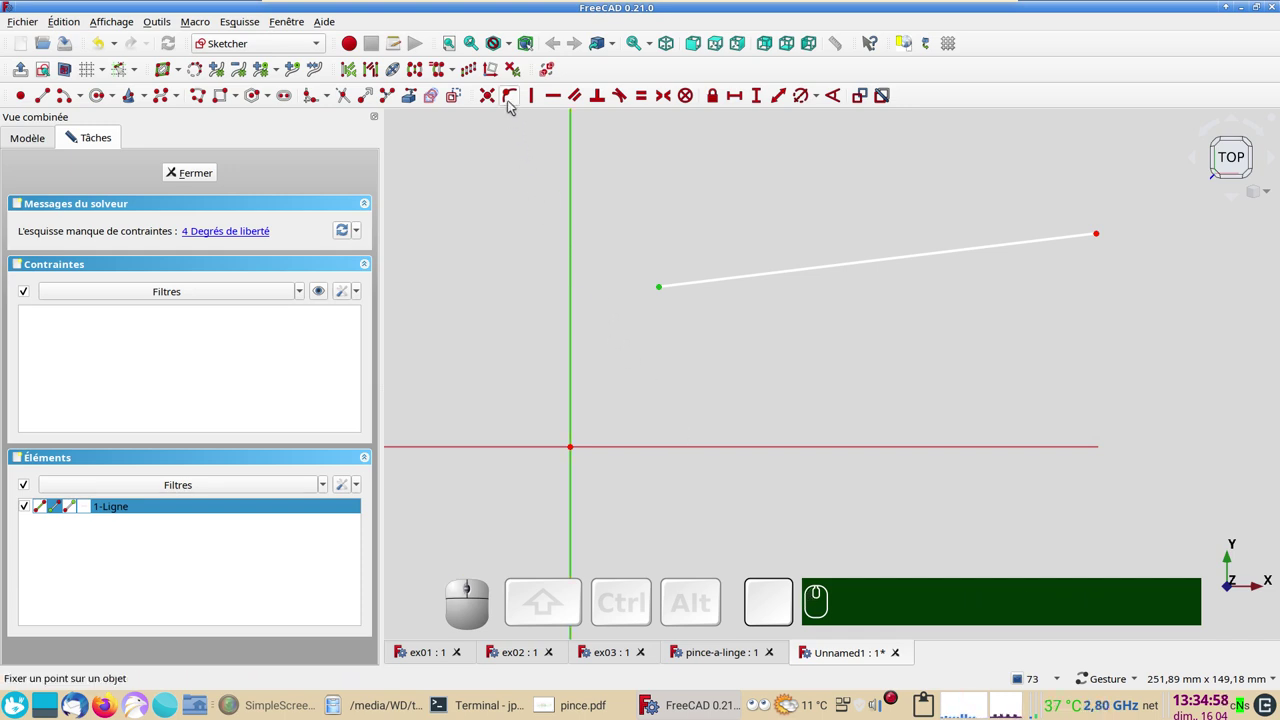
{"action": "left_click", "coordinate": [514, 101]}
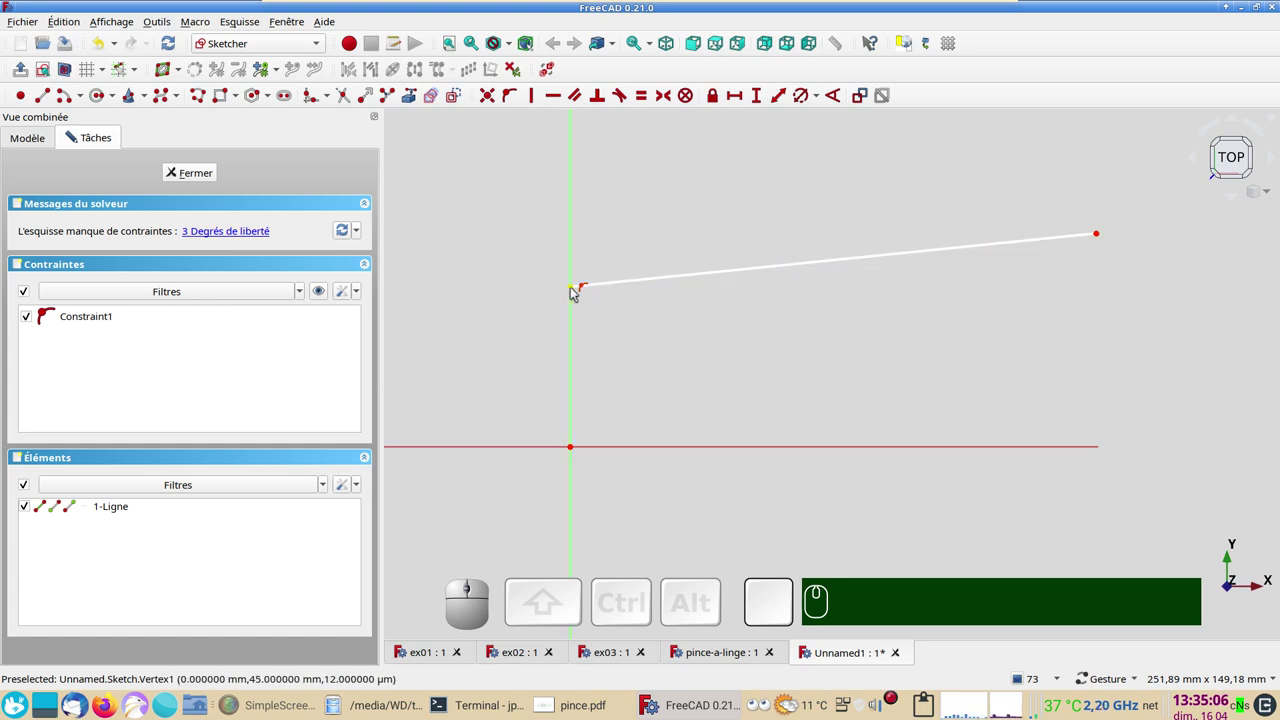
{"action": "left_click", "coordinate": [576, 286]}
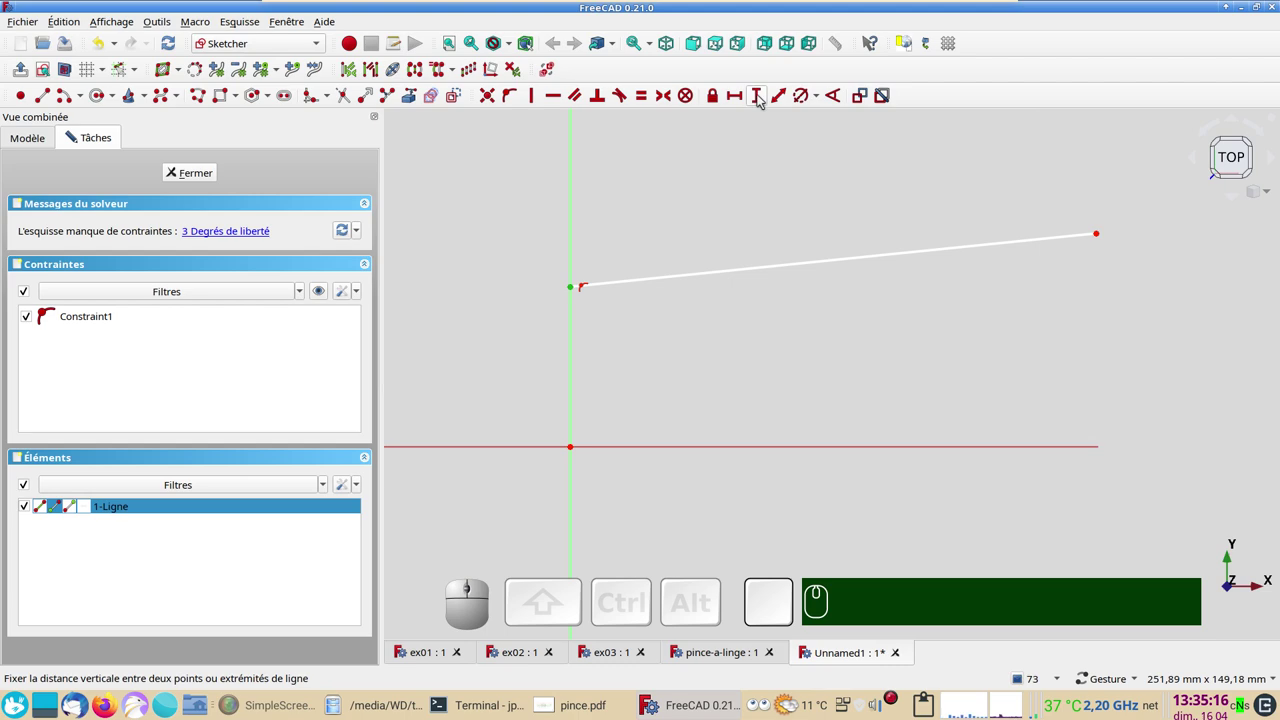
{"action": "left_click", "coordinate": [763, 95]}
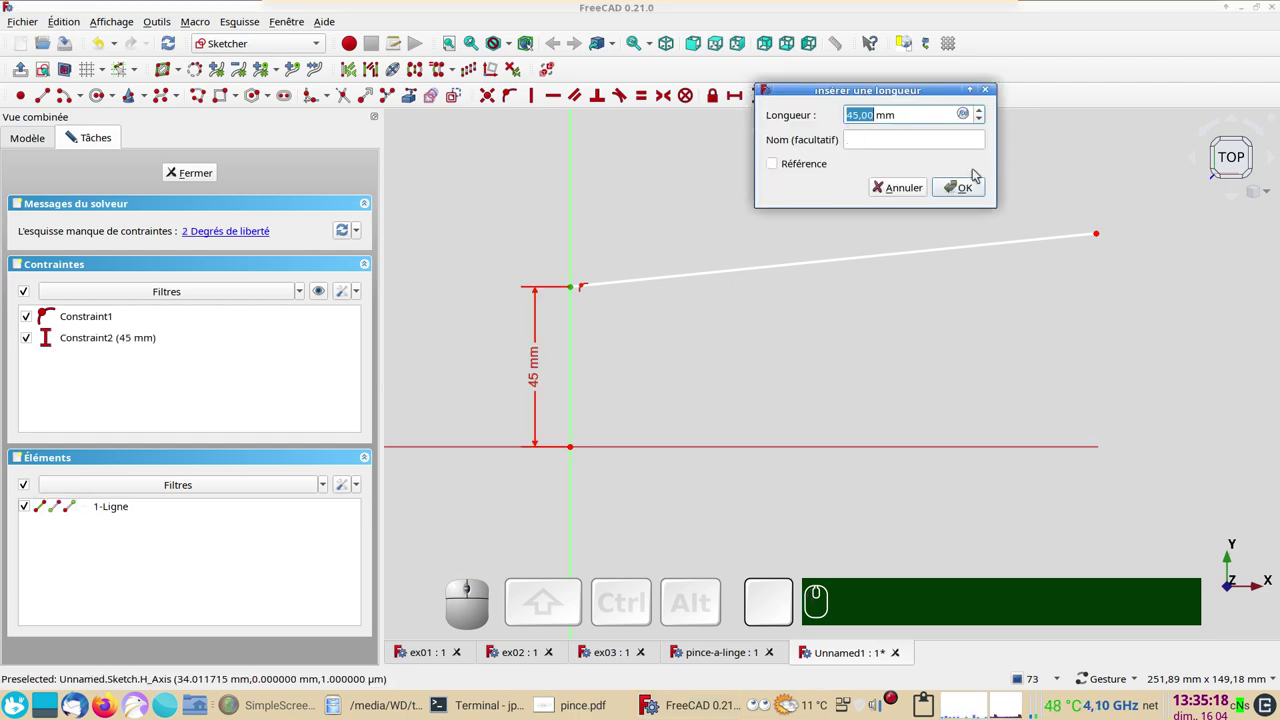
{"action": "left_click", "coordinate": [968, 190]}
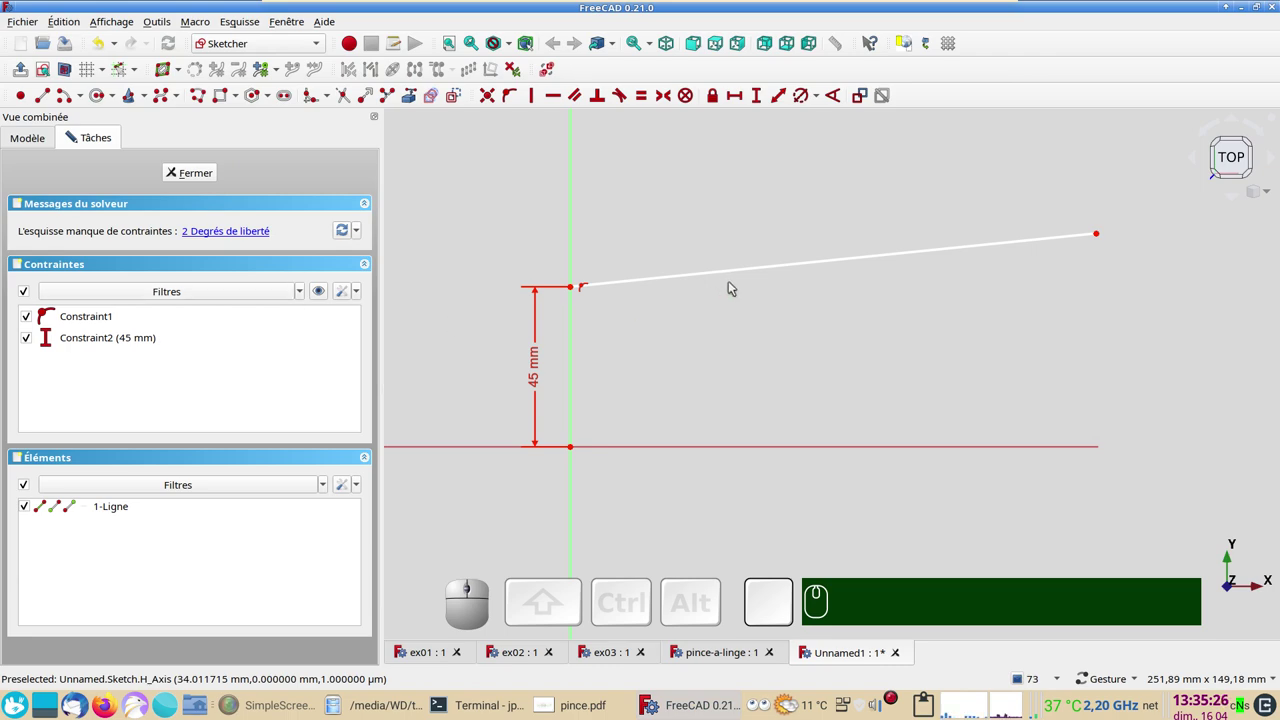
{"action": "left_click", "coordinate": [744, 270]}
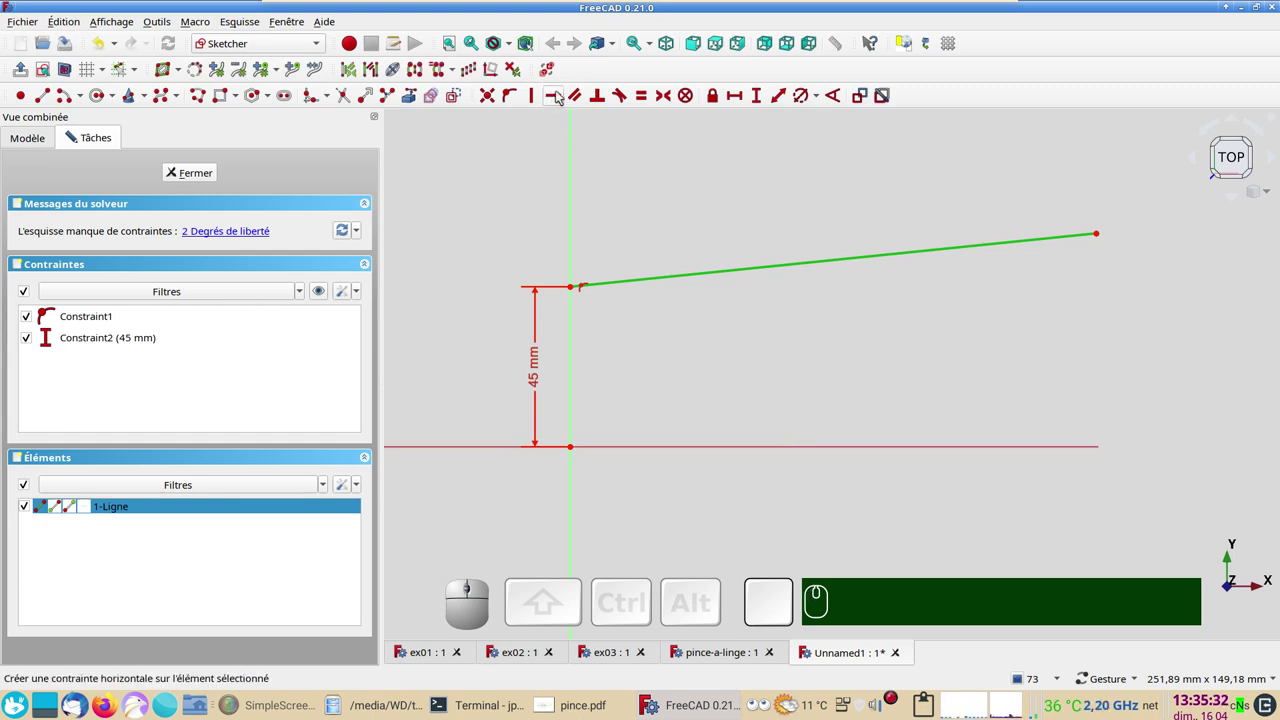
{"action": "left_click", "coordinate": [562, 91]}
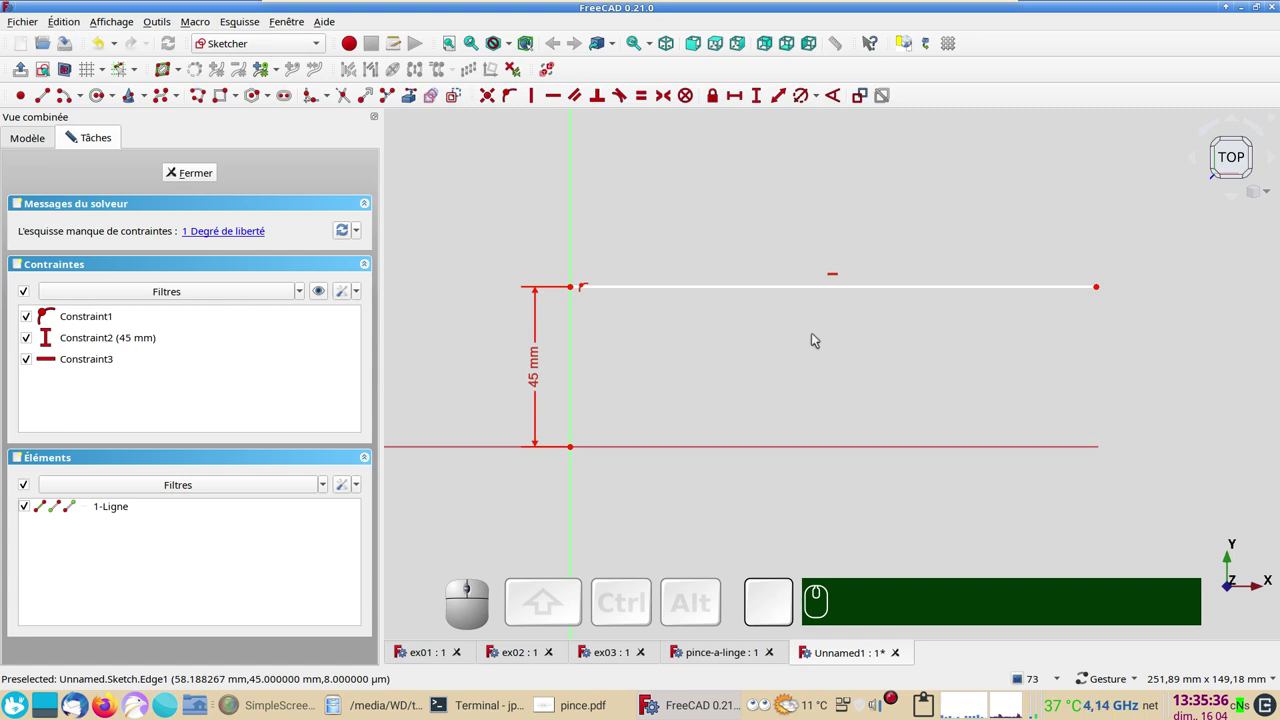
{"action": "left_click", "coordinate": [108, 35]}
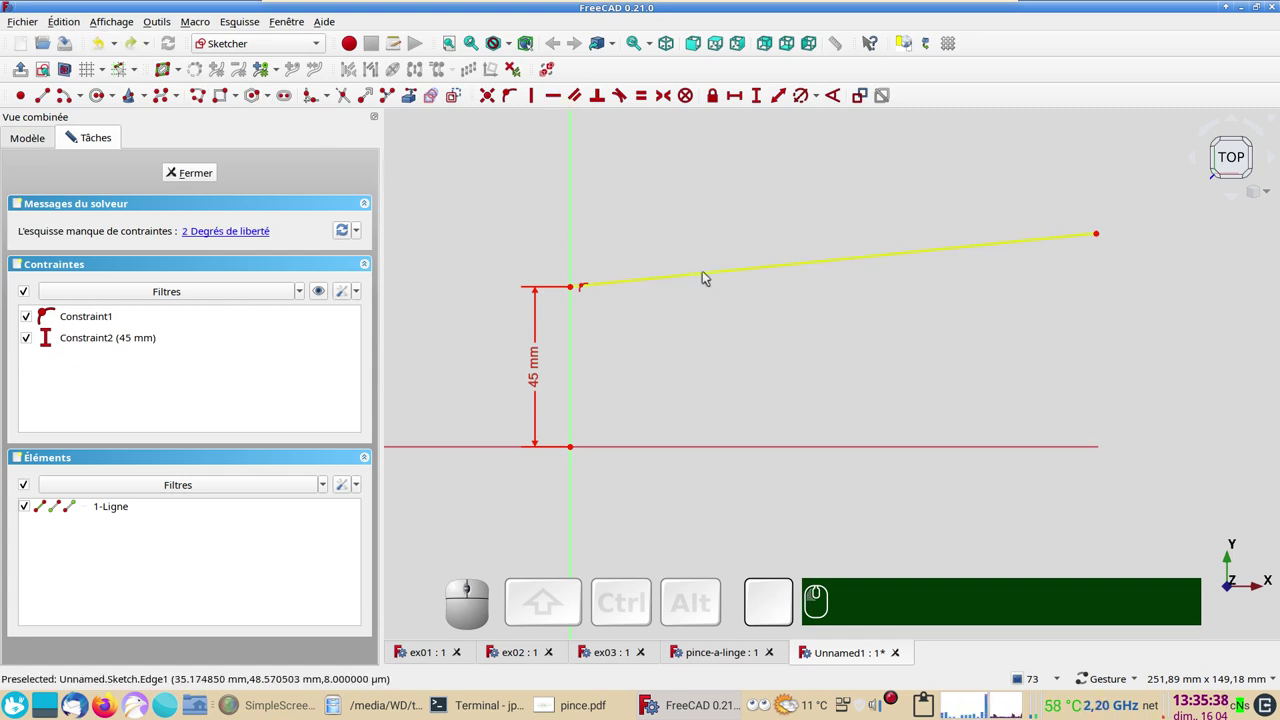
{"action": "left_click", "coordinate": [719, 272]}
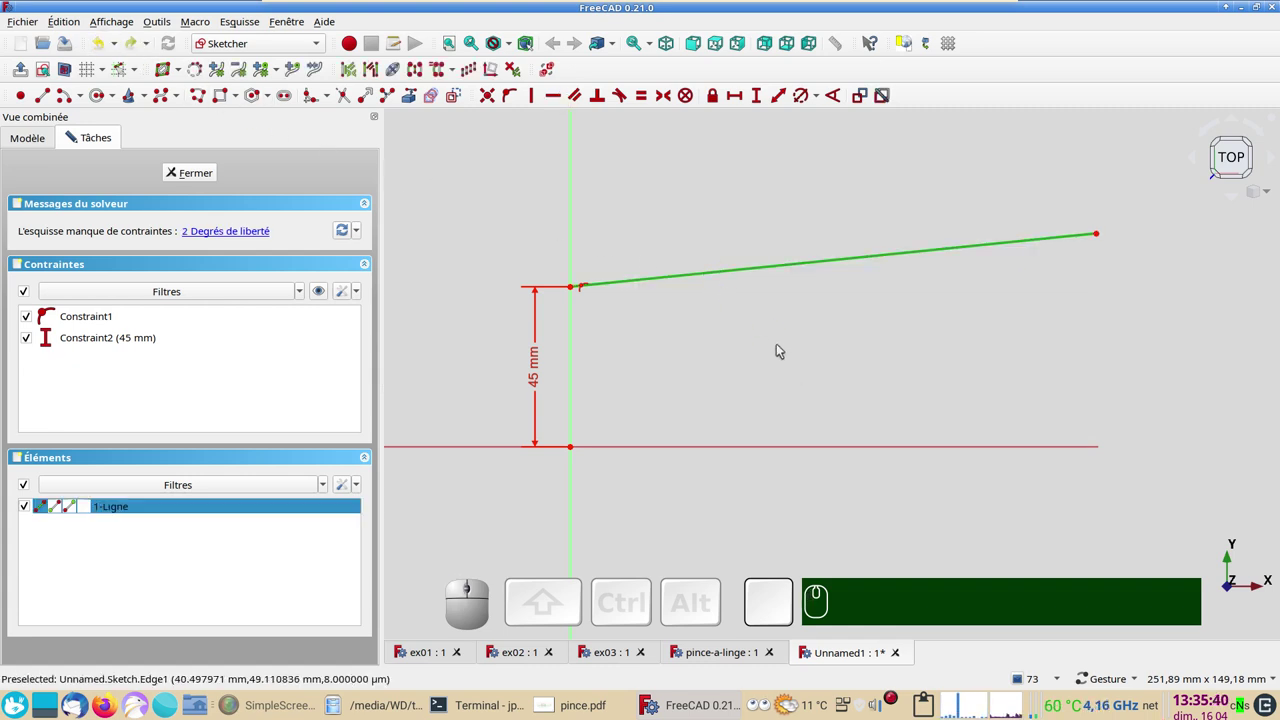
{"action": "key", "text": "v"}
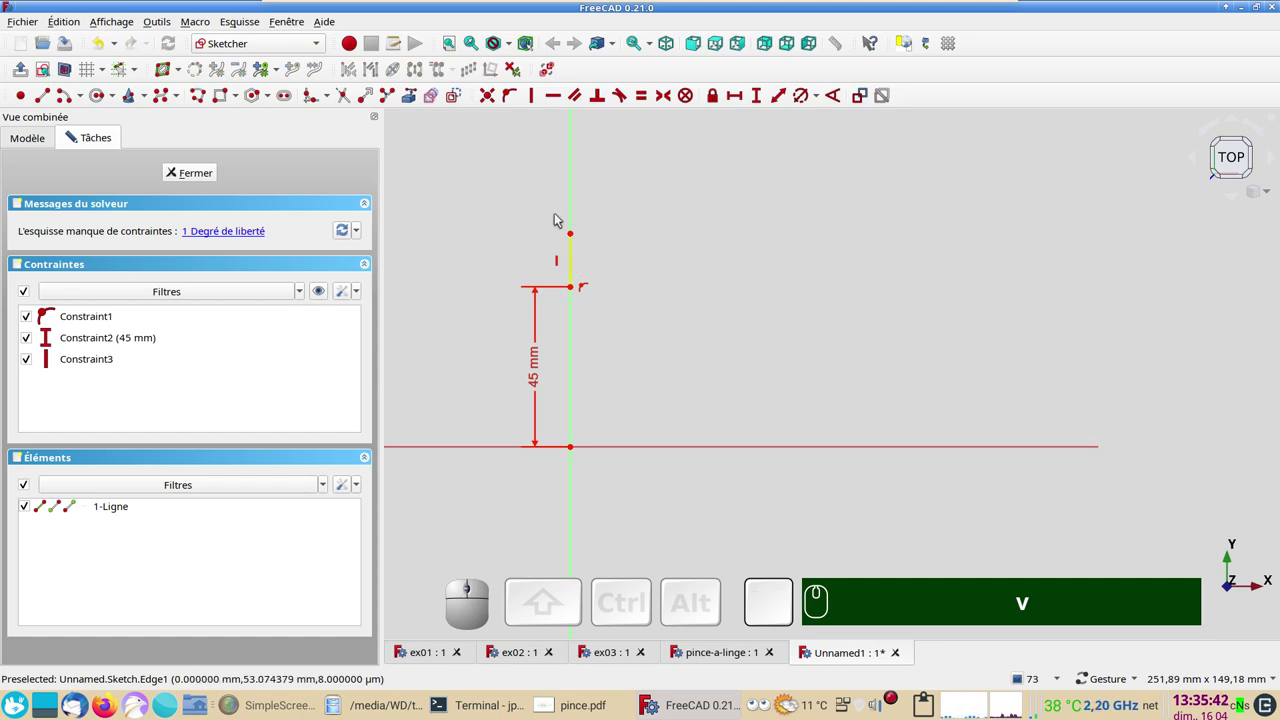
{"action": "left_click", "coordinate": [102, 38]}
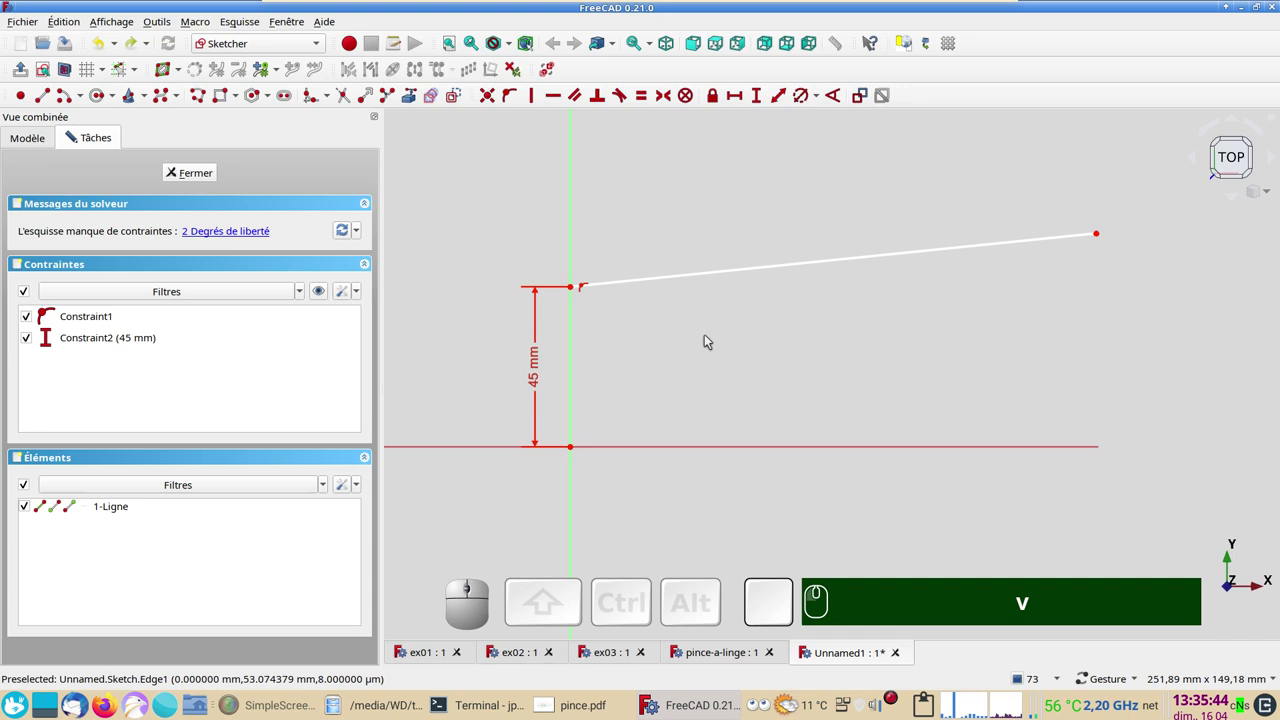
{"action": "left_click", "coordinate": [838, 262]}
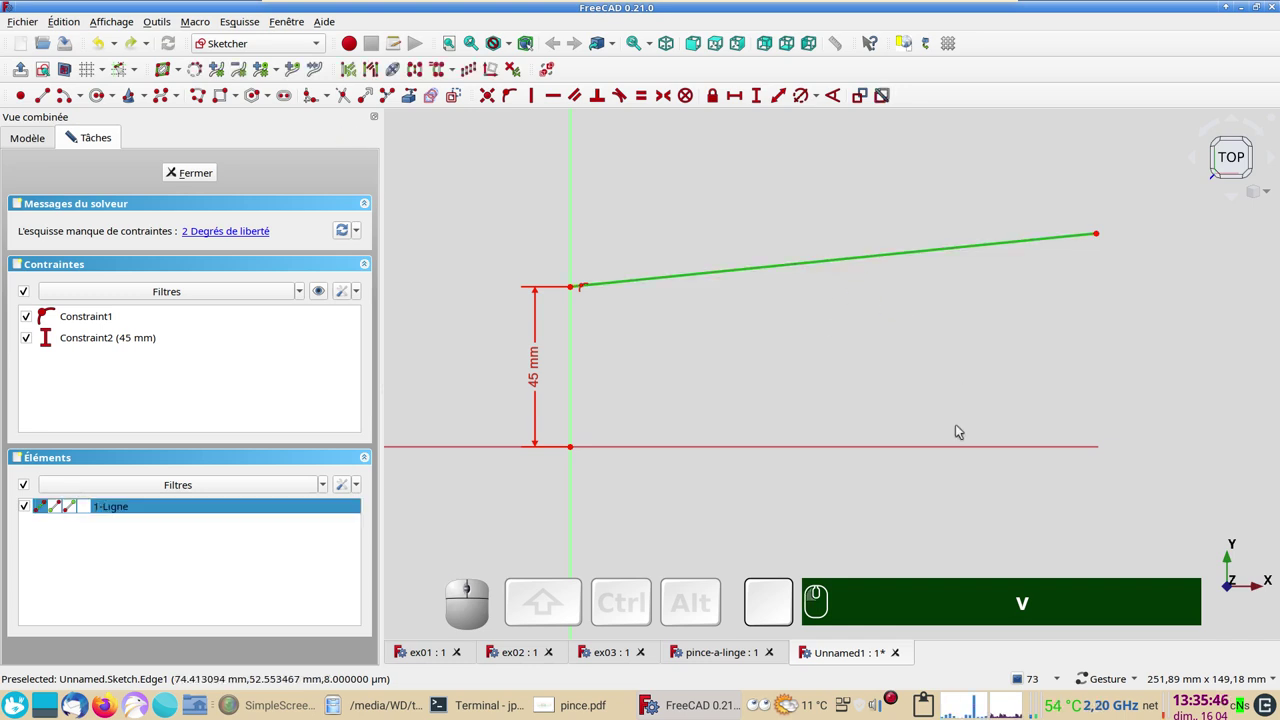
{"action": "left_click", "coordinate": [965, 448]}
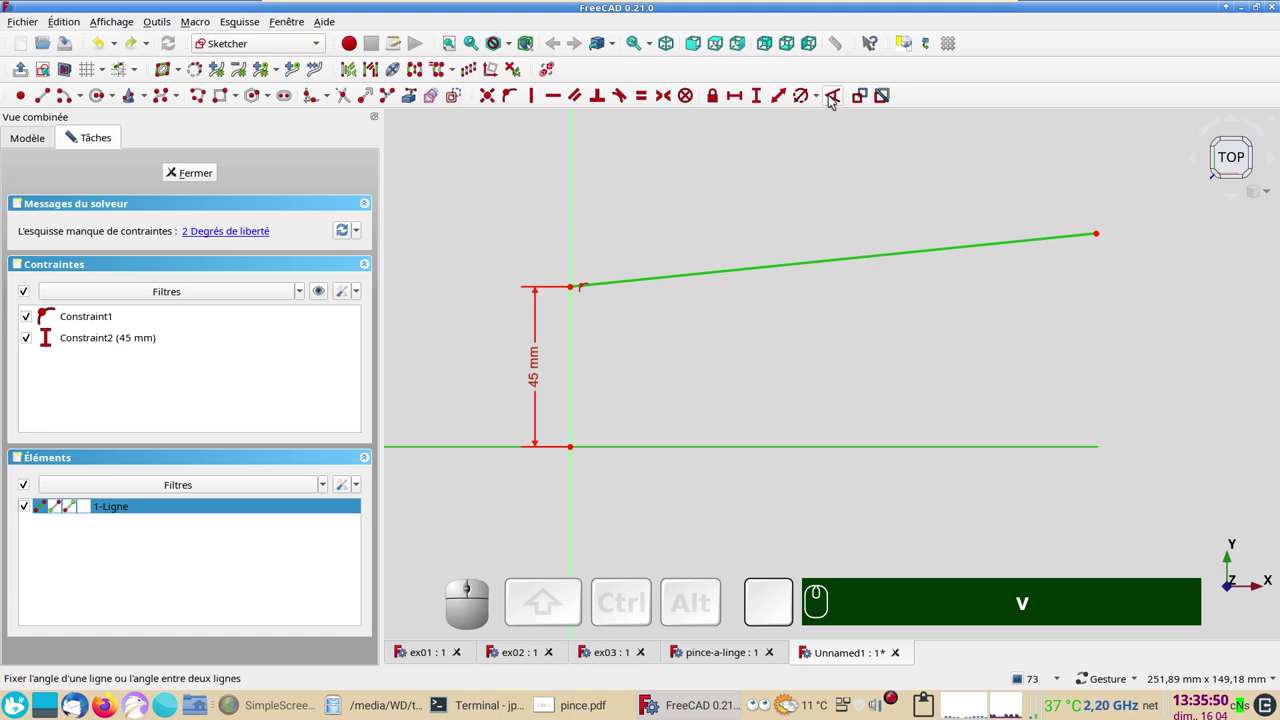
- Constrain the sloped line at 6° to the horizontal axis and clear the selection
{"action": "left_click", "coordinate": [834, 94]}
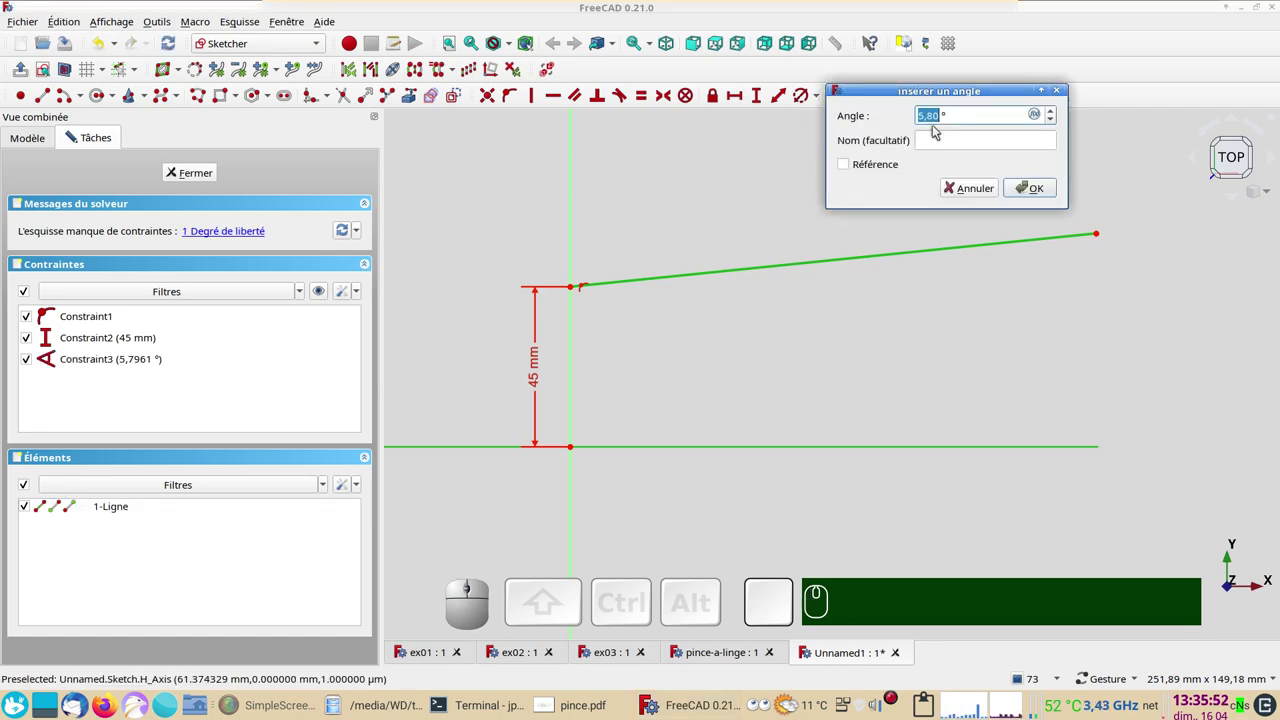
{"action": "key", "text": "KP_6"}
{"action": "key", "text": "KP_Enter"}
{"action": "scroll", "scroll_direction": "down", "scroll_amount": 3}
{"action": "scroll", "scroll_direction": "up", "scroll_amount": 3}
{"action": "left_click_drag", "start_coordinate": [566, 342], "coordinate": [814, 316]}
{"action": "scroll", "scroll_direction": "up", "scroll_amount": 3}
{"action": "right_click", "coordinate": [784, 281]}
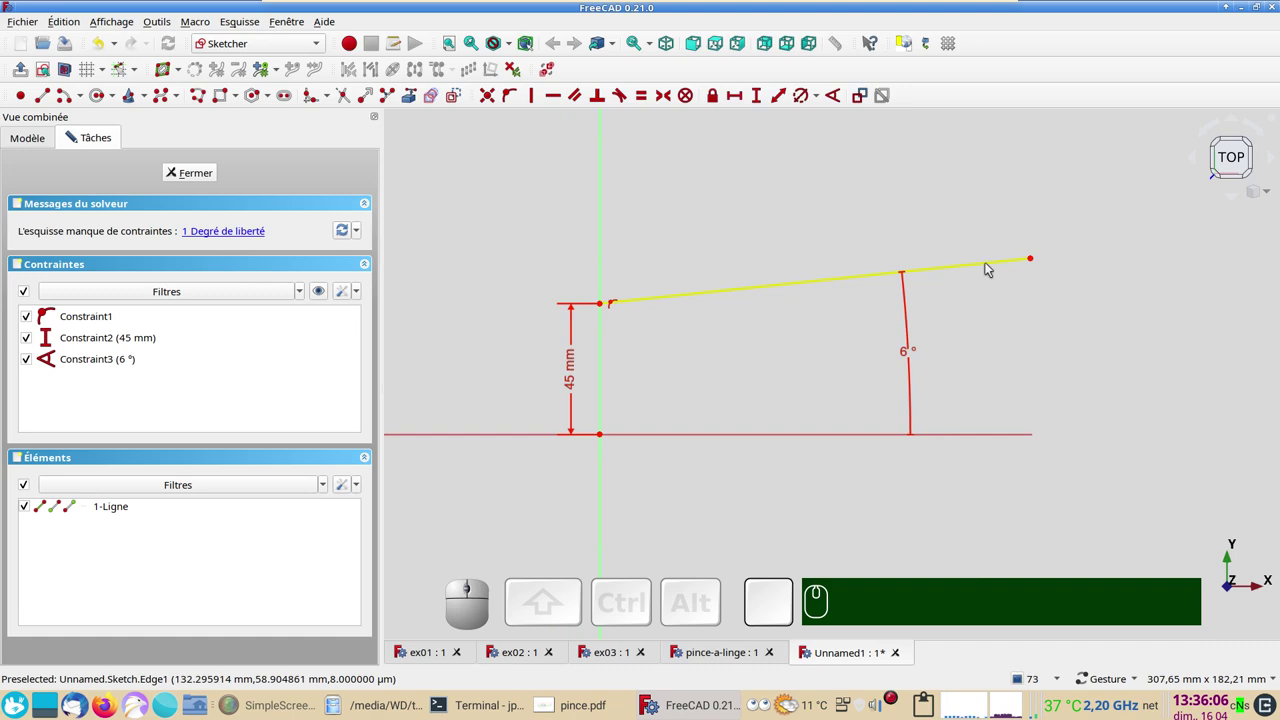
{"action": "left_click", "coordinate": [1019, 315]}
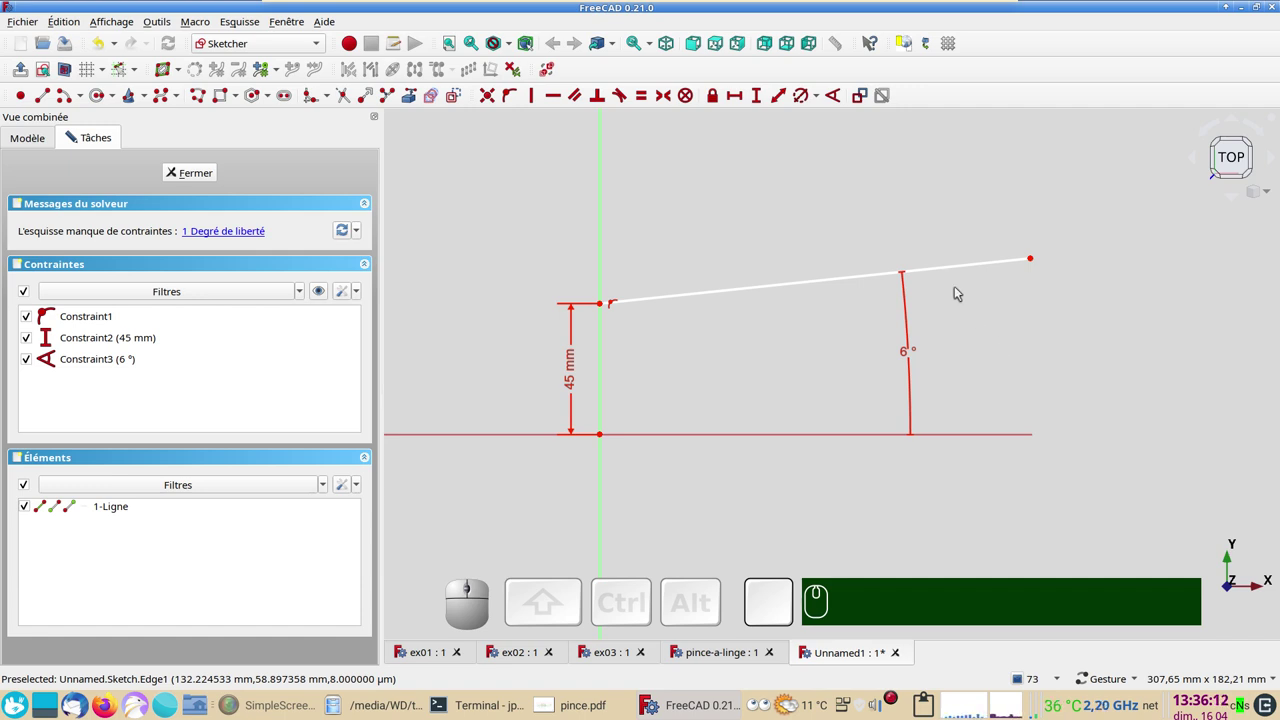
- Add a reference-only length dimension to the line and drag its right end in to about 145 mm
{"action": "left_click", "coordinate": [949, 265]}
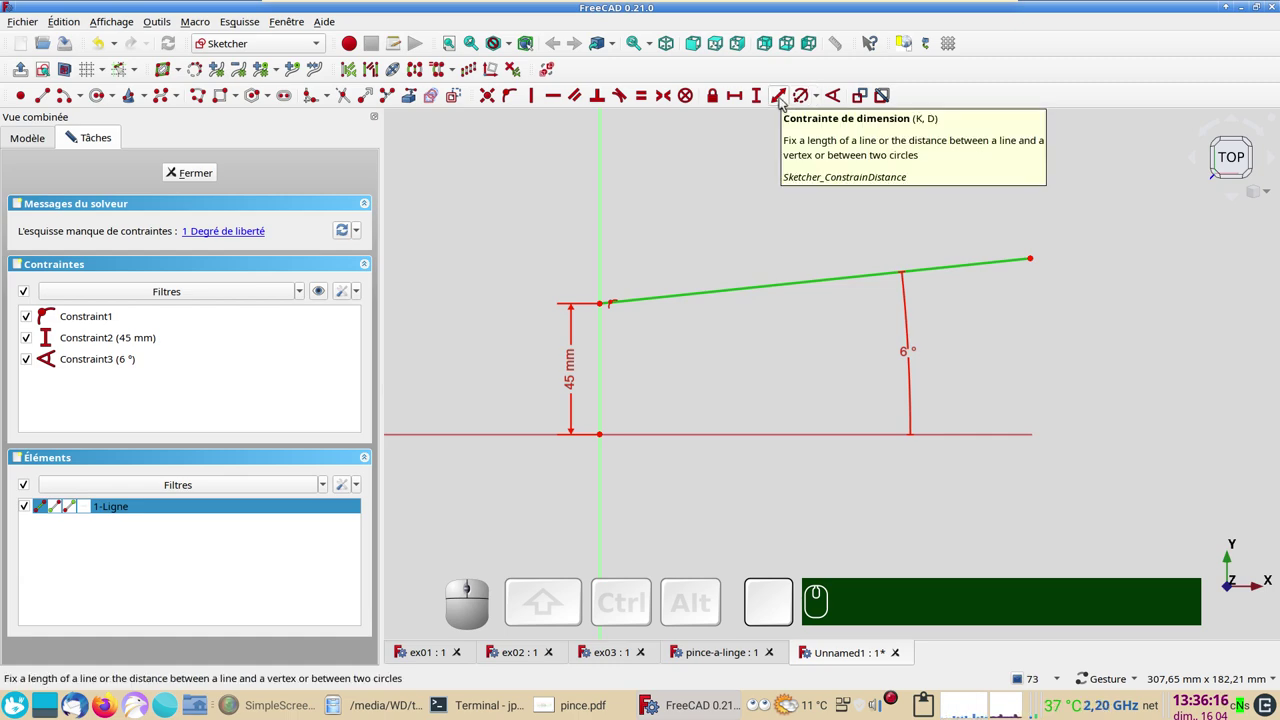
{"action": "left_click", "coordinate": [785, 100]}
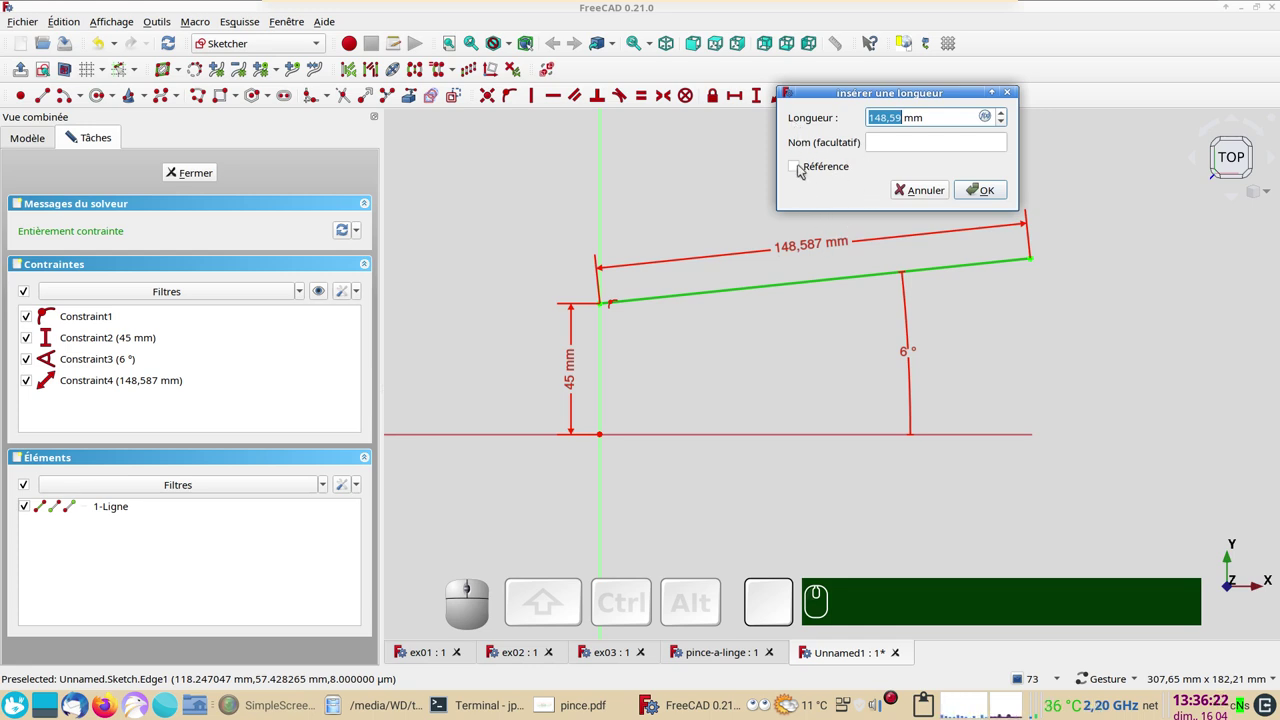
{"action": "left_click", "coordinate": [804, 165]}
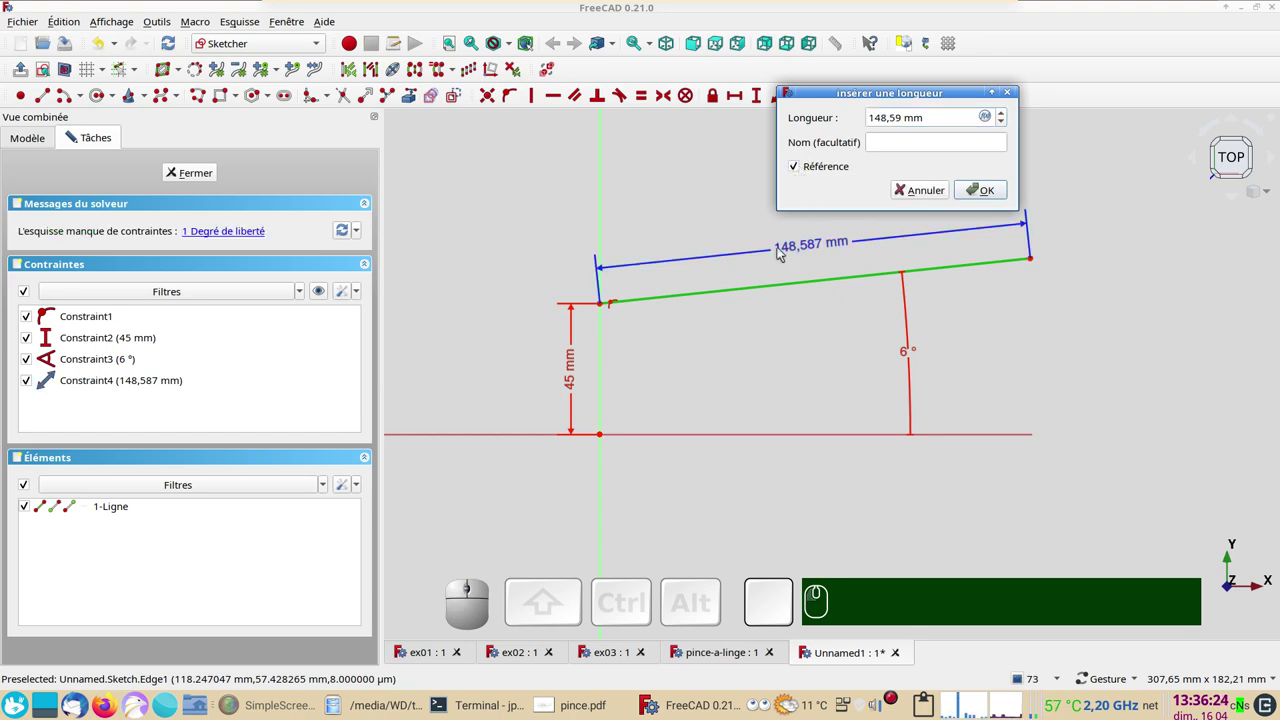
{"action": "left_click", "coordinate": [974, 190]}
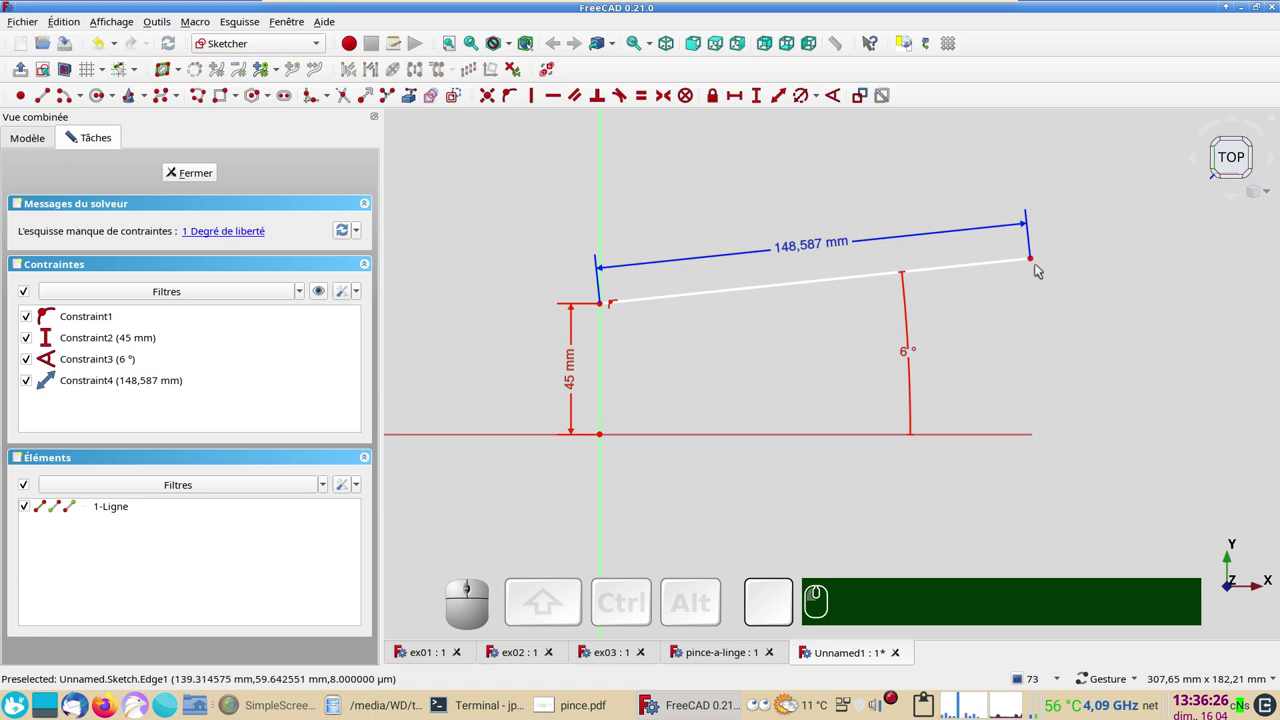
{"action": "left_click_drag", "start_coordinate": [1035, 260], "coordinate": [794, 260]}
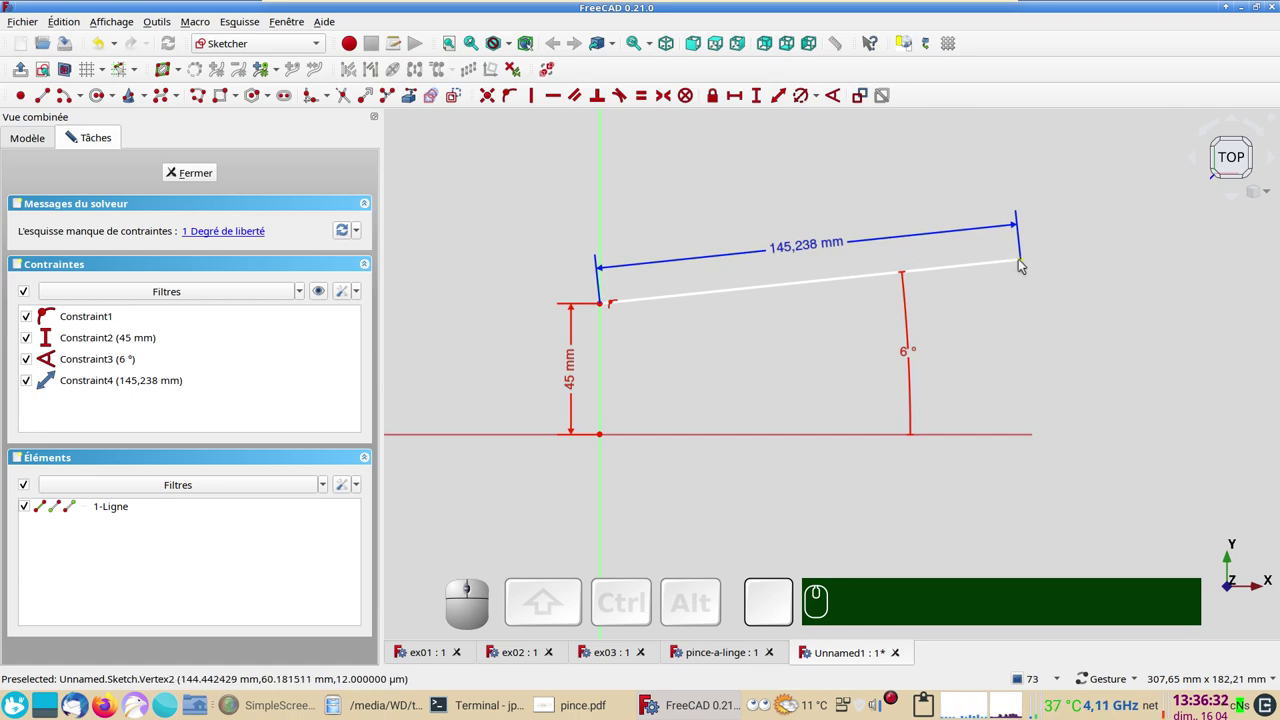
{"action": "left_click", "coordinate": [1024, 258]}
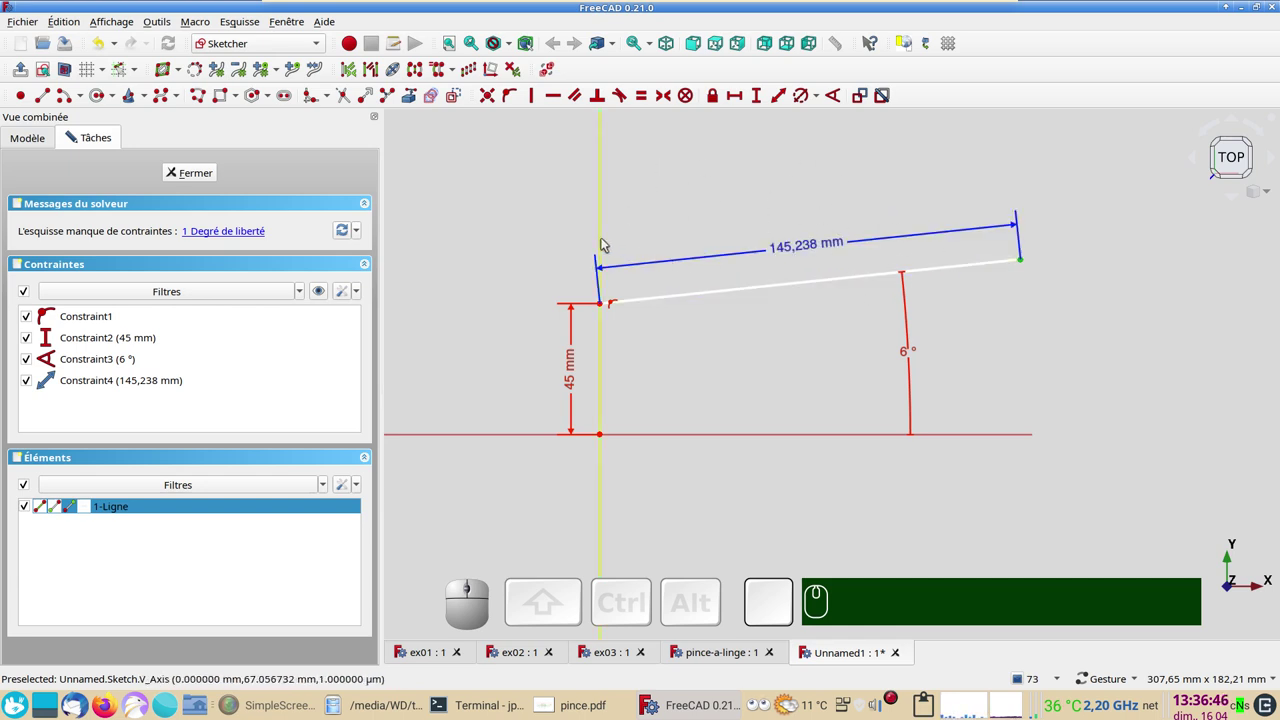
- Dimension the right endpoint's horizontal distance from the vertical axis at 145 mm
{"action": "left_click", "coordinate": [606, 245]}
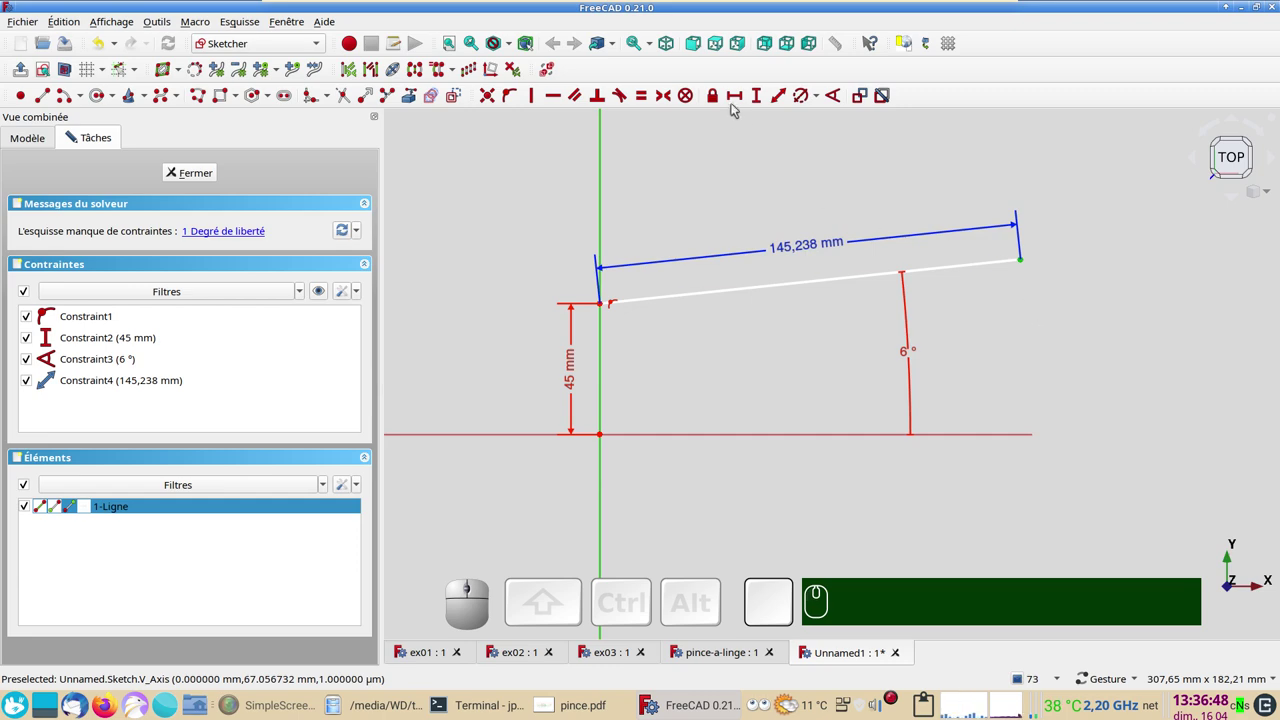
{"action": "left_click", "coordinate": [742, 96]}
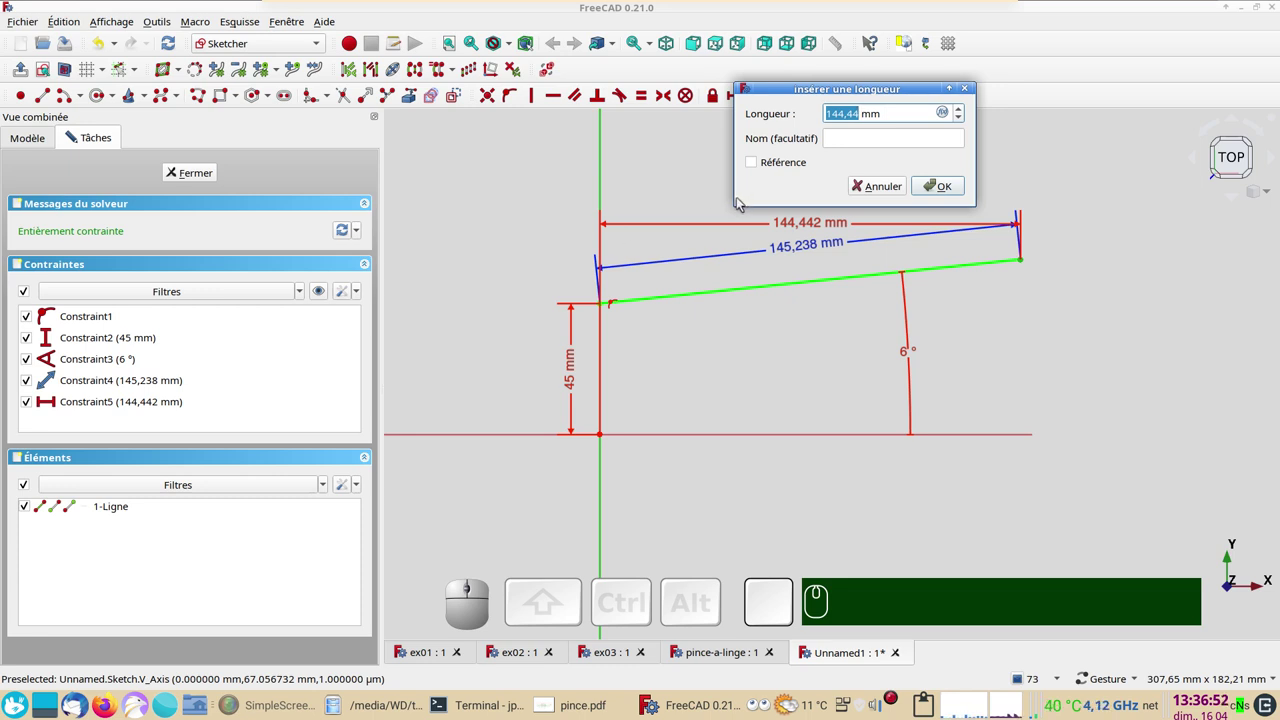
{"action": "key", "text": "KP_1"}
{"action": "key", "text": "KP_4"}
{"action": "key", "text": "KP_5"}
{"action": "key", "text": "Return"}
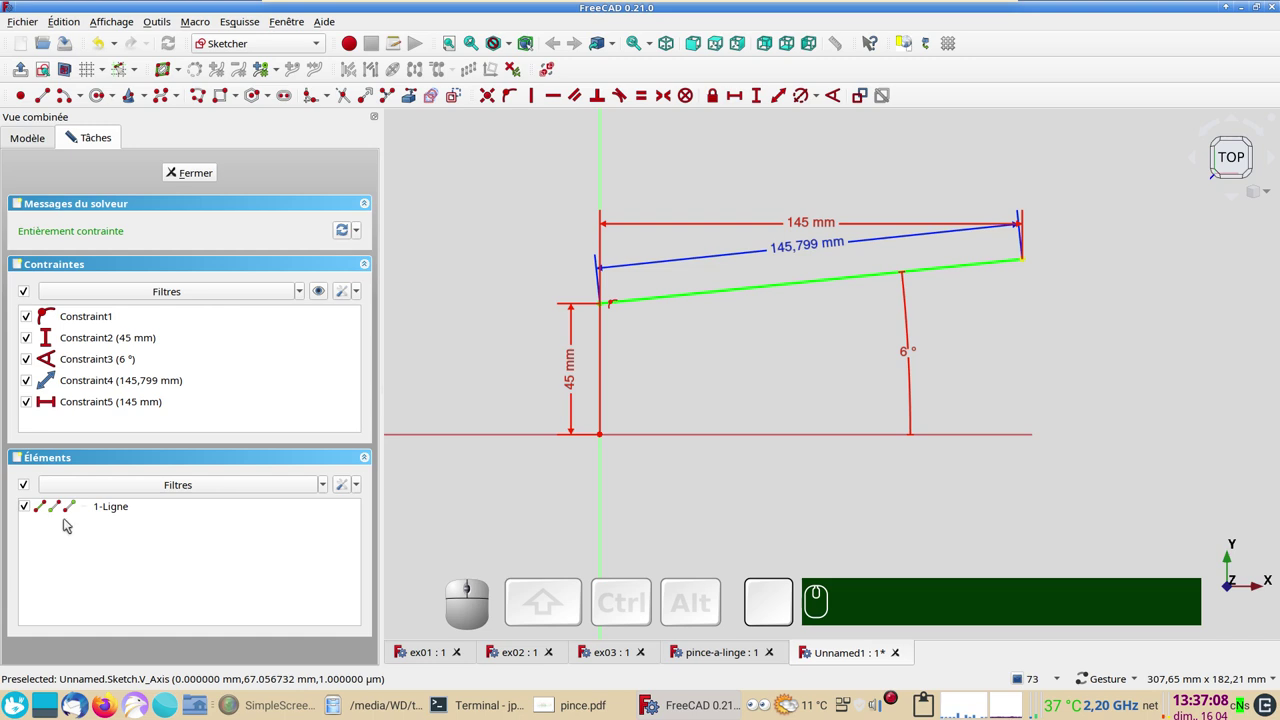
- Edit the horizontal span dimension to 150 mm
{"action": "left_click", "coordinate": [72, 509]}
{"action": "left_click", "coordinate": [60, 507]}
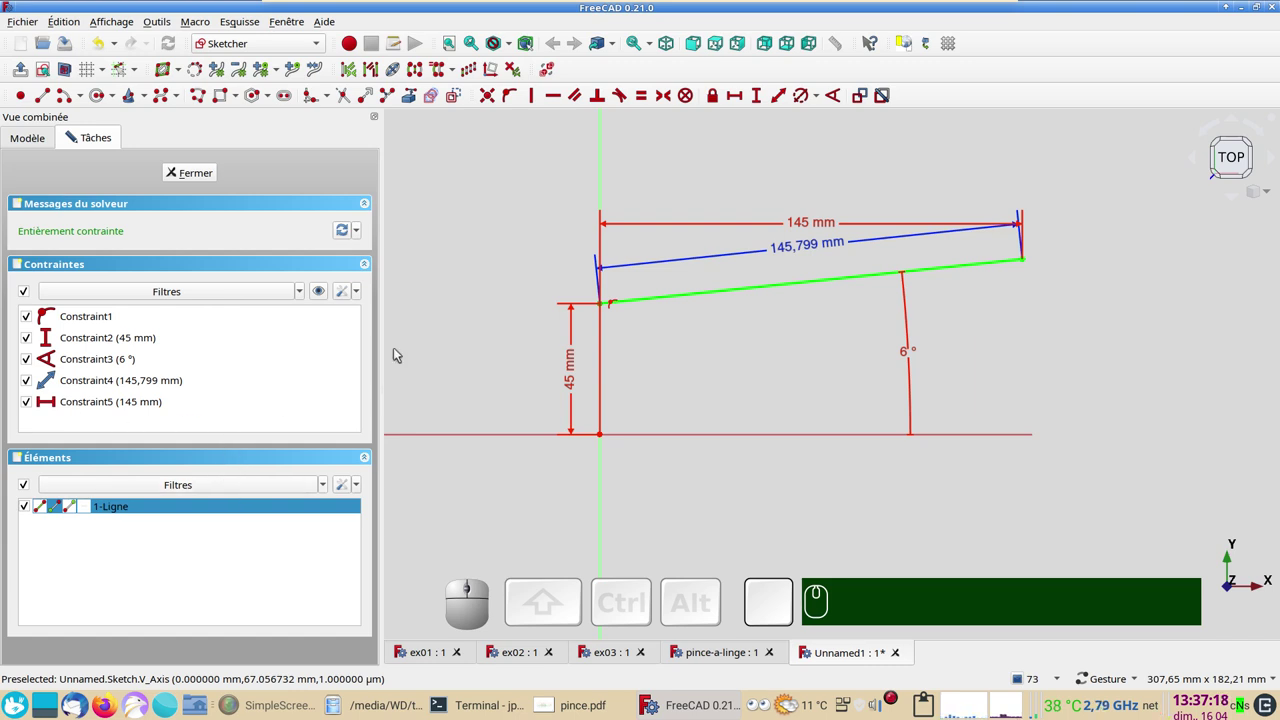
{"action": "left_click", "coordinate": [824, 222]}
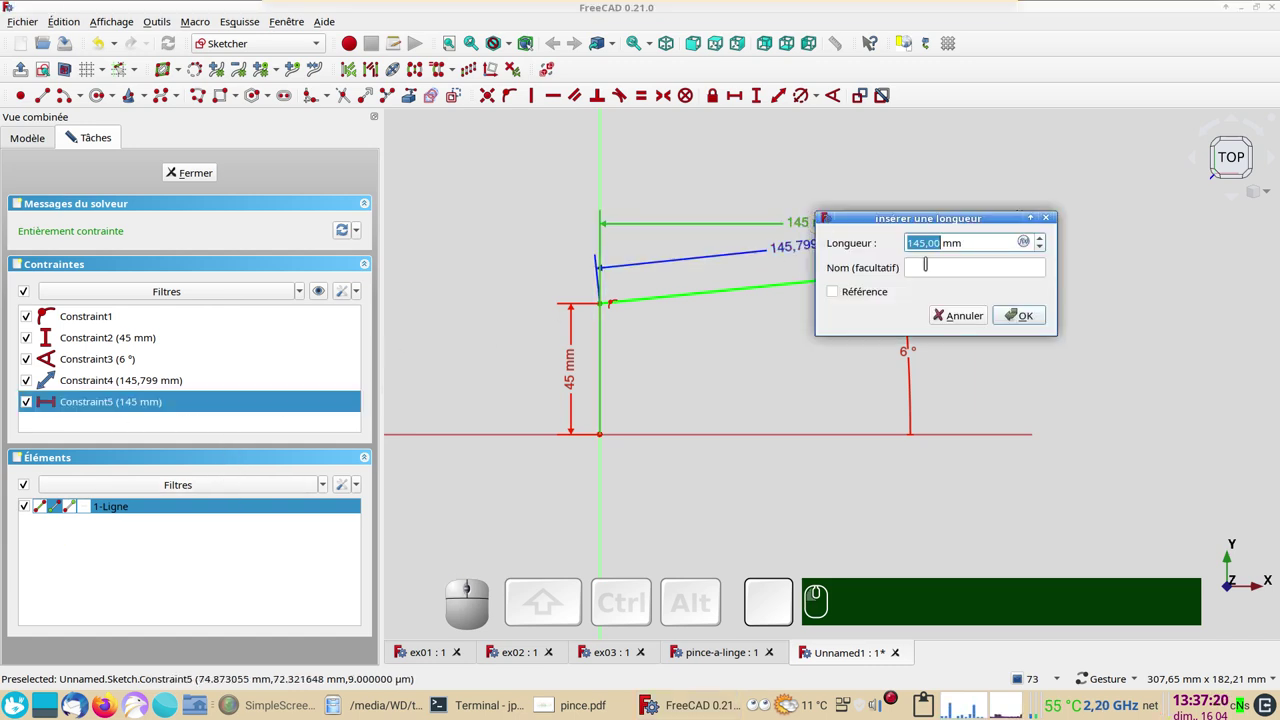
{"action": "key", "text": "KP_1"}
{"action": "key", "text": "KP_5"}
{"action": "key", "text": "KP_0"}
{"action": "key", "text": "Return"}
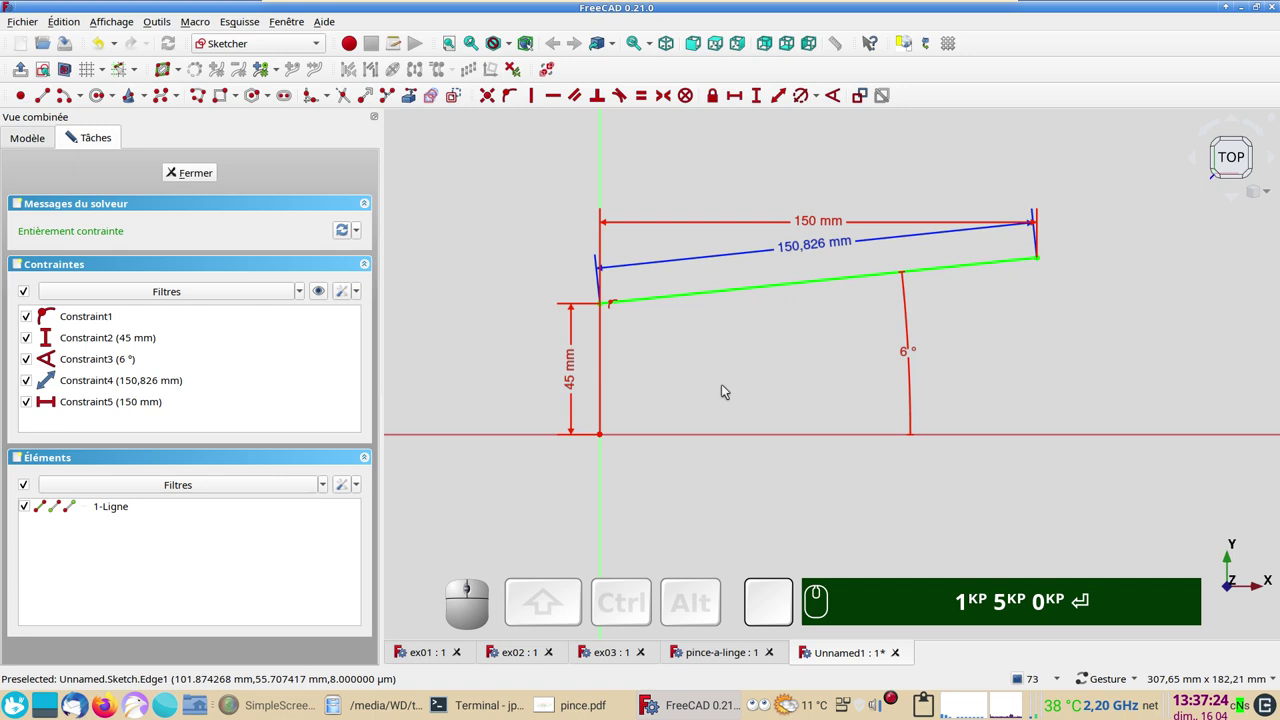
- Delete the 150 mm span dimension, leaving the 150,826 mm reference length
{"action": "left_click", "coordinate": [138, 406]}
{"action": "left_click", "coordinate": [754, 396]}
{"action": "left_click", "coordinate": [822, 223]}
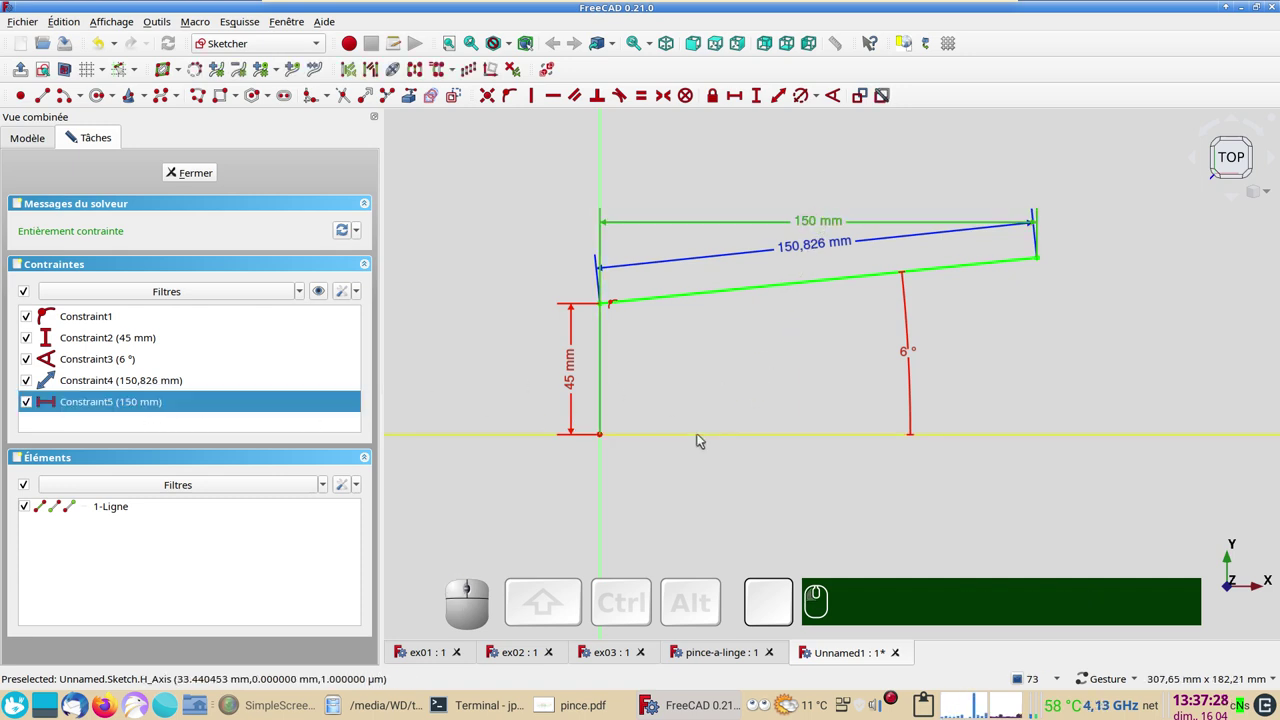
{"action": "left_click", "coordinate": [458, 377]}
{"action": "left_click", "coordinate": [148, 405]}
{"action": "key", "text": "Delete"}
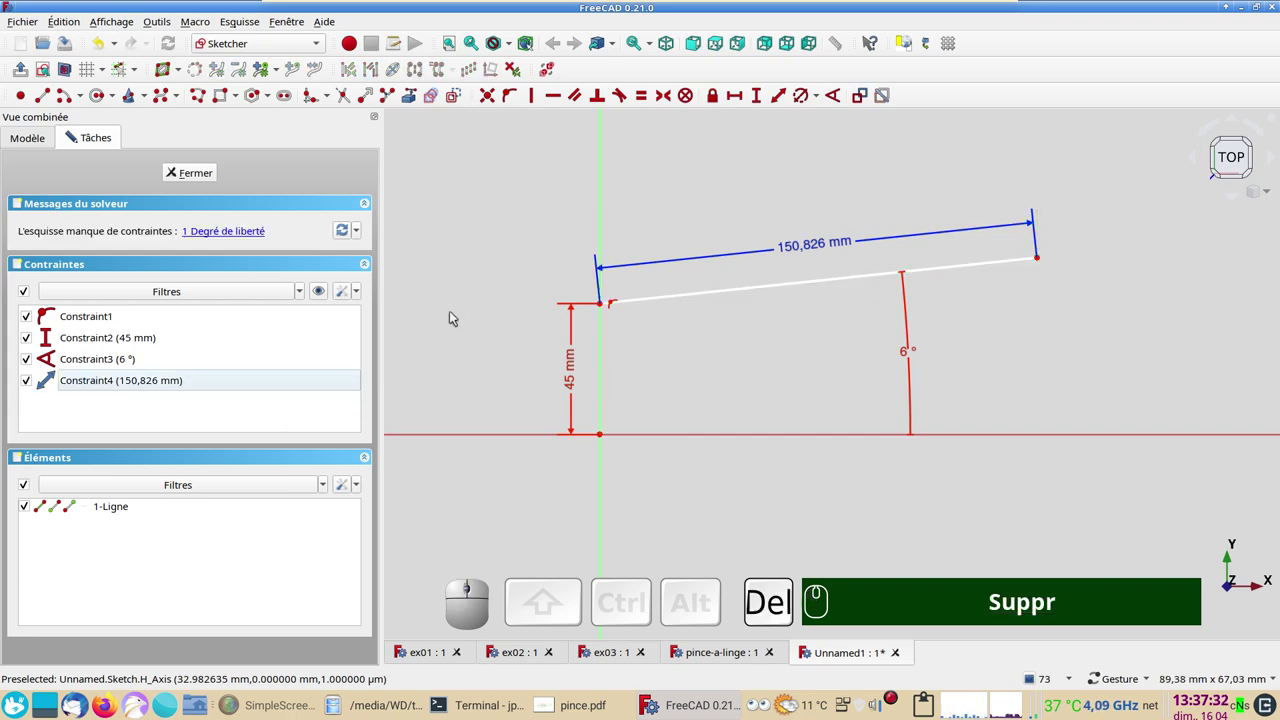
- Leave the sketch and bring up the ex01 plate-and-cylinder part, orbiting it to a front view
{"action": "left_click", "coordinate": [815, 247]}
{"action": "left_click", "coordinate": [826, 312]}
{"action": "left_click", "coordinate": [1003, 335]}
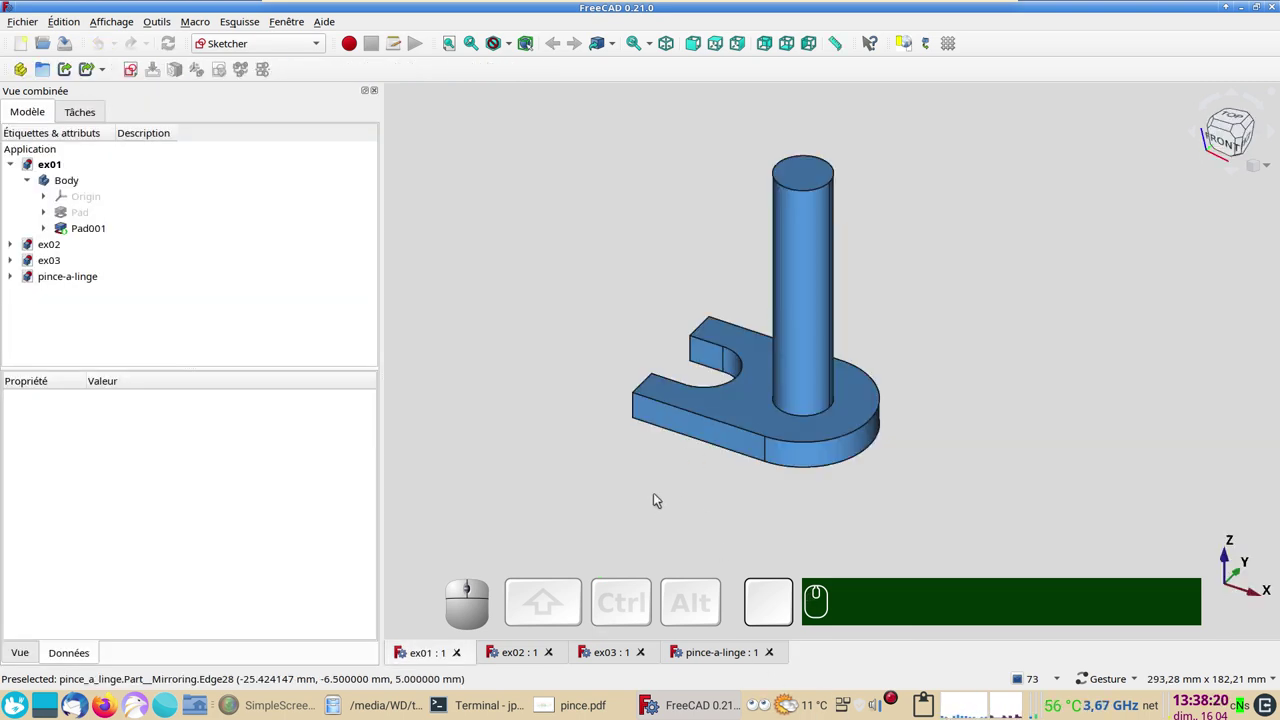
{"action": "left_click_drag", "start_coordinate": [912, 511], "coordinate": [851, 397]}
{"action": "left_click_drag", "start_coordinate": [595, 226], "coordinate": [834, 283]}
{"action": "left_click", "coordinate": [845, 273]}
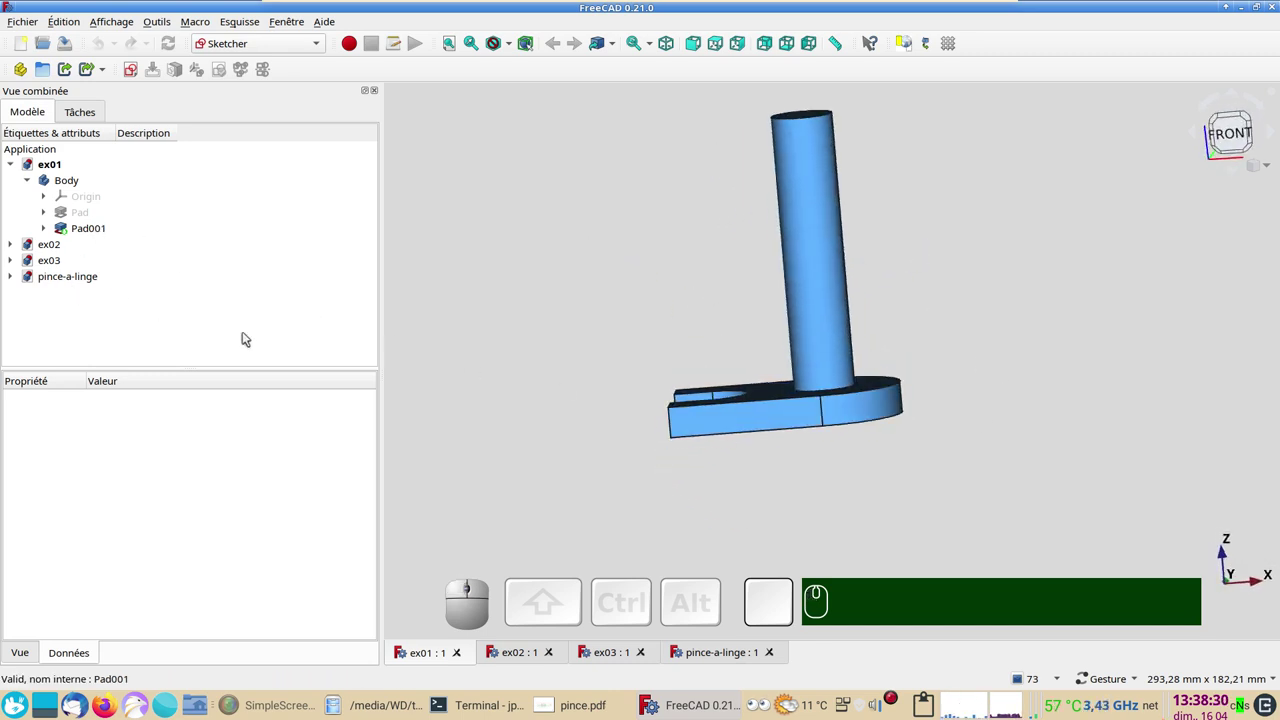
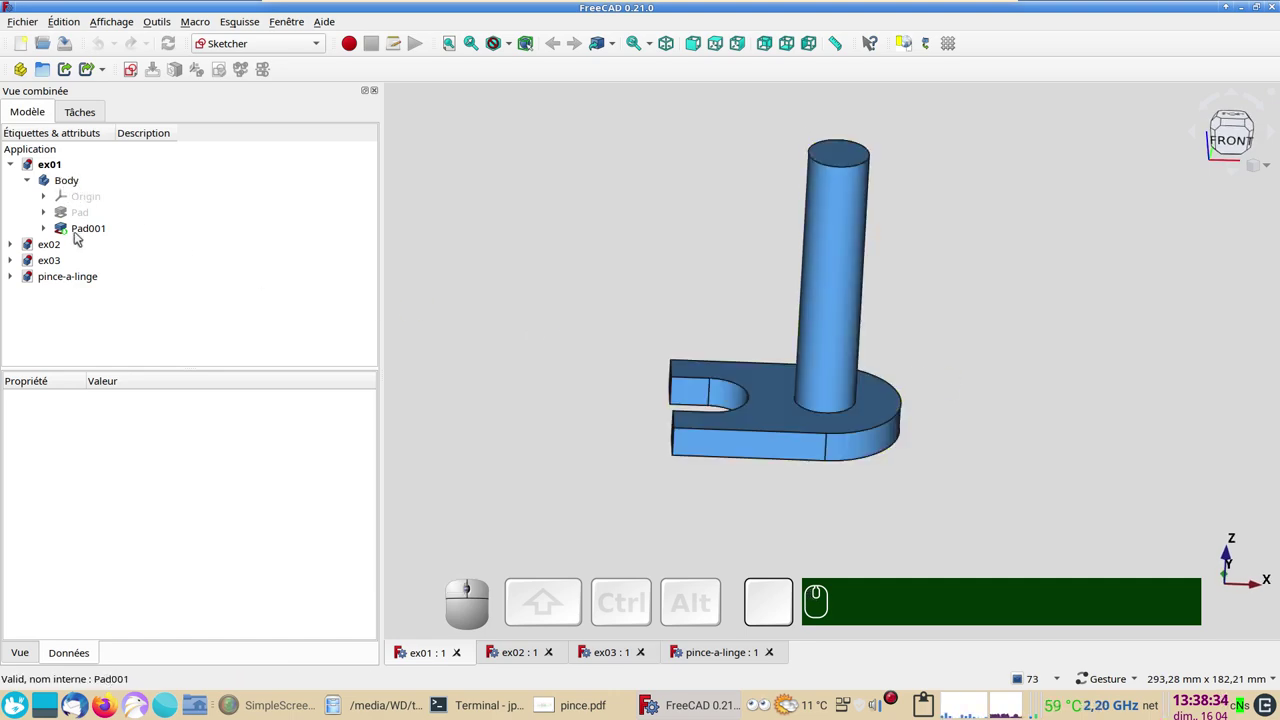
- Expand the Pad and Pad001 features in the tree and inspect the Pad's properties
{"action": "left_click", "coordinate": [53, 212]}
{"action": "left_click", "coordinate": [52, 246]}
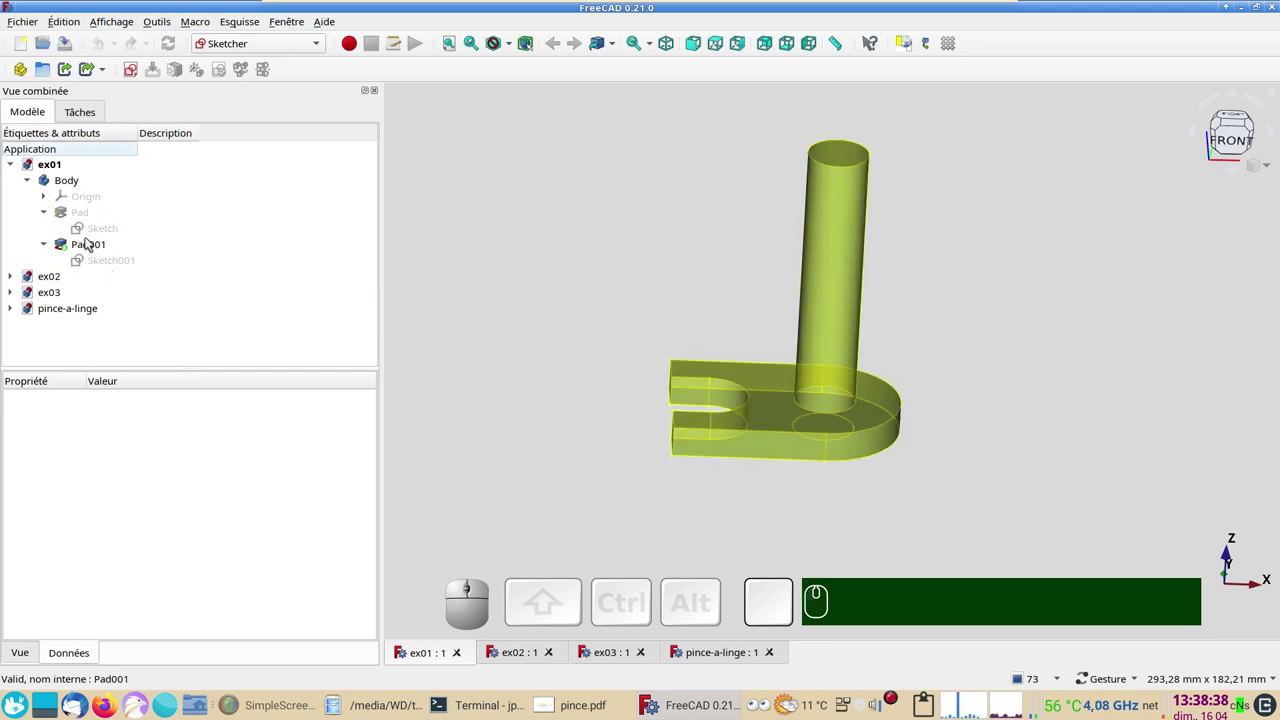
{"action": "left_click", "coordinate": [81, 210]}
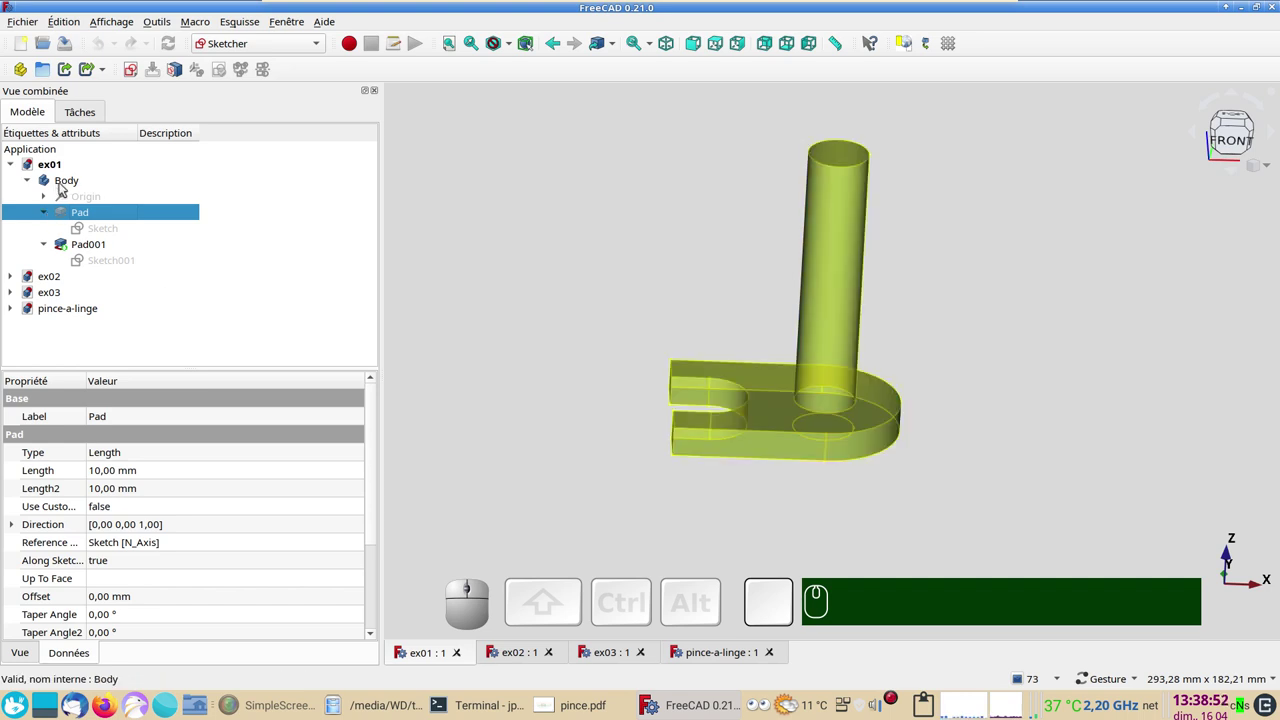
{"action": "left_click", "coordinate": [921, 475]}
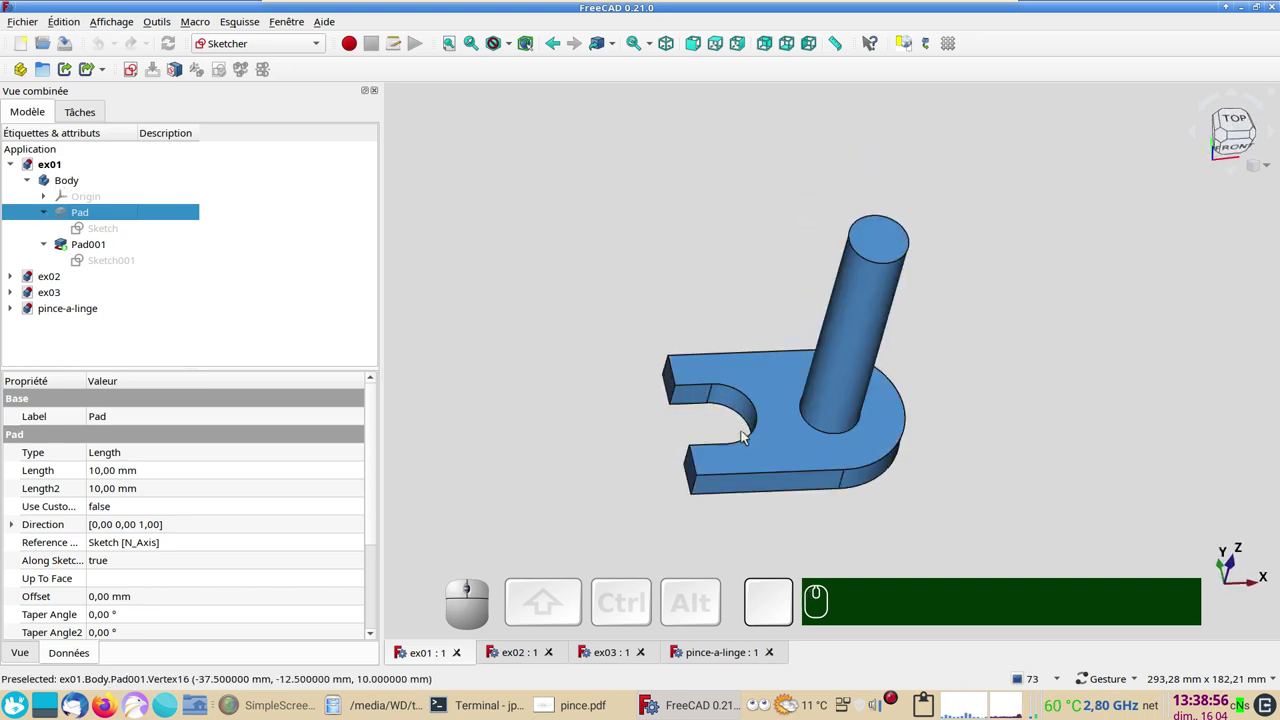
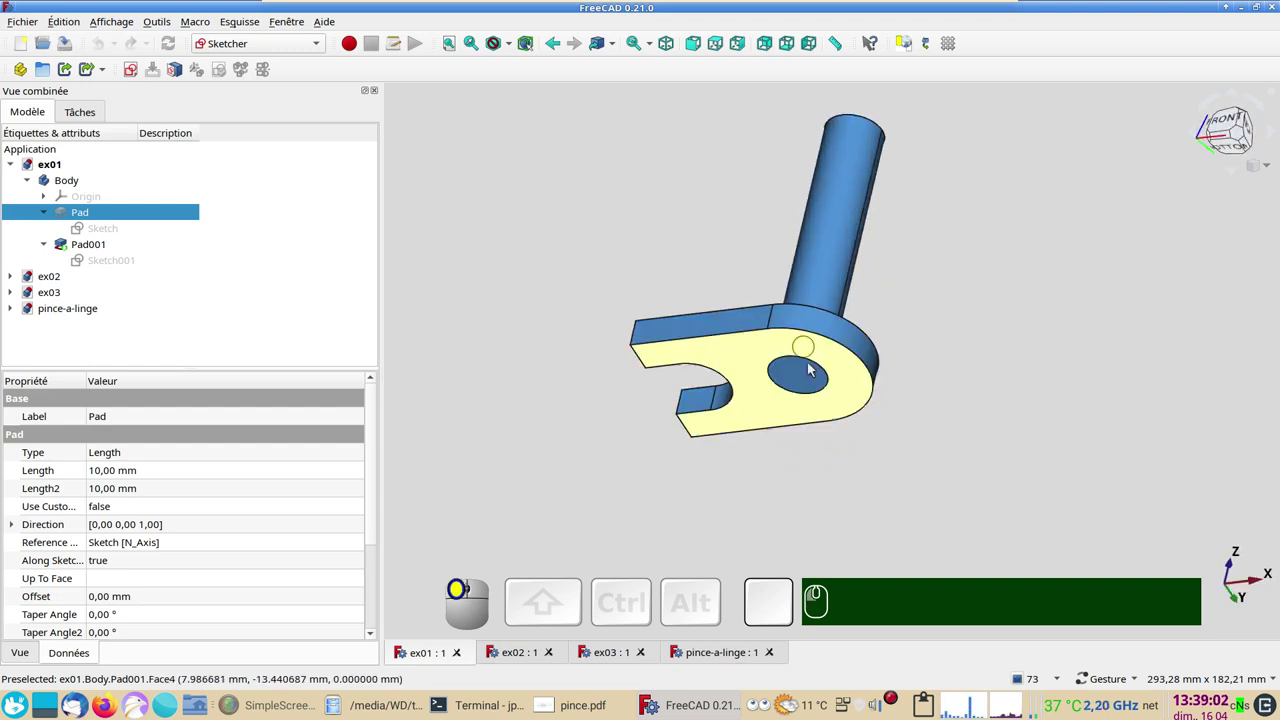
{"action": "left_click", "coordinate": [648, 258]}
{"action": "left_click", "coordinate": [848, 347]}
- Toggle visibility of the Body, Pad and Pad001 cylinder with the spacebar while orbiting the part
{"action": "left_click", "coordinate": [96, 182]}
{"action": "key", "text": "space"}
{"action": "key", "text": "space"}
{"action": "left_click_drag", "start_coordinate": [910, 486], "coordinate": [549, 358]}
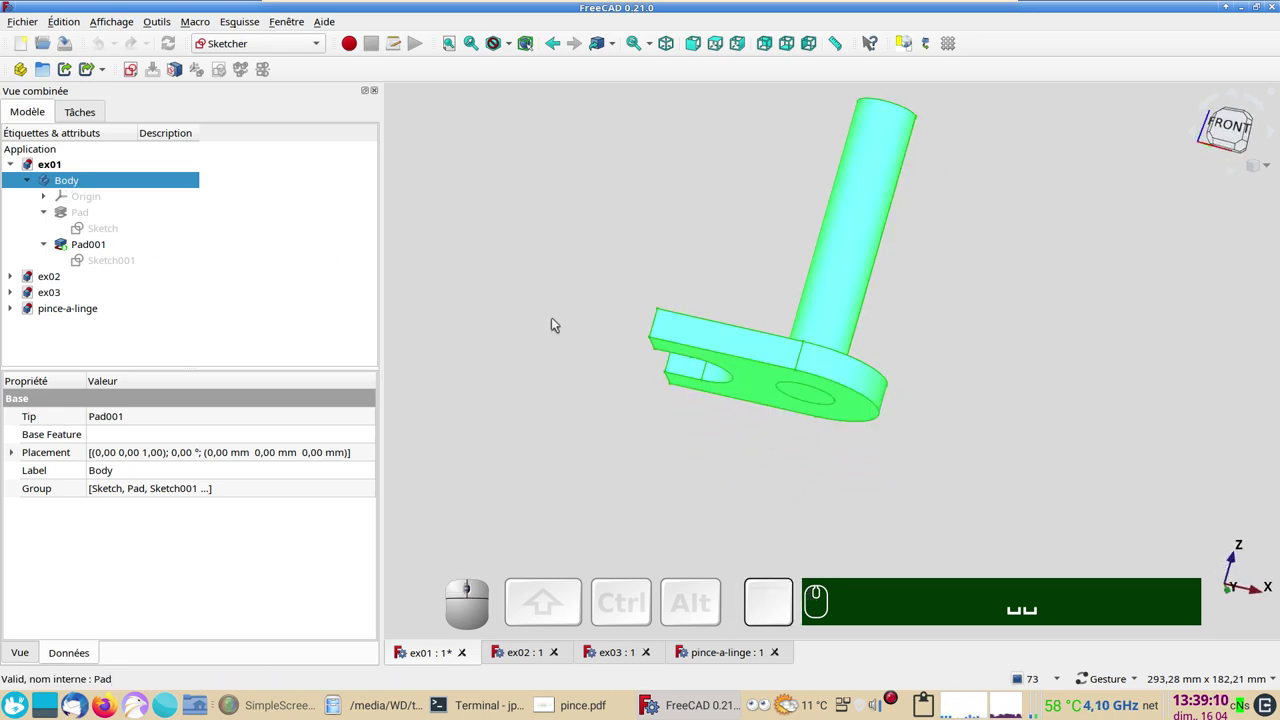
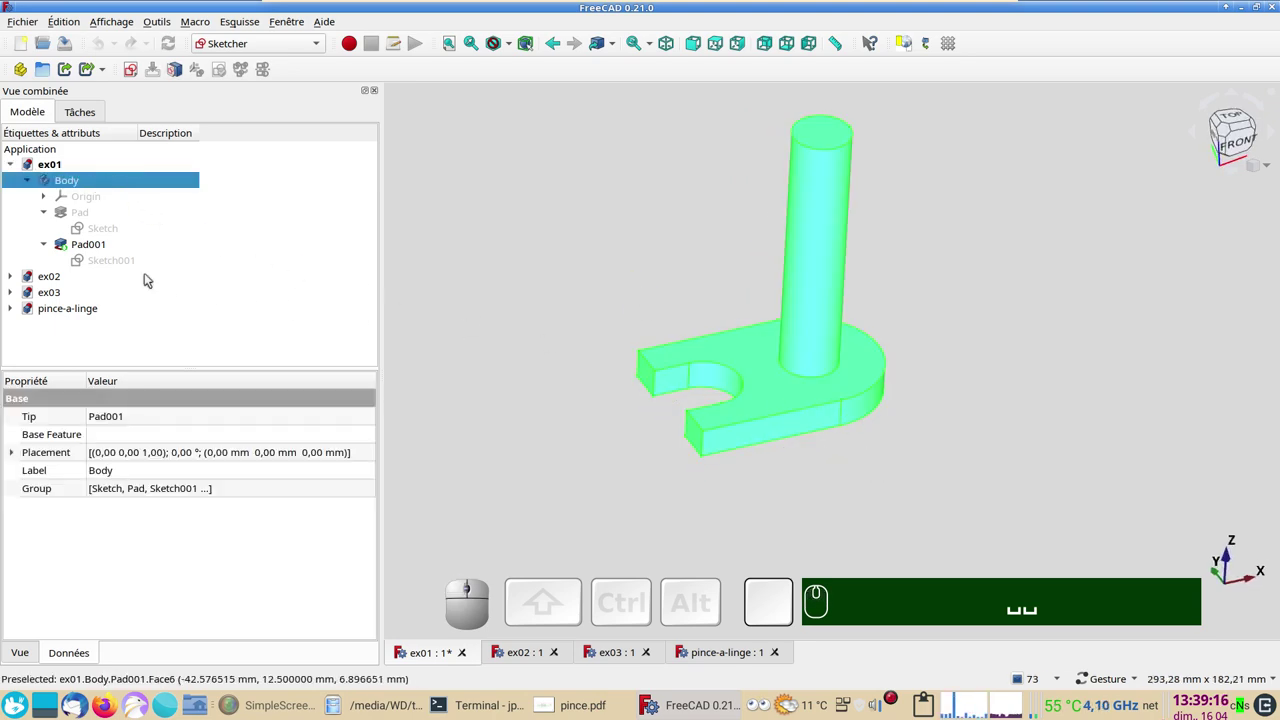
{"action": "left_click", "coordinate": [90, 211]}
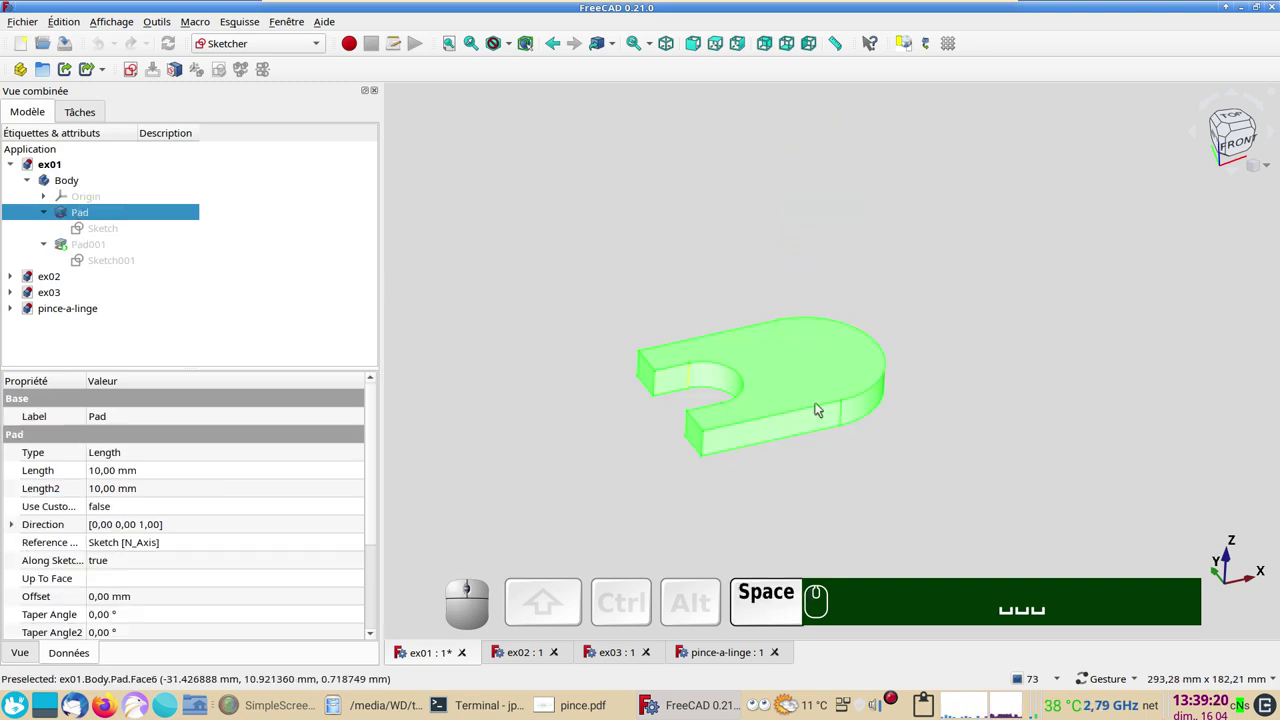
{"action": "left_click", "coordinate": [101, 247]}
{"action": "type", "text": "...4×"}
{"action": "key", "text": "space"}
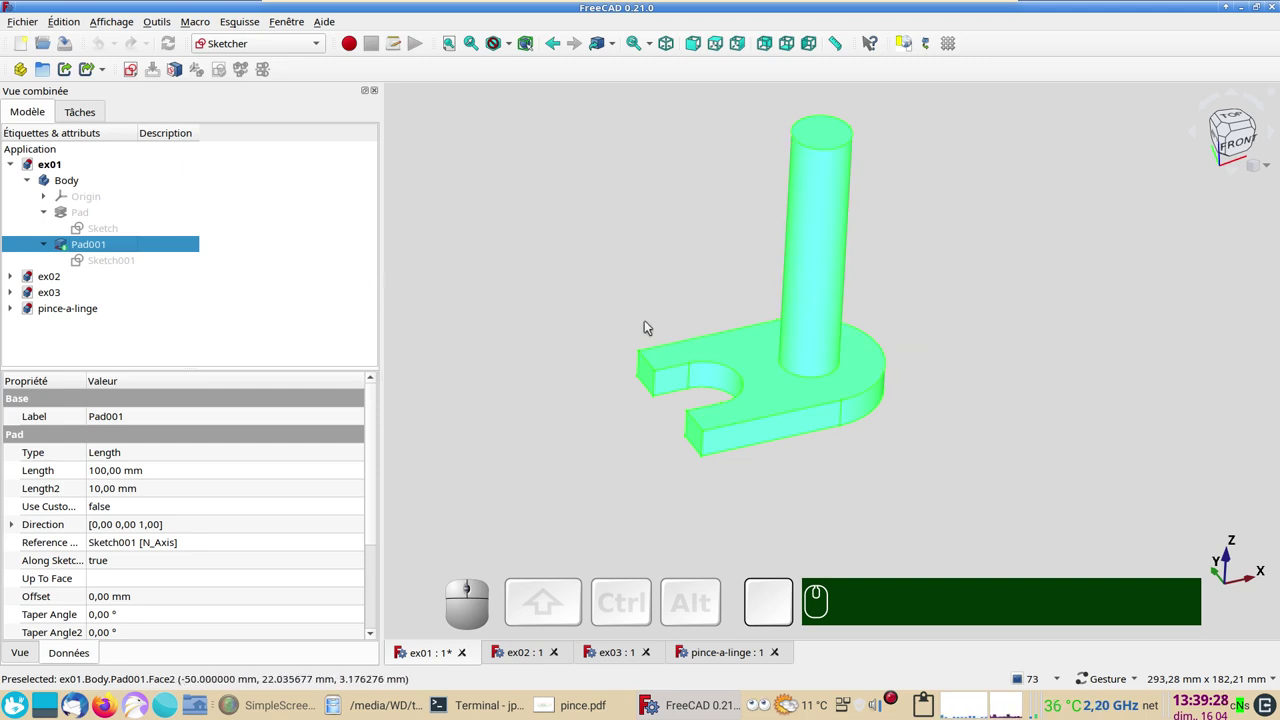
{"action": "left_click", "coordinate": [629, 309]}
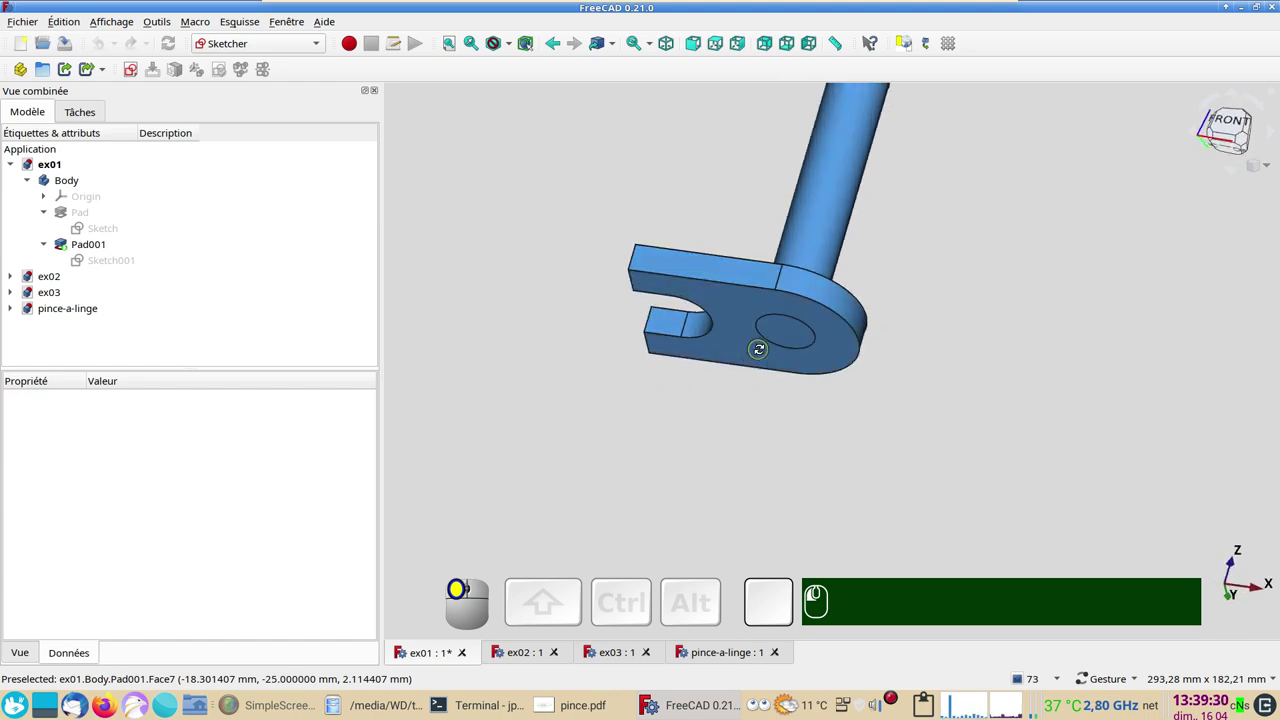
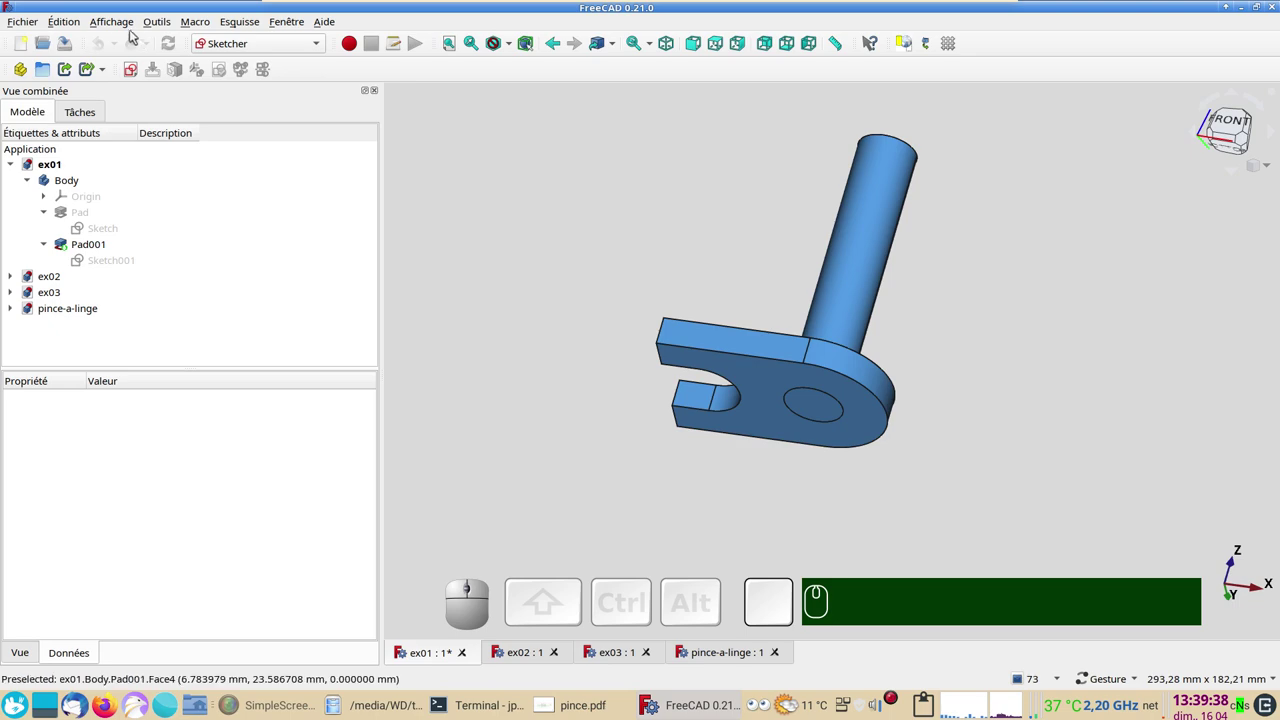
- Show the coordinate axes, switch the part to wireframe and back to shaded display
{"action": "left_click", "coordinate": [122, 19]}
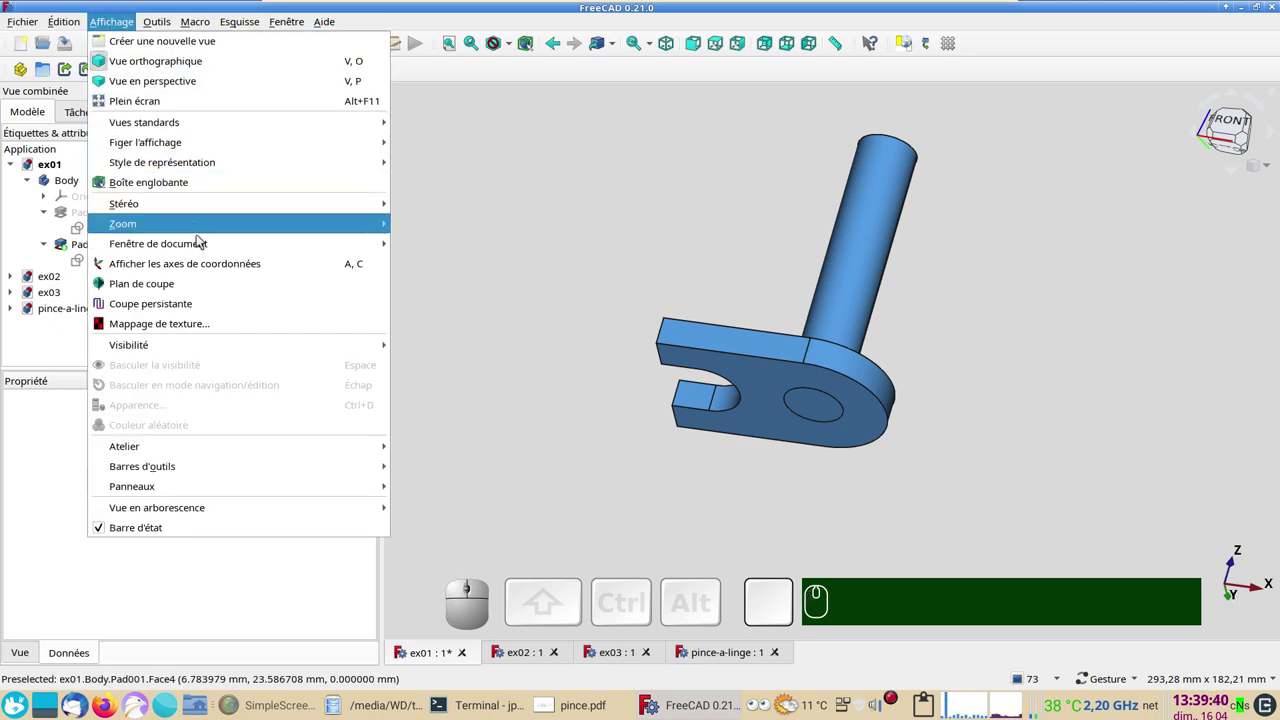
{"action": "left_click", "coordinate": [254, 266]}
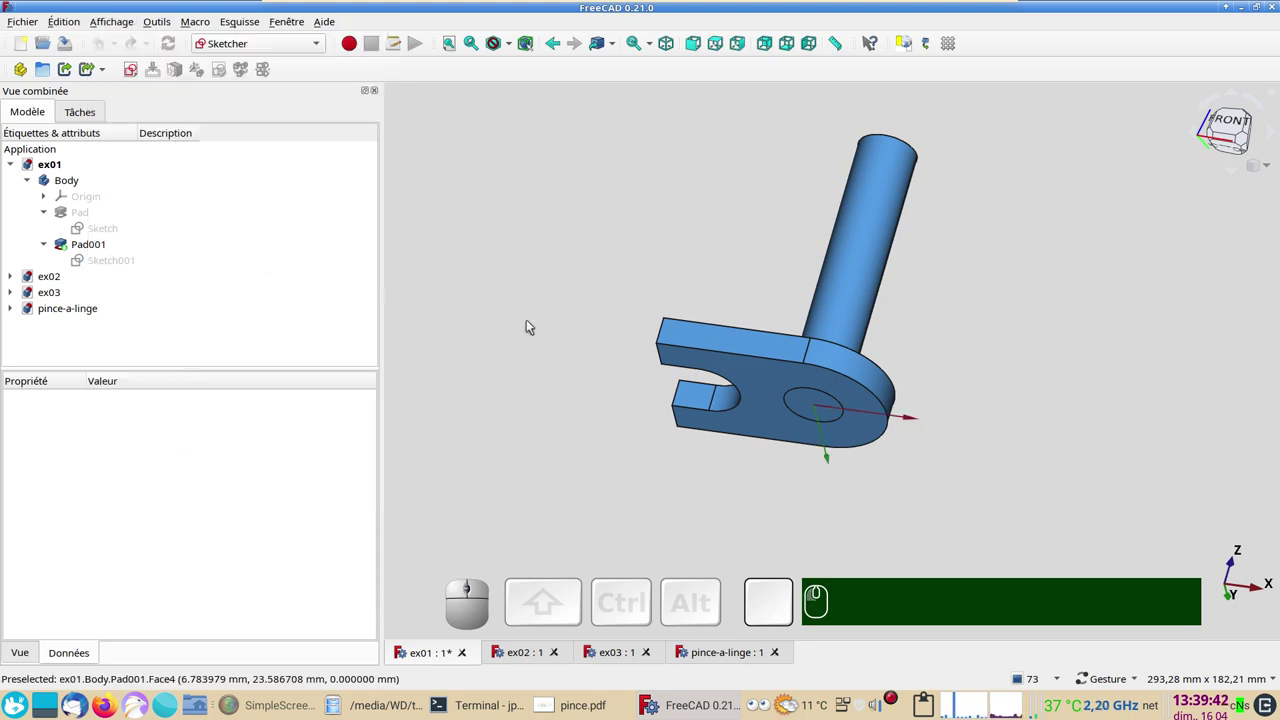
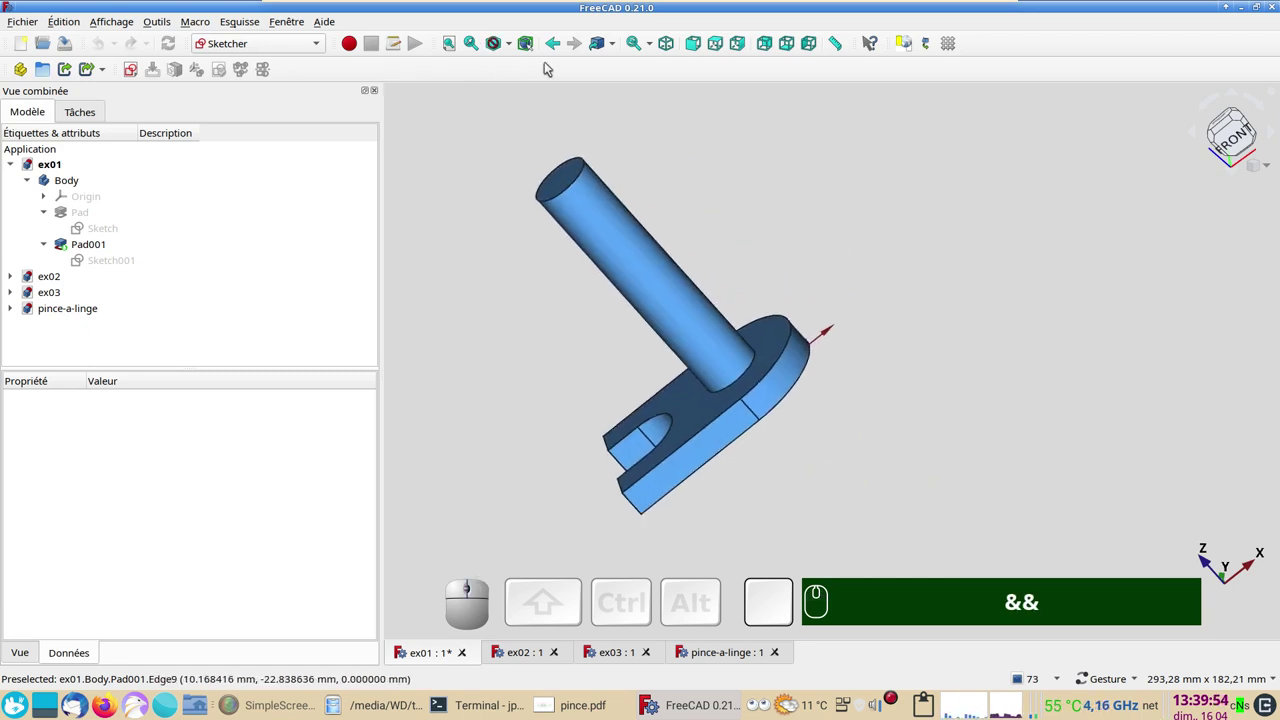
{"action": "left_click", "coordinate": [516, 47]}
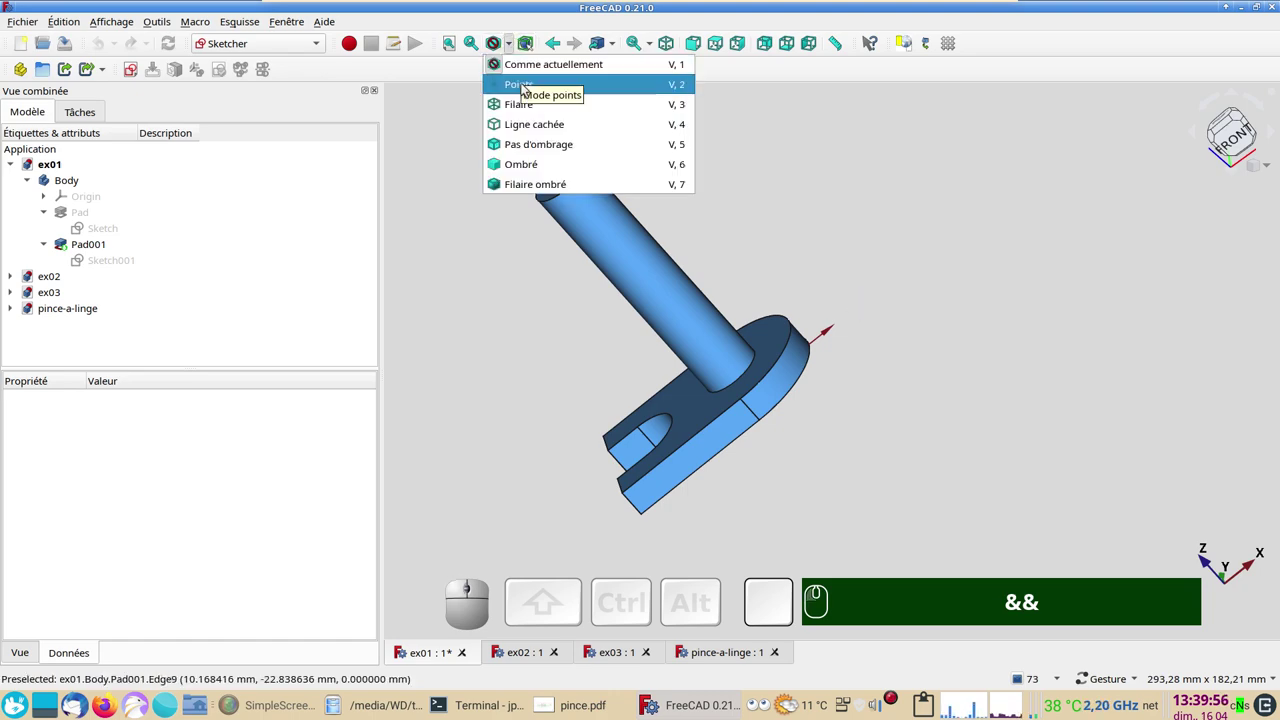
{"action": "left_click", "coordinate": [839, 218]}
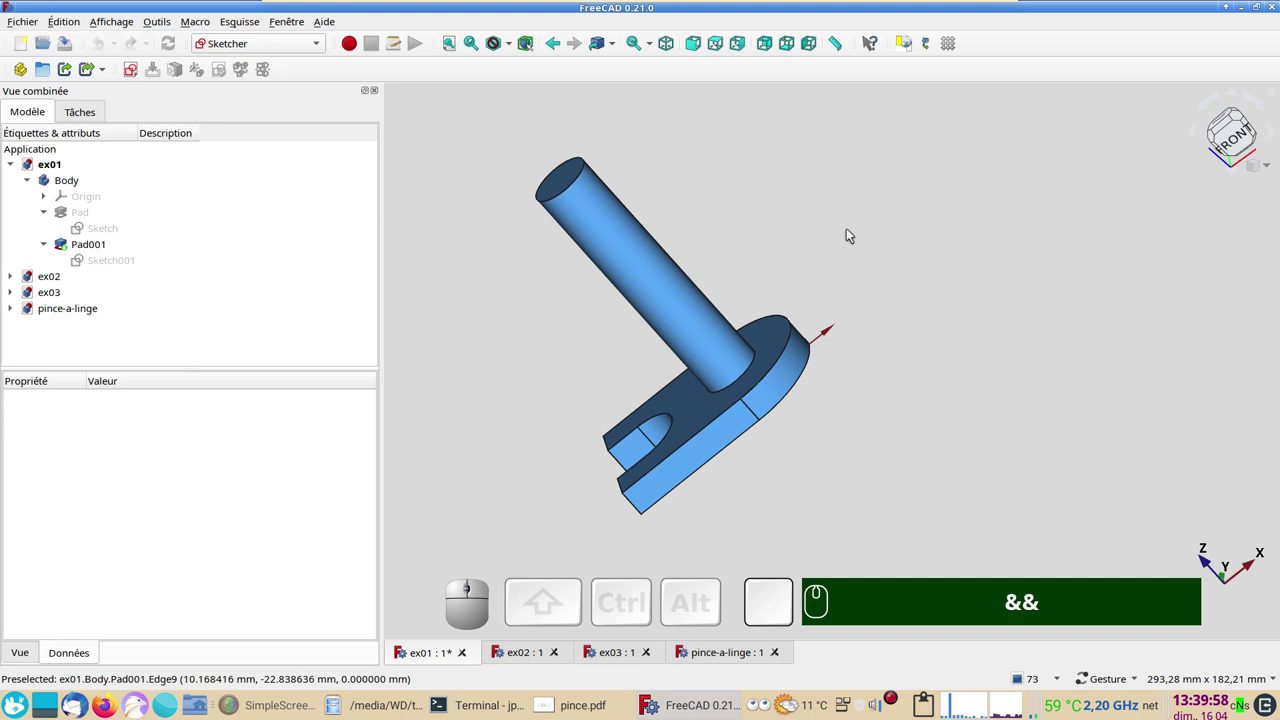
{"action": "type", "text": "v"}
{"action": "key", "text": "KP_3"}
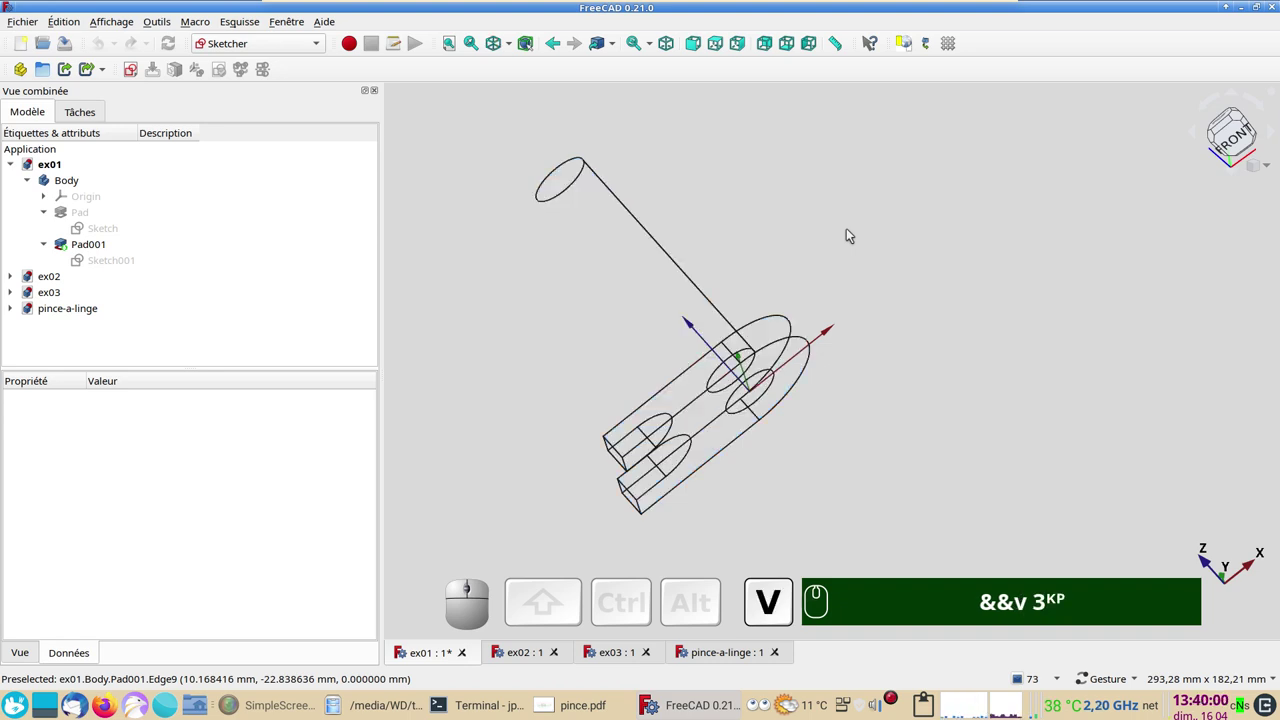
{"action": "key", "text": "KP_1"}
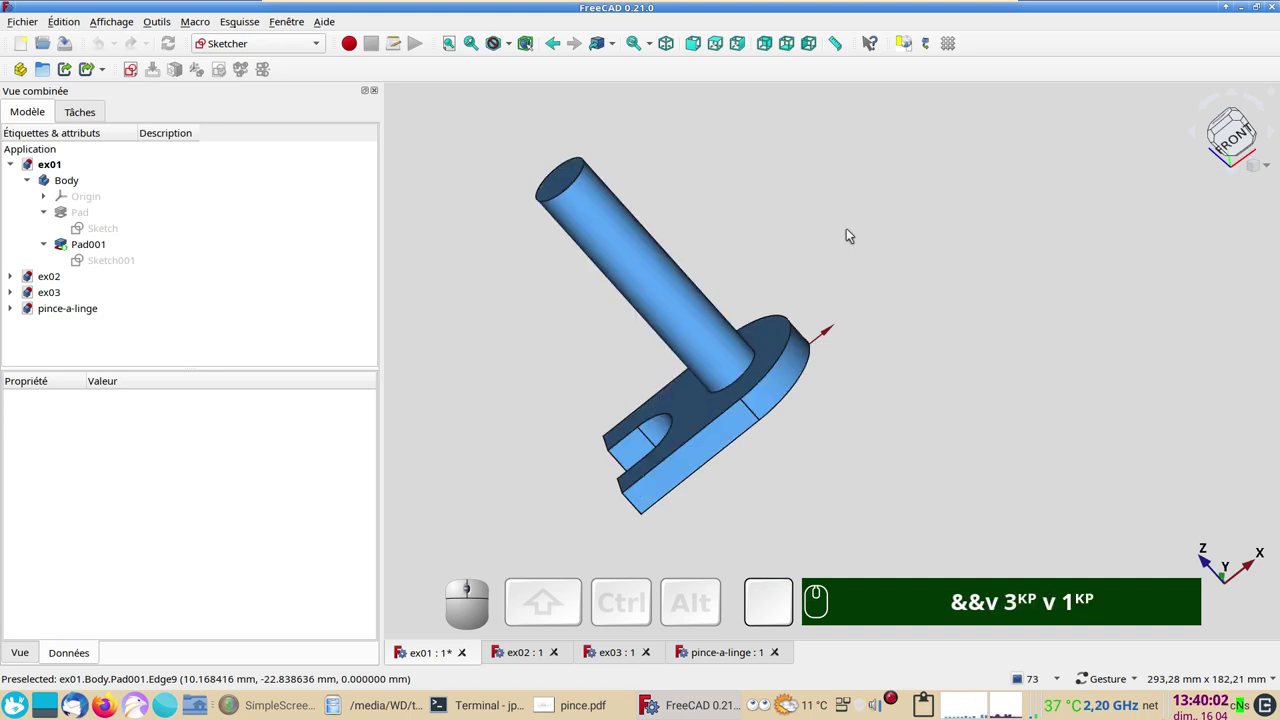
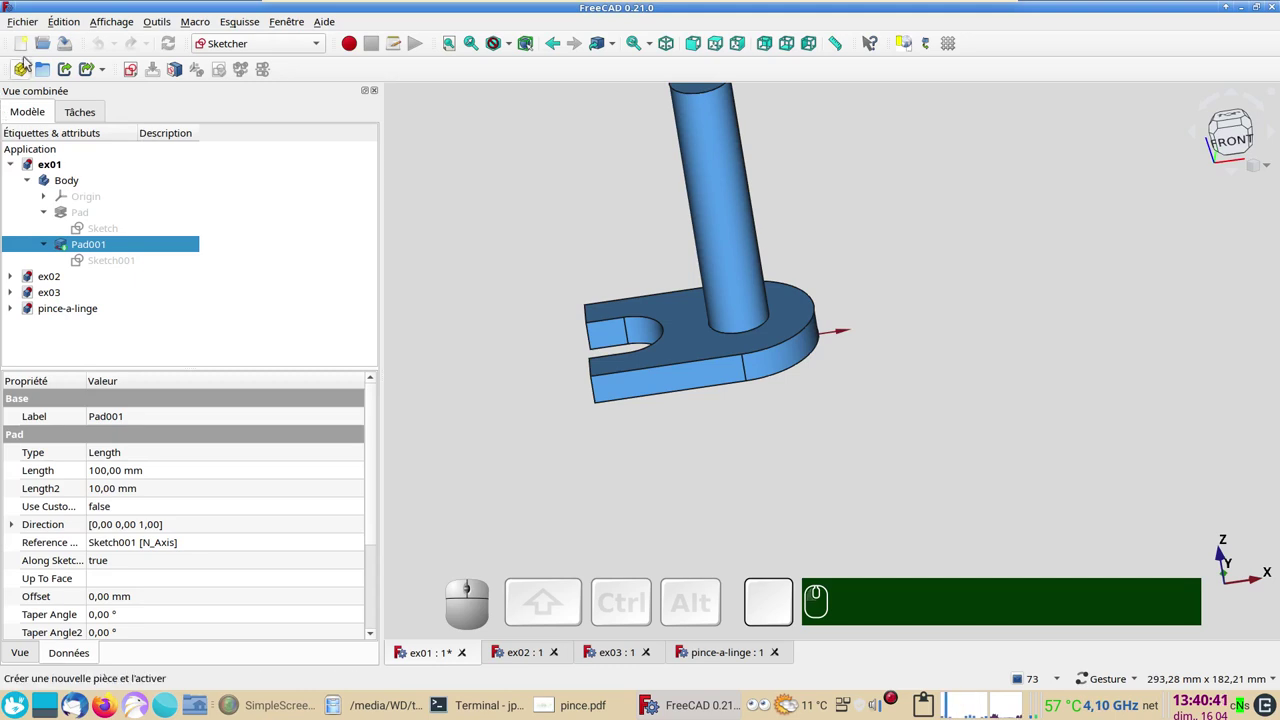
- Switch to the Part Design workbench and make the new Unnamed1 document active
{"action": "left_click", "coordinate": [29, 46]}
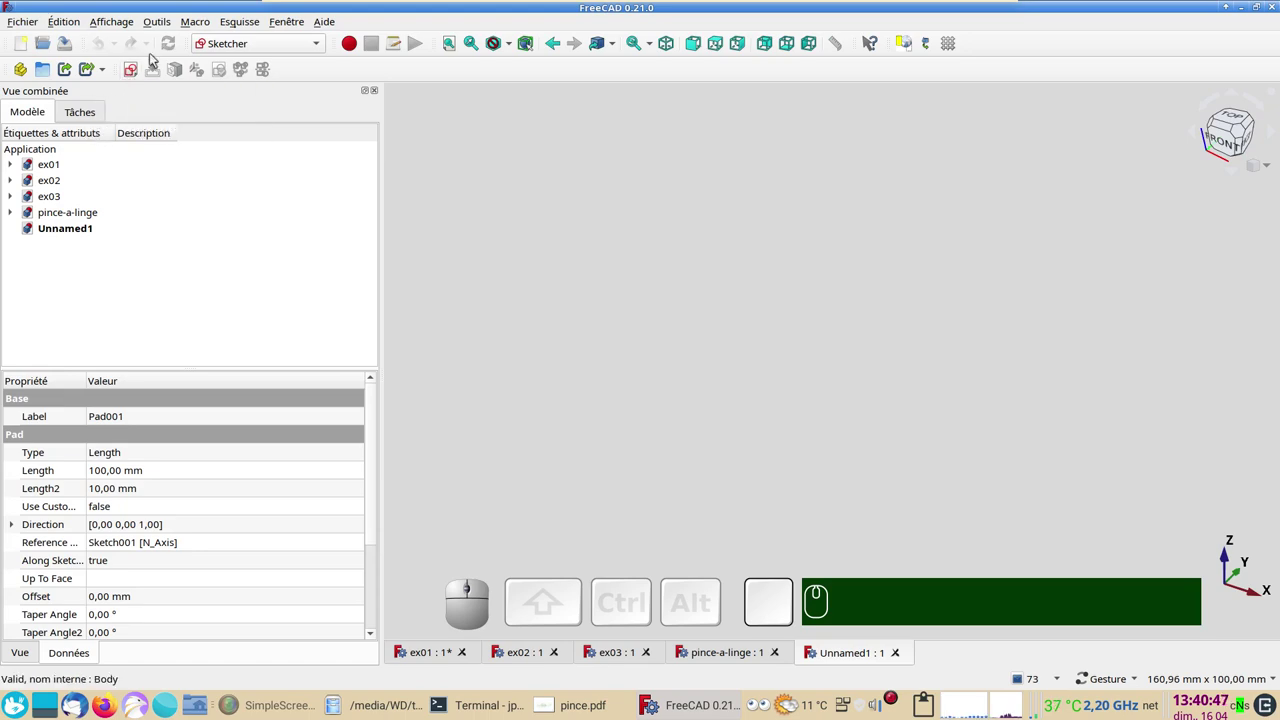
{"action": "left_click", "coordinate": [245, 39]}
{"action": "left_click", "coordinate": [260, 212]}
{"action": "left_click", "coordinate": [37, 140]}
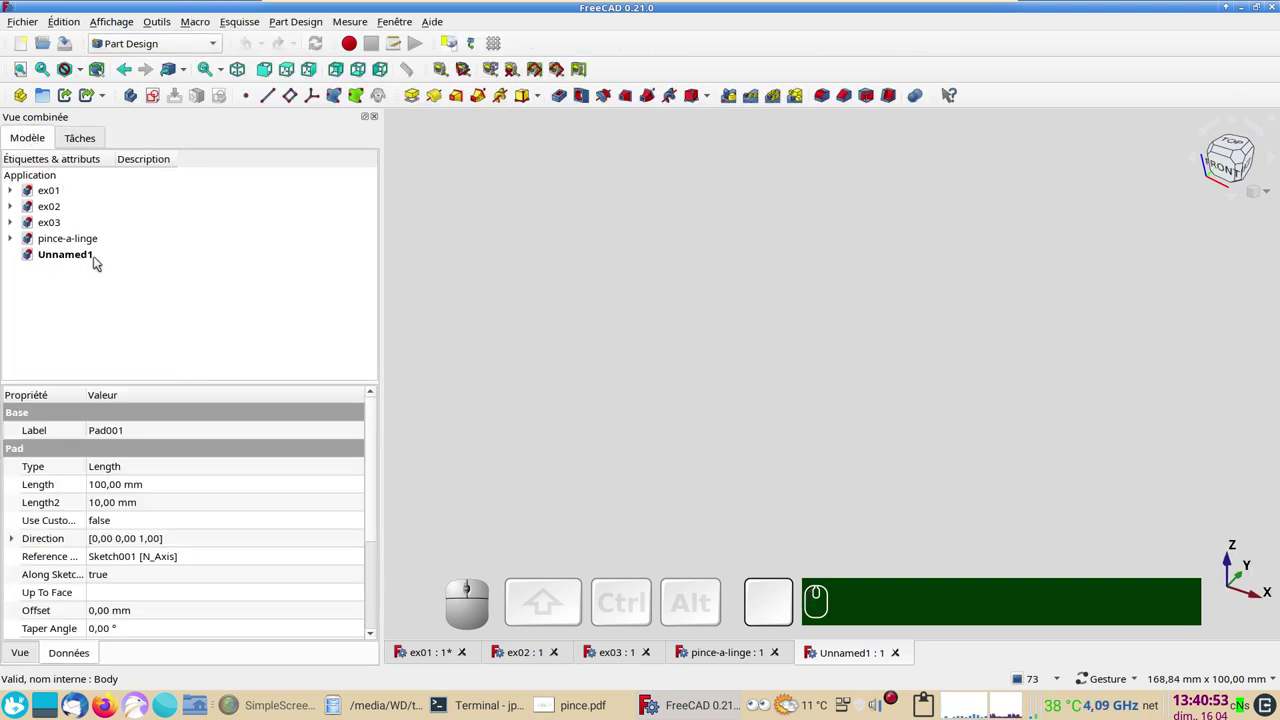
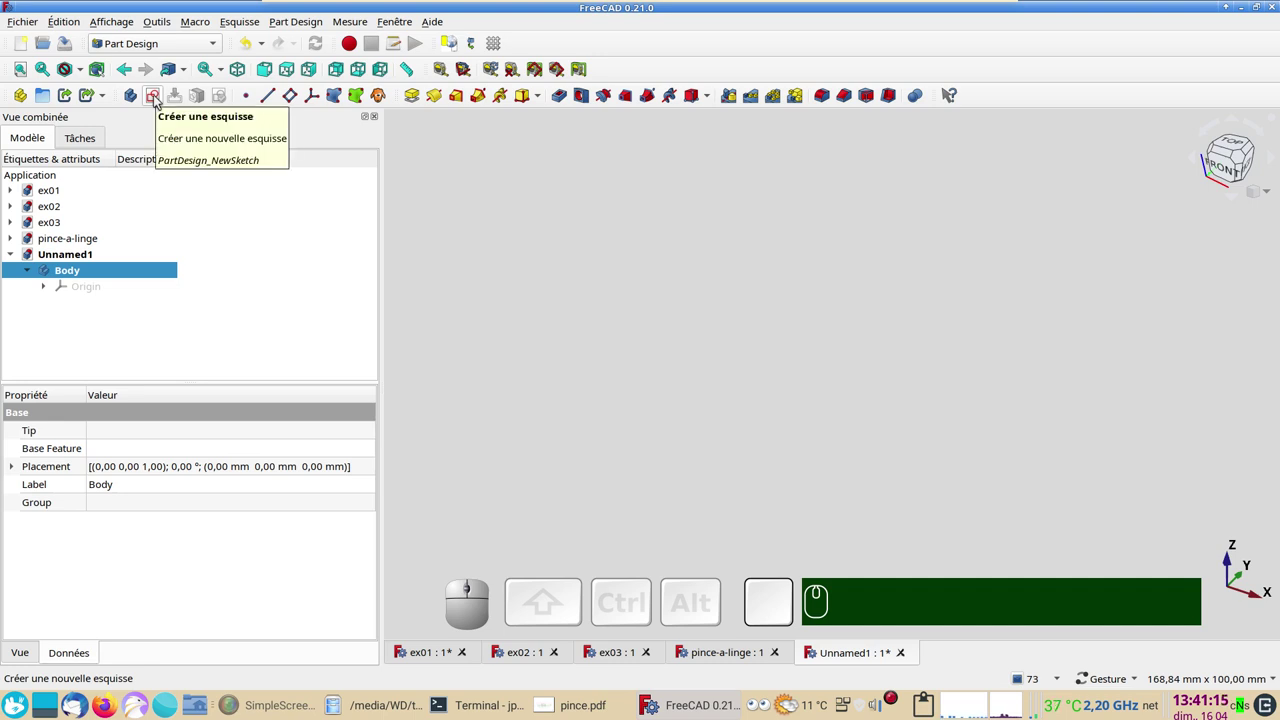
- Start a new sketch in the body, trying XZ and YZ before choosing the XY plane as support
{"action": "left_click", "coordinate": [160, 96]}
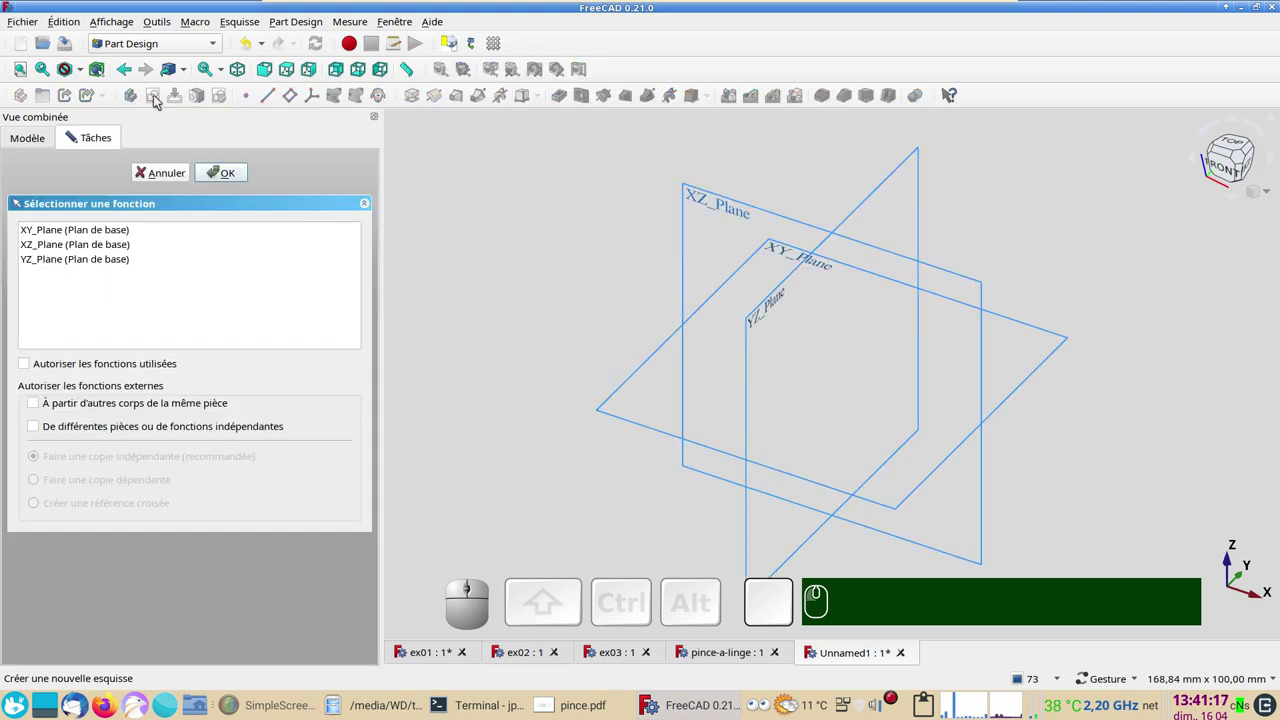
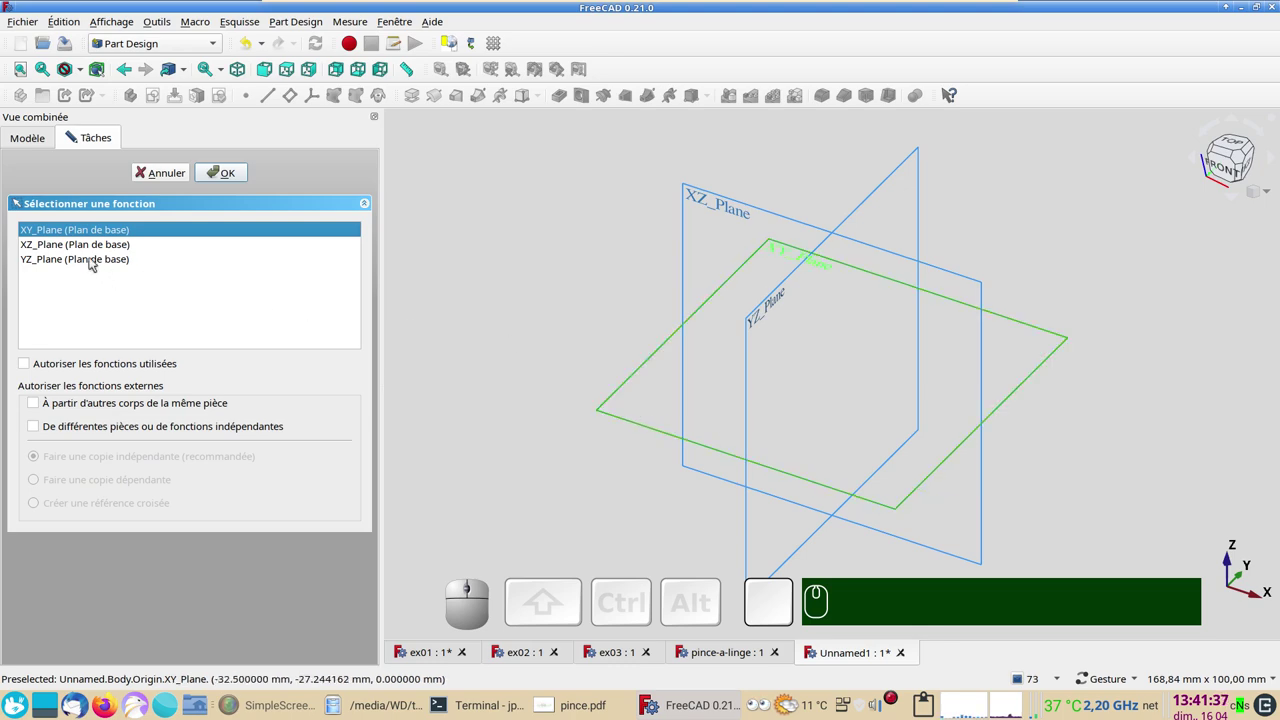
{"action": "left_click", "coordinate": [80, 252]}
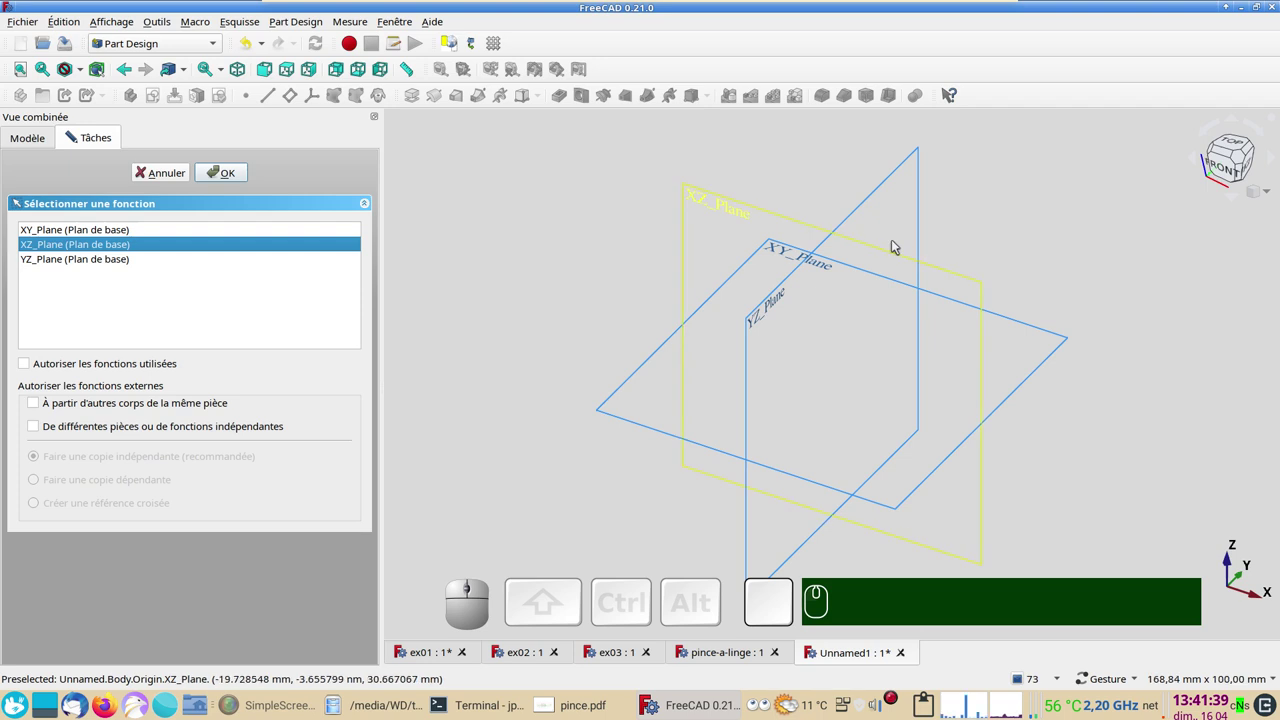
{"action": "left_click", "coordinate": [120, 263]}
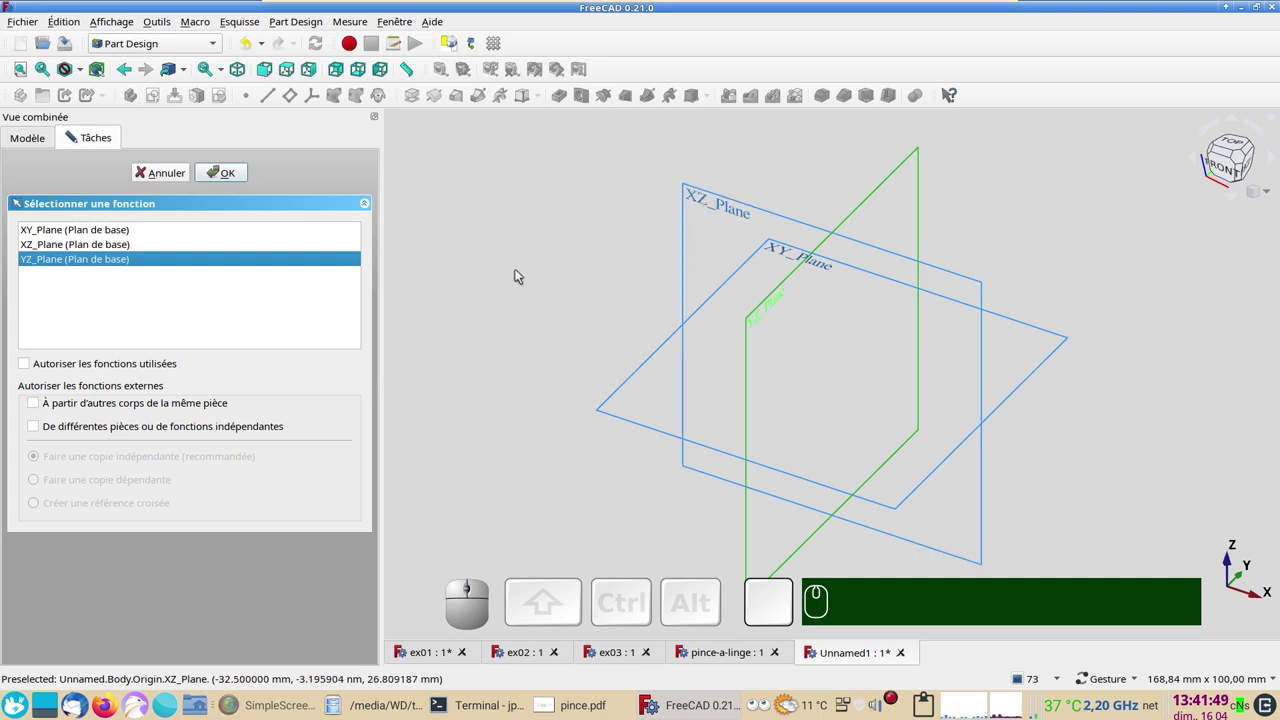
{"action": "left_click", "coordinate": [101, 230]}
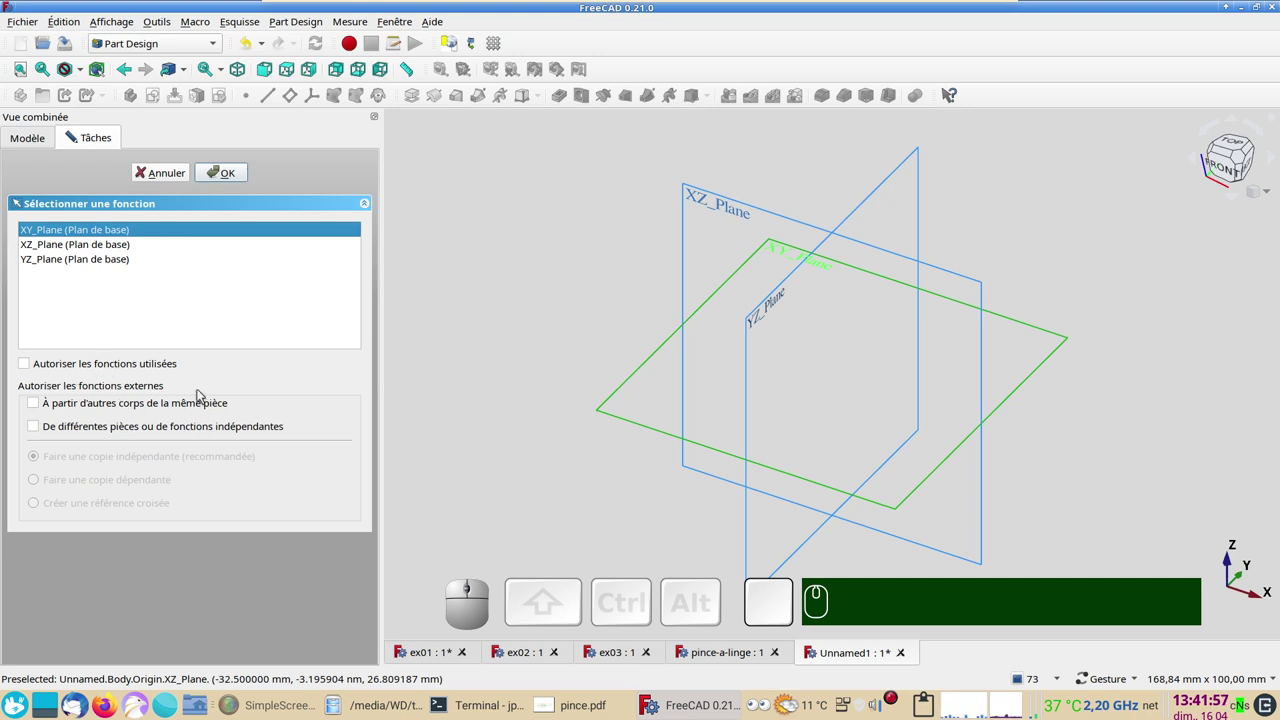
- Confirm the XY plane so the empty sketch opens, then adjust the view around its axes
{"action": "left_click", "coordinate": [229, 171]}
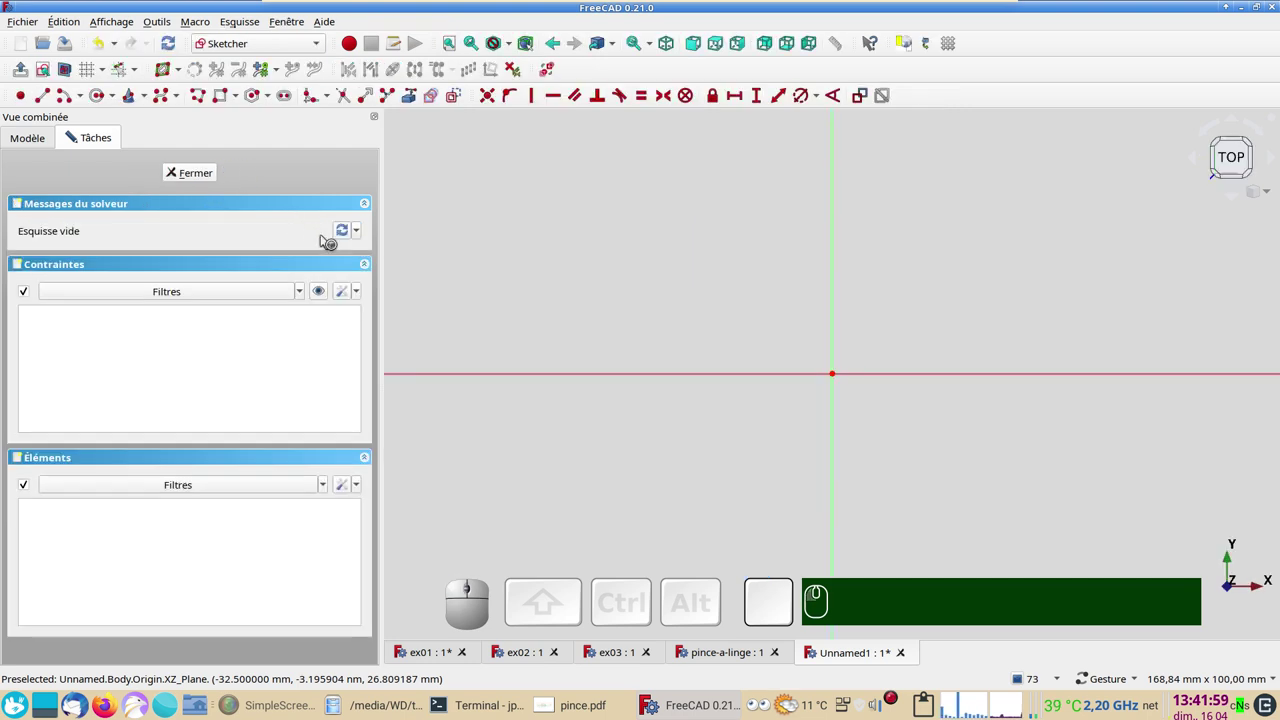
{"action": "scroll", "scroll_direction": "up", "scroll_amount": 3}
{"action": "right_click", "coordinate": [982, 505]}
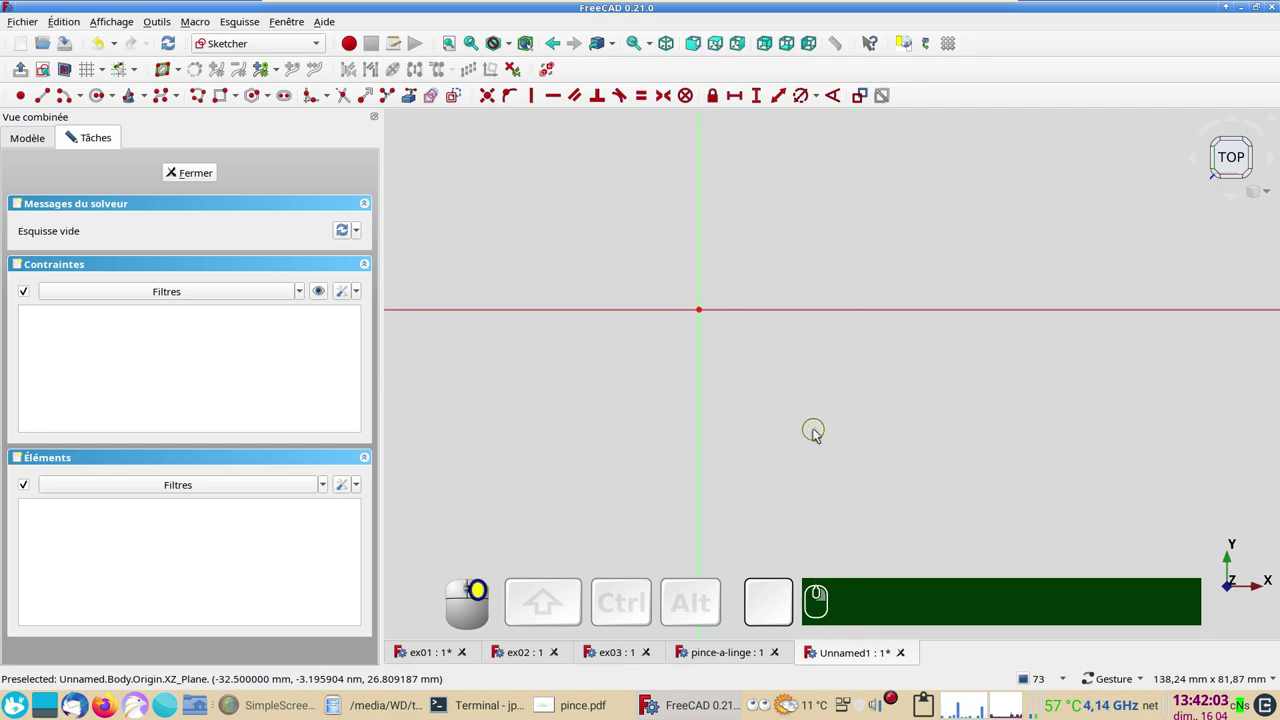
{"action": "right_click", "coordinate": [798, 415]}
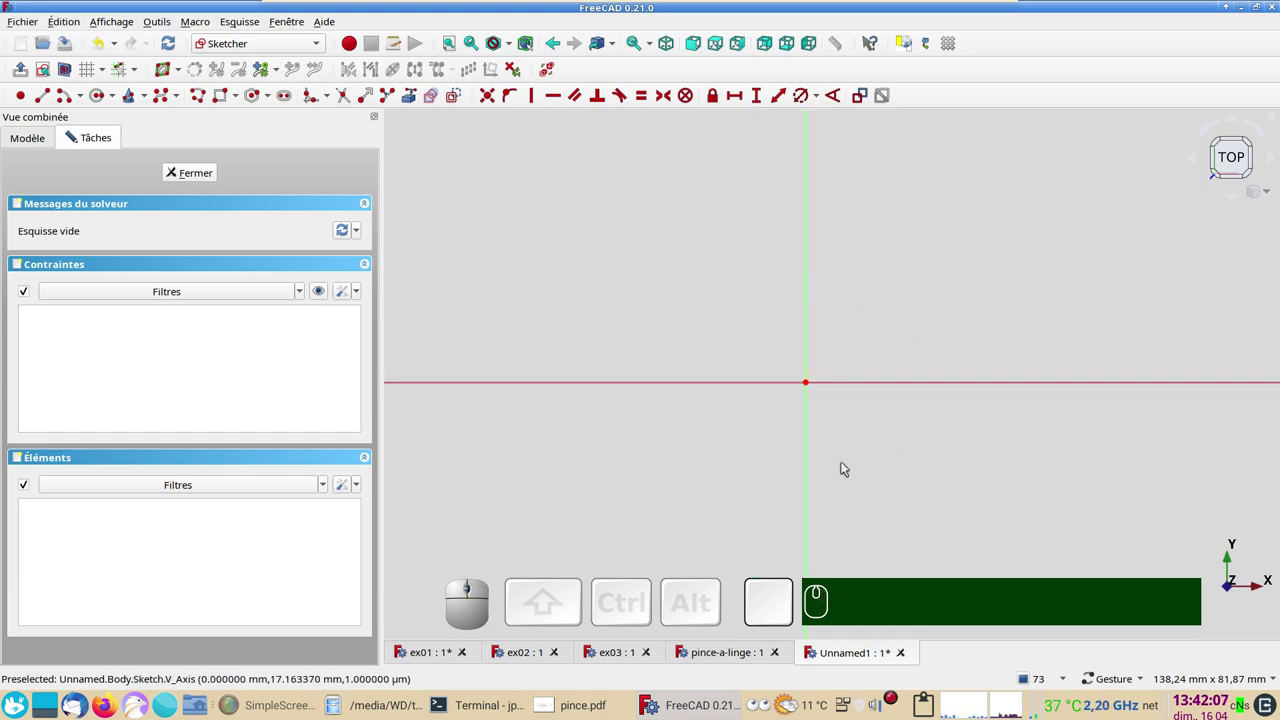
{"action": "scroll", "scroll_direction": "down", "scroll_amount": 3}
{"action": "right_click", "coordinate": [614, 292]}
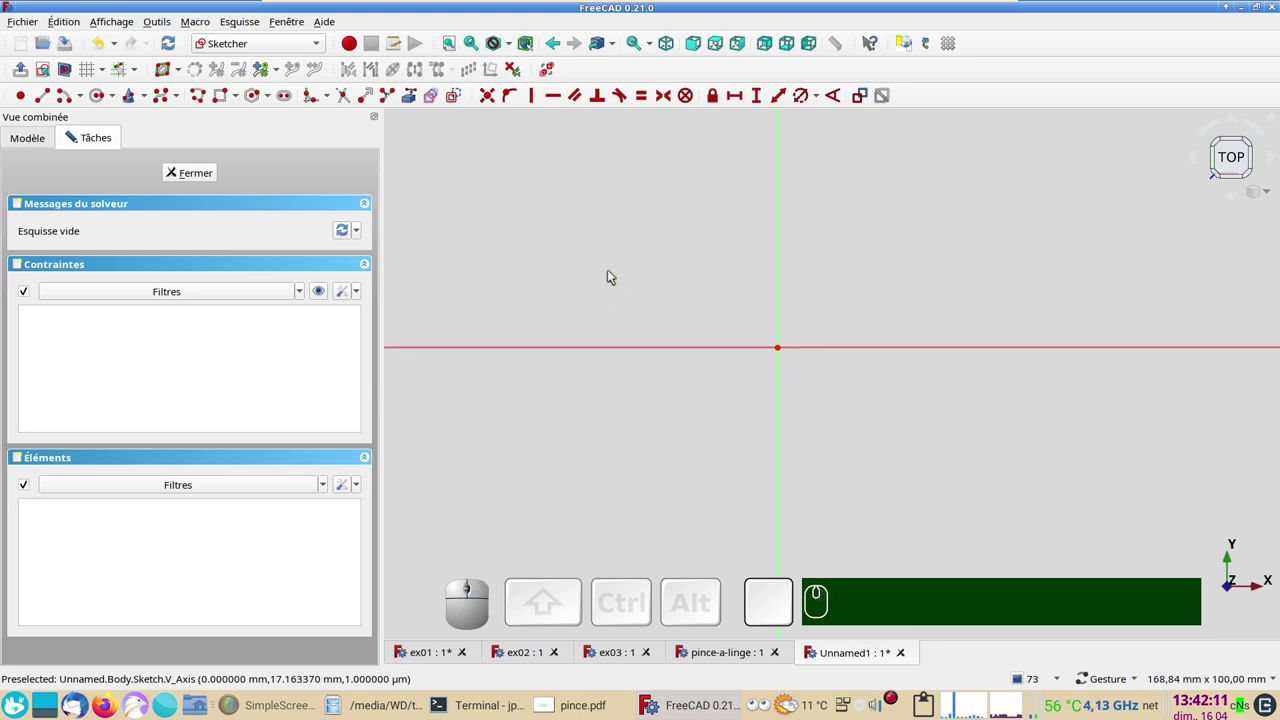
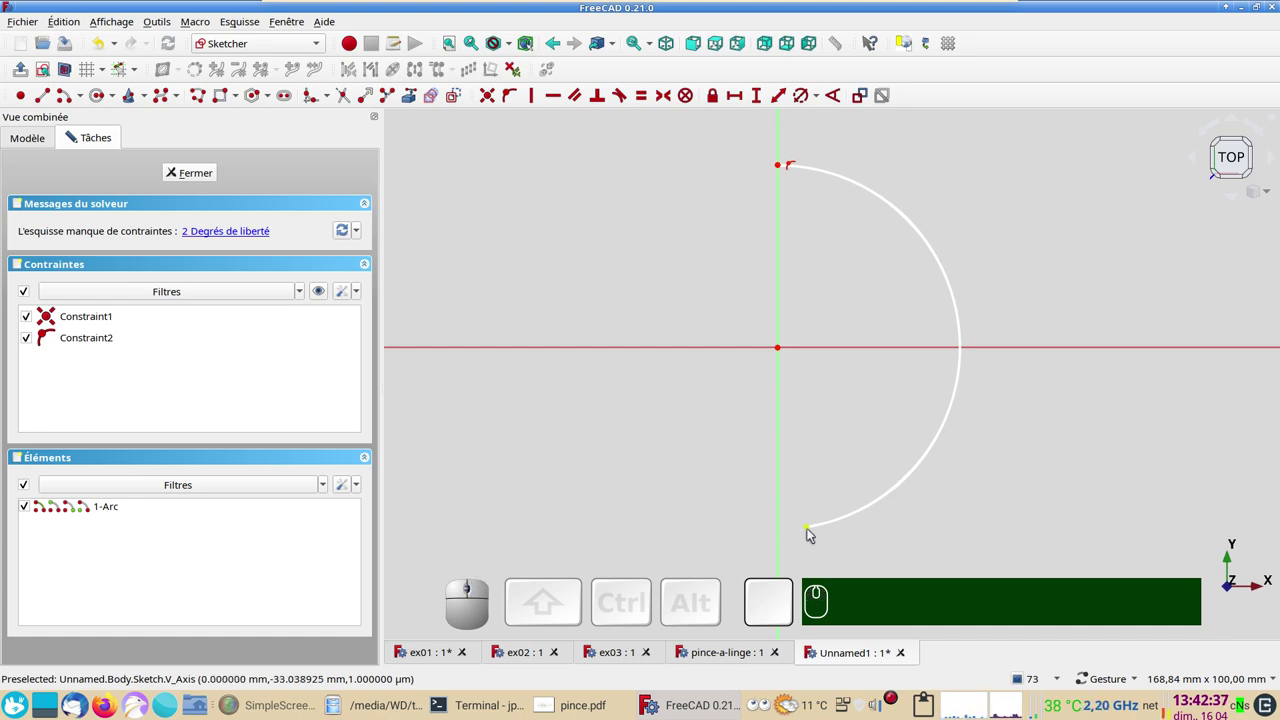
- Constrain the arc's lower endpoint onto the vertical axis with point-on-object
{"action": "left_click", "coordinate": [813, 528]}
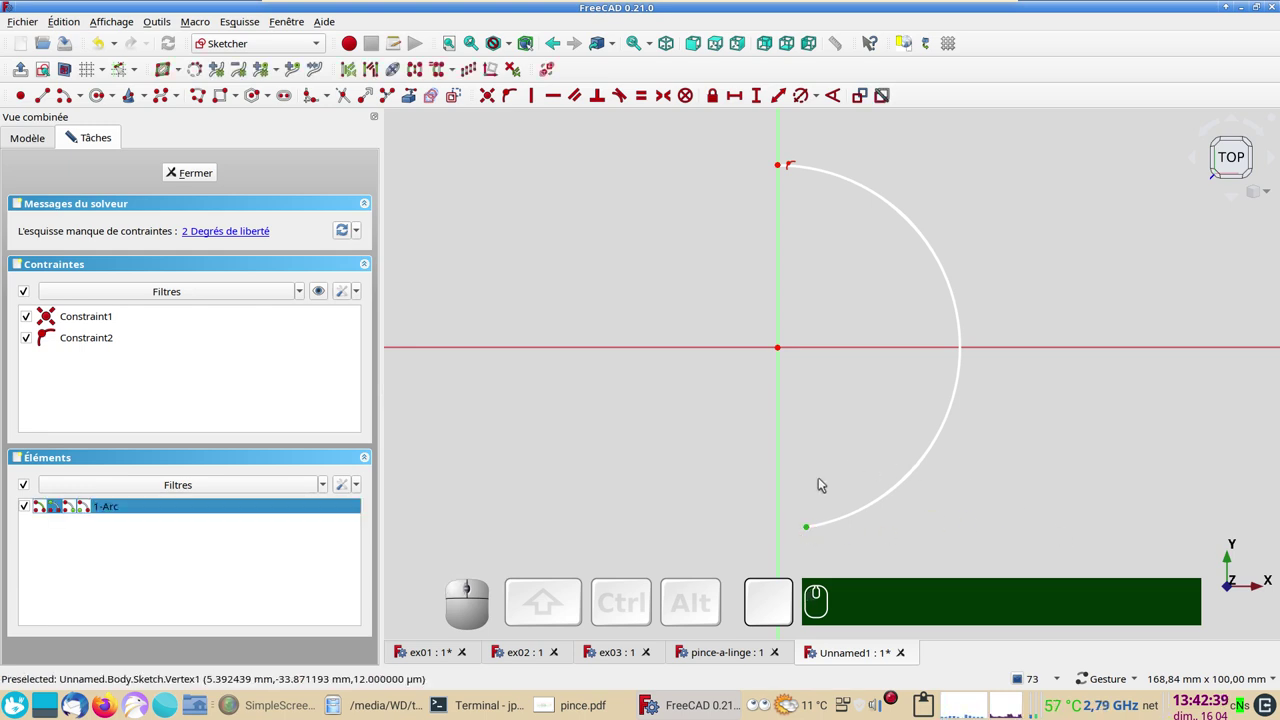
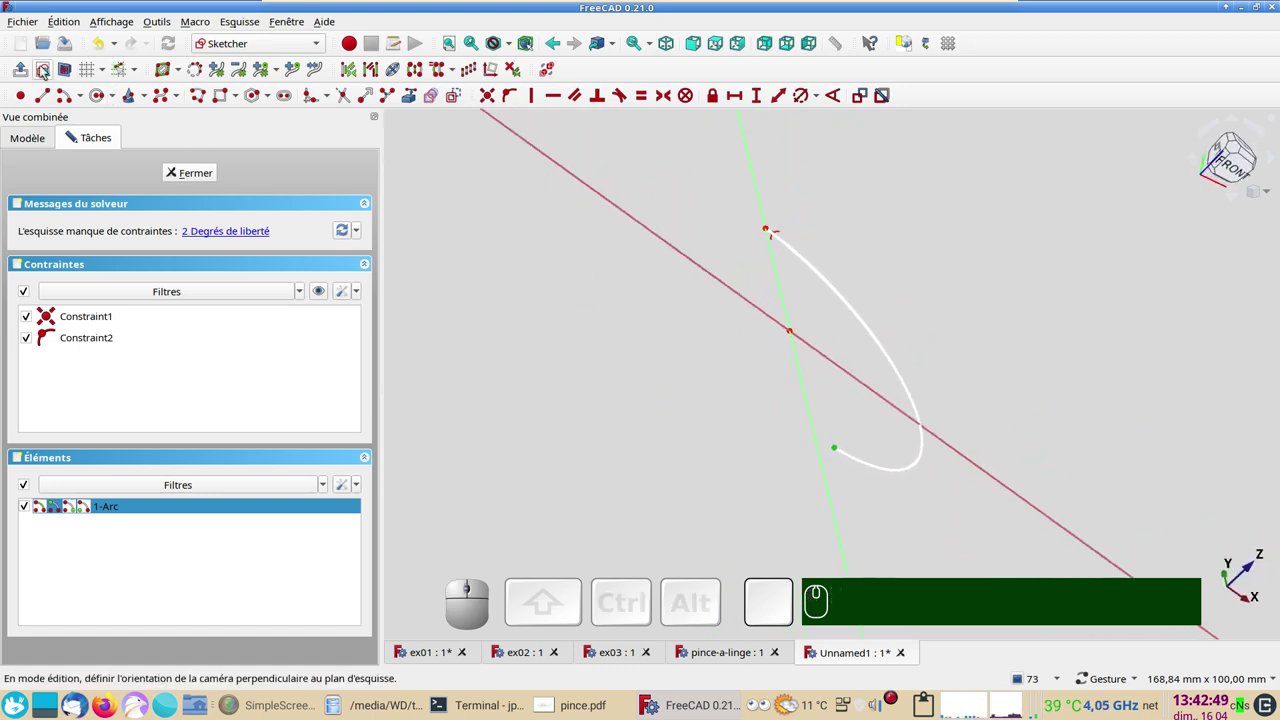
{"action": "left_click", "coordinate": [46, 66]}
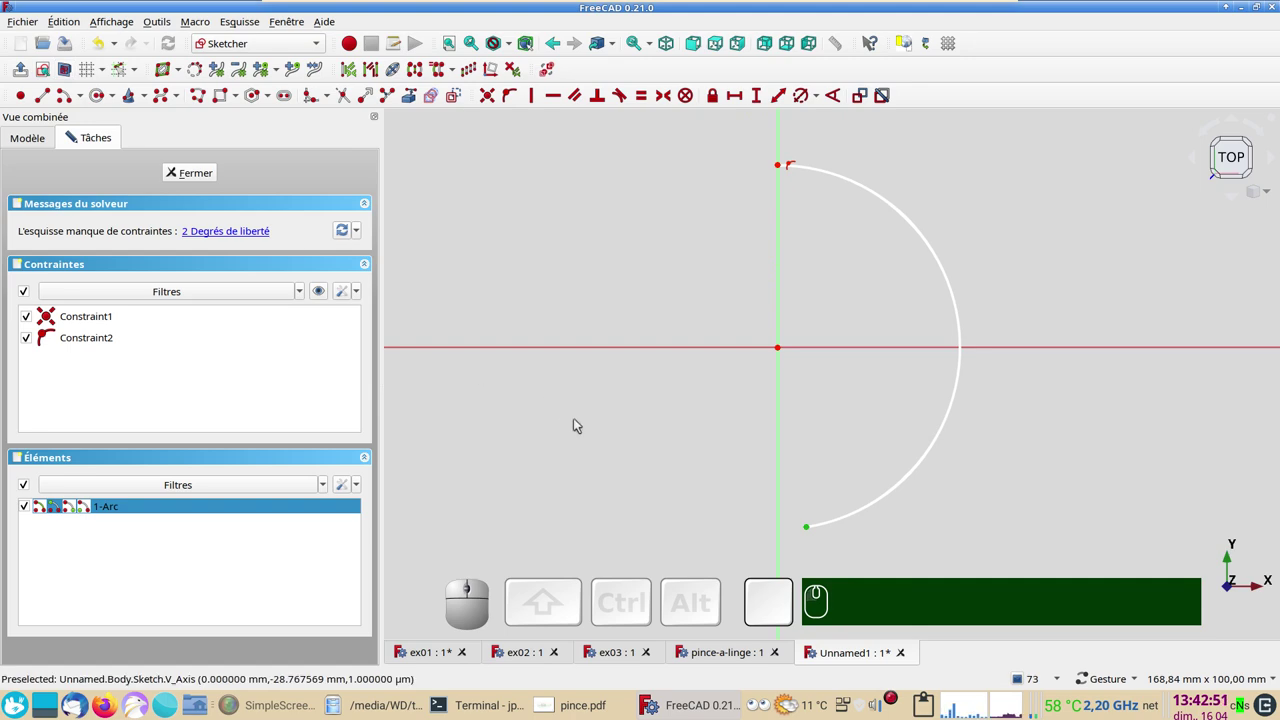
{"action": "left_click", "coordinate": [833, 544]}
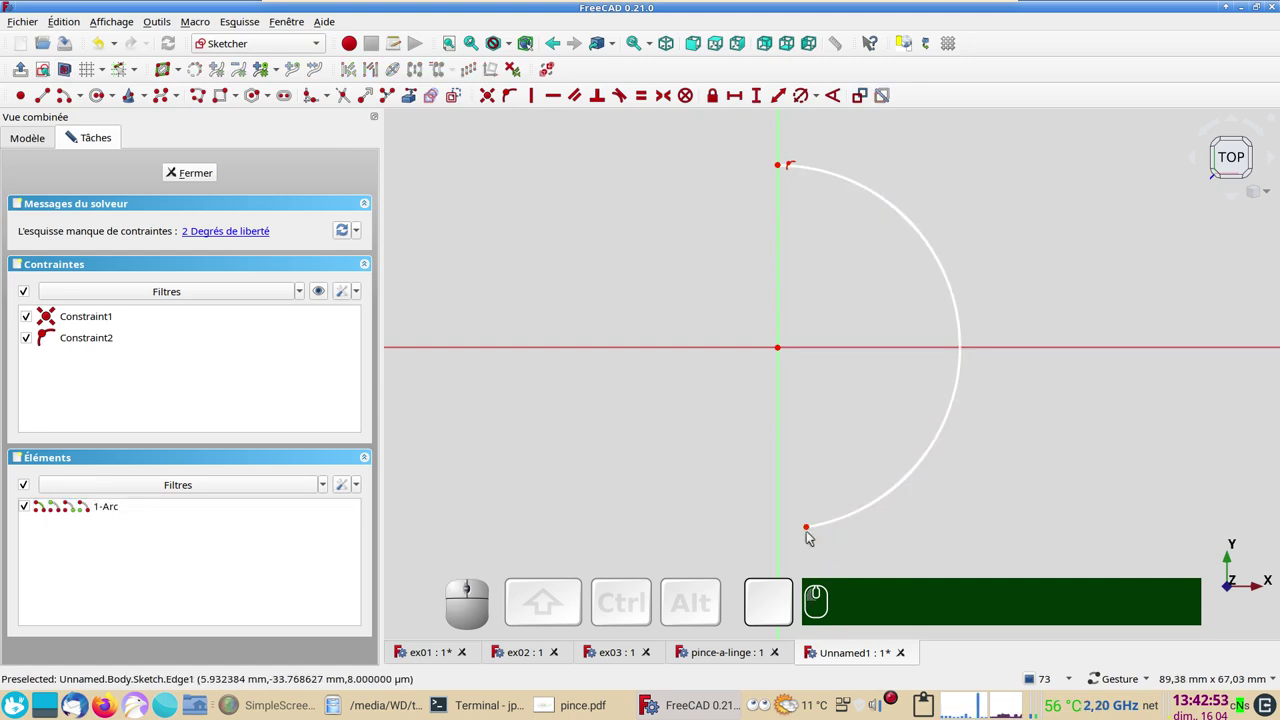
{"action": "left_click", "coordinate": [812, 527]}
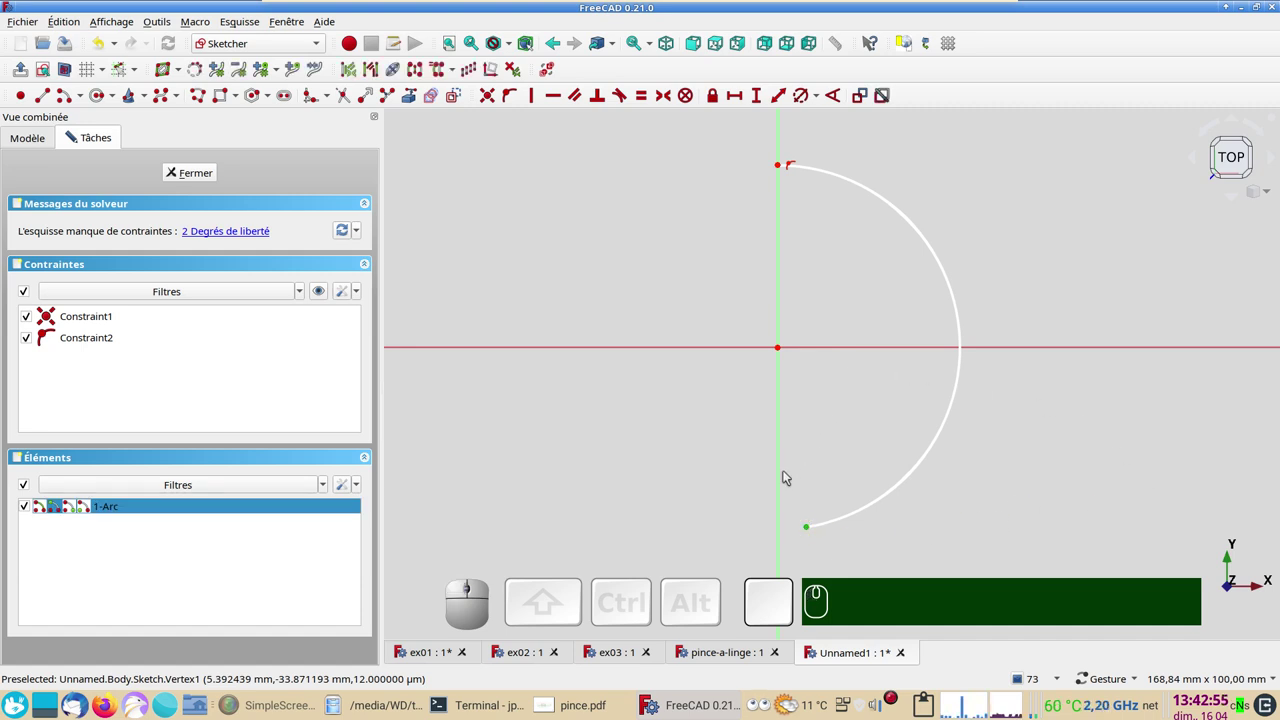
{"action": "left_click", "coordinate": [782, 482]}
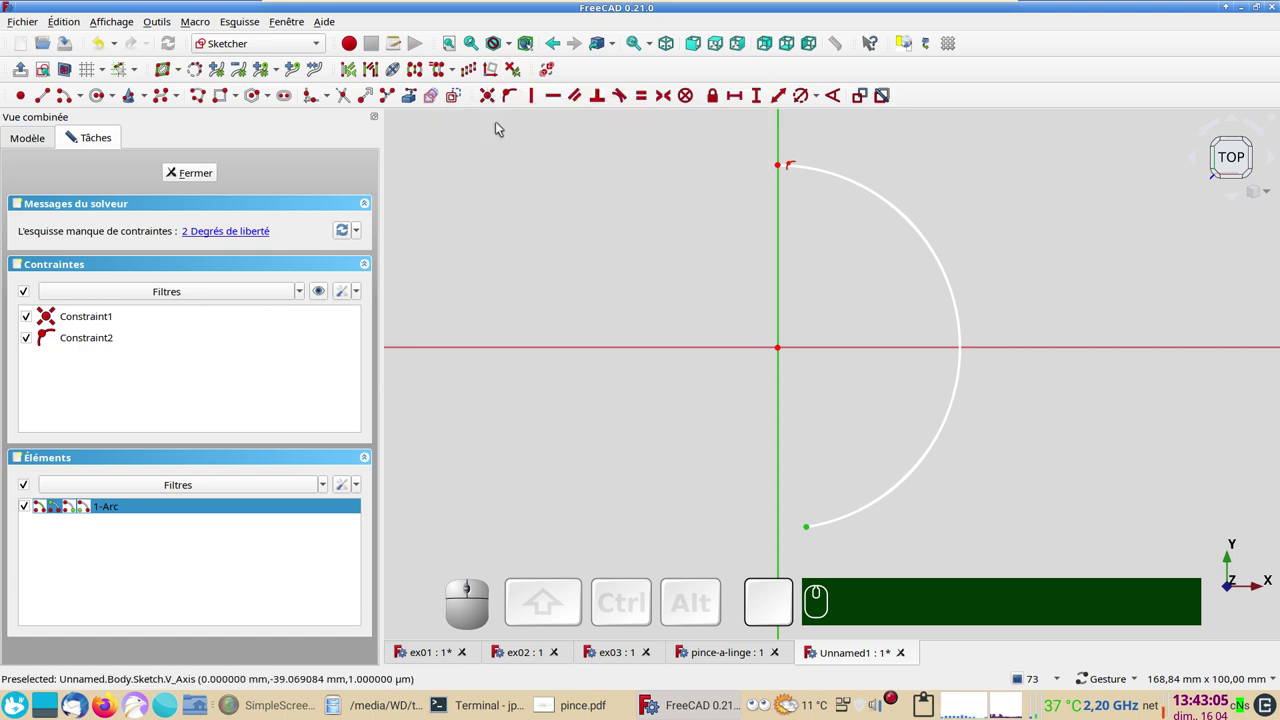
{"action": "key", "text": "o"}
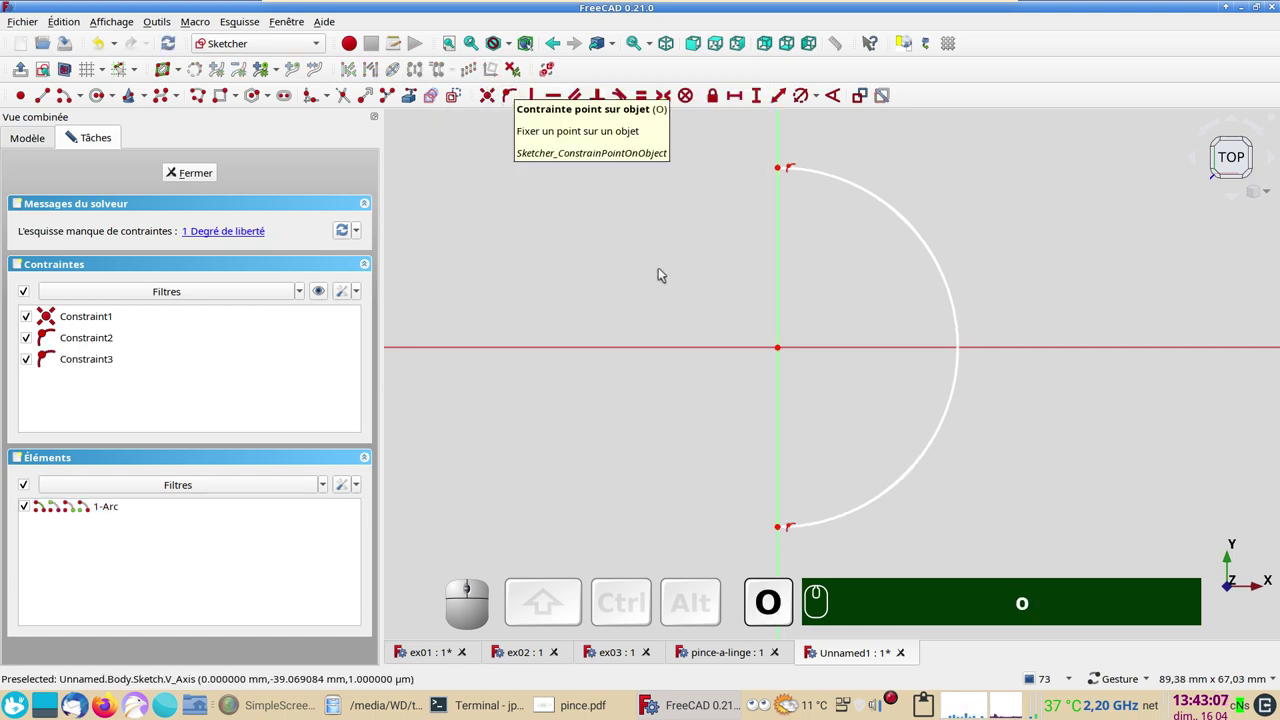
- Start a horizontal line in the sketch from the line tool
{"action": "scroll", "scroll_direction": "down", "scroll_amount": 3}
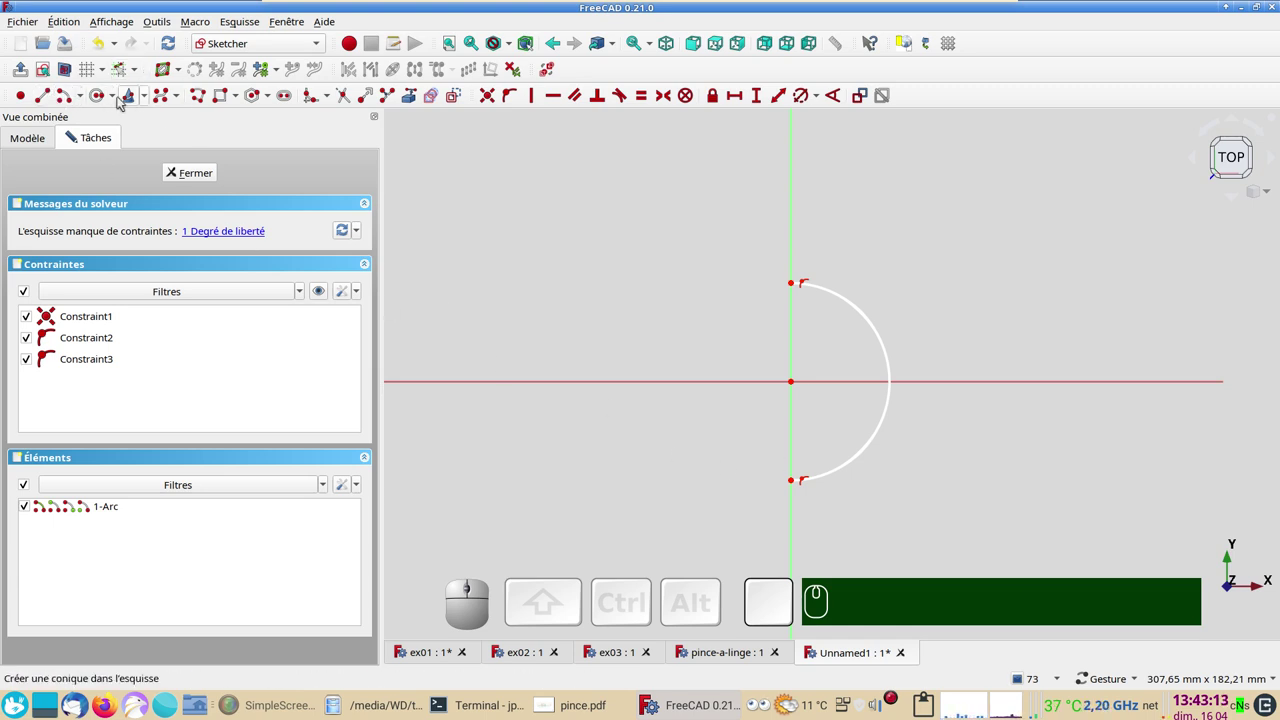
{"action": "left_click", "coordinate": [47, 99]}
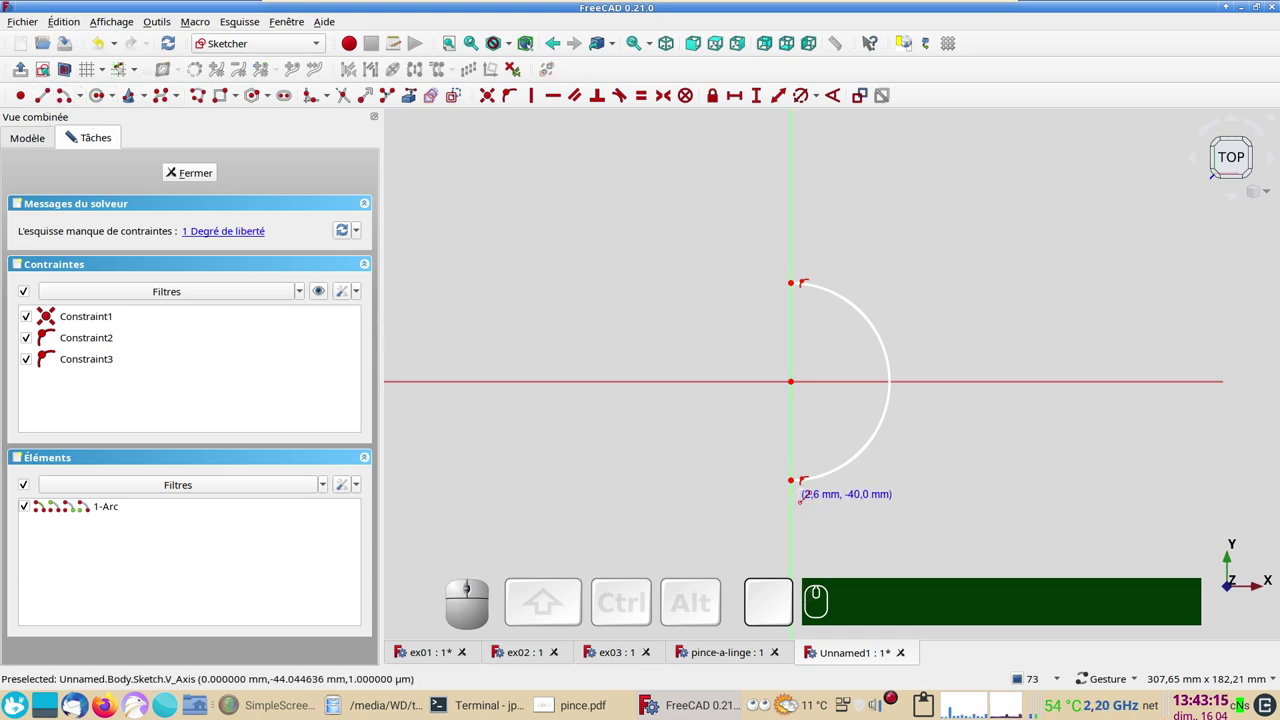
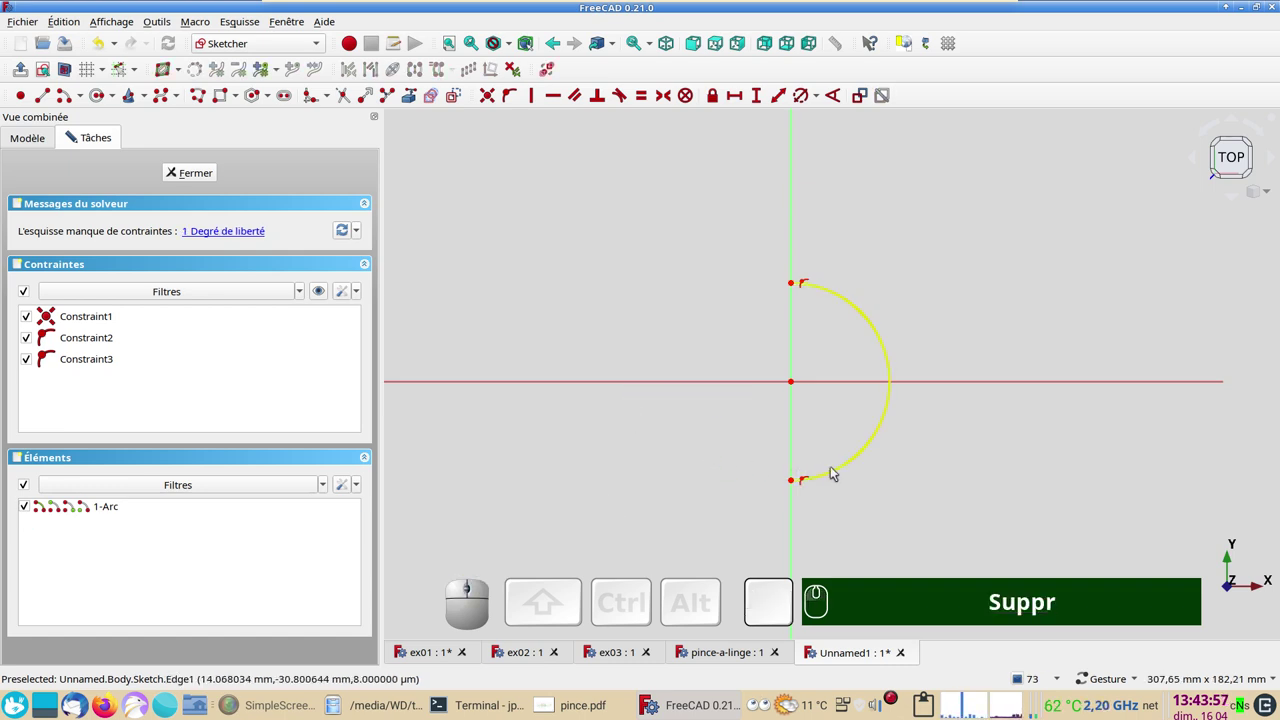
{"action": "left_click", "coordinate": [837, 468]}
- Delete the old geometry and draw a closed U-shaped polyline of six lines and two arcs
{"action": "key", "text": "Delete"}
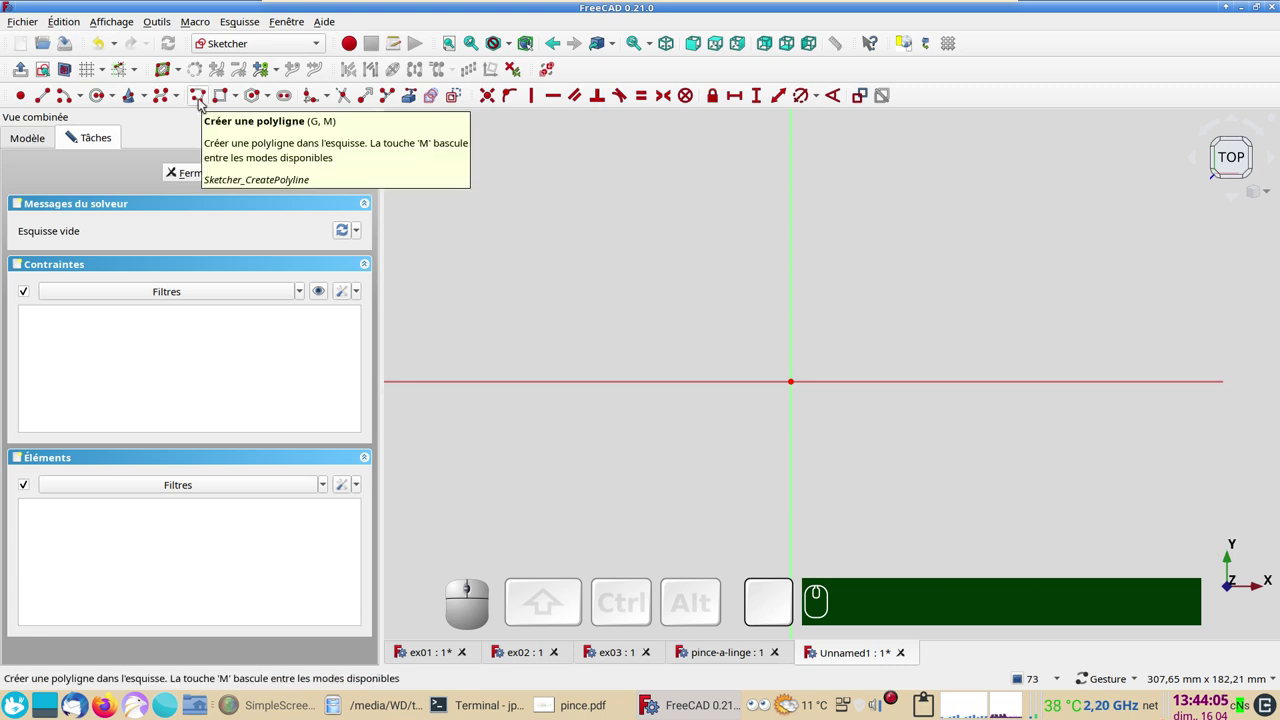
{"action": "left_click", "coordinate": [204, 101]}
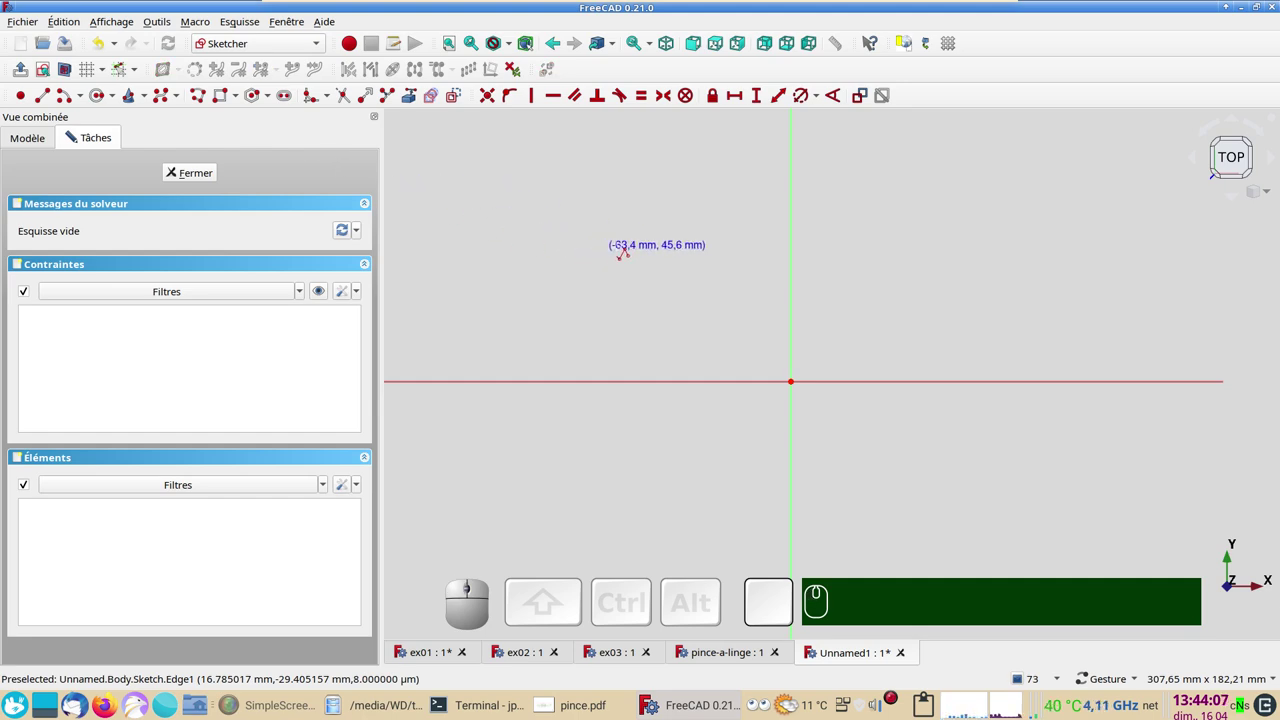
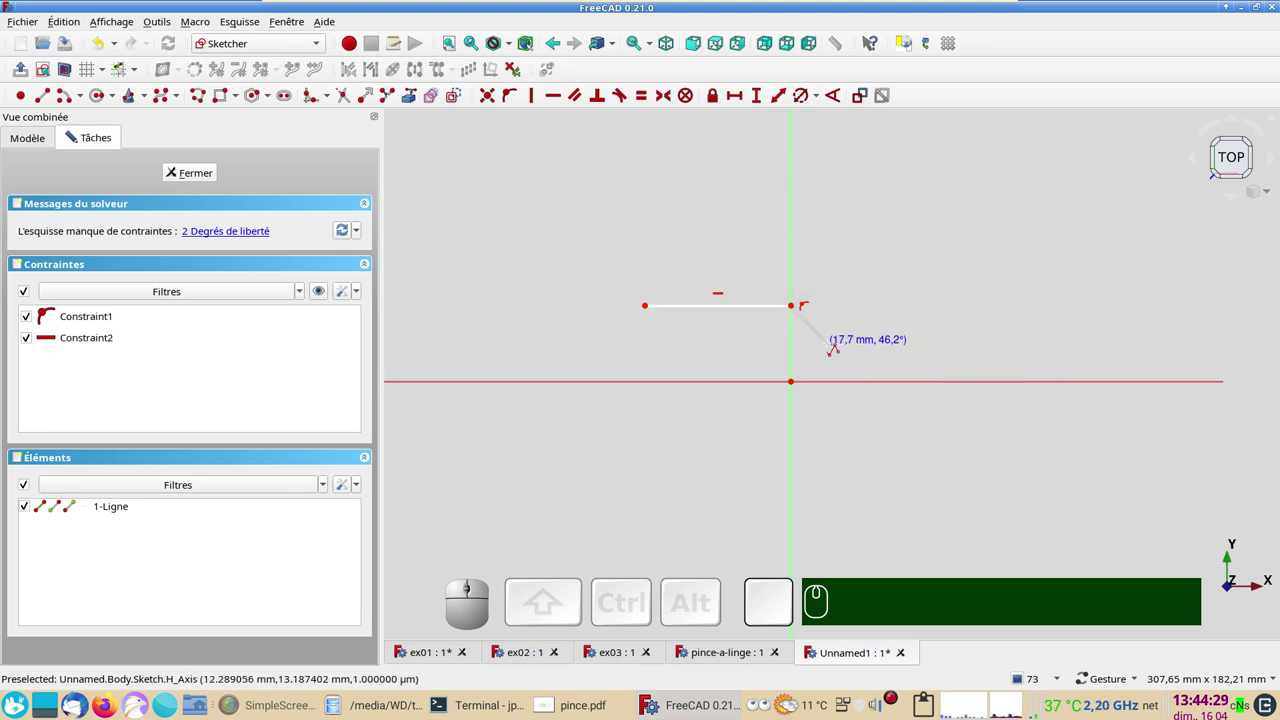
{"action": "key", "text": "m"}
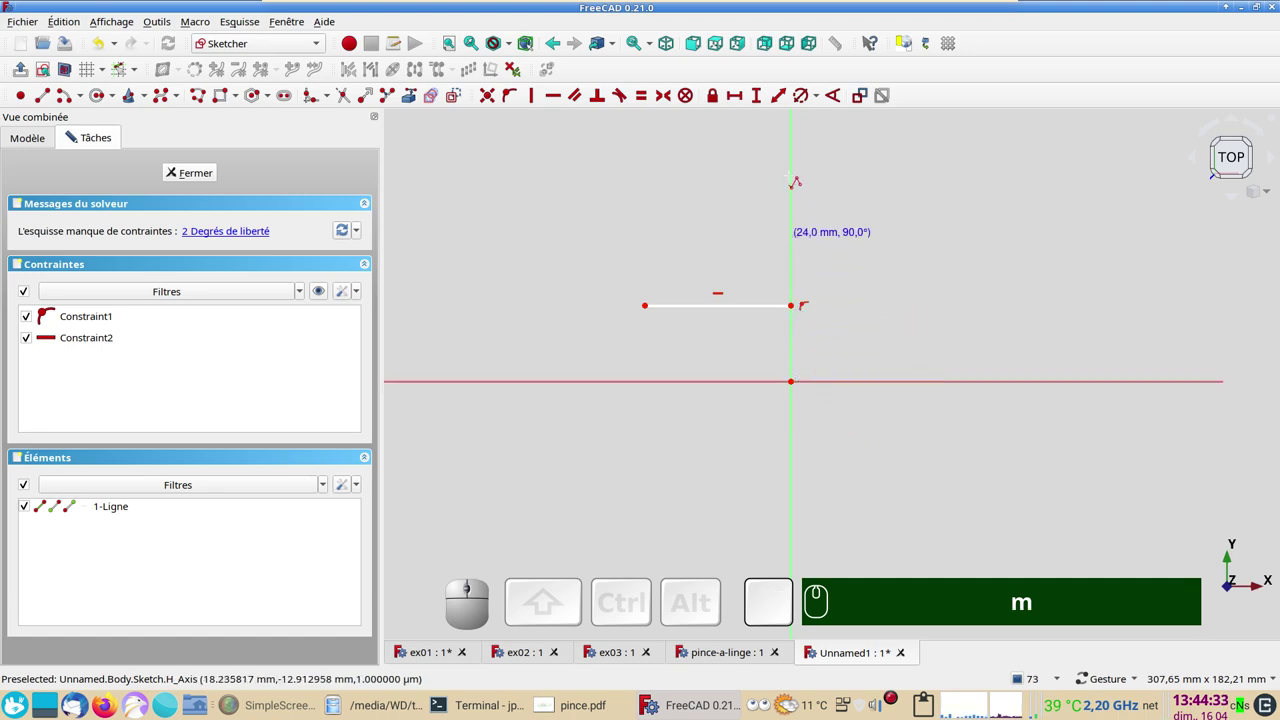
{"action": "key", "text": "m"}
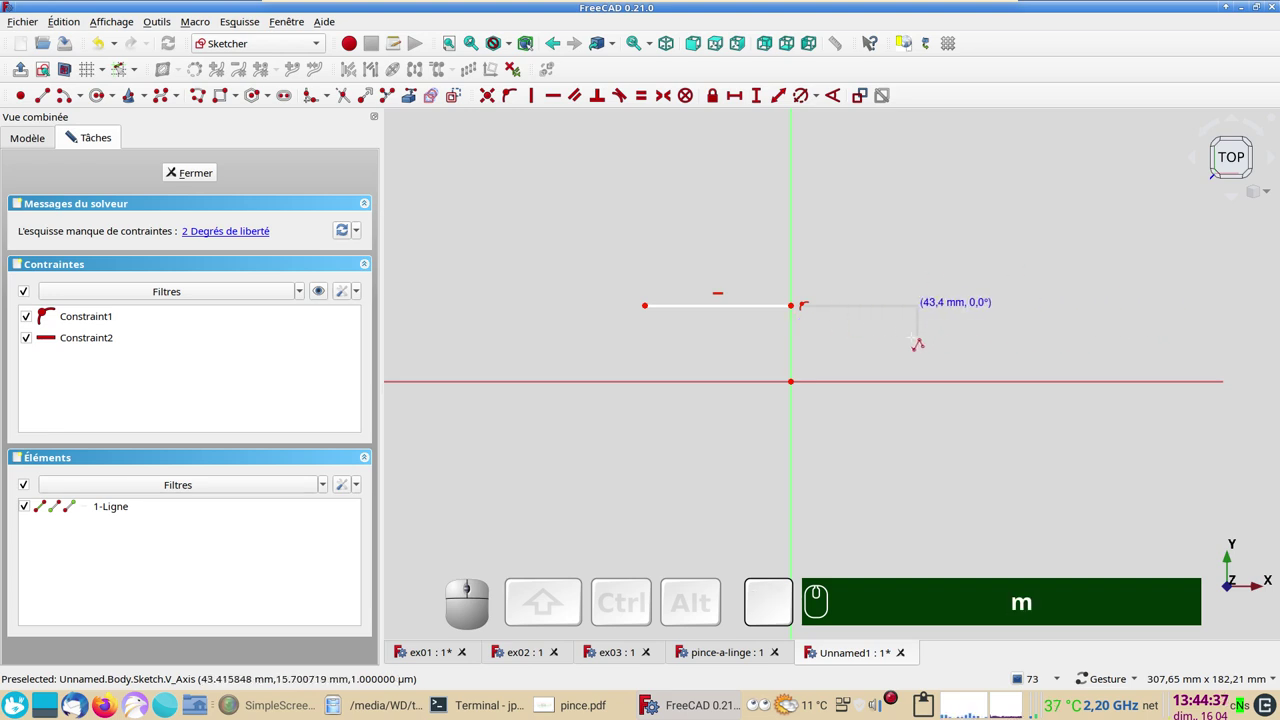
{"action": "key", "text": "m"}
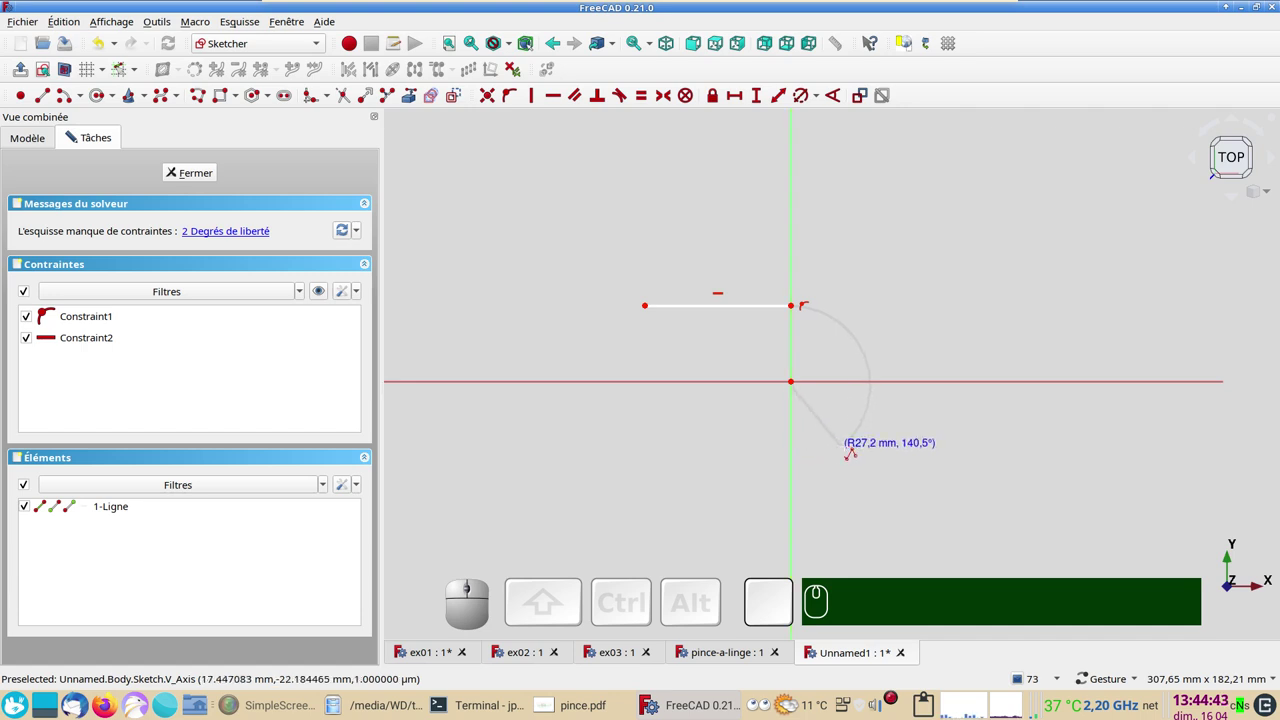
{"action": "key", "text": "m"}
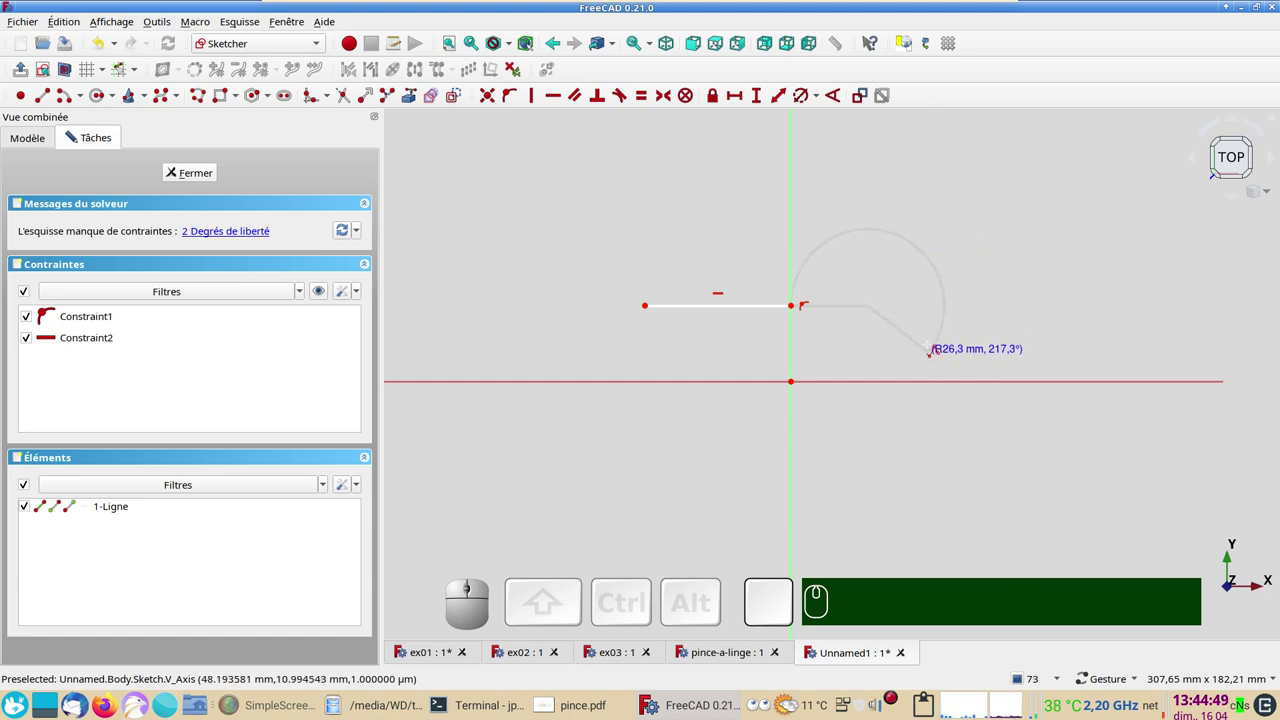
{"action": "key", "text": "m"}
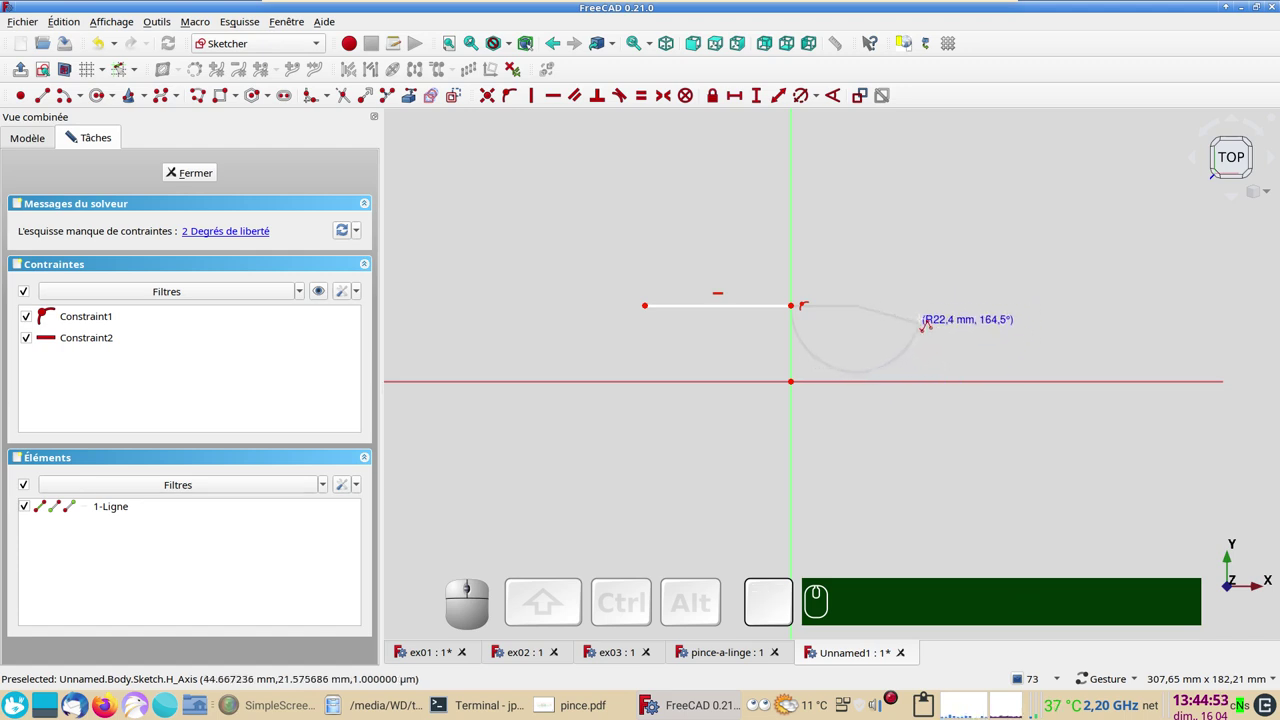
{"action": "key", "text": "m"}
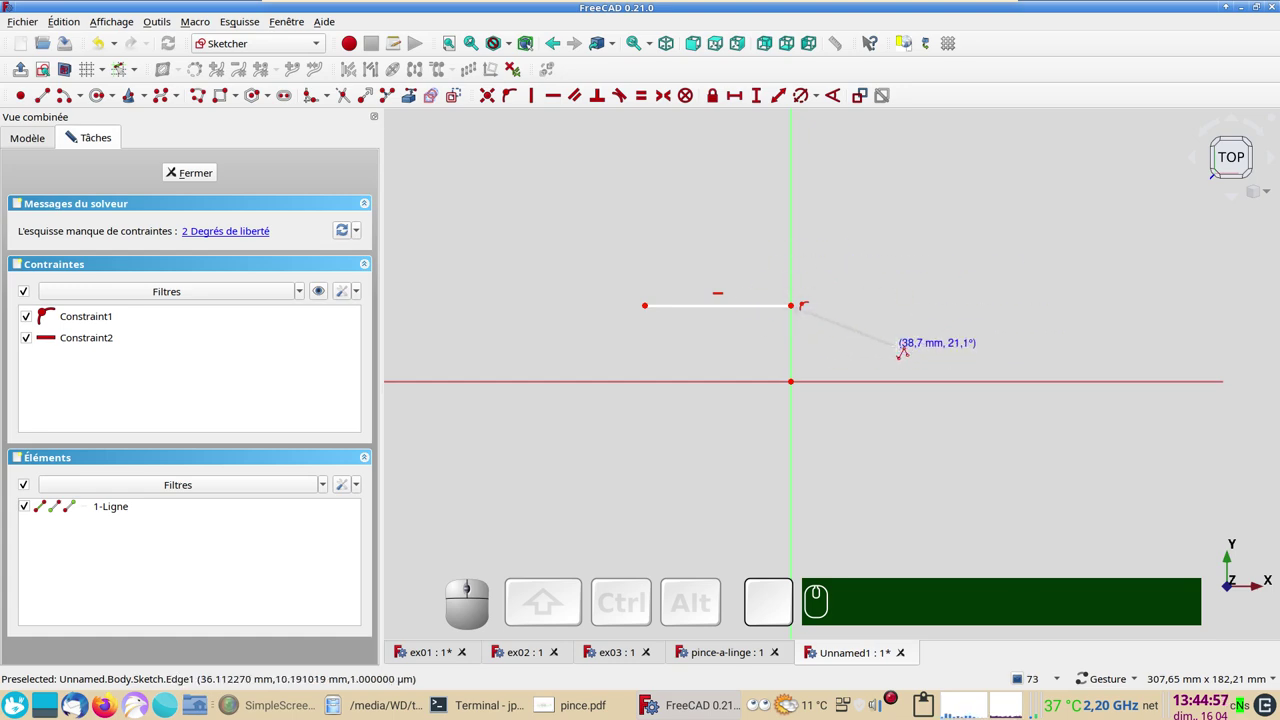
{"action": "type", "text": "mmm"}
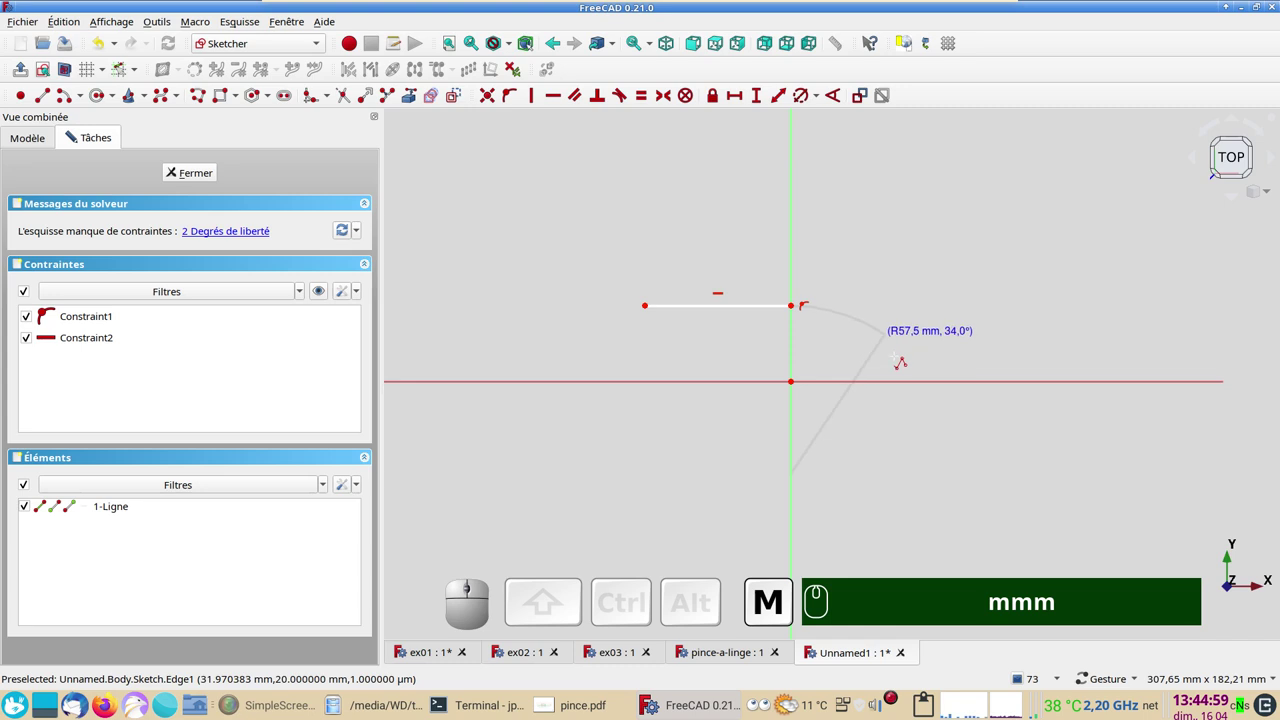
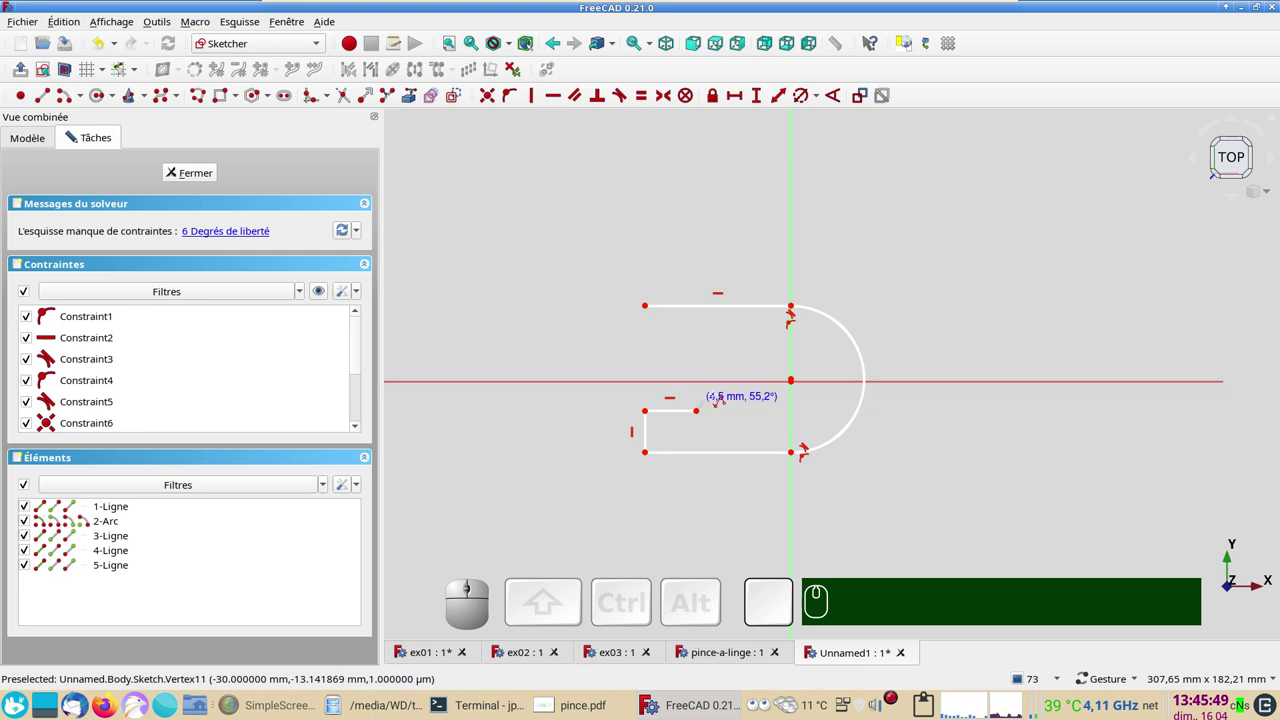
{"action": "type", "text": "m"}
{"action": "key", "text": "m"}
{"action": "type", "text": "mm"}
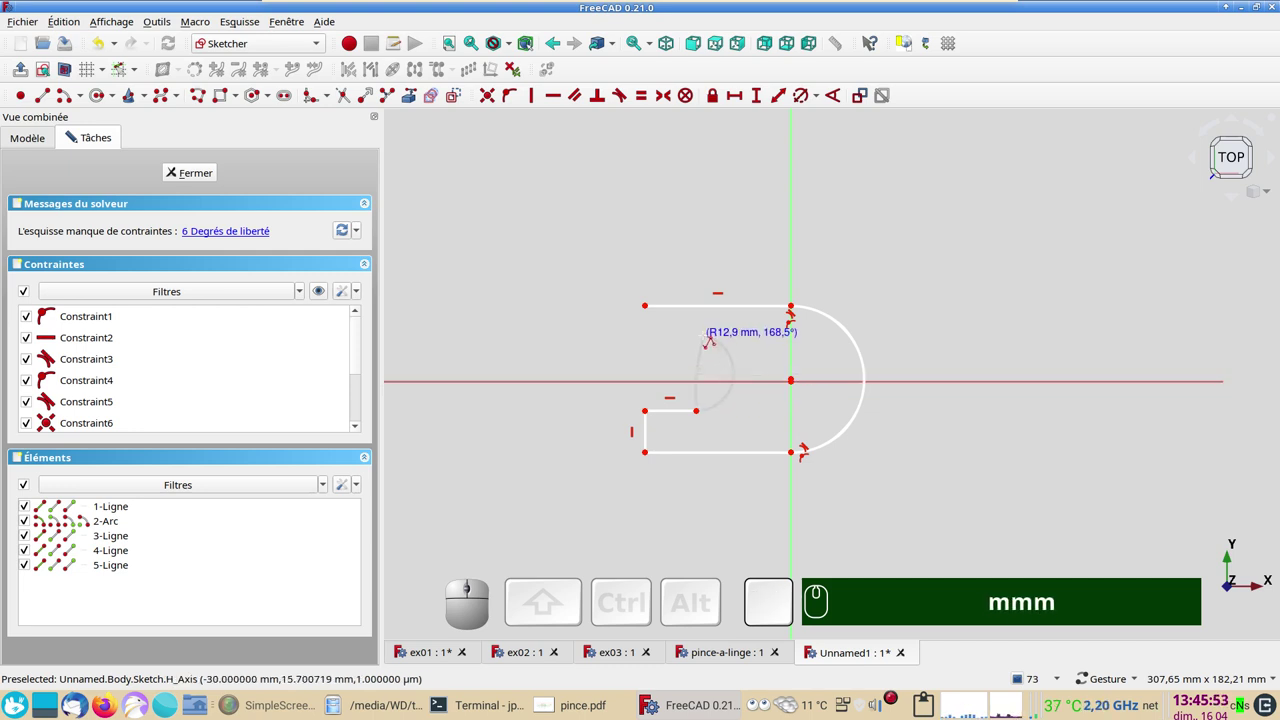
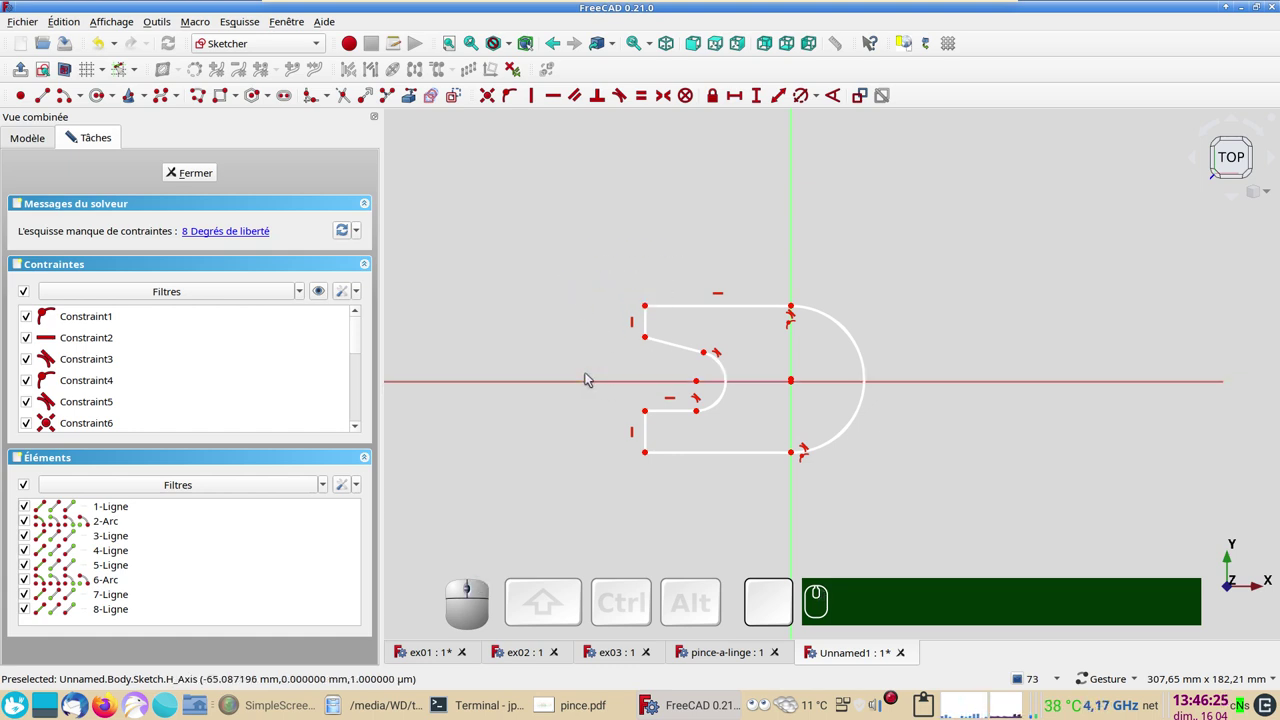
{"action": "scroll", "scroll_direction": "up", "scroll_amount": 3}
{"action": "right_click", "coordinate": [587, 369]}
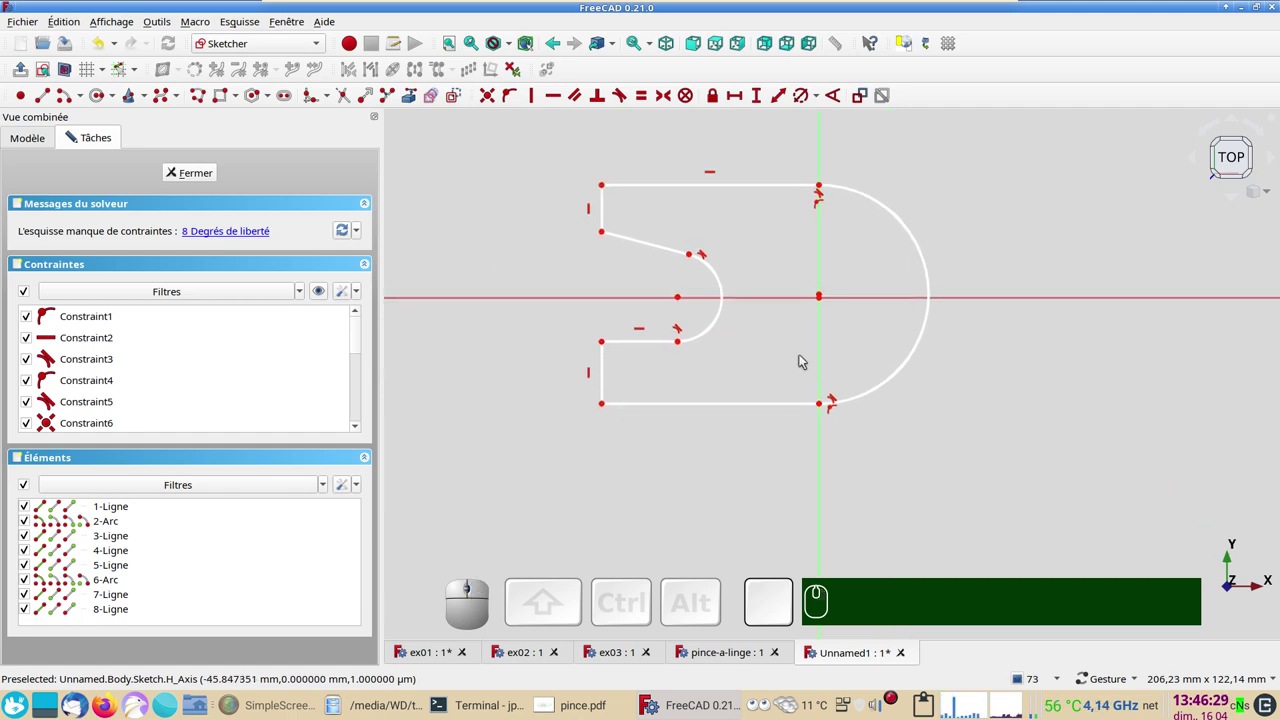
- Make the large arc's centre coincident with the sketch origin
{"action": "left_click_drag", "start_coordinate": [826, 294], "coordinate": [838, 308]}
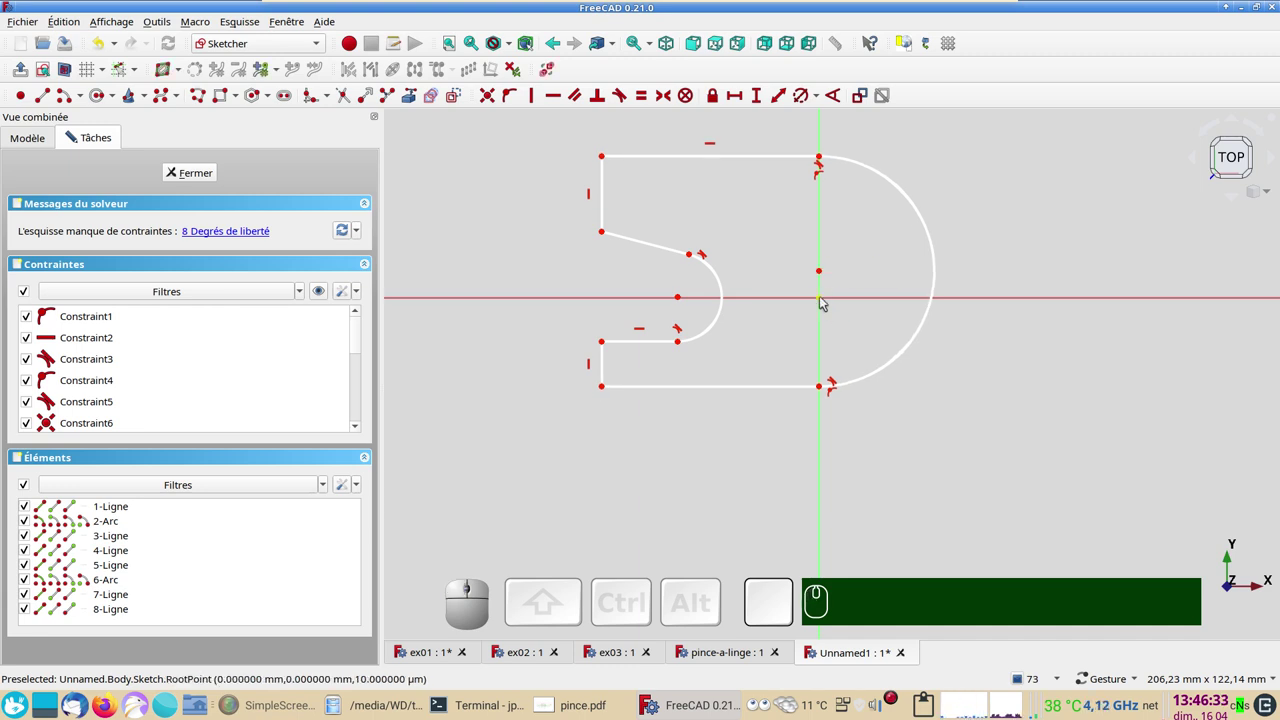
{"action": "left_click", "coordinate": [826, 297]}
{"action": "left_click", "coordinate": [824, 272]}
{"action": "left_click", "coordinate": [842, 317]}
{"action": "left_click_drag", "start_coordinate": [800, 252], "coordinate": [729, 380]}
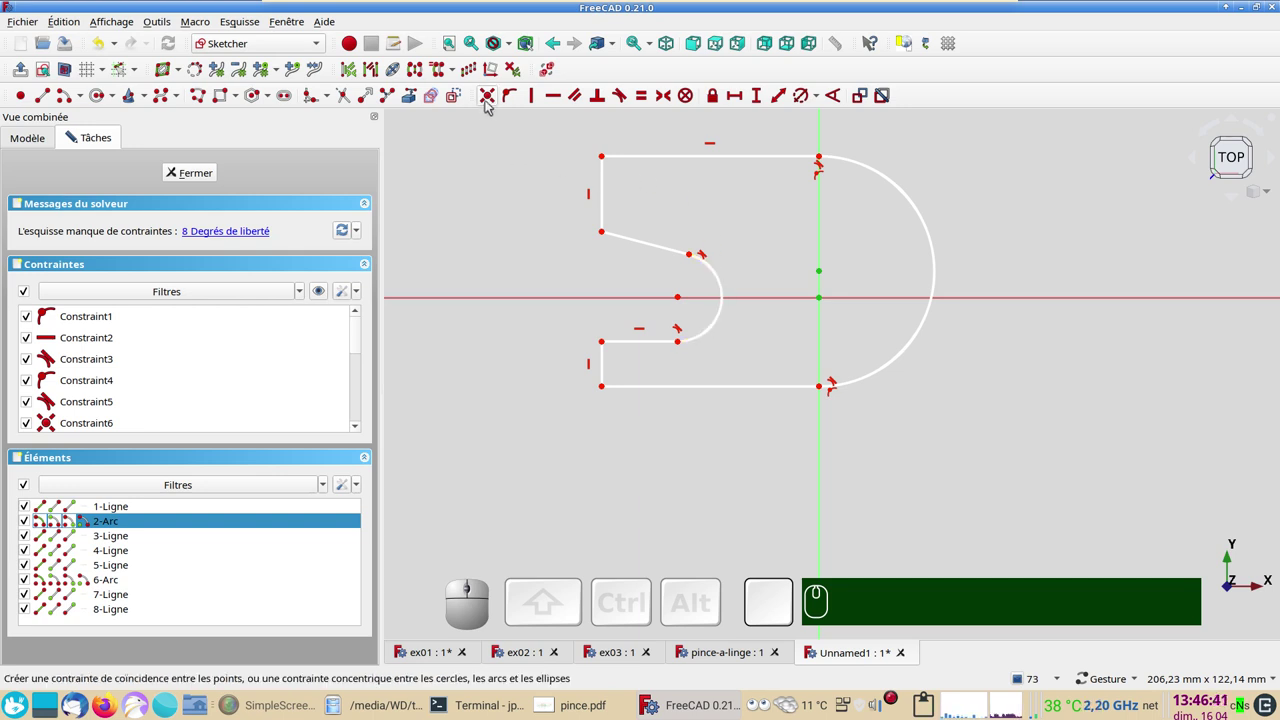
{"action": "key", "text": "c"}
- Make the slanted upper line horizontal and put the inner arc centre on the horizontal axis
{"action": "scroll", "scroll_direction": "down", "scroll_amount": 3}
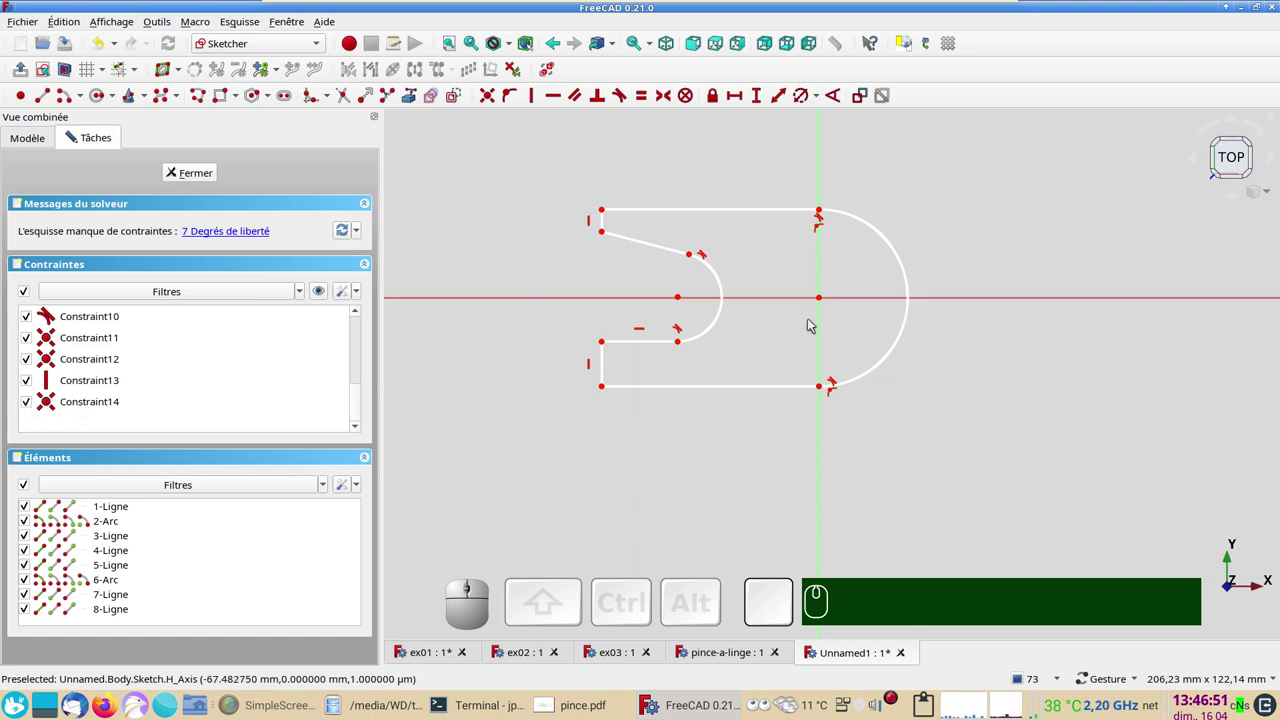
{"action": "left_click", "coordinate": [654, 244]}
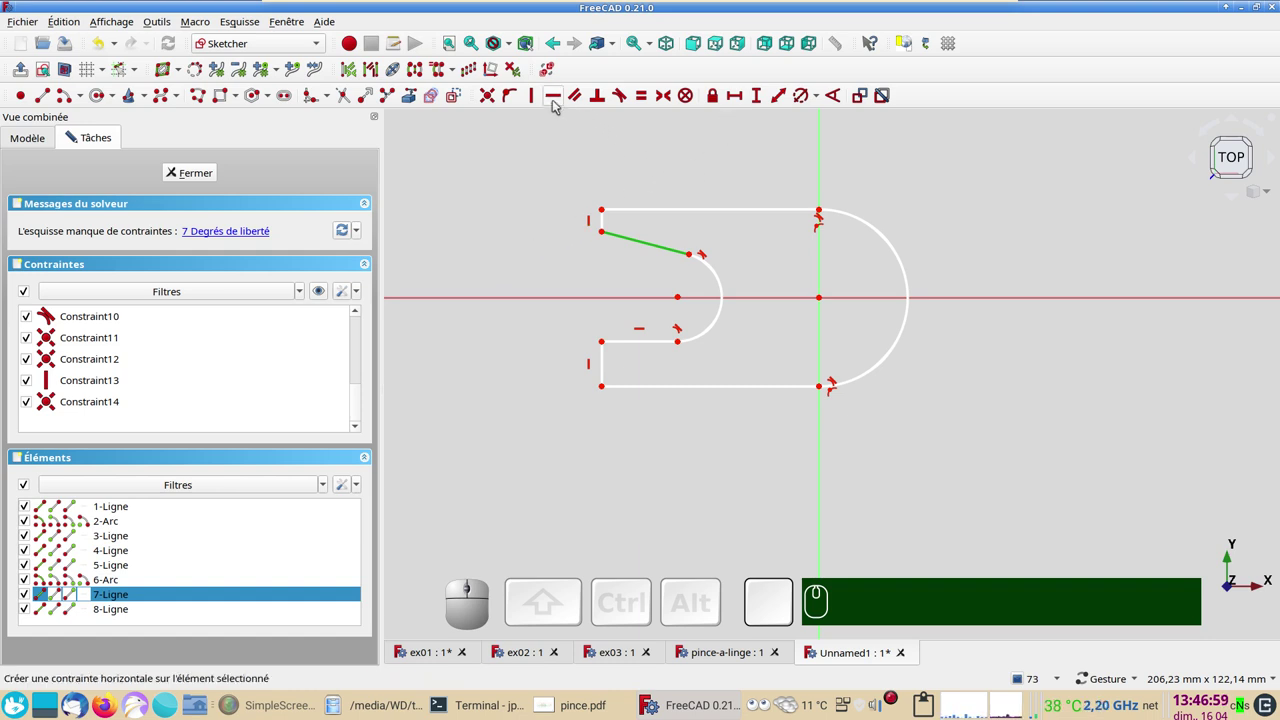
{"action": "key", "text": "h"}
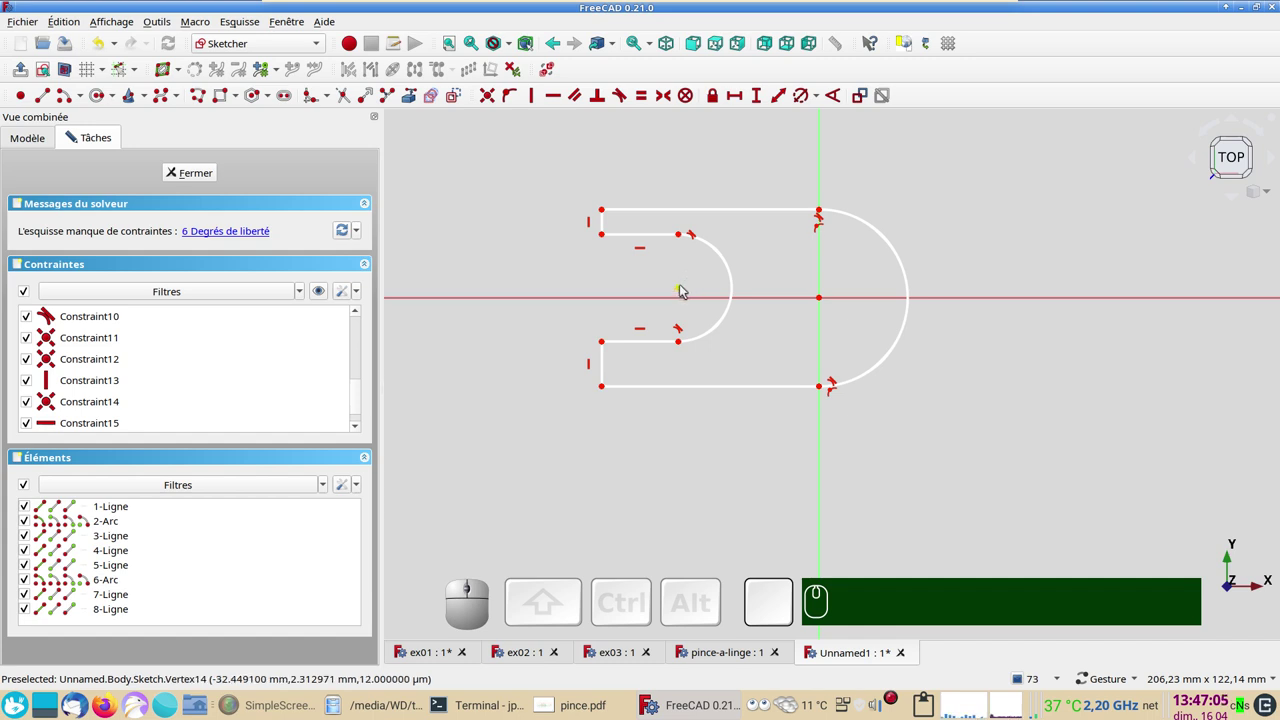
{"action": "left_click", "coordinate": [686, 285]}
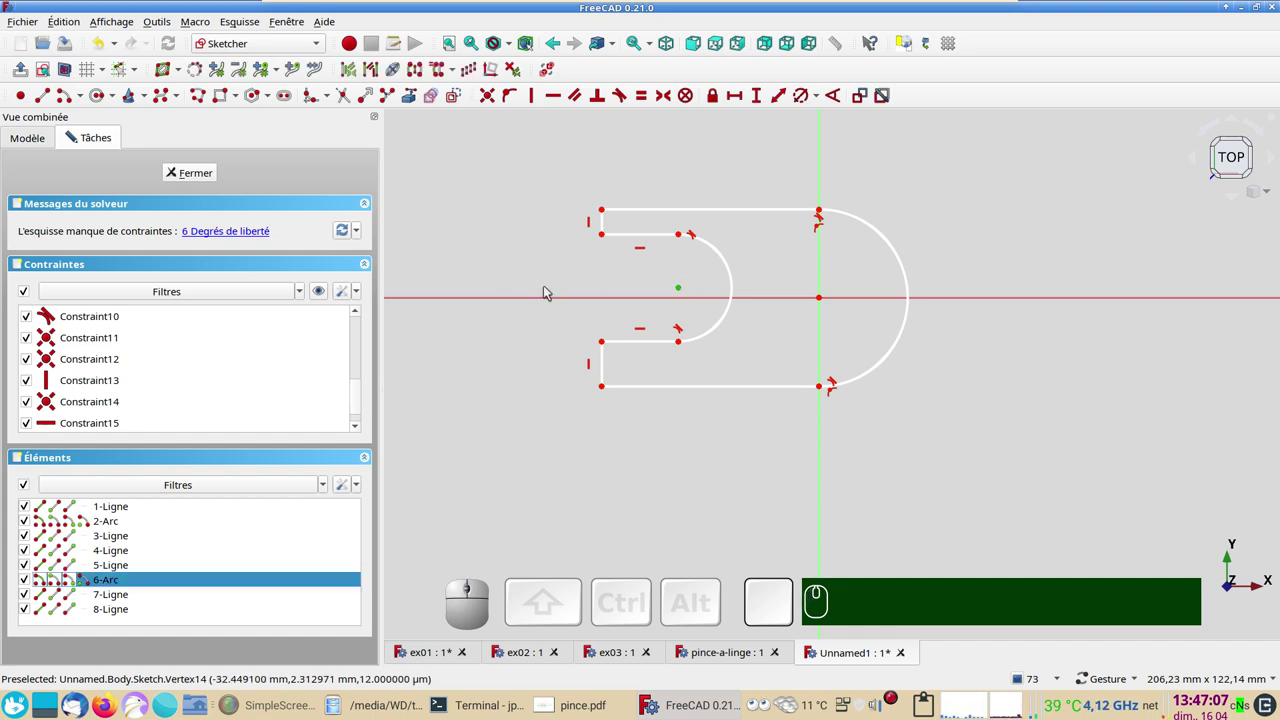
{"action": "left_click", "coordinate": [553, 296]}
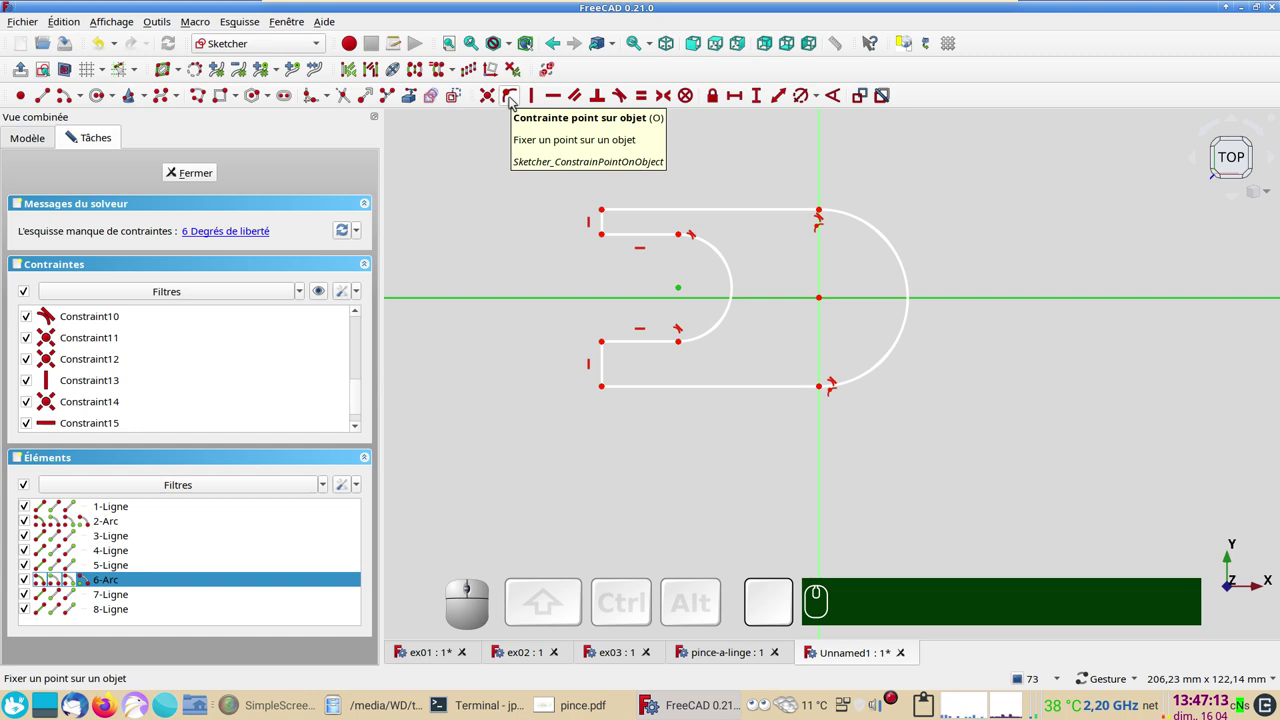
{"action": "key", "text": "o"}
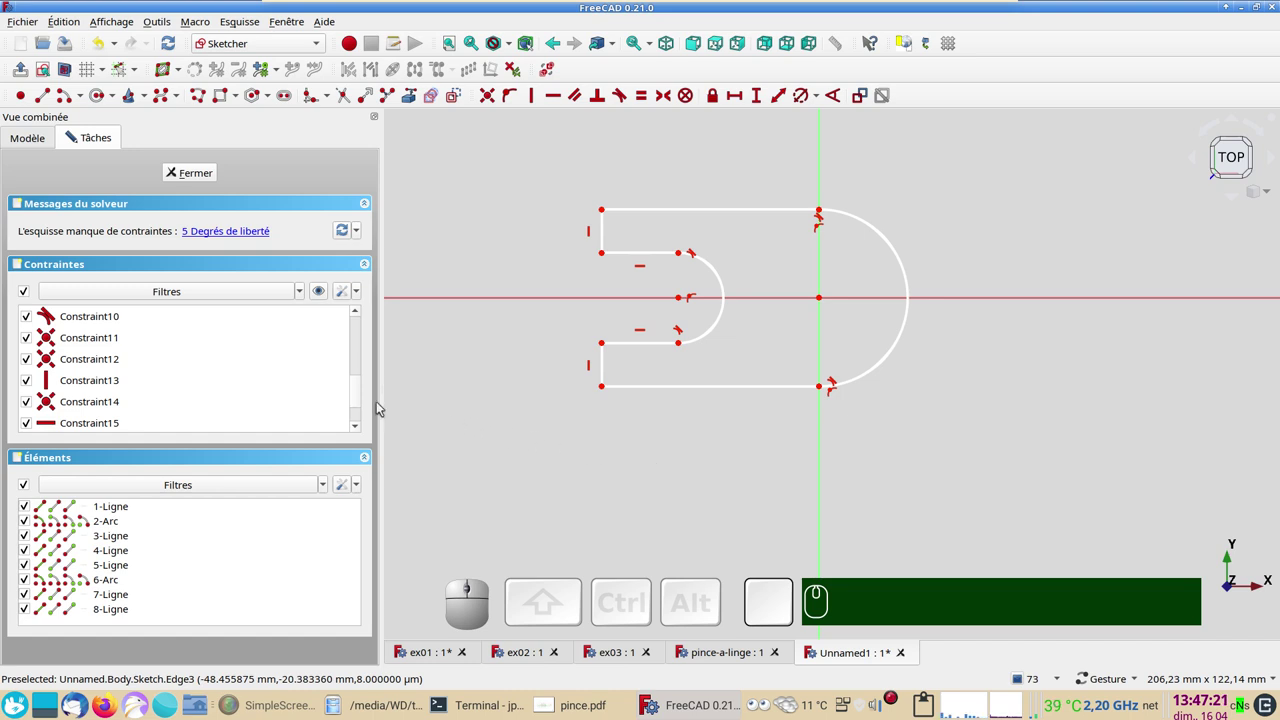
{"action": "scroll", "scroll_direction": "down", "scroll_amount": 3}
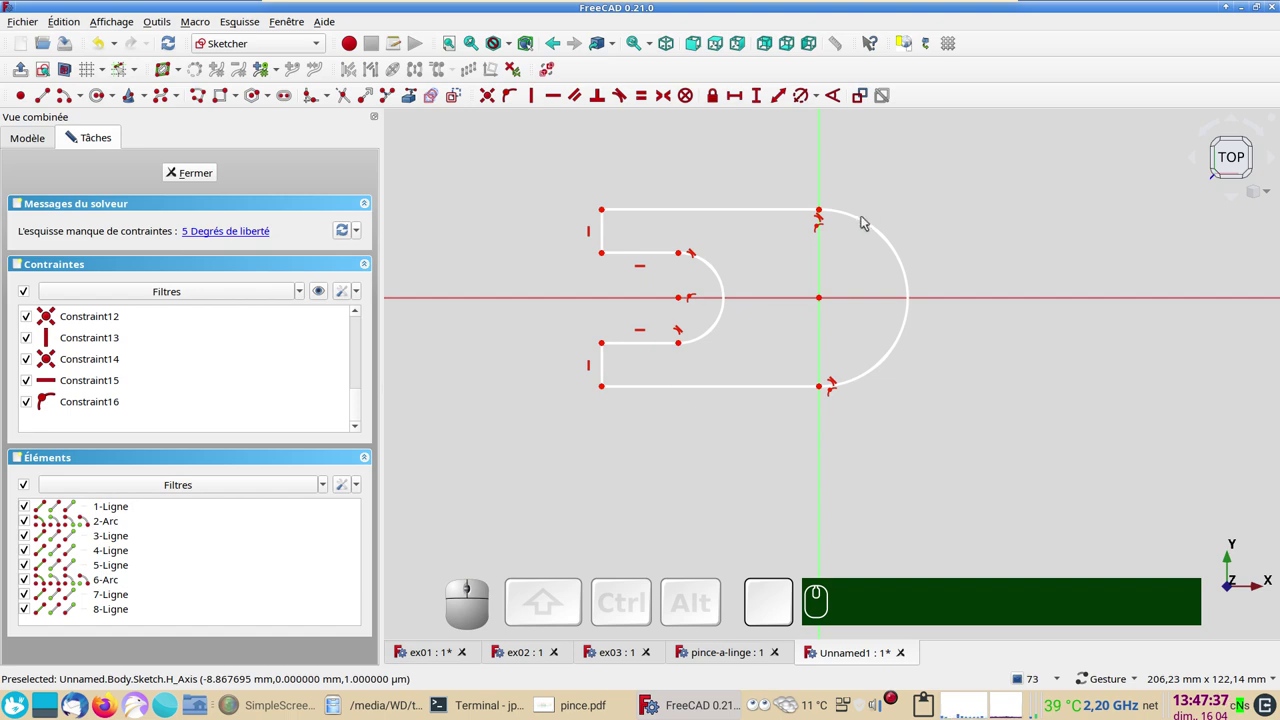
- Give the outer arc a 25 mm radius constraint
{"action": "left_click", "coordinate": [867, 216]}
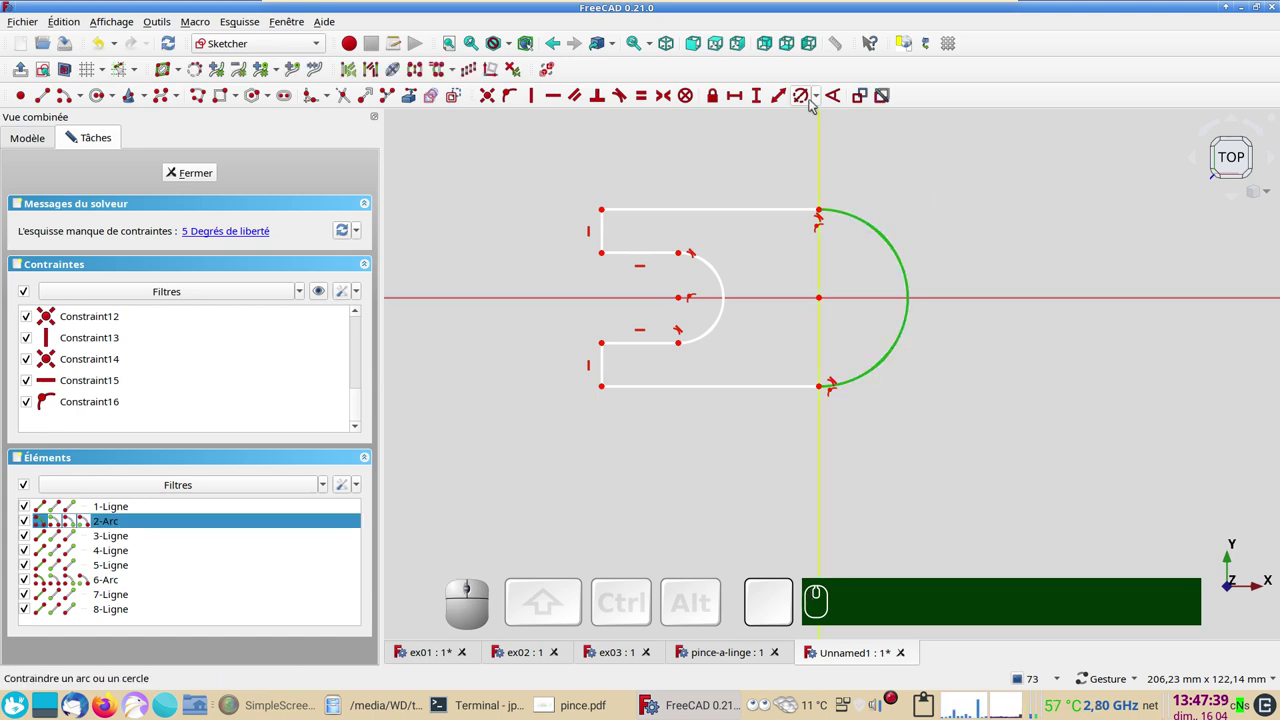
{"action": "left_click", "coordinate": [810, 99]}
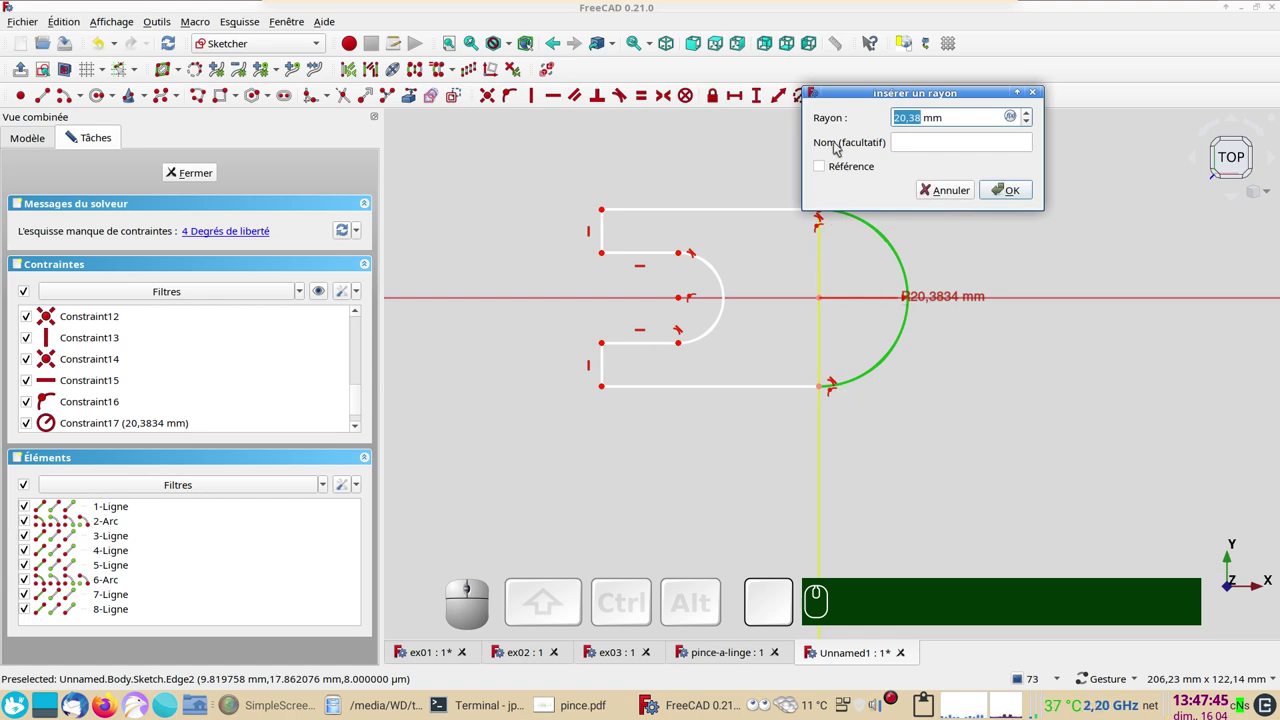
{"action": "key", "text": "KP_2"}
{"action": "key", "text": "KP_5"}
{"action": "key", "text": "KP_Enter"}
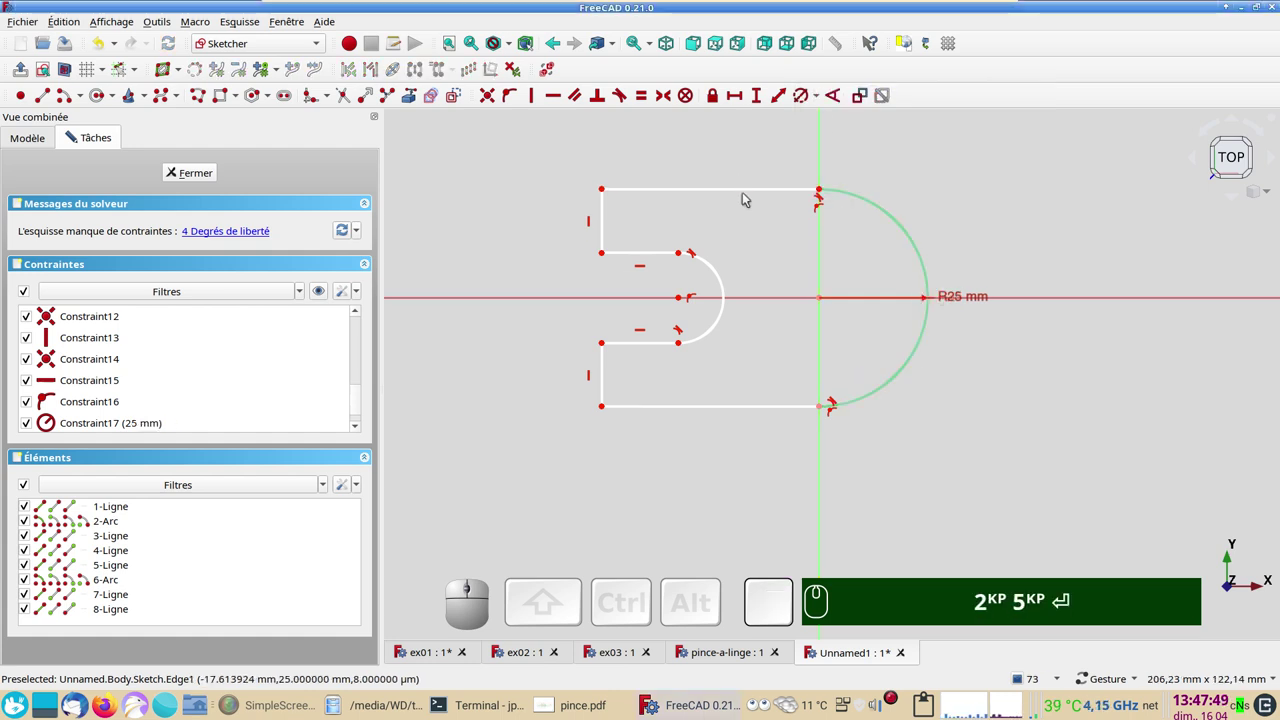
- Set the top edge to a 50 mm horizontal length
{"action": "left_click", "coordinate": [744, 187]}
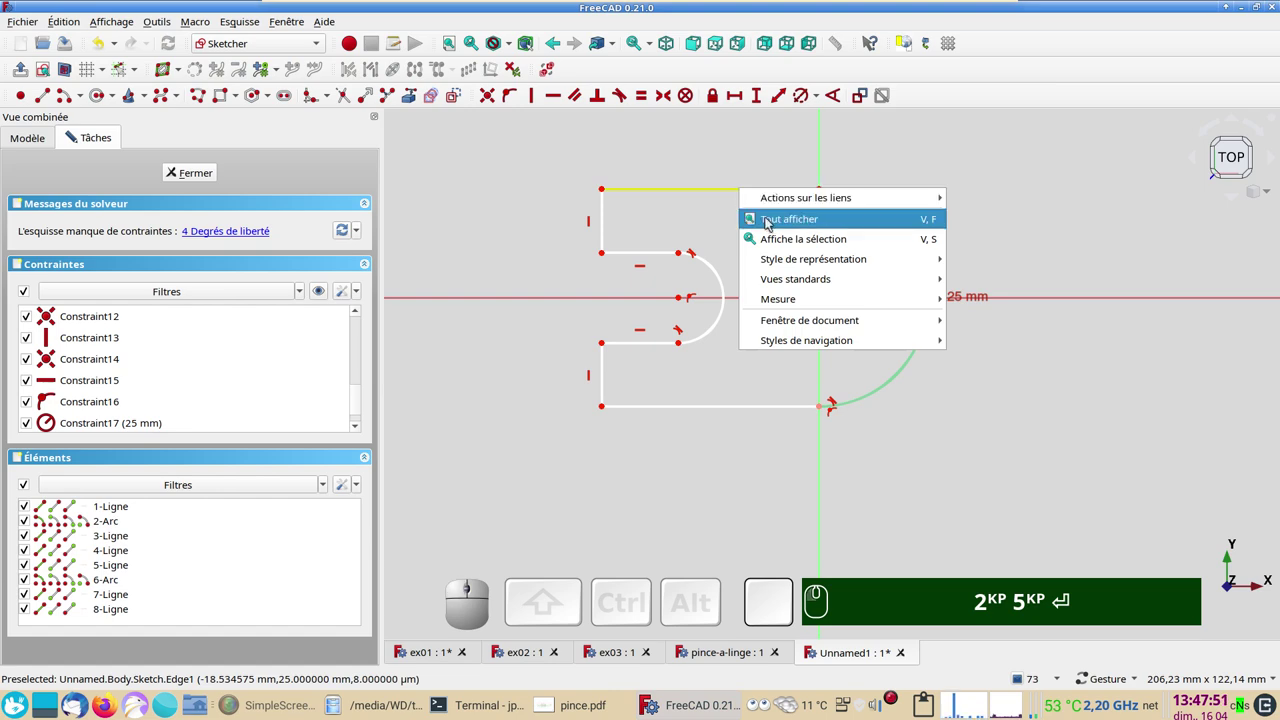
{"action": "left_click", "coordinate": [727, 161]}
{"action": "left_click", "coordinate": [737, 191]}
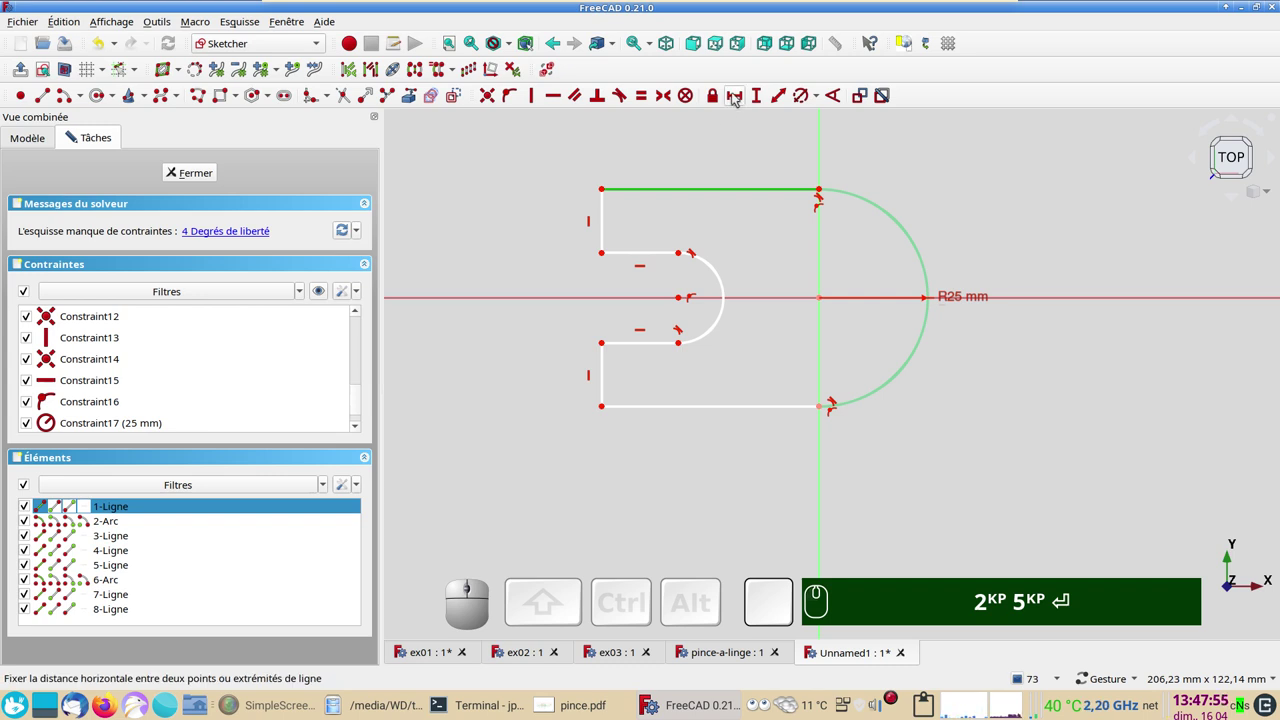
{"action": "left_click", "coordinate": [737, 95]}
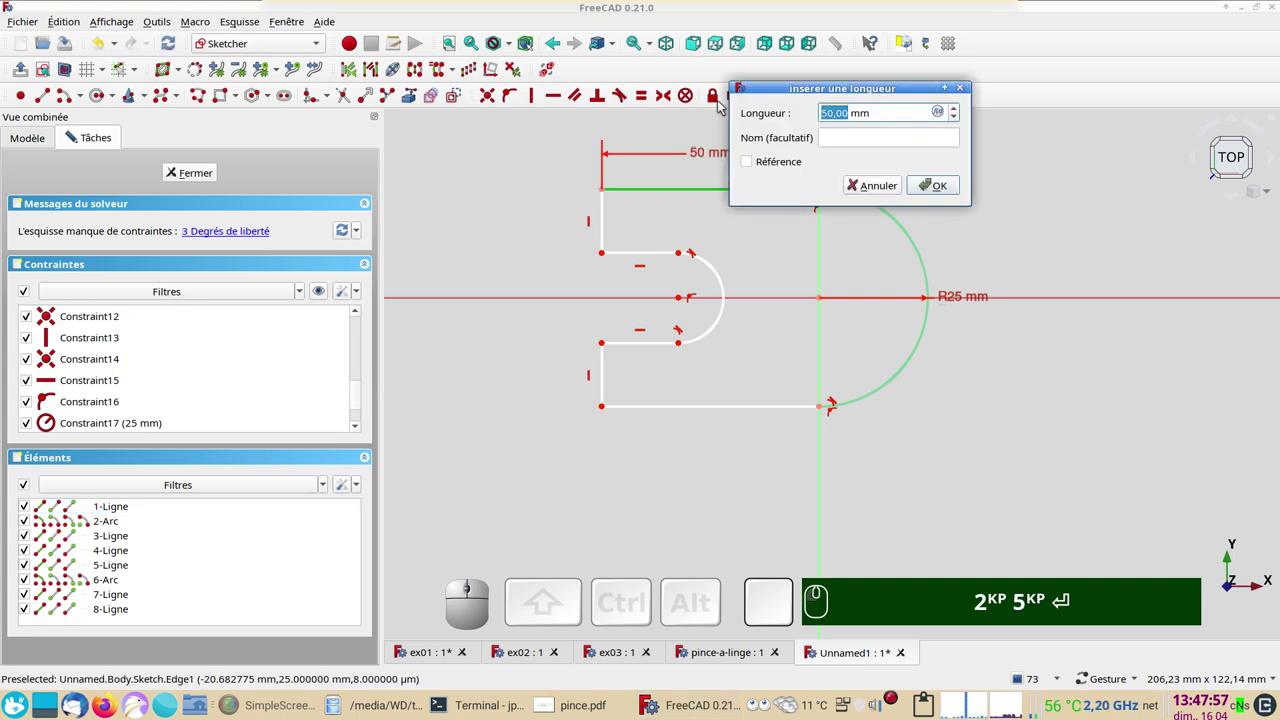
{"action": "key", "text": "KP_5"}
{"action": "key", "text": "KP_0"}
{"action": "key", "text": "Return"}
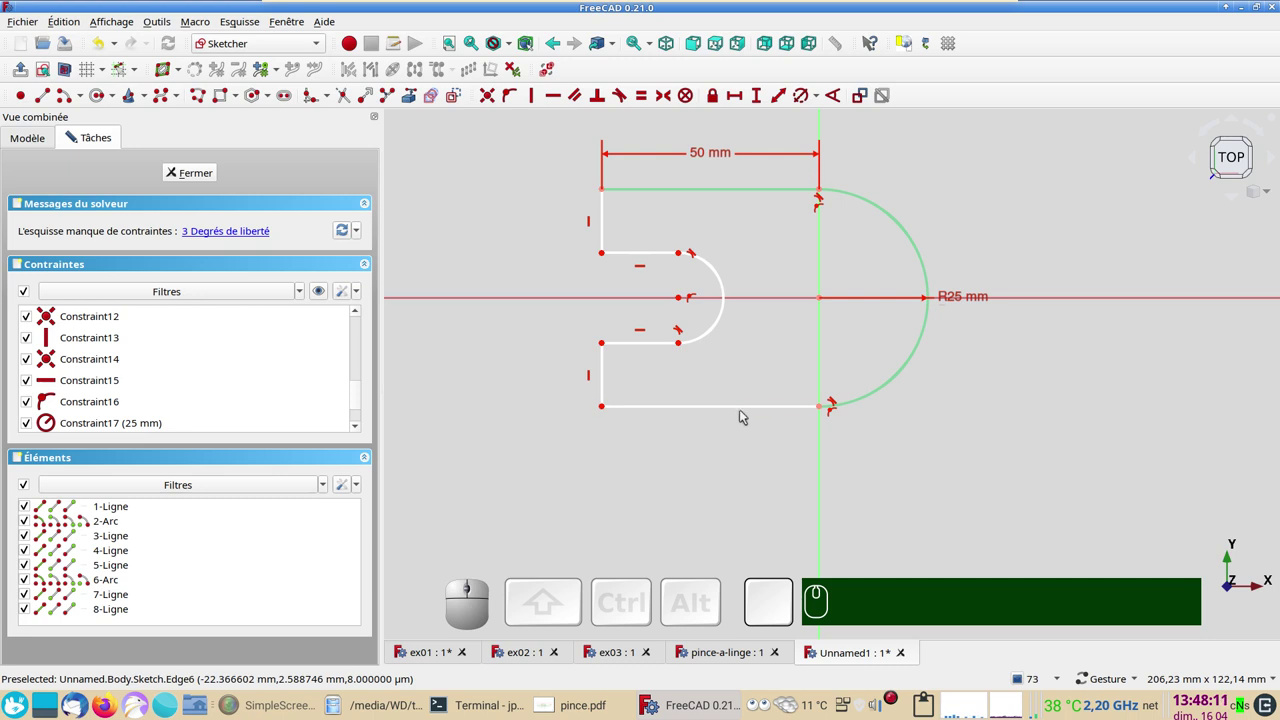
- Constrain the top and bottom edges to equal length
{"action": "left_click", "coordinate": [744, 408]}
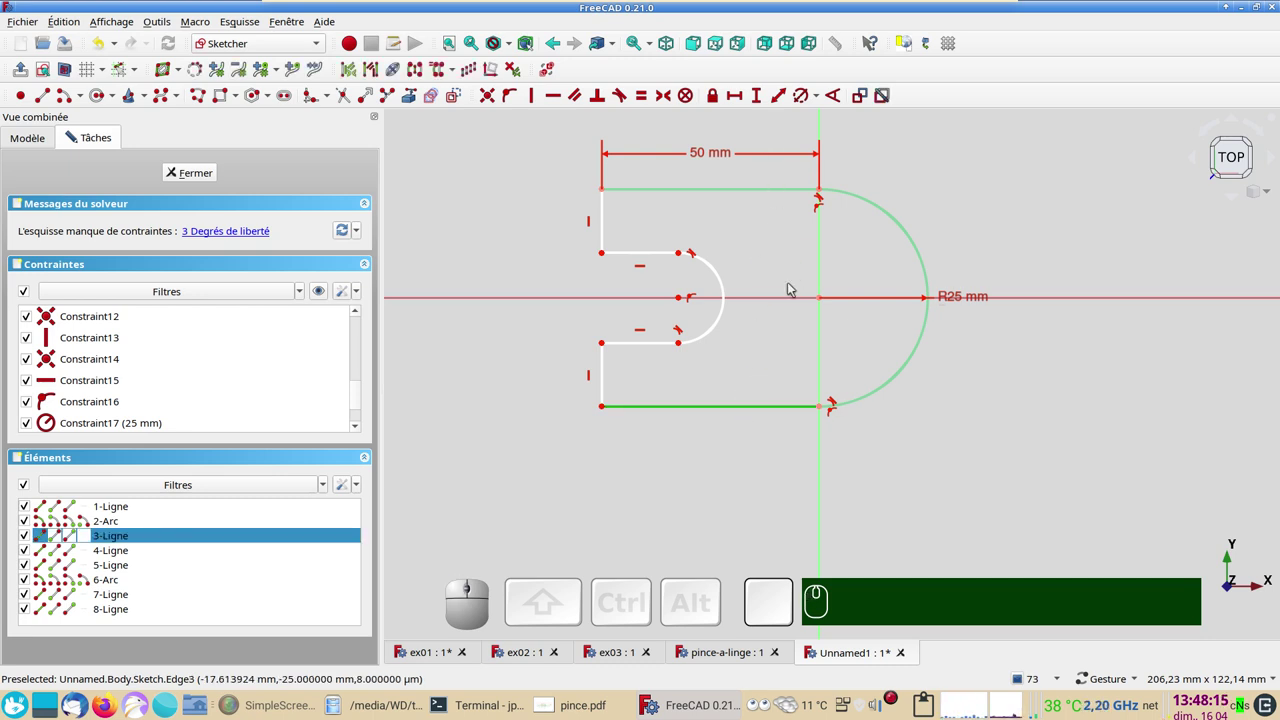
{"action": "left_click", "coordinate": [734, 458]}
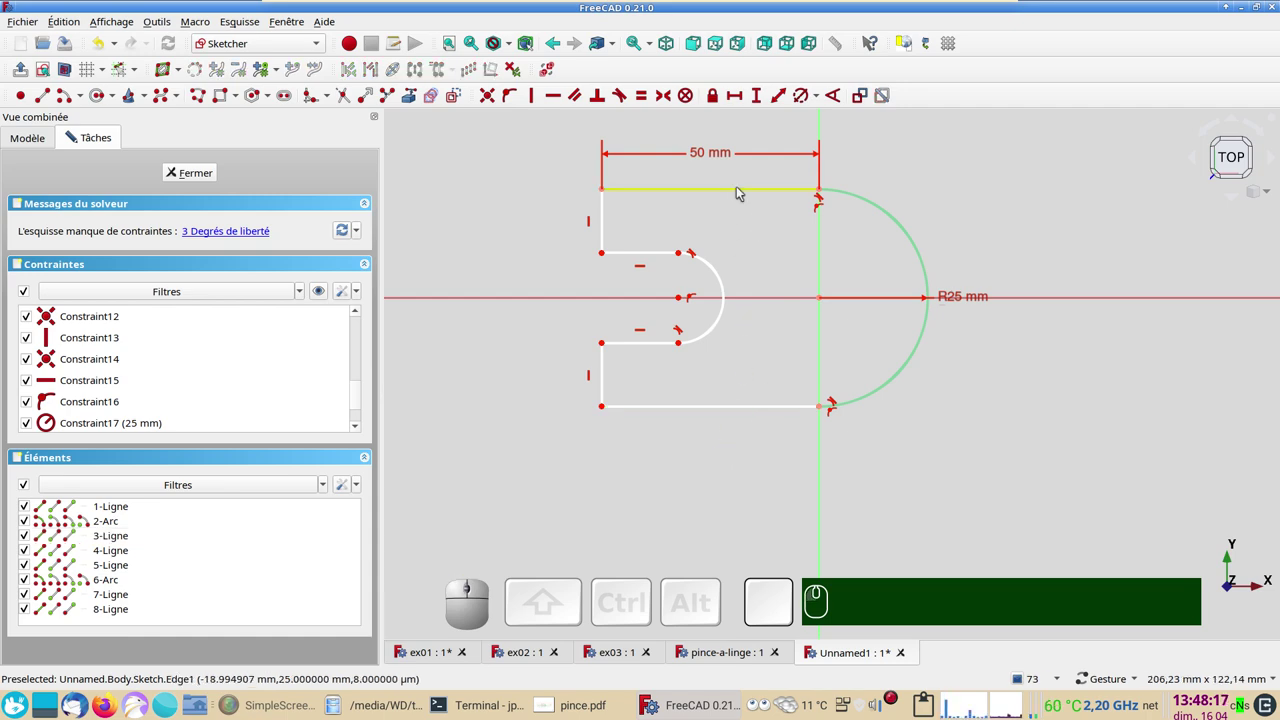
{"action": "left_click", "coordinate": [738, 187]}
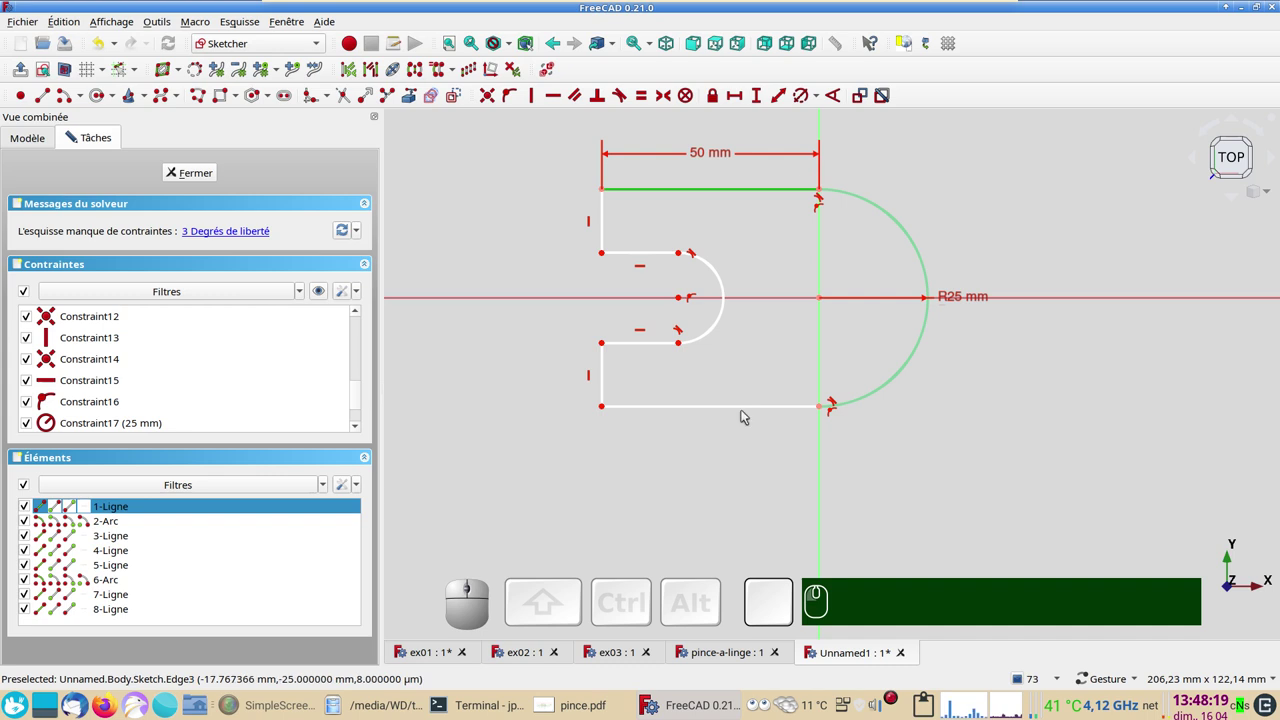
{"action": "left_click", "coordinate": [746, 404]}
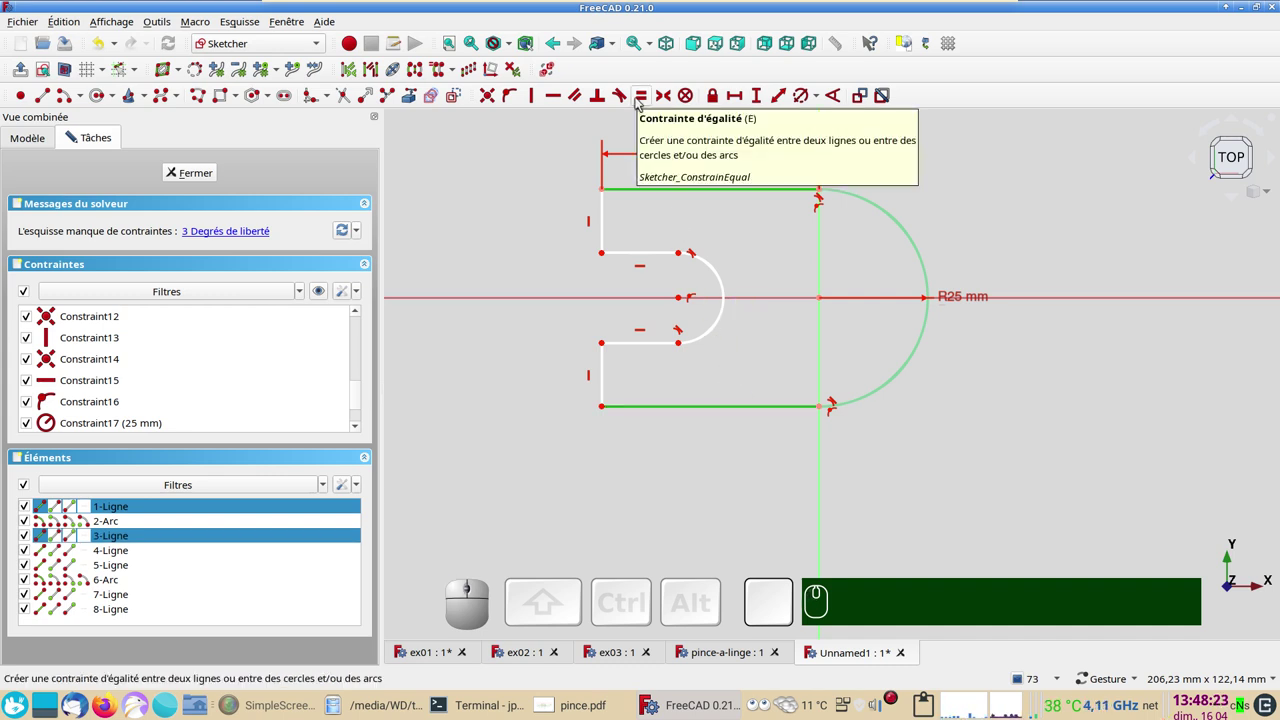
{"action": "key", "text": "e"}
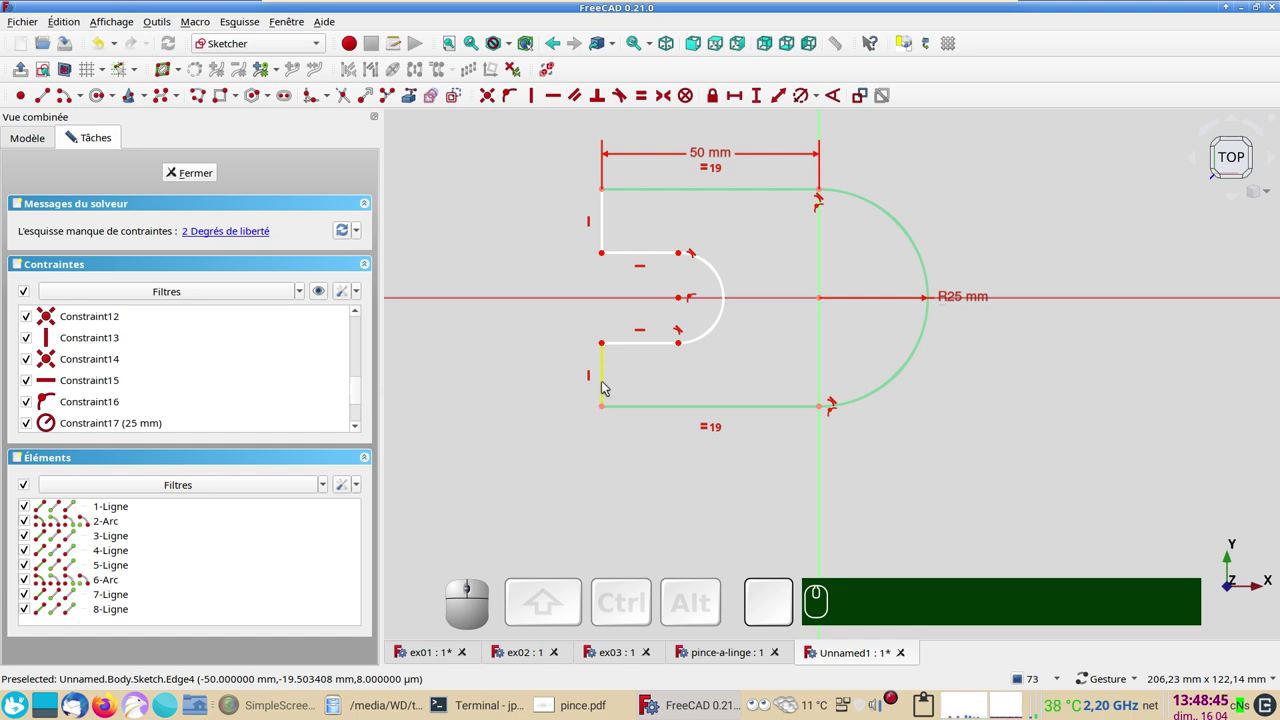
- Try an equal-length constraint on the two left vertical edges
{"action": "left_click", "coordinate": [607, 384]}
{"action": "left_click", "coordinate": [610, 235]}
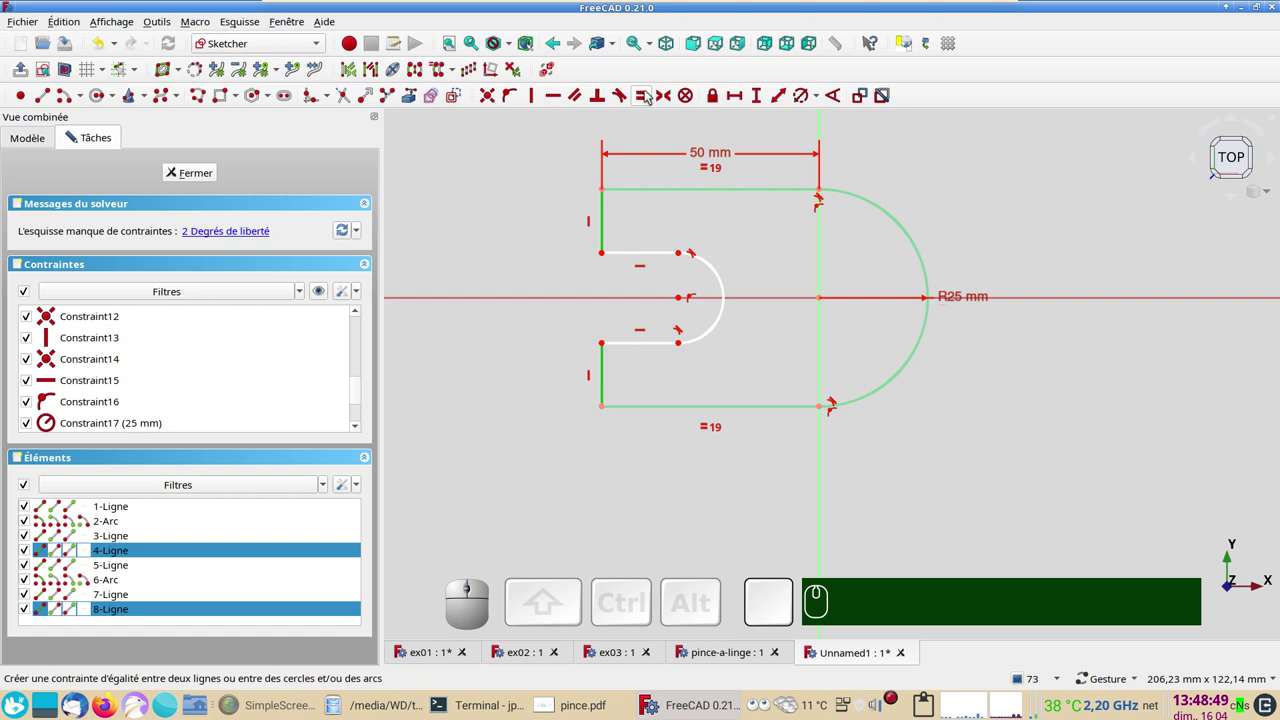
{"action": "key", "text": "e"}
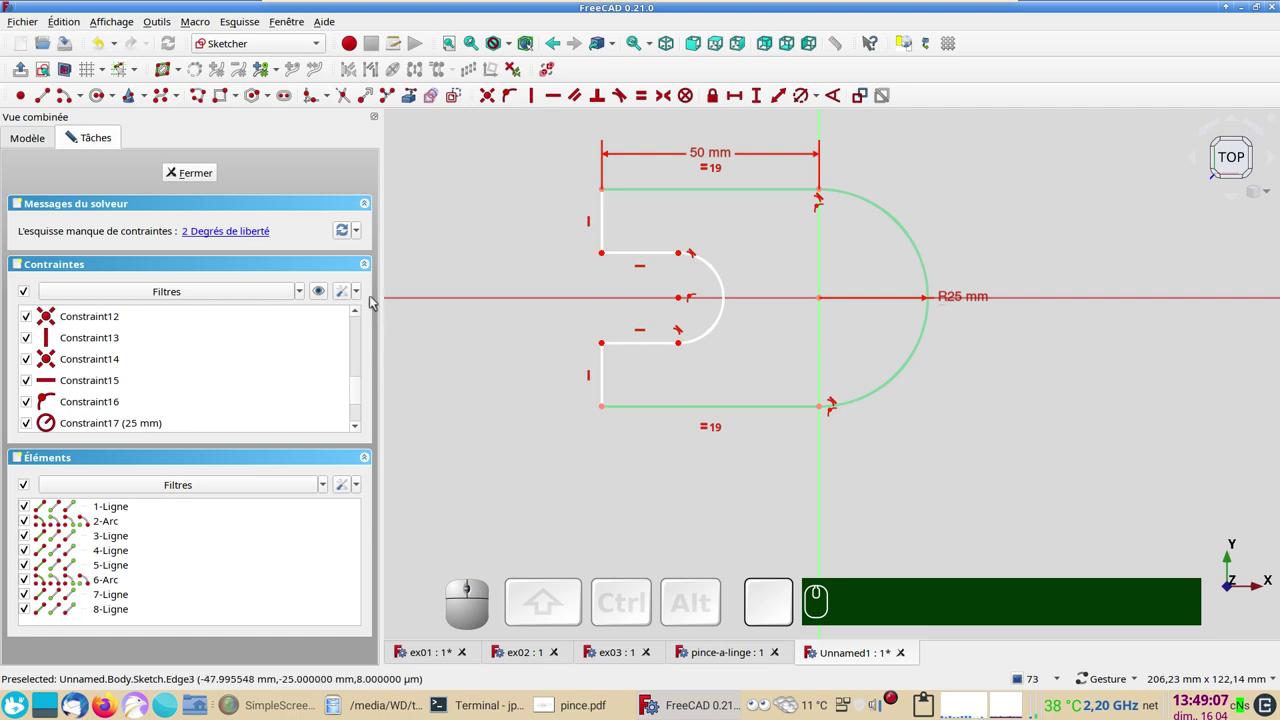
- Turn on automatic removal of redundant constraints in the solver settings
{"action": "left_click", "coordinate": [363, 287]}
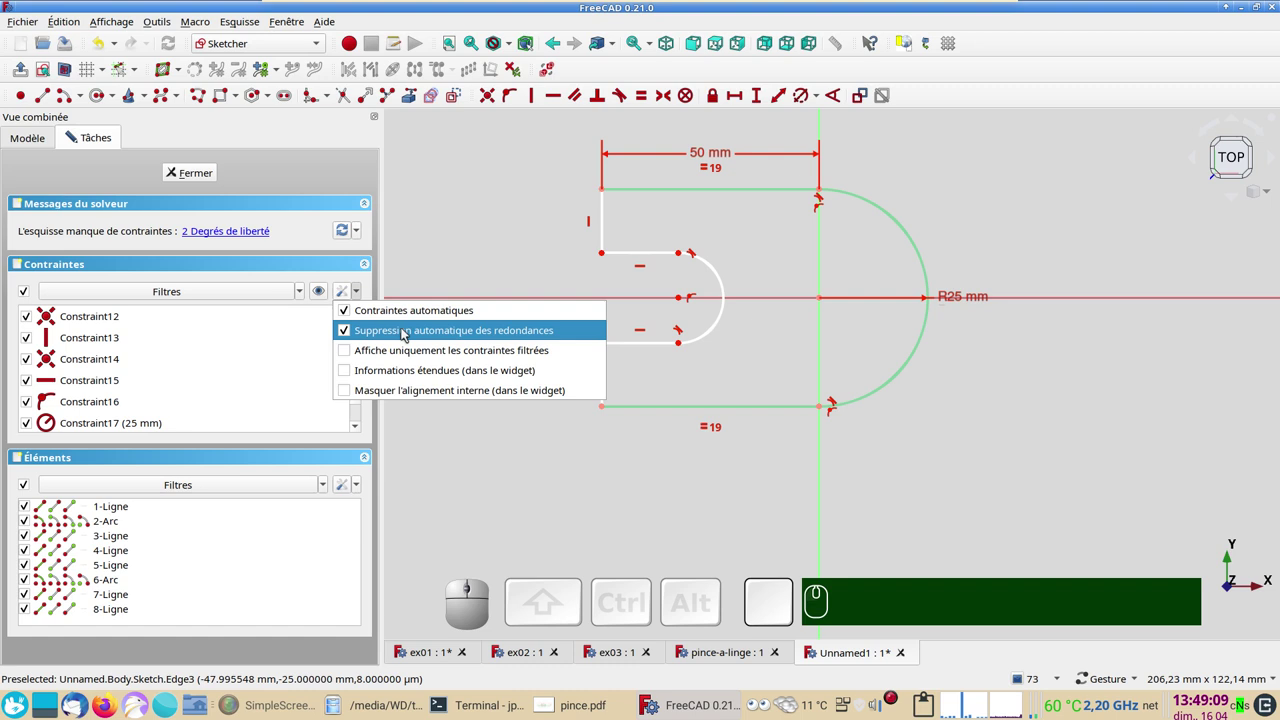
{"action": "left_click", "coordinate": [504, 224]}
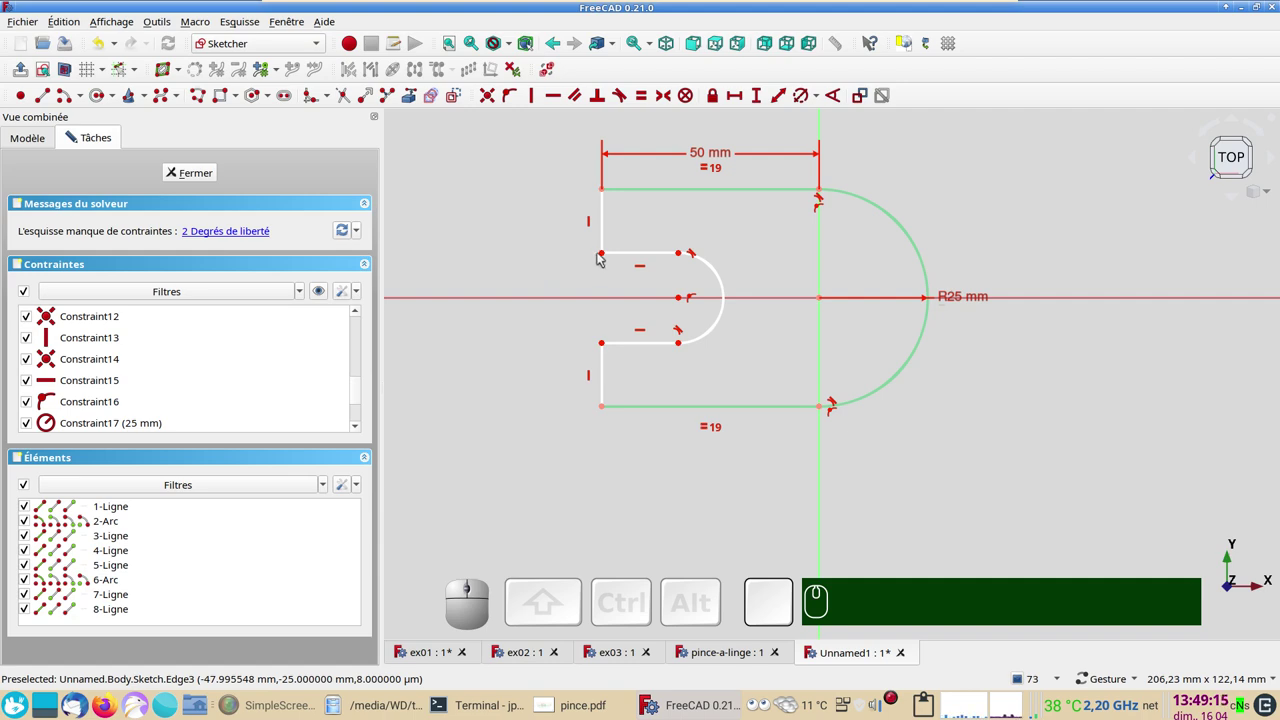
{"action": "left_click", "coordinate": [609, 251]}
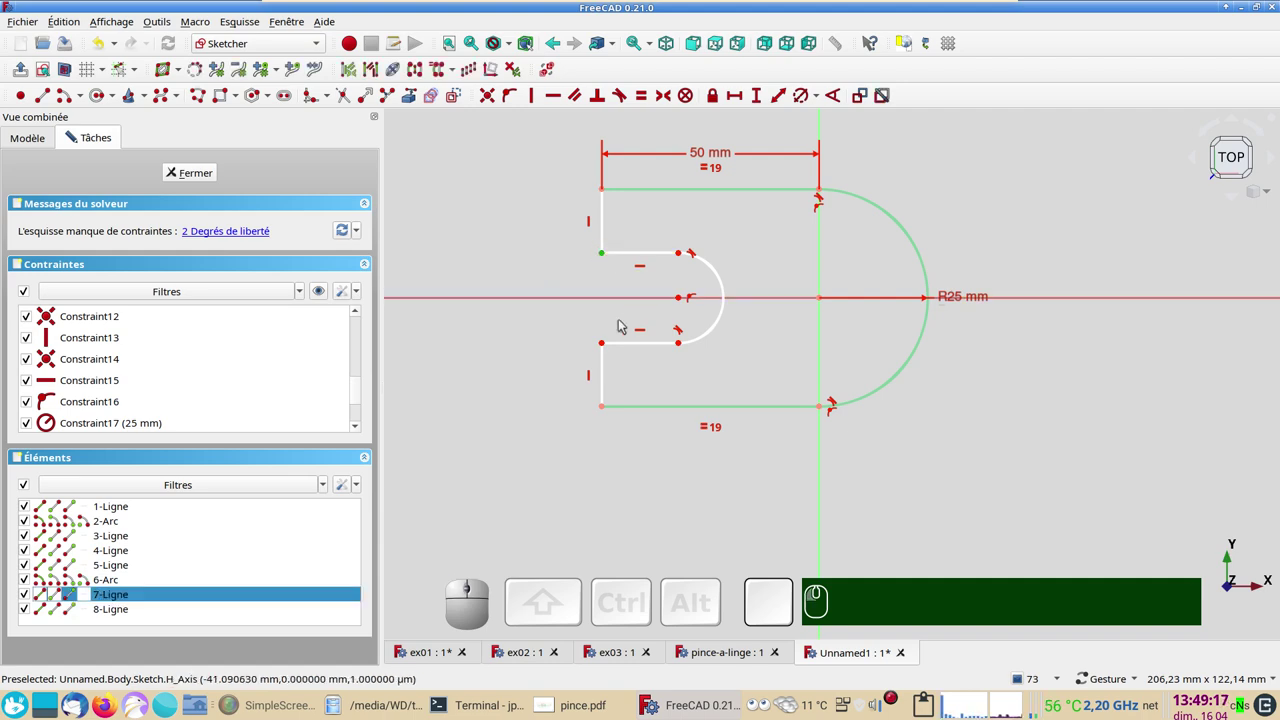
{"action": "left_click", "coordinate": [606, 343]}
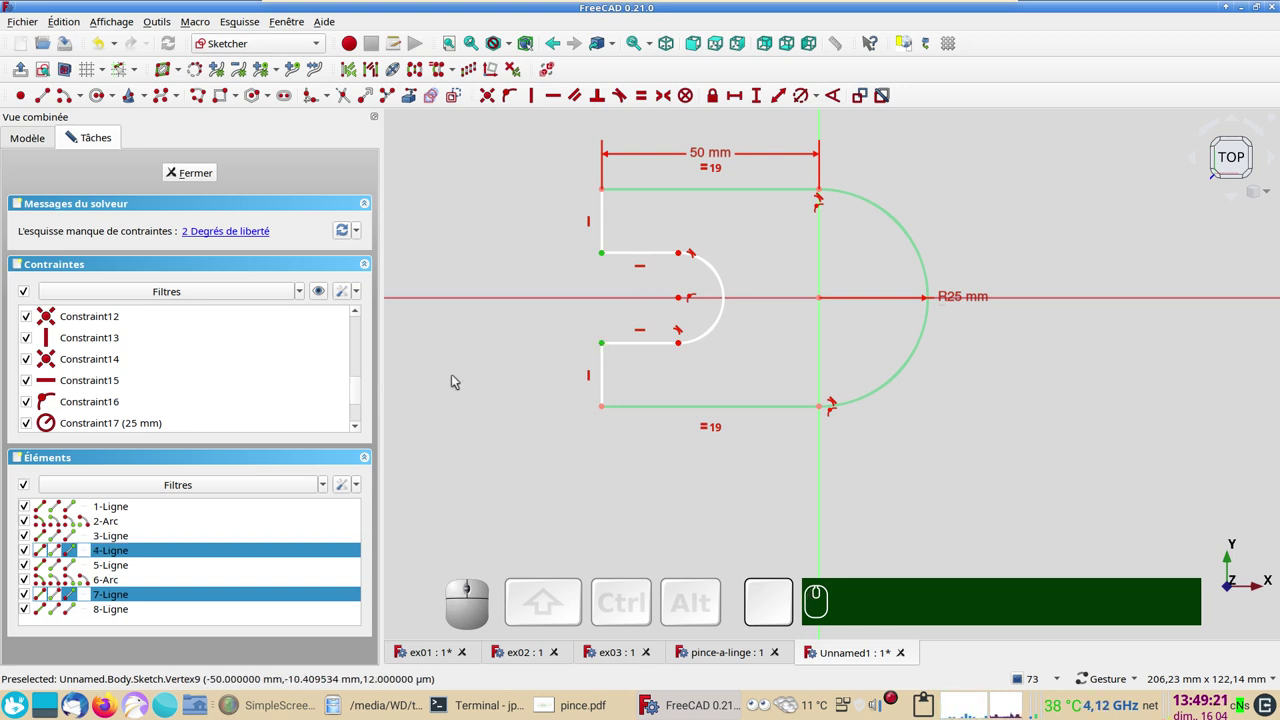
{"action": "left_click", "coordinate": [494, 350]}
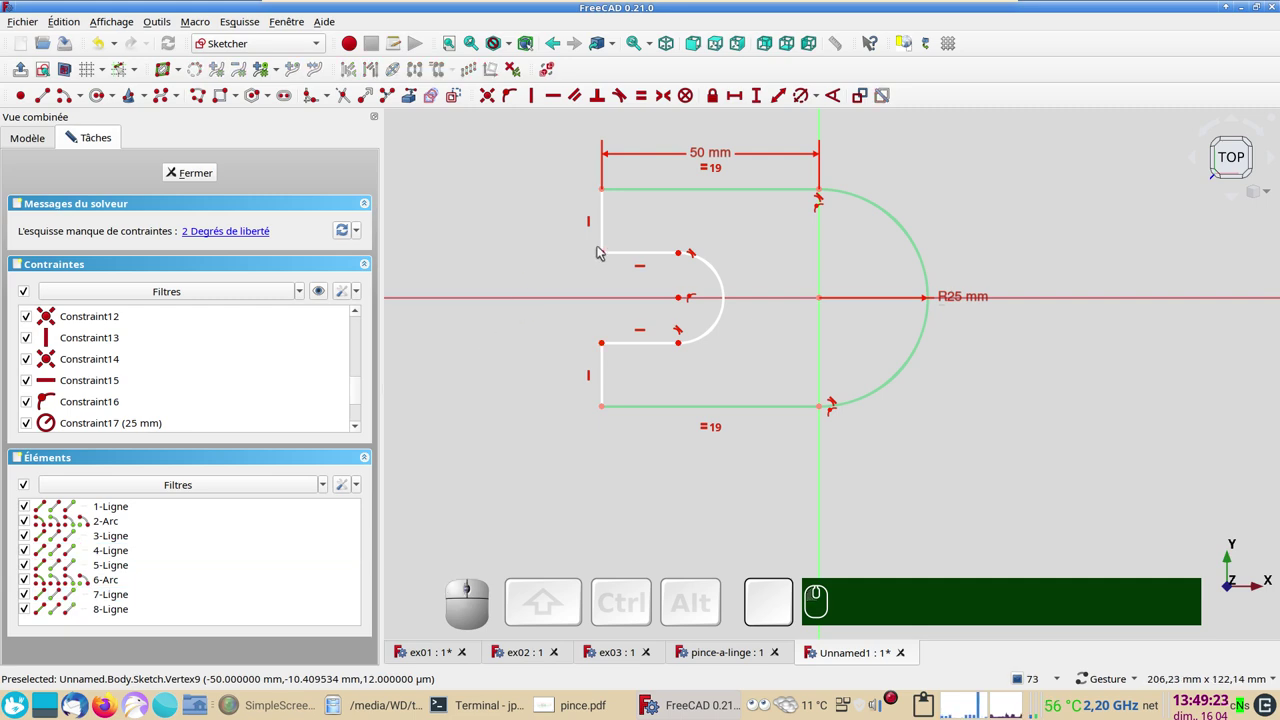
- Set a 25 mm vertical distance between the left endpoints of the two inner edges
{"action": "left_click", "coordinate": [606, 248]}
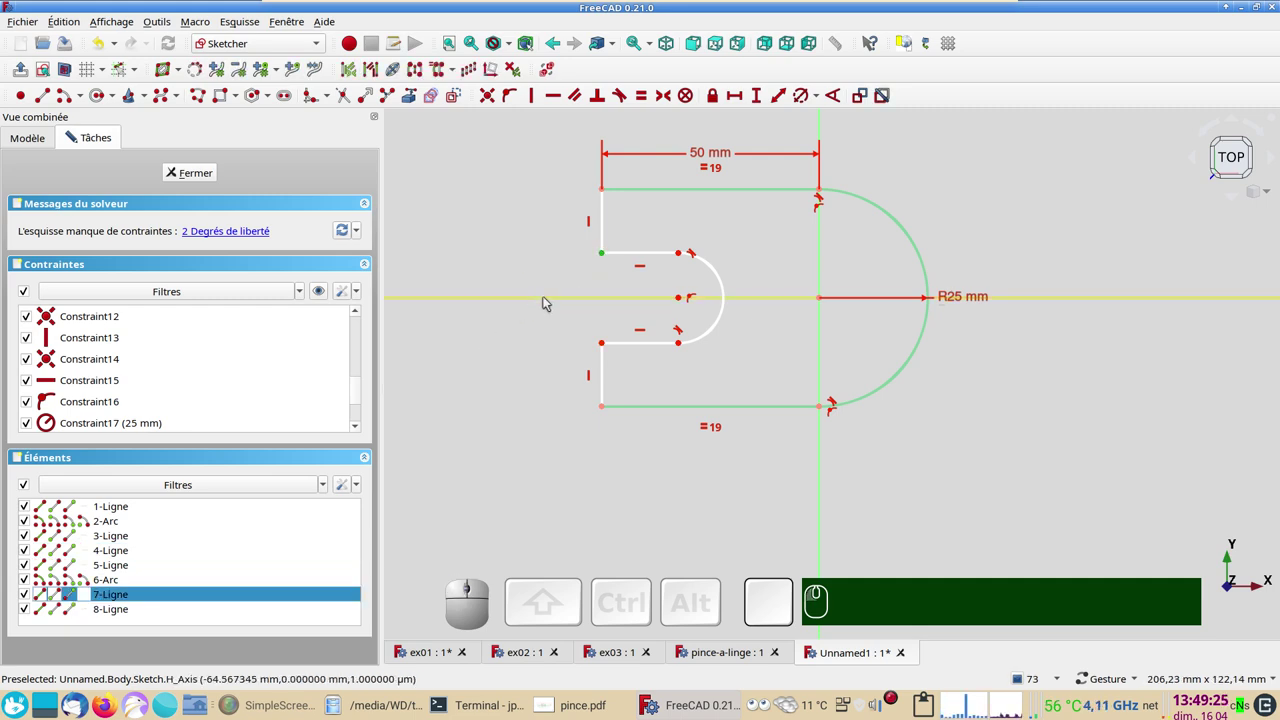
{"action": "left_click", "coordinate": [607, 340]}
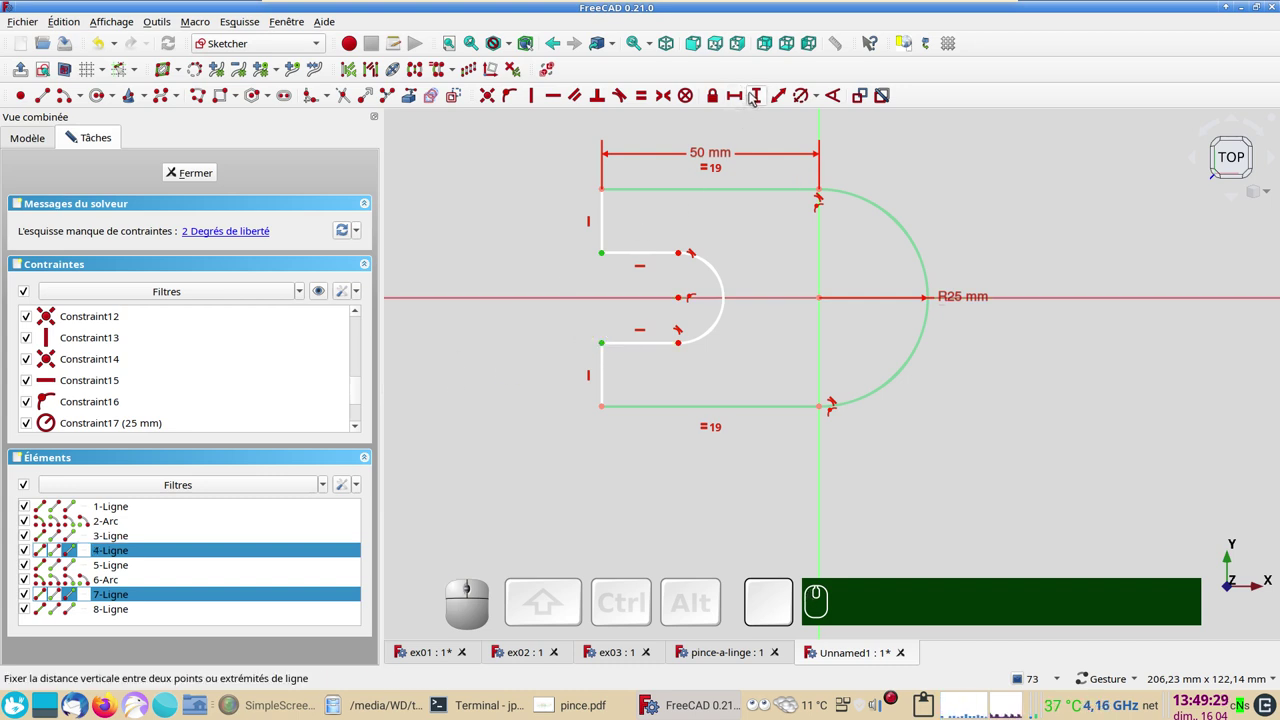
{"action": "left_click", "coordinate": [759, 94]}
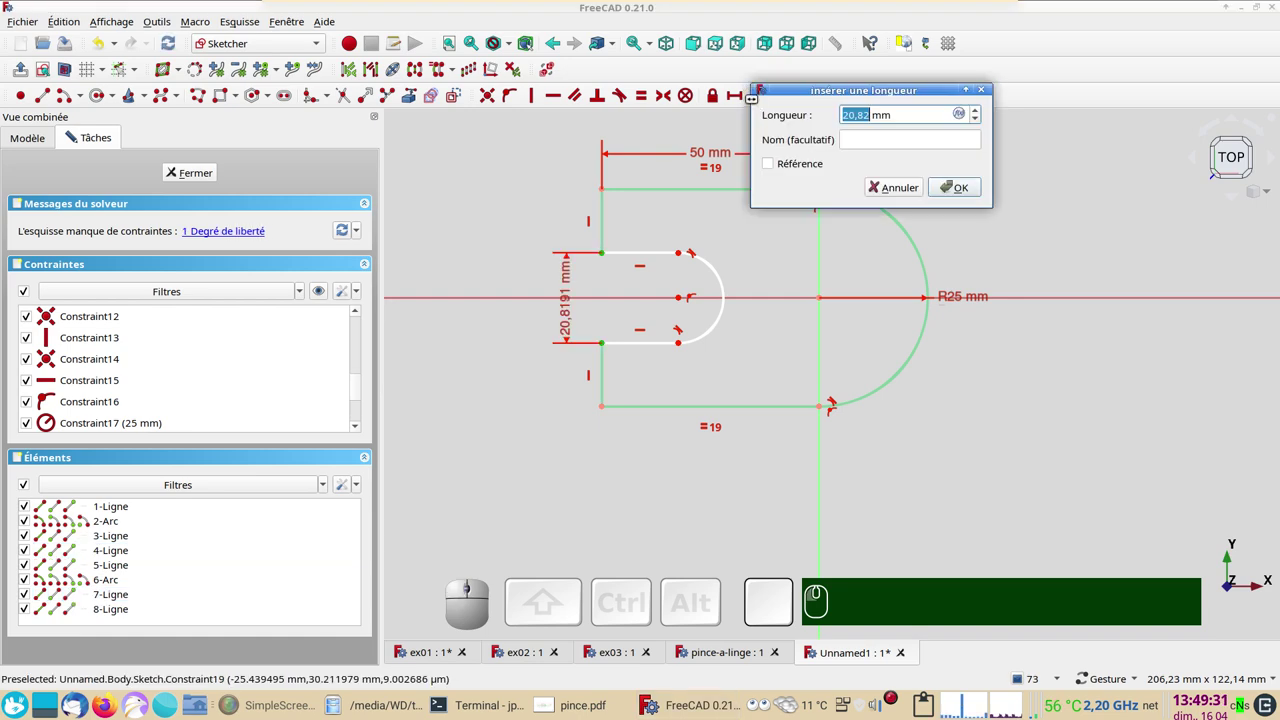
{"action": "key", "text": "KP_2"}
{"action": "key", "text": "KP_5"}
{"action": "key", "text": "KP_Enter"}
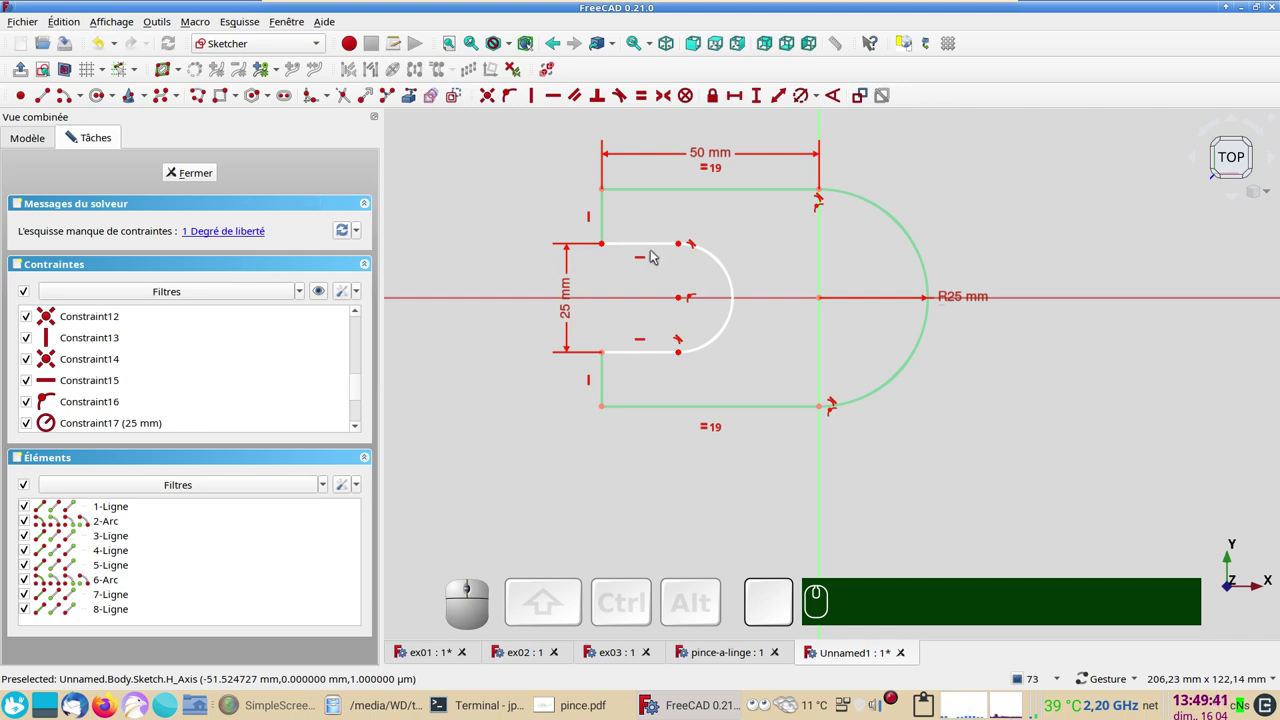
- Dimension the lower inner edge to 12,5 mm so the profile becomes fully constrained
{"action": "left_click_drag", "start_coordinate": [522, 143], "coordinate": [950, 394]}
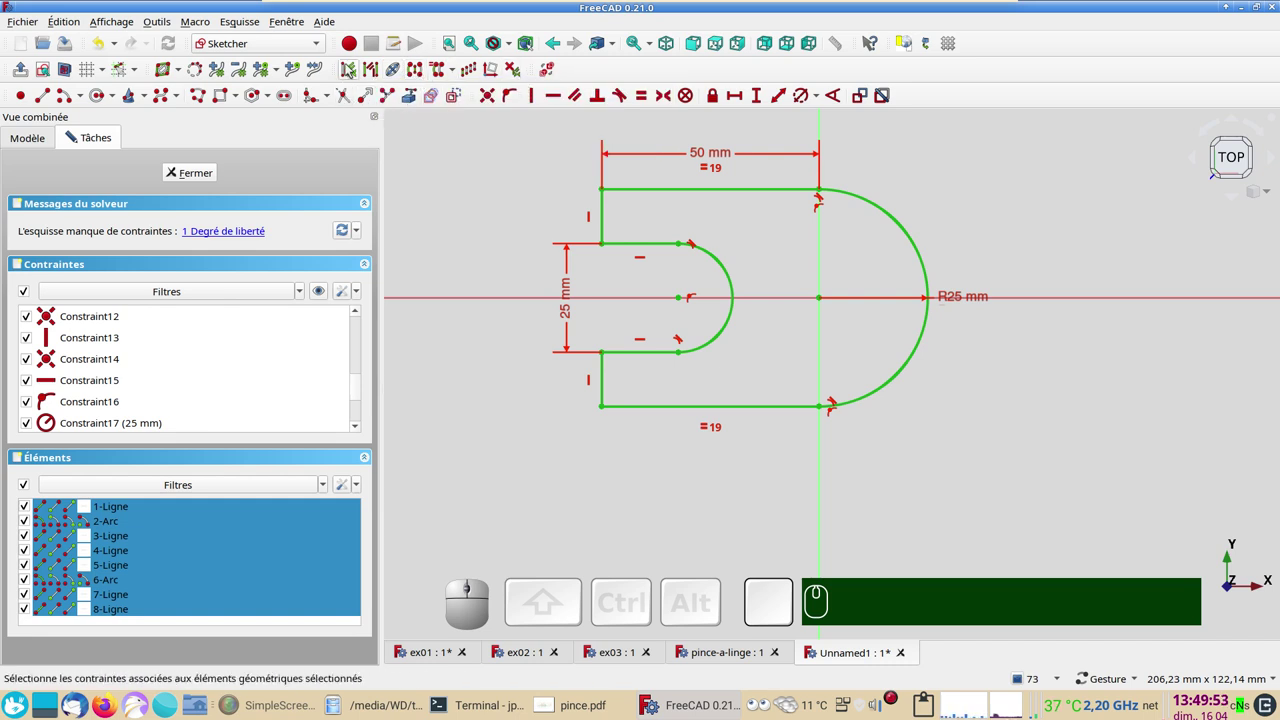
{"action": "left_click", "coordinate": [505, 169]}
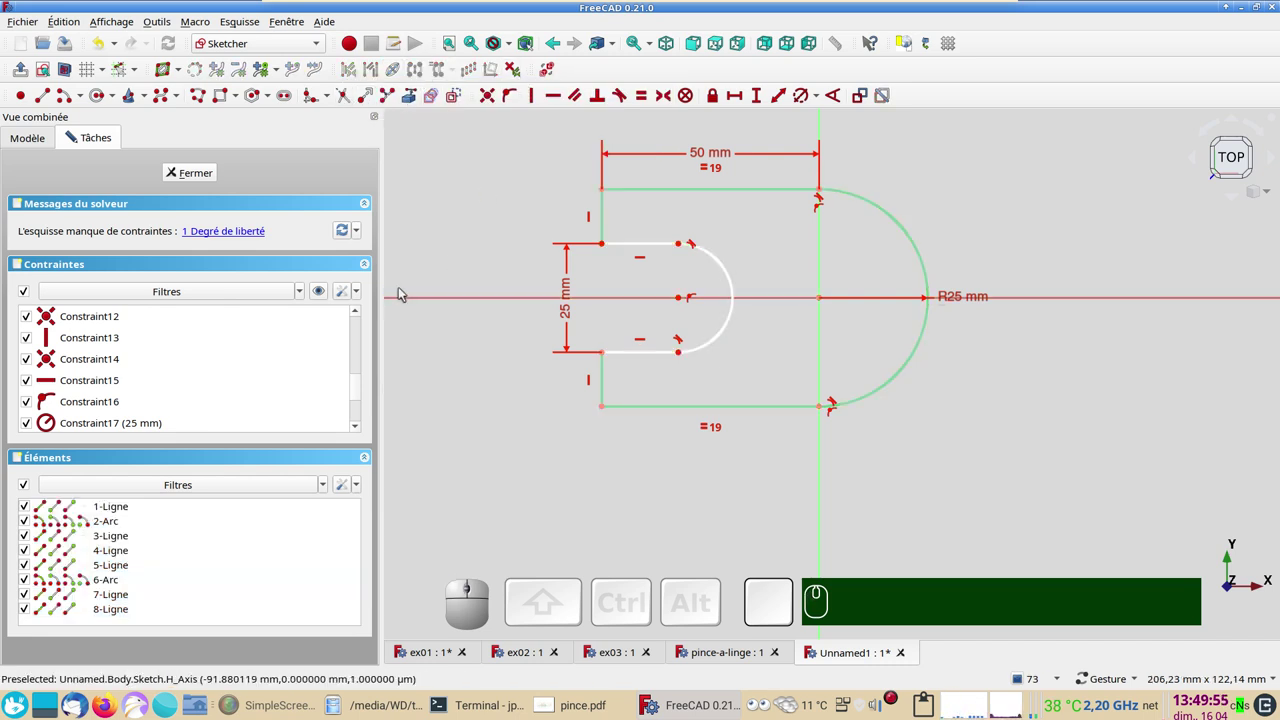
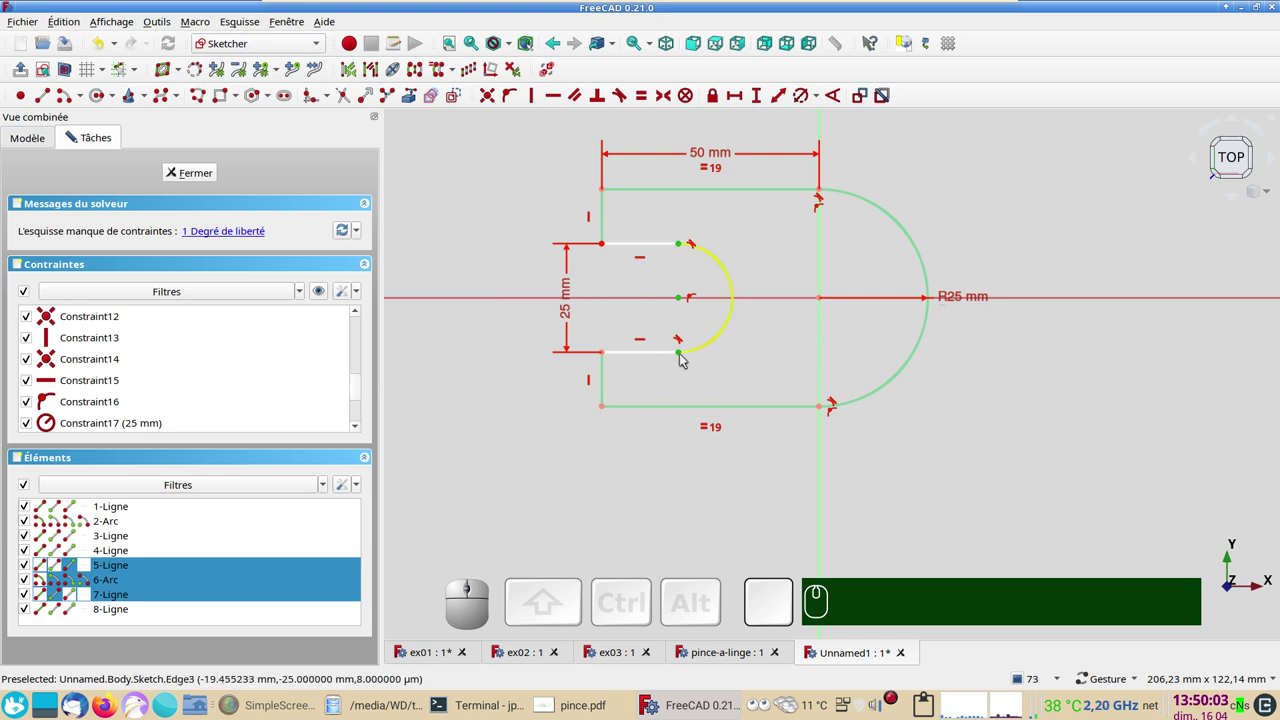
{"action": "left_click_drag", "start_coordinate": [682, 352], "coordinate": [560, 476]}
{"action": "left_click", "coordinate": [549, 481]}
{"action": "left_click", "coordinate": [641, 351]}
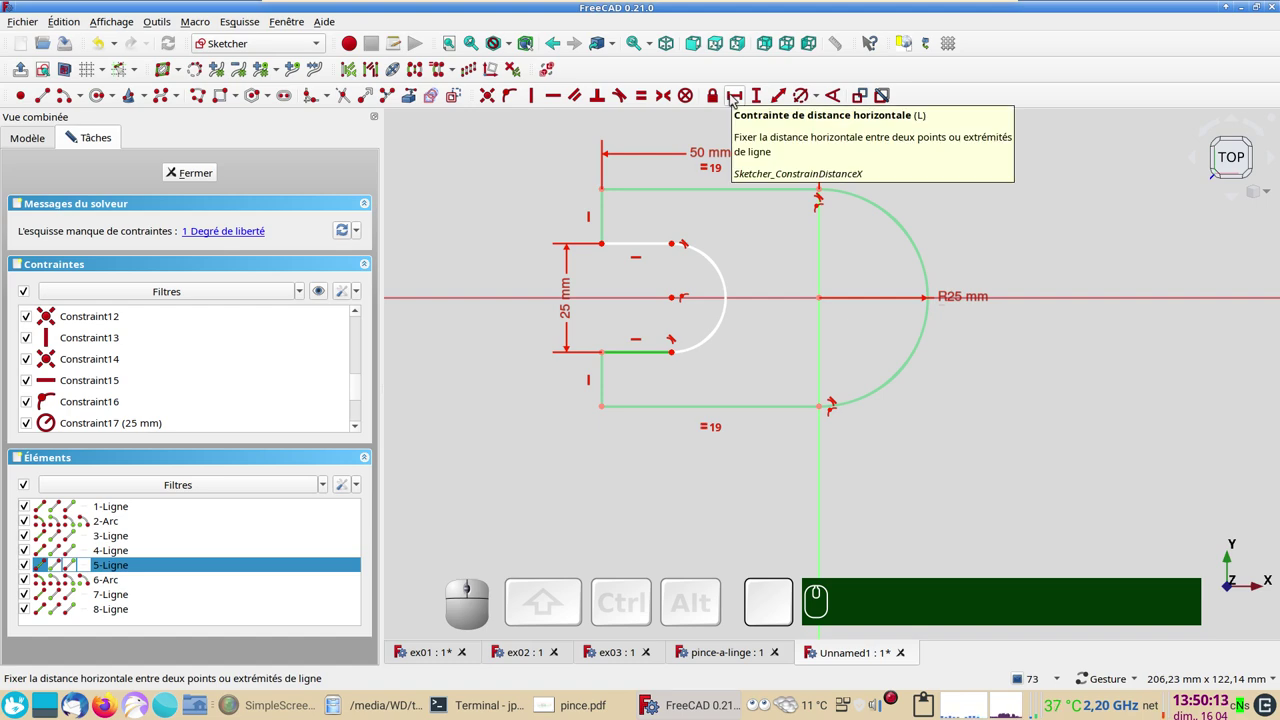
{"action": "left_click", "coordinate": [735, 96]}
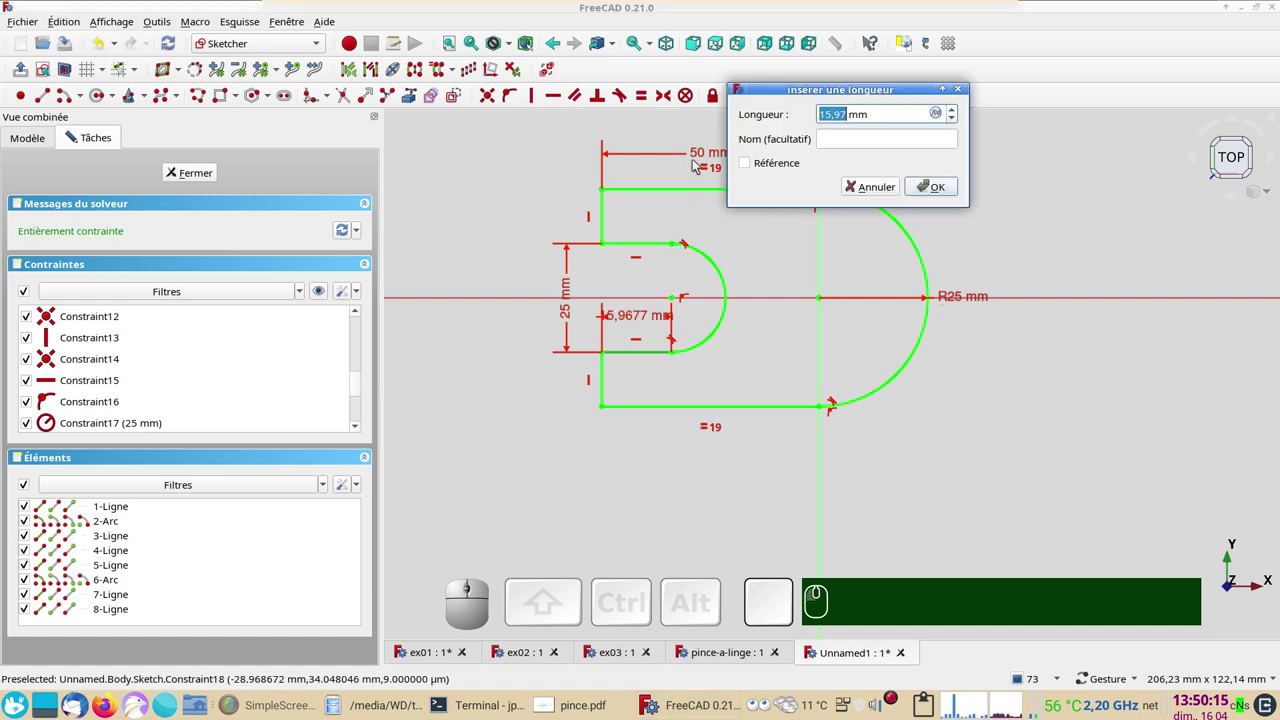
{"action": "key", "text": "KP_1"}
{"action": "key", "text": "KP_2"}
{"action": "key", "text": "KP_Decimal"}
{"action": "key", "text": "KP_5"}
{"action": "key", "text": "KP_Enter"}
- Orbit around the constrained sketch to check it, then face it straight on again
{"action": "left_click_drag", "start_coordinate": [616, 316], "coordinate": [483, 397]}
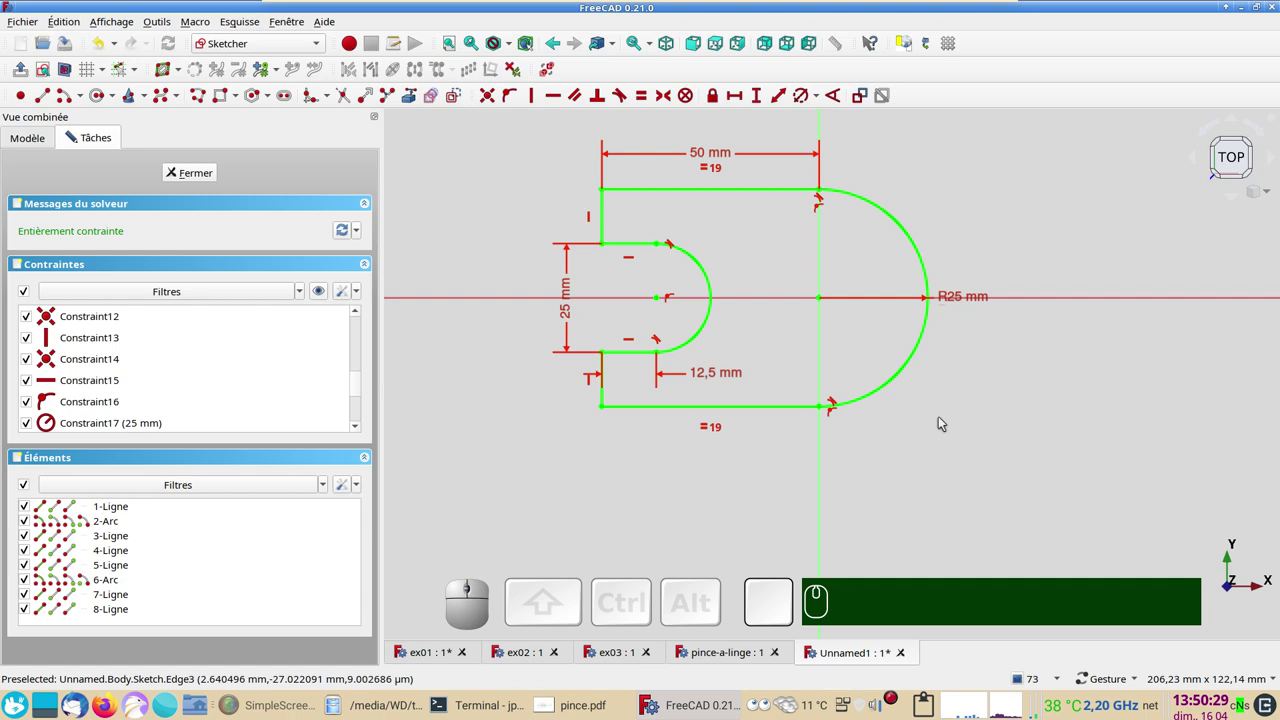
{"action": "left_click_drag", "start_coordinate": [1026, 514], "coordinate": [286, 213]}
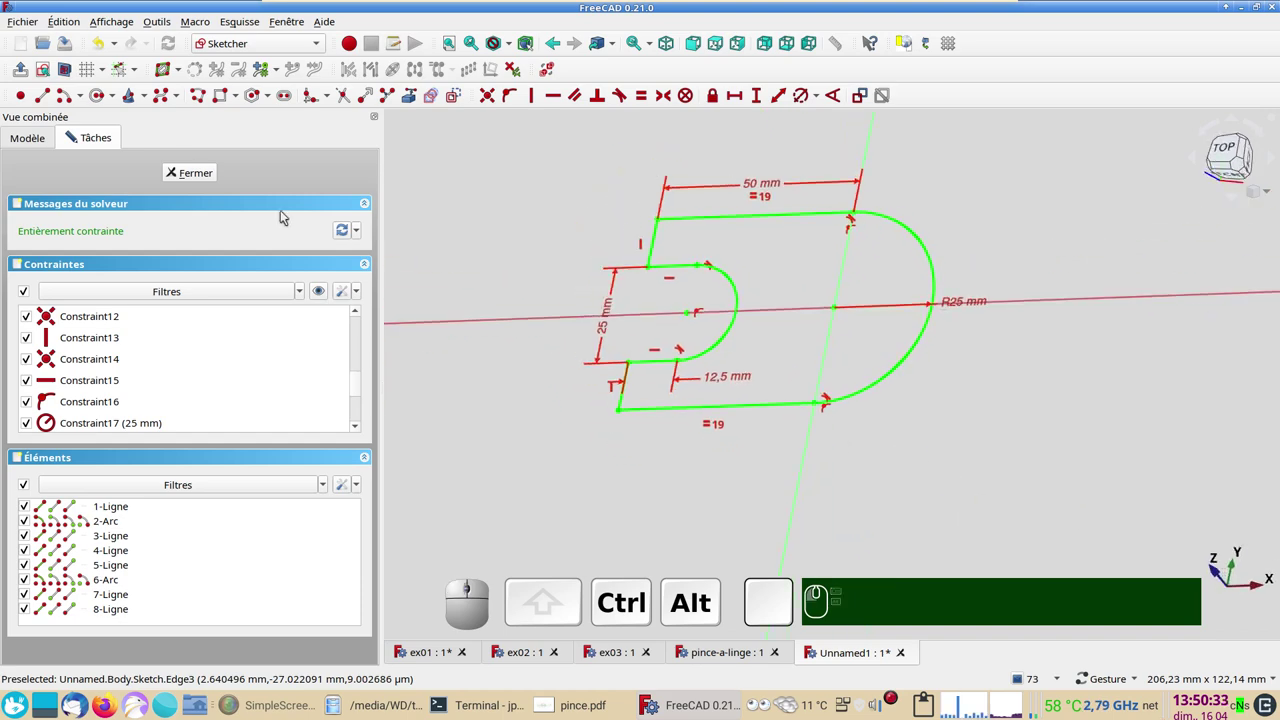
{"action": "left_click", "coordinate": [48, 67]}
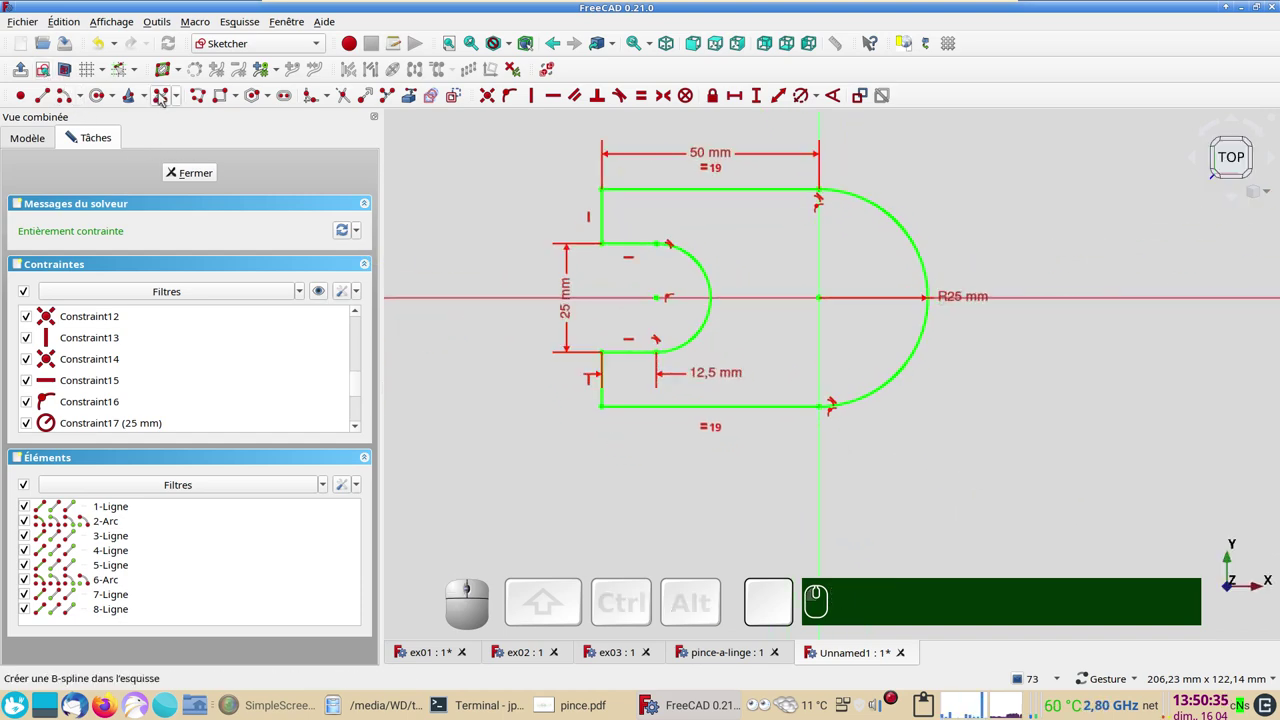
- Close the sketch and view the finished U-shaped sketch from isometric, top and oblique angles
{"action": "left_click", "coordinate": [212, 172]}
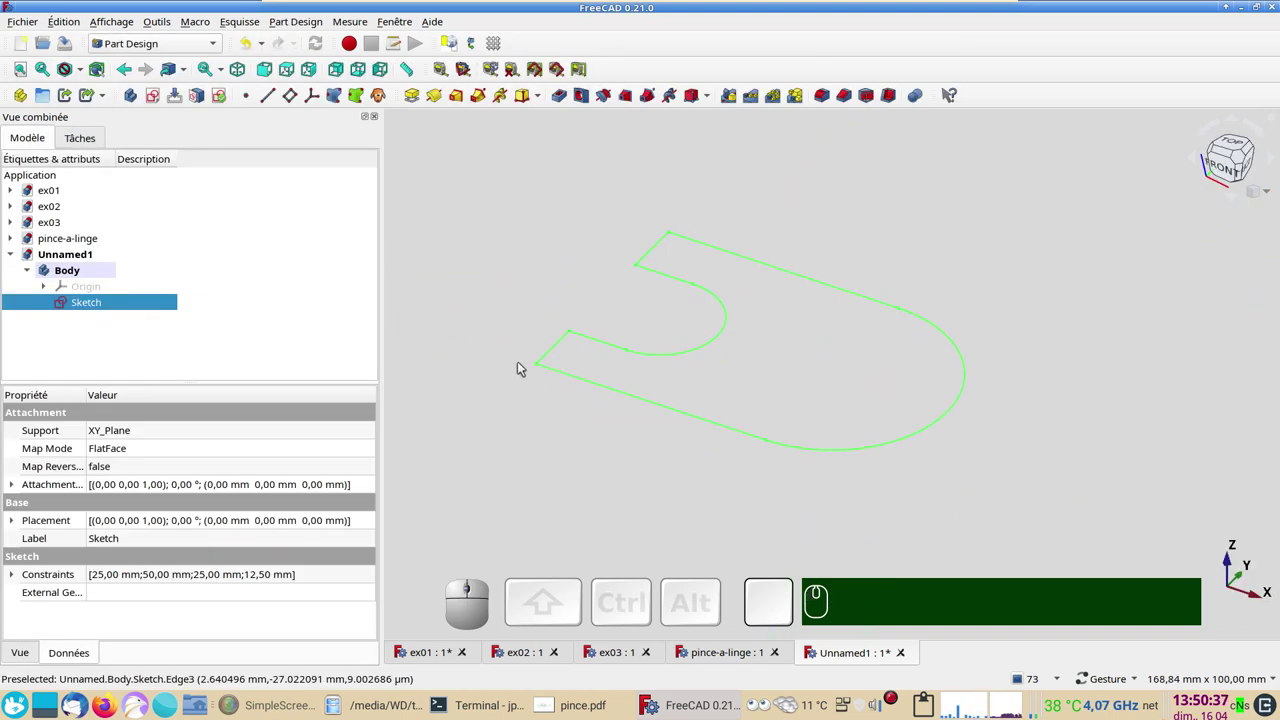
{"action": "scroll", "scroll_direction": "down", "scroll_amount": 3}
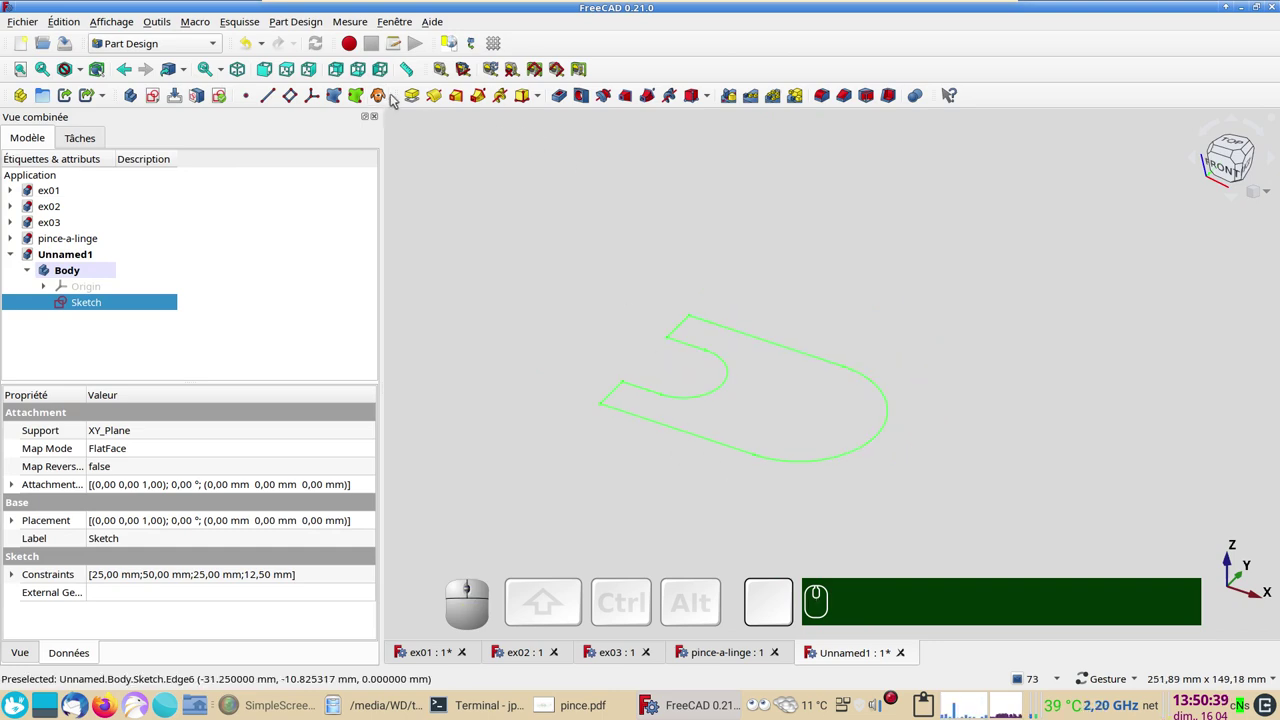
{"action": "left_click", "coordinate": [241, 70]}
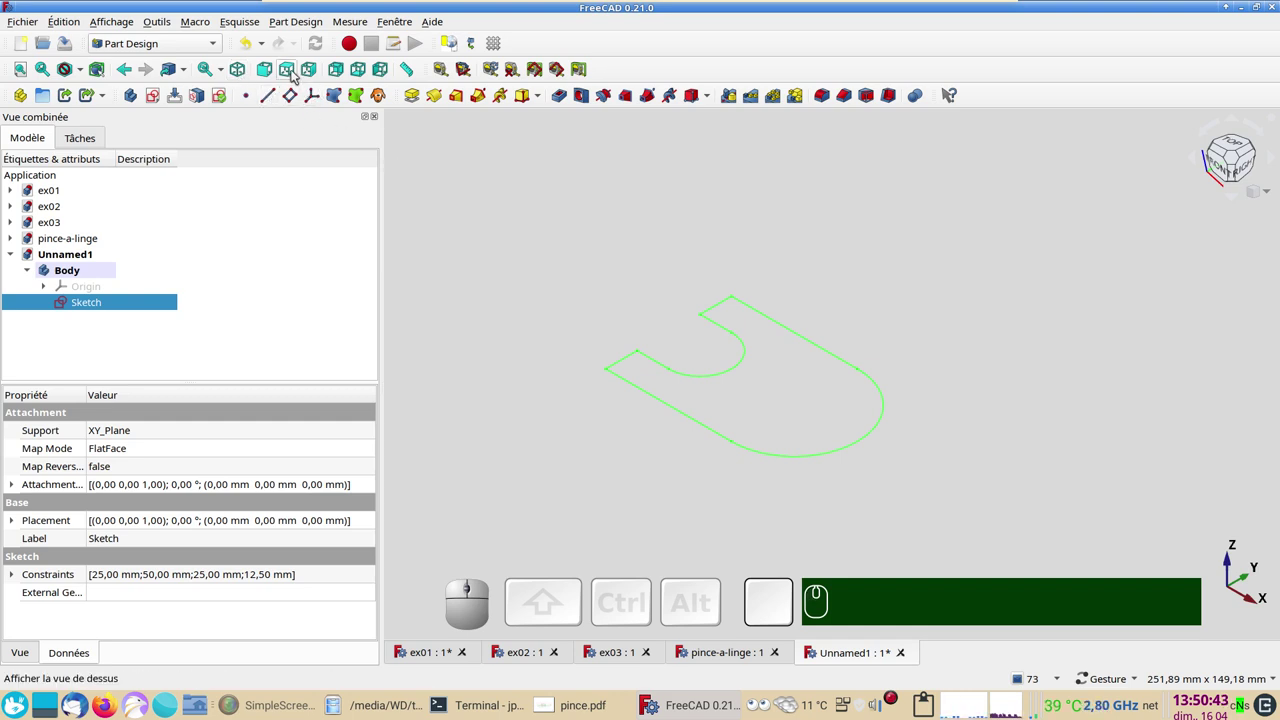
{"action": "left_click", "coordinate": [297, 70]}
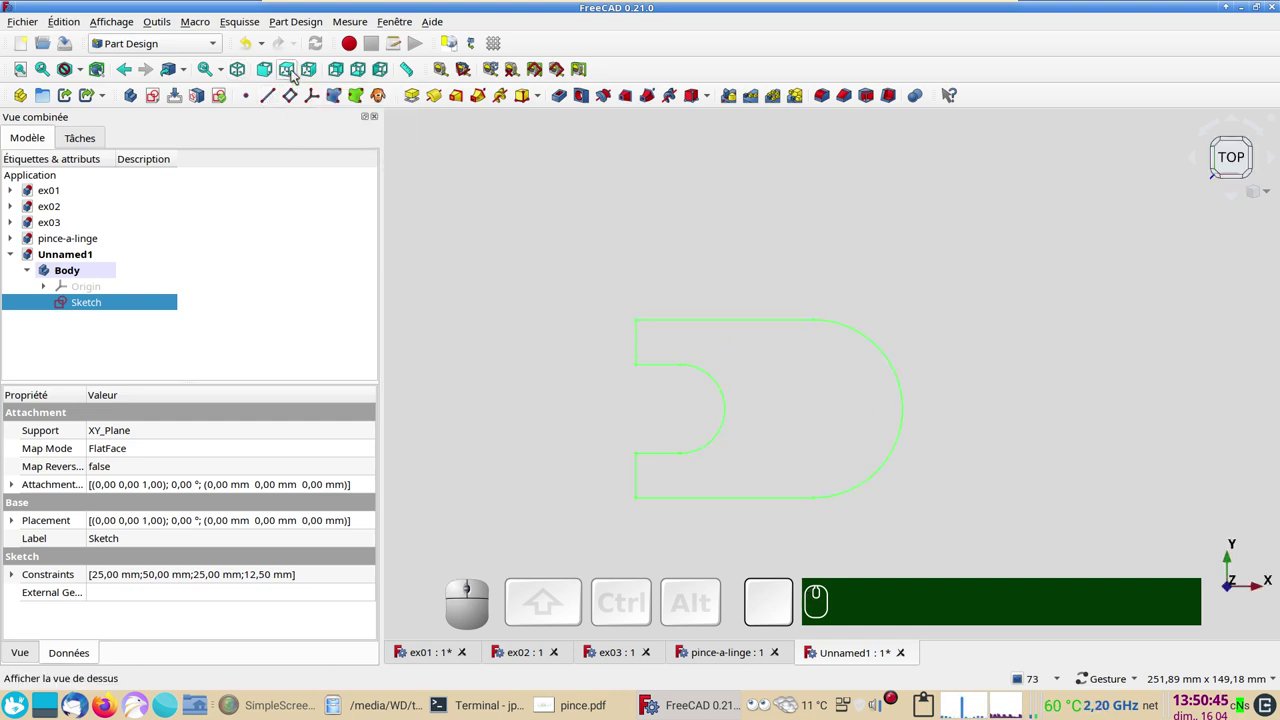
{"action": "left_click_drag", "start_coordinate": [828, 446], "coordinate": [745, 307]}
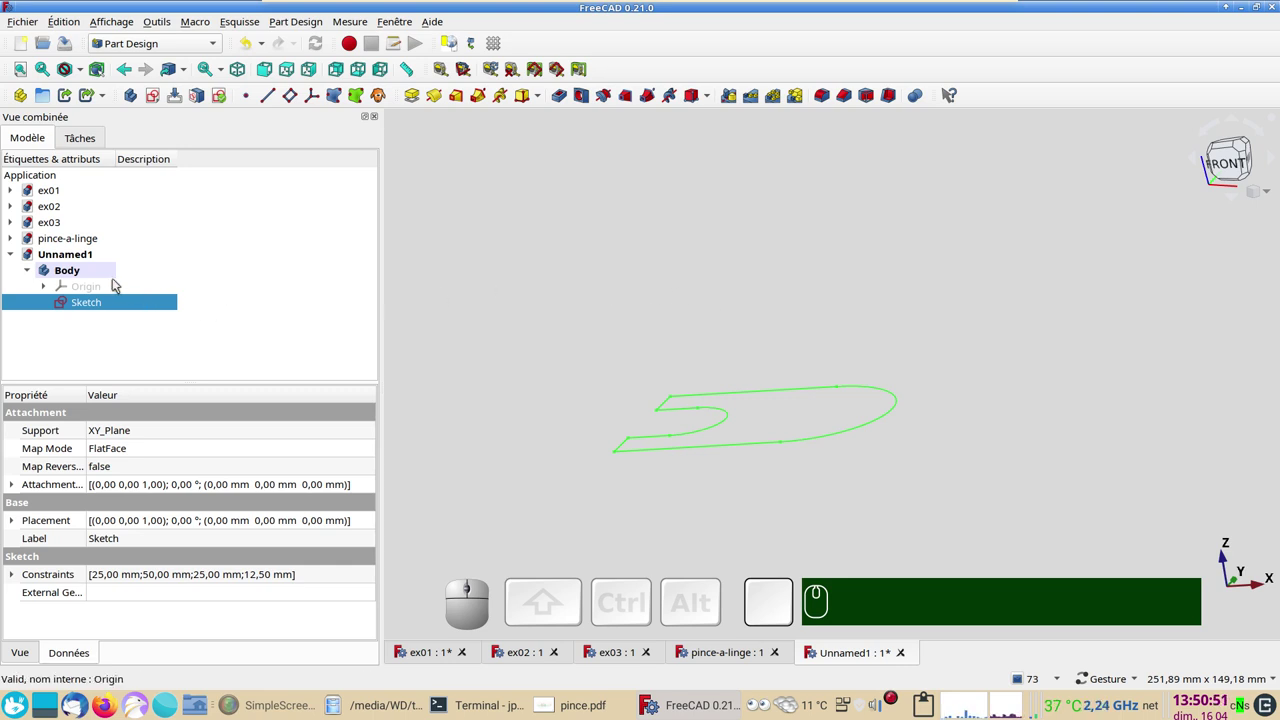
- Pad the U-shaped sketch 10 mm, trying Inversé and reverting before confirming
{"action": "left_click", "coordinate": [106, 302]}
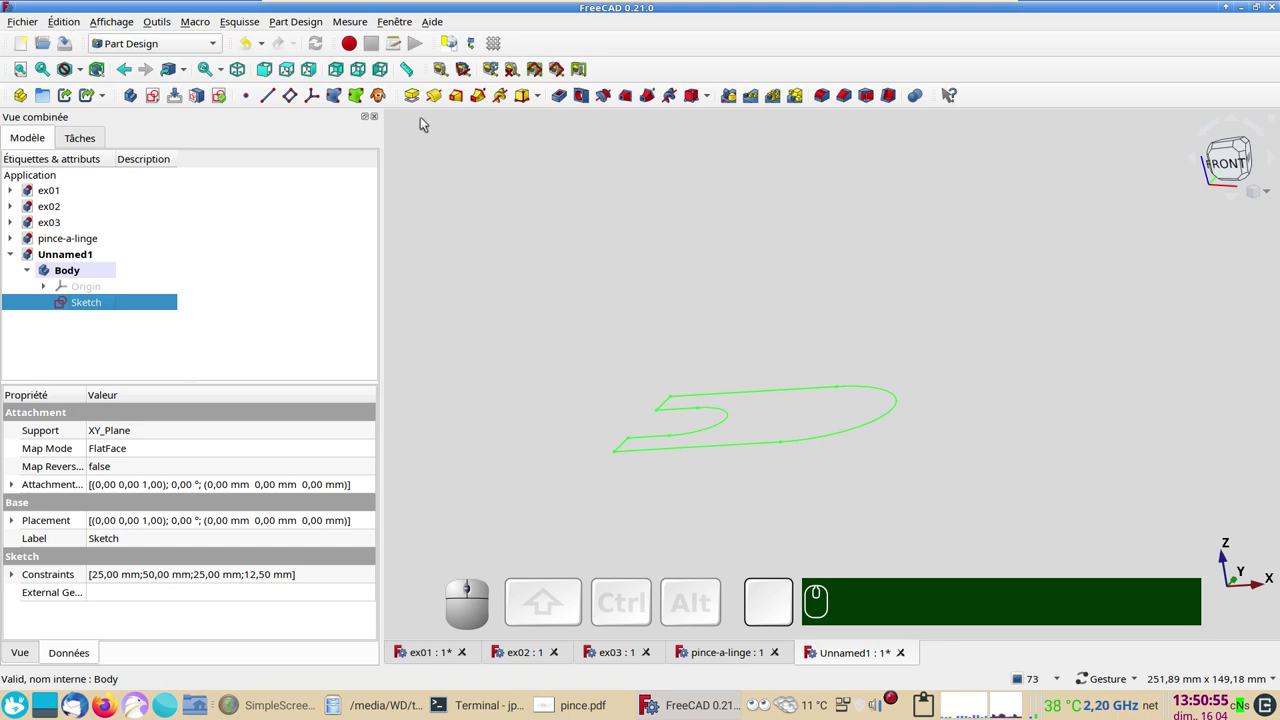
{"action": "left_click", "coordinate": [419, 96]}
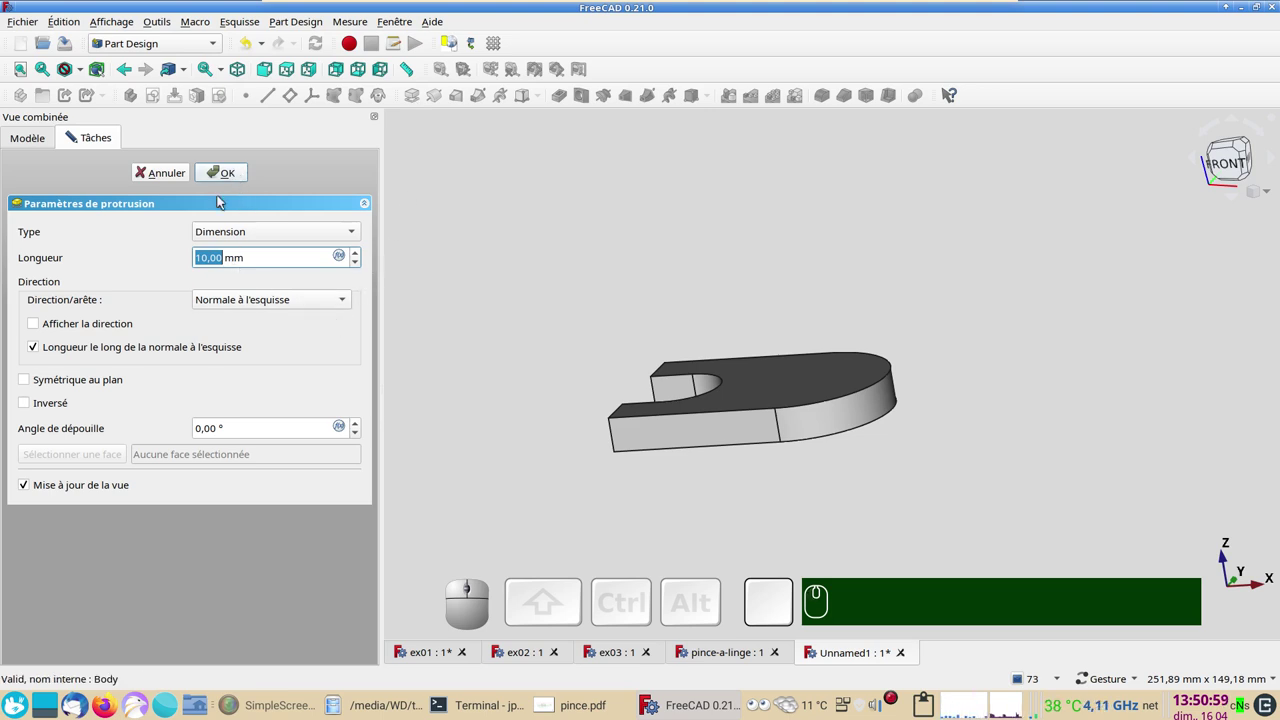
{"action": "left_click", "coordinate": [71, 402]}
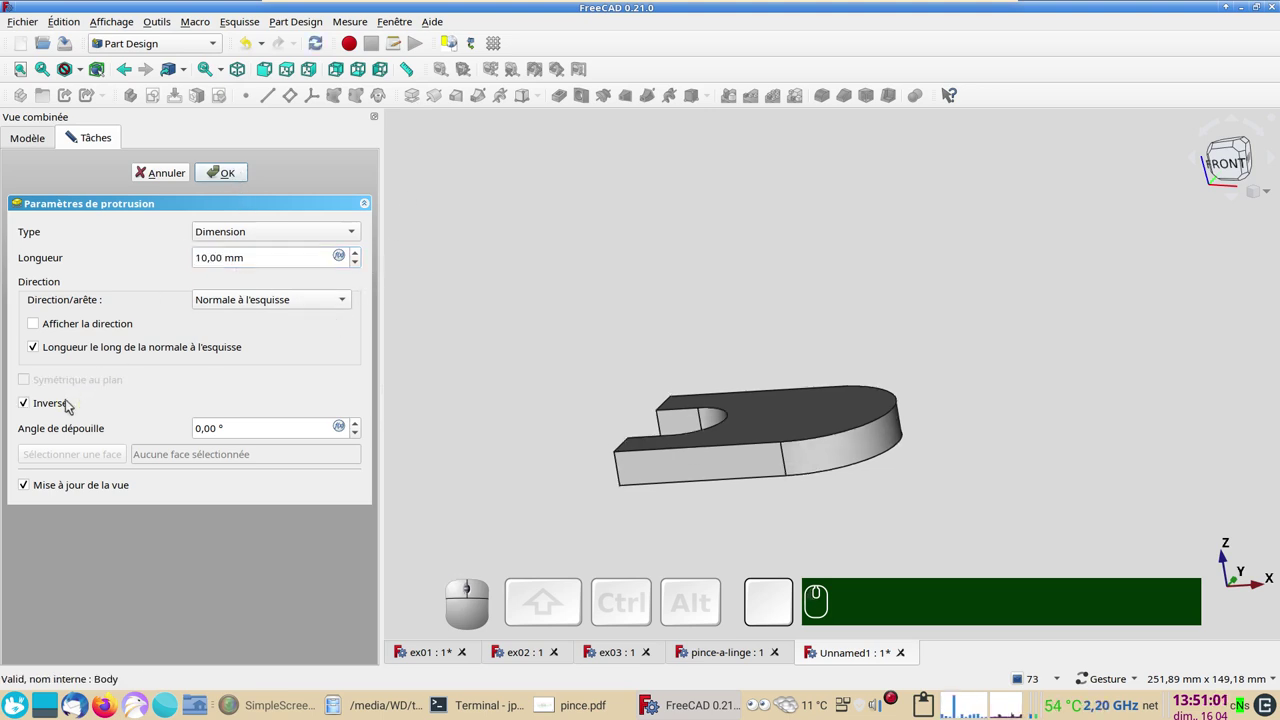
{"action": "left_click", "coordinate": [72, 399]}
{"action": "left_click", "coordinate": [236, 173]}
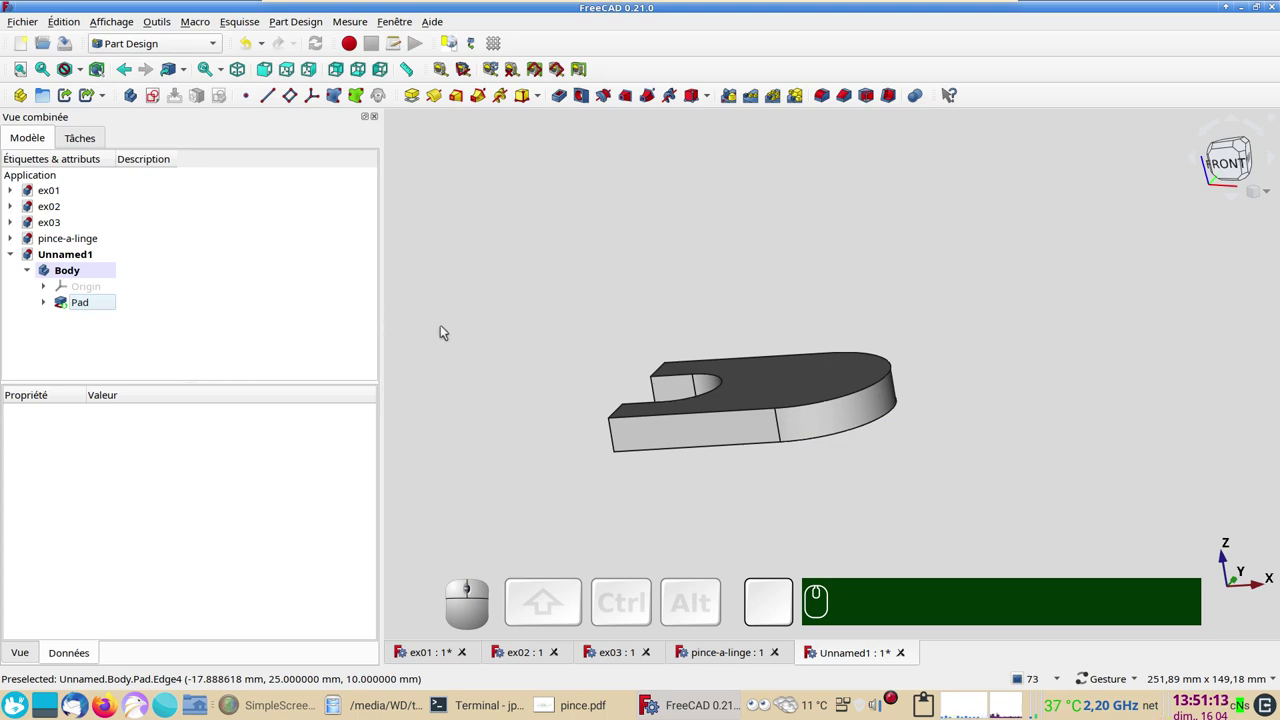
{"action": "left_click", "coordinate": [788, 377]}
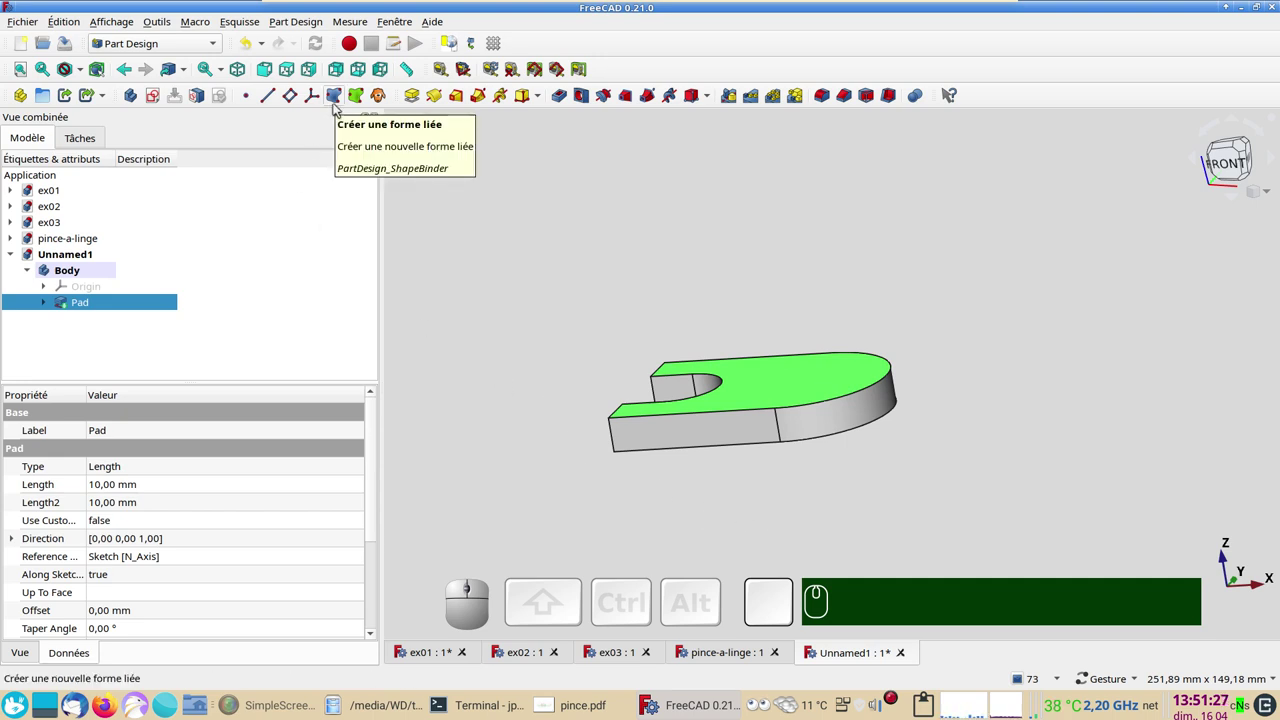
{"action": "left_click", "coordinate": [483, 287]}
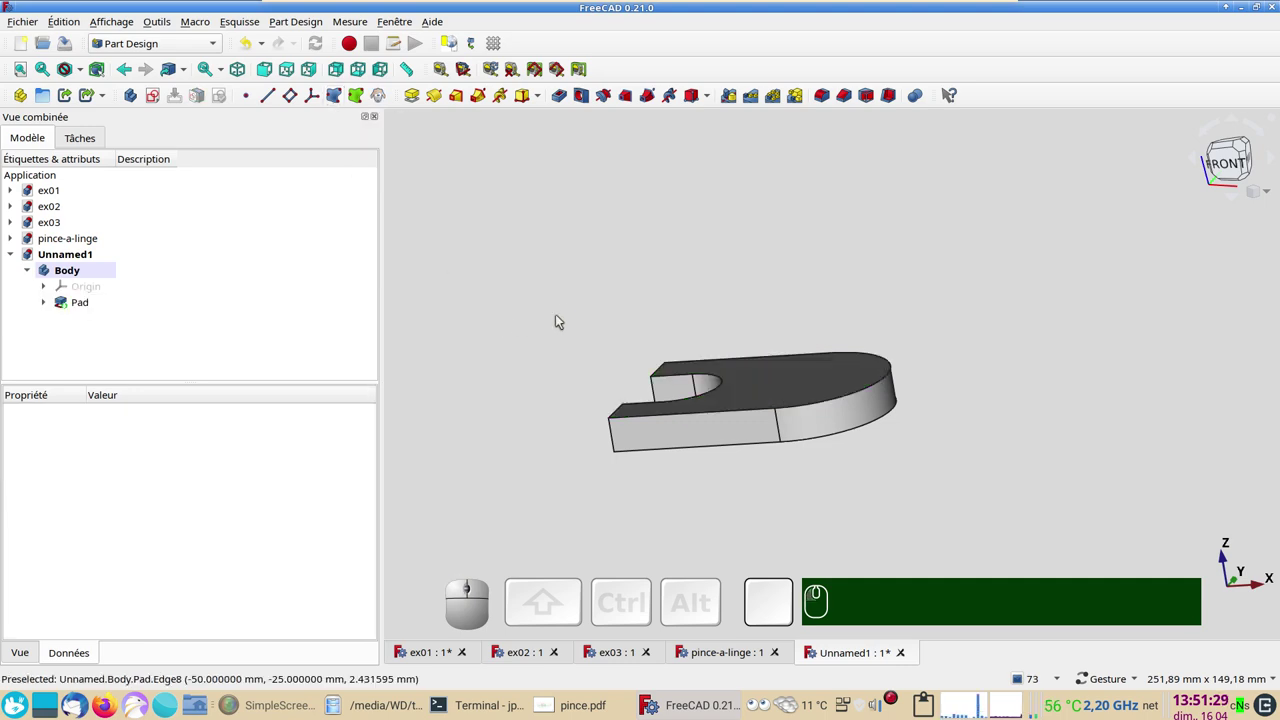
{"action": "left_click", "coordinate": [528, 242]}
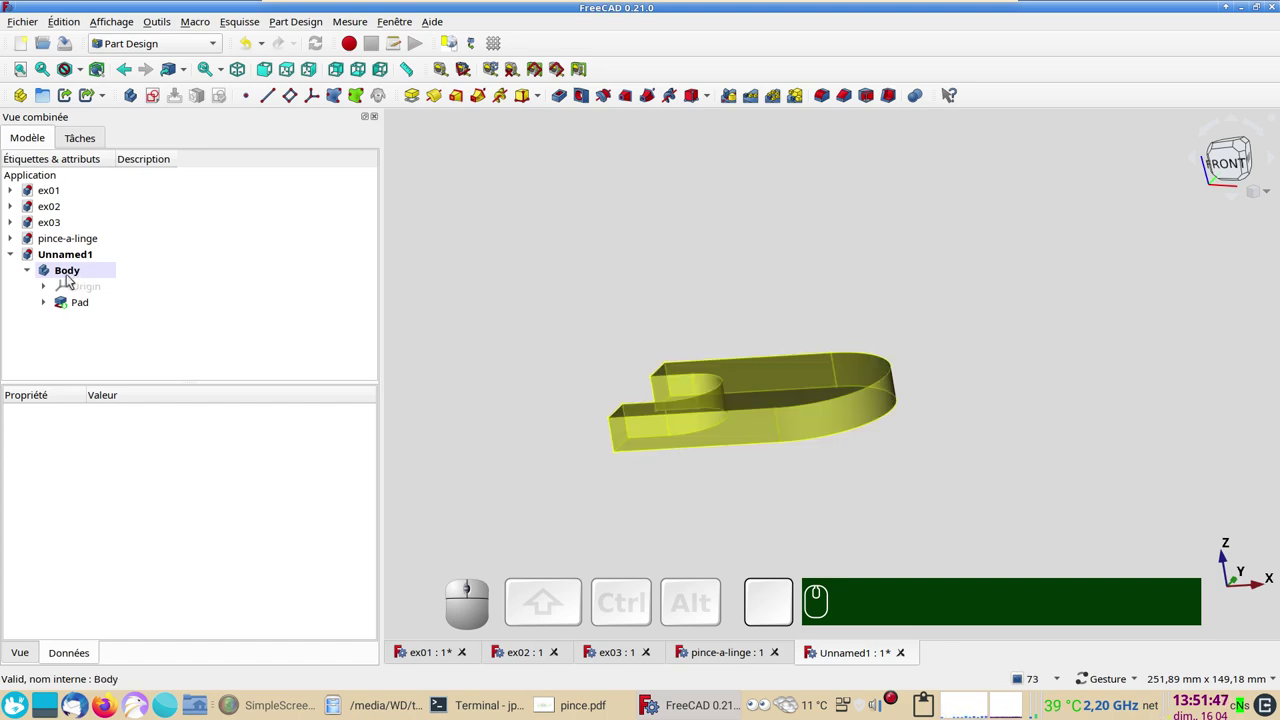
- Create a new sketch Sketch001 attached to XY_Plane of the body
{"action": "left_click", "coordinate": [158, 89]}
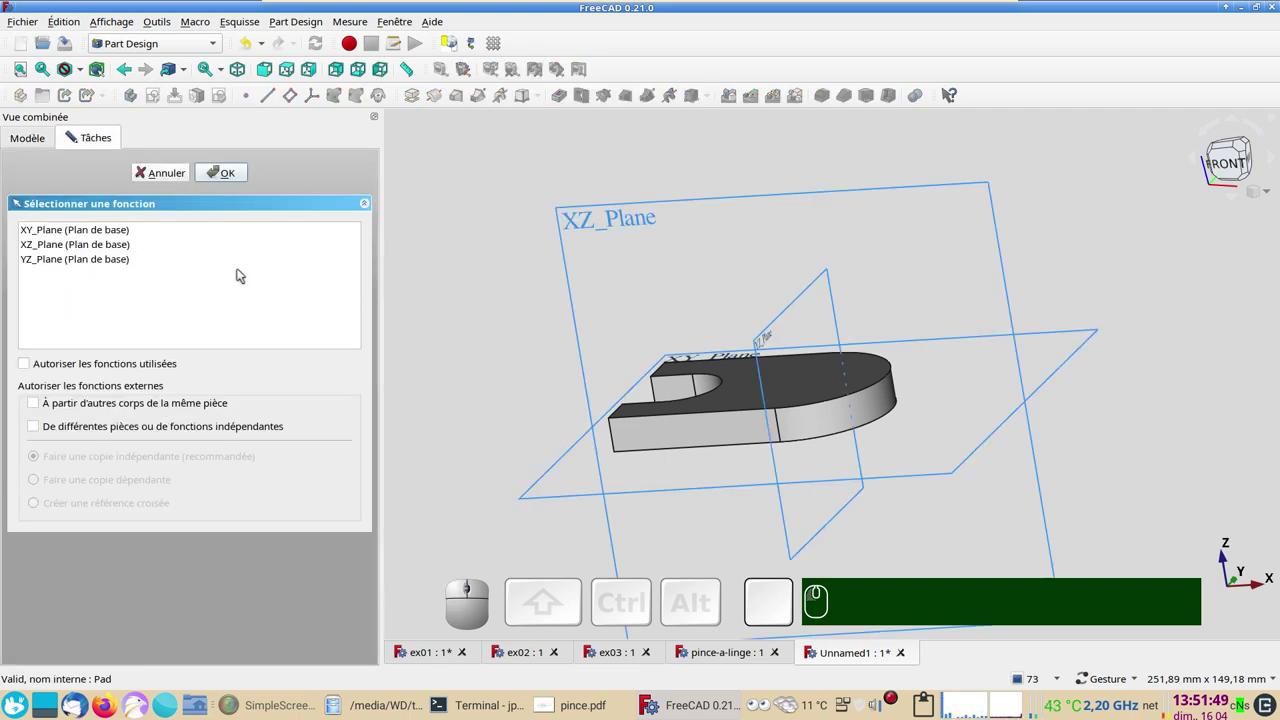
{"action": "left_click_drag", "start_coordinate": [745, 272], "coordinate": [677, 318]}
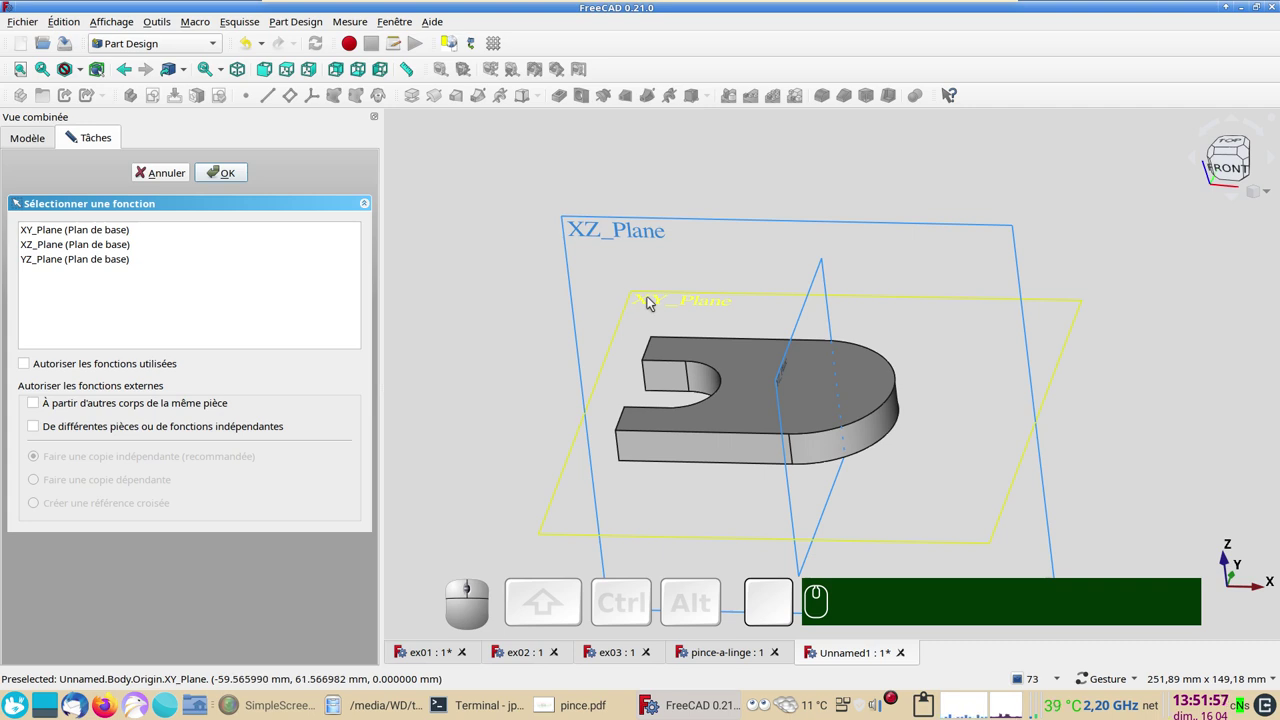
{"action": "left_click", "coordinate": [653, 297]}
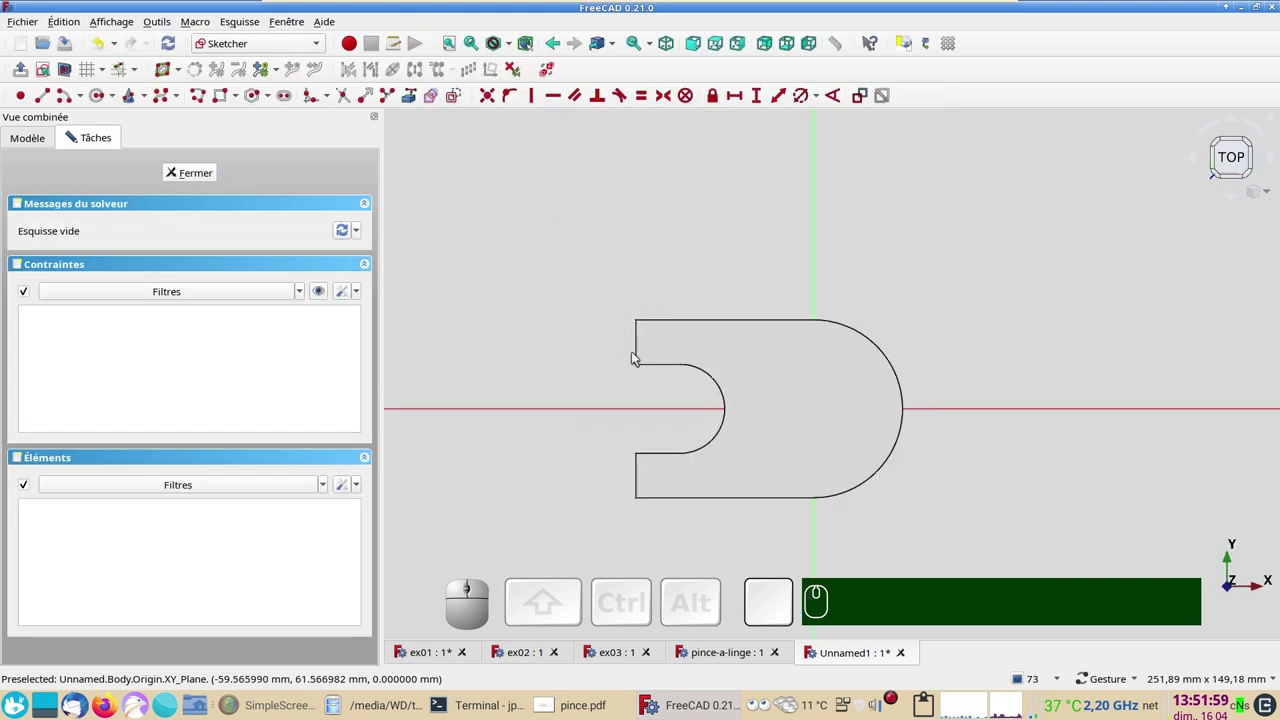
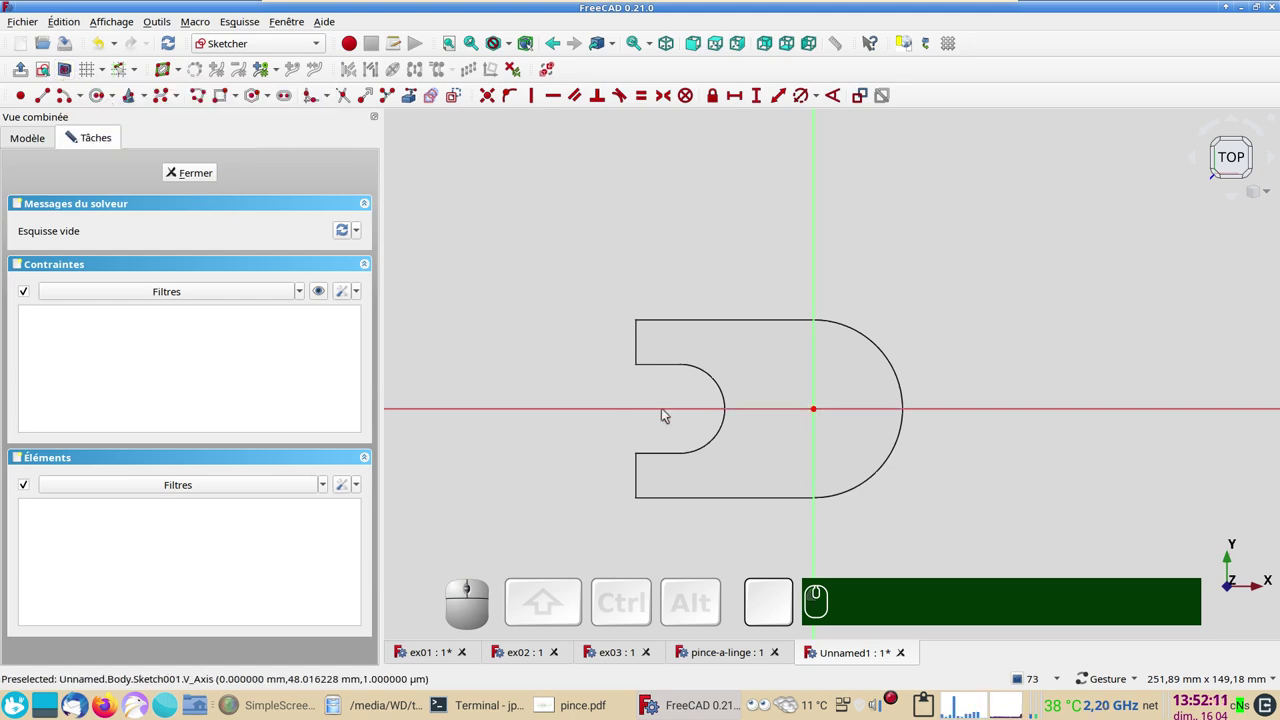
{"action": "left_click", "coordinate": [870, 536]}
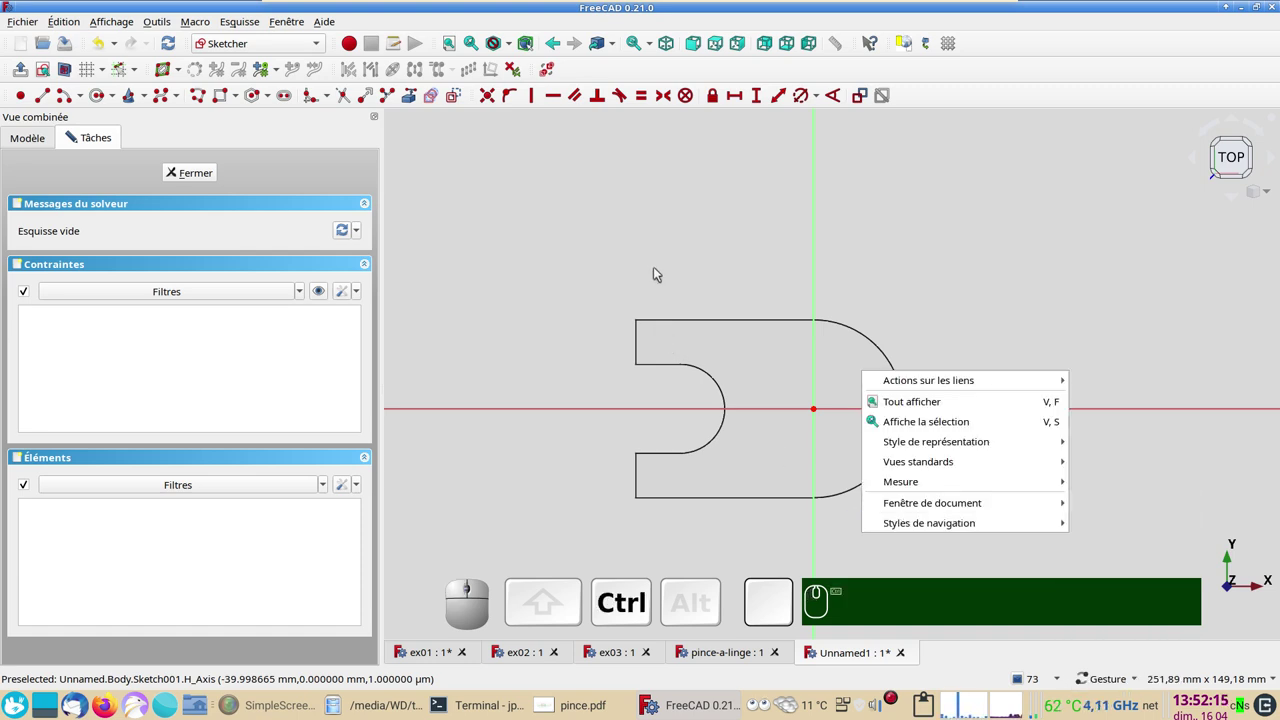
- Orbit around the new sketch and toggle between full solid and section view of the pad
{"action": "left_click_drag", "start_coordinate": [614, 302], "coordinate": [710, 406]}
{"action": "left_click_drag", "start_coordinate": [714, 425], "coordinate": [712, 360]}
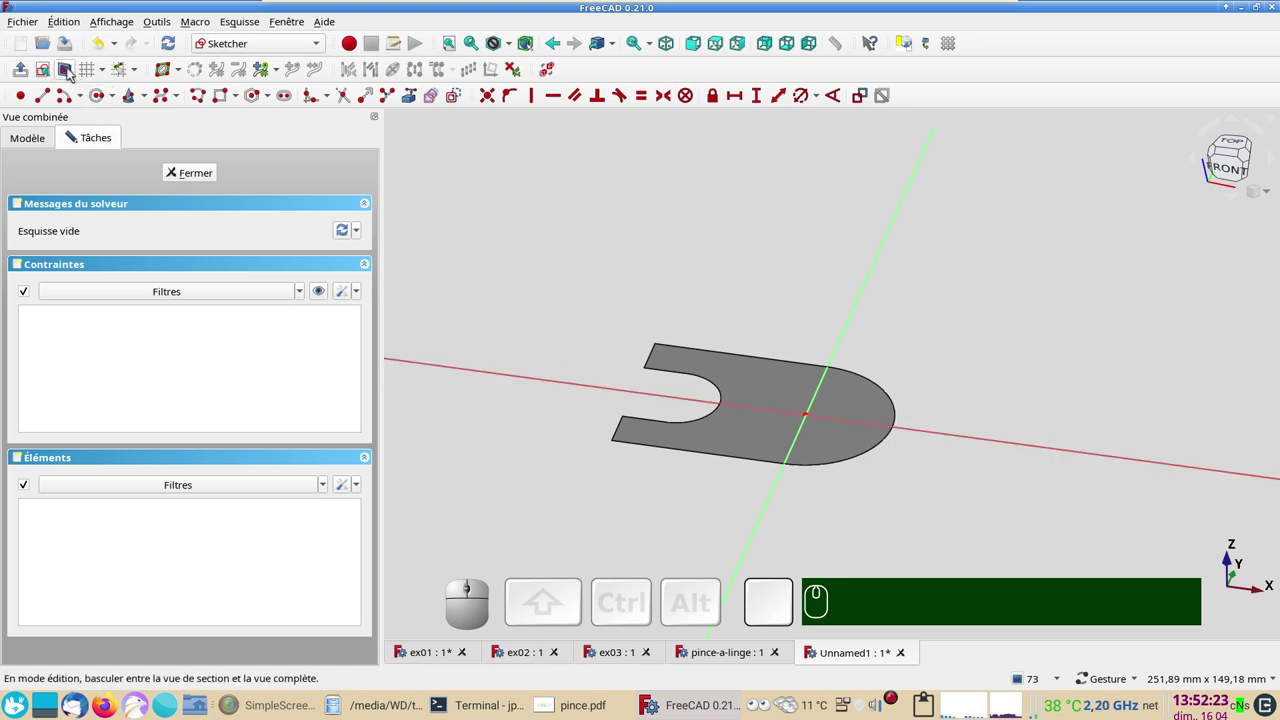
{"action": "left_click", "coordinate": [73, 68]}
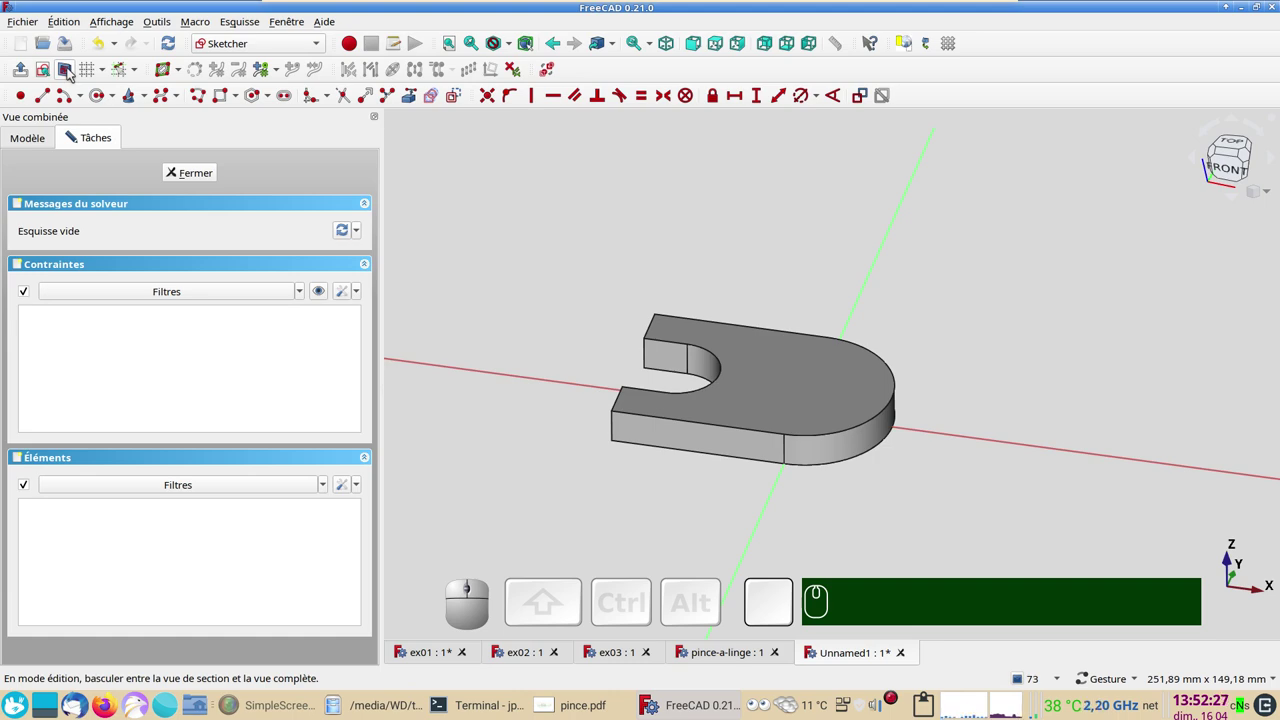
{"action": "left_click", "coordinate": [73, 68]}
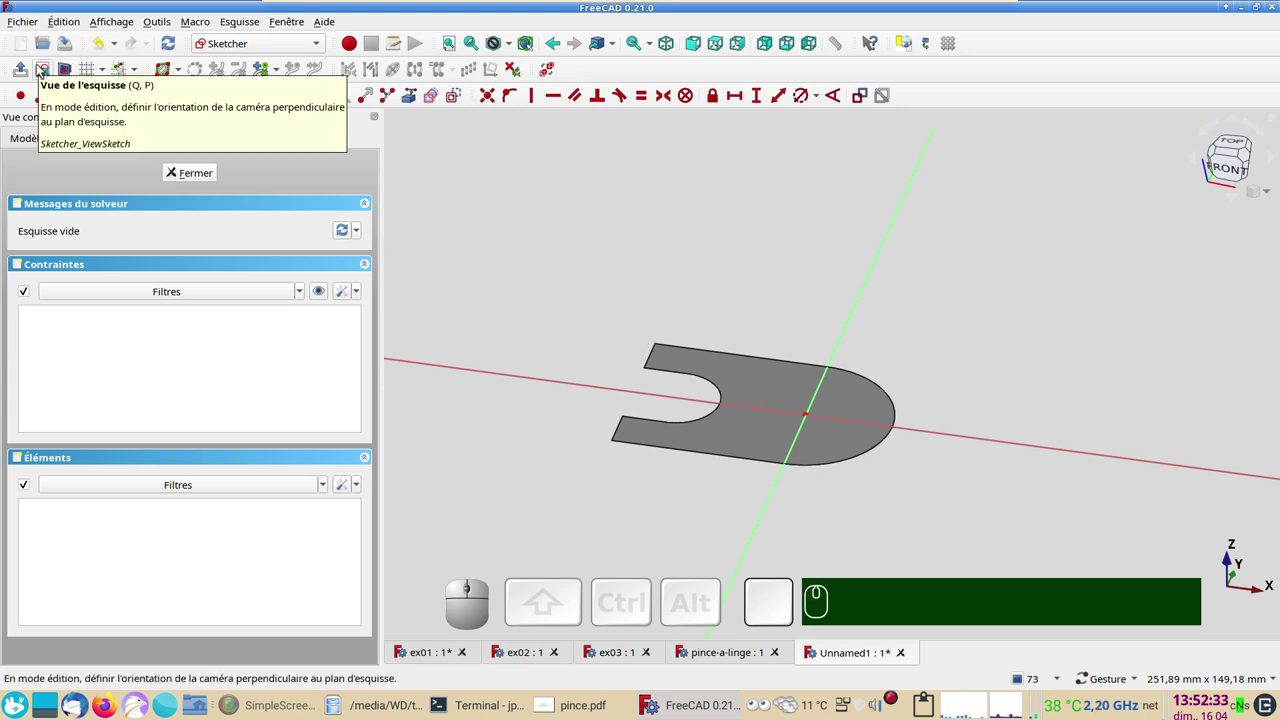
- View the sketch from above and constrain the origin circle to a 20 mm diameter
{"action": "left_click", "coordinate": [44, 72]}
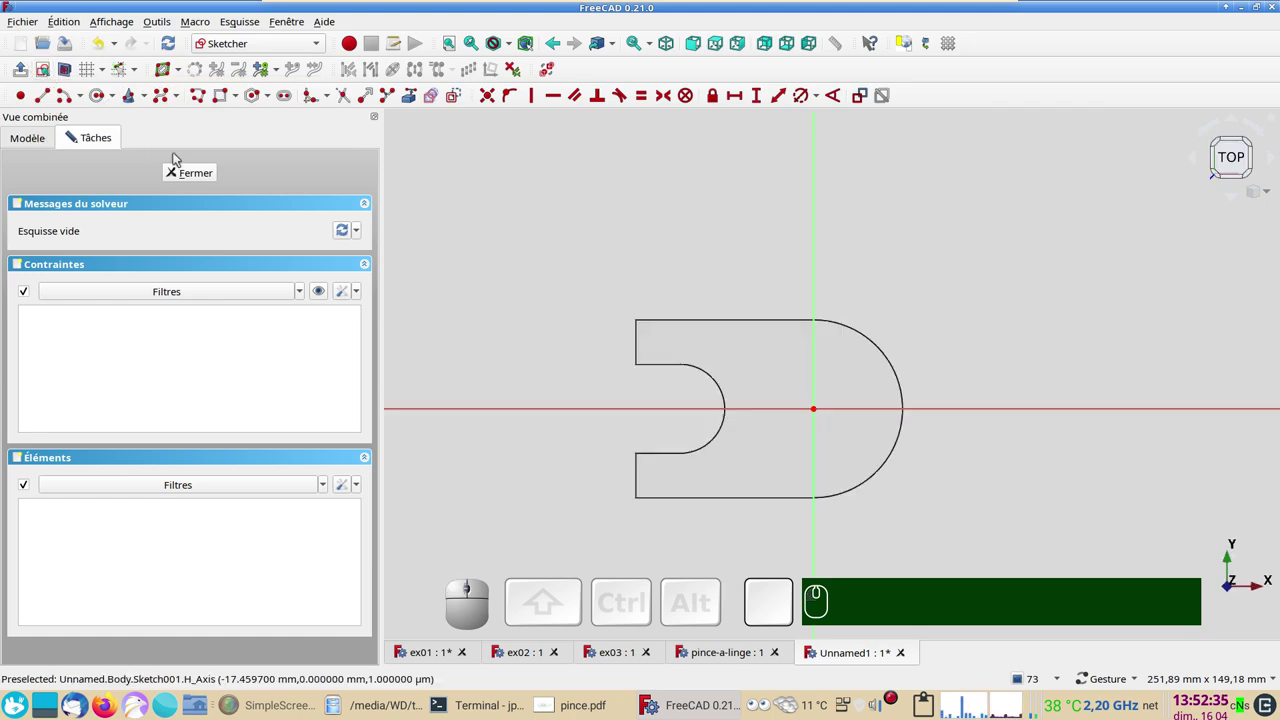
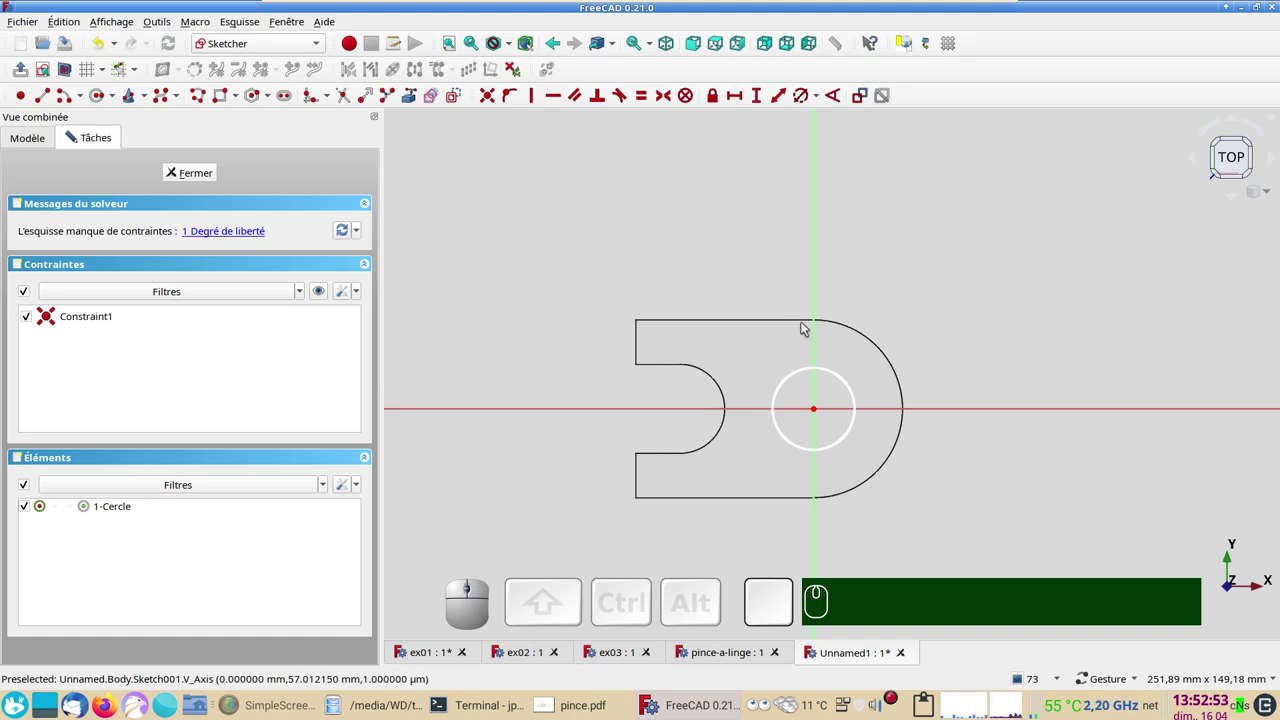
{"action": "left_click", "coordinate": [839, 373]}
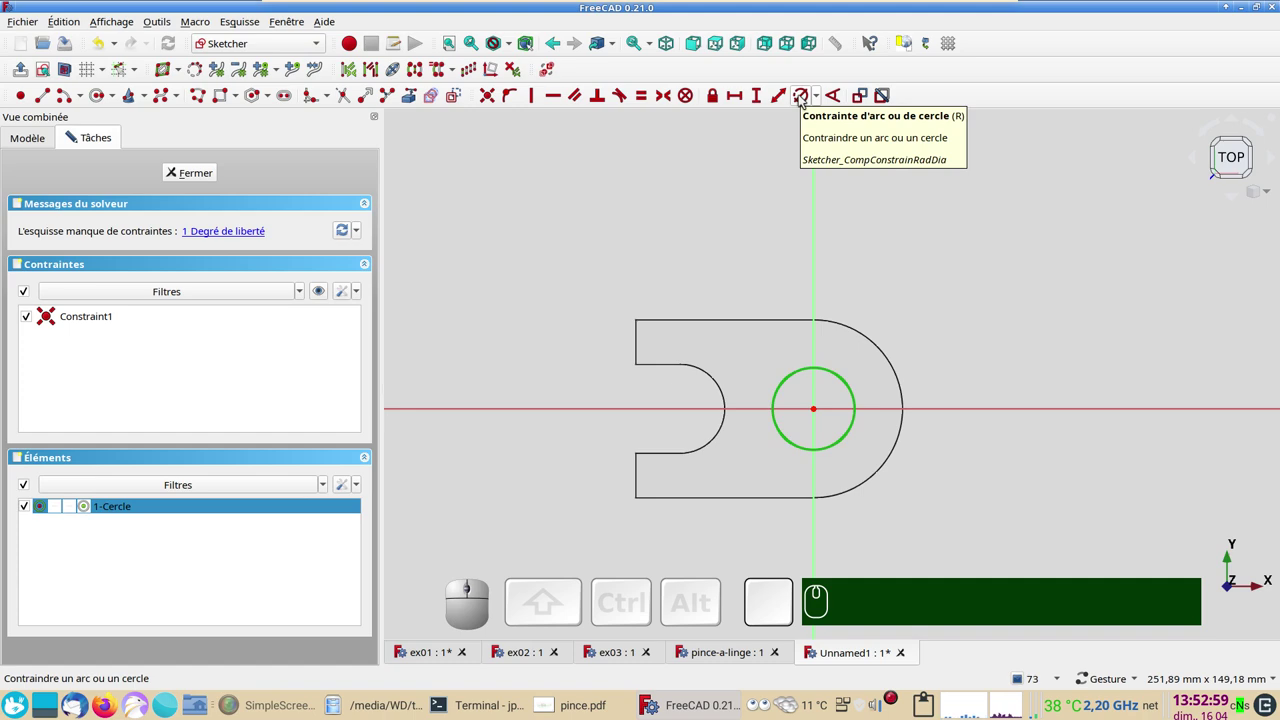
{"action": "left_click", "coordinate": [804, 95]}
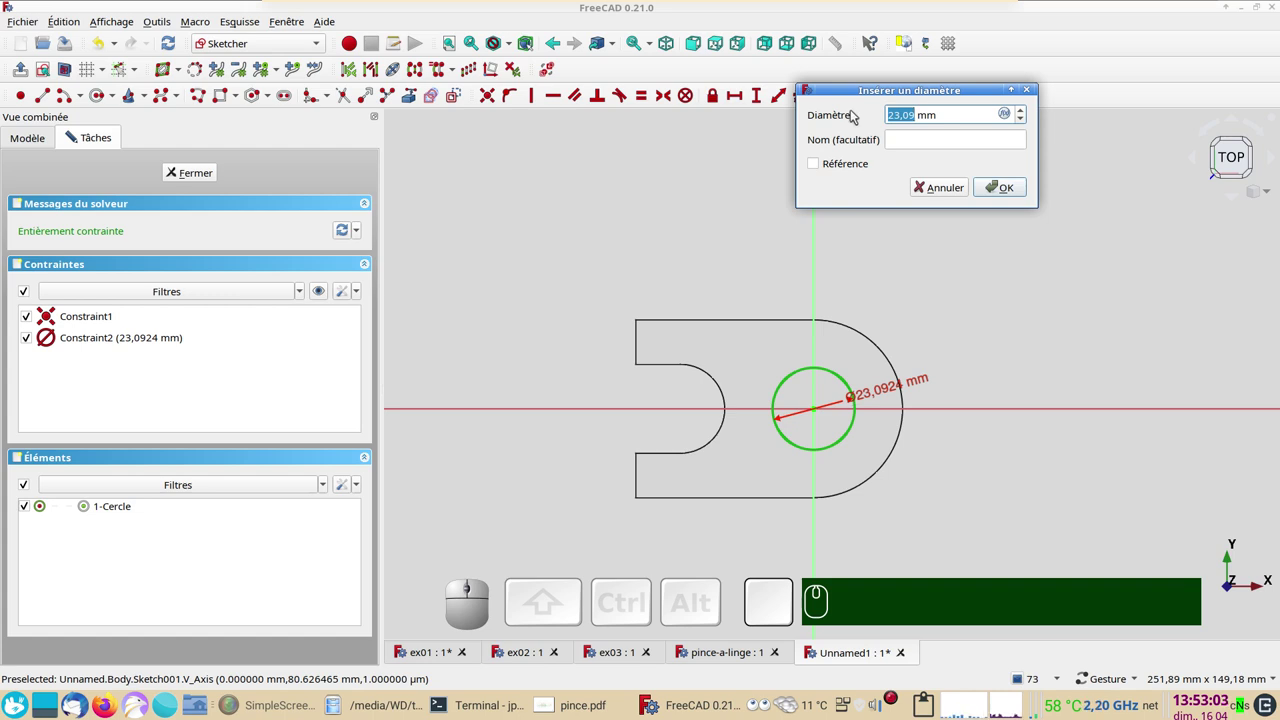
{"action": "key", "text": "KP_2"}
{"action": "key", "text": "KP_0"}
{"action": "key", "text": "KP_Enter"}
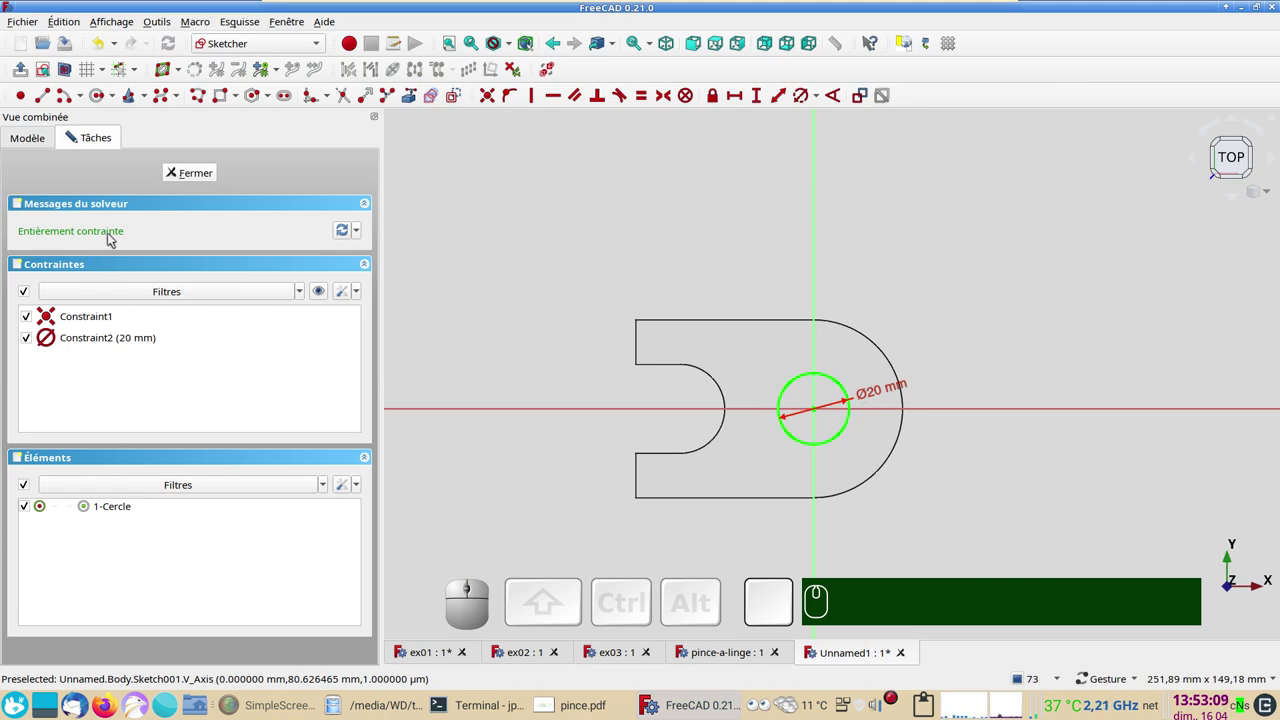
- Close the sketch, orbit the part and select the circle sketch Sketch001 for padding
{"action": "left_click", "coordinate": [195, 180]}
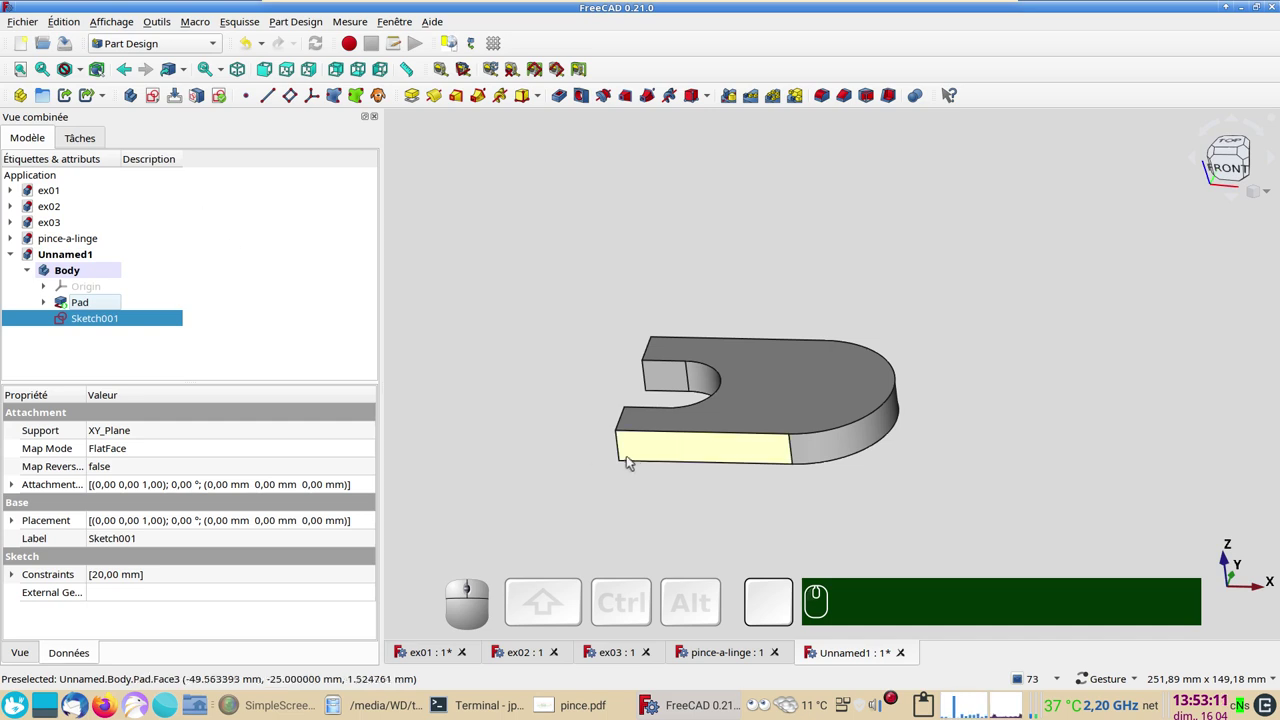
{"action": "left_click_drag", "start_coordinate": [773, 512], "coordinate": [360, 430]}
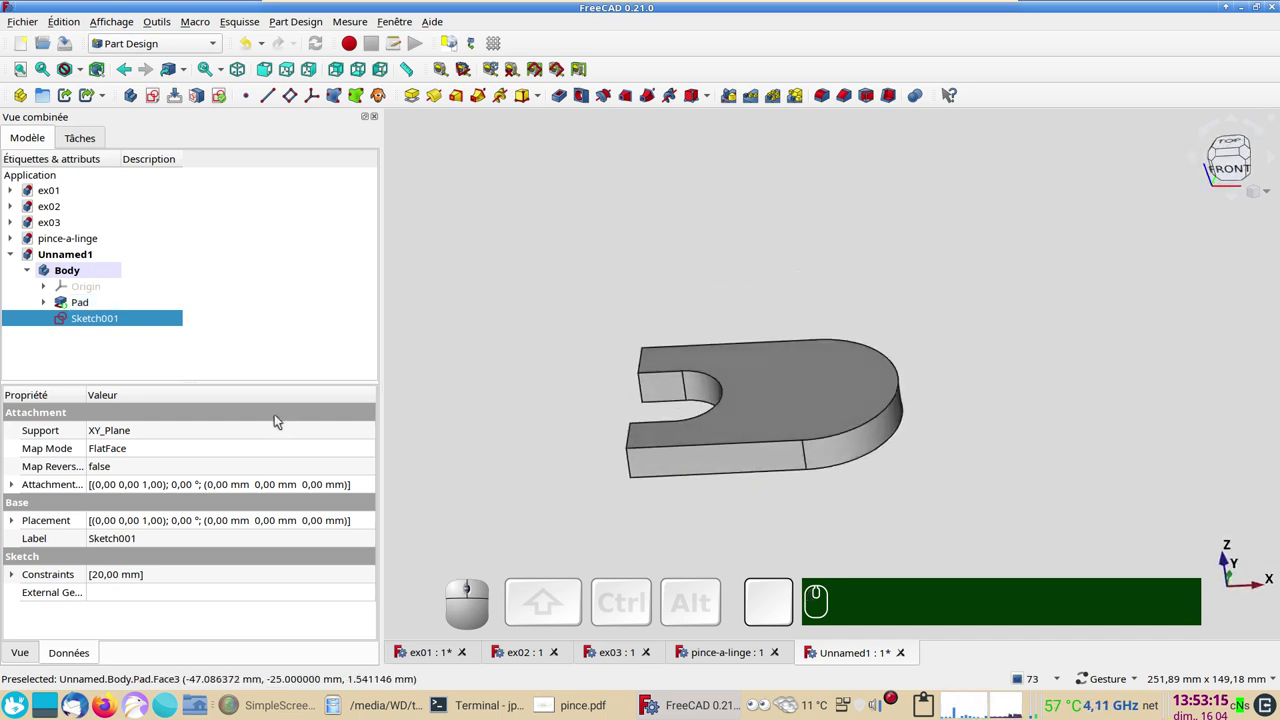
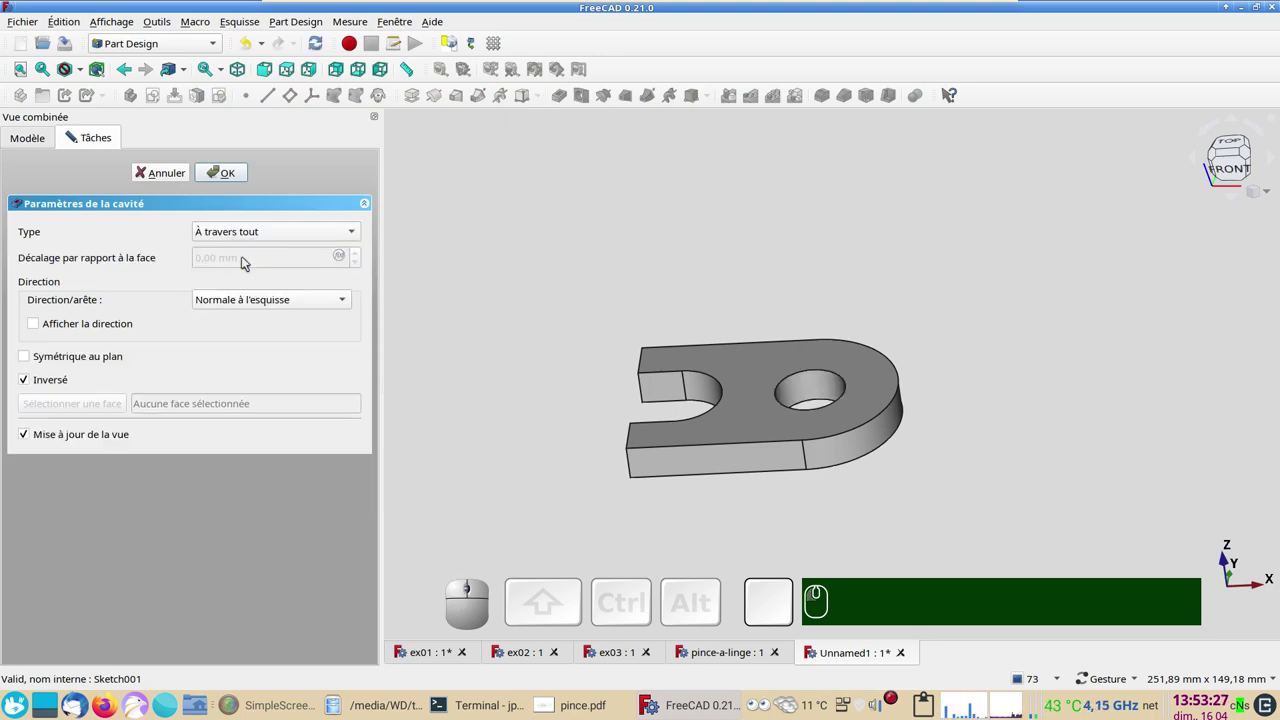
{"action": "left_click", "coordinate": [171, 176]}
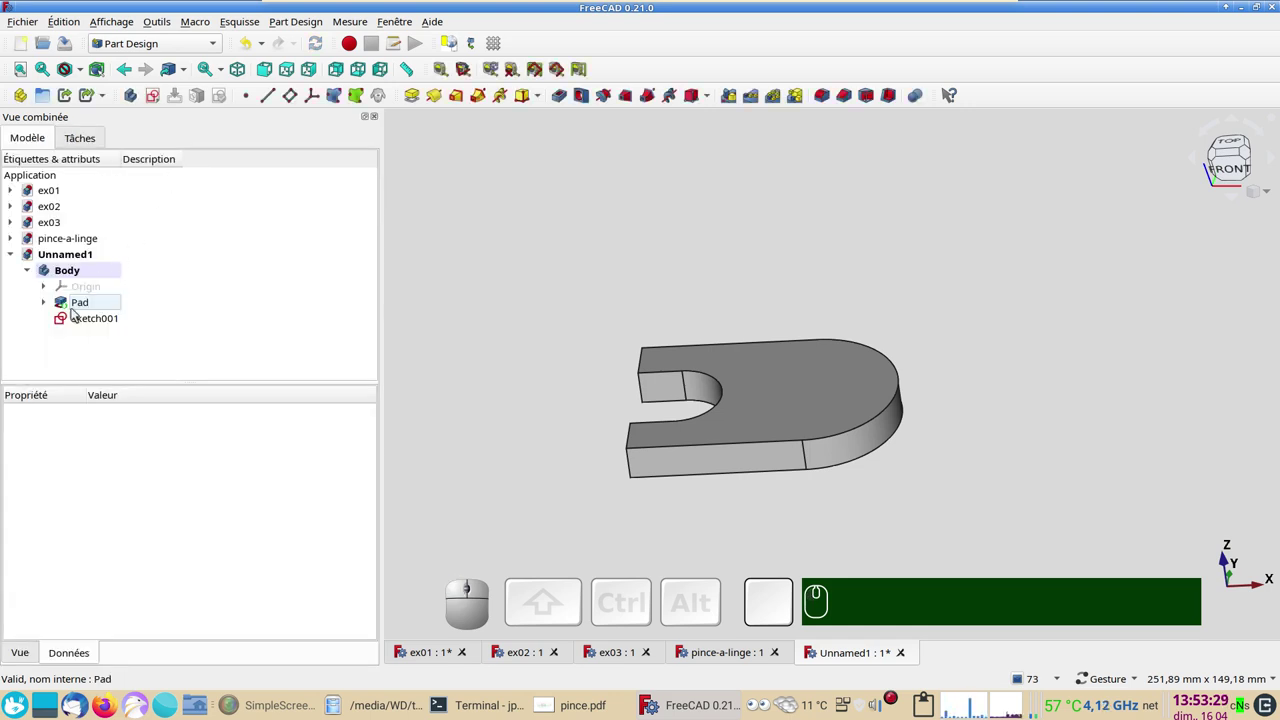
{"action": "left_click", "coordinate": [81, 315]}
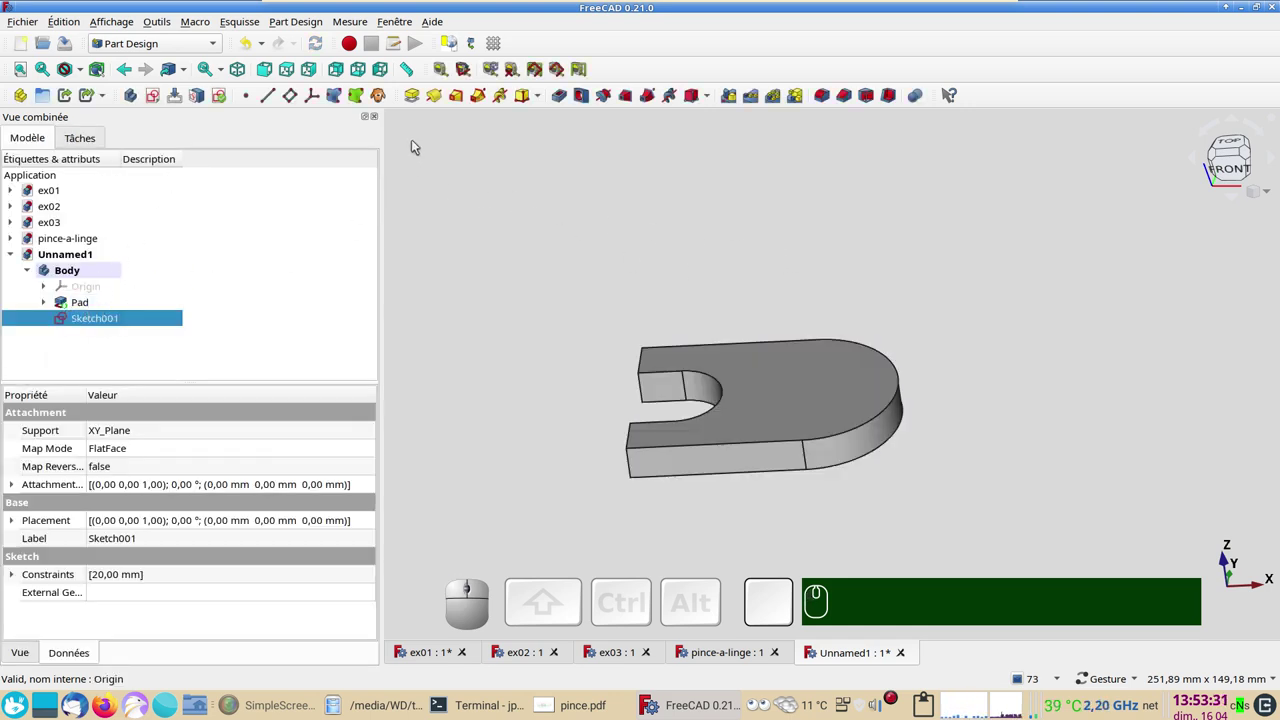
- Start a Pad of the circle sketch and enter a length of 100 mm
{"action": "left_click", "coordinate": [415, 94]}
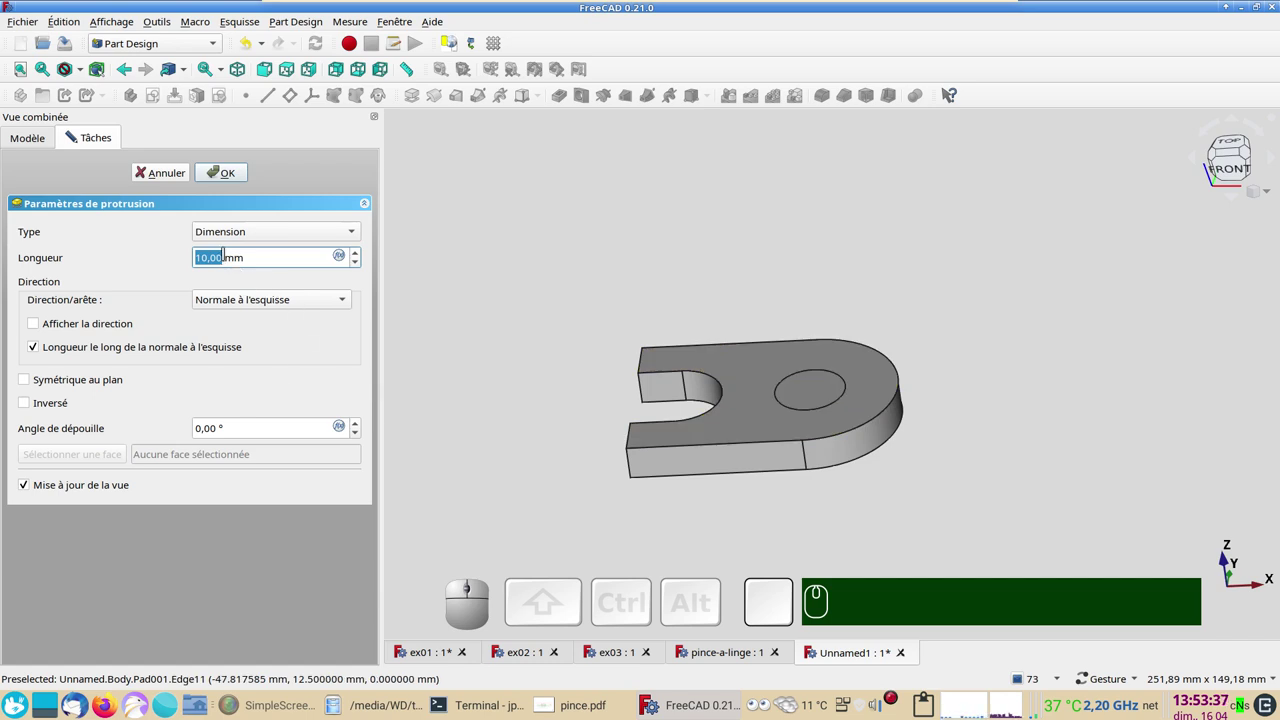
{"action": "key", "text": "KP_1"}
{"action": "key", "text": "KP_1"}
{"action": "key", "text": "KP_0"}
{"action": "key", "text": "KP_0"}
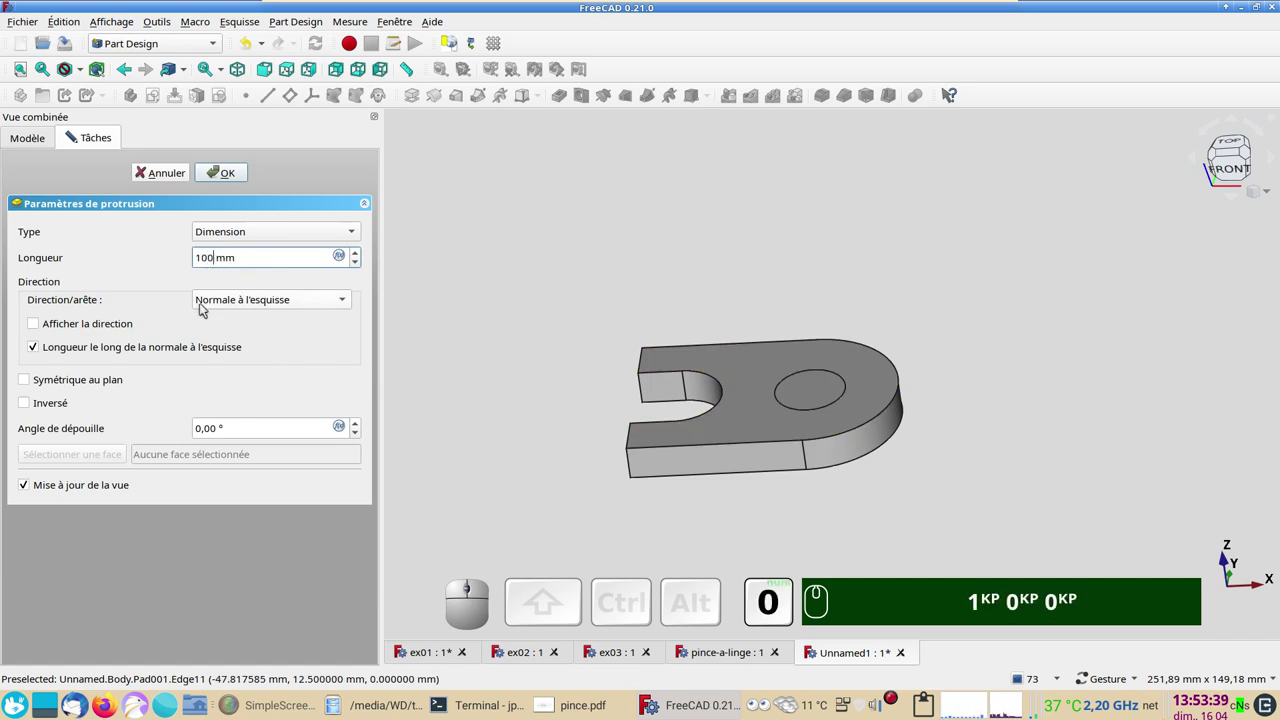
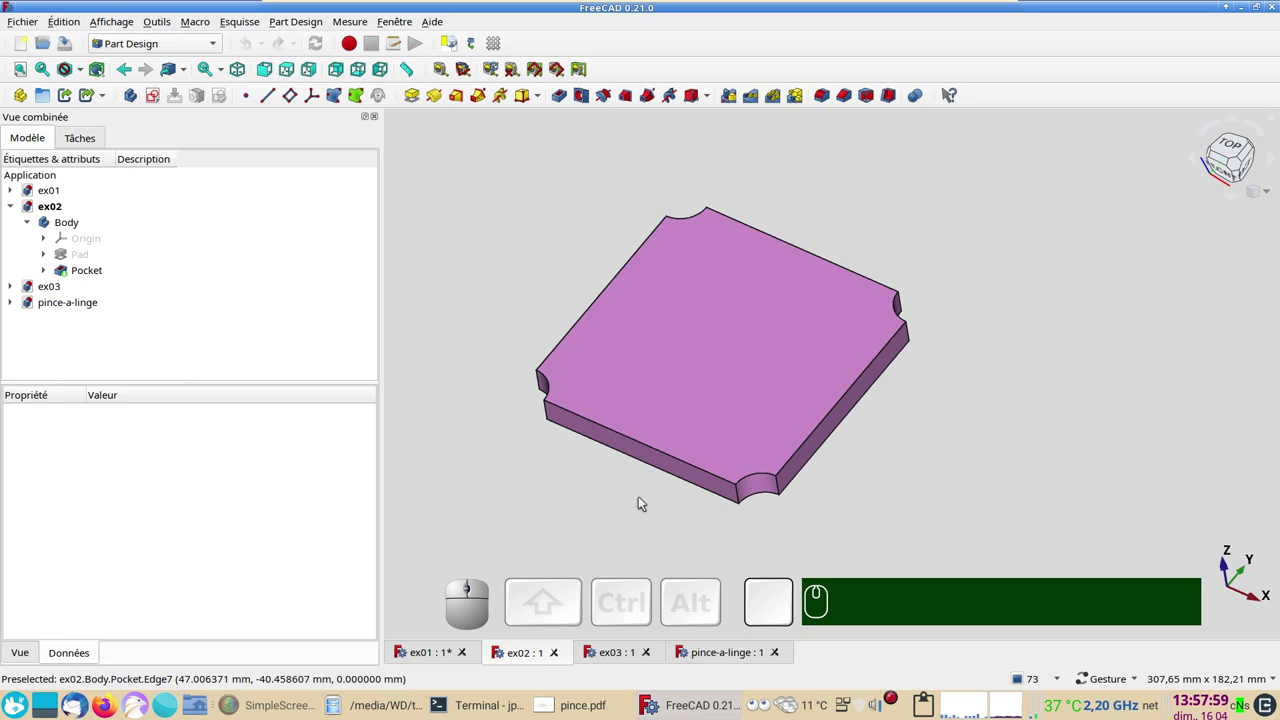
- Create a new Body in Unnamed1 and start a sketch on its XY plane
{"action": "left_click", "coordinate": [18, 44]}
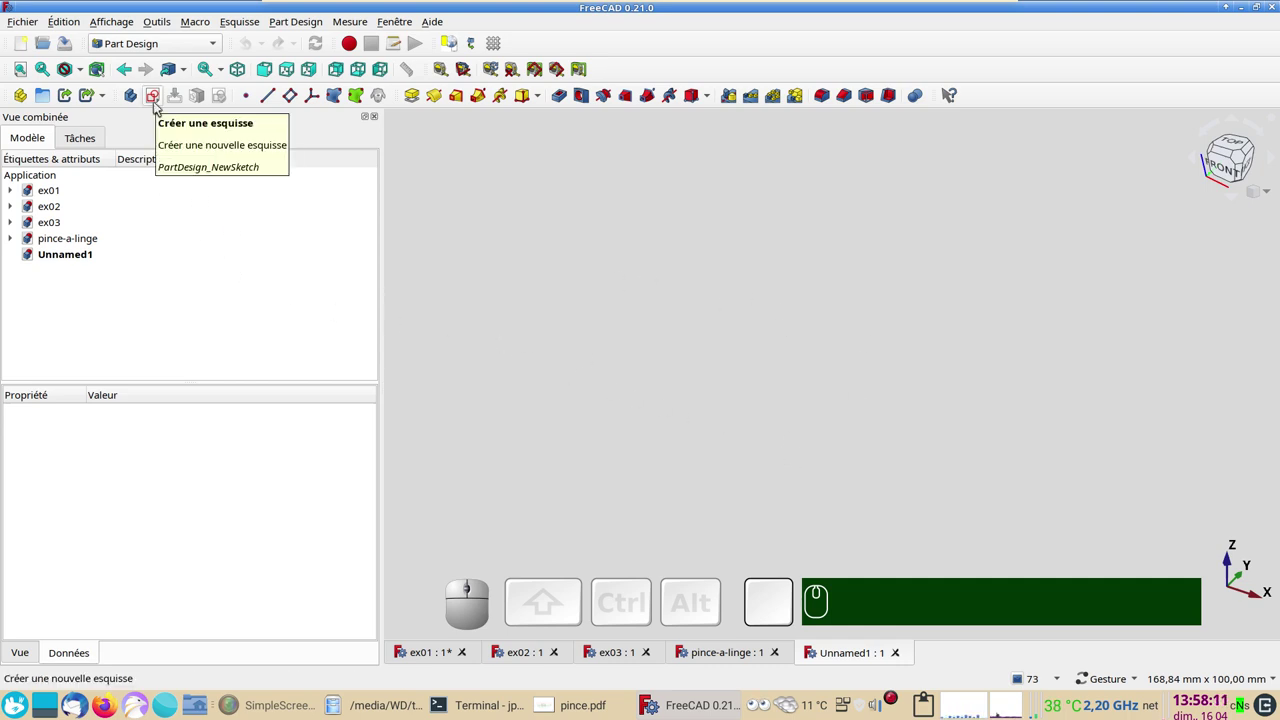
{"action": "left_click", "coordinate": [141, 102]}
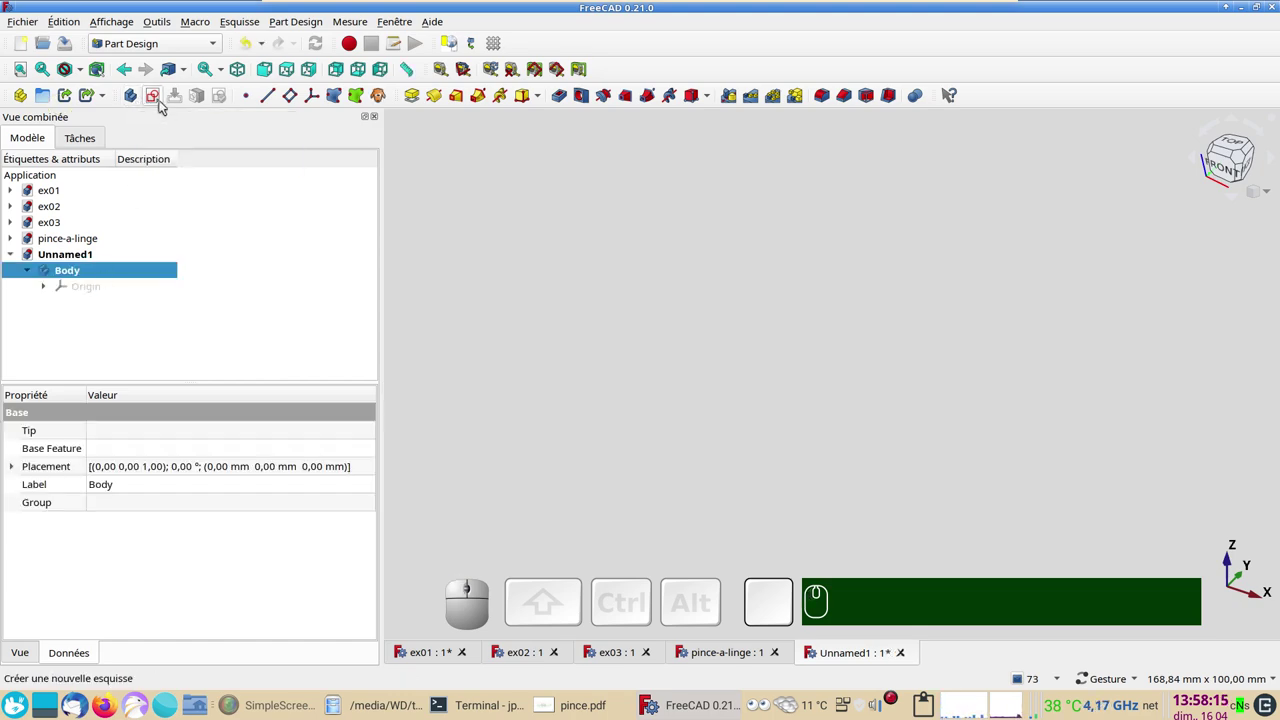
{"action": "left_click", "coordinate": [163, 99]}
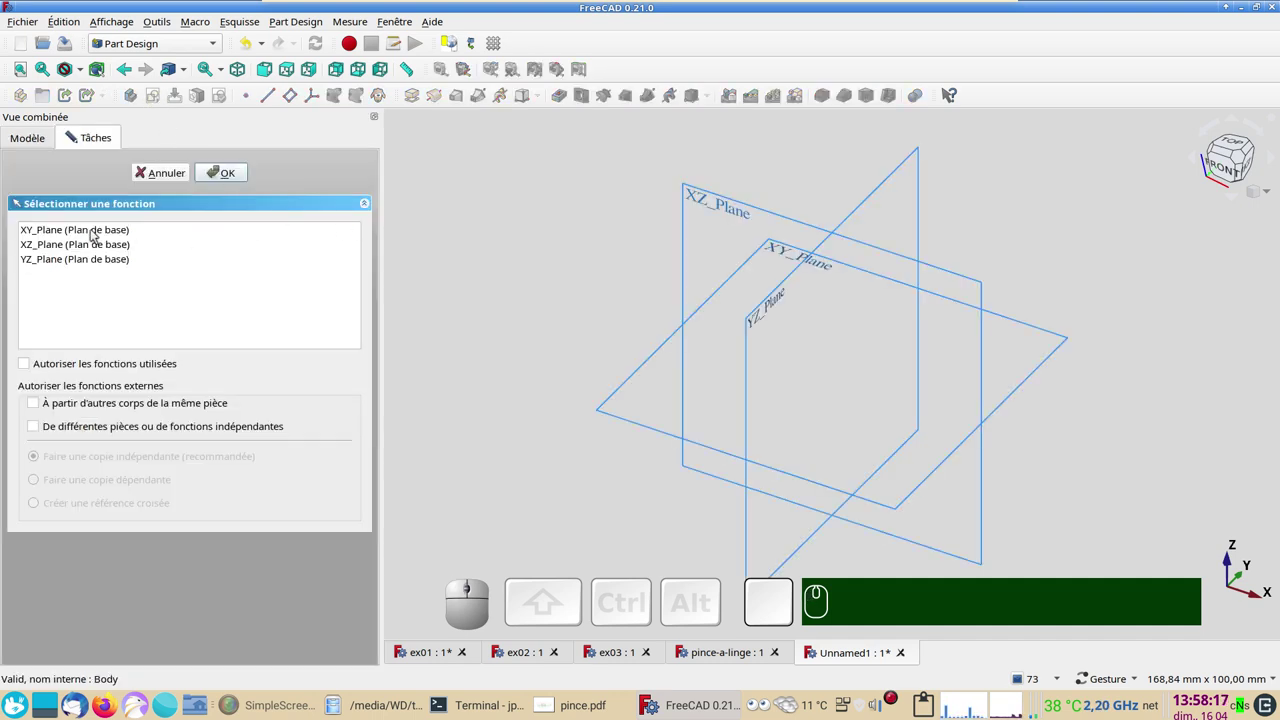
{"action": "left_click", "coordinate": [96, 237]}
{"action": "left_click", "coordinate": [237, 168]}
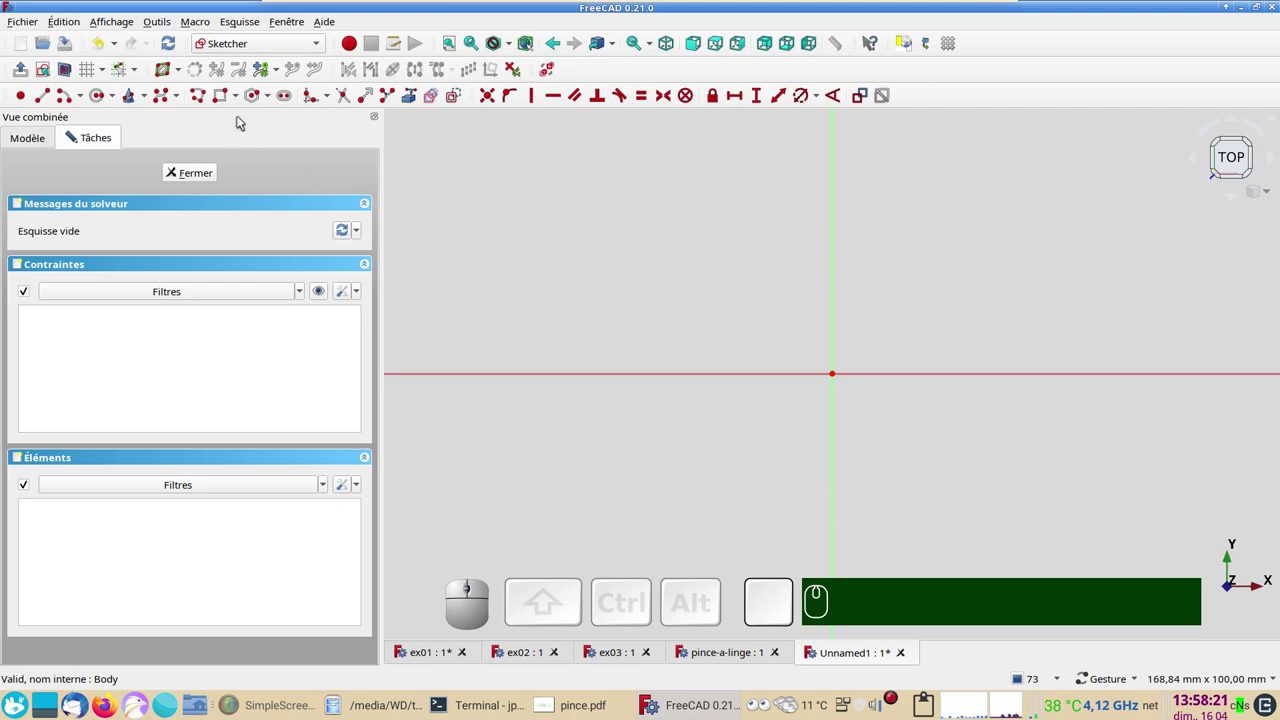
- Draw a rectangle and make its top corners symmetric about the vertical axis
{"action": "left_click", "coordinate": [244, 99]}
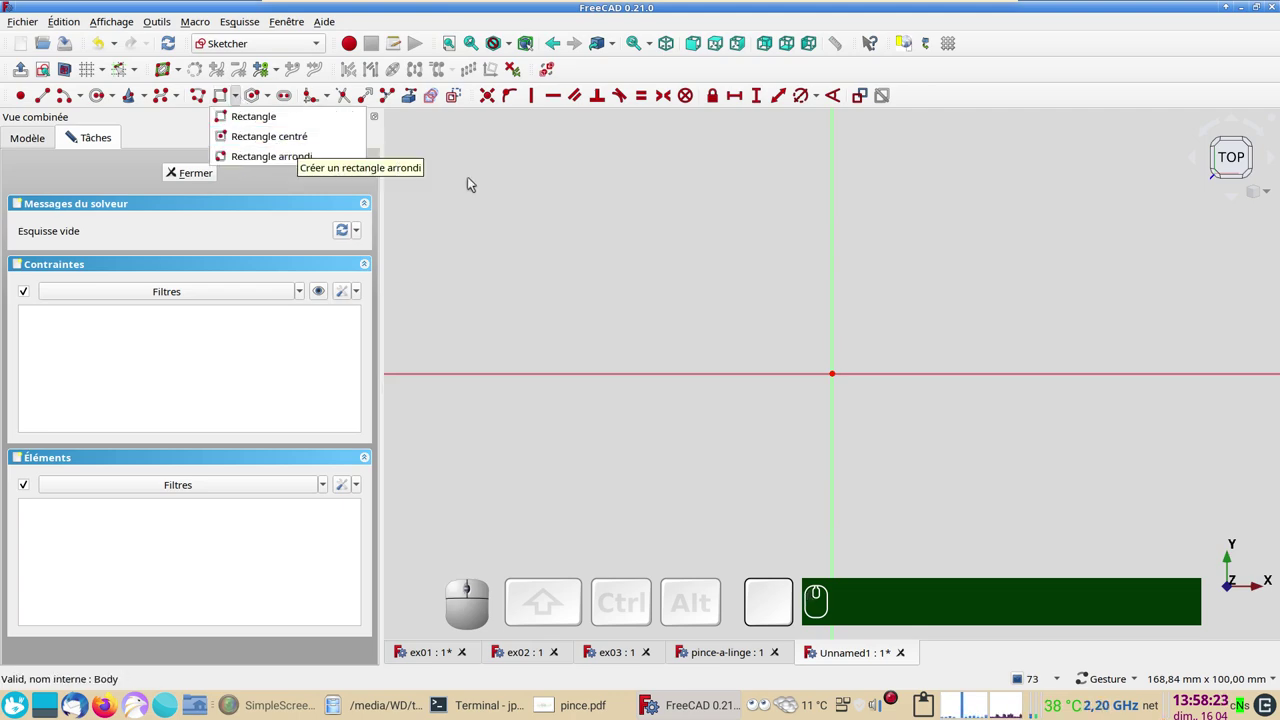
{"action": "left_click", "coordinate": [227, 100]}
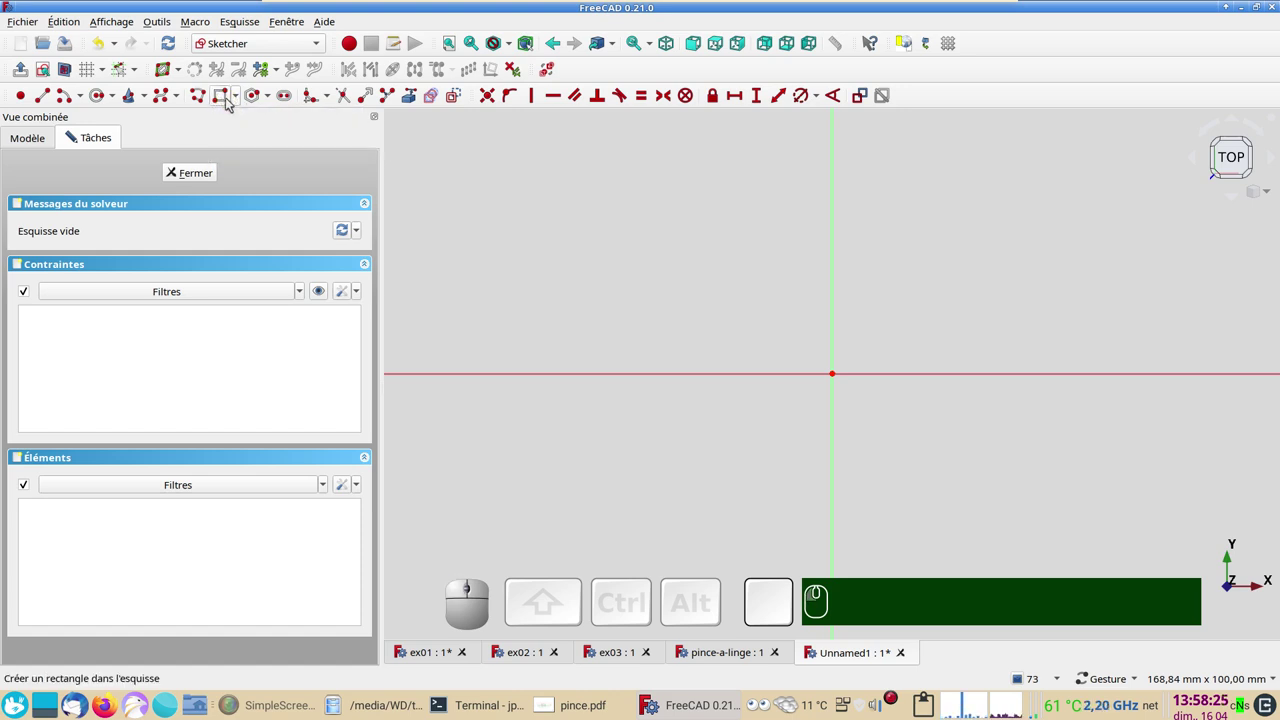
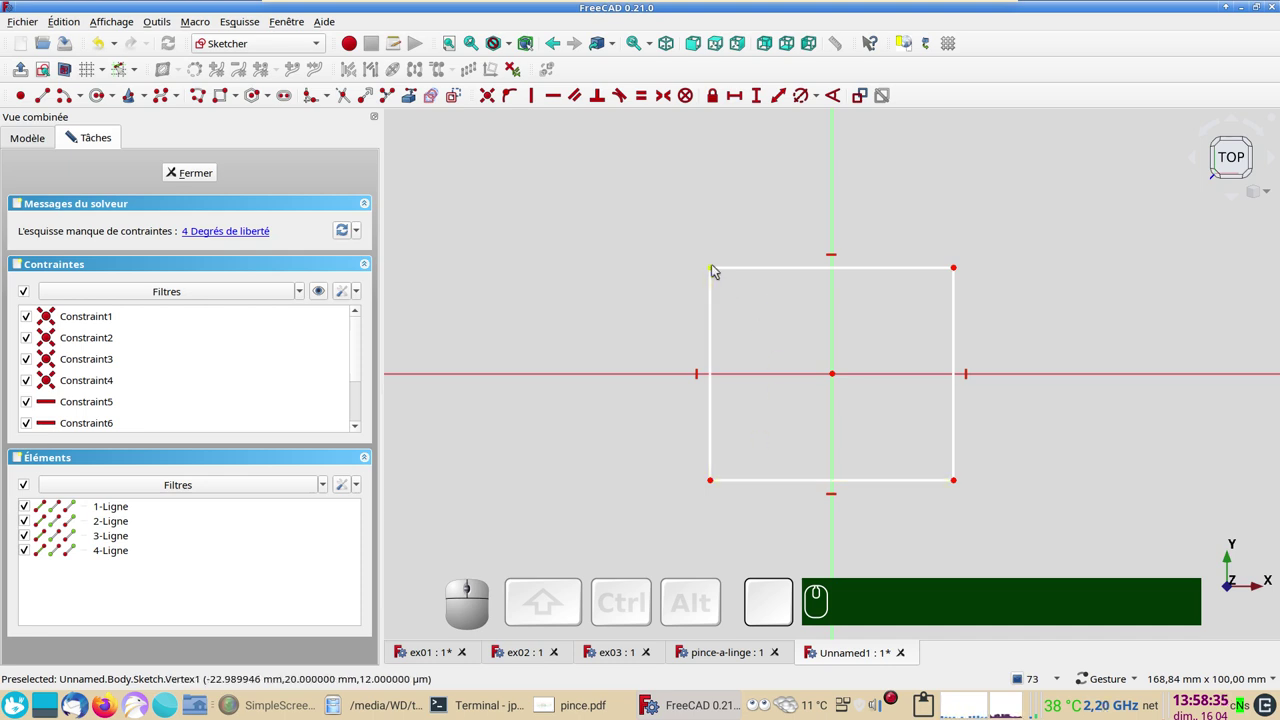
{"action": "left_click", "coordinate": [716, 266]}
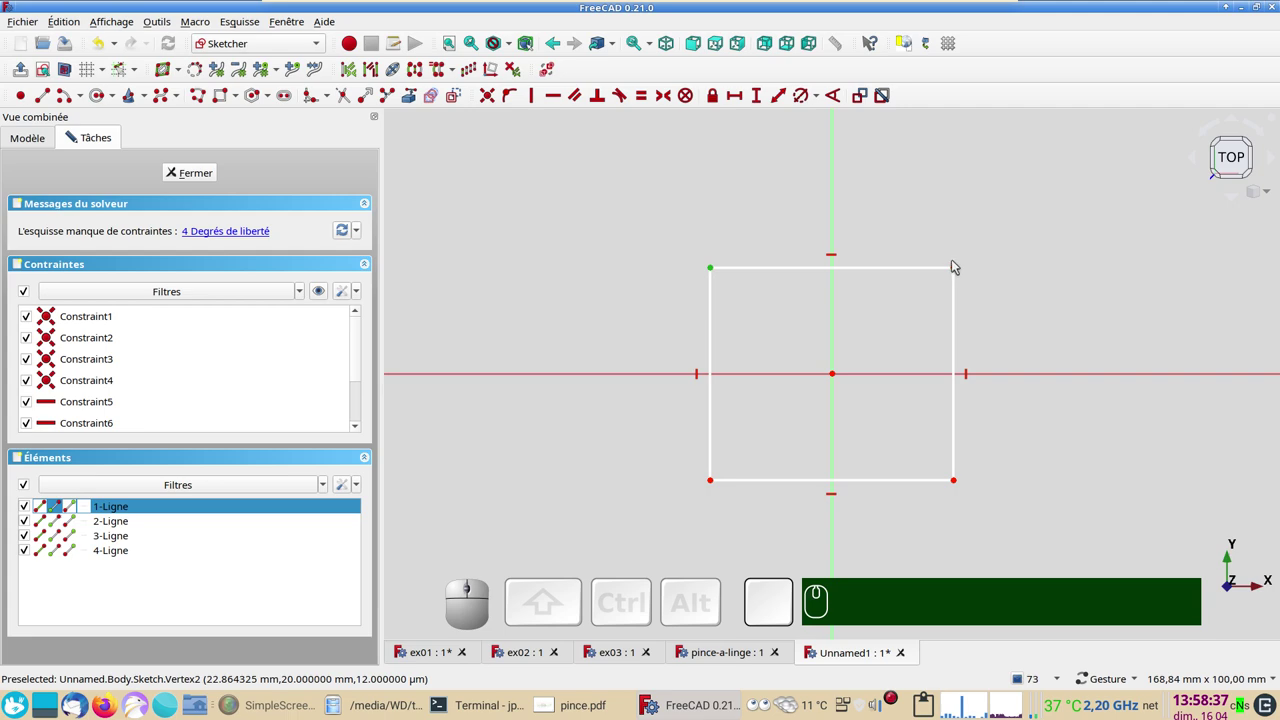
{"action": "left_click", "coordinate": [960, 269]}
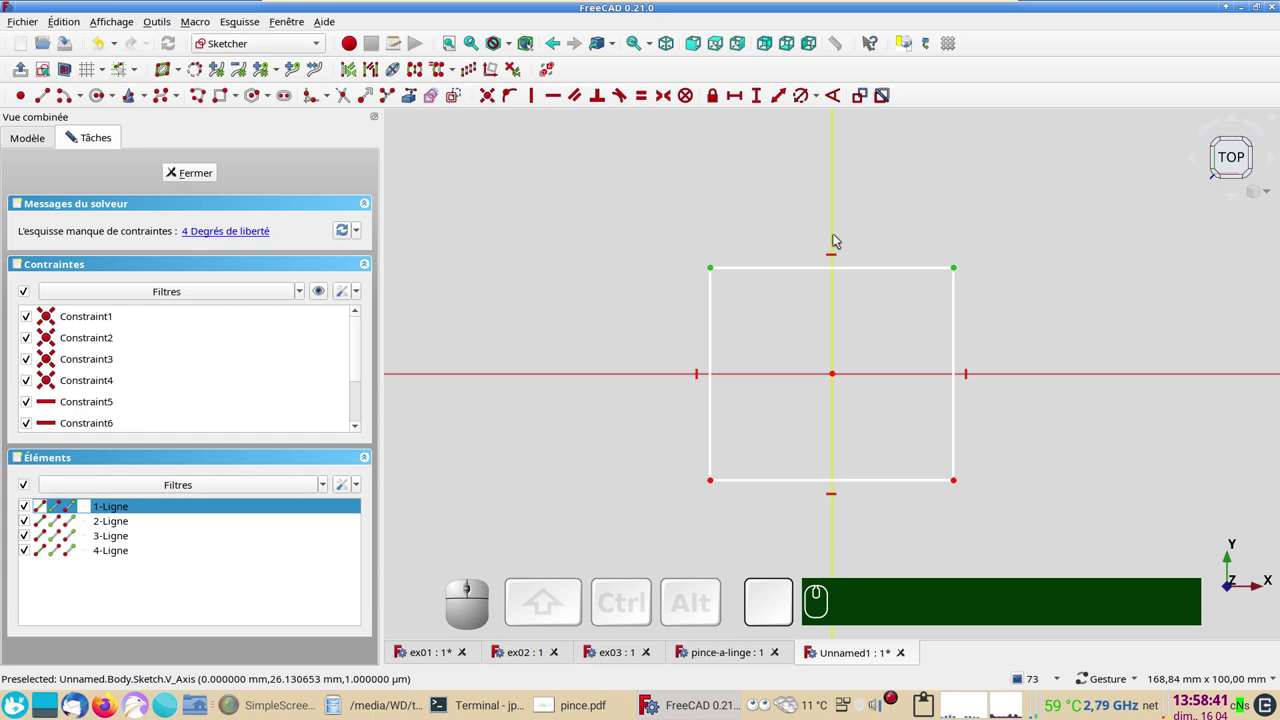
{"action": "left_click", "coordinate": [839, 233]}
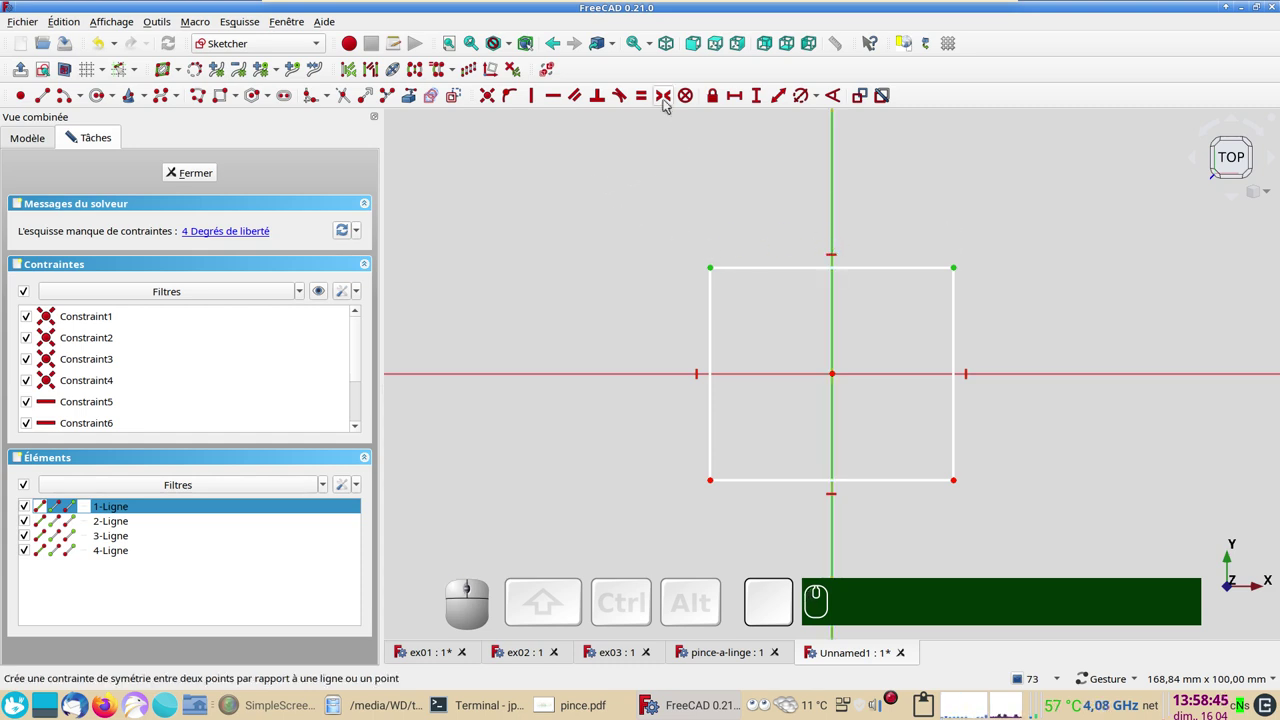
{"action": "key", "text": "s"}
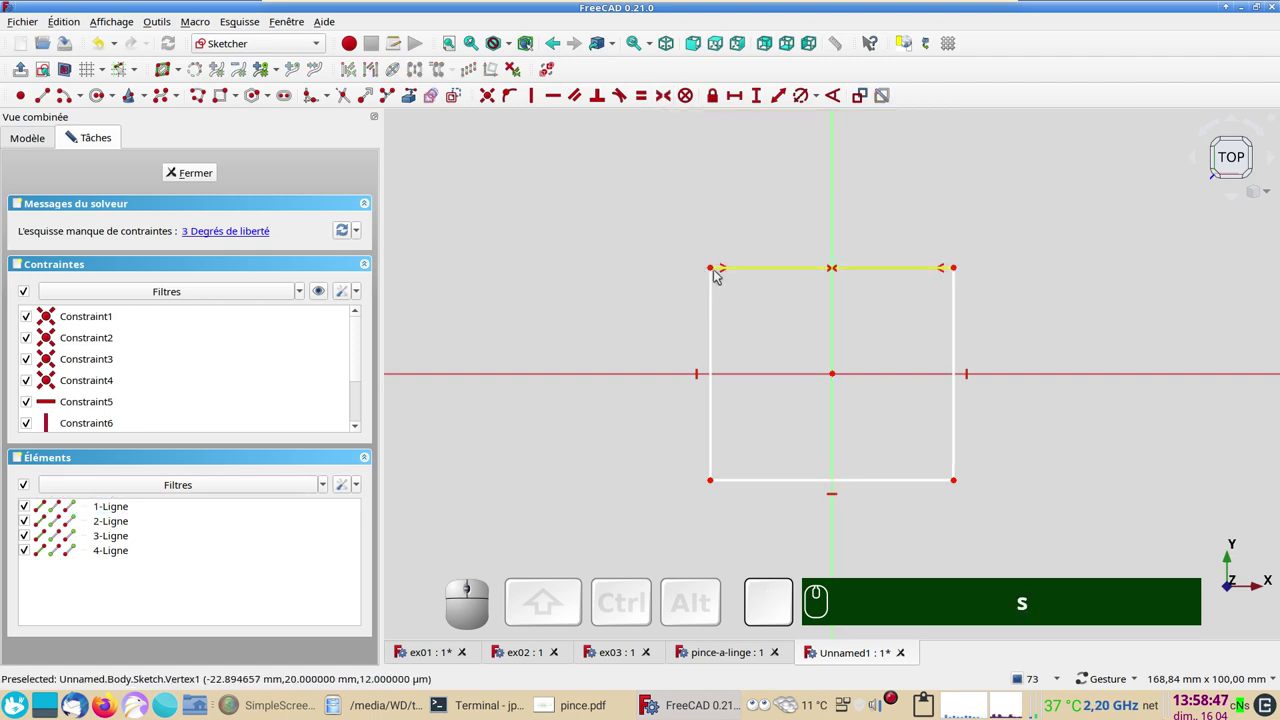
{"action": "left_click_drag", "start_coordinate": [717, 266], "coordinate": [648, 514]}
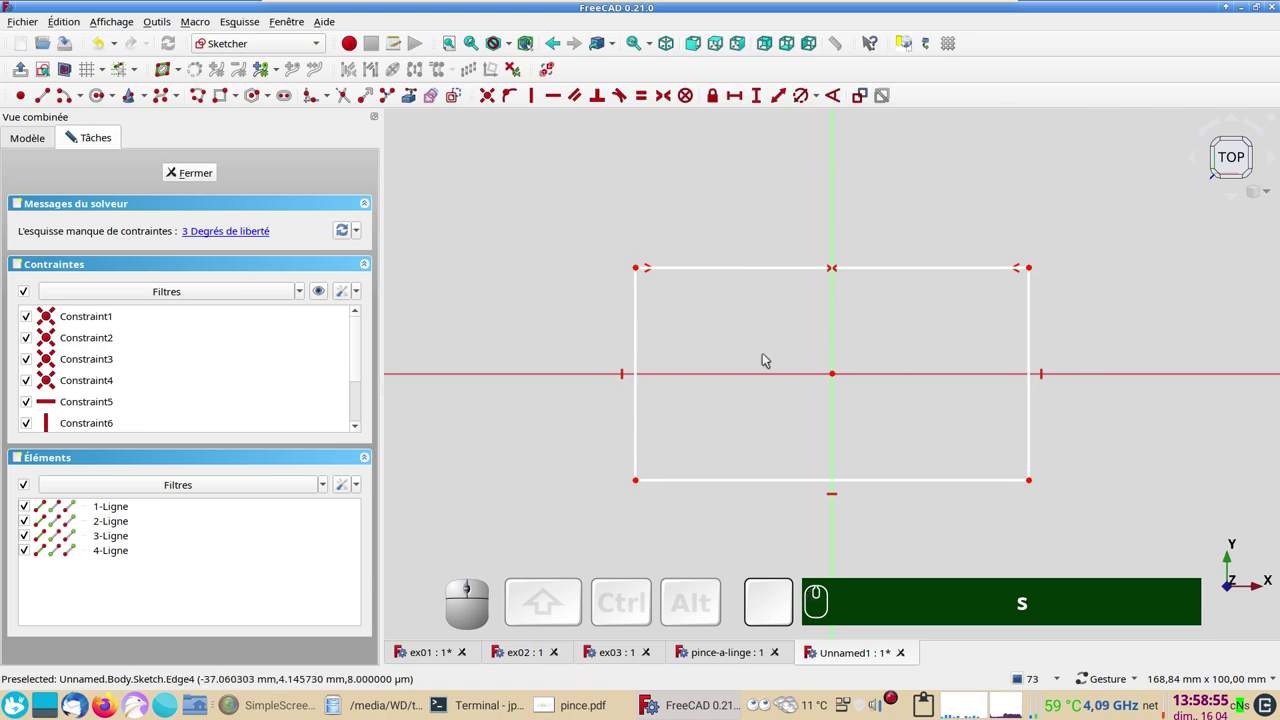
- Make the rectangle's left corners symmetric about the horizontal axis
{"action": "left_click", "coordinate": [641, 342]}
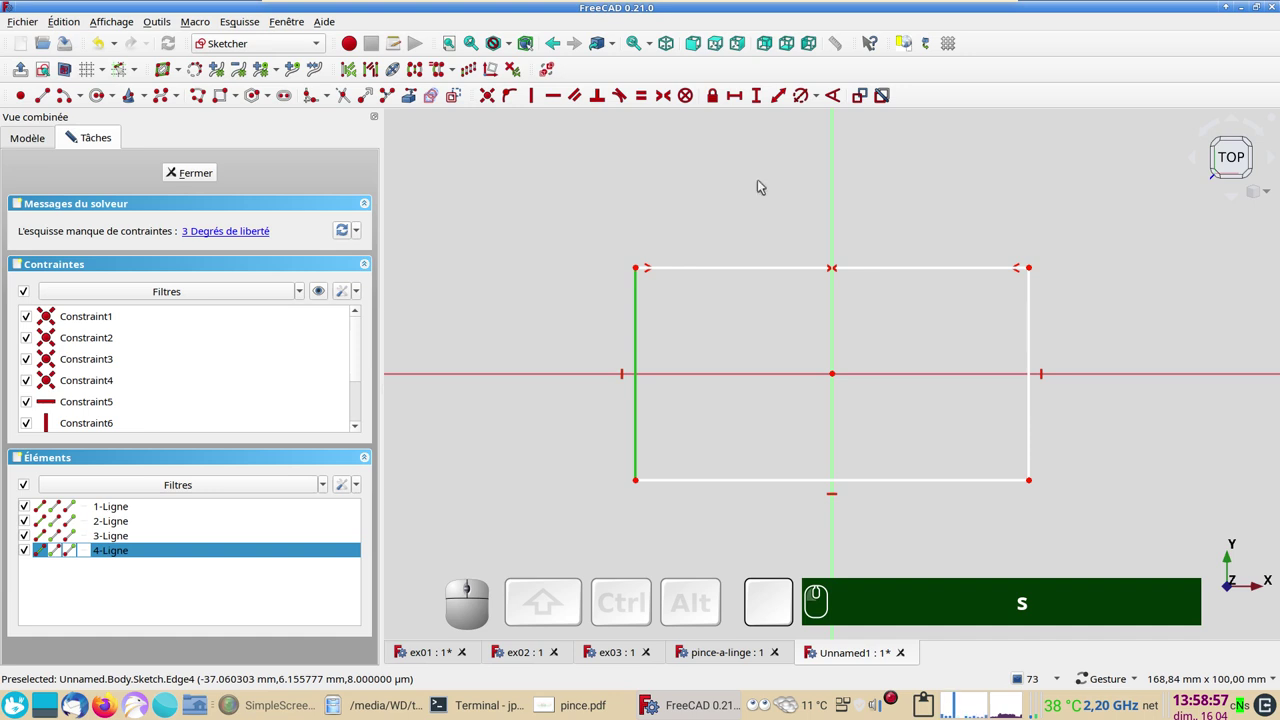
{"action": "left_click", "coordinate": [679, 233]}
{"action": "left_click", "coordinate": [640, 269]}
{"action": "left_click", "coordinate": [641, 482]}
{"action": "left_click", "coordinate": [566, 378]}
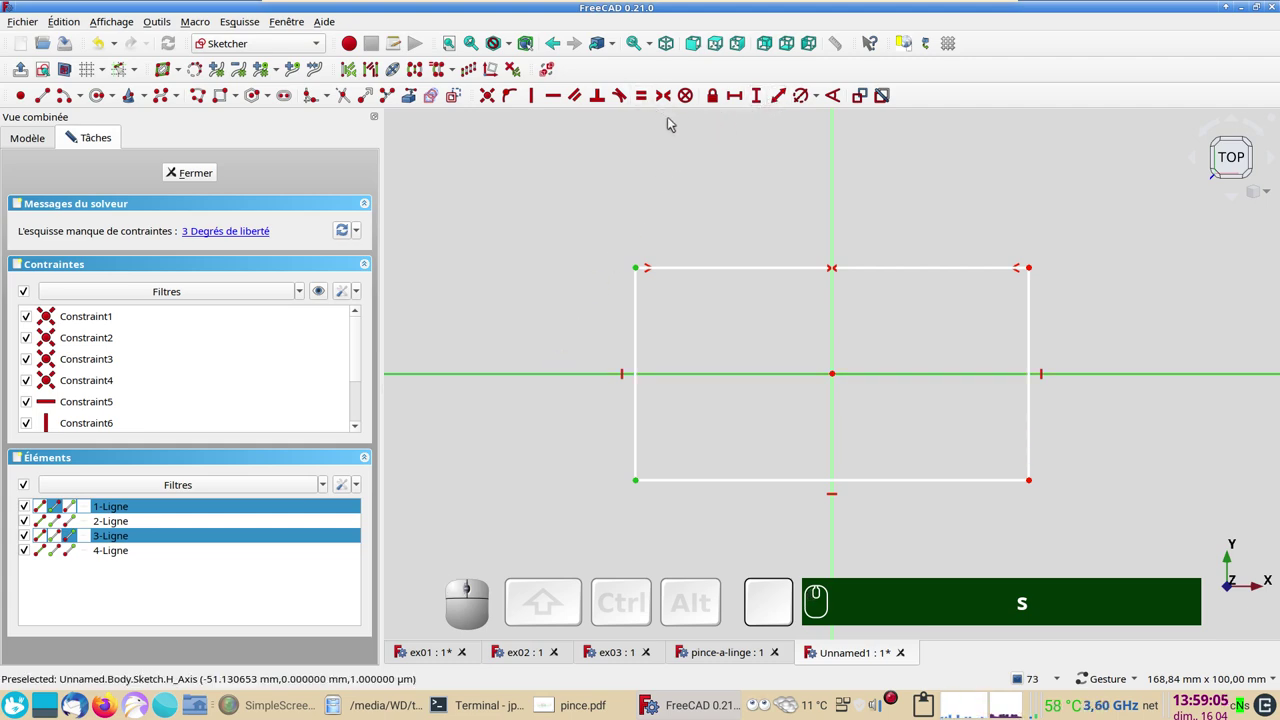
{"action": "key", "text": "s"}
{"action": "key", "text": "s"}
{"action": "left_click_drag", "start_coordinate": [640, 270], "coordinate": [456, 360]}
- Delete both symmetry constraints from the constraint list
{"action": "scroll", "scroll_direction": "down", "scroll_amount": 3}
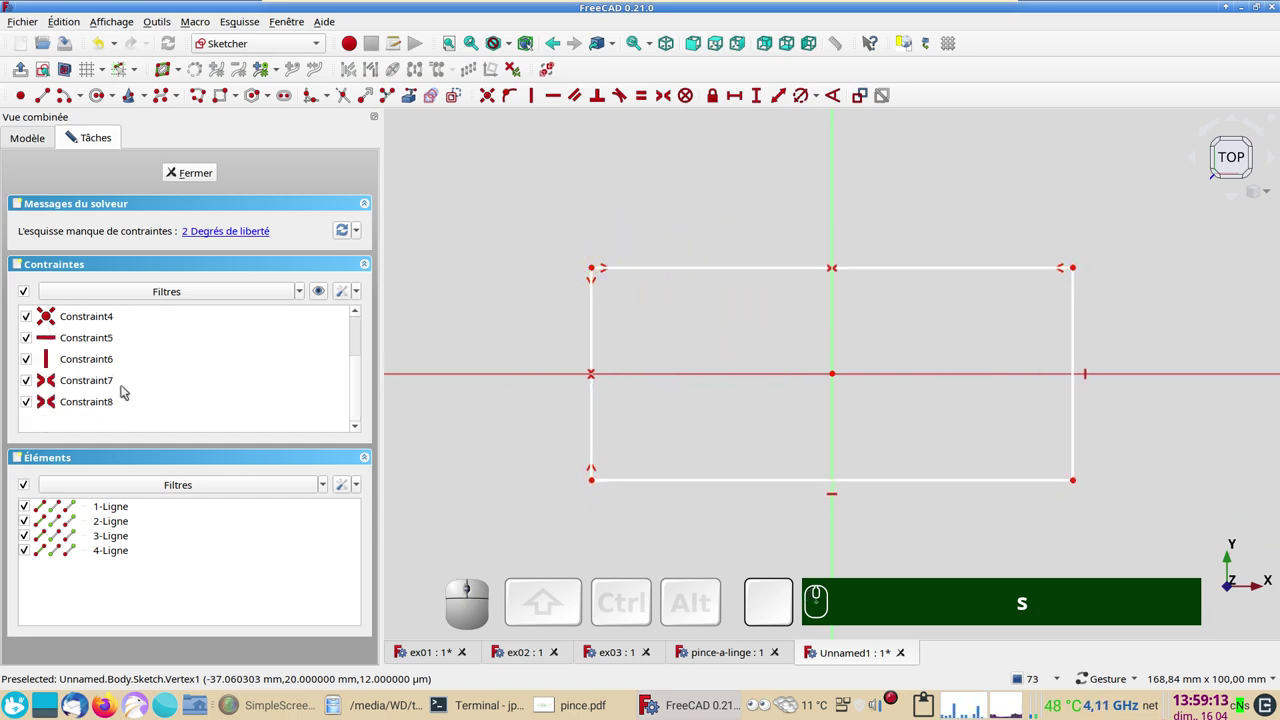
{"action": "left_click", "coordinate": [123, 400]}
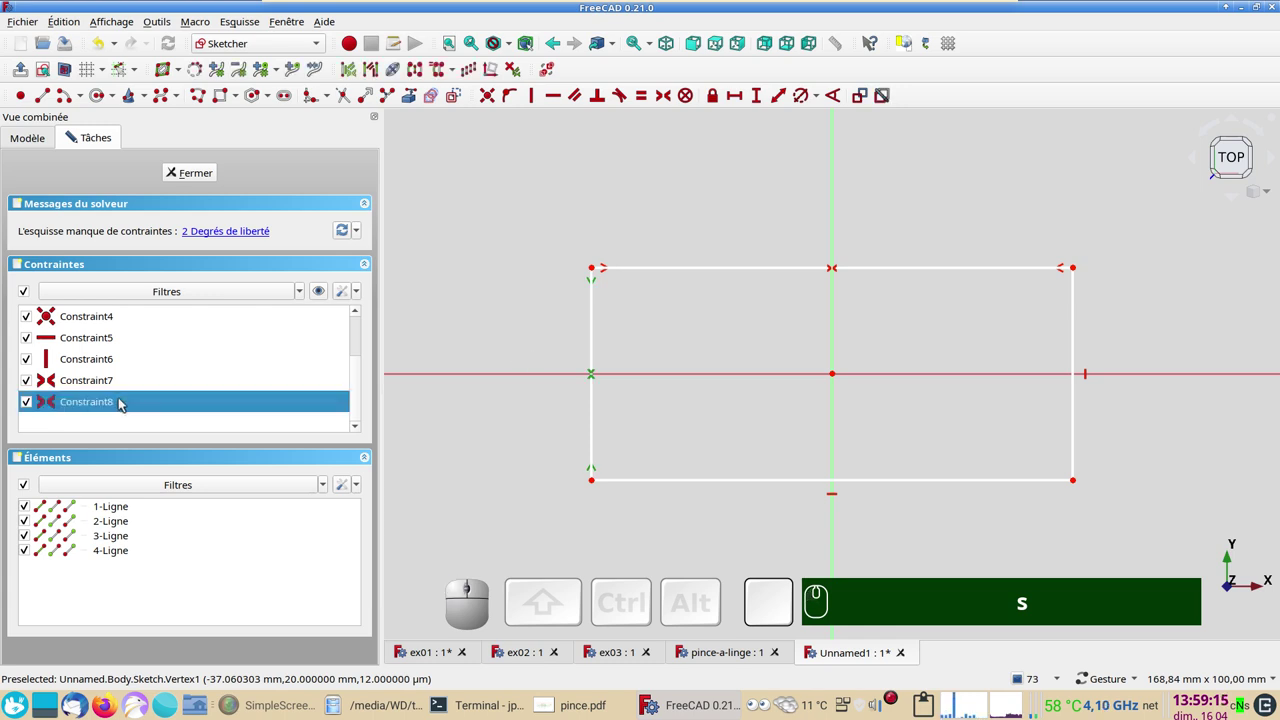
{"action": "key", "text": "Delete"}
{"action": "left_click", "coordinate": [123, 405]}
{"action": "key", "text": "Delete"}
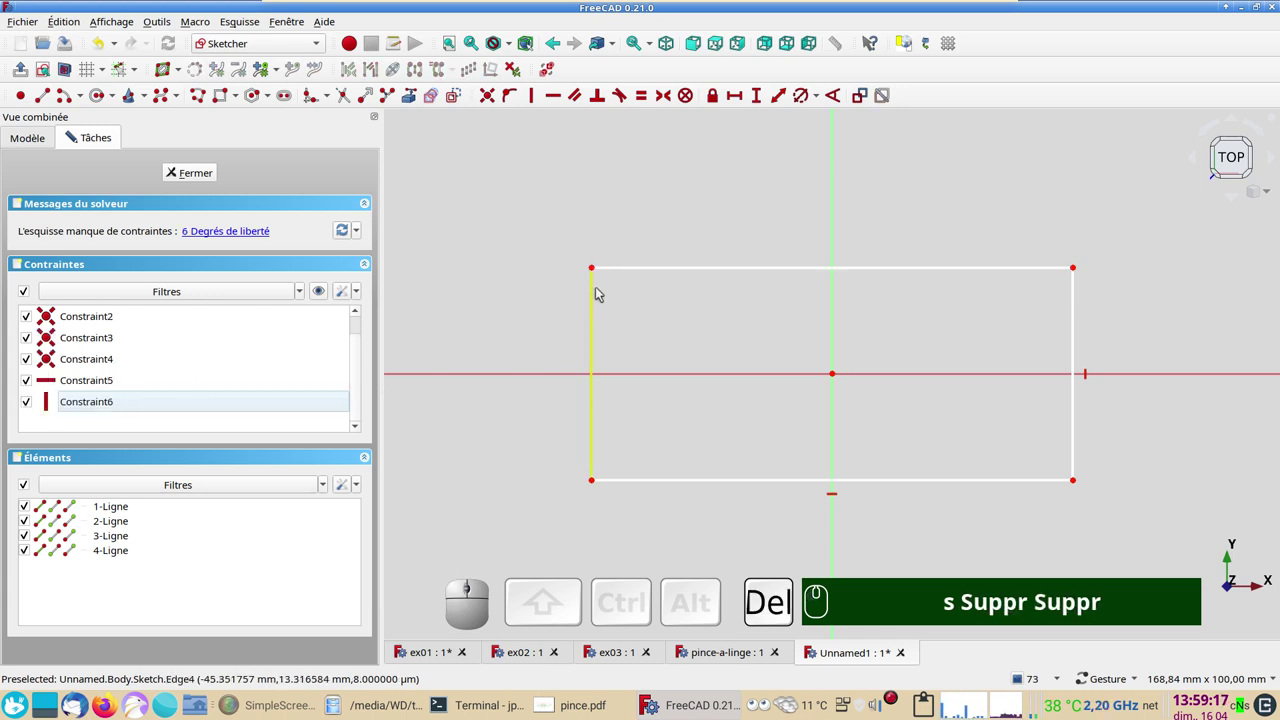
- Centre the rectangle on the origin via opposite-corner symmetry and restore horizontal/vertical sides
{"action": "left_click", "coordinate": [599, 267]}
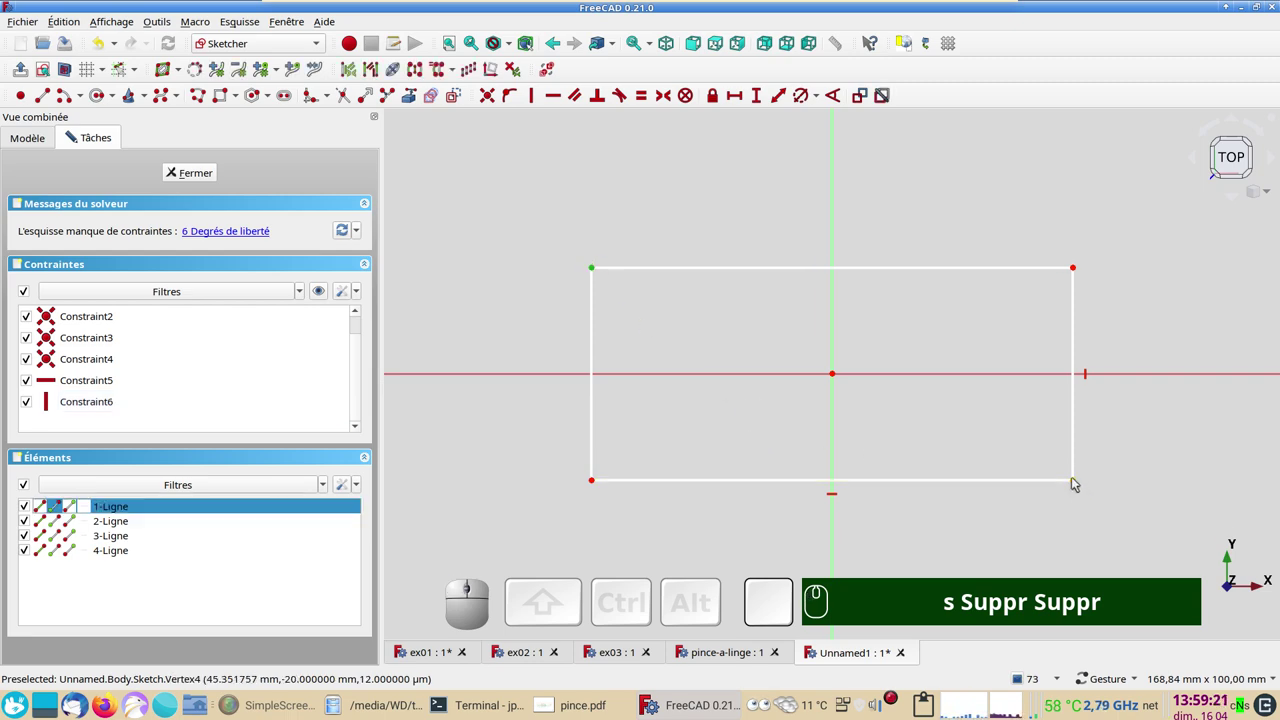
{"action": "left_click", "coordinate": [1078, 478]}
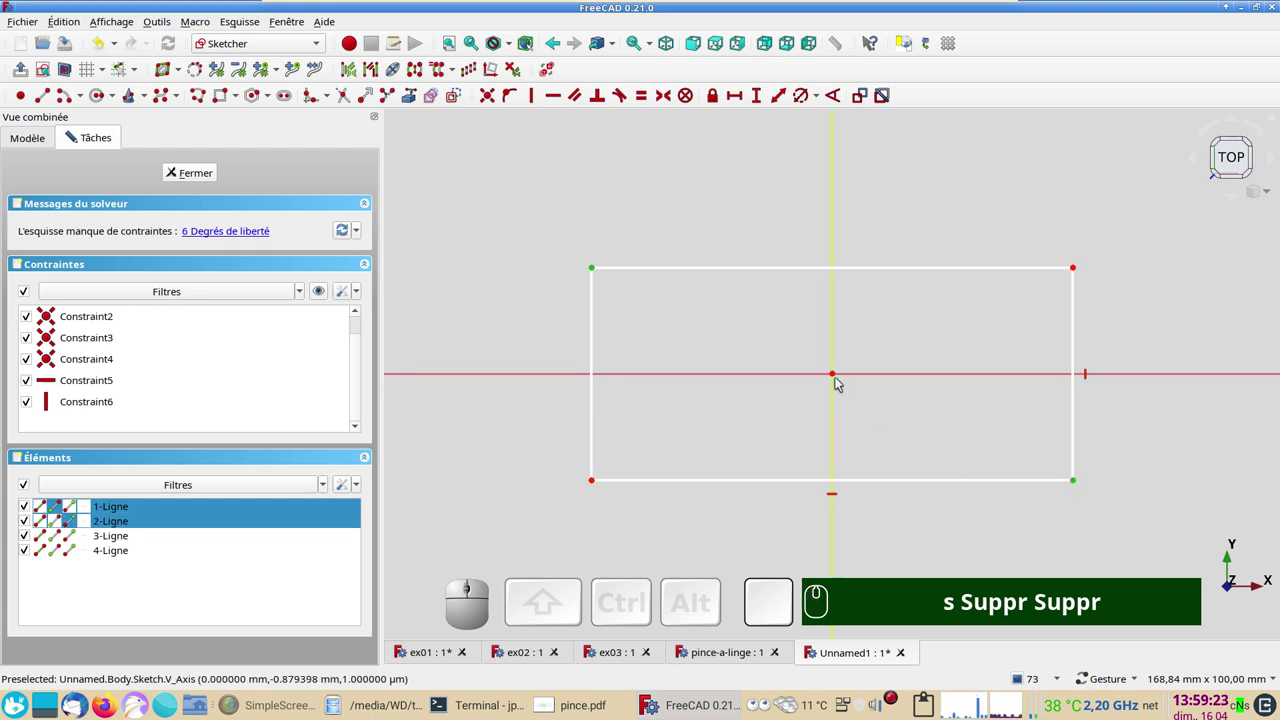
{"action": "left_click", "coordinate": [837, 371]}
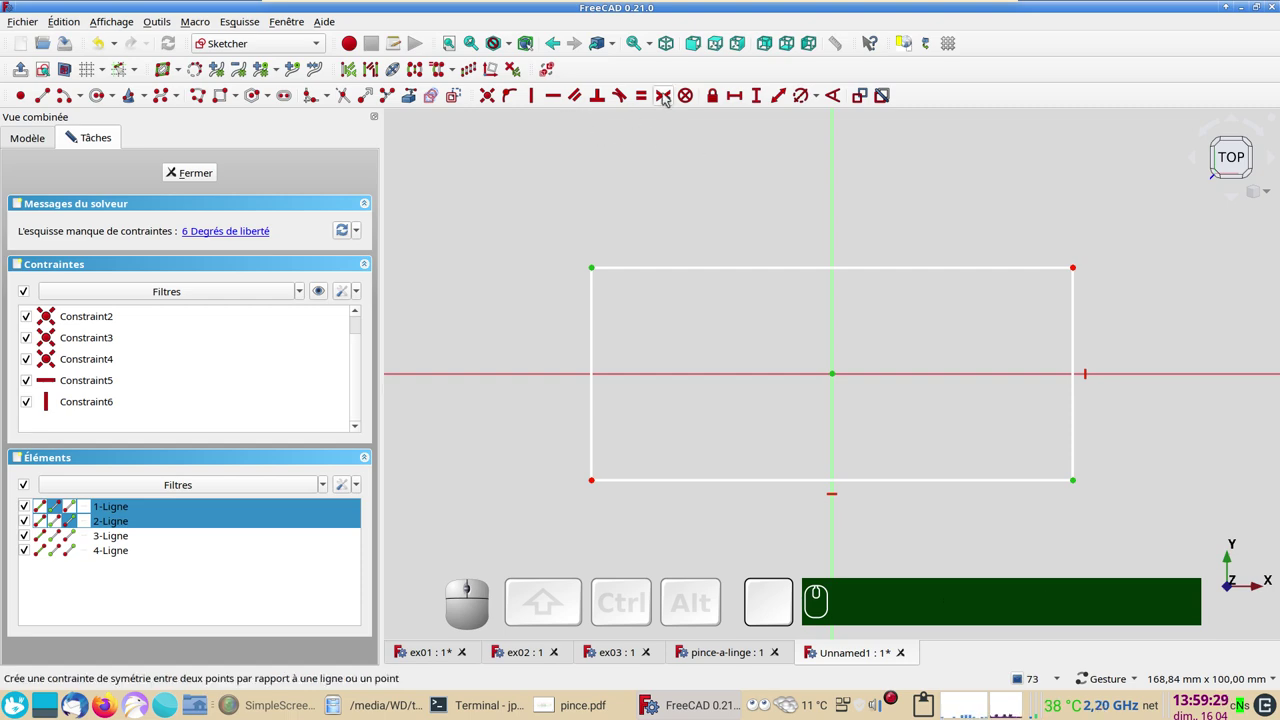
{"action": "key", "text": "s"}
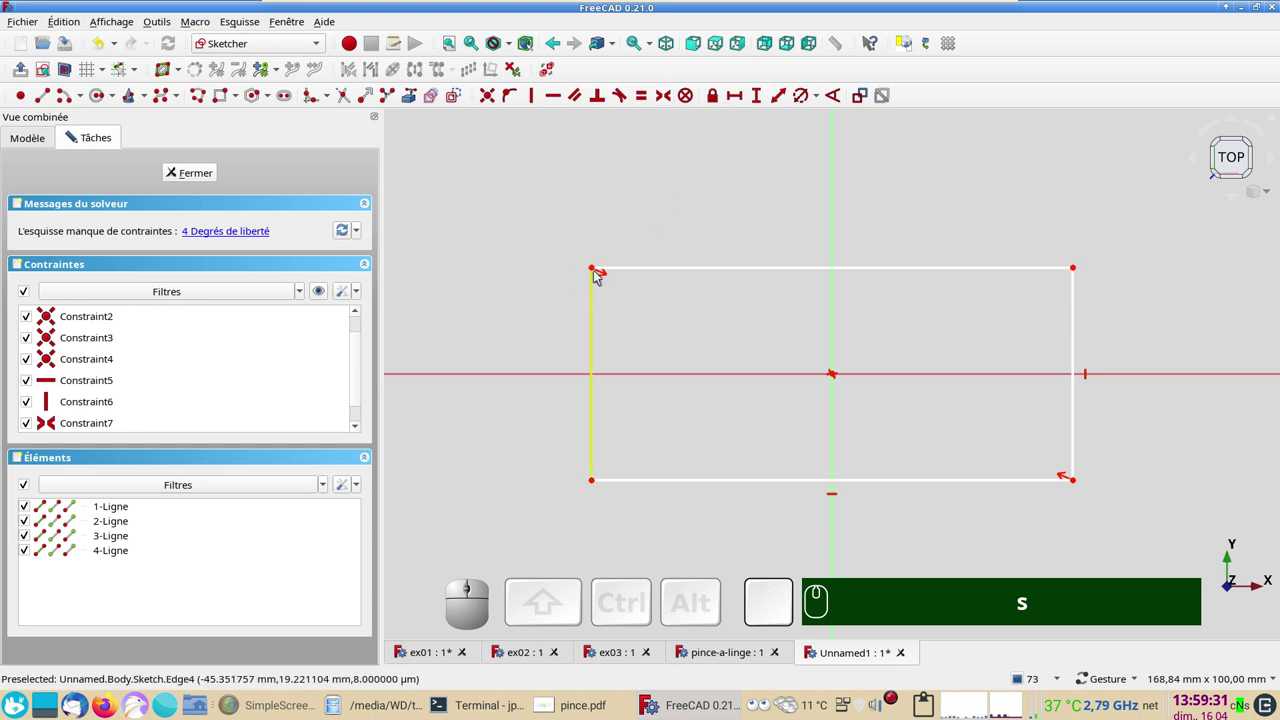
{"action": "left_click_drag", "start_coordinate": [597, 266], "coordinate": [696, 277]}
{"action": "left_click", "coordinate": [702, 268]}
{"action": "type", "text": "h"}
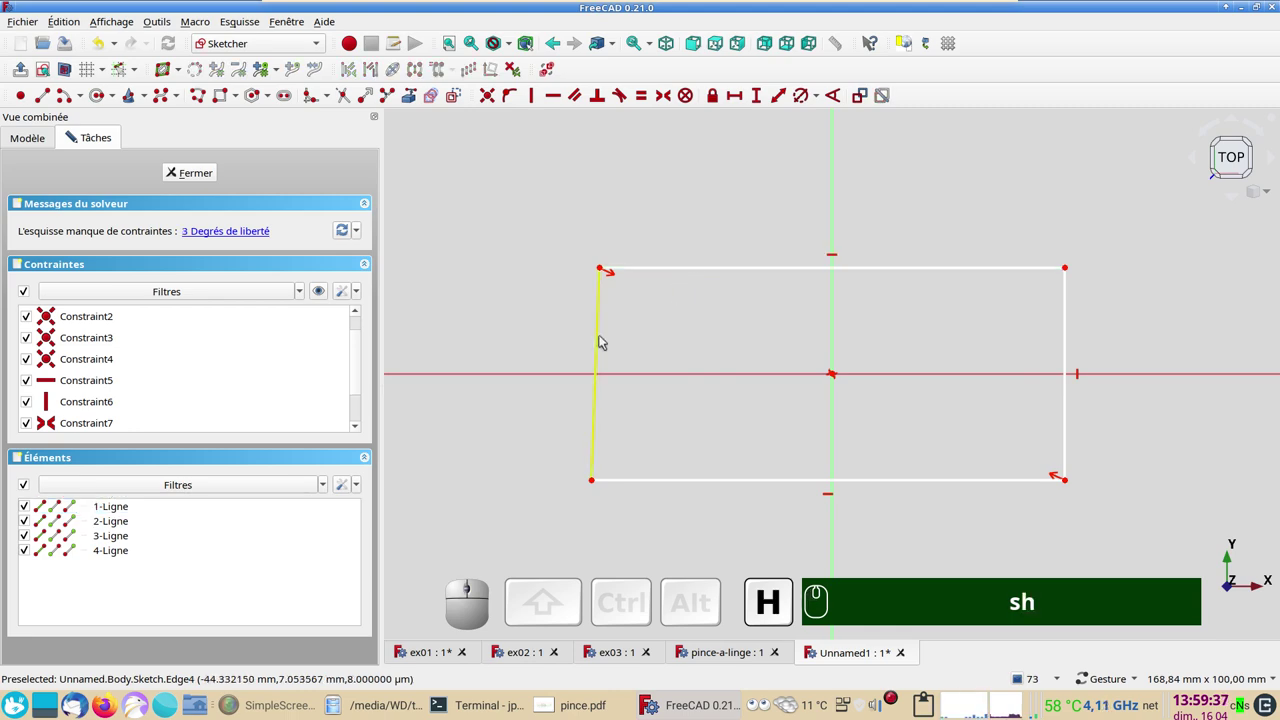
{"action": "left_click", "coordinate": [605, 336]}
{"action": "type", "text": "v"}
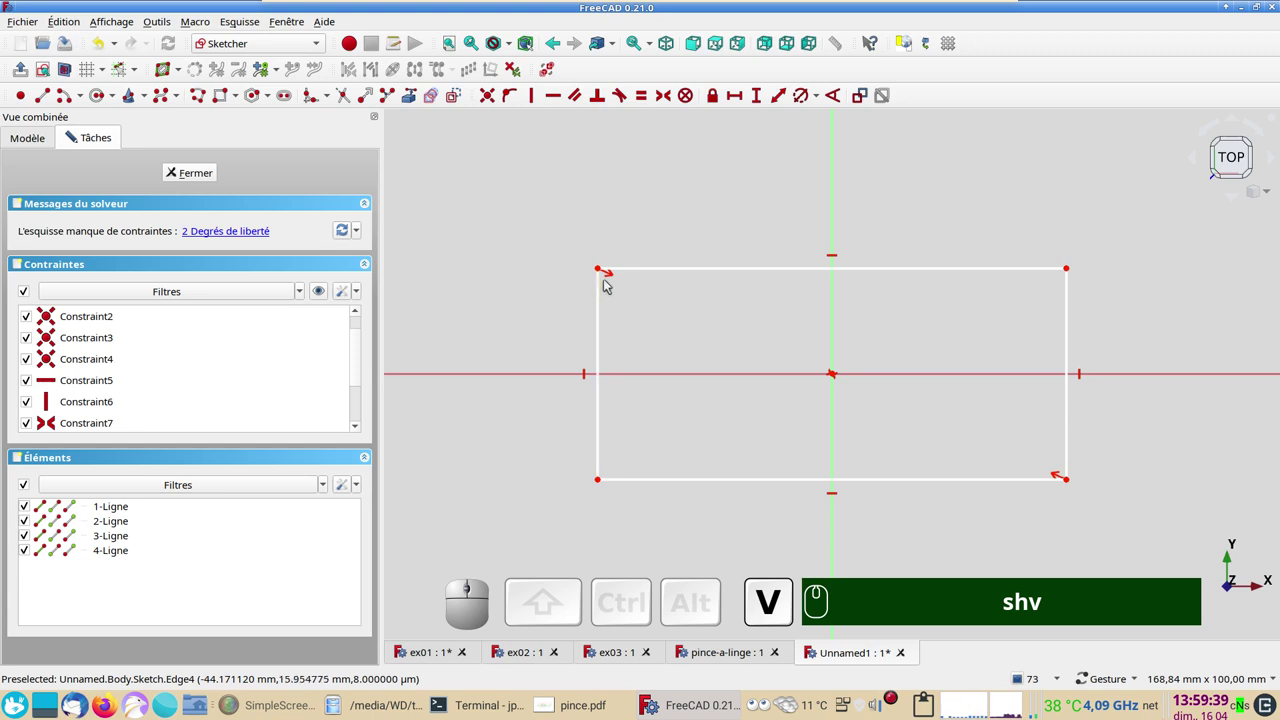
{"action": "left_click_drag", "start_coordinate": [604, 266], "coordinate": [397, 344]}
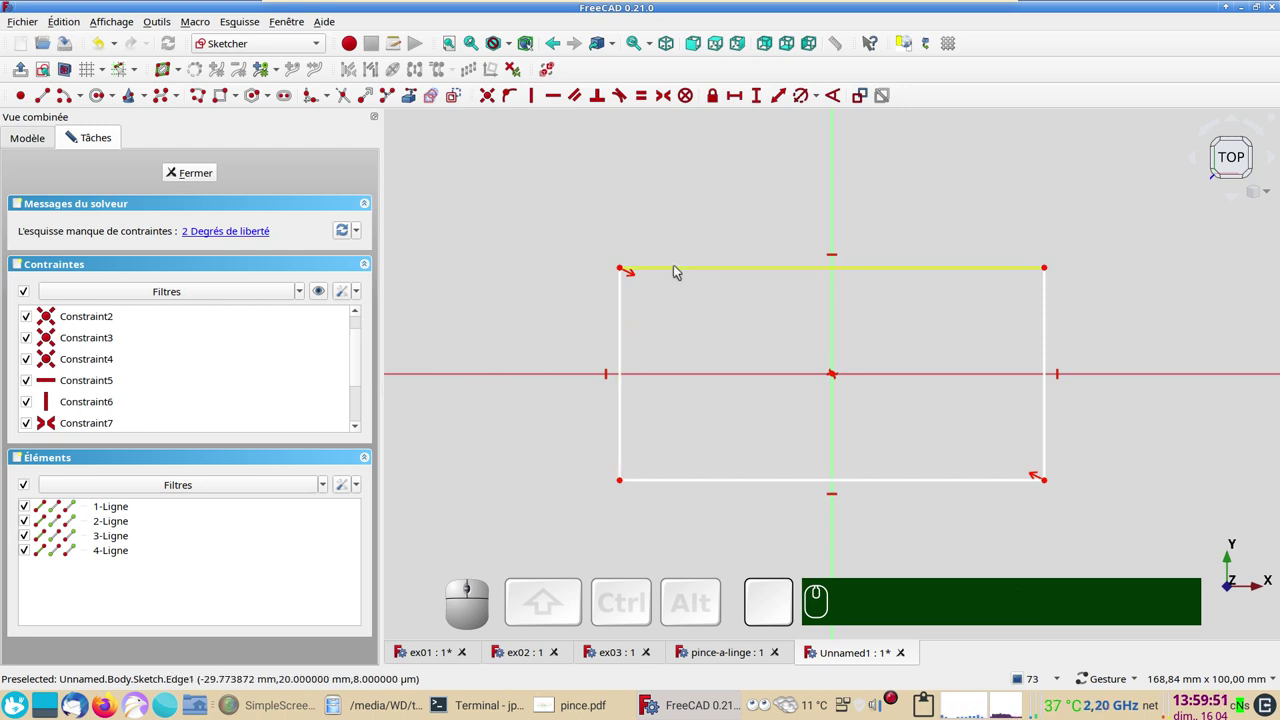
- Dimension the rectangle's top side to 100 mm
{"action": "left_click", "coordinate": [680, 266]}
{"action": "left_click", "coordinate": [736, 90]}
{"action": "key", "text": "KP_1"}
{"action": "key", "text": "KP_0"}
{"action": "key", "text": "KP_0"}
{"action": "key", "text": "Return"}
{"action": "left_click", "coordinate": [648, 265]}
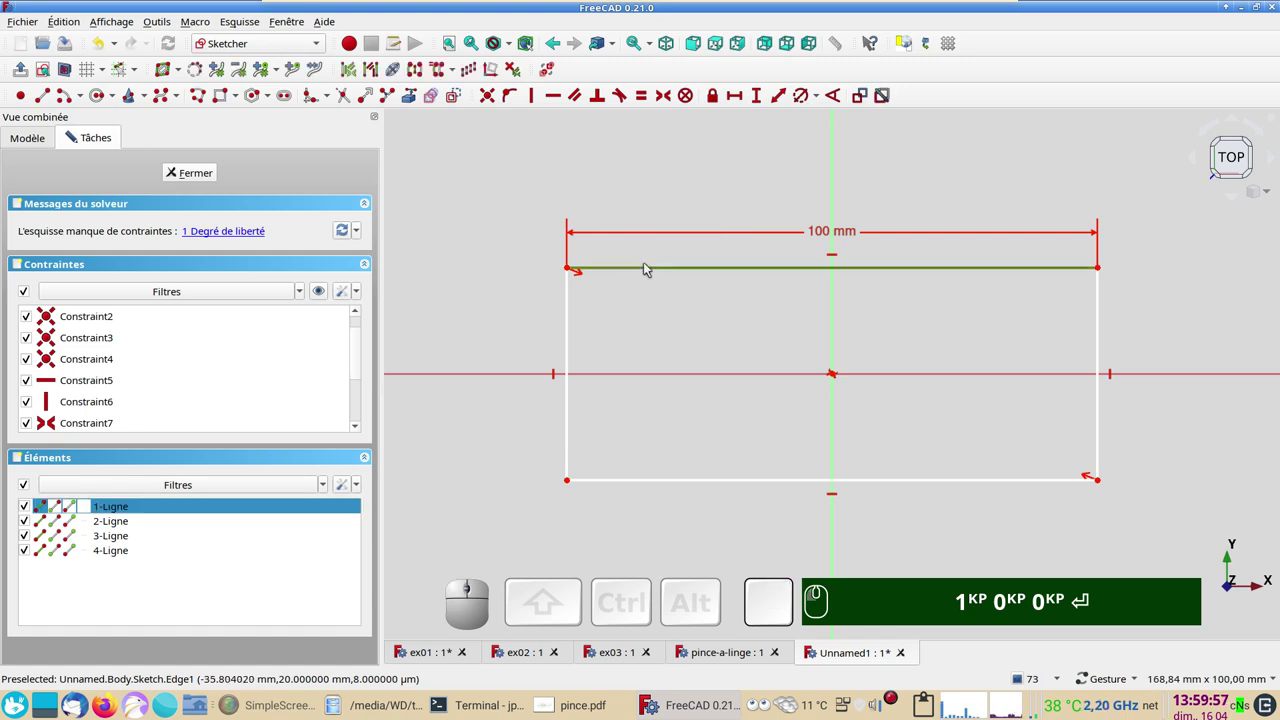
{"action": "left_click", "coordinate": [603, 175]}
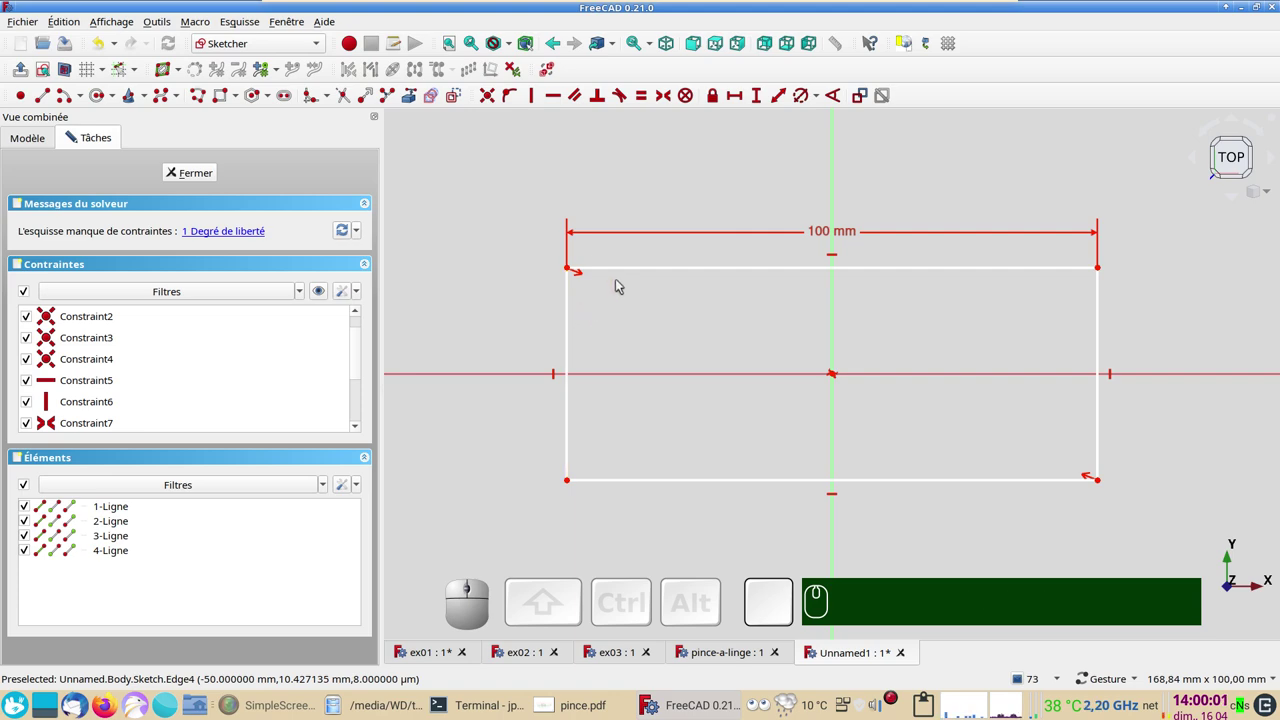
- Make the top and left edges equal, giving a fully constrained 100 mm square
{"action": "left_click", "coordinate": [634, 268]}
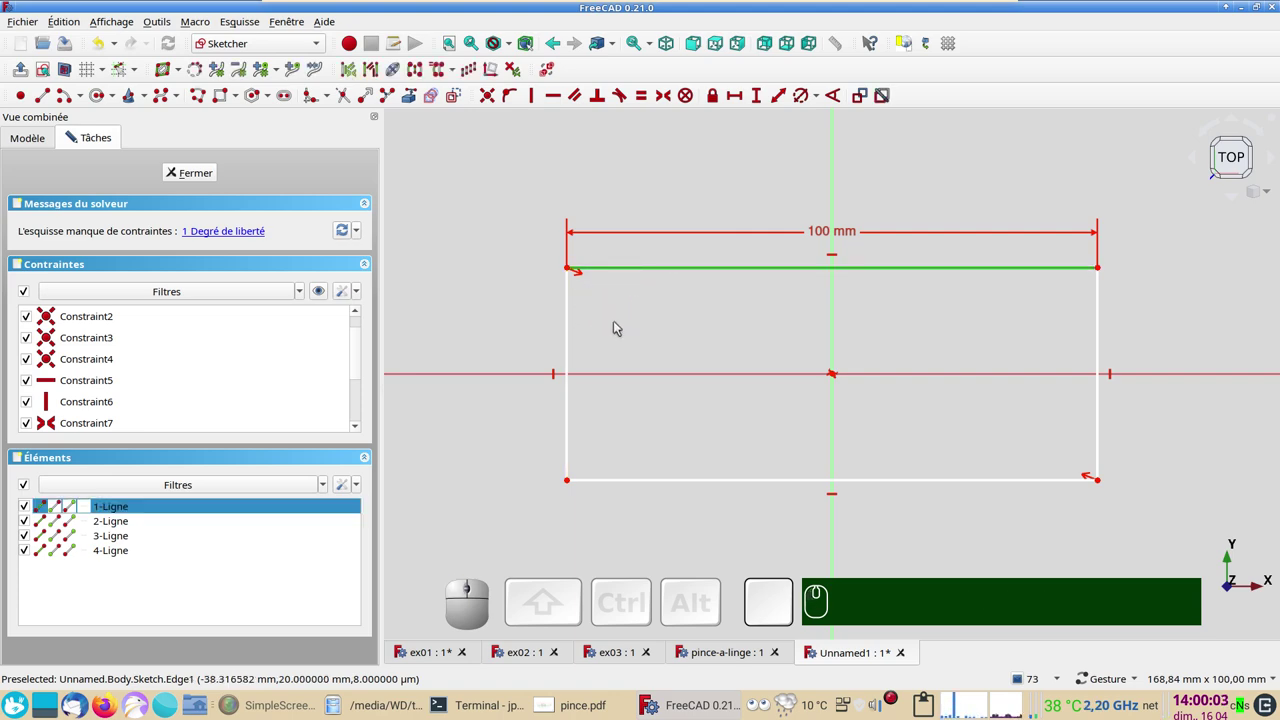
{"action": "left_click", "coordinate": [575, 326]}
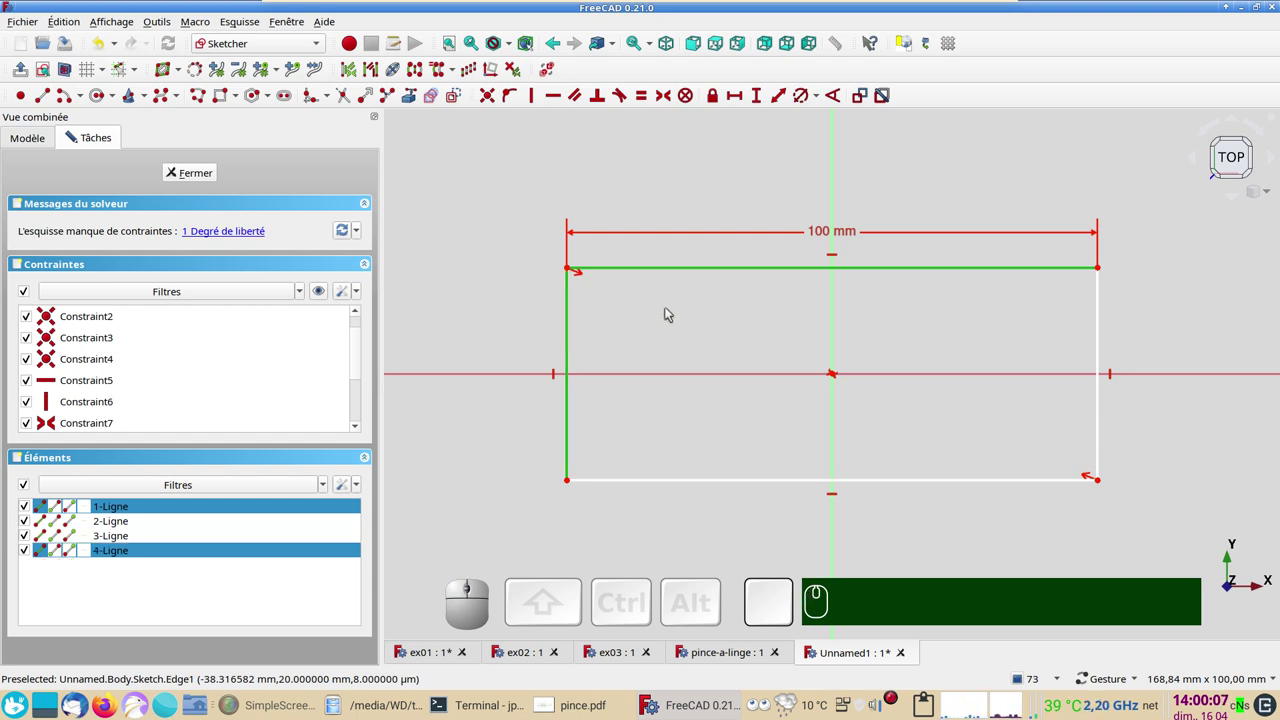
{"action": "key", "text": "e"}
{"action": "scroll", "scroll_direction": "down", "scroll_amount": 3}
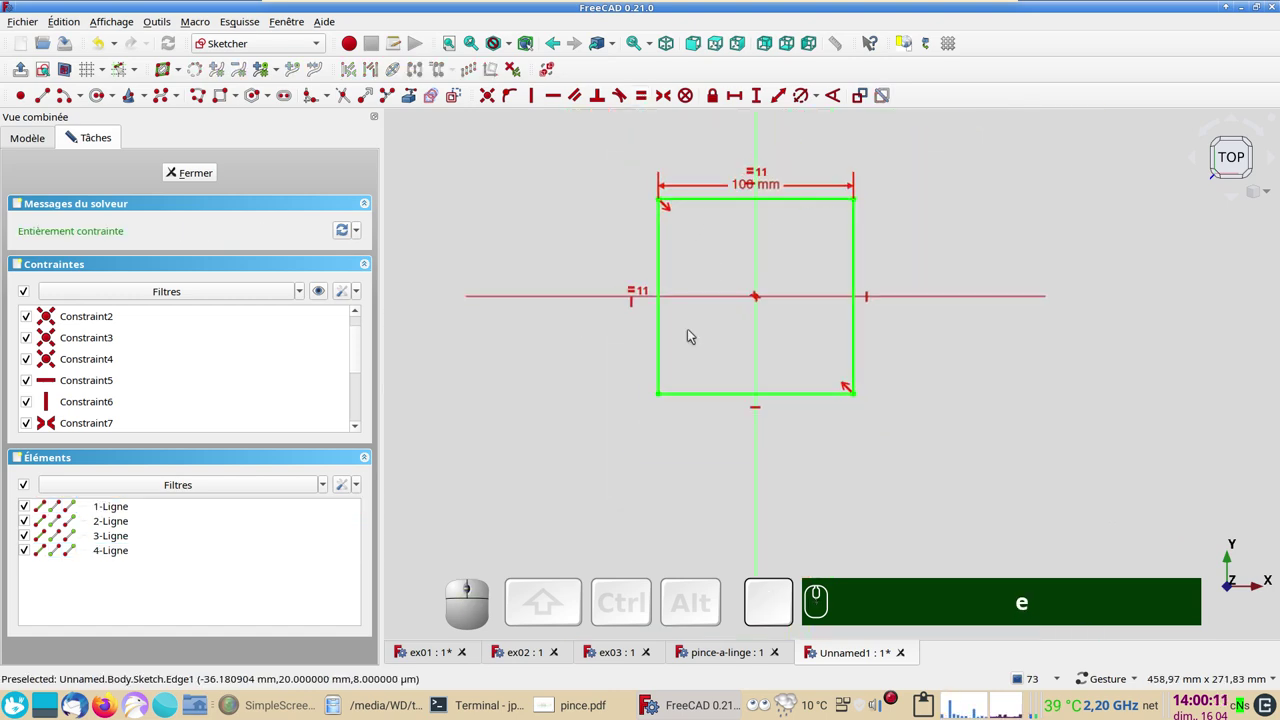
{"action": "scroll", "scroll_direction": "up", "scroll_amount": 3}
{"action": "right_click", "coordinate": [633, 438]}
{"action": "middle_click", "coordinate": [885, 506]}
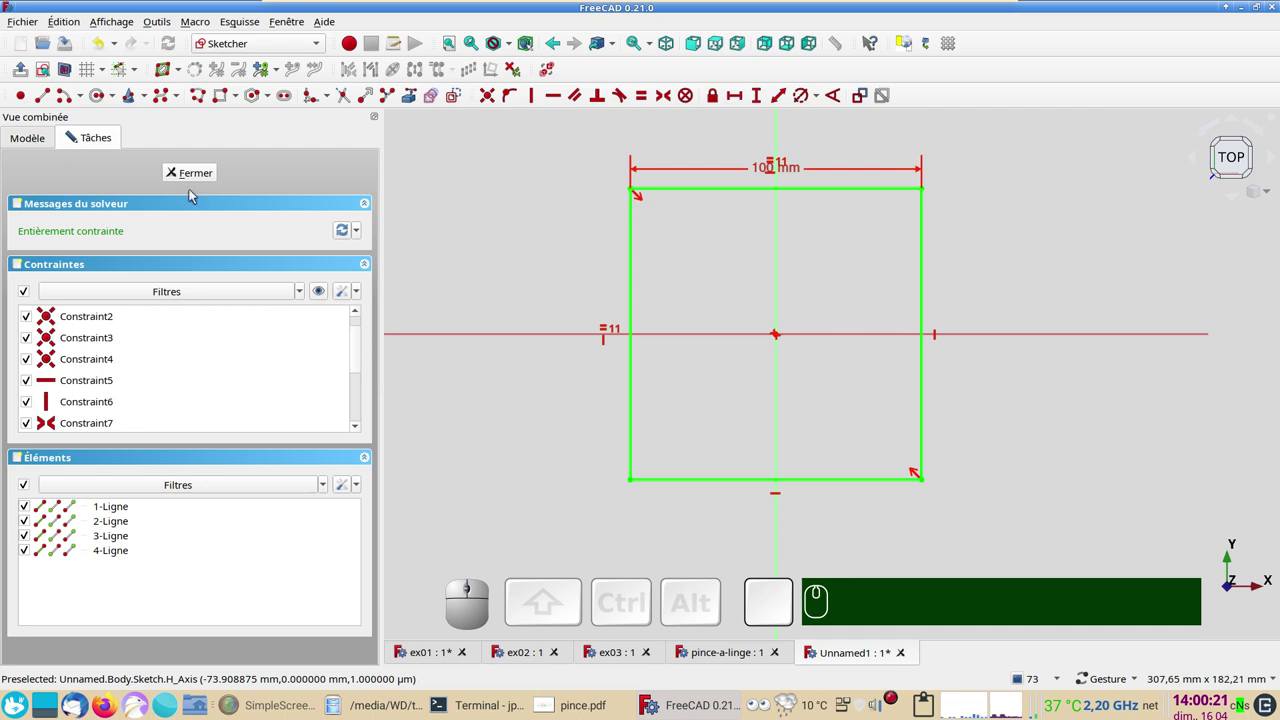
- Close the sketch and pad the square into a 10 mm thick slab
{"action": "left_click", "coordinate": [195, 173]}
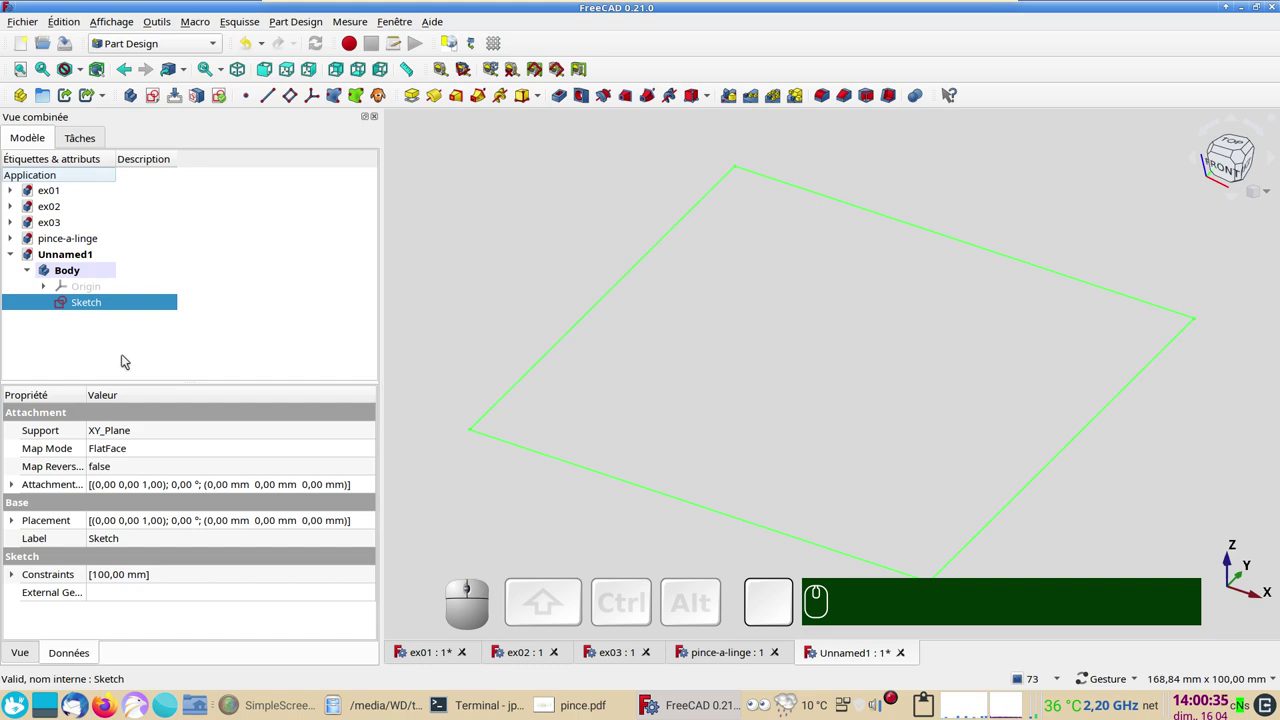
{"action": "left_click", "coordinate": [414, 92]}
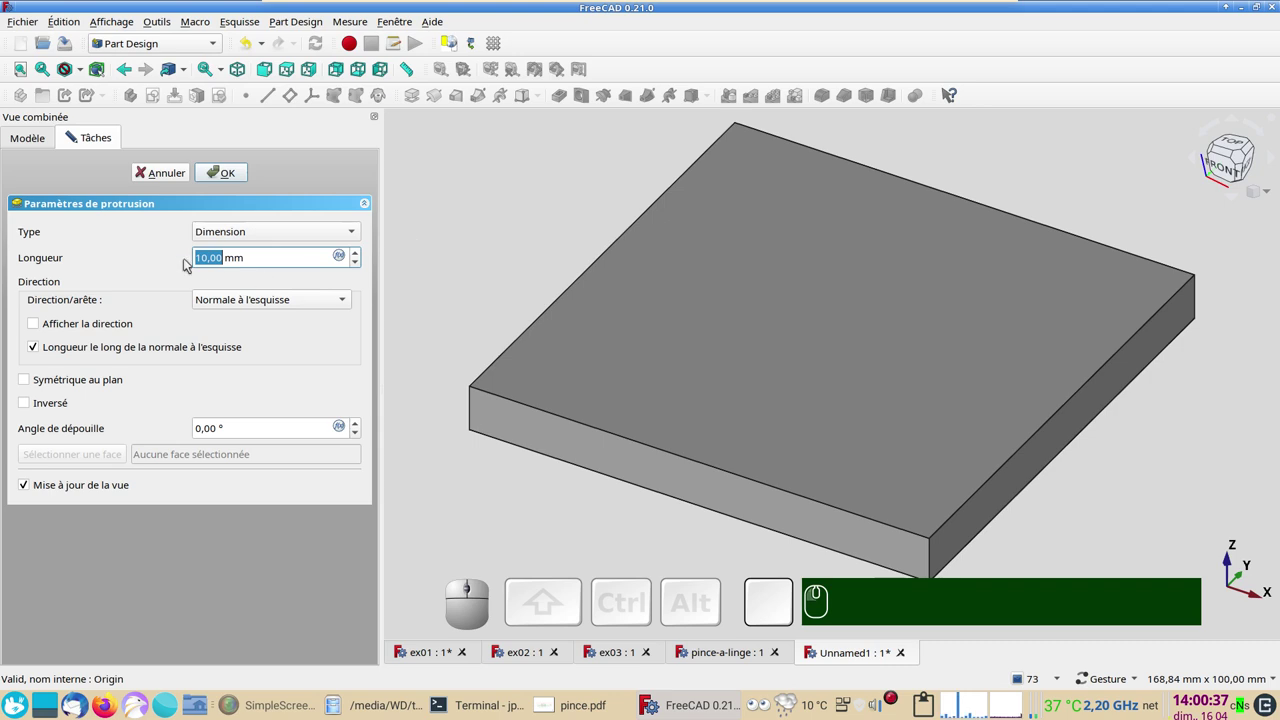
{"action": "left_click", "coordinate": [230, 171]}
{"action": "scroll", "scroll_direction": "down", "scroll_amount": 3}
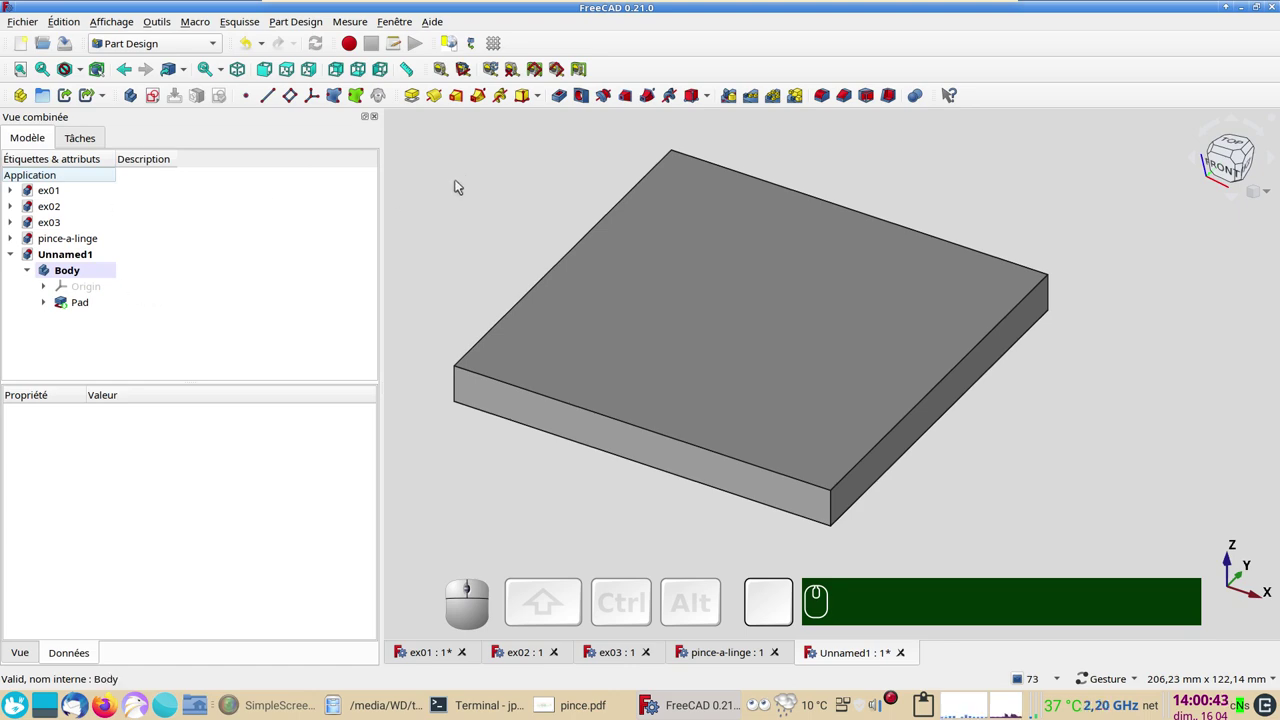
- Create a new sketch Sketch001 on the XY plane of the slab
{"action": "left_click", "coordinate": [495, 181]}
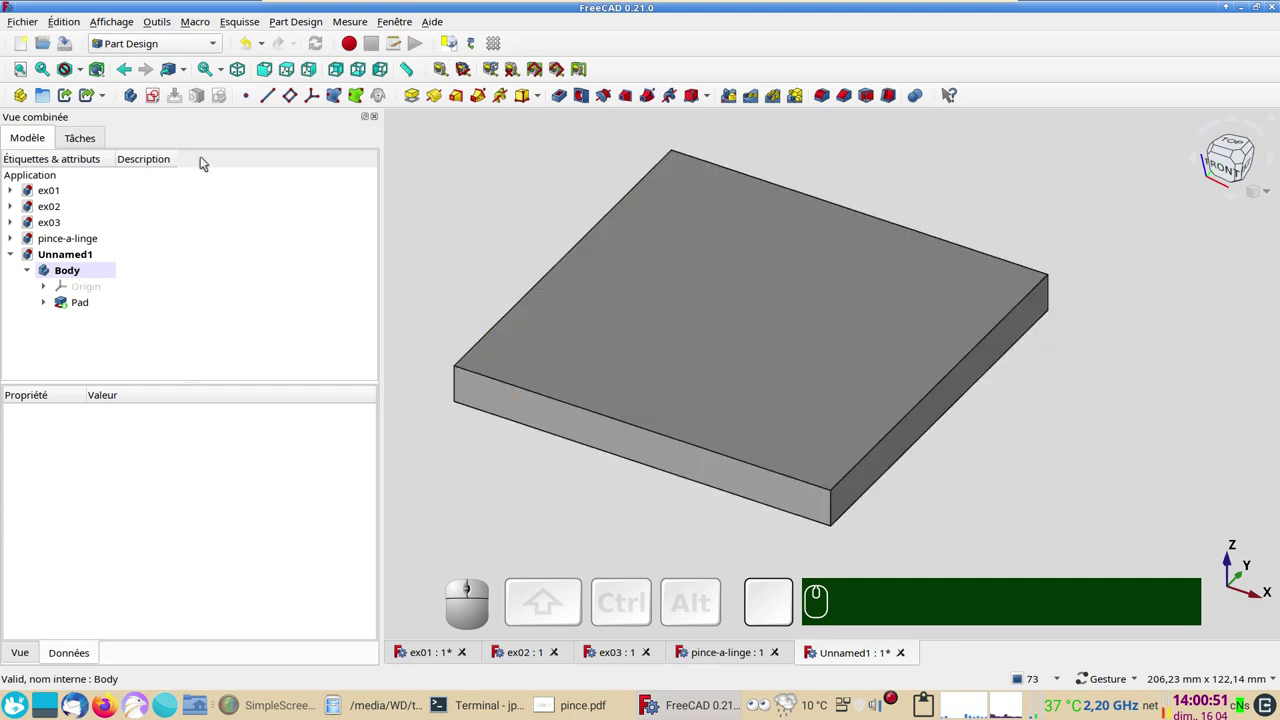
{"action": "left_click", "coordinate": [156, 96]}
{"action": "left_click", "coordinate": [93, 227]}
{"action": "left_click", "coordinate": [222, 172]}
{"action": "scroll", "scroll_direction": "down", "scroll_amount": 3}
{"action": "right_click", "coordinate": [643, 362]}
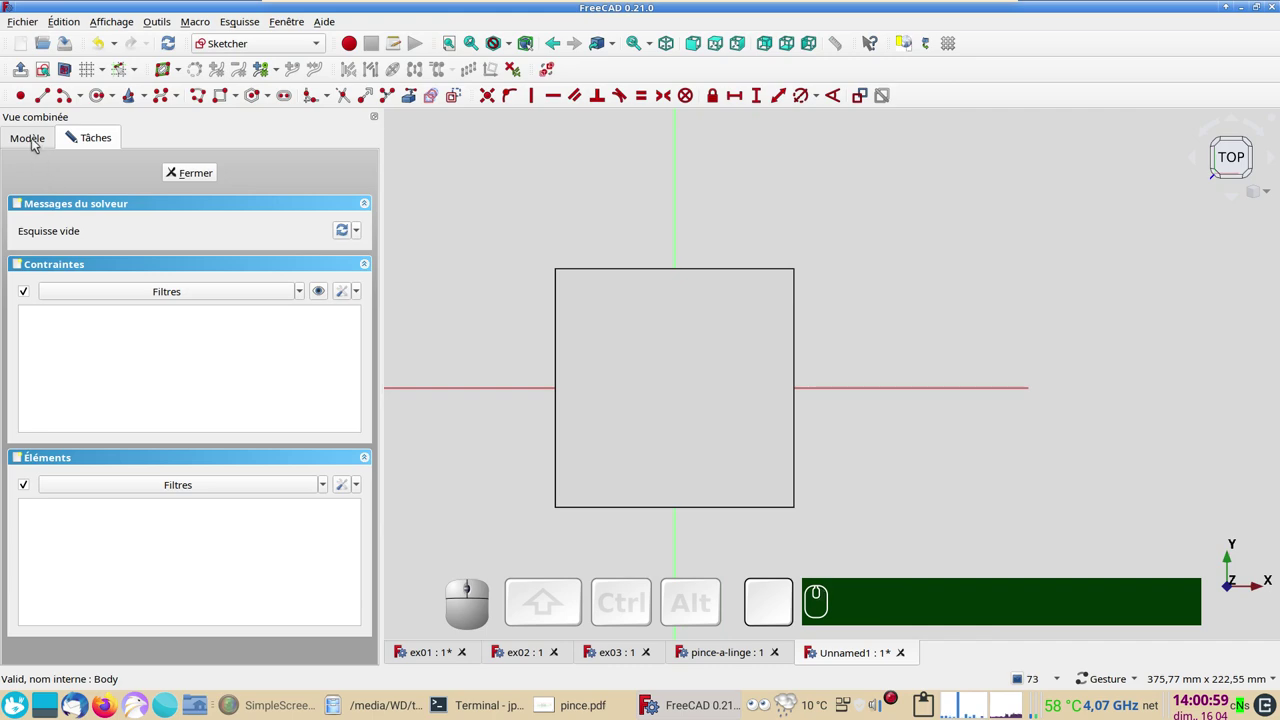
- Inspect the Pad and its sketch in the Model tree, toggle visibility, and return to Tasks
{"action": "left_click", "coordinate": [37, 146]}
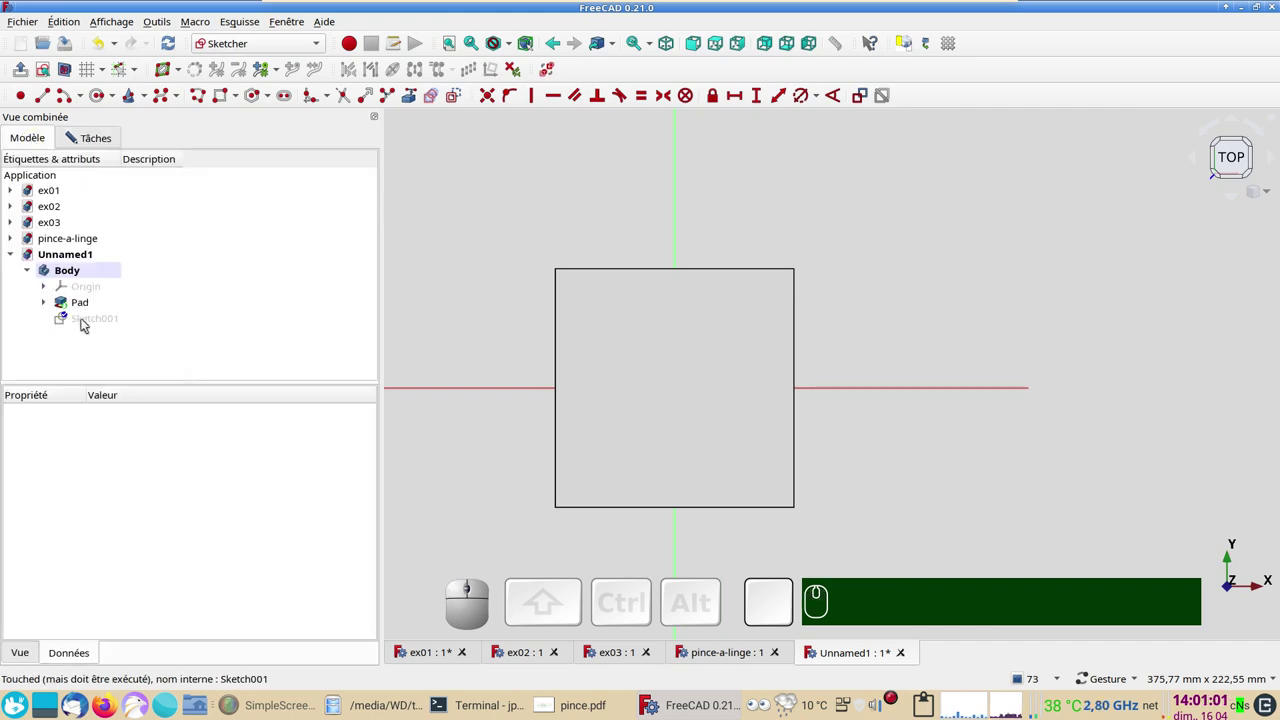
{"action": "left_click", "coordinate": [54, 303]}
{"action": "left_click", "coordinate": [91, 321]}
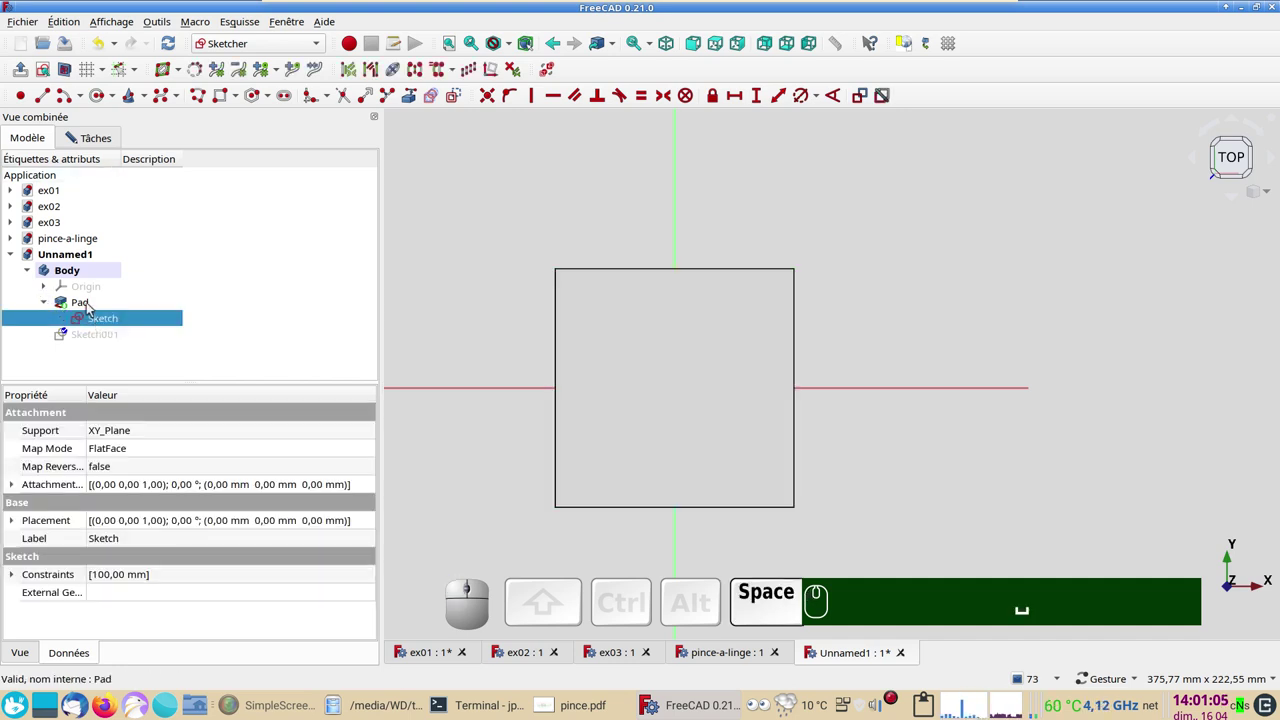
{"action": "left_click", "coordinate": [90, 308]}
{"action": "key", "text": "space"}
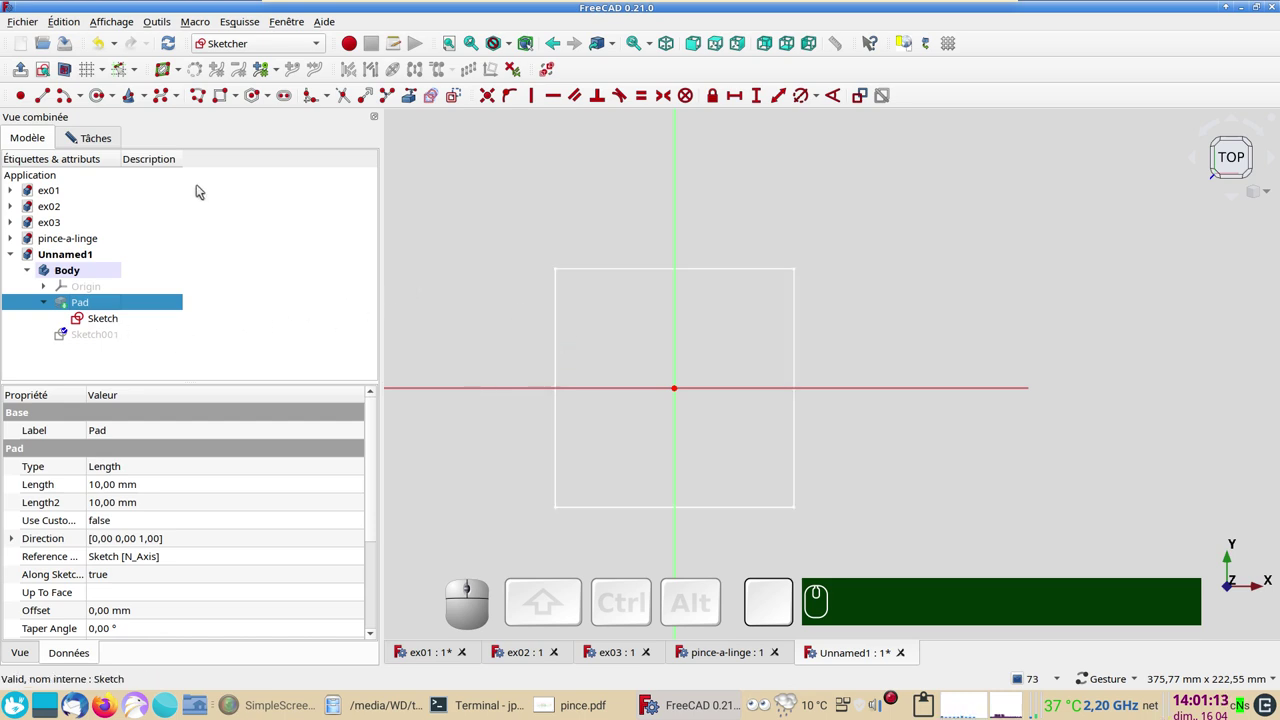
{"action": "left_click", "coordinate": [86, 141]}
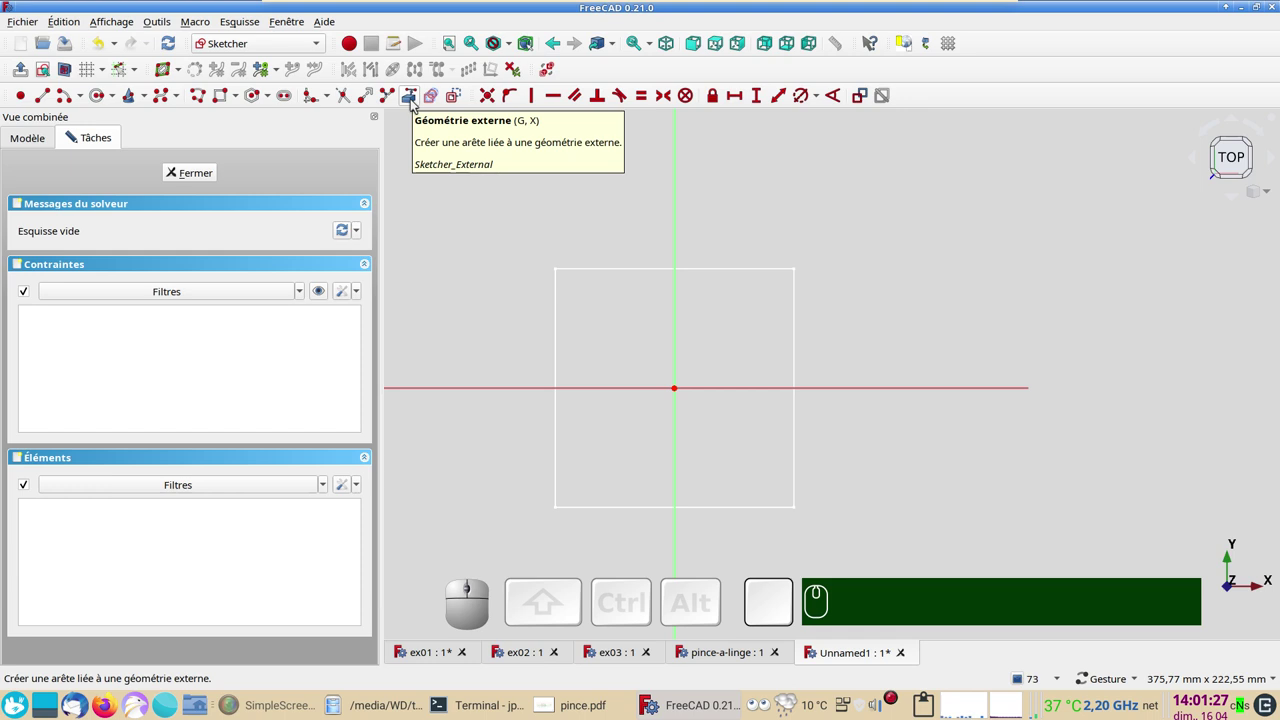
- Link the slab's top and bottom edges as external geometry and pick the circle tool
{"action": "left_click", "coordinate": [416, 102]}
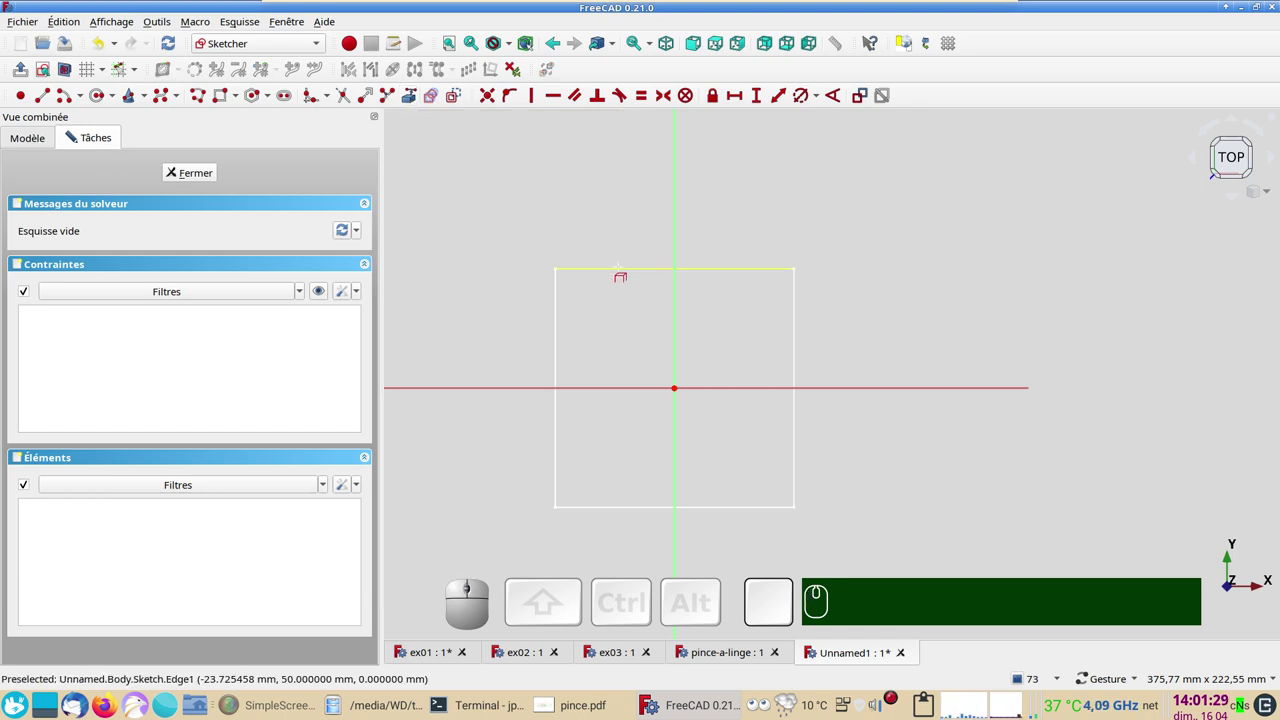
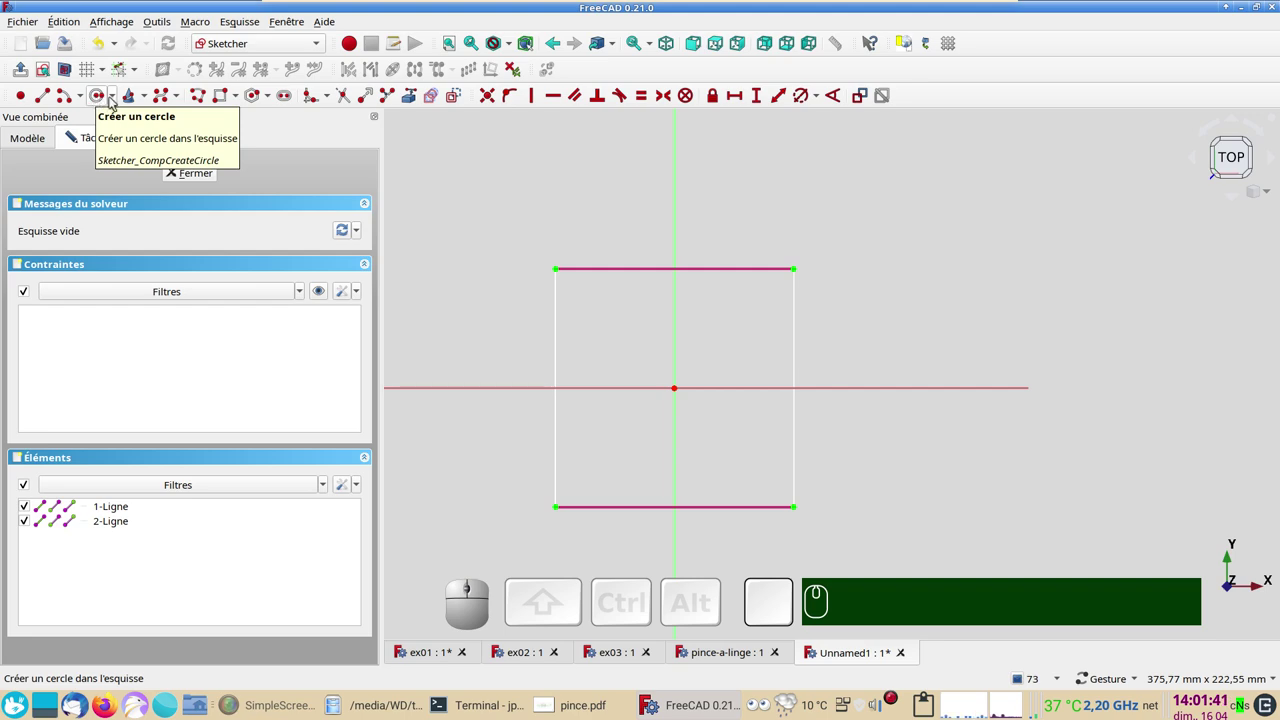
{"action": "left_click", "coordinate": [120, 96]}
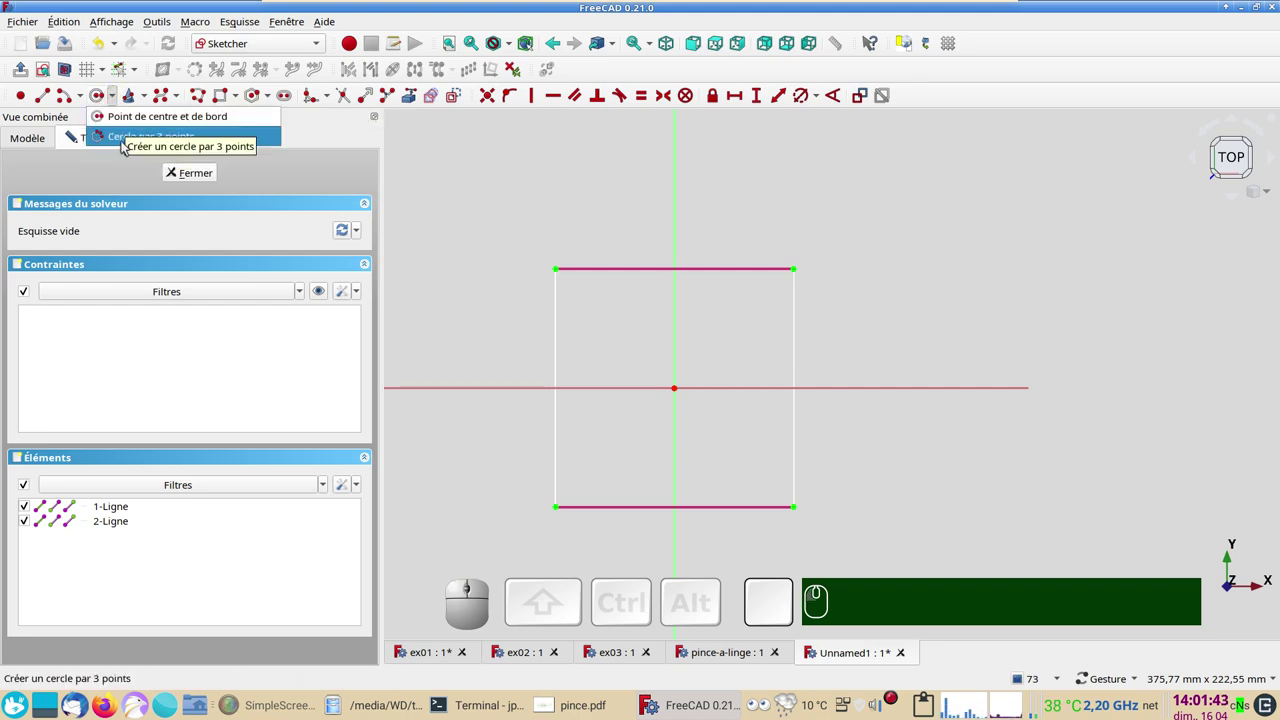
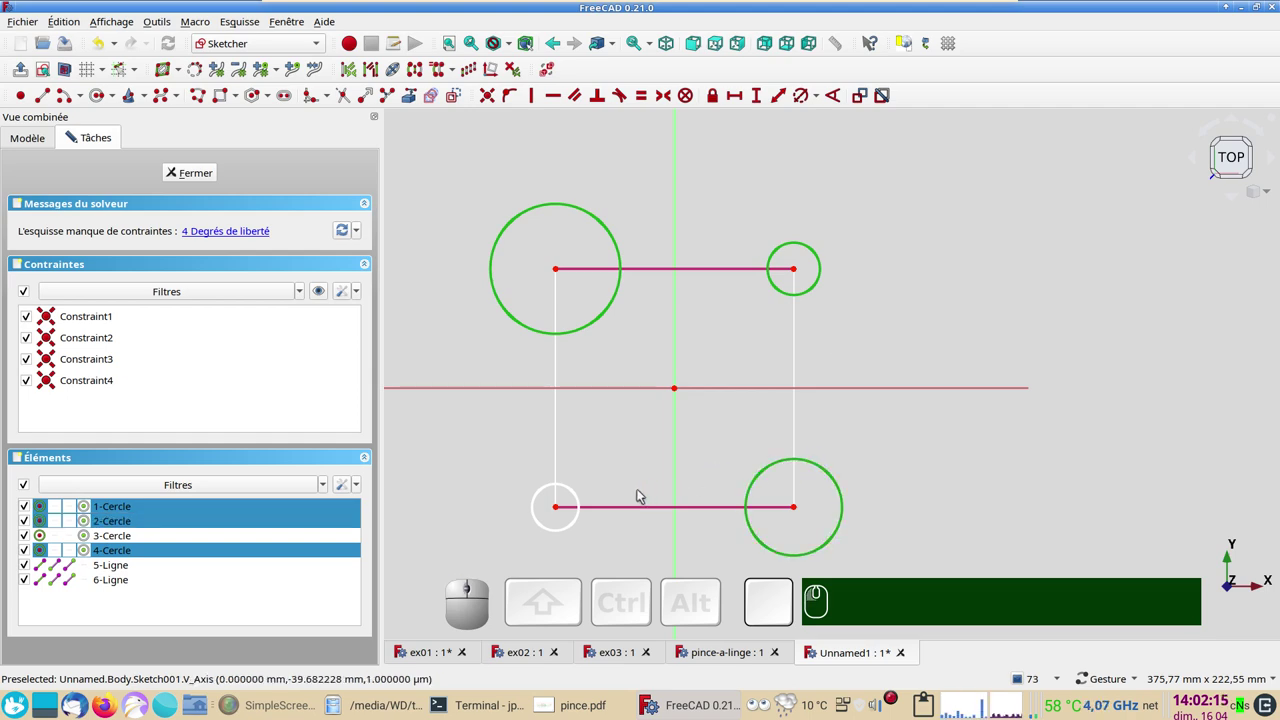
- Select all four corner circles and give them a shared 10 mm diameter
{"action": "left_click", "coordinate": [582, 498]}
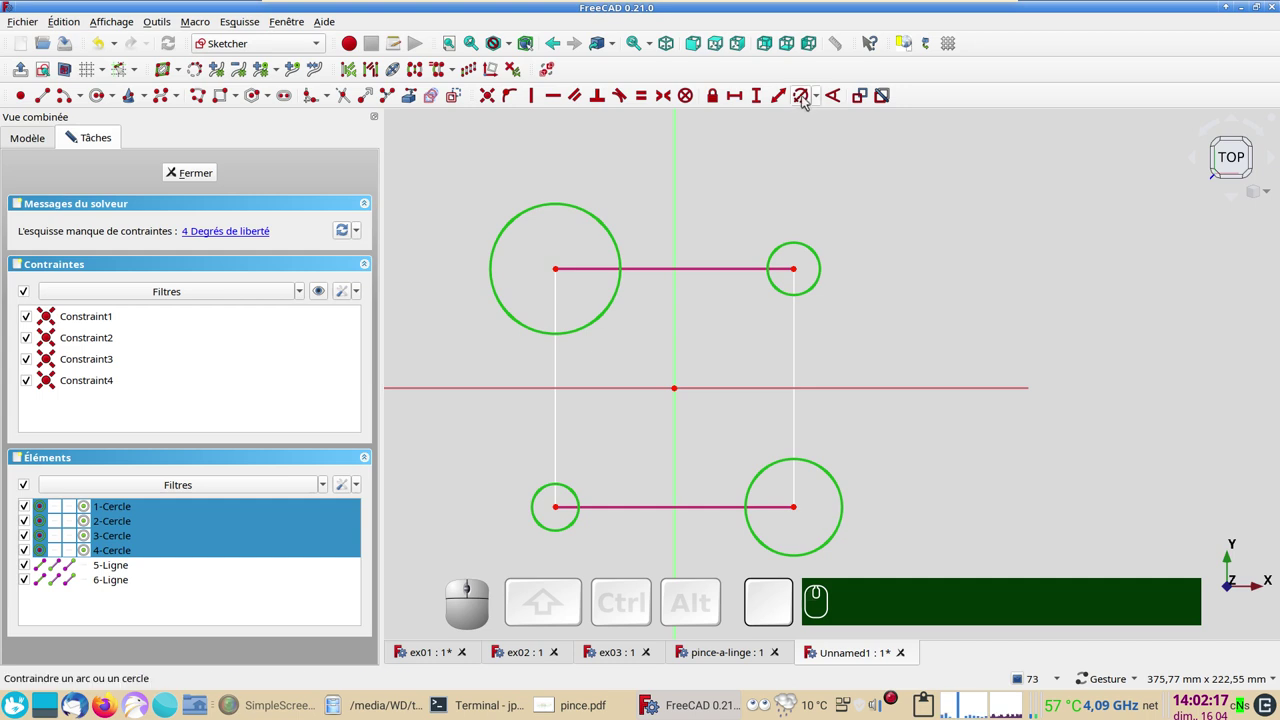
{"action": "left_click", "coordinate": [808, 96]}
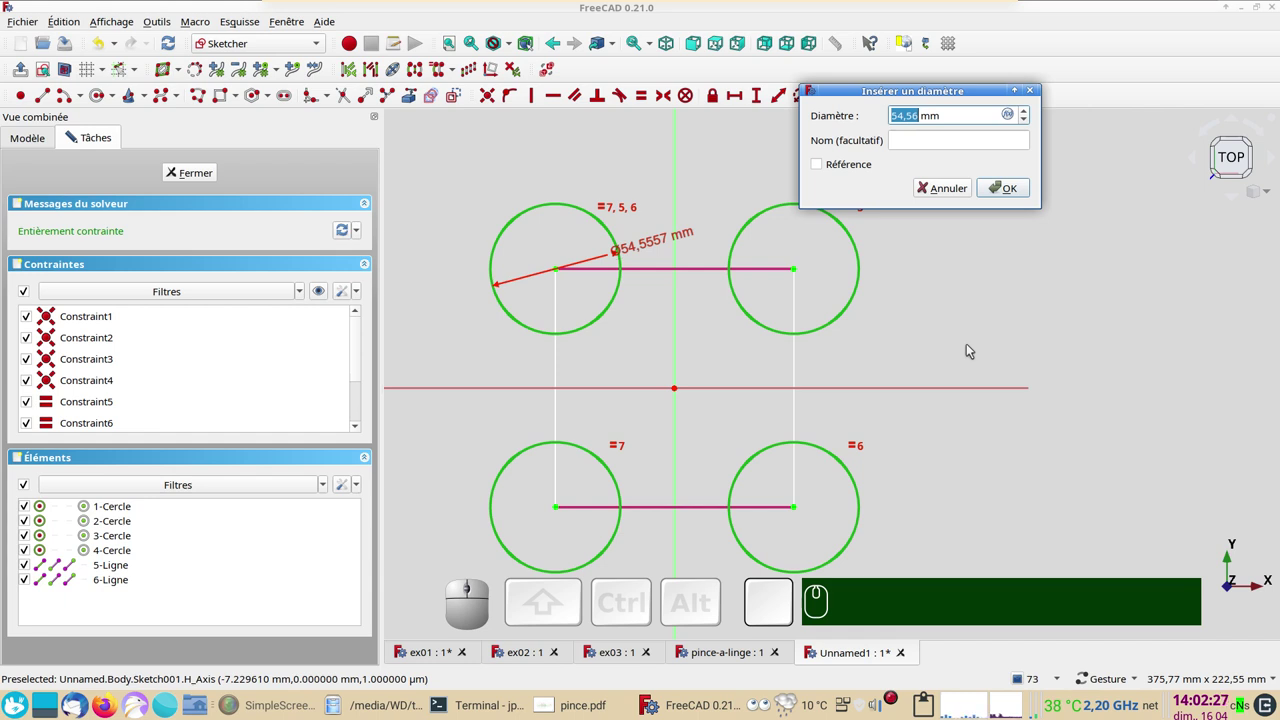
{"action": "key", "text": "KP_1"}
{"action": "key", "text": "KP_0"}
{"action": "key", "text": "KP_Enter"}
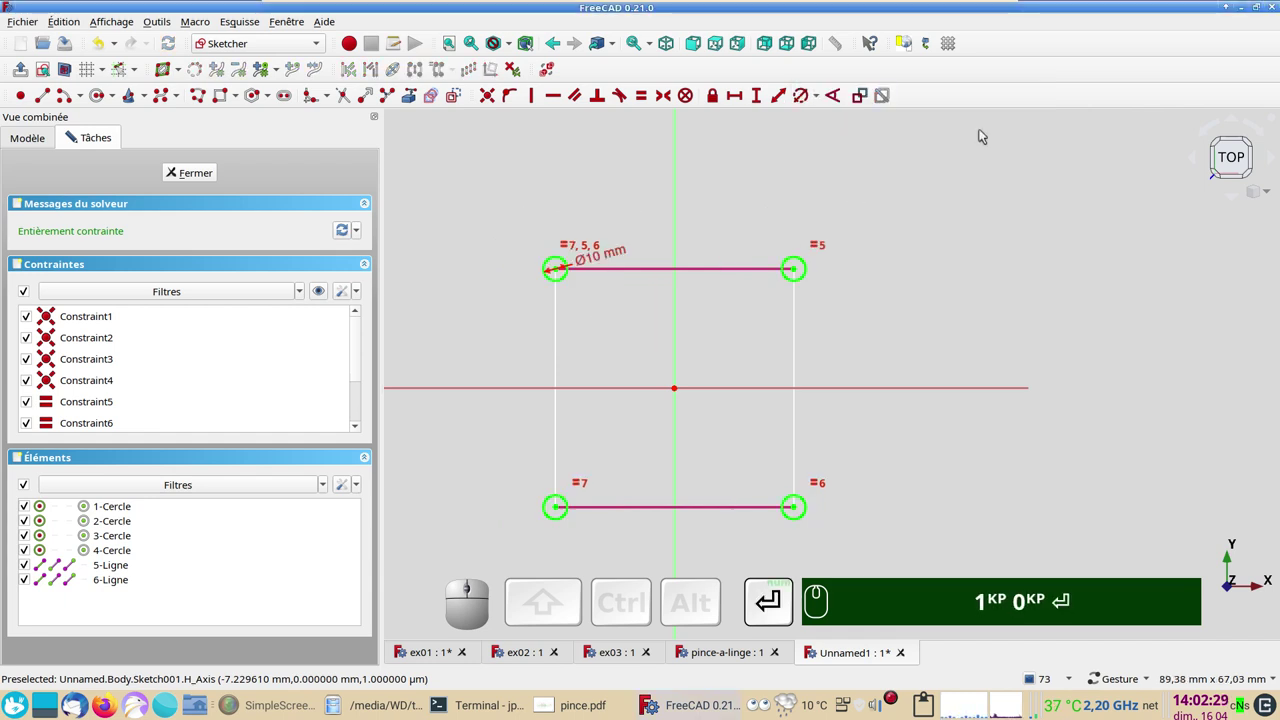
- Correct the shared circle diameter to 20 mm and close the sketch
{"action": "left_click", "coordinate": [624, 250]}
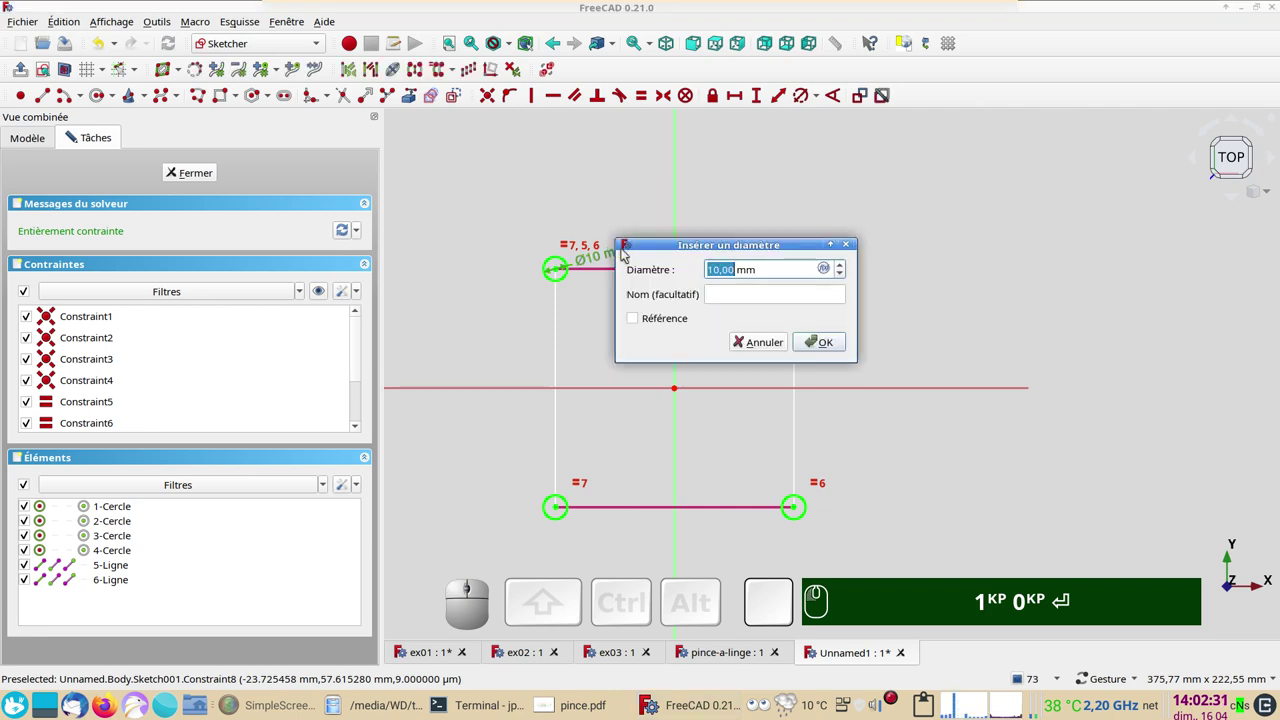
{"action": "key", "text": "KP_2"}
{"action": "key", "text": "KP_0"}
{"action": "key", "text": "KP_Enter"}
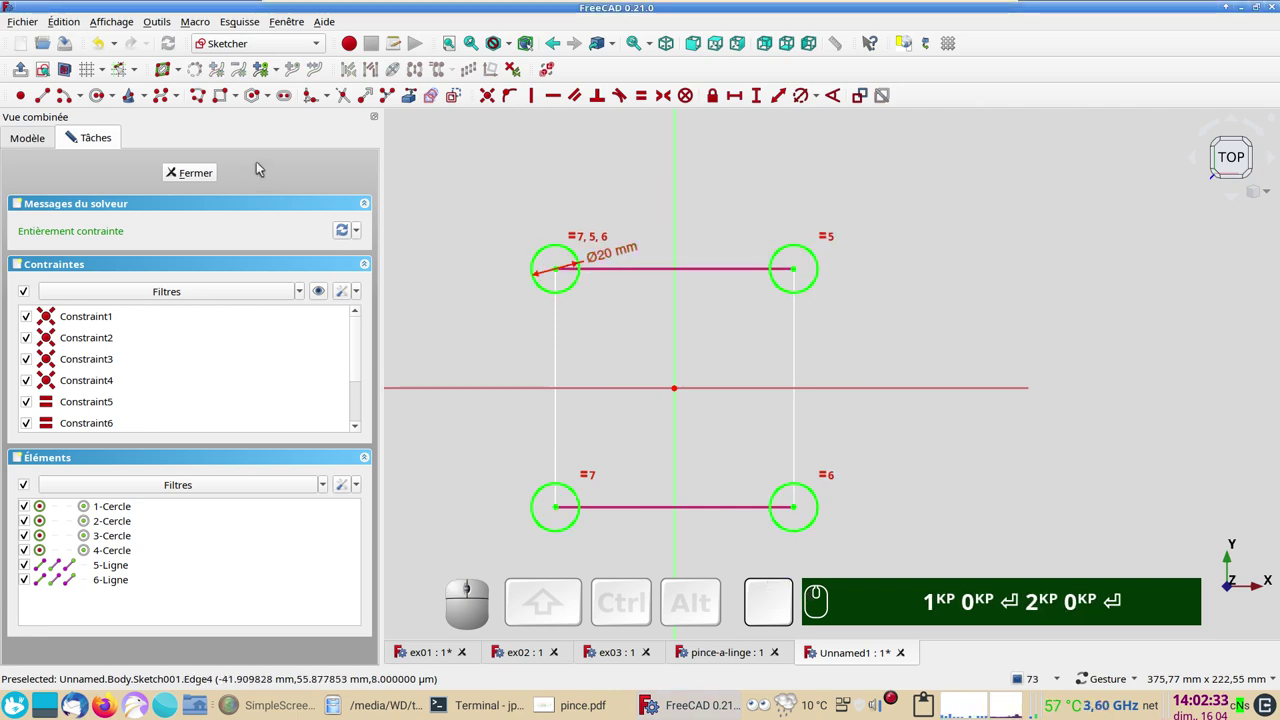
{"action": "key", "text": "KP_1"}
{"action": "key", "text": "KP_0"}
{"action": "key", "text": "Return"}
{"action": "key", "text": "KP_2"}
{"action": "left_click", "coordinate": [184, 169]}
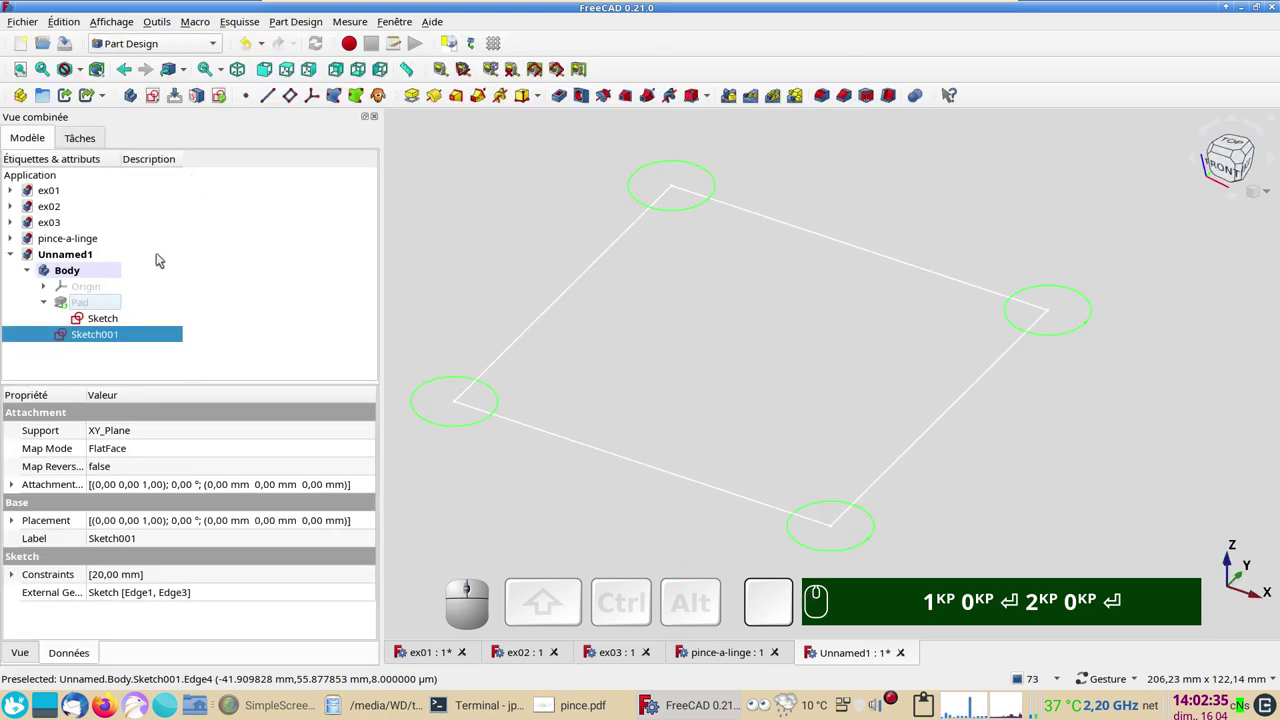
- Show the slab Pad again and select the corner-circle sketch Sketch001
{"action": "left_click", "coordinate": [85, 309]}
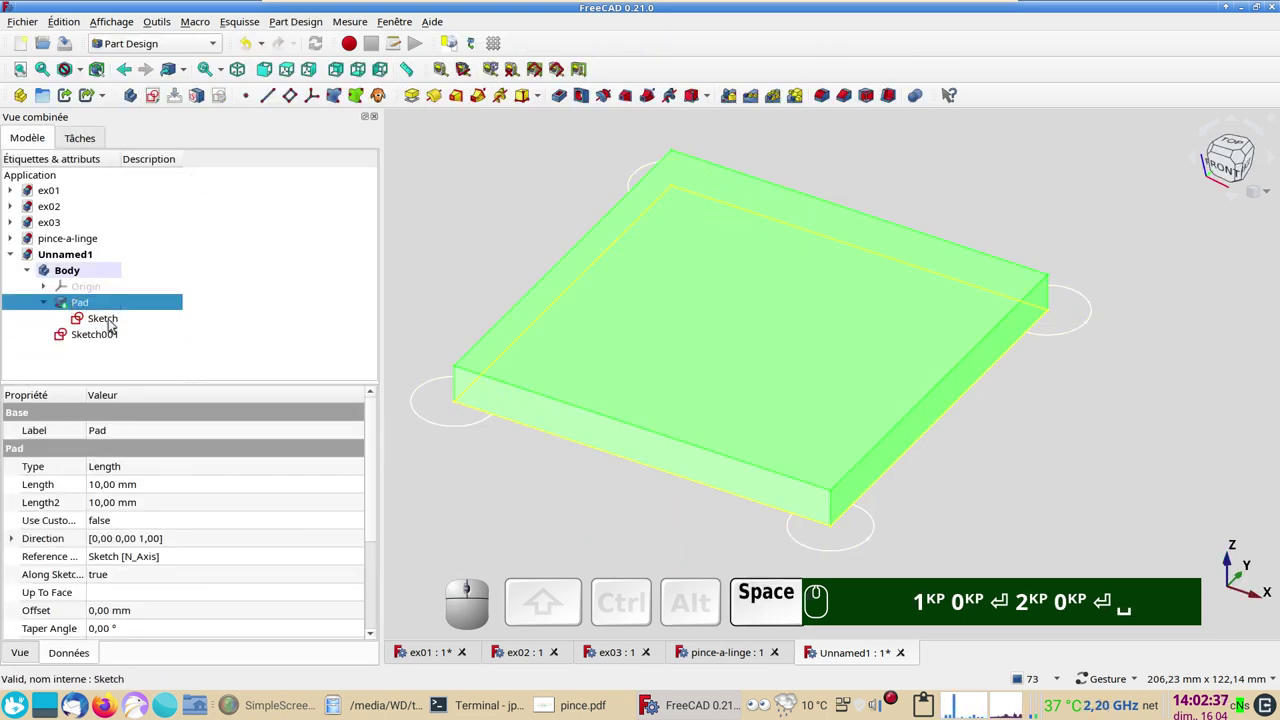
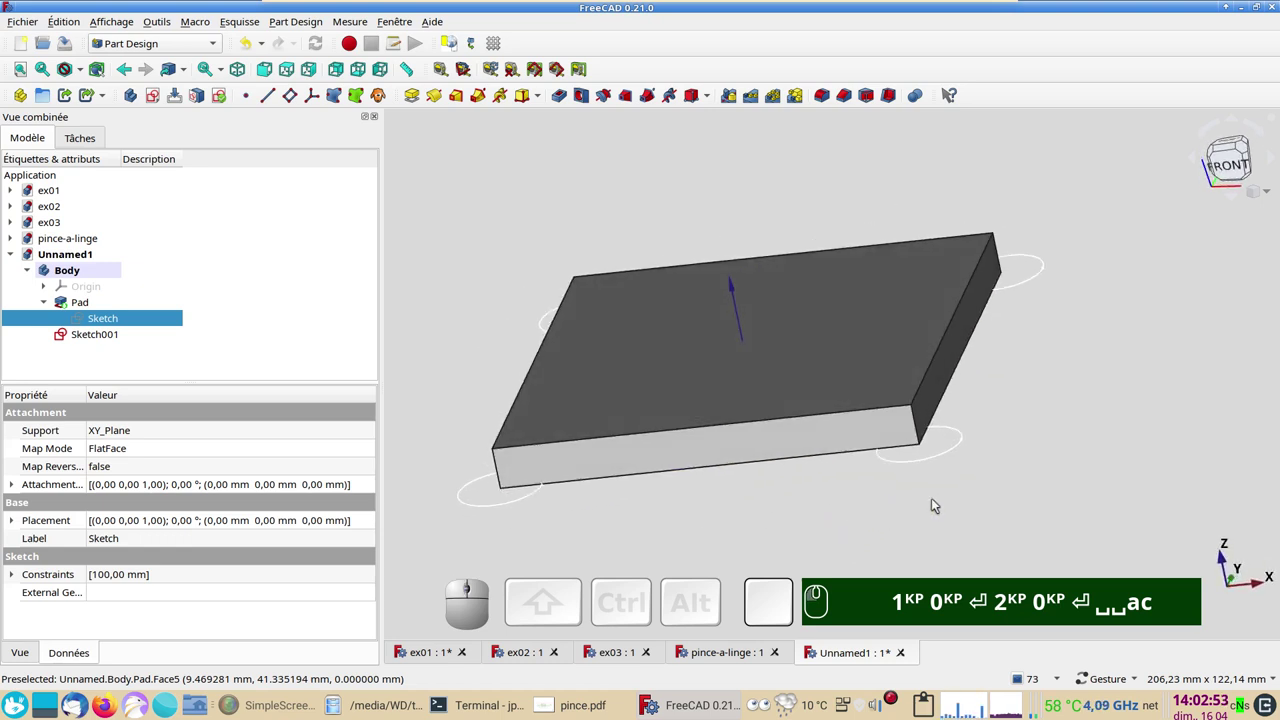
{"action": "left_click", "coordinate": [106, 334]}
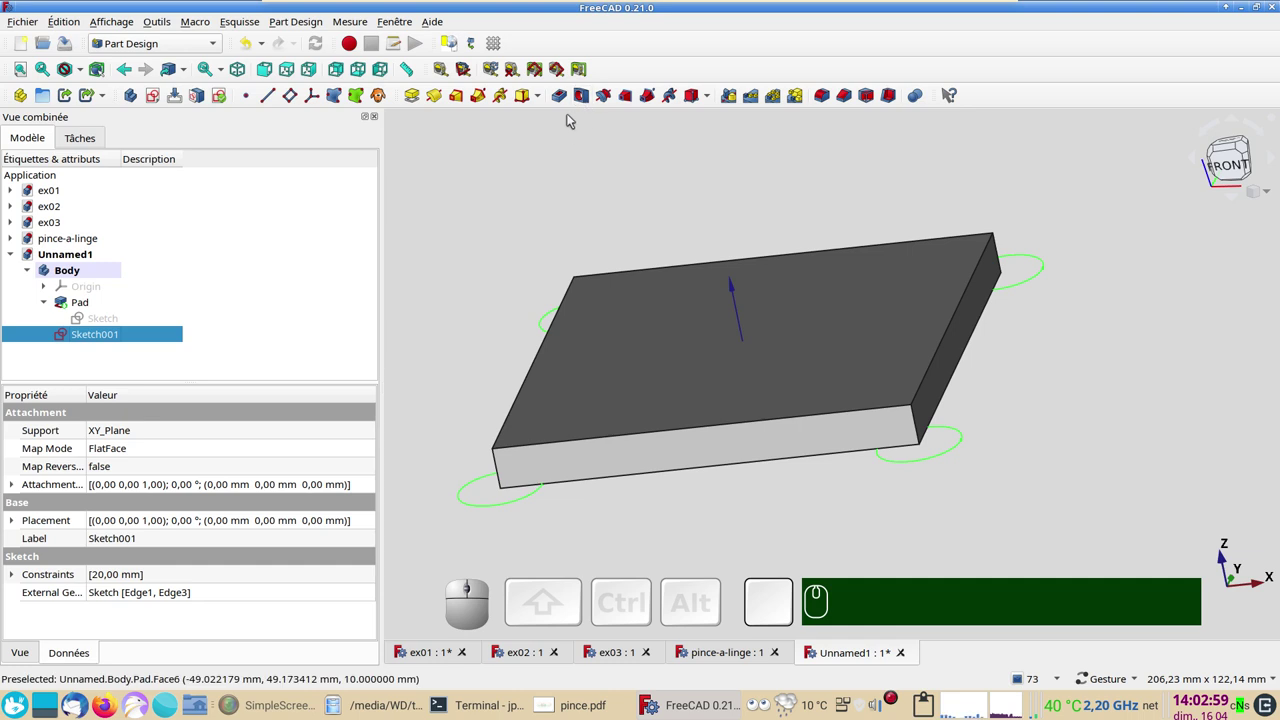
- Pocket the corner-circle sketch reversed, type 'À travers tout', to notch the slab corners
{"action": "left_click", "coordinate": [564, 100]}
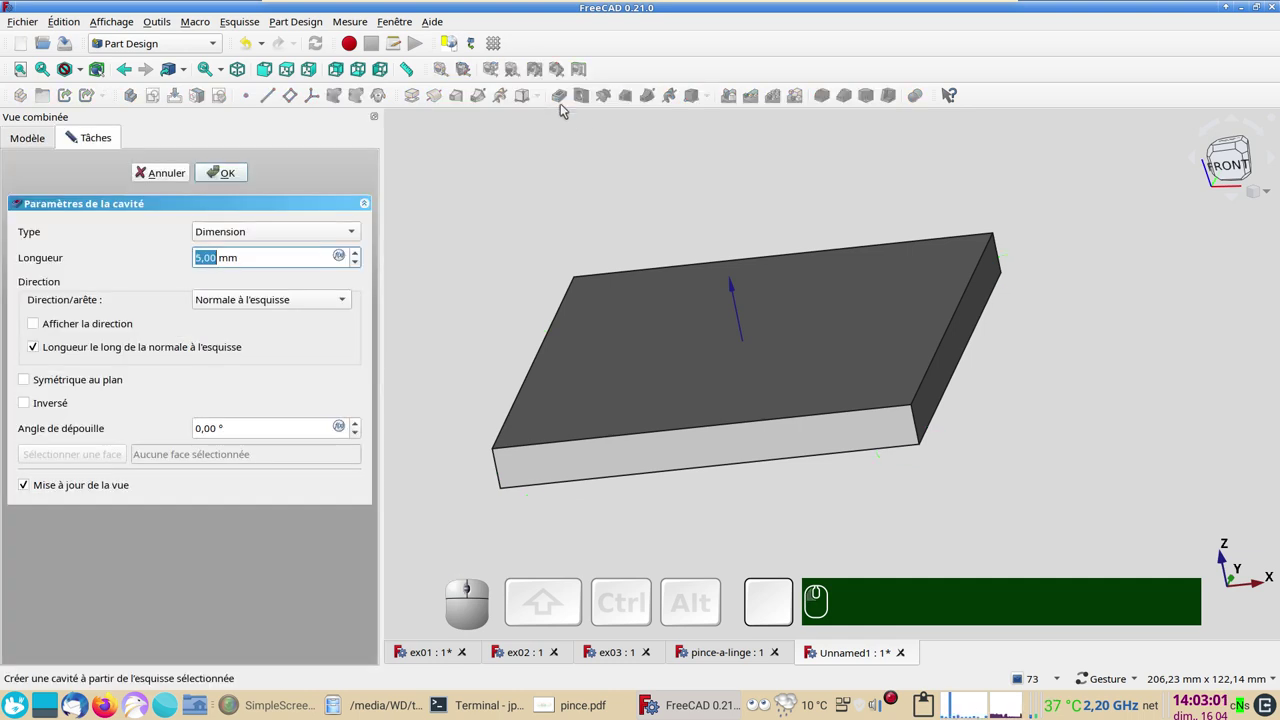
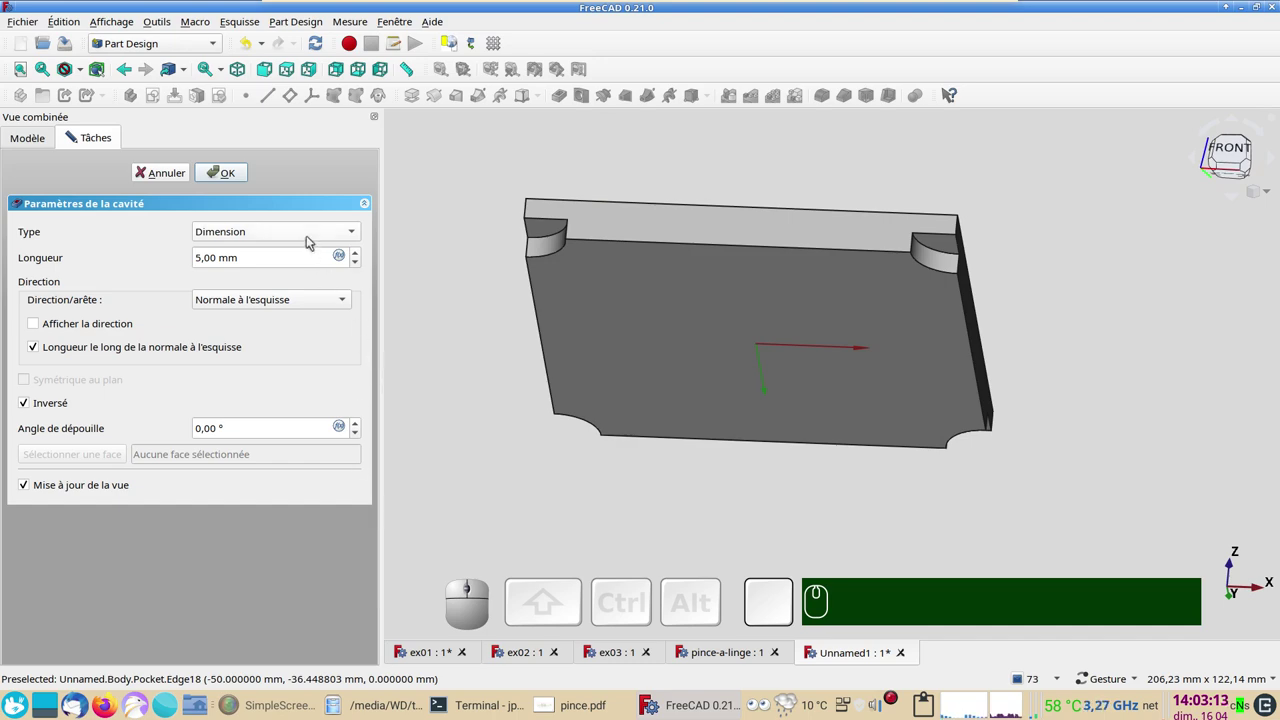
{"action": "left_click", "coordinate": [312, 234]}
{"action": "left_click", "coordinate": [299, 257]}
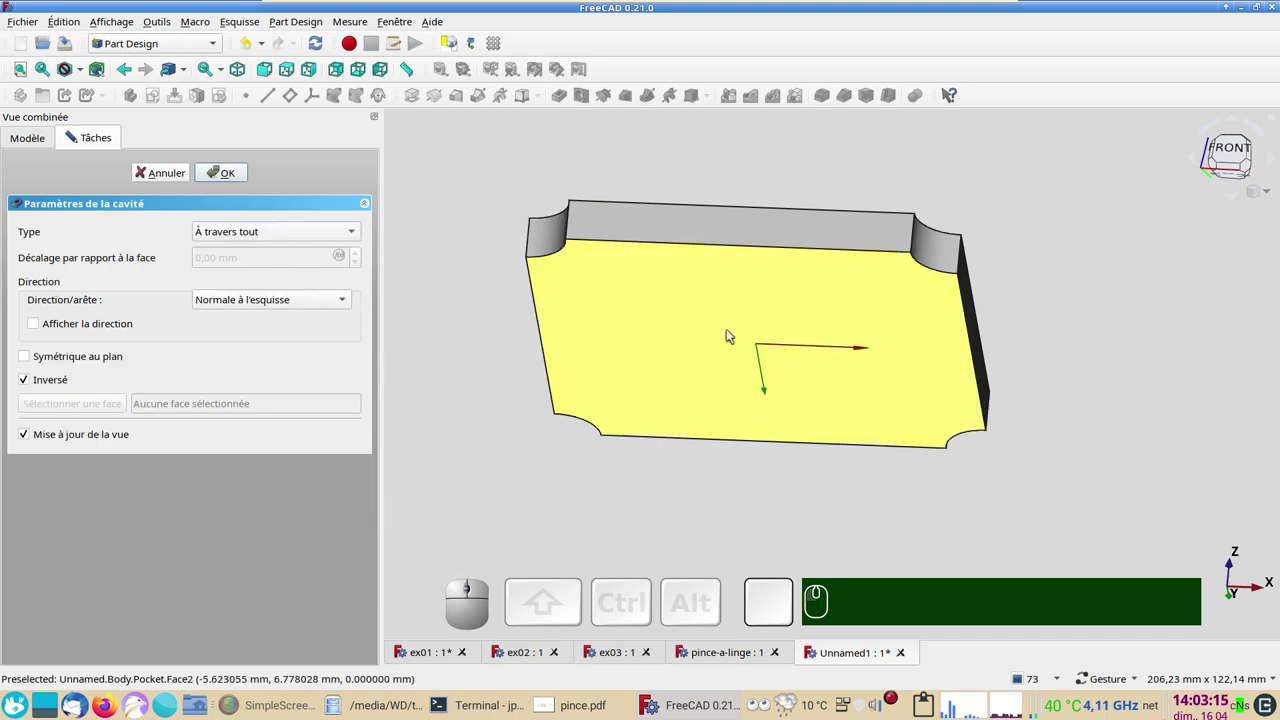
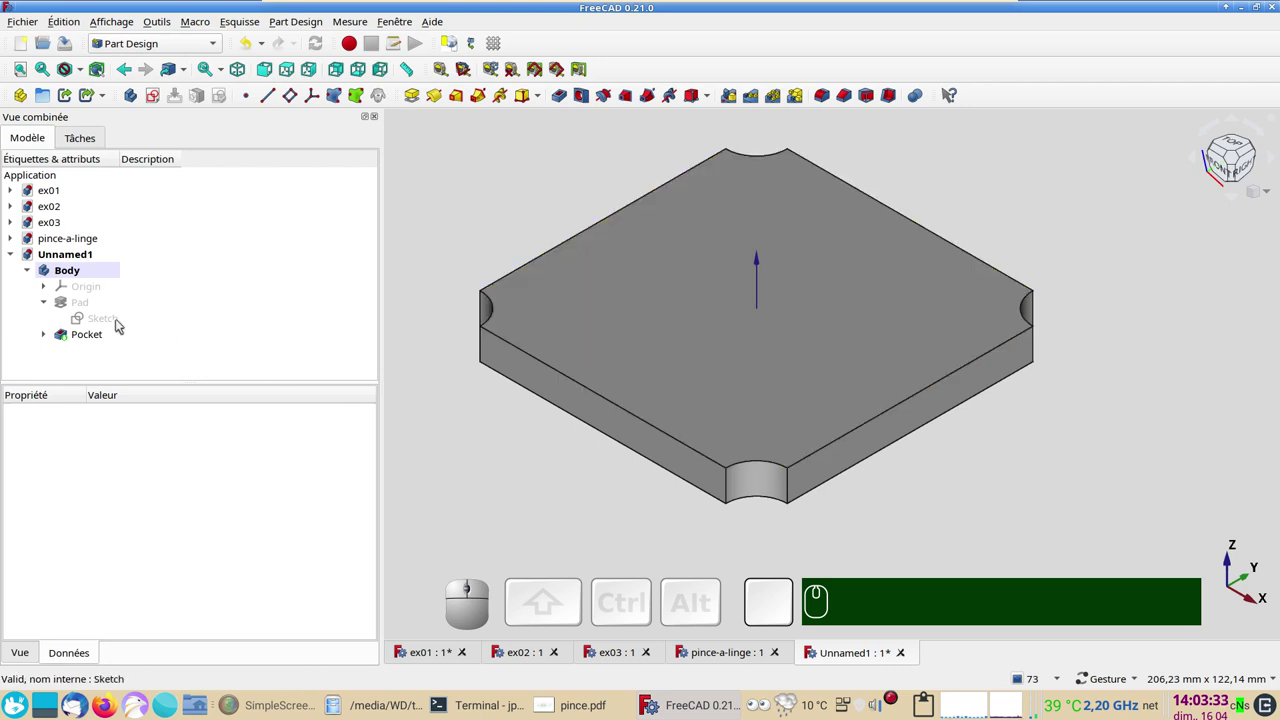
- Delete the unwanted features under Body and tidy the tree before redoing the pocket
{"action": "left_click", "coordinate": [94, 338]}
{"action": "key", "text": "Delete"}
{"action": "left_click", "coordinate": [92, 302]}
{"action": "key", "text": "Delete"}
{"action": "left_click", "coordinate": [102, 300]}
{"action": "left_click", "coordinate": [419, 97]}
{"action": "left_click", "coordinate": [231, 161]}
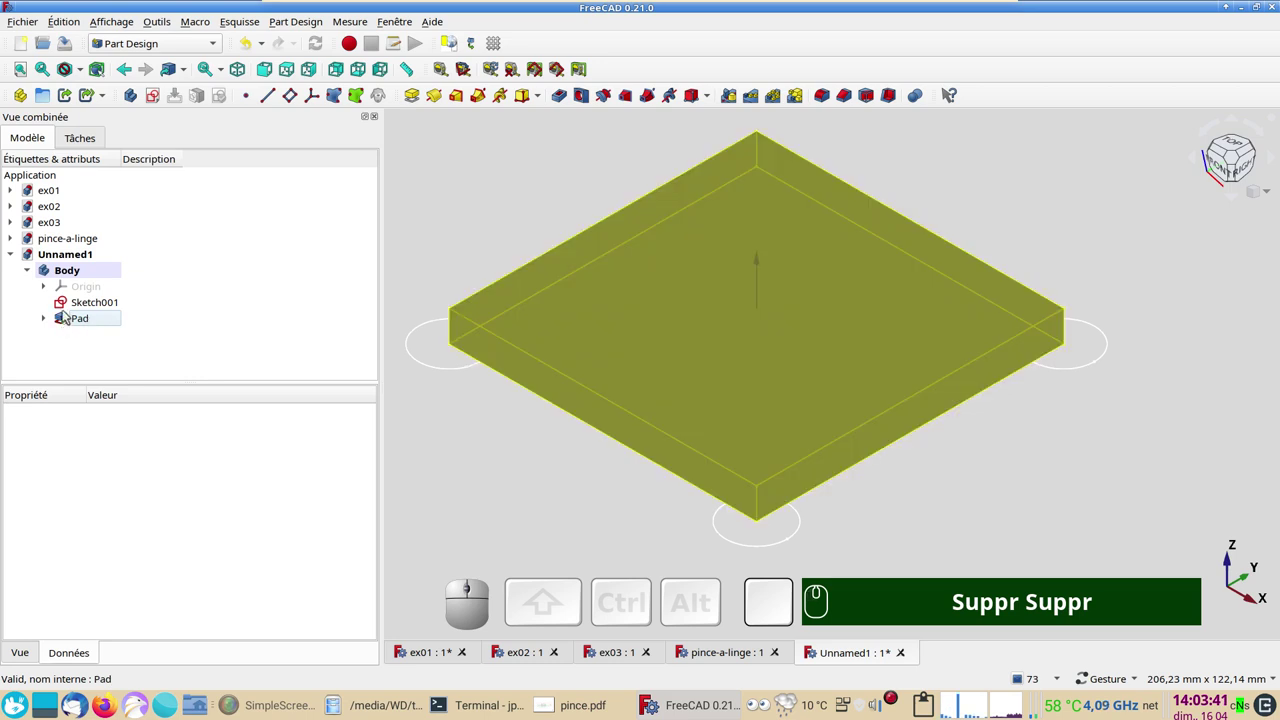
- Pocket Sketch001 through the whole plate to cut the four rounded corner notches
{"action": "left_click", "coordinate": [79, 300]}
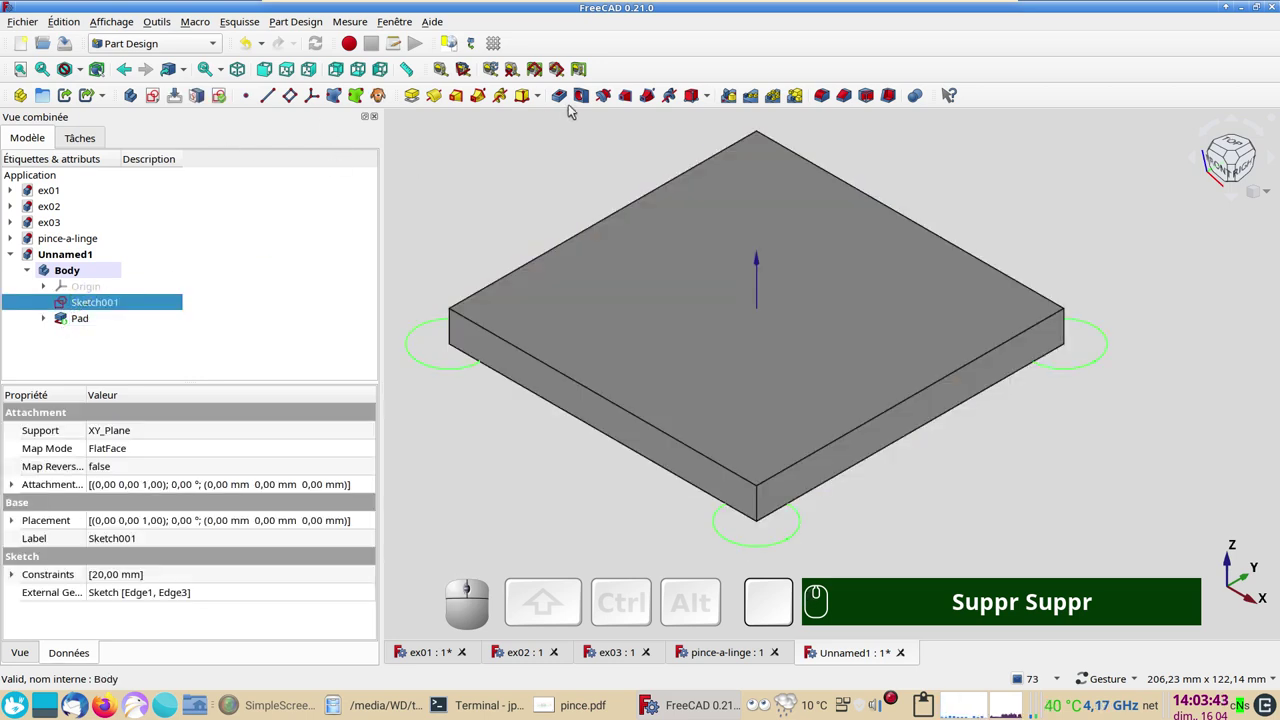
{"action": "left_click", "coordinate": [565, 92]}
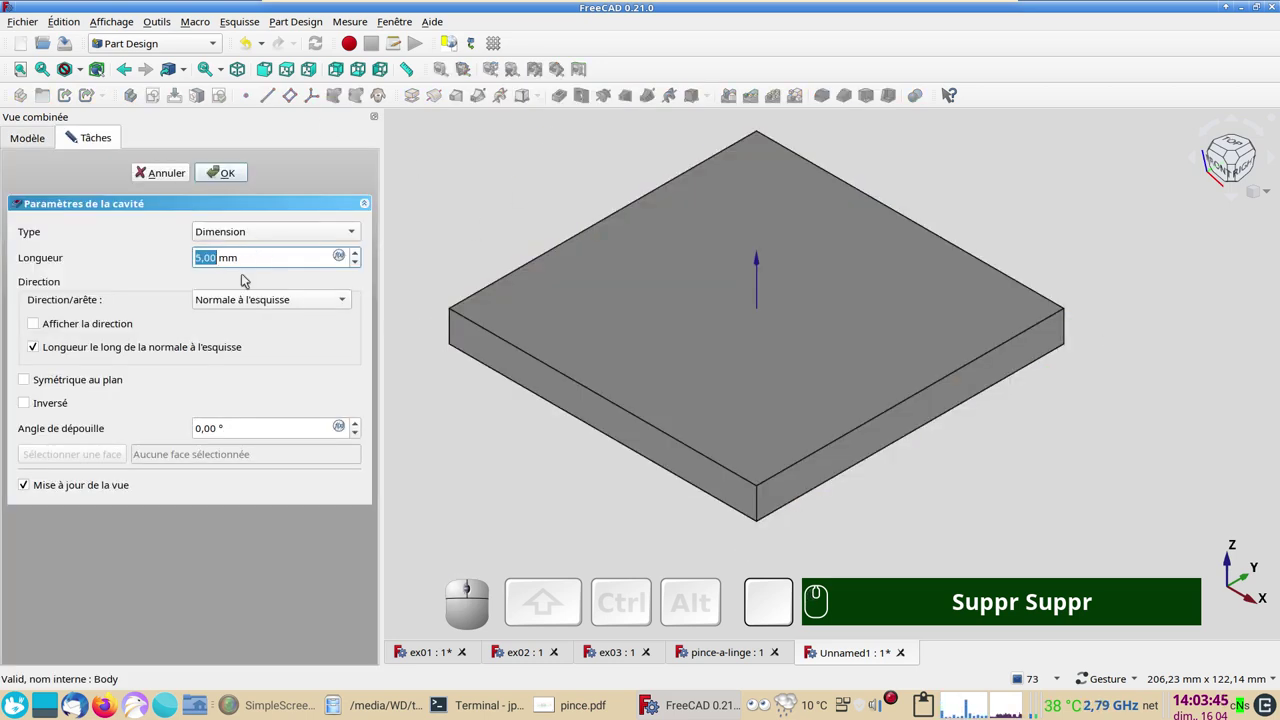
{"action": "left_click", "coordinate": [58, 402]}
{"action": "left_click", "coordinate": [268, 227]}
{"action": "left_click", "coordinate": [264, 254]}
{"action": "left_click", "coordinate": [248, 172]}
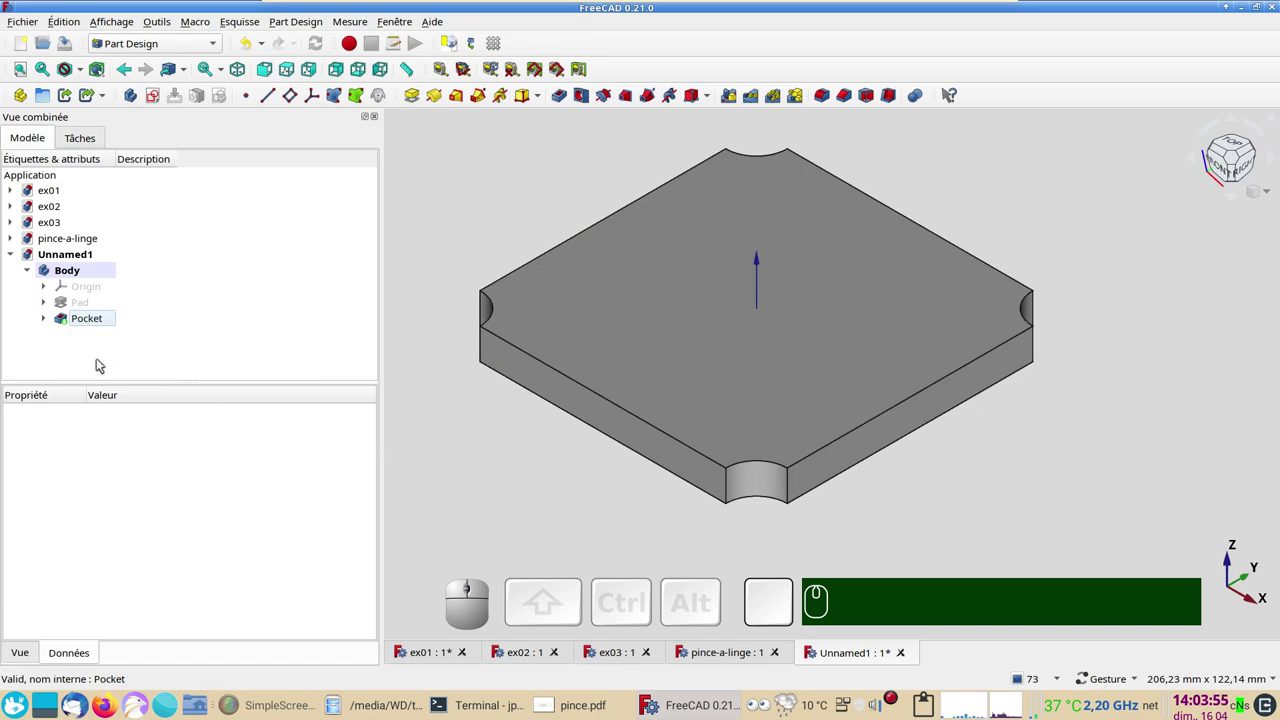
- Toggle Pad and Pocket visibility to compare the plain pad with the notched result
{"action": "left_click", "coordinate": [88, 300]}
{"action": "key", "text": "space"}
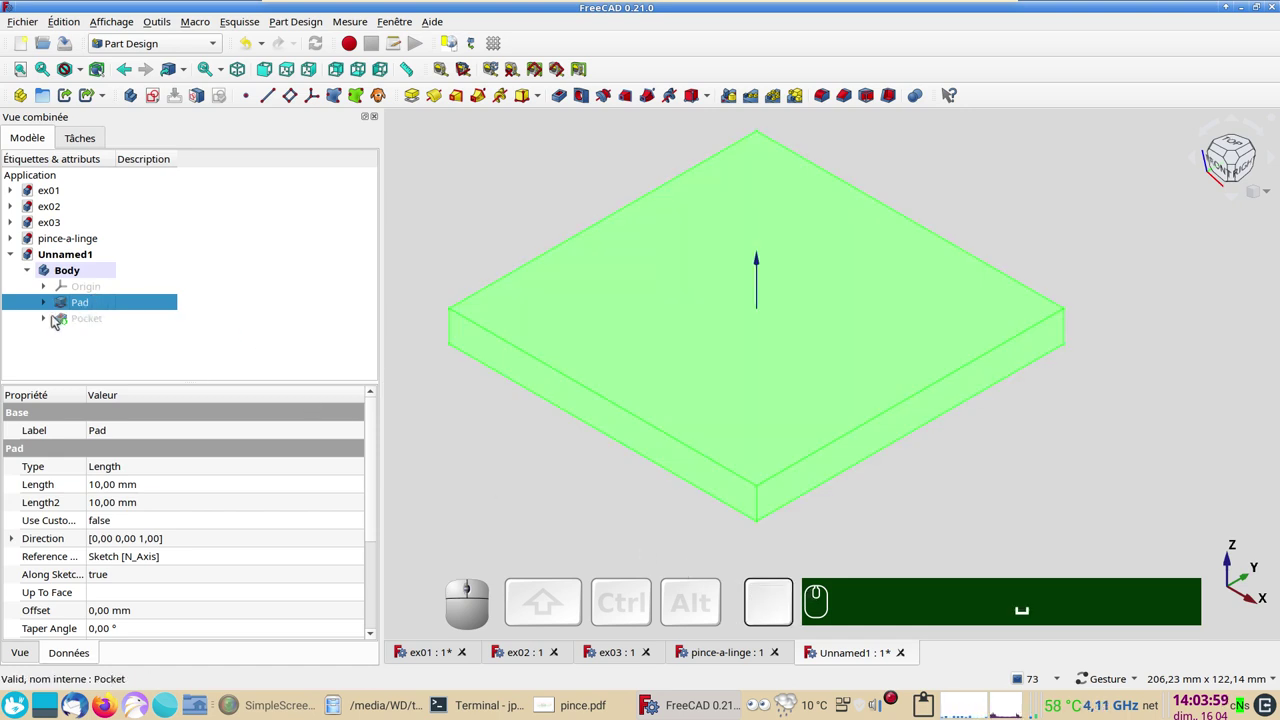
{"action": "left_click", "coordinate": [88, 324]}
{"action": "key", "text": "space"}
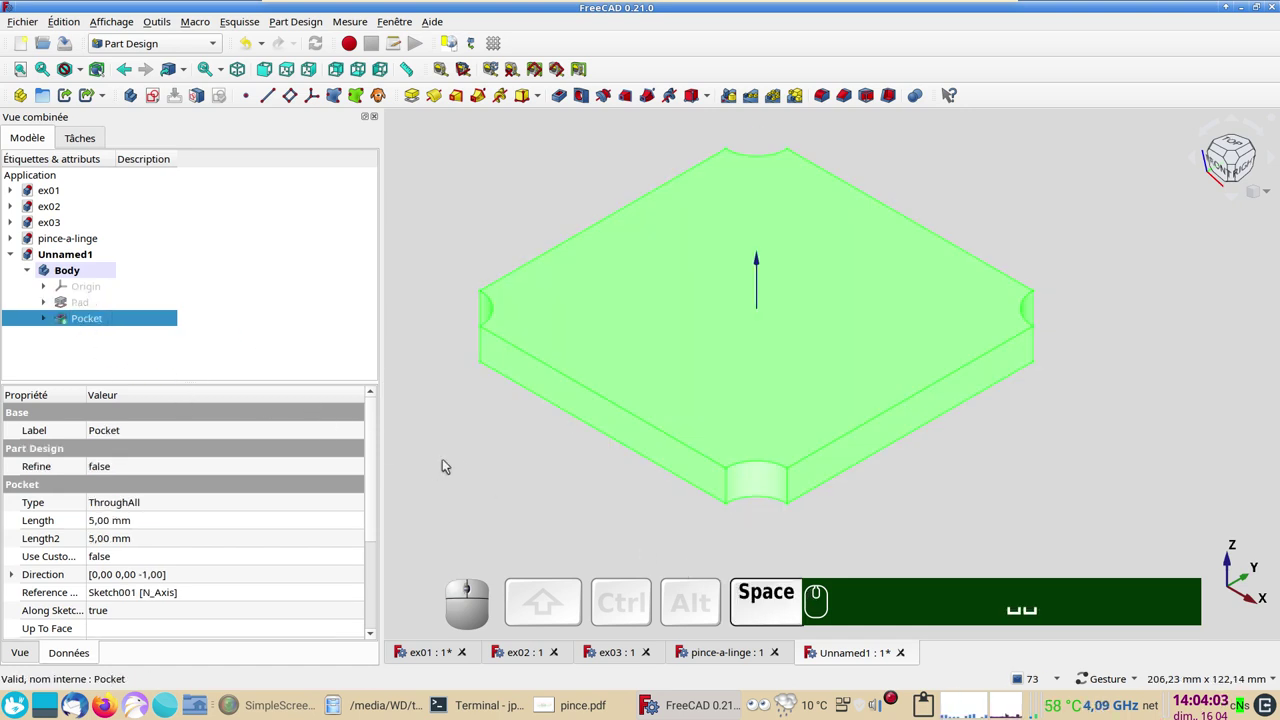
- Switch to the ex03 document showing the dimensioned 100 × 60 mm notched plate
{"action": "left_click", "coordinate": [471, 461]}
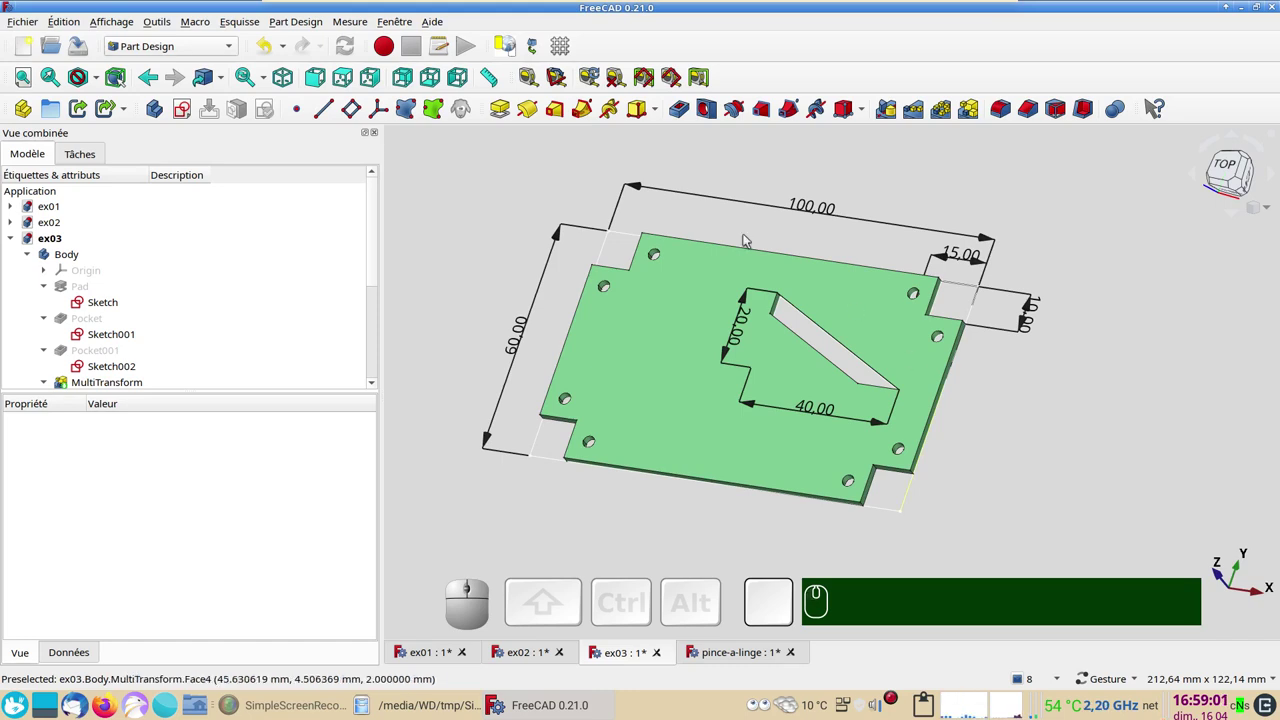
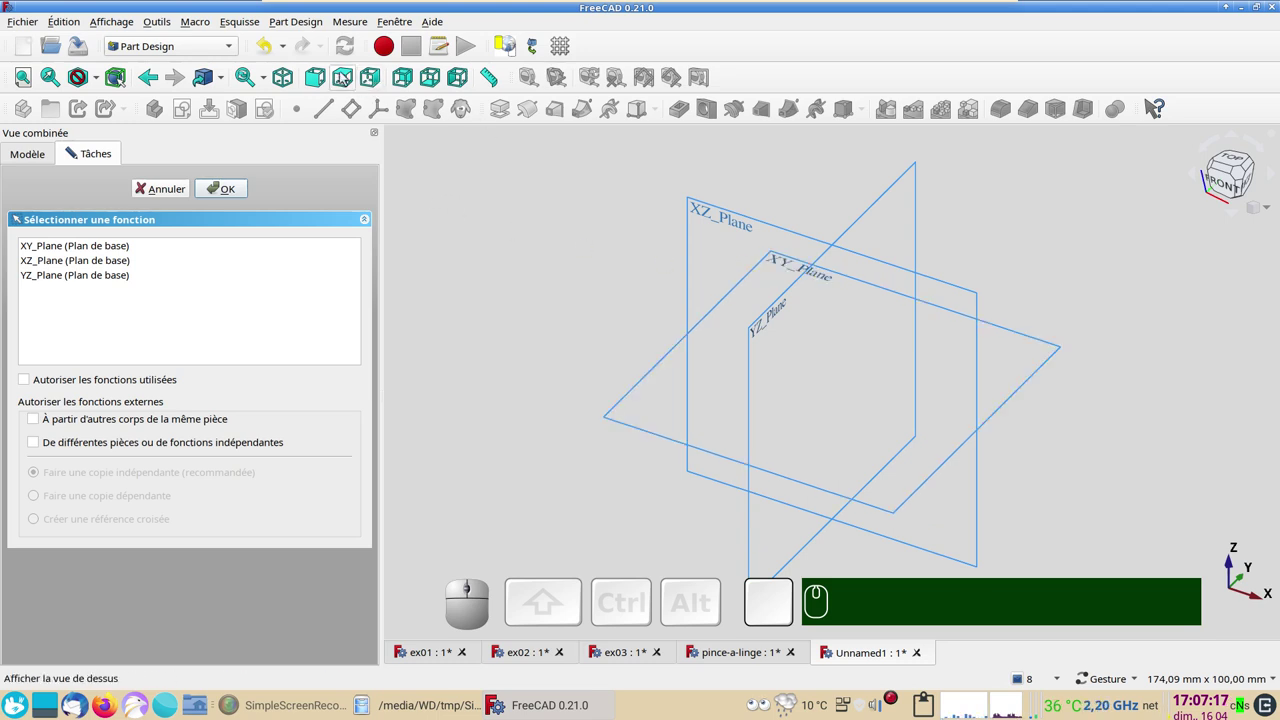
- Start a sketch on the XY plane and draw a centred rectangle on the origin
{"action": "left_click", "coordinate": [345, 79]}
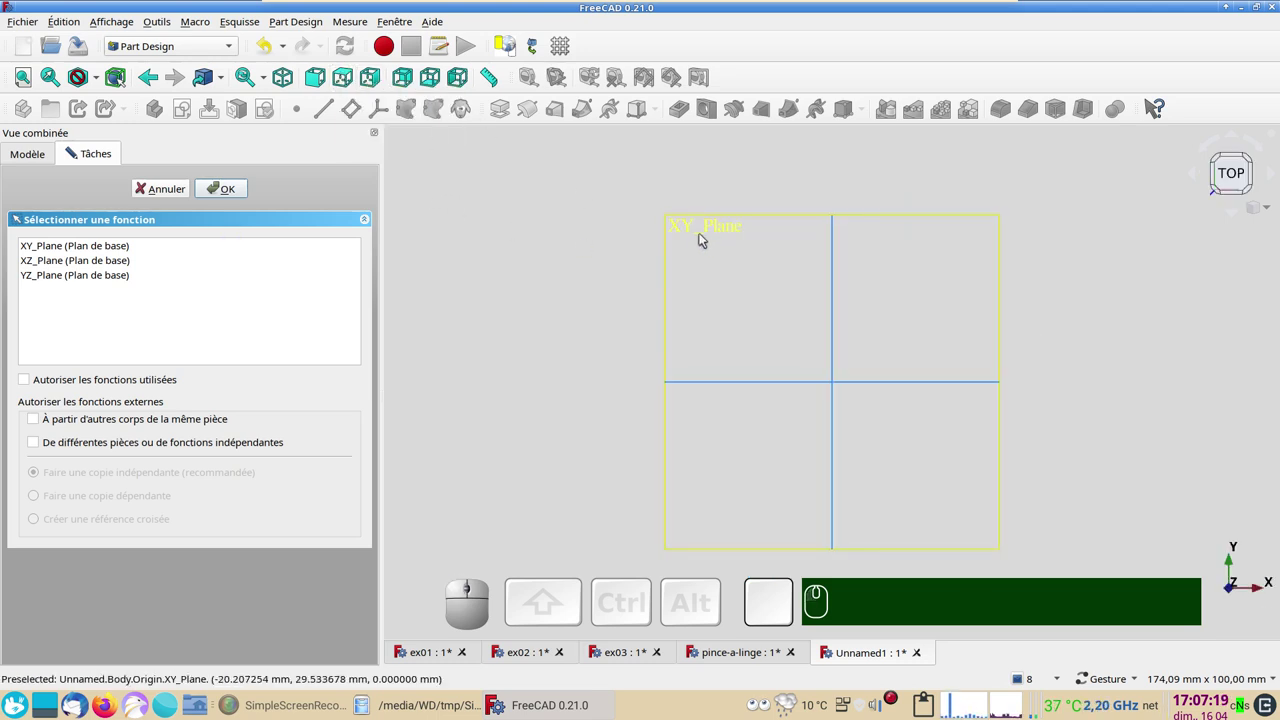
{"action": "left_click", "coordinate": [705, 226]}
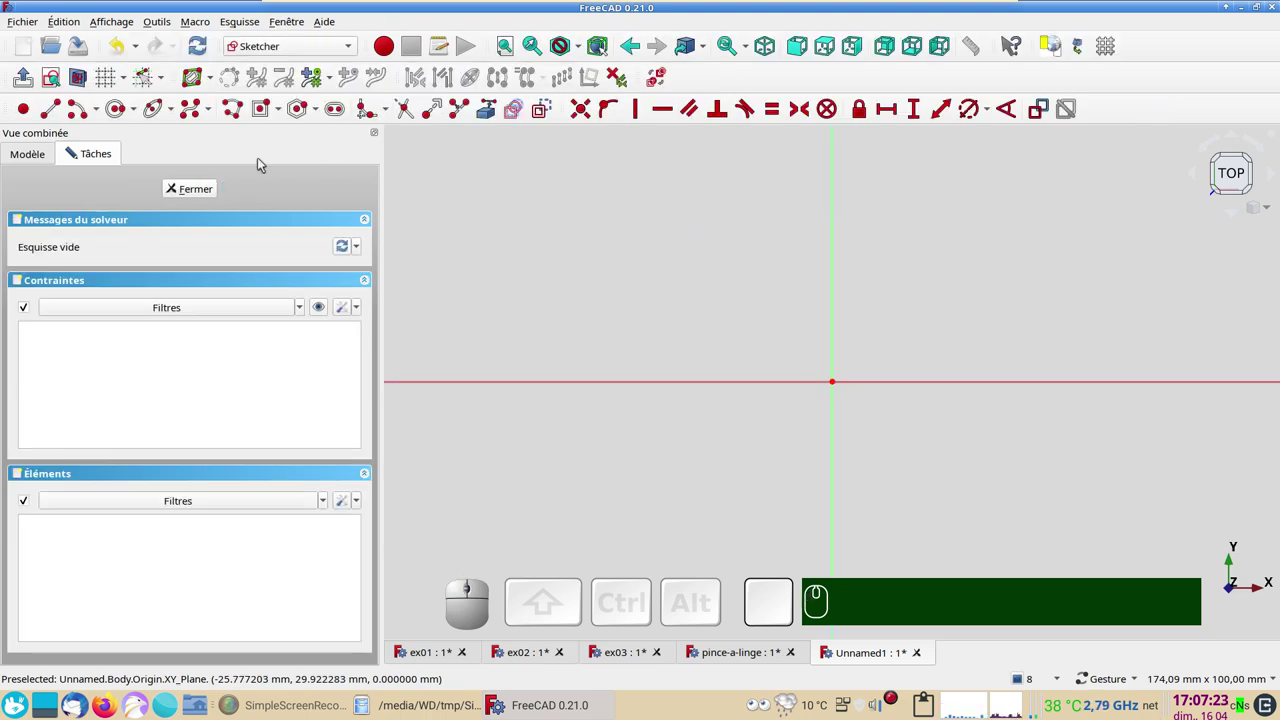
{"action": "left_click", "coordinate": [288, 106]}
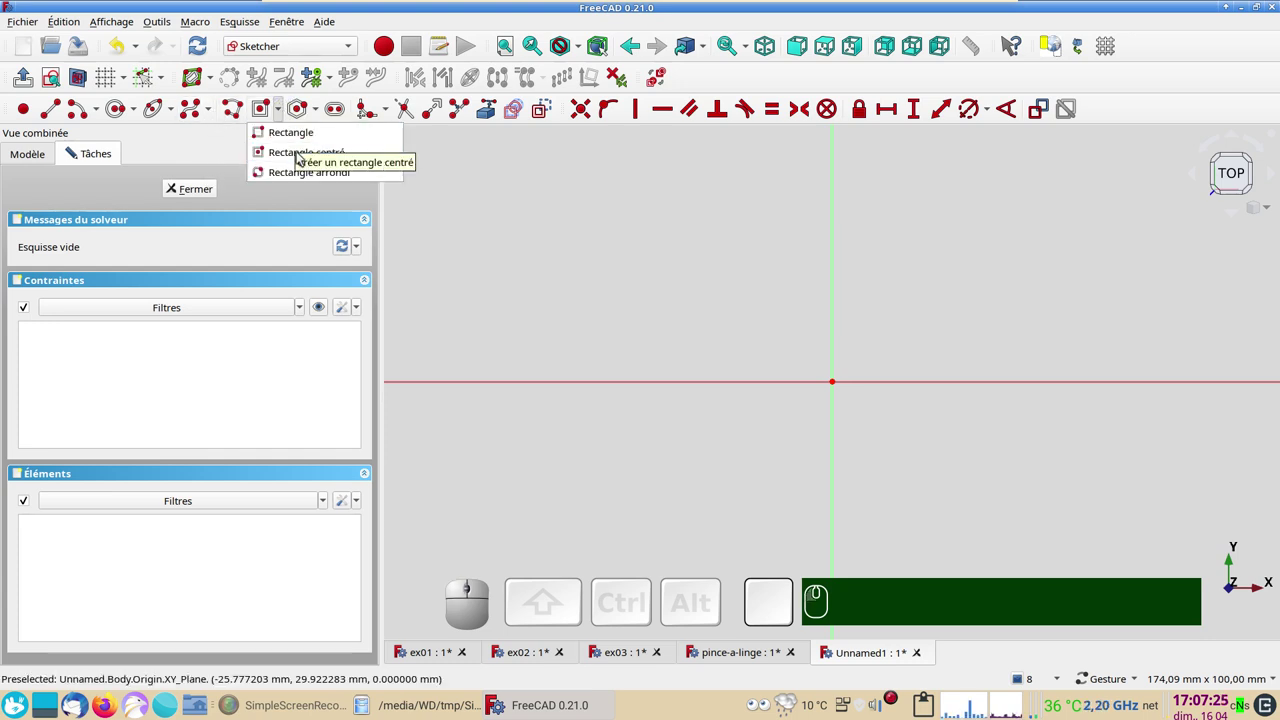
{"action": "left_click", "coordinate": [302, 159]}
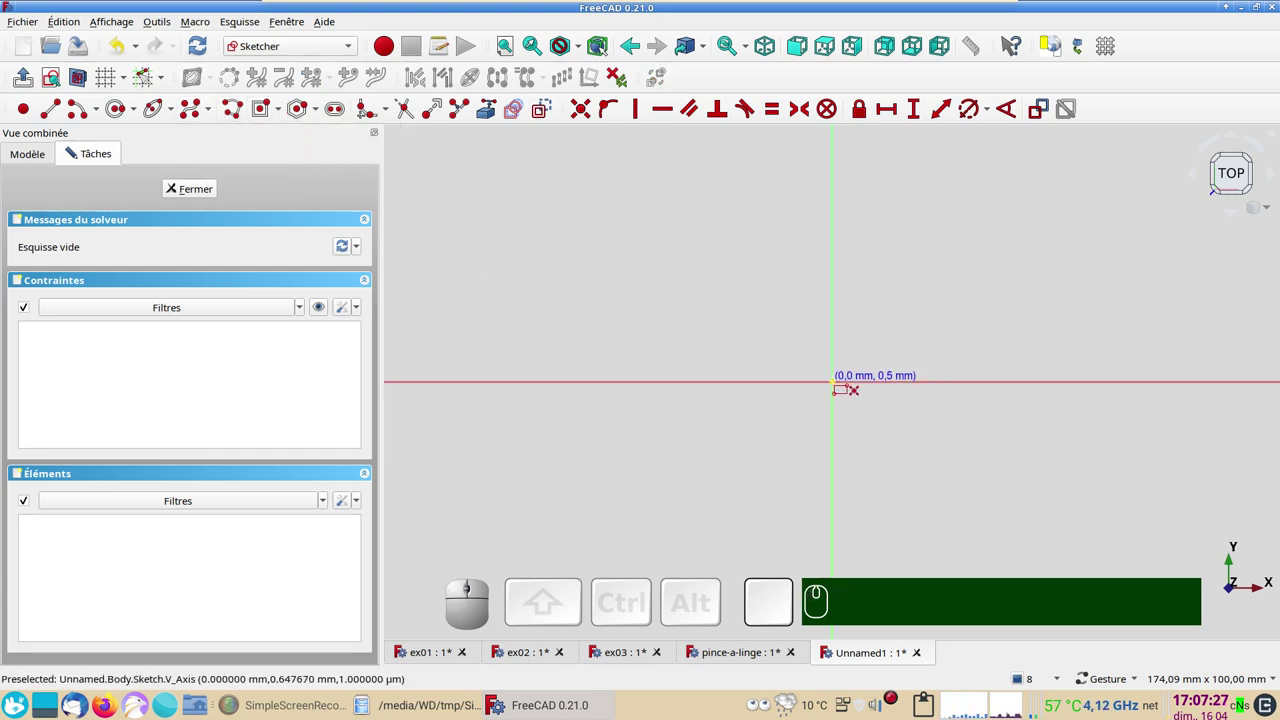
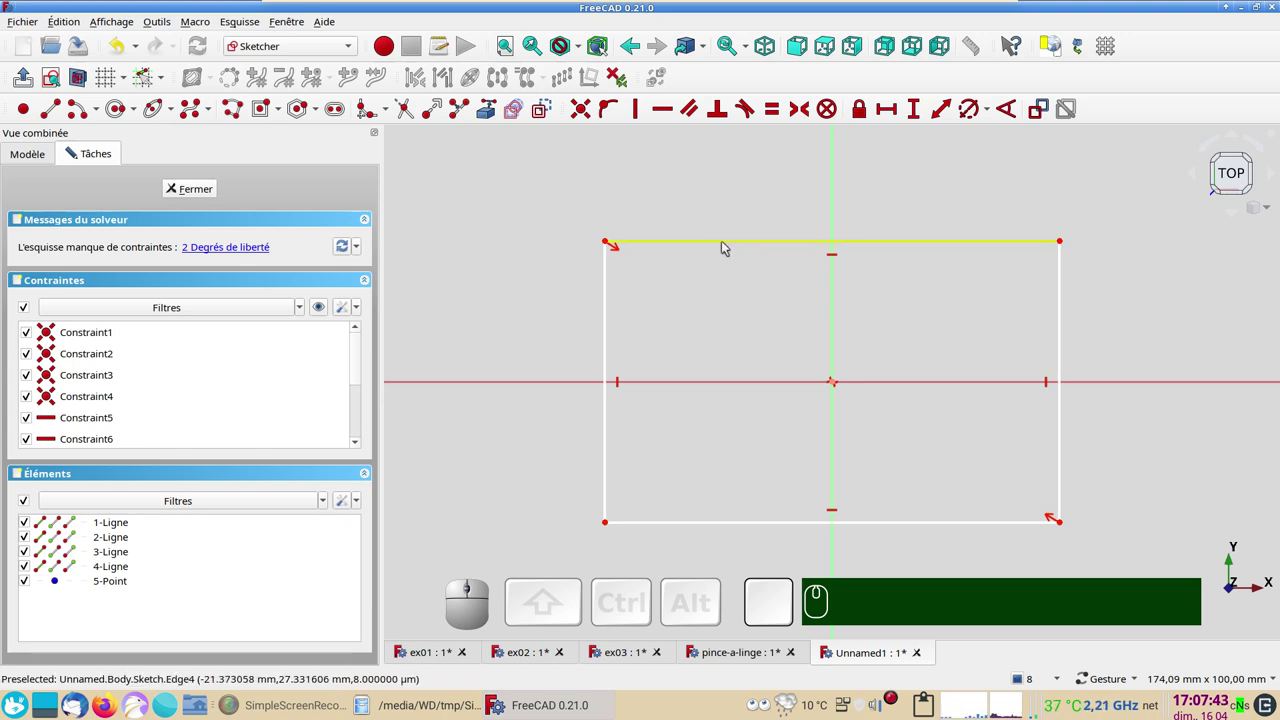
- Constrain the rectangle's width to 100 mm
{"action": "left_click", "coordinate": [728, 242]}
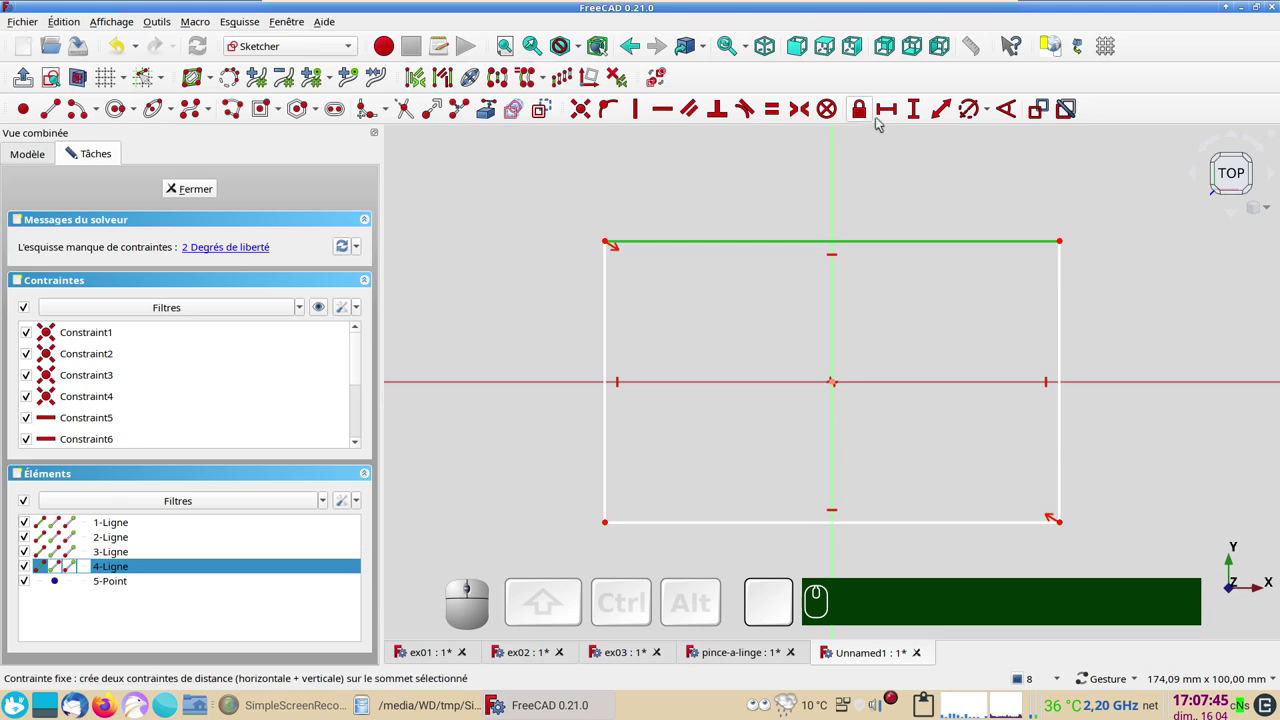
{"action": "left_click", "coordinate": [889, 110]}
{"action": "key", "text": "KP_1"}
{"action": "key", "text": "KP_0"}
{"action": "key", "text": "KP_0"}
{"action": "key", "text": "KP_Enter"}
{"action": "key", "text": "KP_1"}
{"action": "key", "text": "KP_0"}
{"action": "key", "text": "Return"}
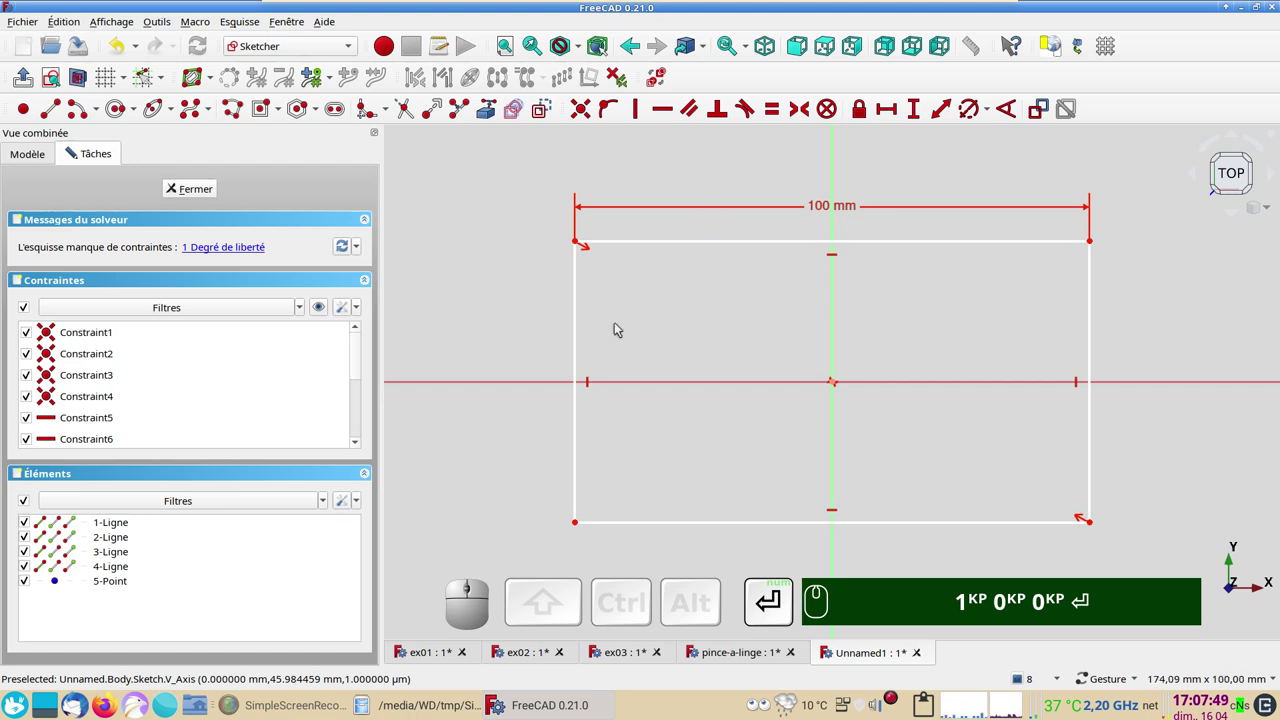
- Constrain the rectangle's height to 60 mm and close the fully constrained sketch
{"action": "left_click", "coordinate": [581, 328]}
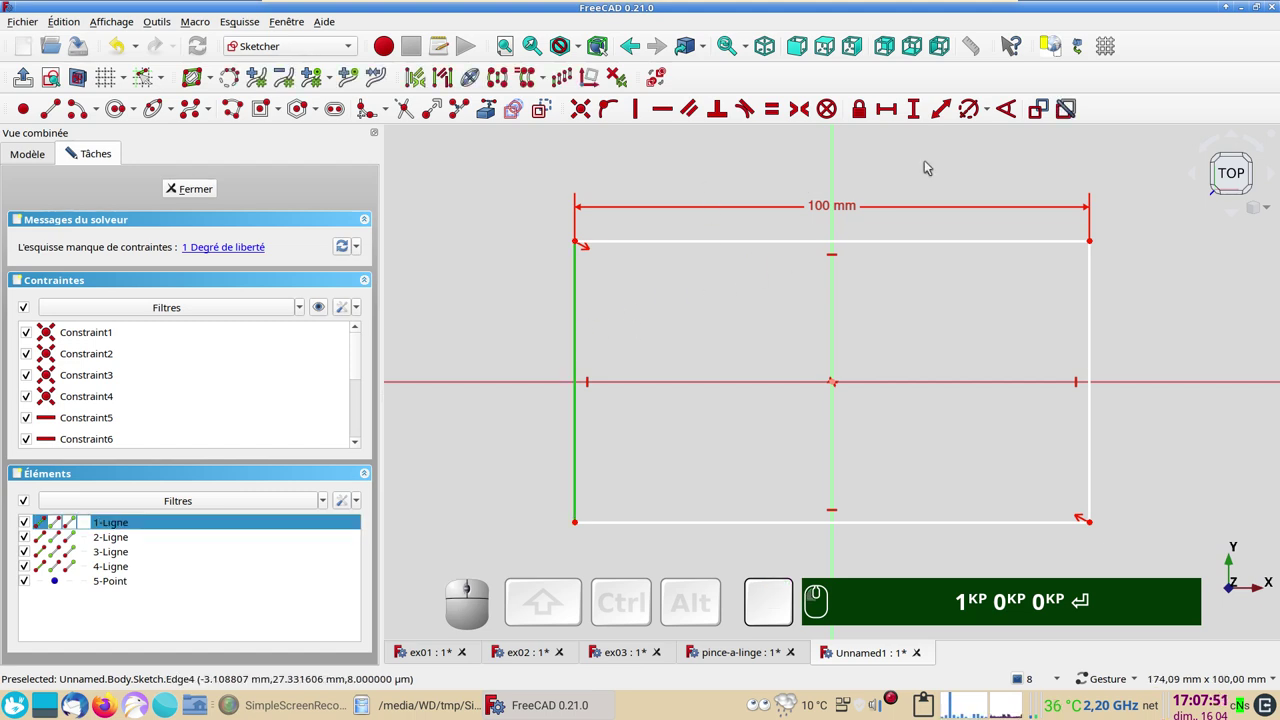
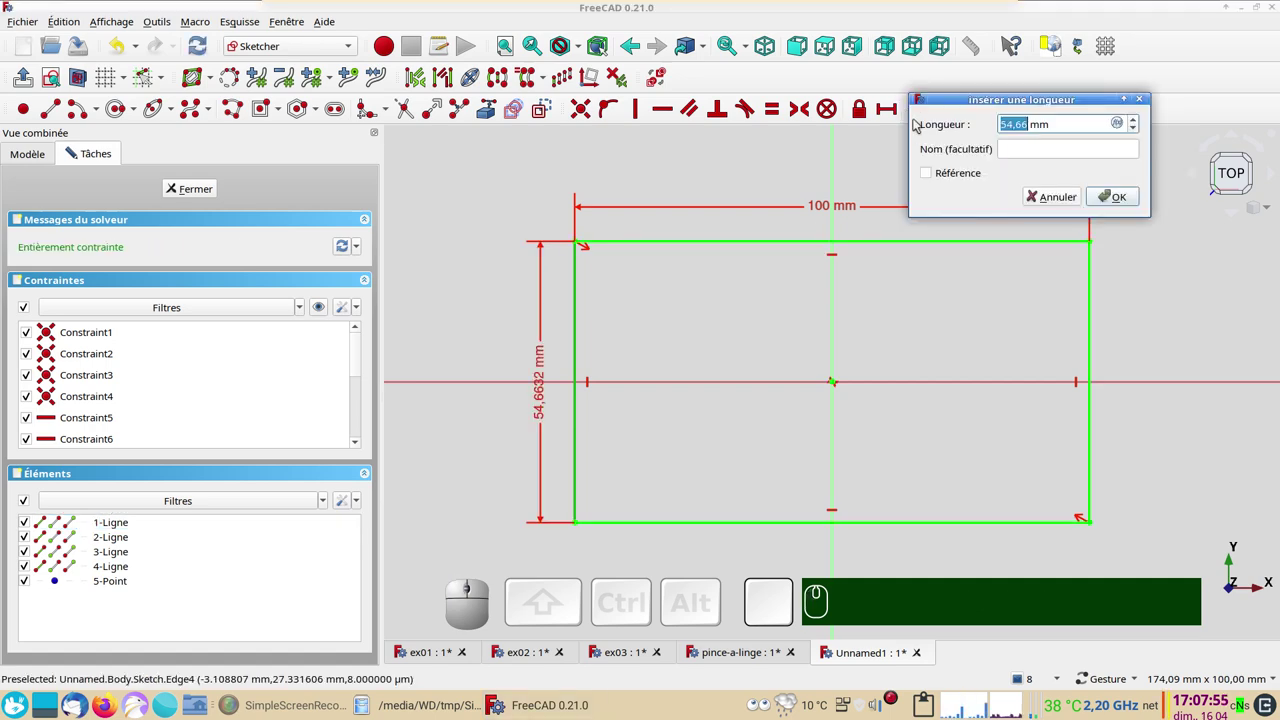
{"action": "key", "text": "KP_6"}
{"action": "key", "text": "KP_0"}
{"action": "key", "text": "Return"}
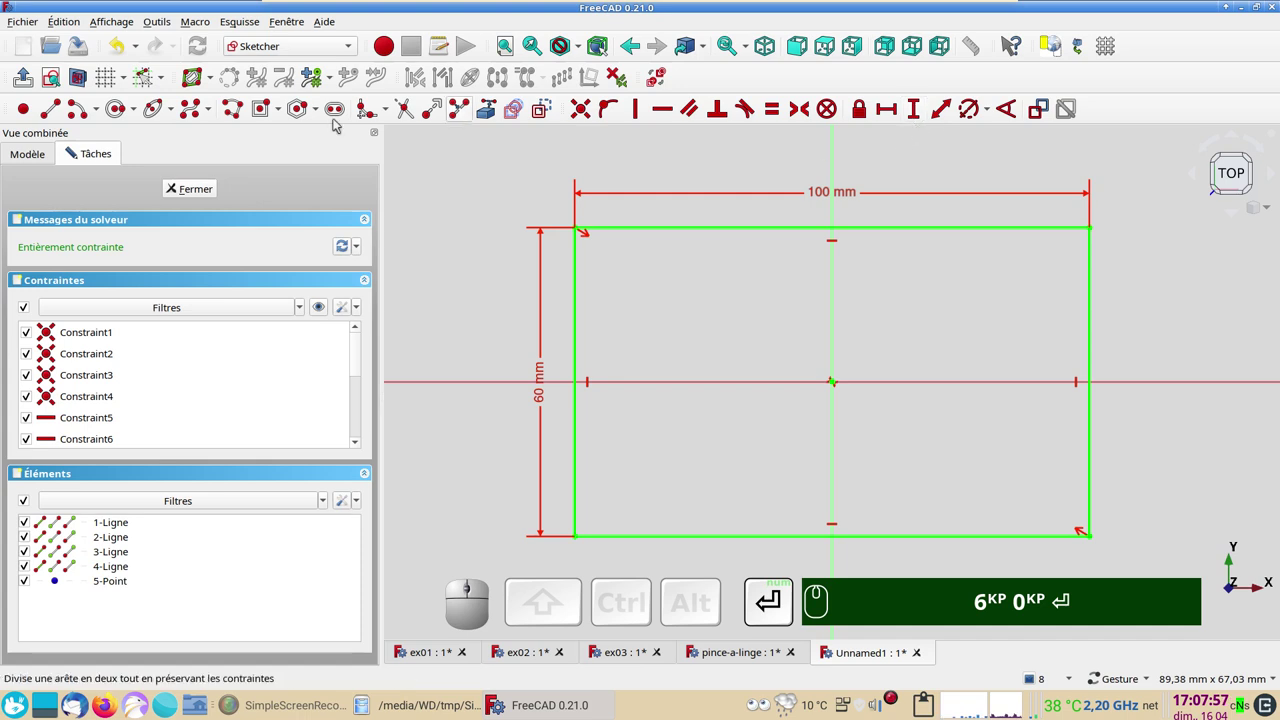
{"action": "left_click", "coordinate": [194, 186]}
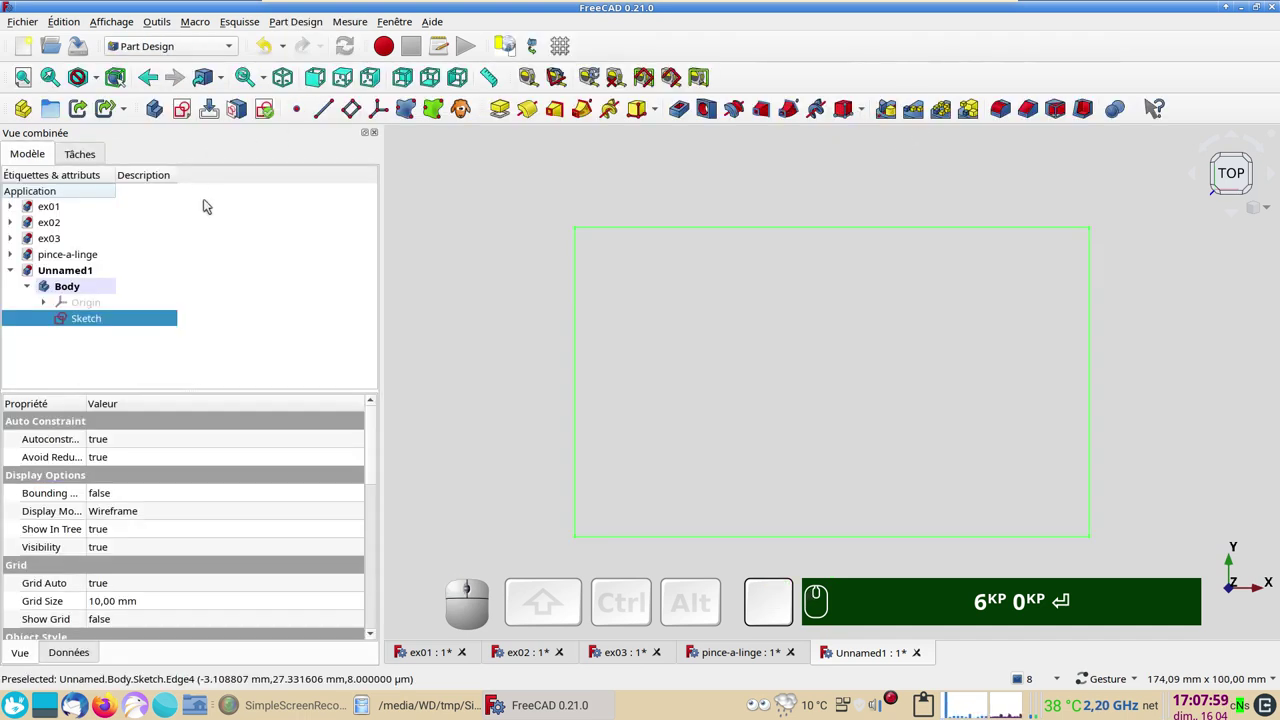
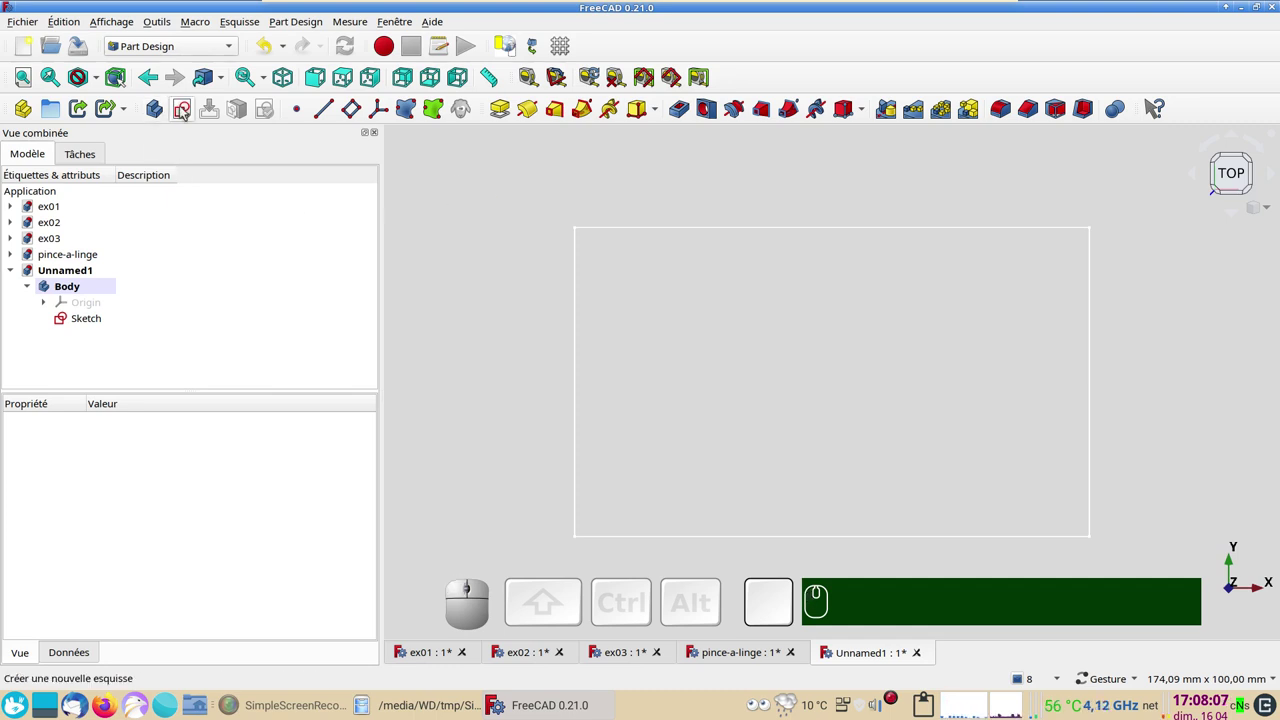
- Create a second sketch on the XY plane over the rectangle outline
{"action": "left_click", "coordinate": [185, 113]}
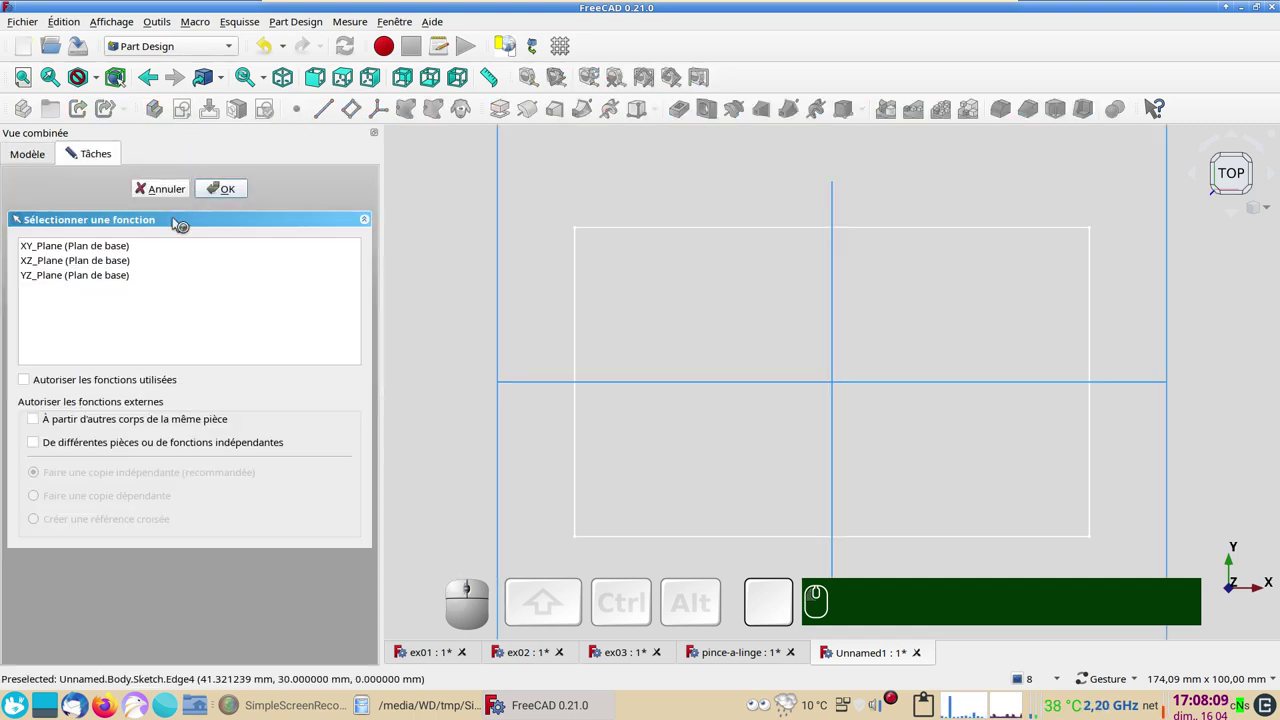
{"action": "left_click", "coordinate": [116, 256]}
{"action": "left_click", "coordinate": [230, 189]}
{"action": "left_click", "coordinate": [486, 109]}
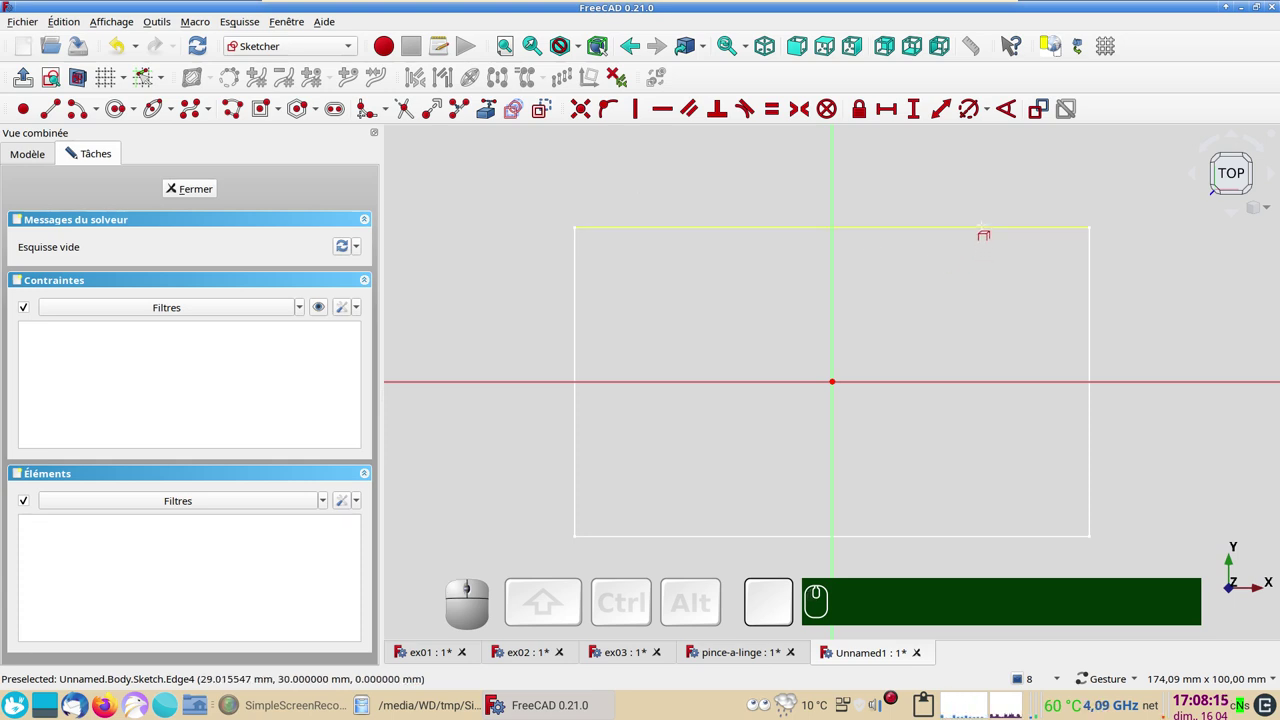
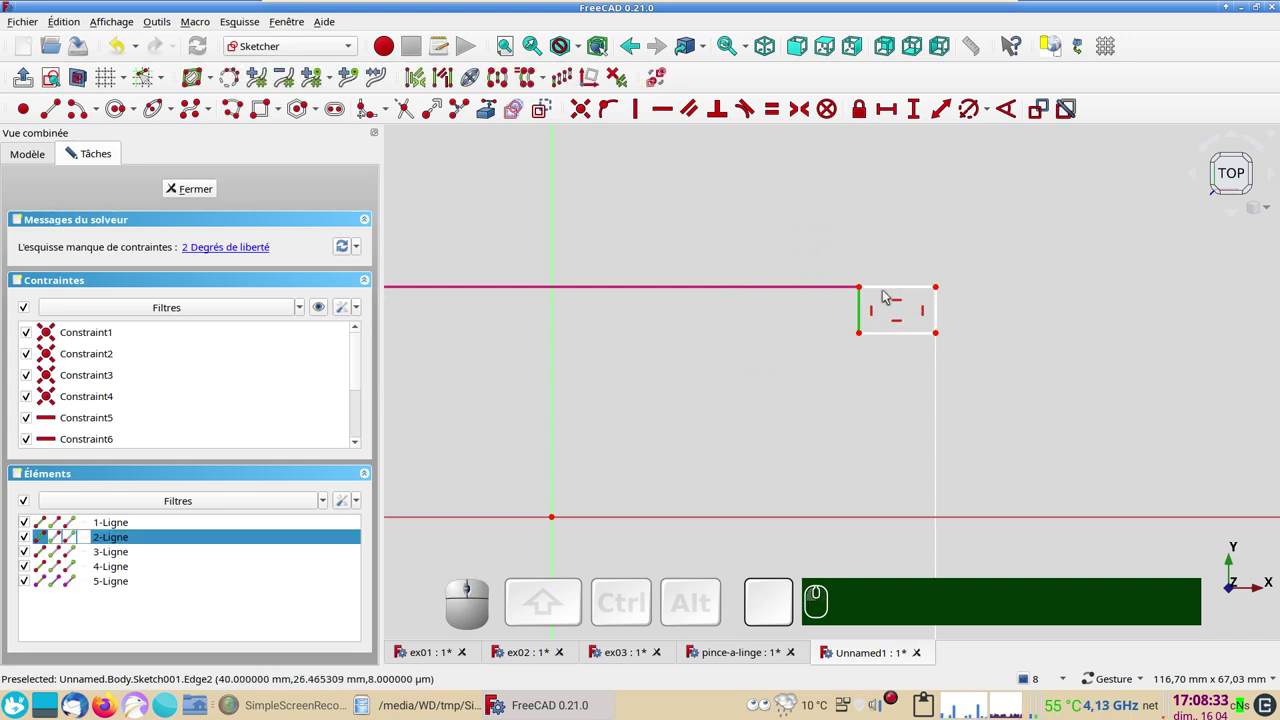
- Make the small corner rectangle's edges equal and dimension its top edge
{"action": "left_click", "coordinate": [888, 296]}
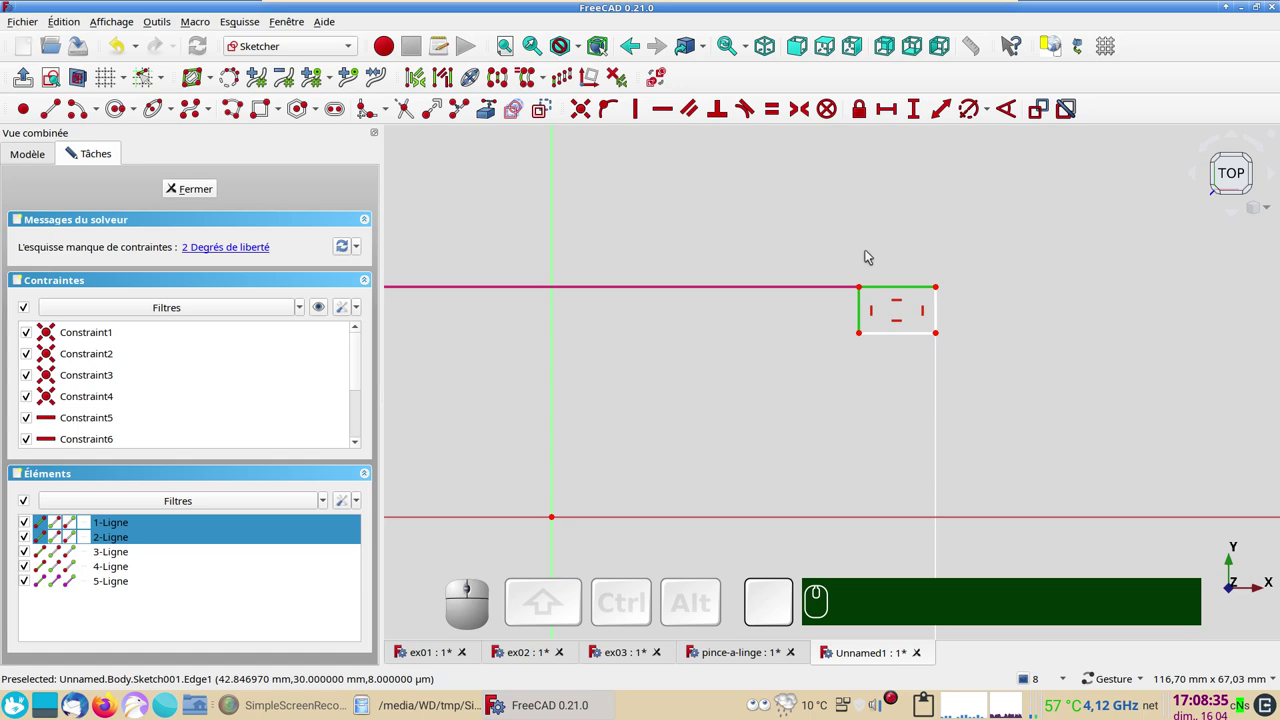
{"action": "key", "text": "e"}
{"action": "left_click", "coordinate": [912, 294]}
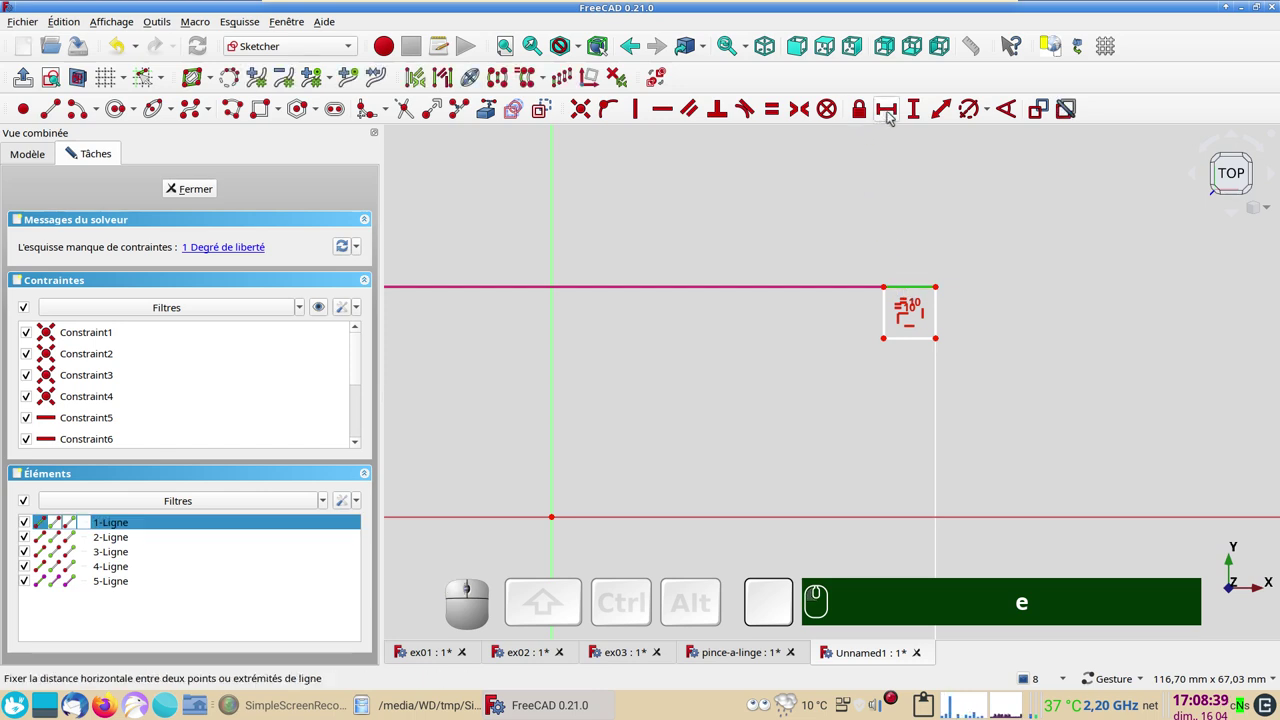
{"action": "left_click", "coordinate": [892, 120]}
{"action": "key", "text": "KP_5"}
{"action": "key", "text": "KP_Enter"}
- Adjust the square's length constraints, entering 100, 5 and 10 mm values
{"action": "left_click", "coordinate": [931, 253]}
{"action": "key", "text": "KP_1"}
{"action": "key", "text": "KP_0"}
{"action": "key", "text": "KP_0"}
{"action": "key", "text": "KP_Enter"}
{"action": "type", "text": "e"}
{"action": "key", "text": "KP_5"}
{"action": "key", "text": "Return"}
{"action": "key", "text": "KP_1"}
{"action": "key", "text": "KP_0"}
- Turn the small corner square into construction geometry
{"action": "scroll", "scroll_direction": "down", "scroll_amount": 3}
{"action": "right_click", "coordinate": [719, 373]}
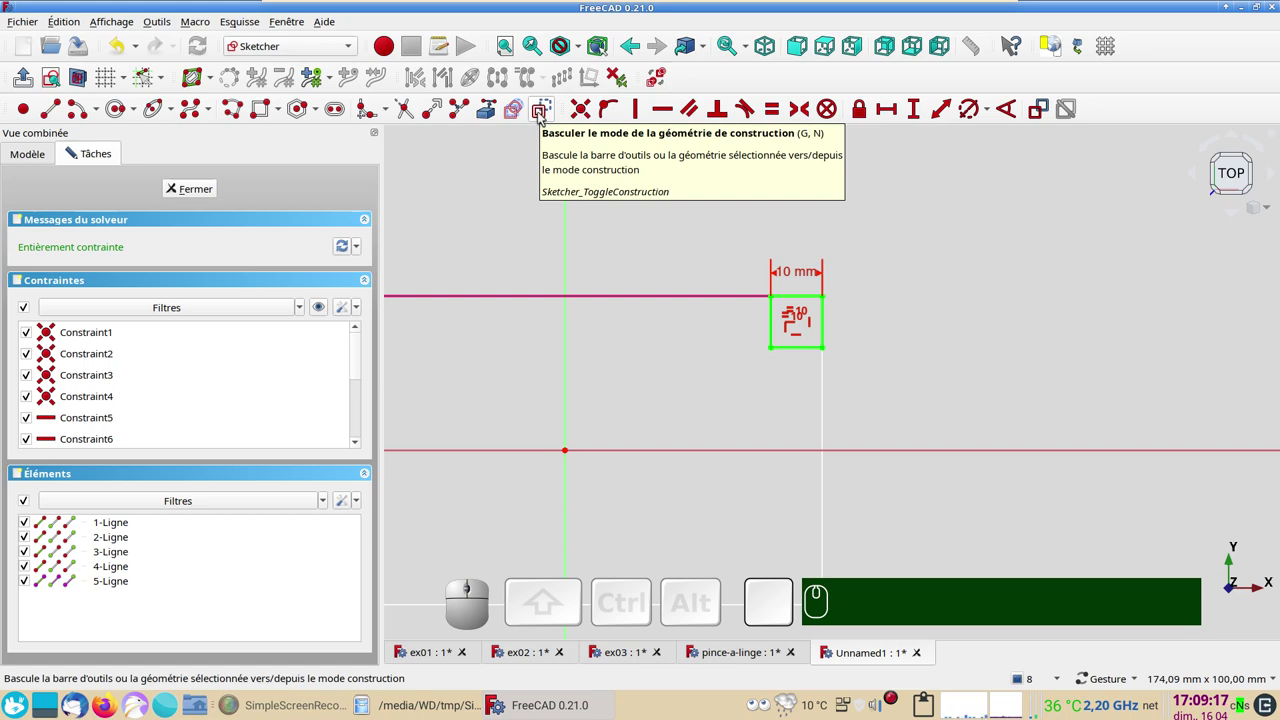
{"action": "left_click", "coordinate": [545, 112]}
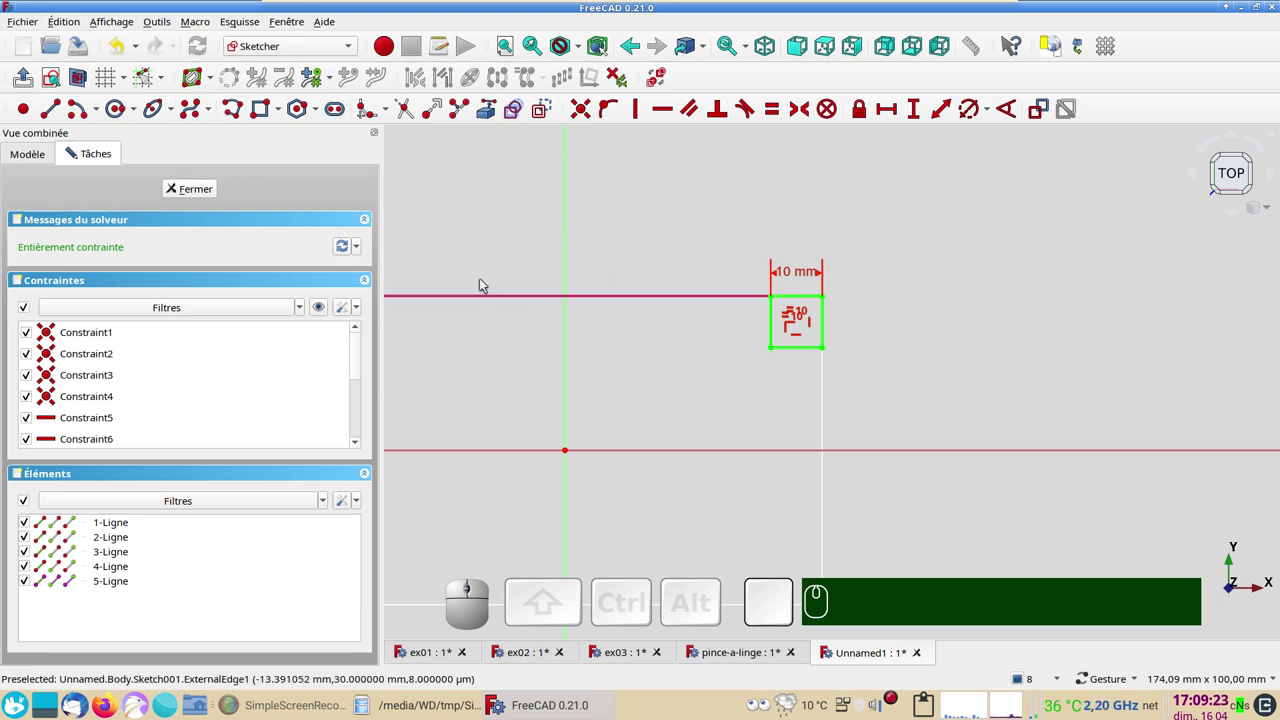
- Draw a second rectangle at the square's corner and make its top and left edges equal
{"action": "left_click", "coordinate": [283, 109]}
{"action": "left_click", "coordinate": [311, 153]}
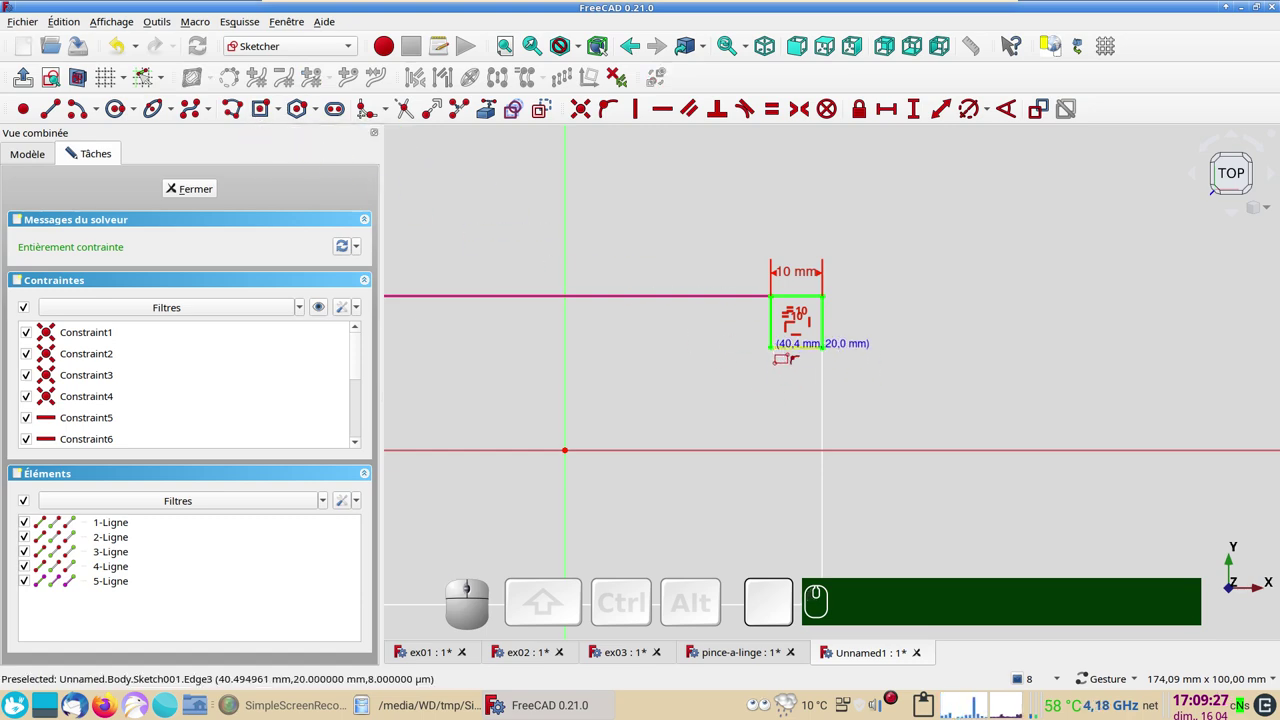
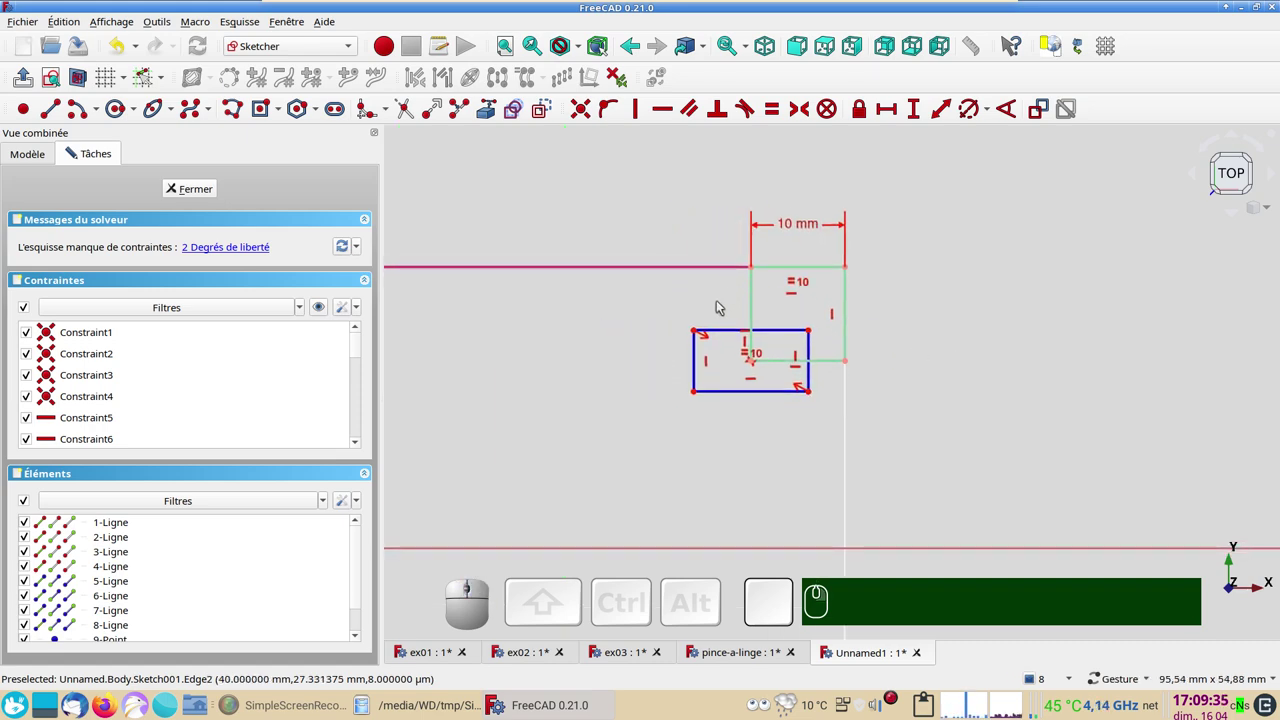
{"action": "left_click", "coordinate": [716, 329]}
{"action": "left_click", "coordinate": [698, 353]}
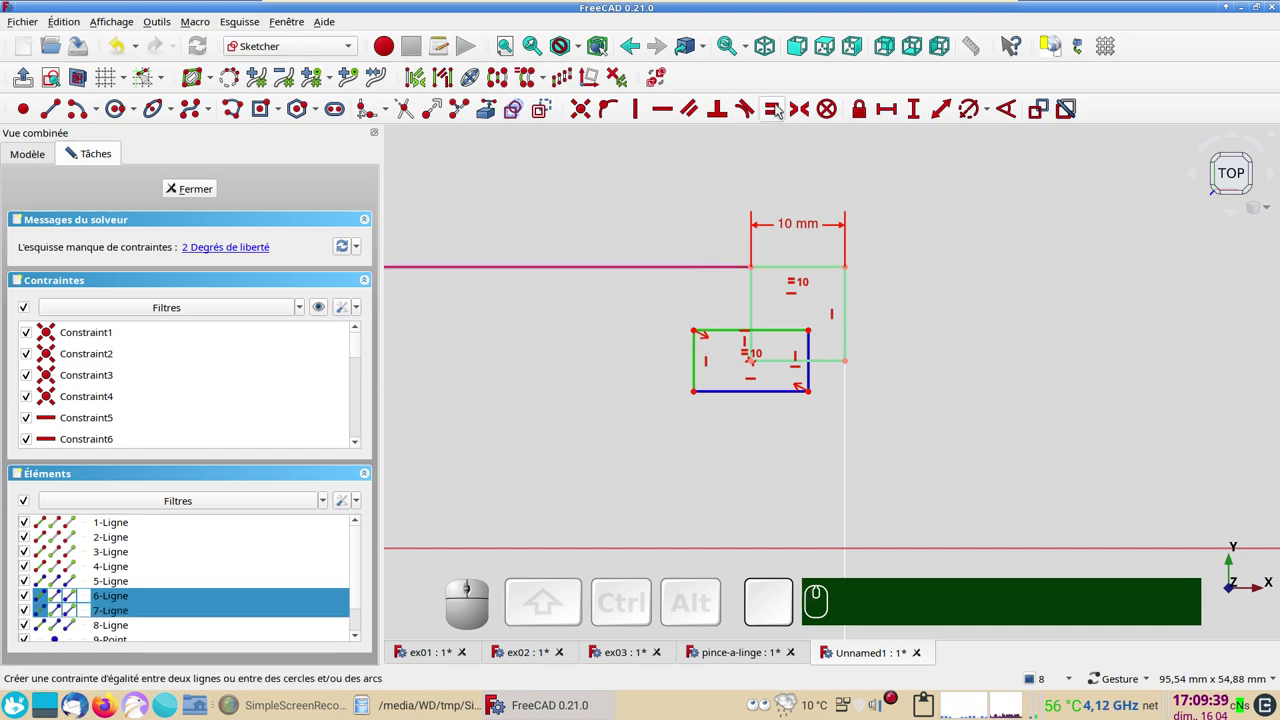
{"action": "key", "text": "e"}
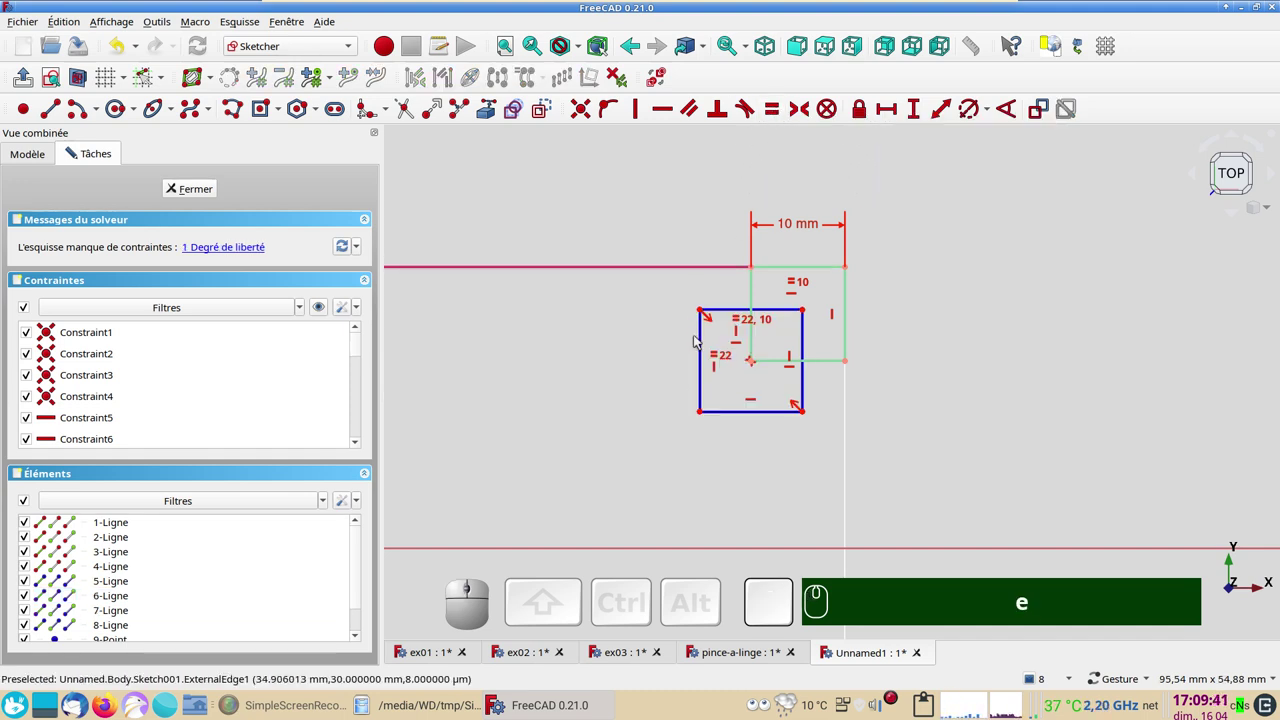
- Constrain the offset square's height to 10 mm
{"action": "left_click", "coordinate": [703, 338]}
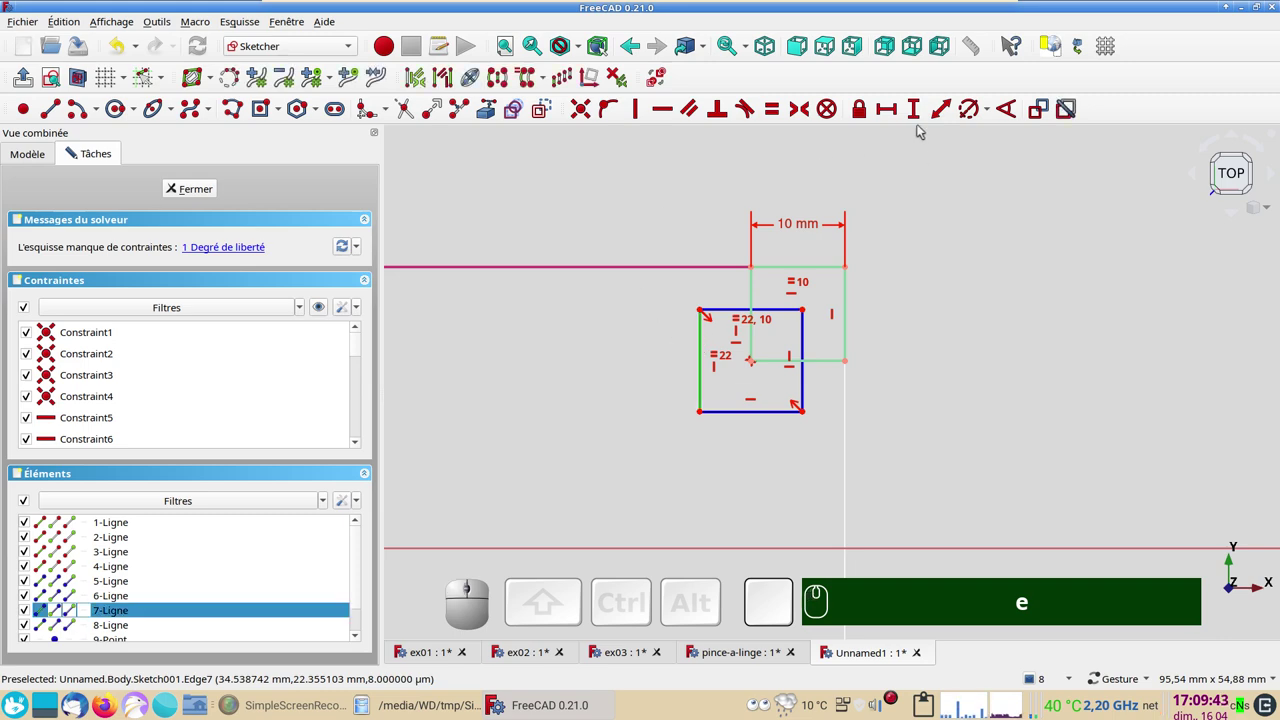
{"action": "left_click", "coordinate": [919, 111]}
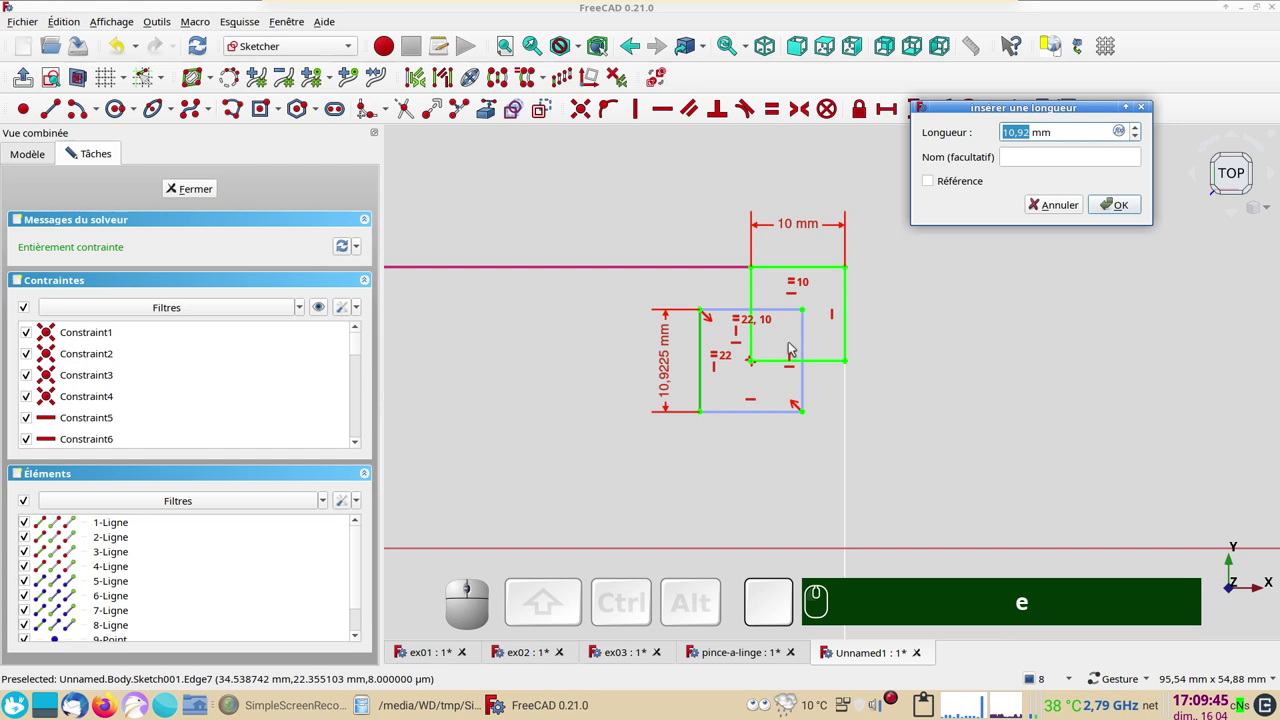
{"action": "key", "text": "KP_1"}
{"action": "key", "text": "KP_0"}
{"action": "key", "text": "KP_Enter"}
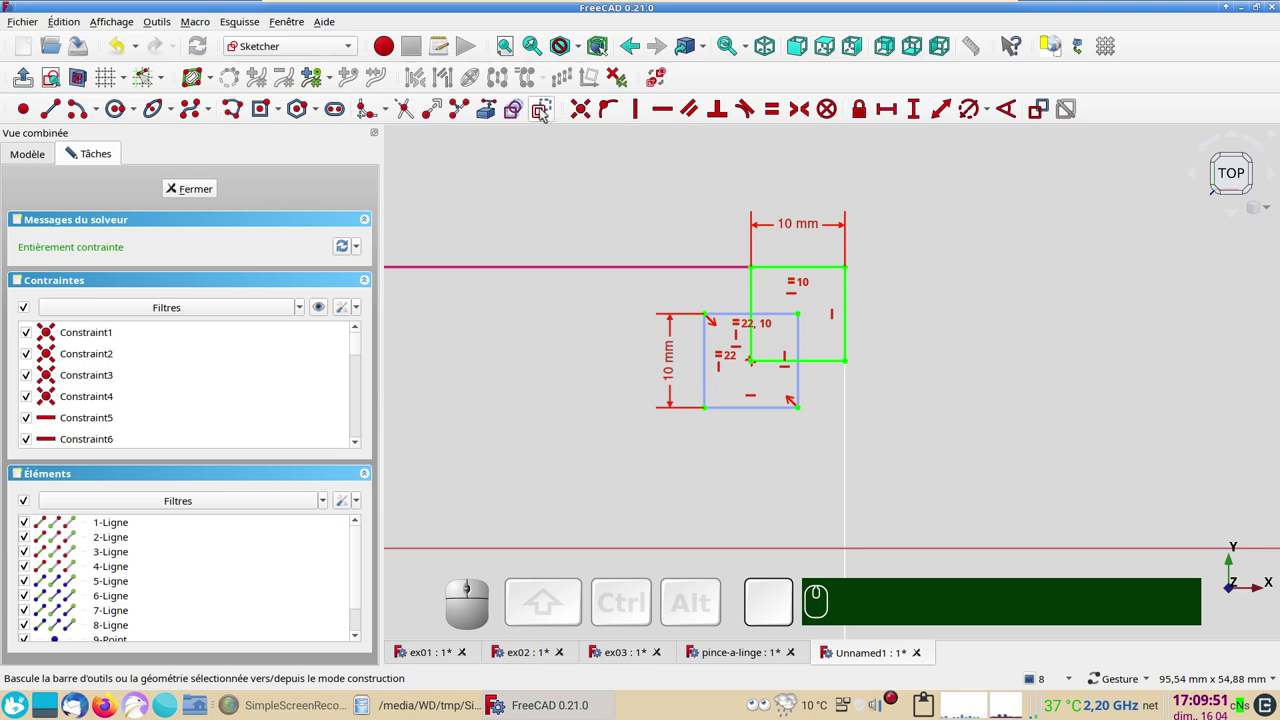
{"action": "key", "text": "n"}
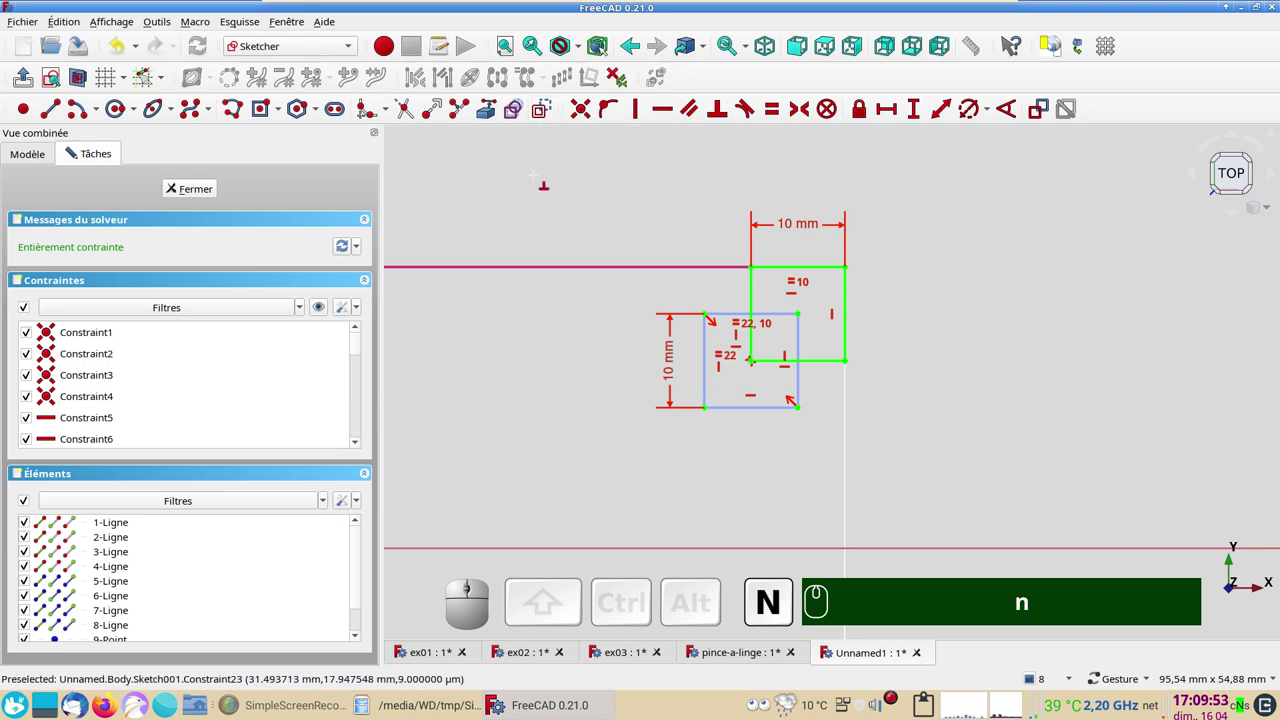
{"action": "left_click", "coordinate": [543, 109]}
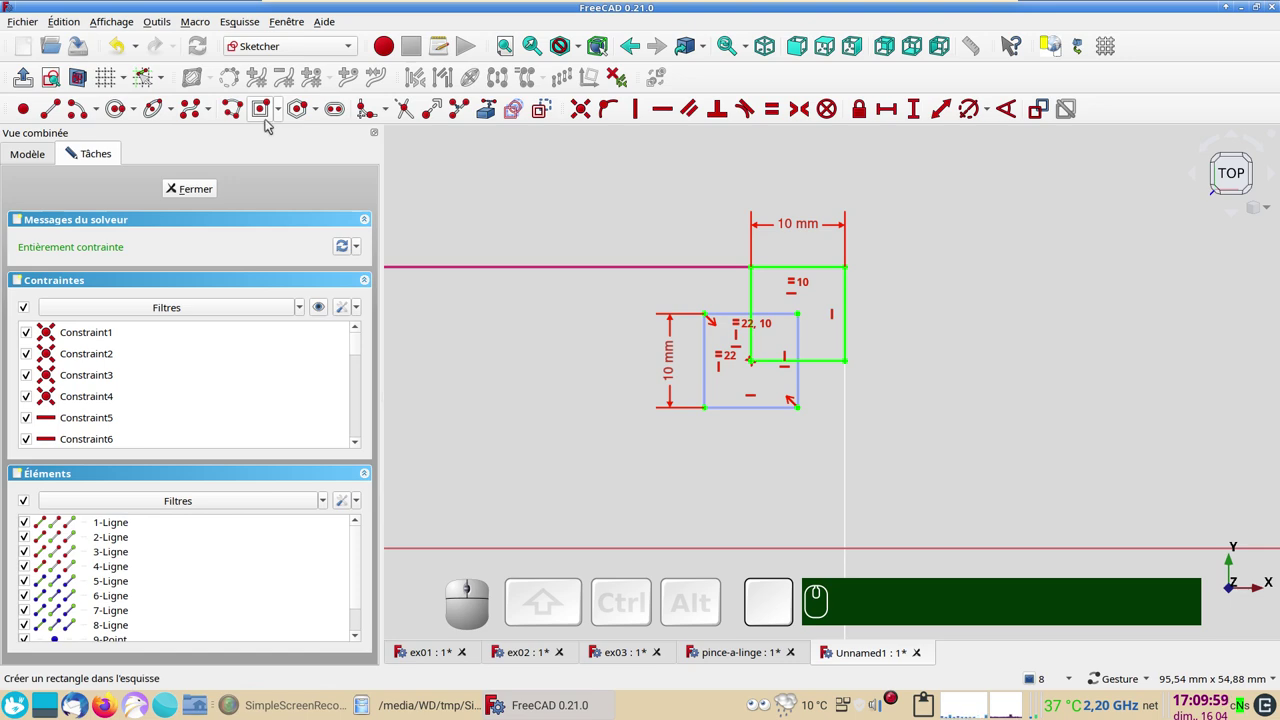
- Place circles on opposite corners of the offset square and give both a 3 mm diameter
{"action": "left_click", "coordinate": [128, 112]}
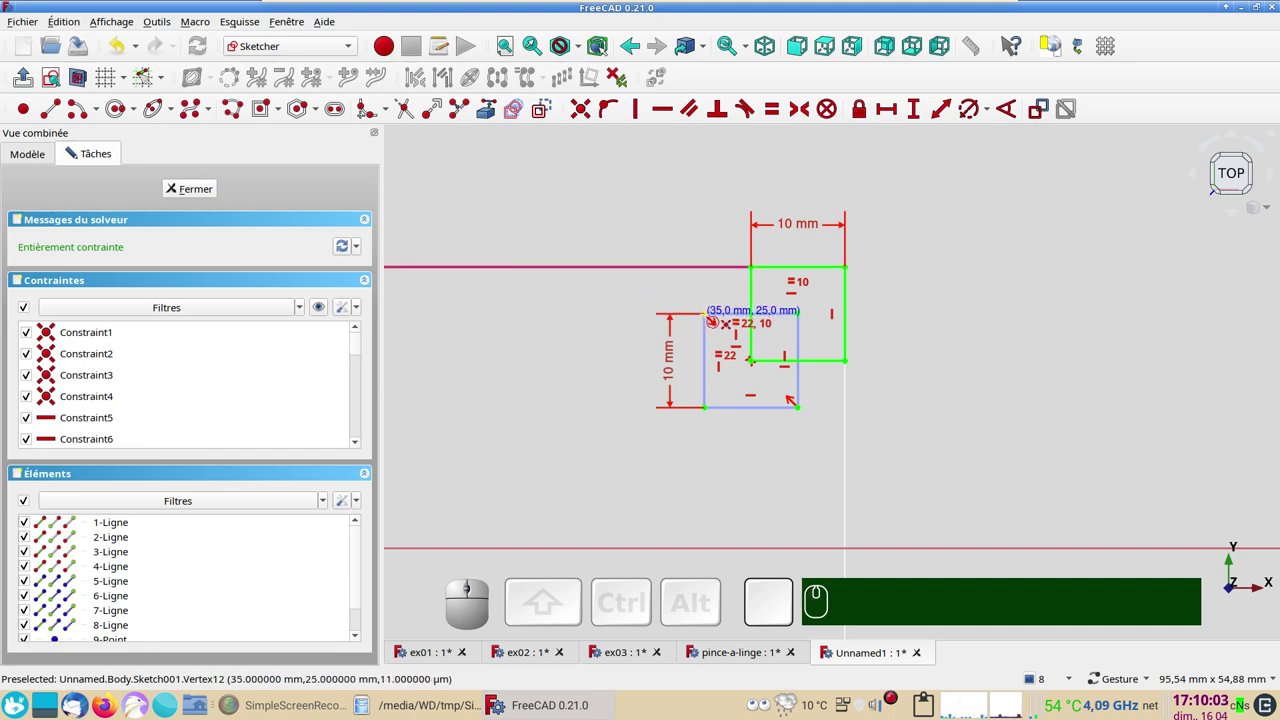
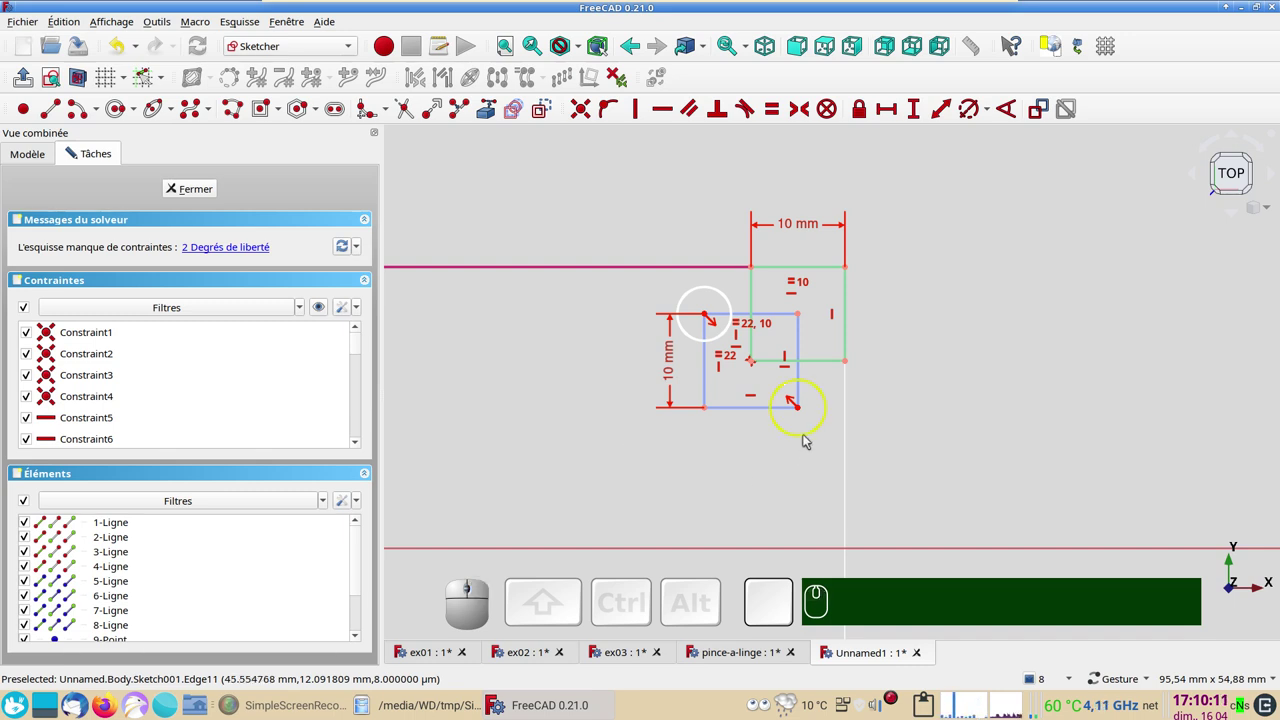
{"action": "left_click", "coordinate": [809, 435]}
{"action": "left_click", "coordinate": [728, 292]}
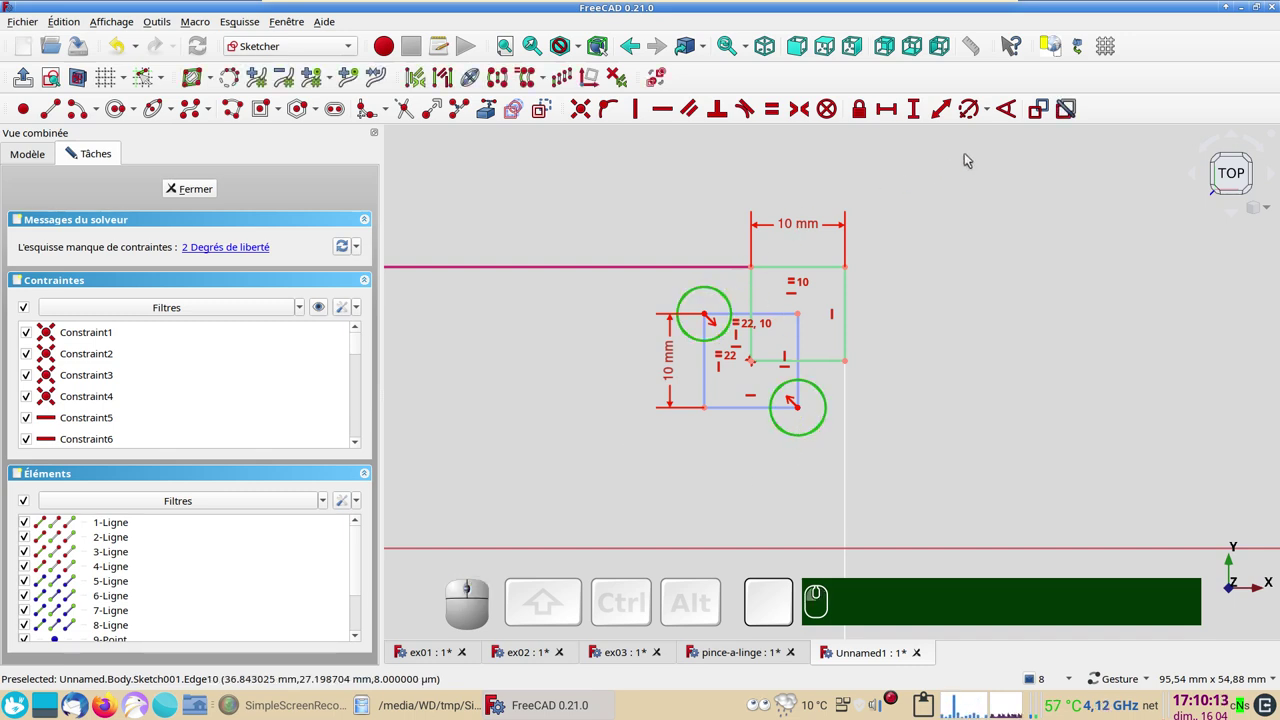
{"action": "left_click", "coordinate": [972, 112]}
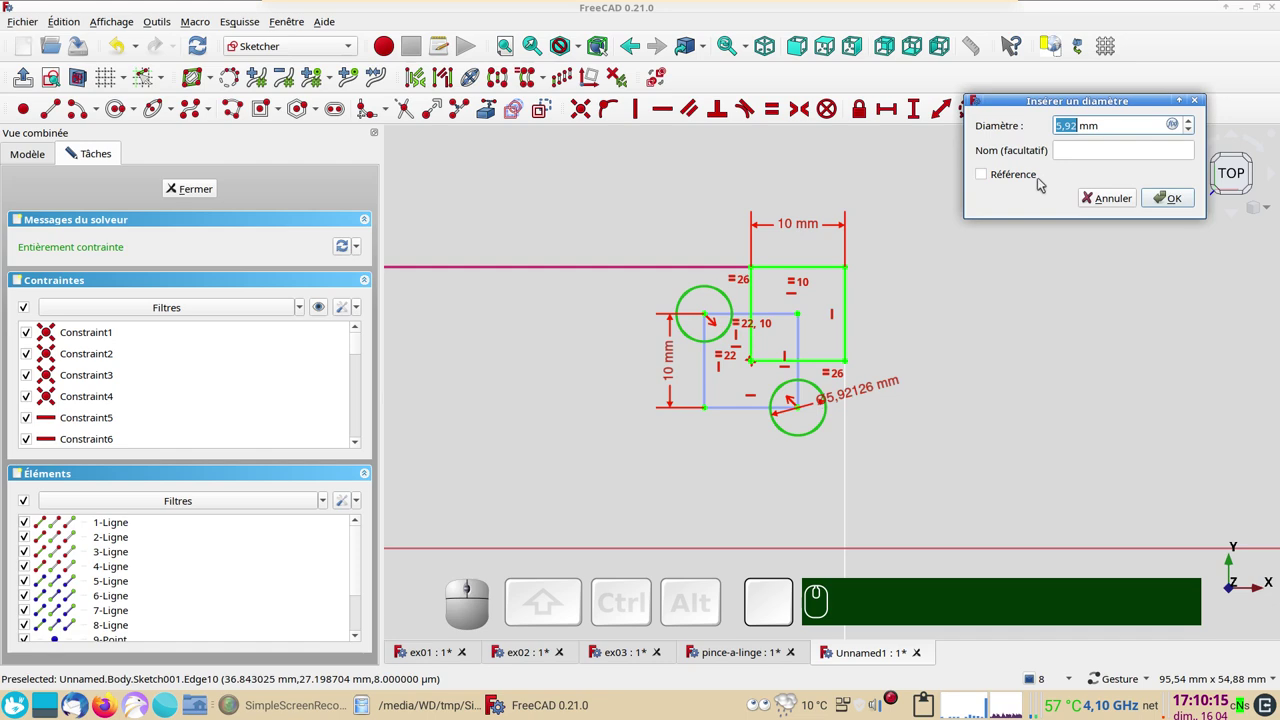
{"action": "key", "text": "KP_3"}
{"action": "key", "text": "KP_Enter"}
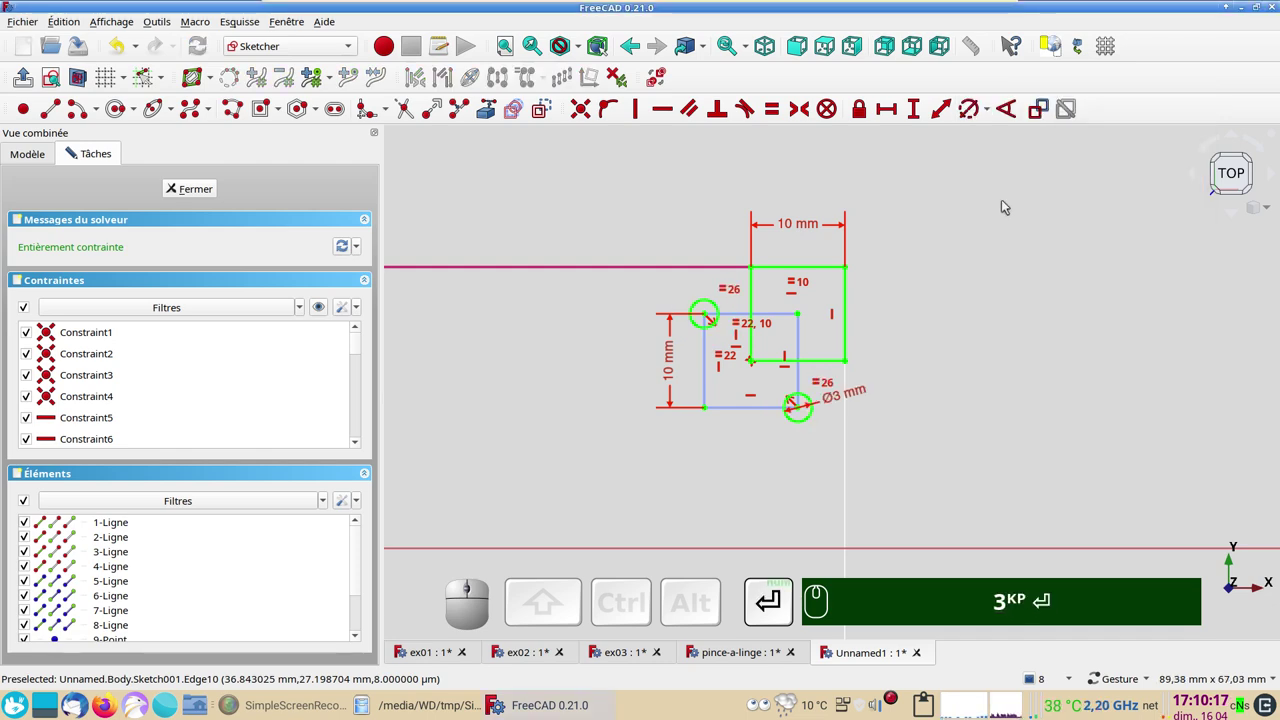
{"action": "scroll", "scroll_direction": "down", "scroll_amount": 3}
{"action": "key", "text": "KP_3"}
{"action": "key", "text": "Return"}
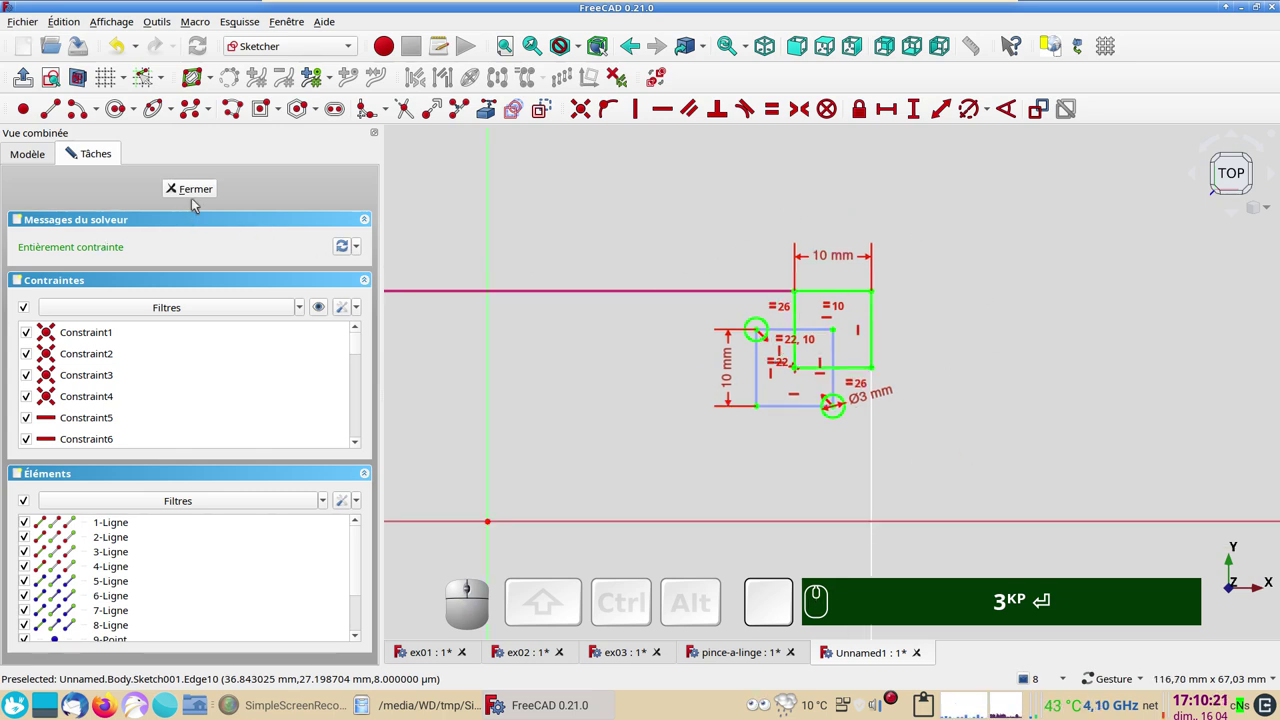
{"action": "scroll", "scroll_direction": "down", "scroll_amount": 3}
{"action": "left_click_drag", "start_coordinate": [593, 381], "coordinate": [496, 258]}
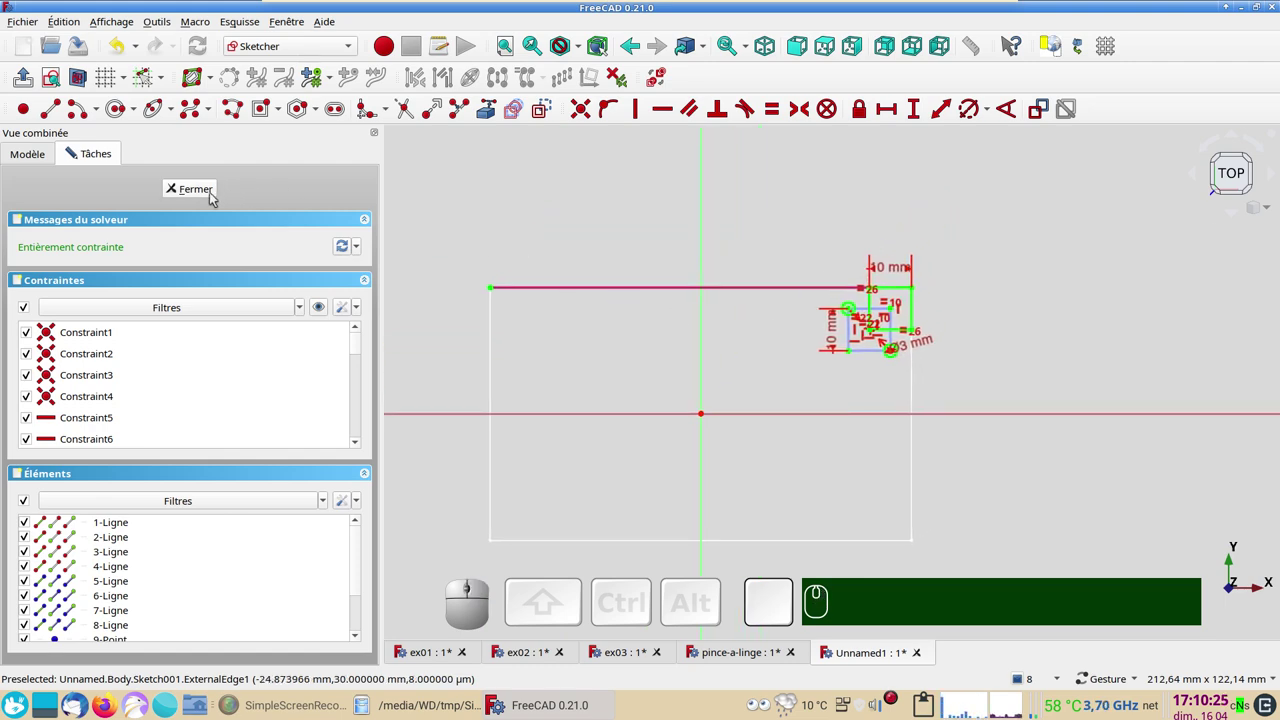
- Close the corner-circle sketch and glance at the ex03 plate for reference
{"action": "left_click", "coordinate": [216, 193]}
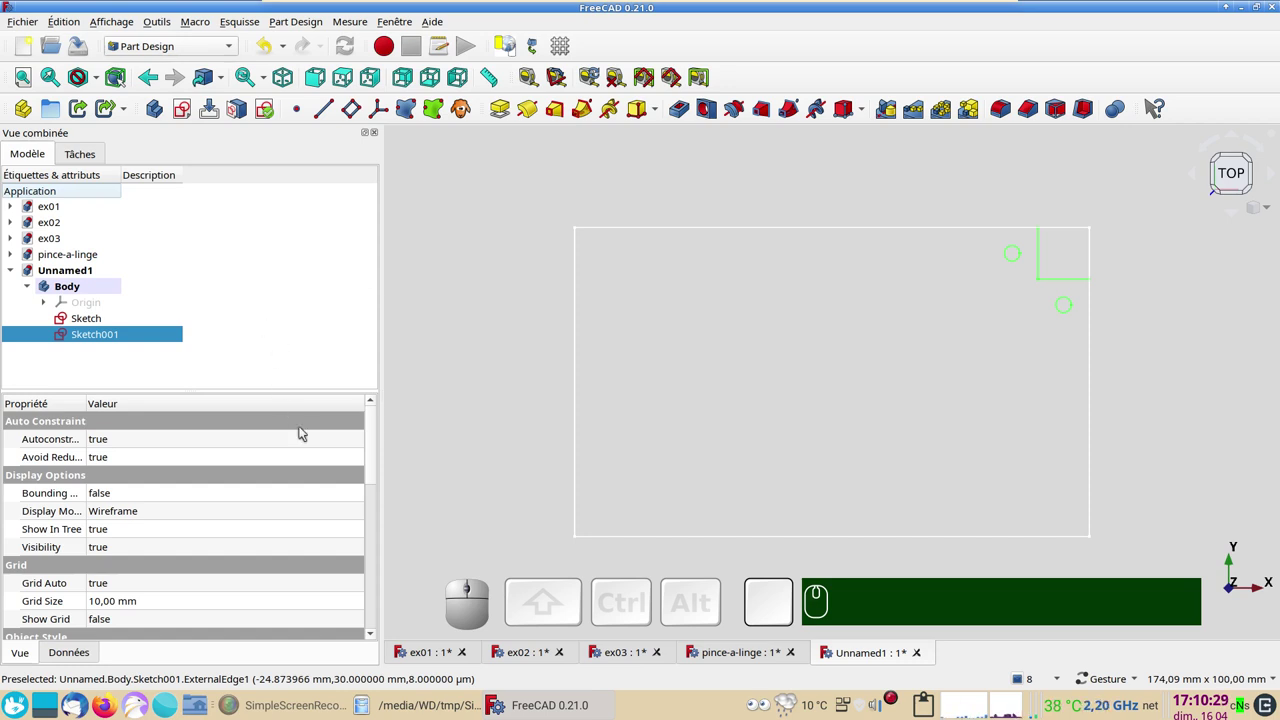
{"action": "left_click", "coordinate": [629, 652]}
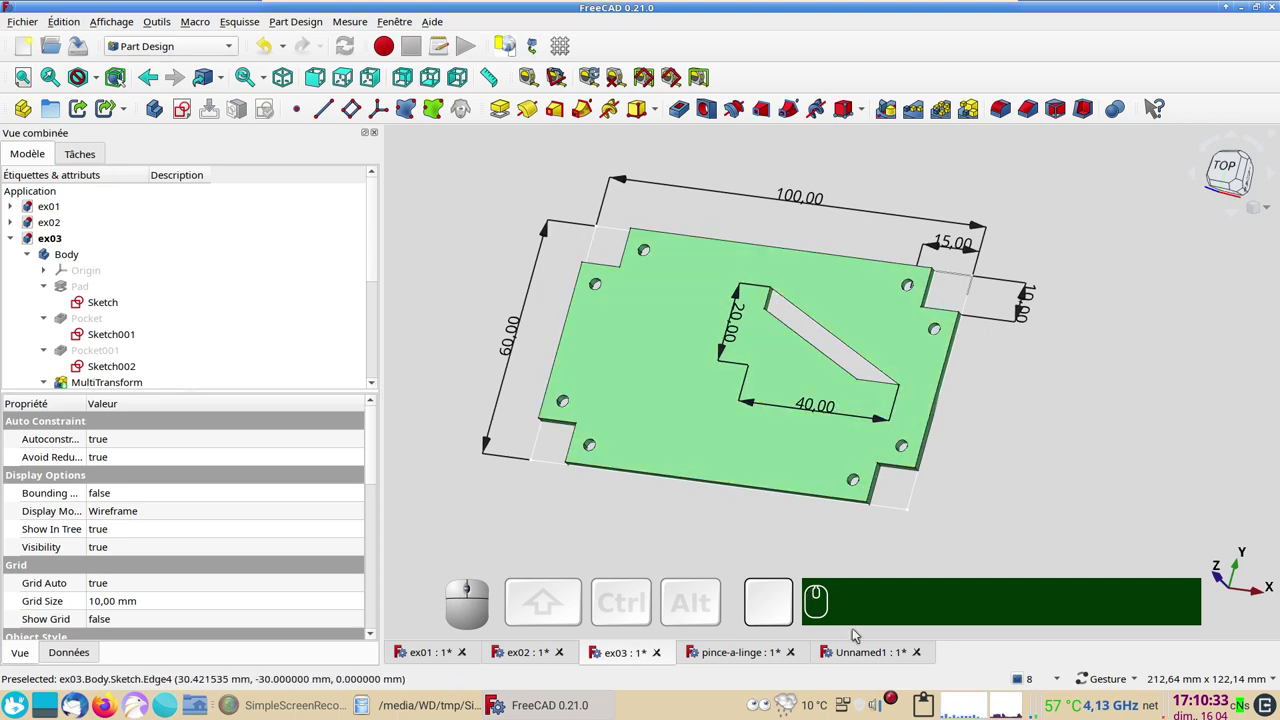
{"action": "left_click", "coordinate": [859, 650]}
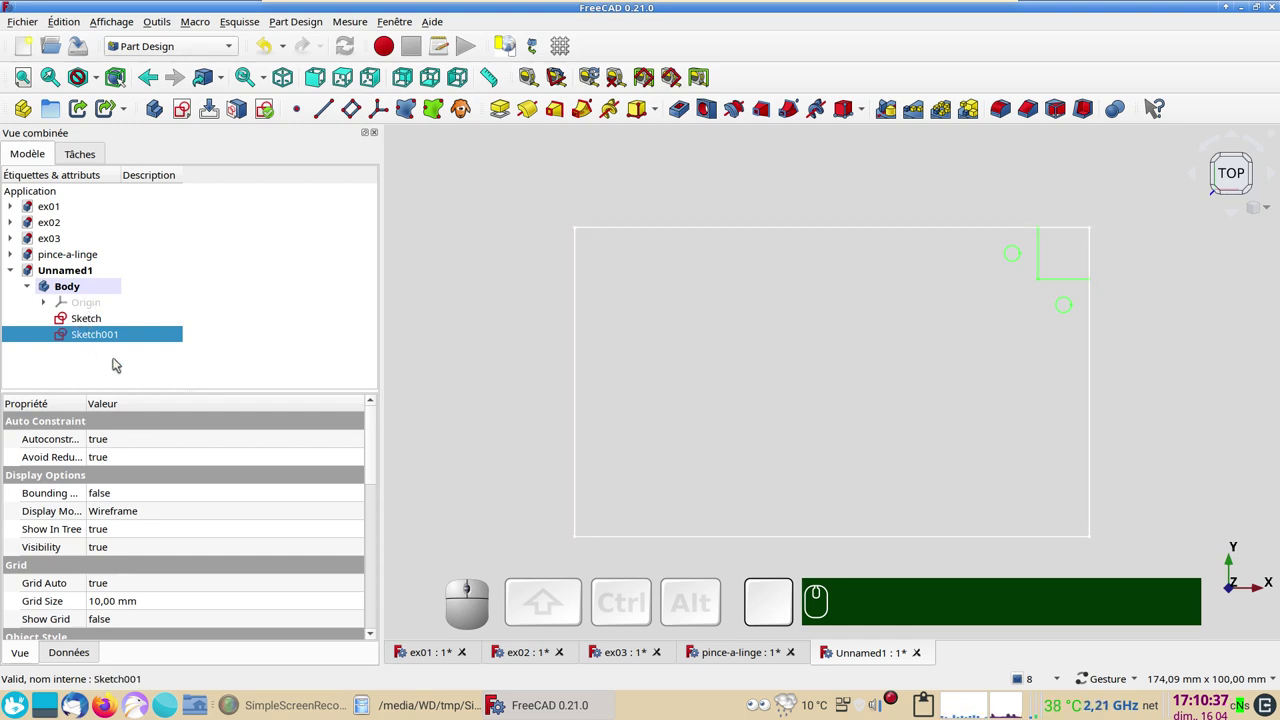
- Start a third sketch in the Unnamed1 body and pick its plane
{"action": "left_click", "coordinate": [126, 366]}
{"action": "left_click", "coordinate": [503, 296]}
{"action": "left_click", "coordinate": [190, 108]}
{"action": "left_click", "coordinate": [104, 254]}
- Draw a four-sided groove polyline on the axes and make its sloping edges parallel
{"action": "left_click", "coordinate": [236, 189]}
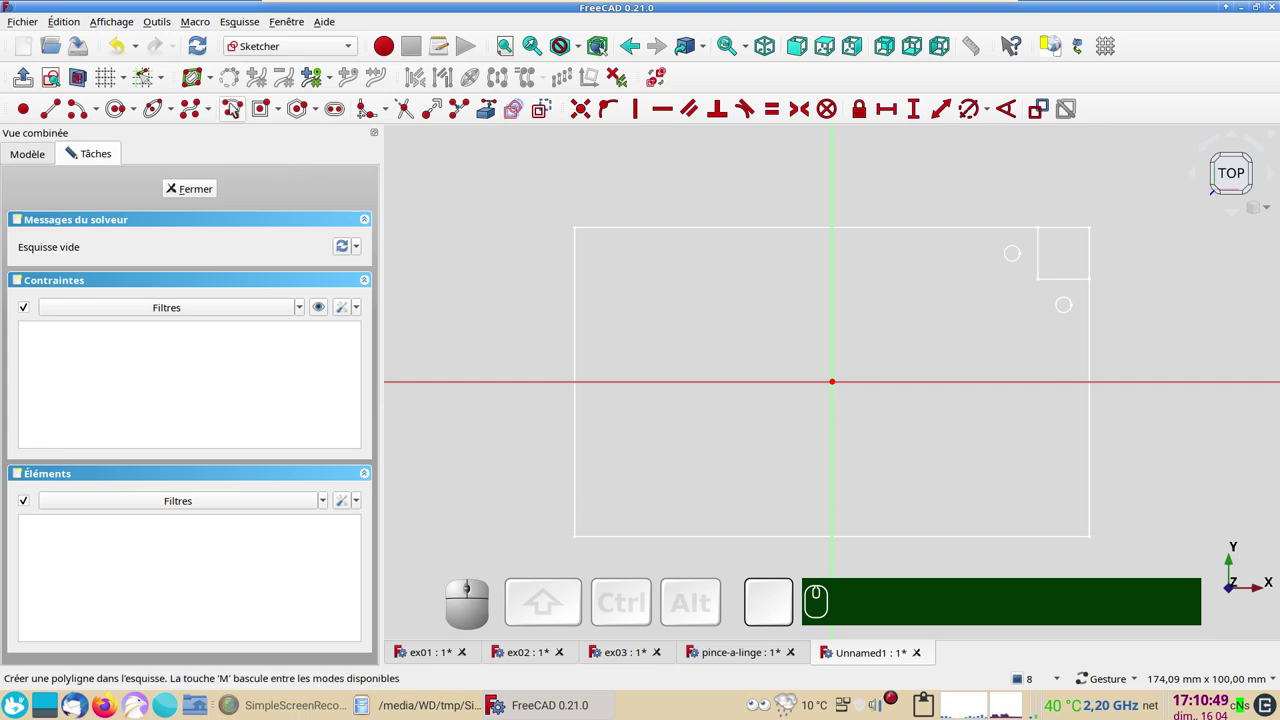
{"action": "left_click", "coordinate": [235, 112]}
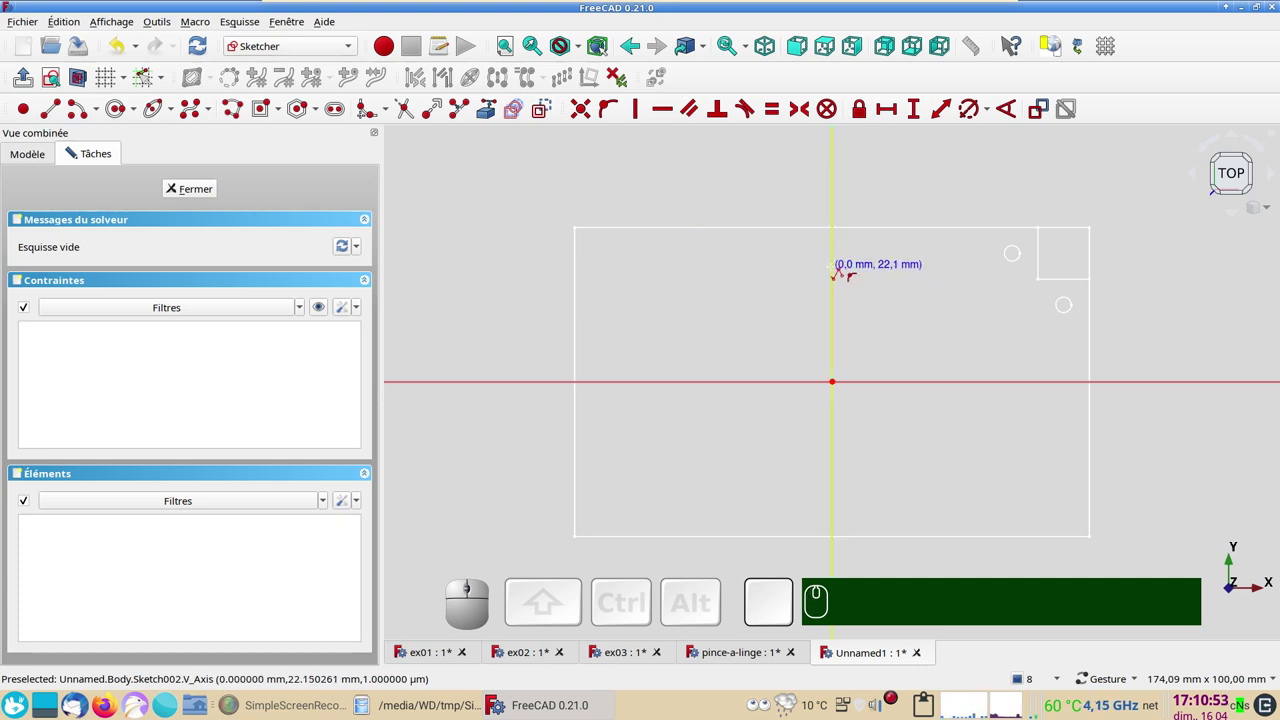
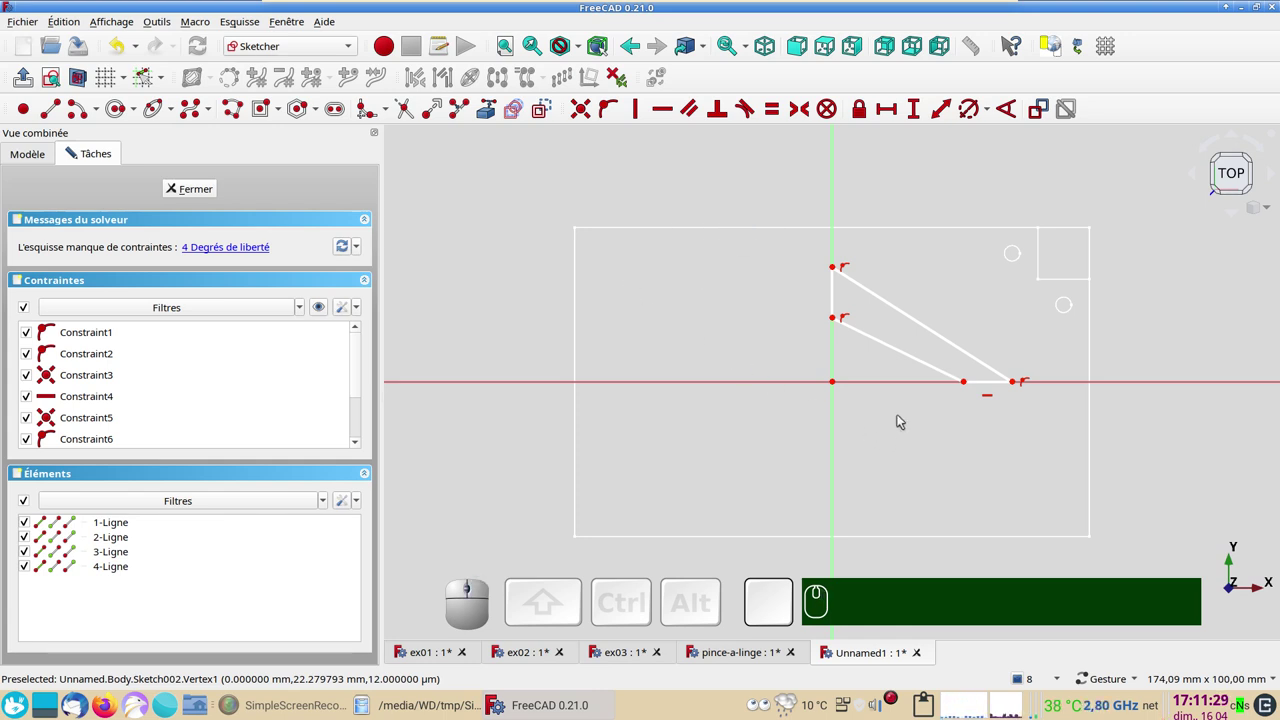
{"action": "scroll", "scroll_direction": "up", "scroll_amount": 3}
{"action": "right_click", "coordinate": [948, 434]}
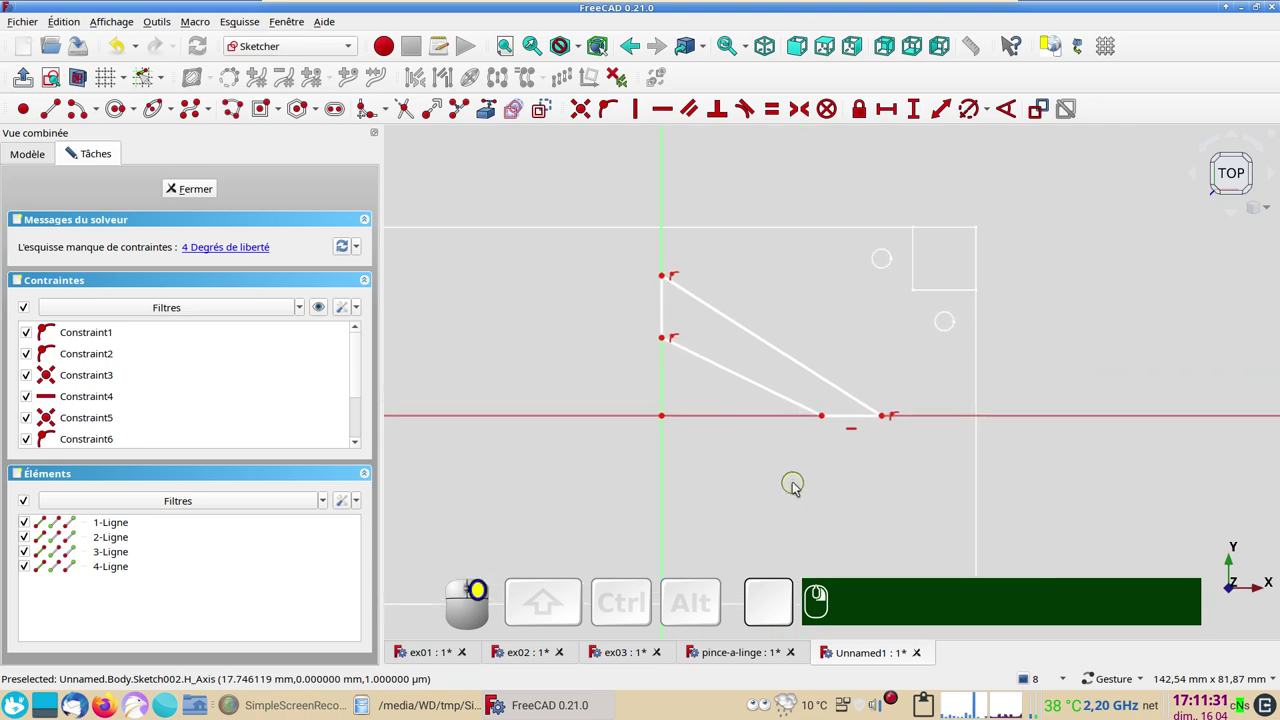
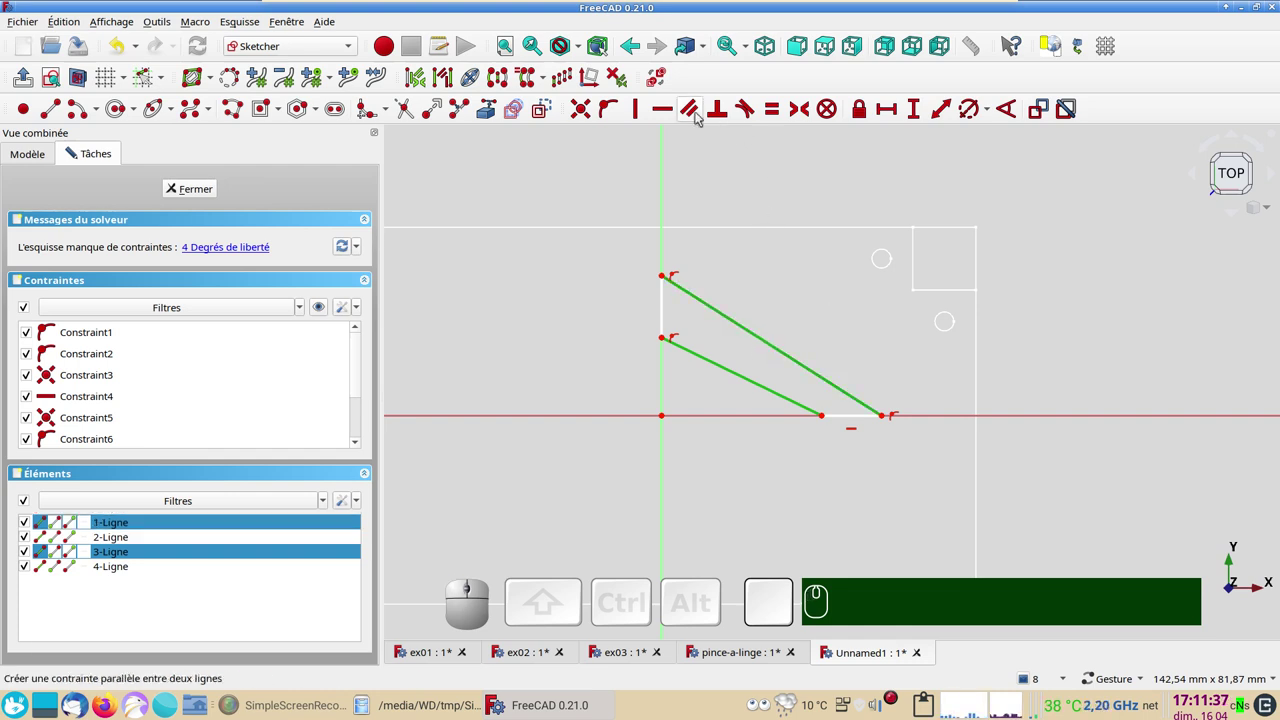
{"action": "key", "text": "p"}
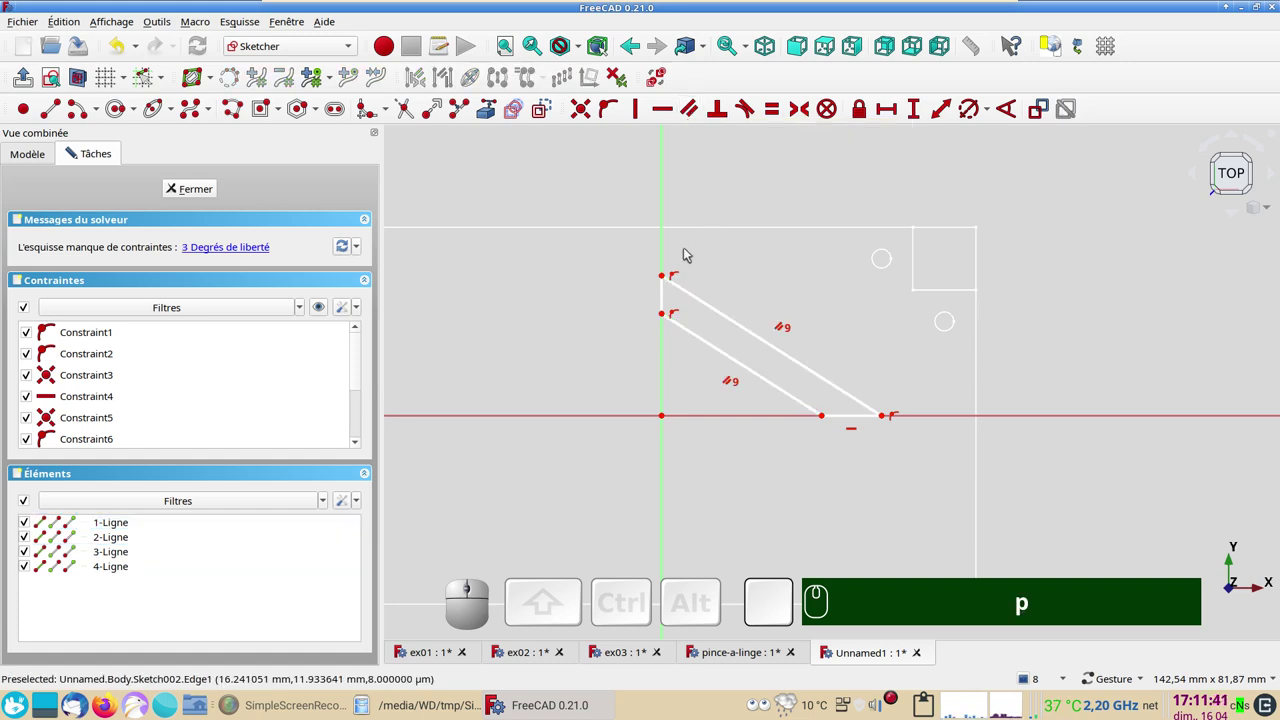
- Constrain the profile's vertical edge to 20 mm high
{"action": "left_click", "coordinate": [668, 276]}
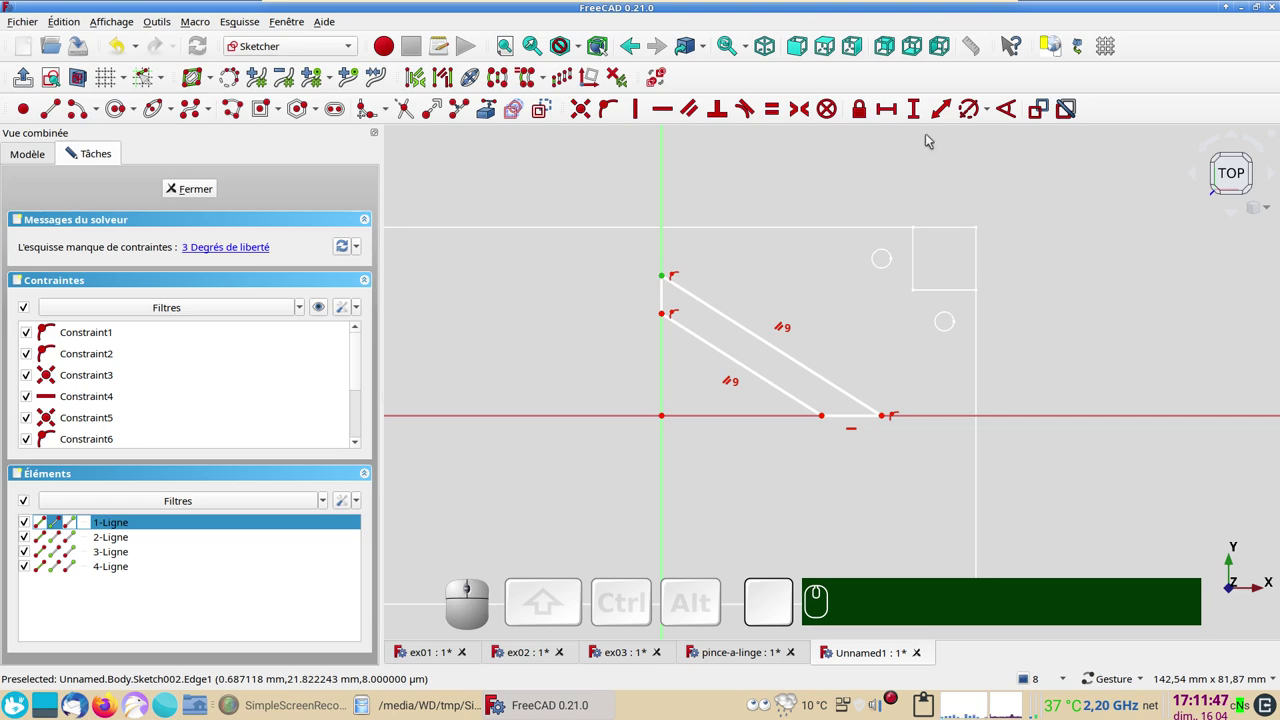
{"action": "left_click", "coordinate": [915, 111]}
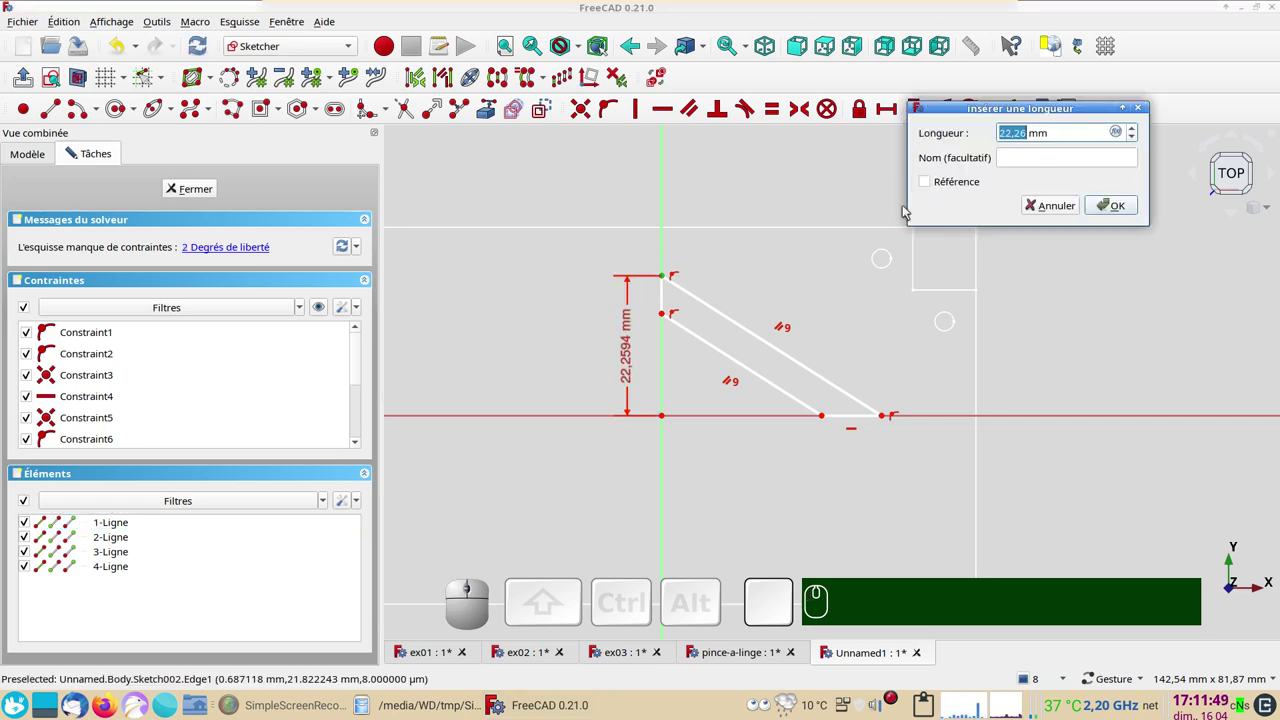
{"action": "key", "text": "KP_2"}
{"action": "key", "text": "KP_0"}
{"action": "key", "text": "KP_Enter"}
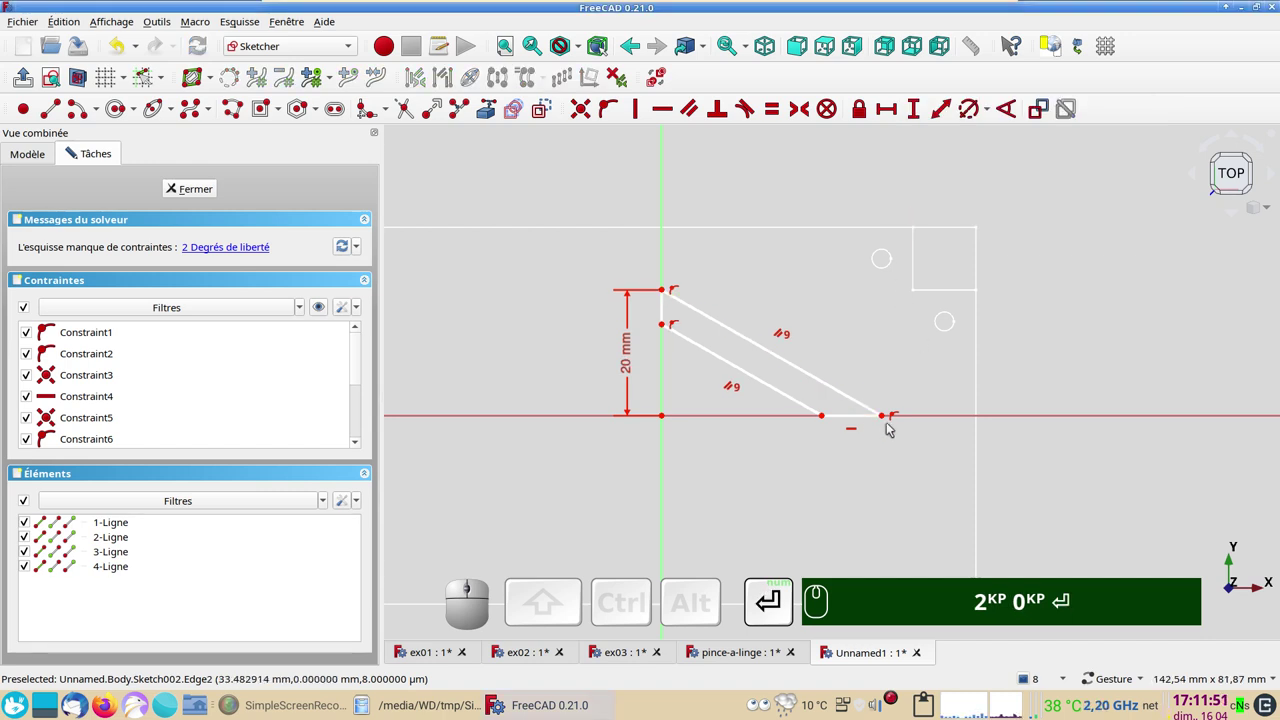
- Constrain the base 30 mm from the vertical axis and drag the inner corner to reshape the groove
{"action": "left_click", "coordinate": [889, 416]}
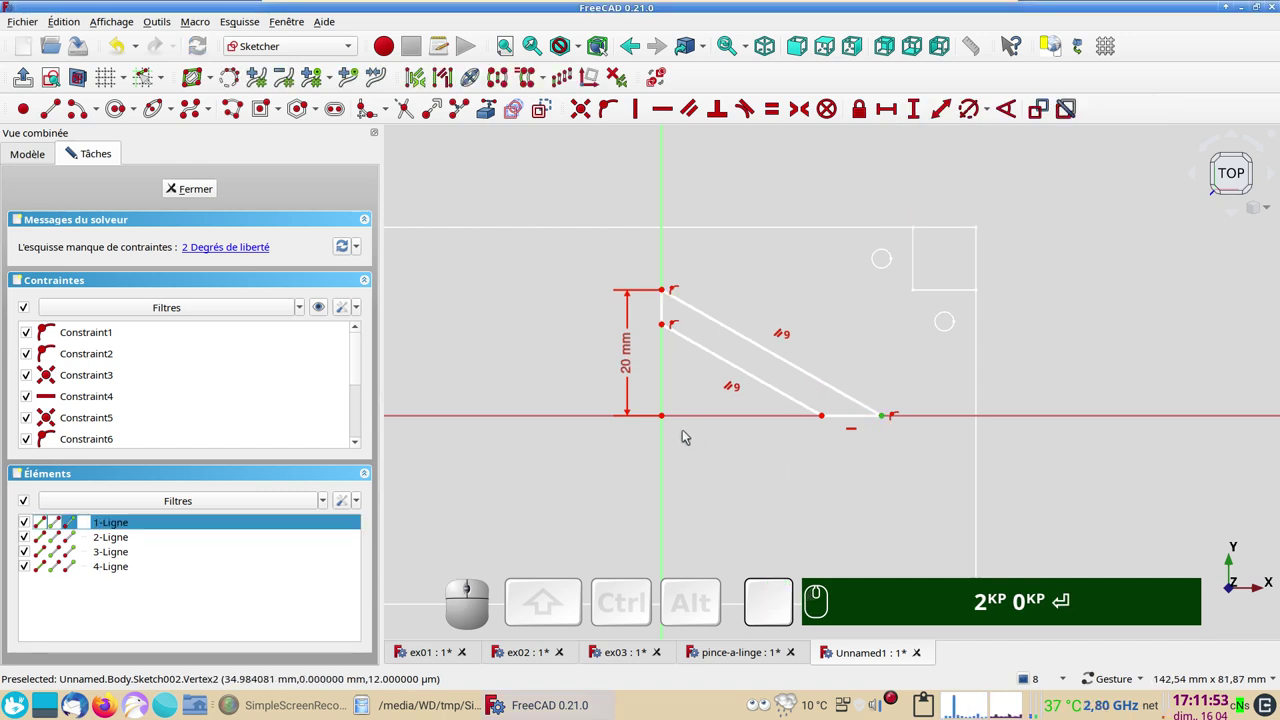
{"action": "left_click", "coordinate": [668, 444]}
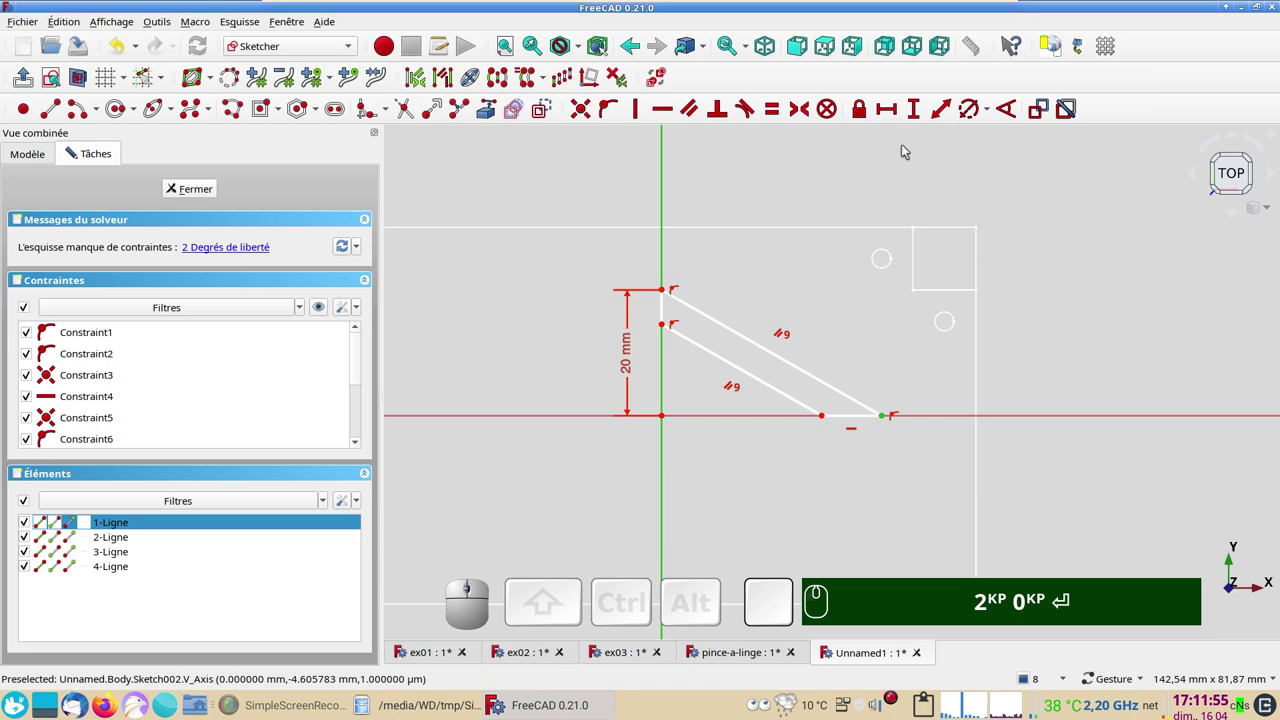
{"action": "left_click", "coordinate": [892, 109]}
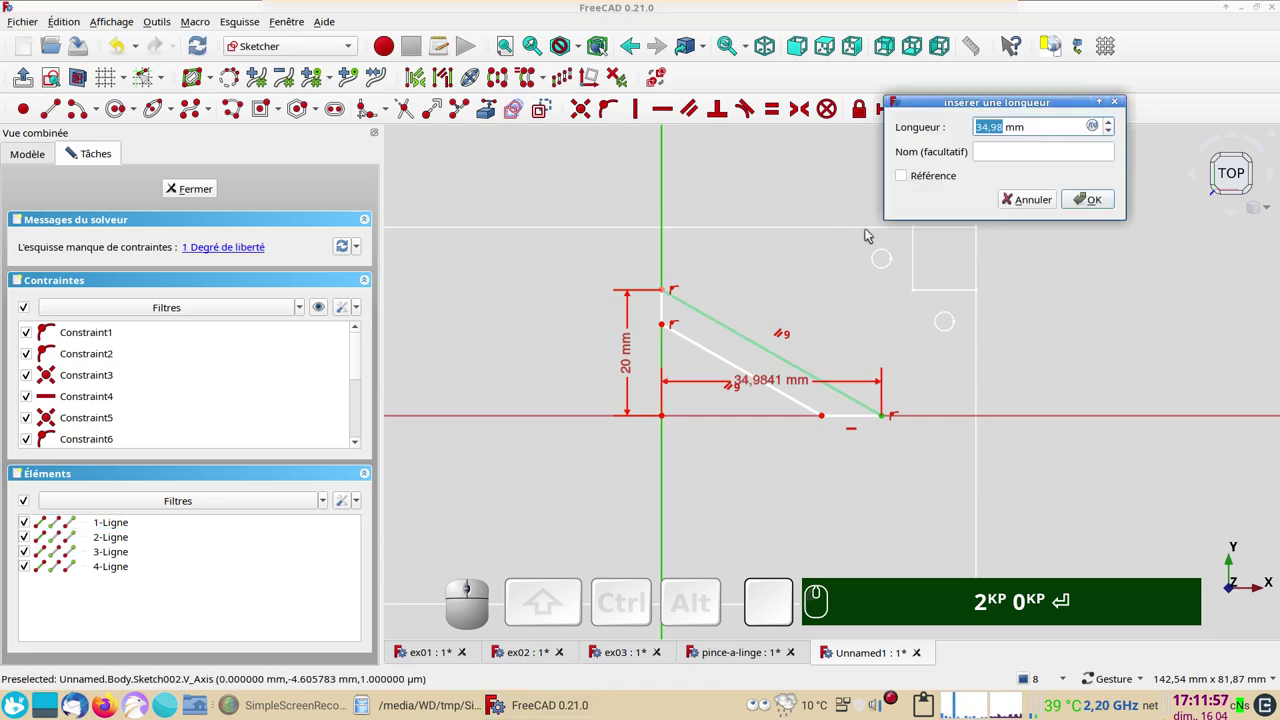
{"action": "key", "text": "KP_3"}
{"action": "key", "text": "KP_0"}
{"action": "key", "text": "Return"}
{"action": "left_click_drag", "start_coordinate": [768, 382], "coordinate": [802, 449]}
{"action": "scroll", "scroll_direction": "up", "scroll_amount": 3}
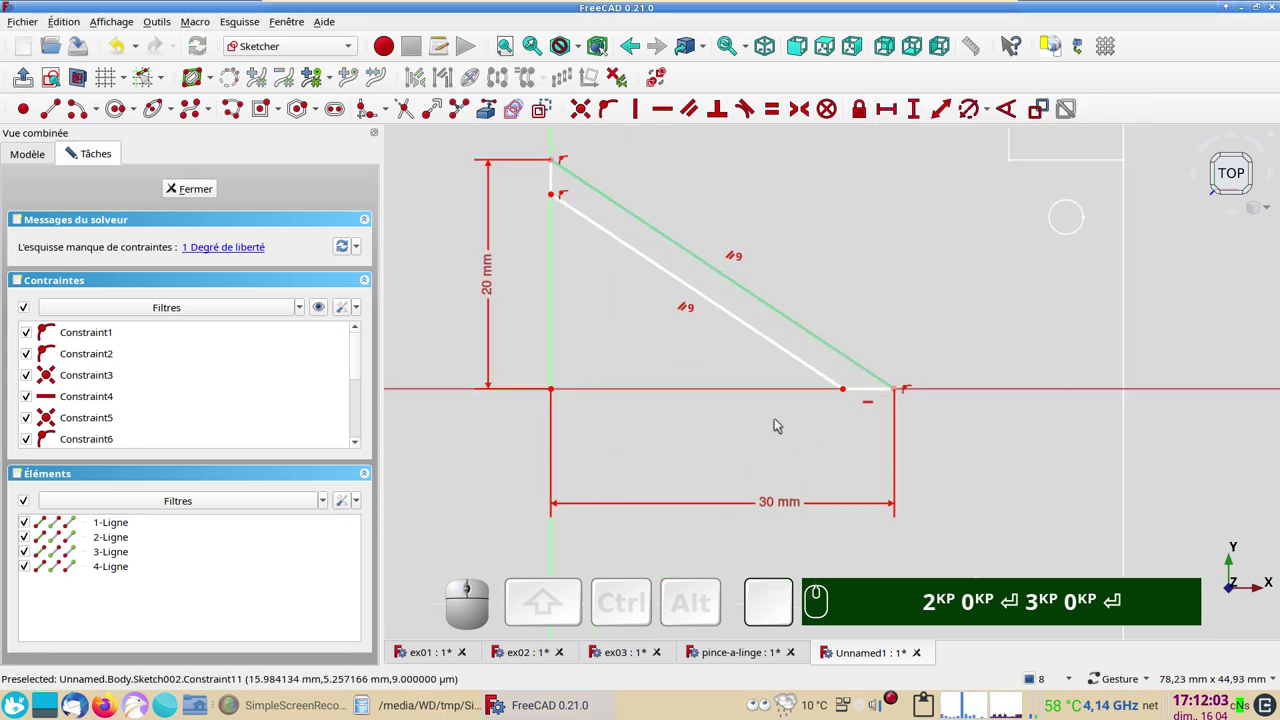
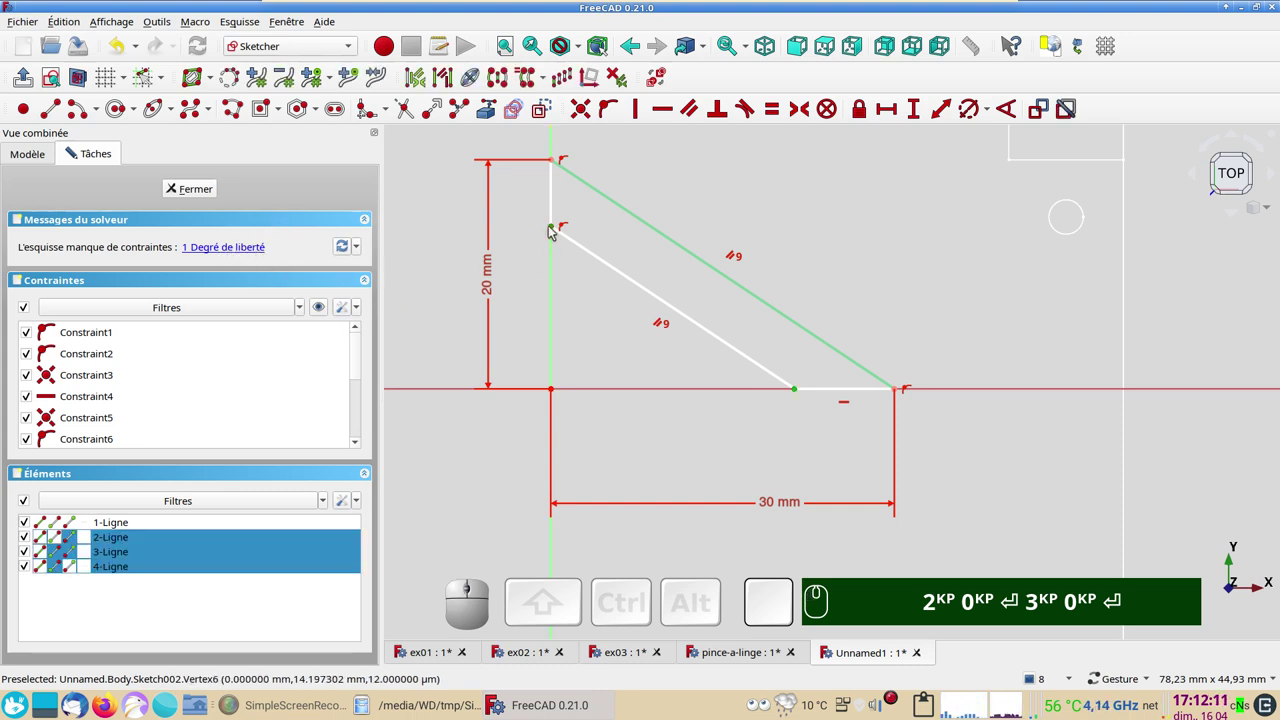
{"action": "left_click_drag", "start_coordinate": [591, 247], "coordinate": [730, 220]}
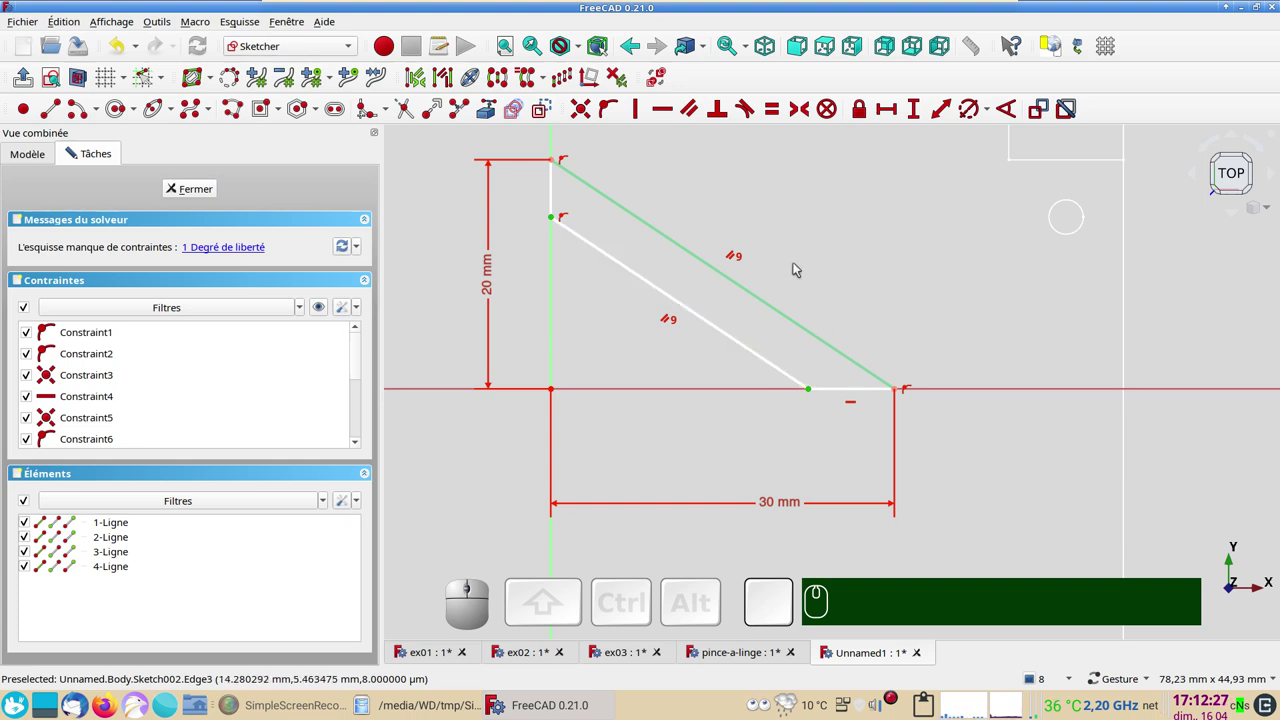
- Constrain the two slanted triangle edges 5 mm apart, fully constraining the sketch
{"action": "left_click", "coordinate": [798, 411]}
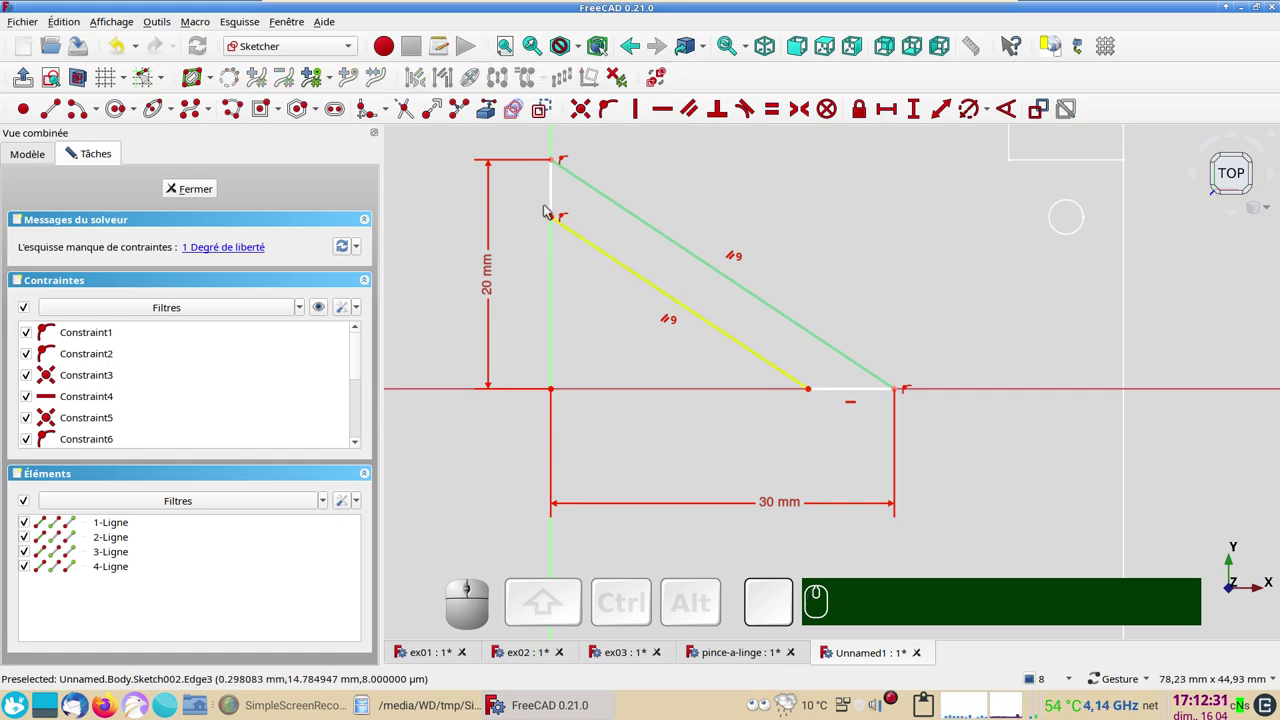
{"action": "left_click", "coordinate": [815, 388]}
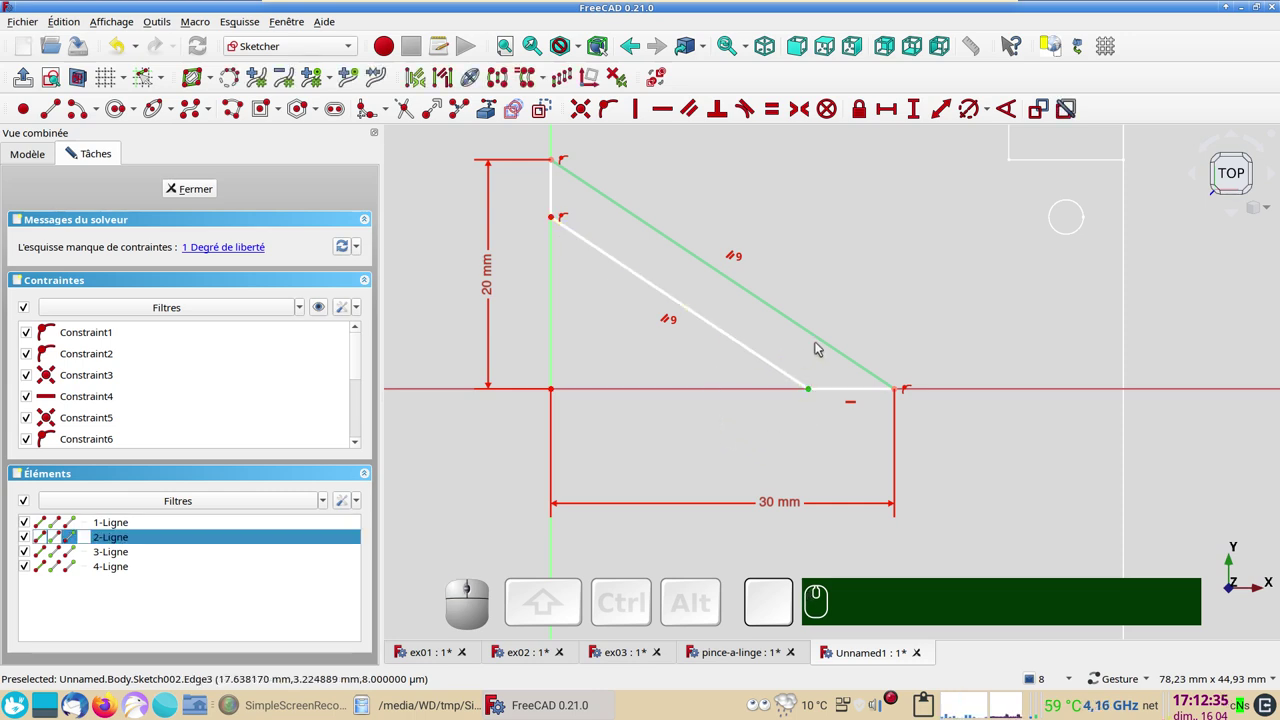
{"action": "left_click", "coordinate": [824, 338]}
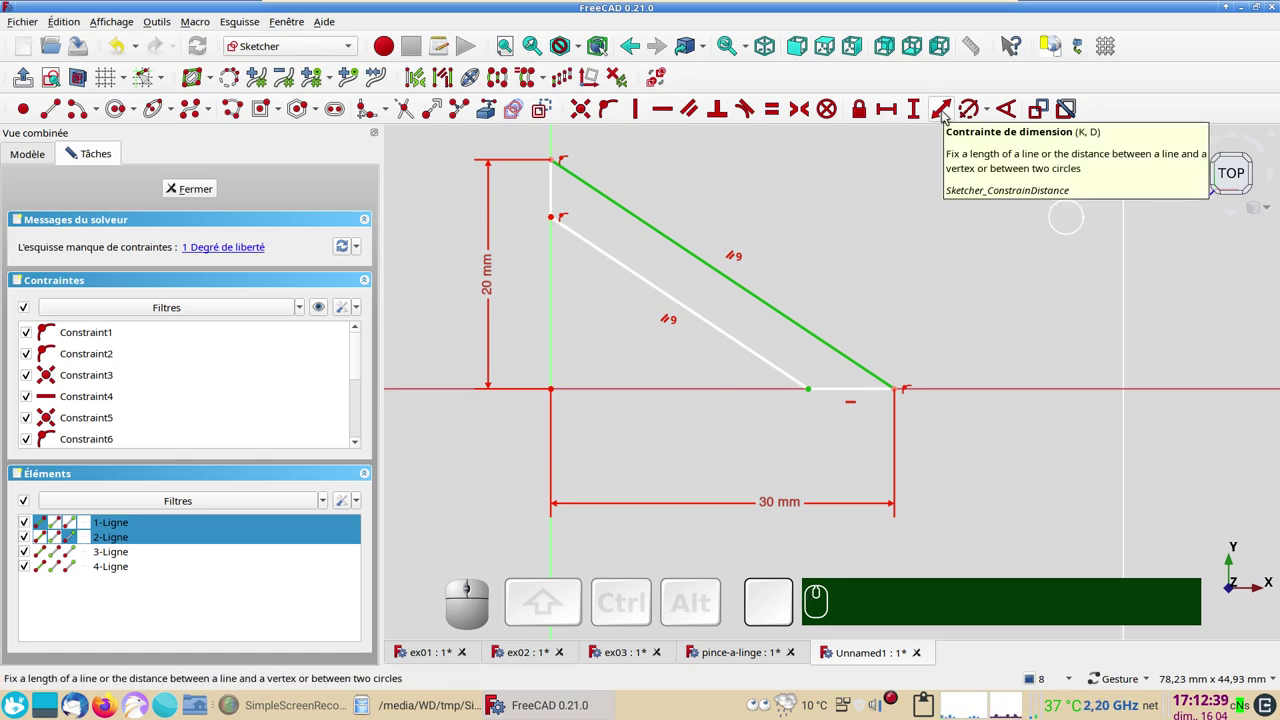
{"action": "left_click", "coordinate": [947, 118]}
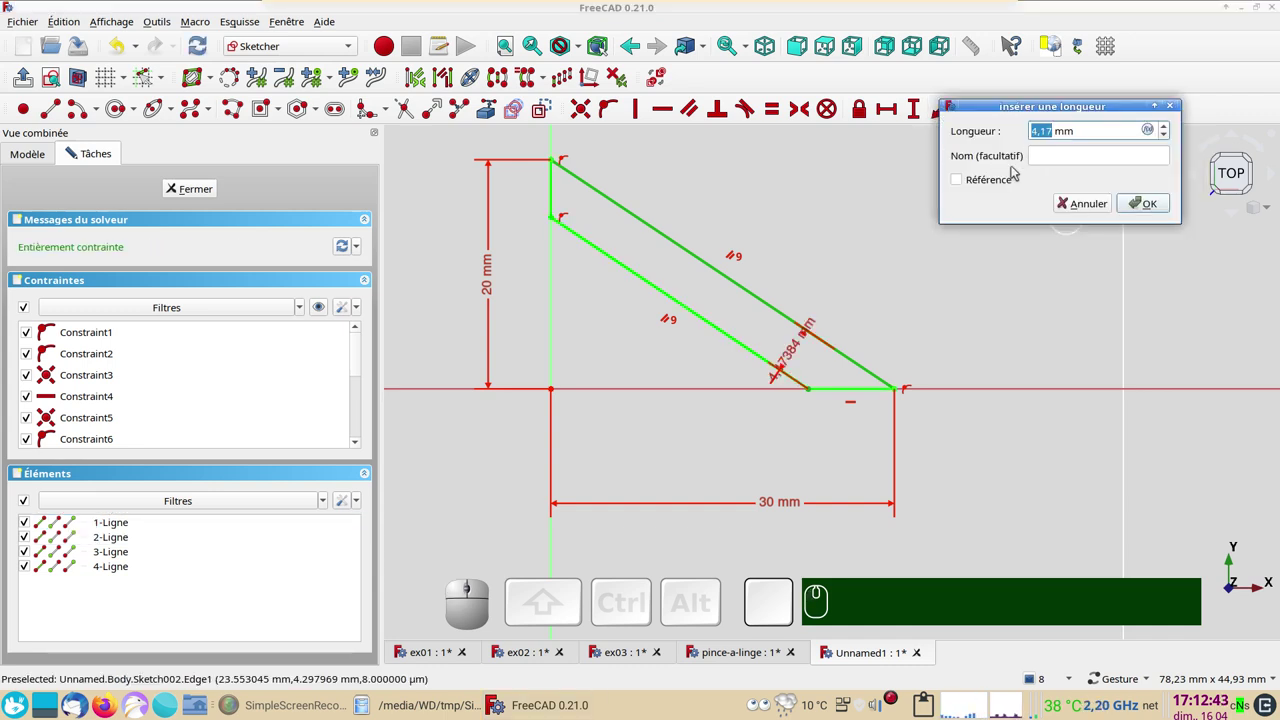
{"action": "key", "text": "KP_5"}
{"action": "key", "text": "KP_Enter"}
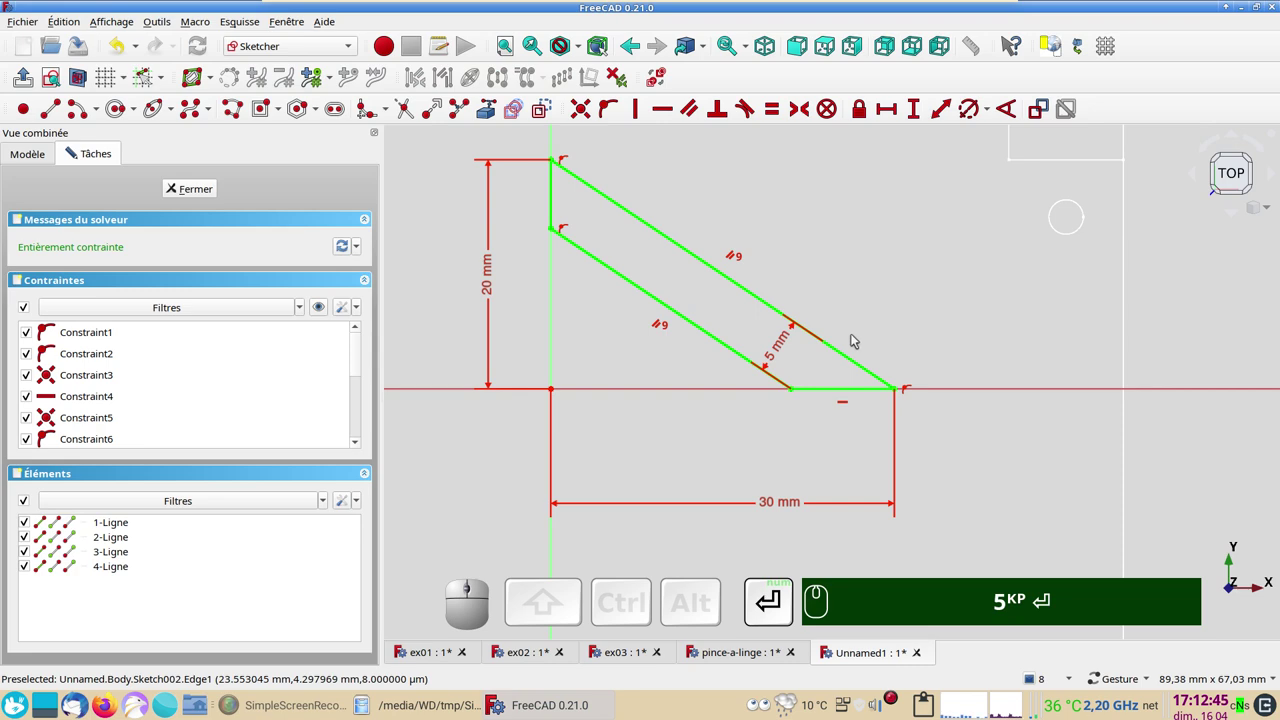
{"action": "left_click_drag", "start_coordinate": [783, 346], "coordinate": [817, 357]}
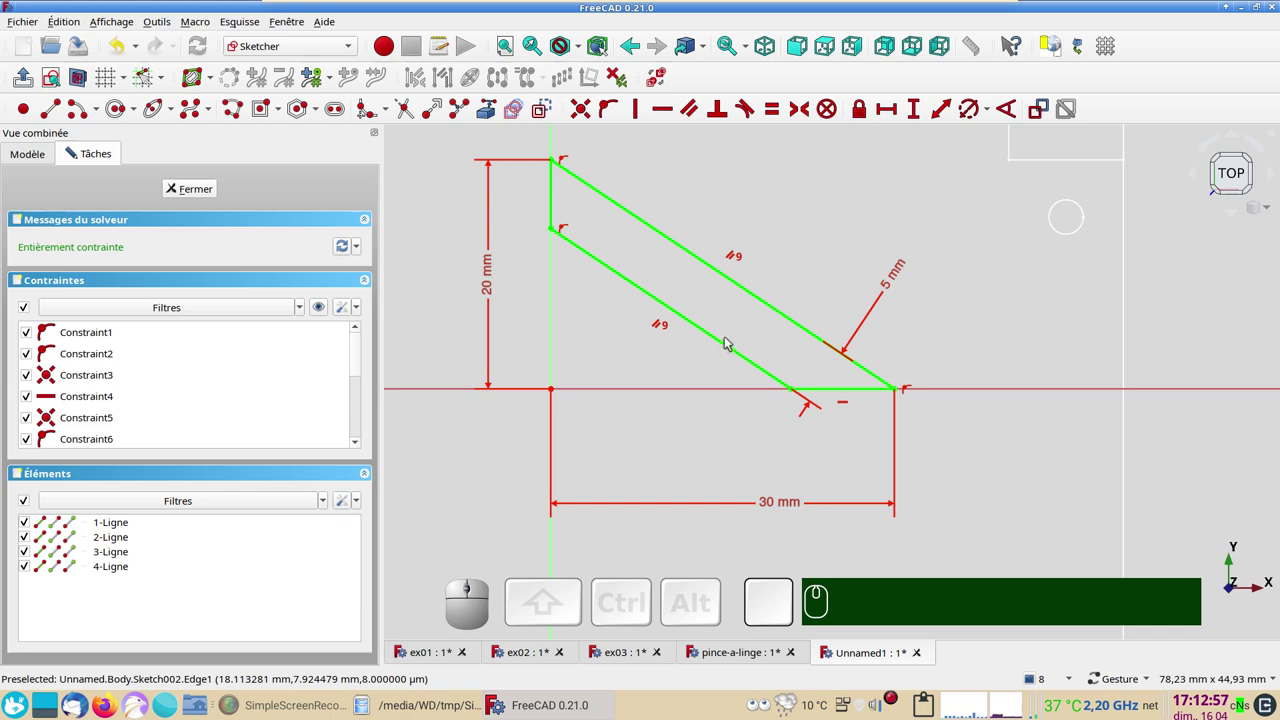
{"action": "scroll", "scroll_direction": "down", "scroll_amount": 3}
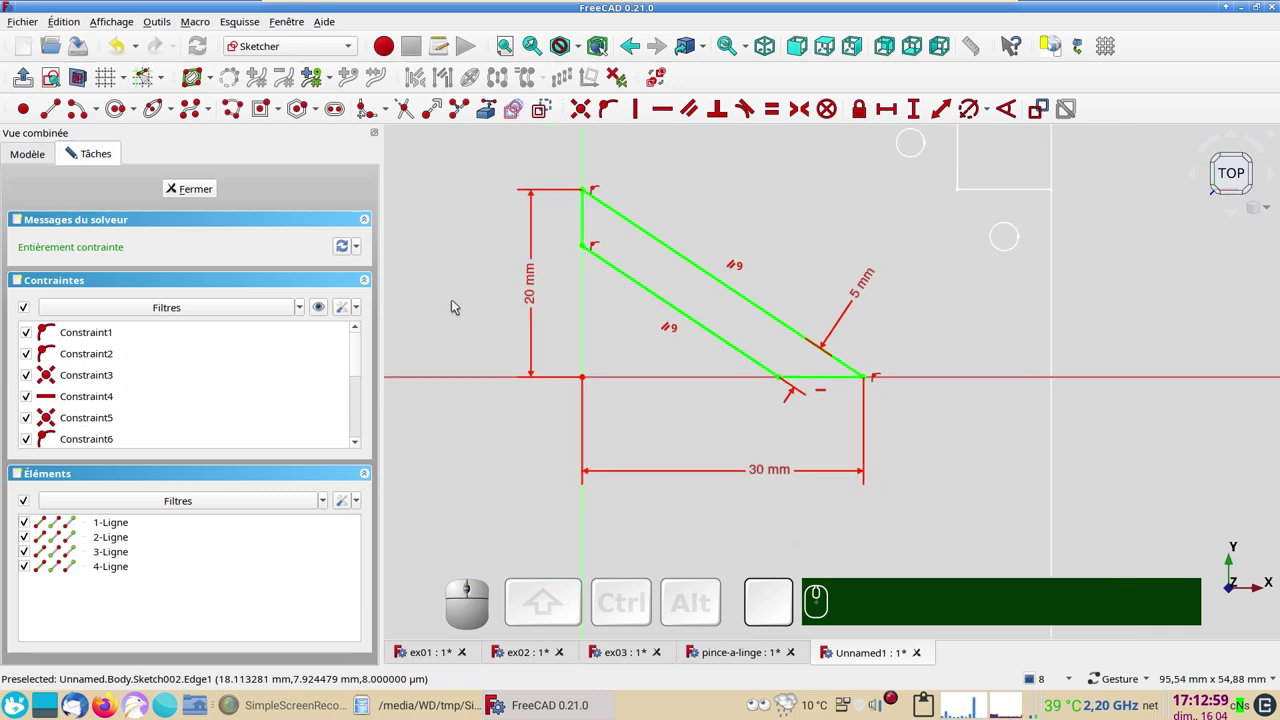
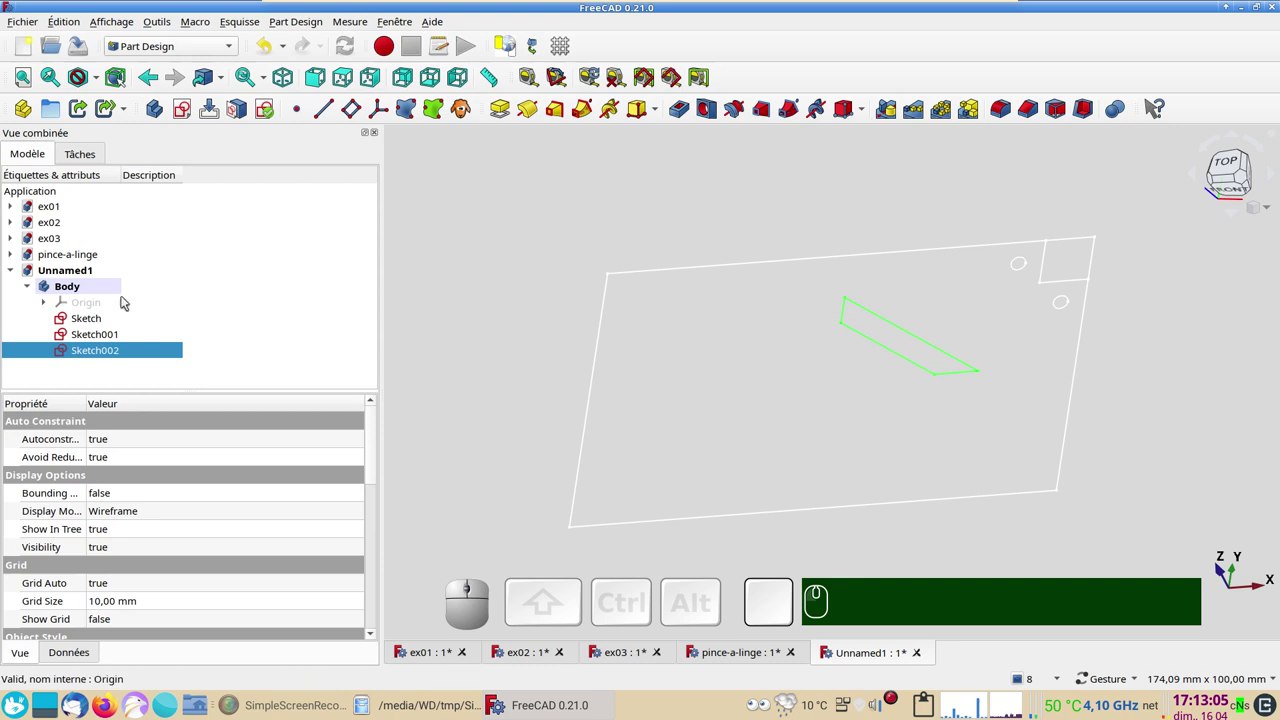
- Pad the plate outline sketch 2 mm into a solid plate
{"action": "left_click", "coordinate": [101, 324]}
{"action": "left_click", "coordinate": [506, 105]}
{"action": "key", "text": "KP_2"}
{"action": "key", "text": "KP_Enter"}
{"action": "key", "text": "KP_2"}
{"action": "key", "text": "Return"}
{"action": "left_click", "coordinate": [111, 320]}
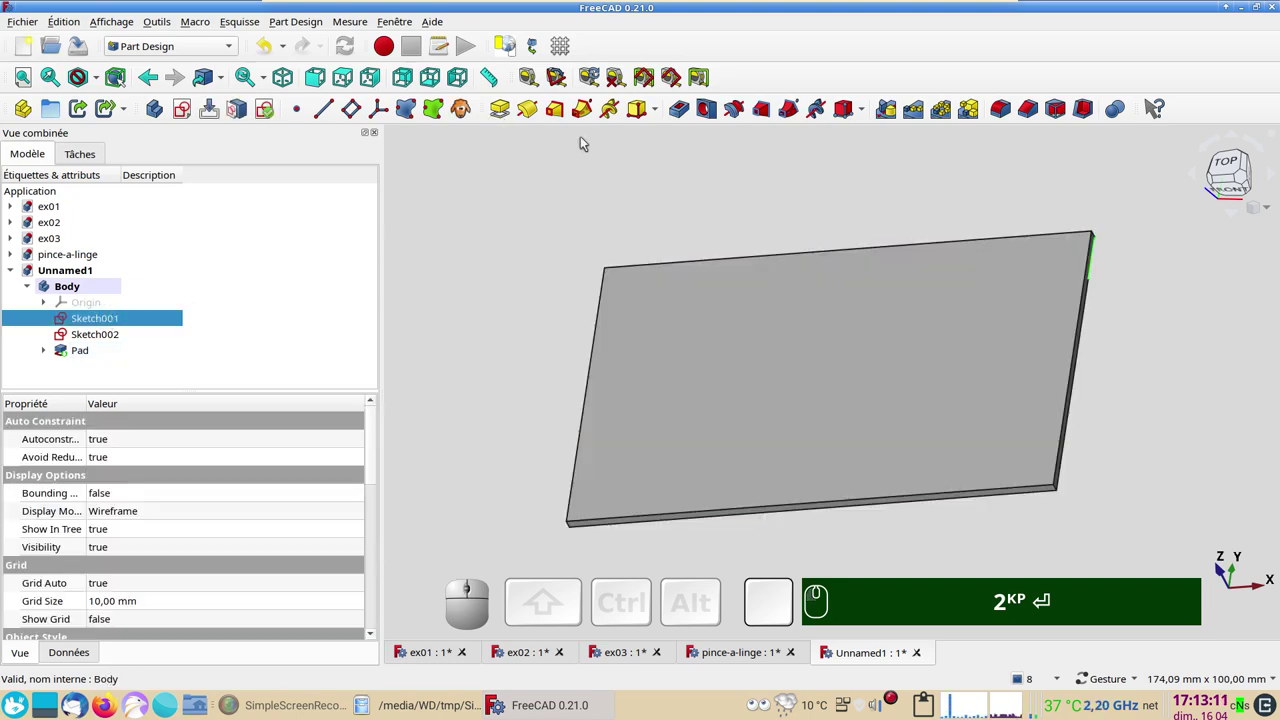
- Pocket the holes-and-notch sketch through all, reversed
{"action": "left_click", "coordinate": [679, 108]}
{"action": "left_click", "coordinate": [313, 241]}
{"action": "key", "text": "KP_2"}
{"action": "key", "text": "Return"}
{"action": "left_click", "coordinate": [298, 267]}
{"action": "left_click", "coordinate": [59, 390]}
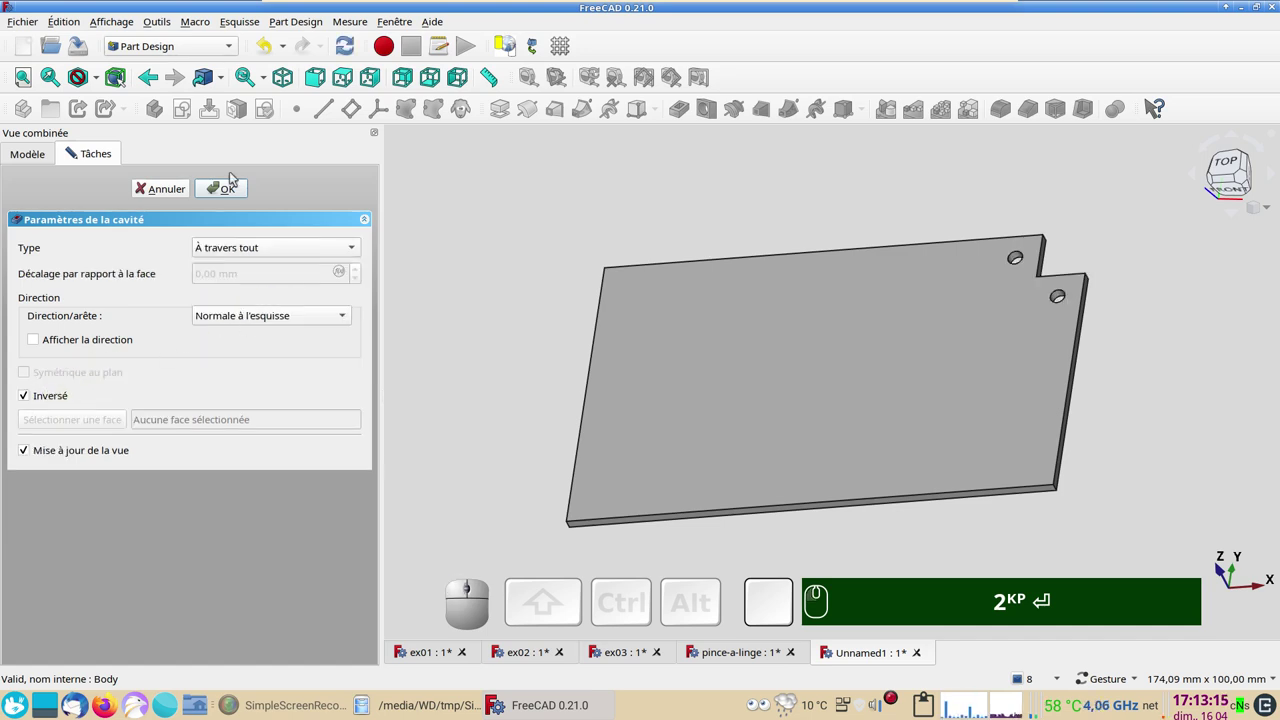
{"action": "left_click", "coordinate": [232, 184]}
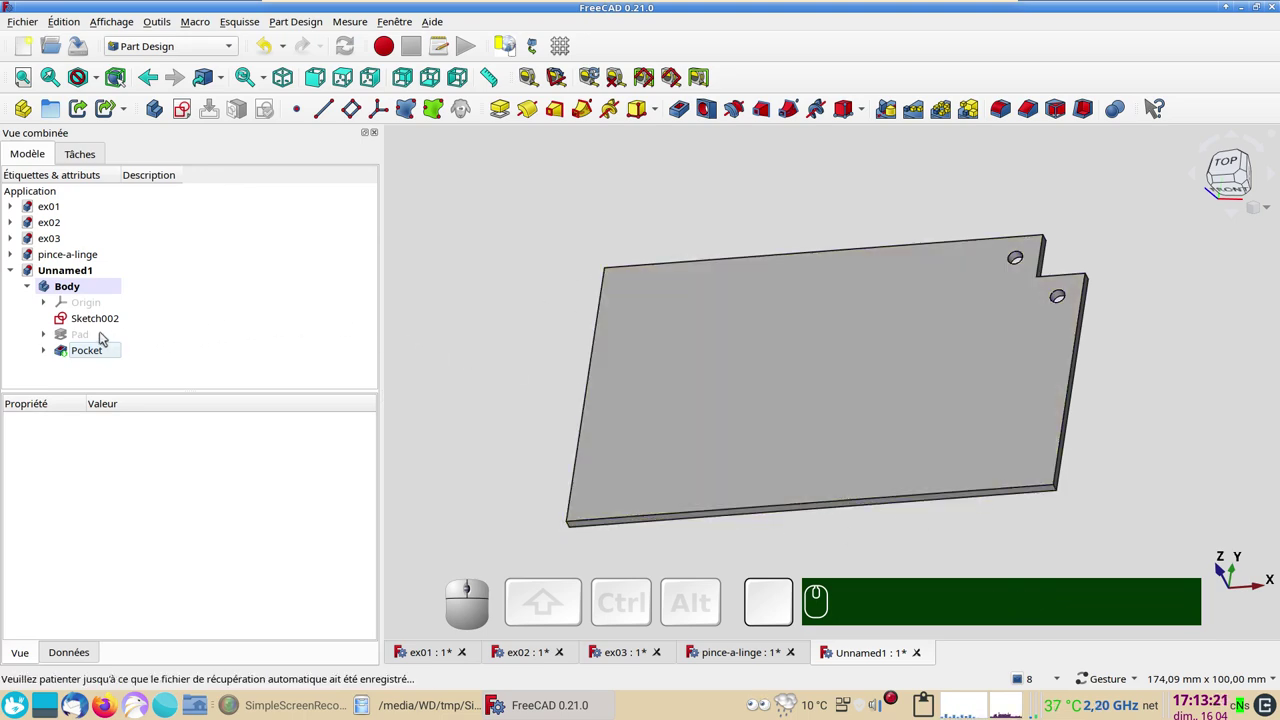
- Pocket the triangular slot sketch through all, reversed
{"action": "left_click", "coordinate": [90, 322]}
{"action": "left_click", "coordinate": [685, 114]}
{"action": "left_click", "coordinate": [279, 244]}
{"action": "left_click", "coordinate": [275, 263]}
{"action": "left_click", "coordinate": [62, 390]}
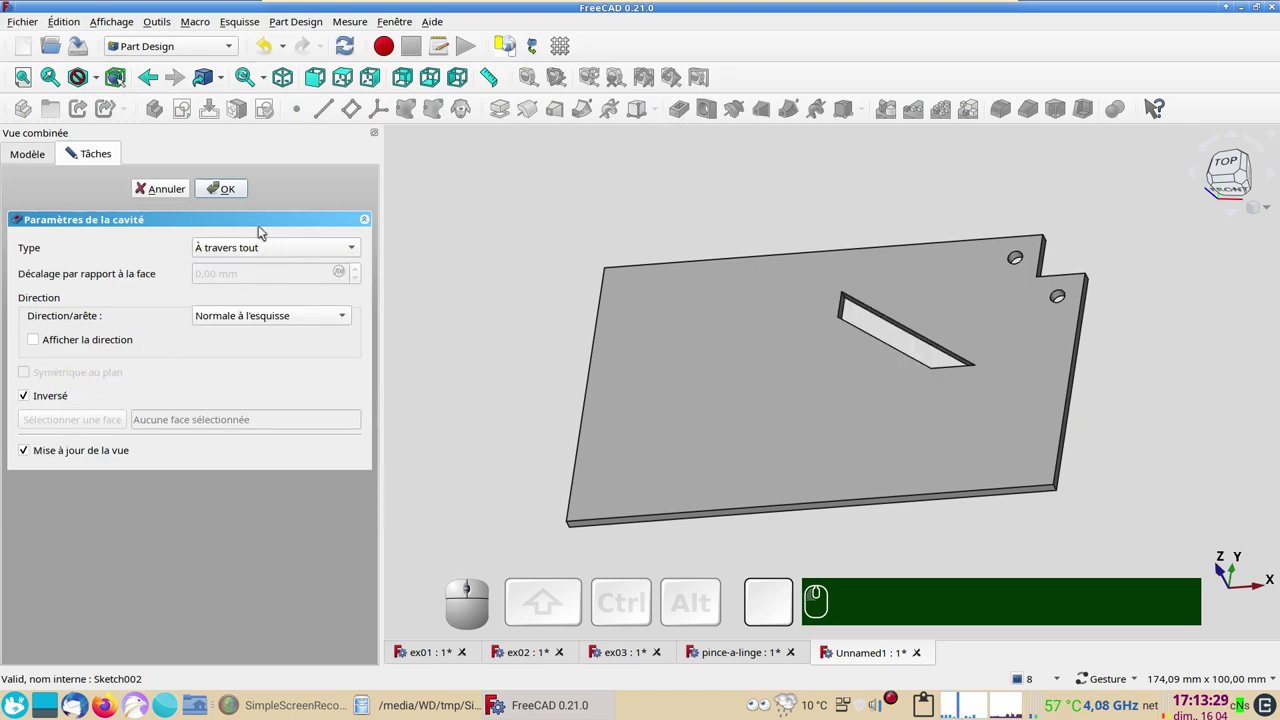
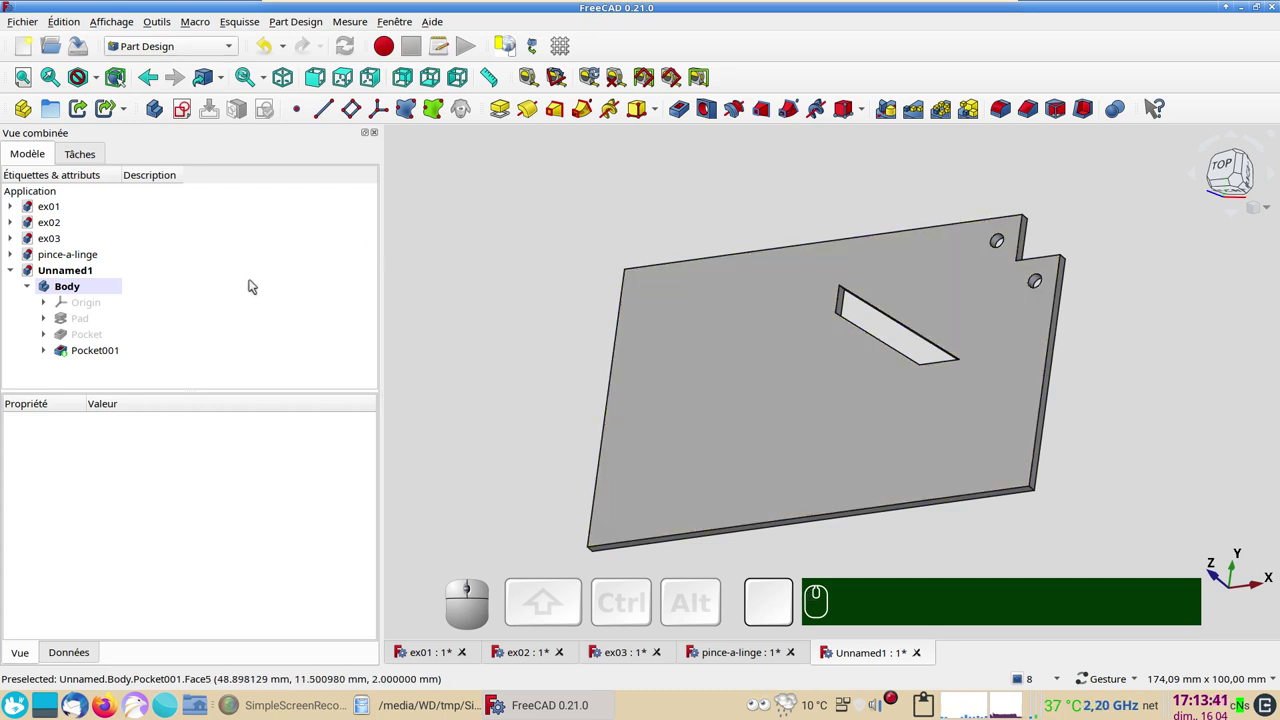
- Toggle the holes-and-notch Pocket's visibility repeatedly and leave it selected in the tree
{"action": "left_click", "coordinate": [95, 337]}
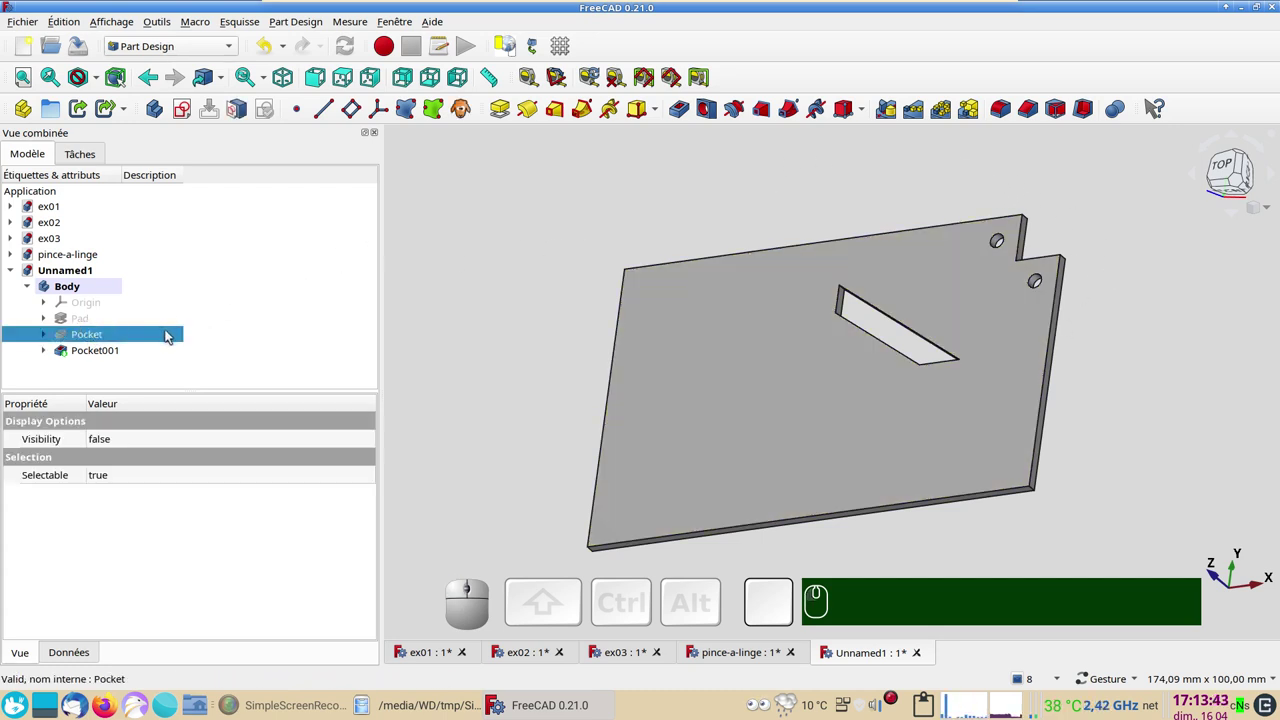
{"action": "key", "text": "space"}
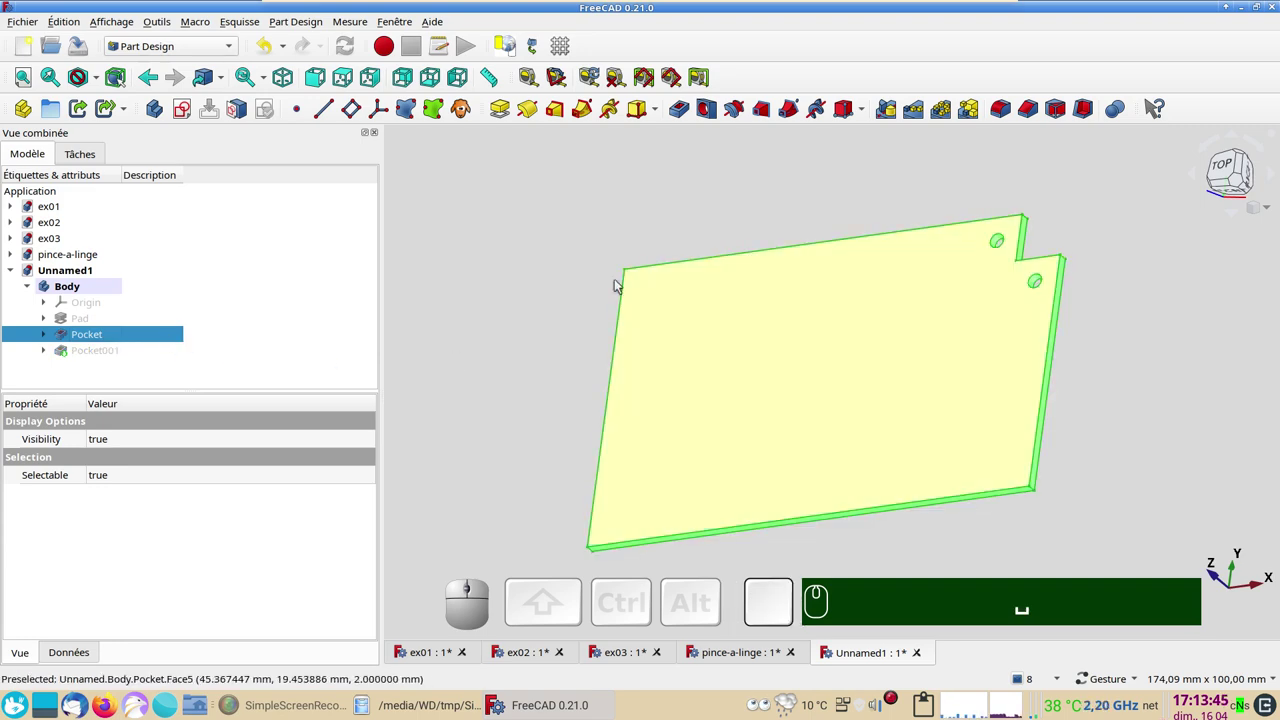
{"action": "left_click", "coordinate": [86, 314]}
{"action": "key", "text": "space"}
{"action": "left_click", "coordinate": [108, 340]}
{"action": "key", "text": "space"}
{"action": "left_click", "coordinate": [83, 353]}
{"action": "key", "text": "space"}
{"action": "left_click", "coordinate": [85, 348]}
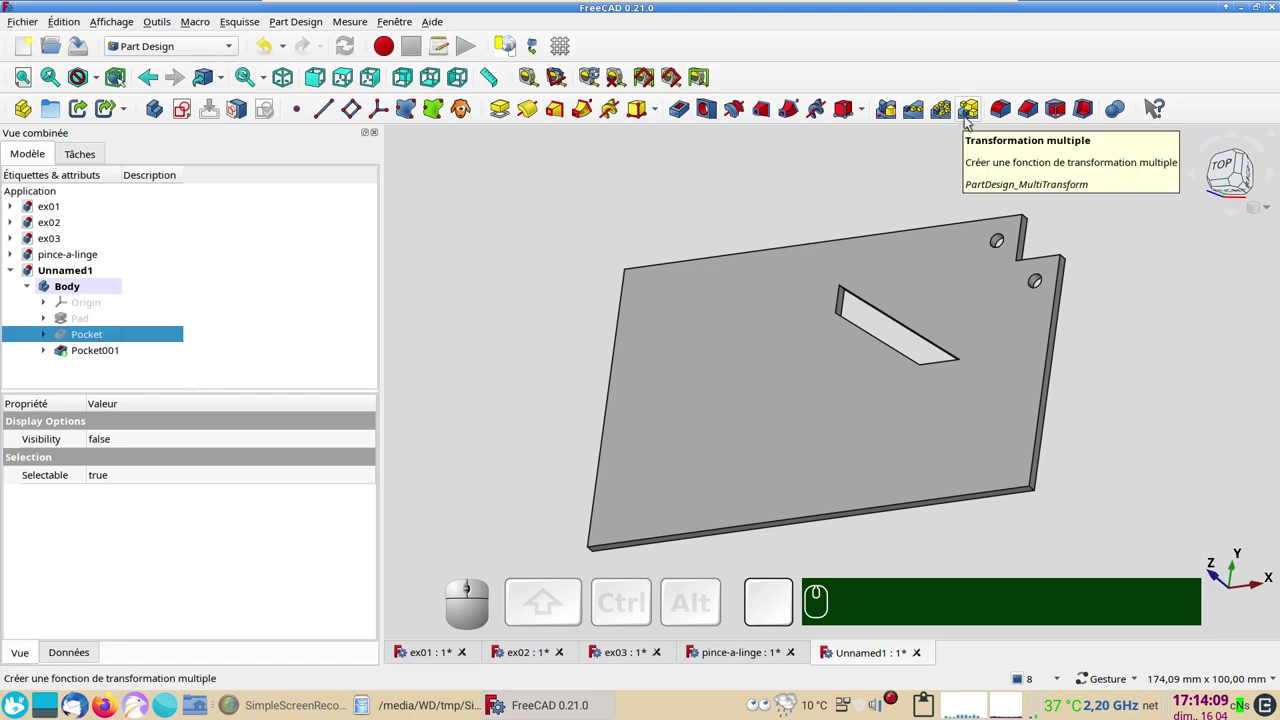
- Create a MultiTransform of the holes pocket with a first mirror across the vertical sketch axis
{"action": "left_click", "coordinate": [973, 114]}
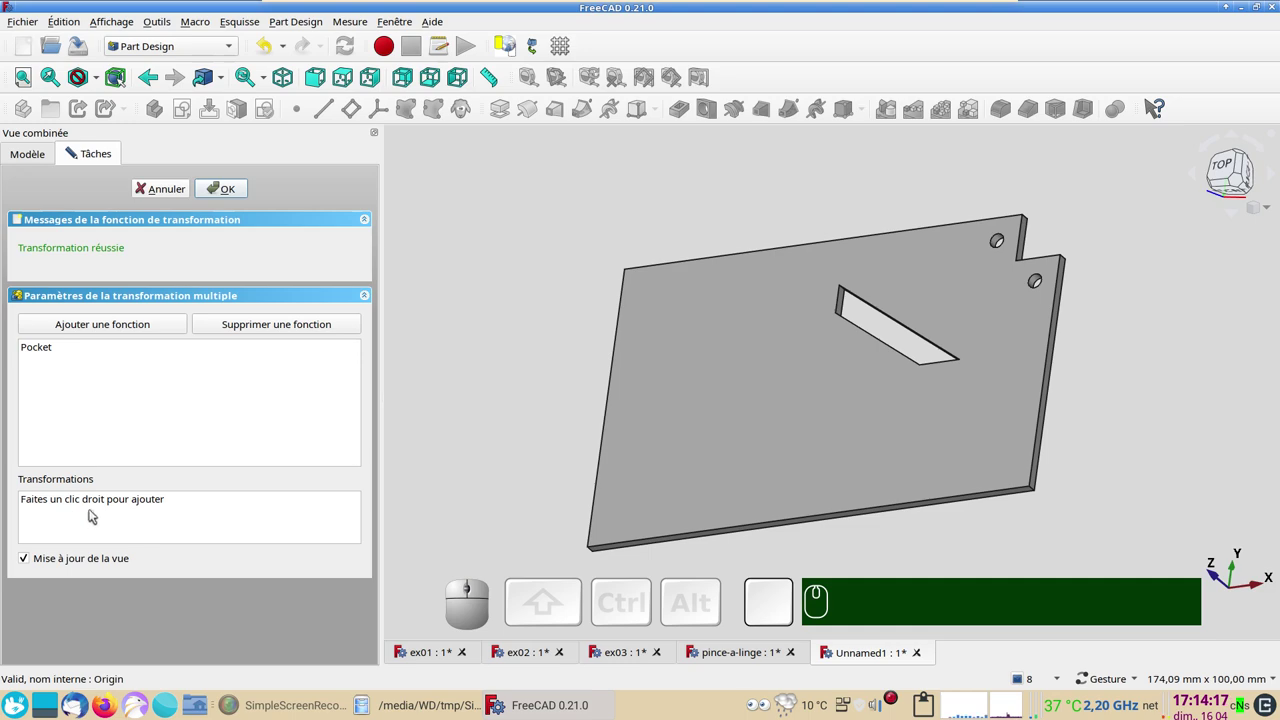
{"action": "right_click", "coordinate": [178, 523]}
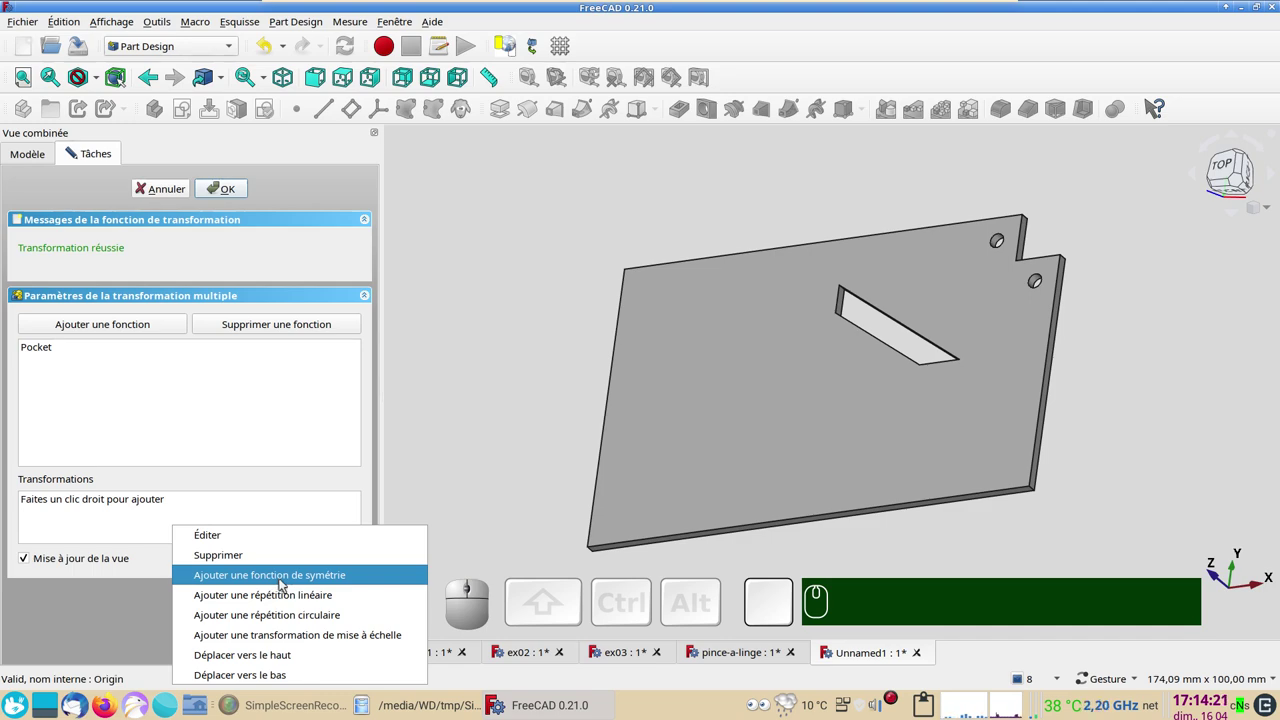
{"action": "left_click", "coordinate": [285, 581]}
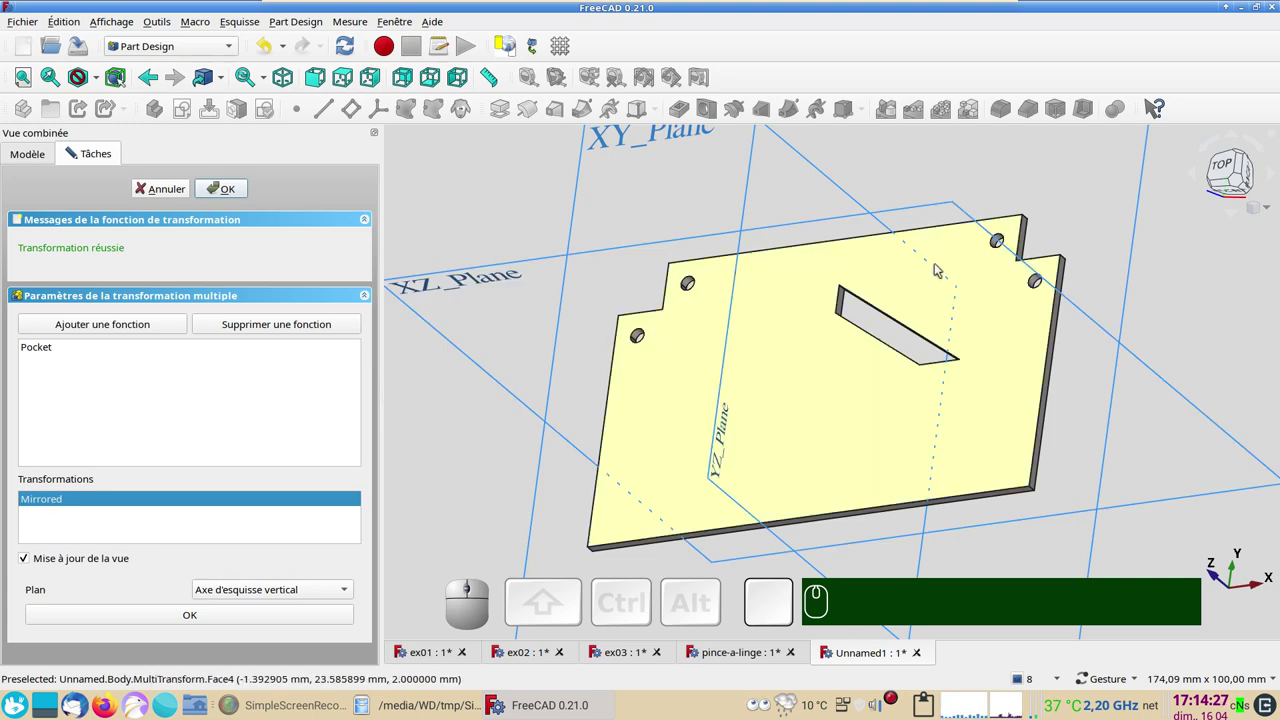
{"action": "left_click", "coordinate": [232, 610]}
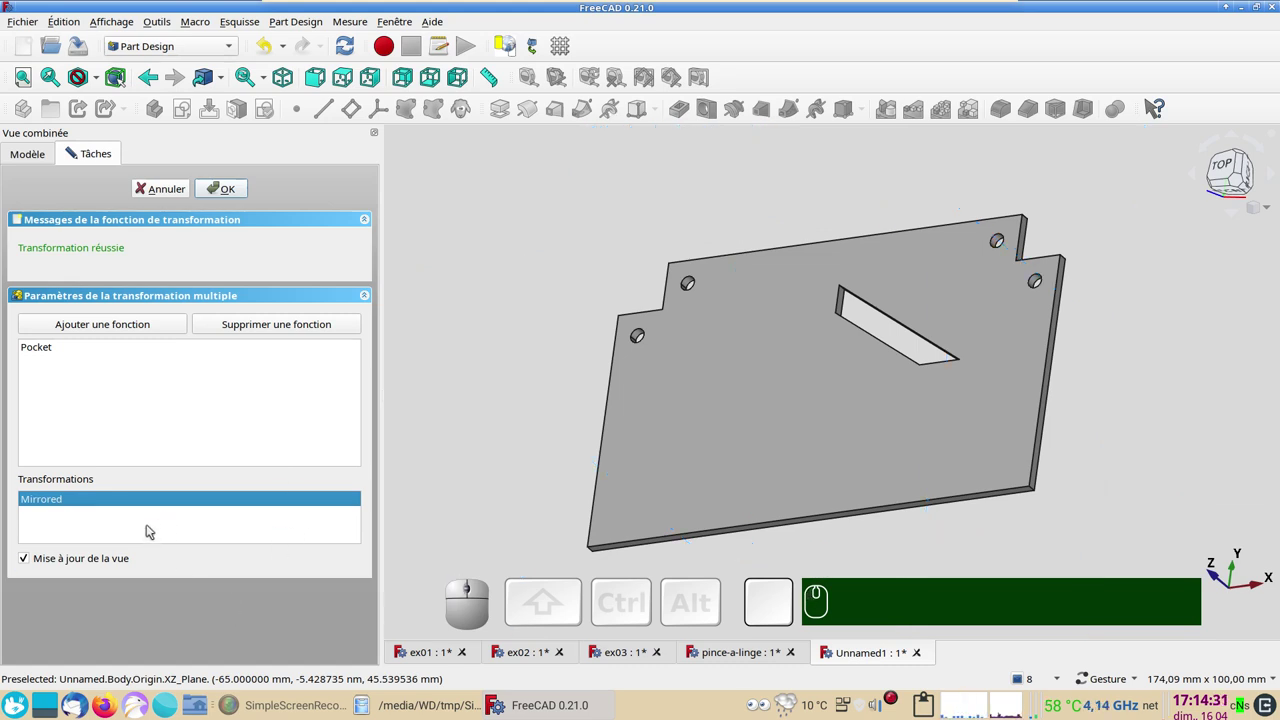
- Add a second mirror across the XZ plane, finish the MultiTransform and view the plate from the top
{"action": "right_click", "coordinate": [152, 526]}
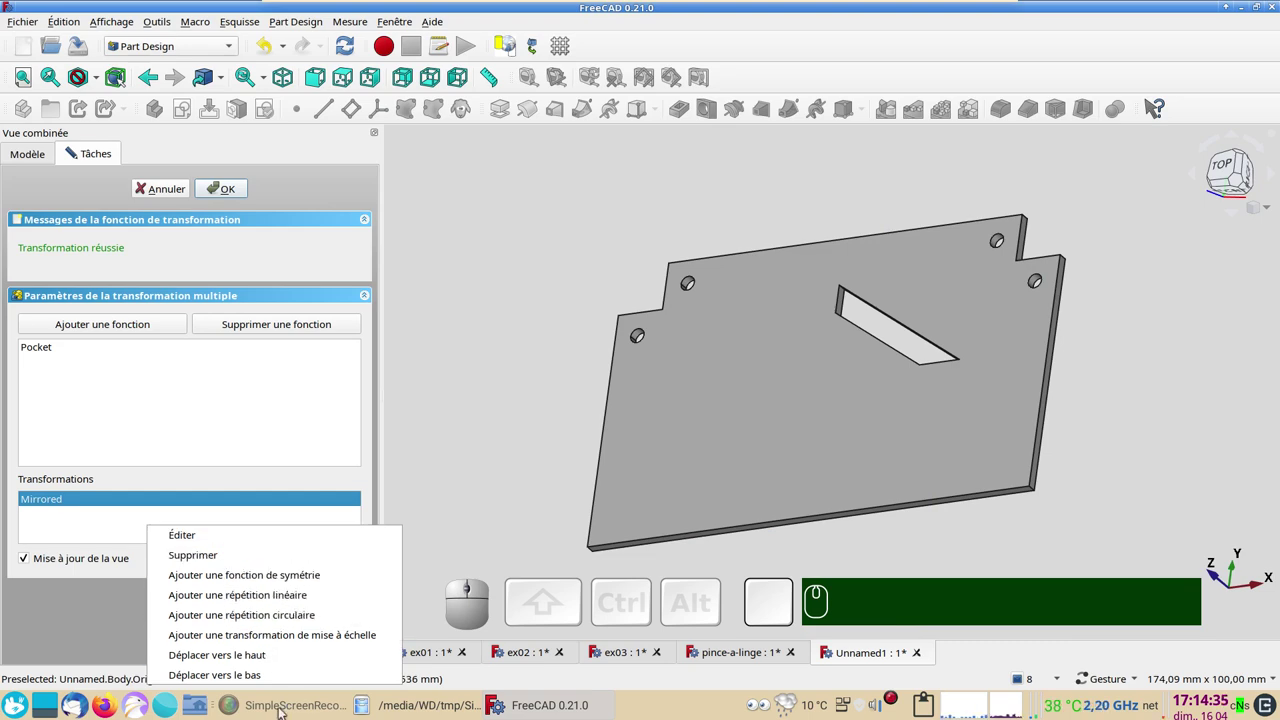
{"action": "left_click", "coordinate": [274, 579]}
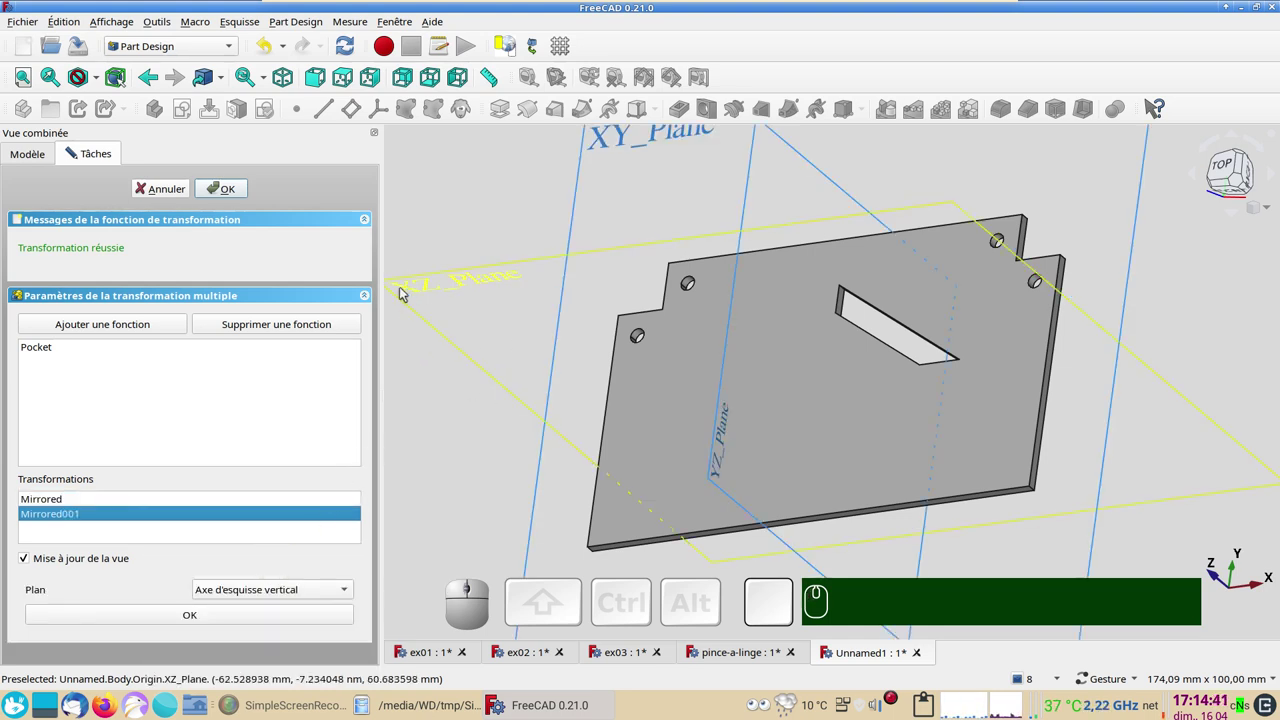
{"action": "left_click", "coordinate": [291, 580]}
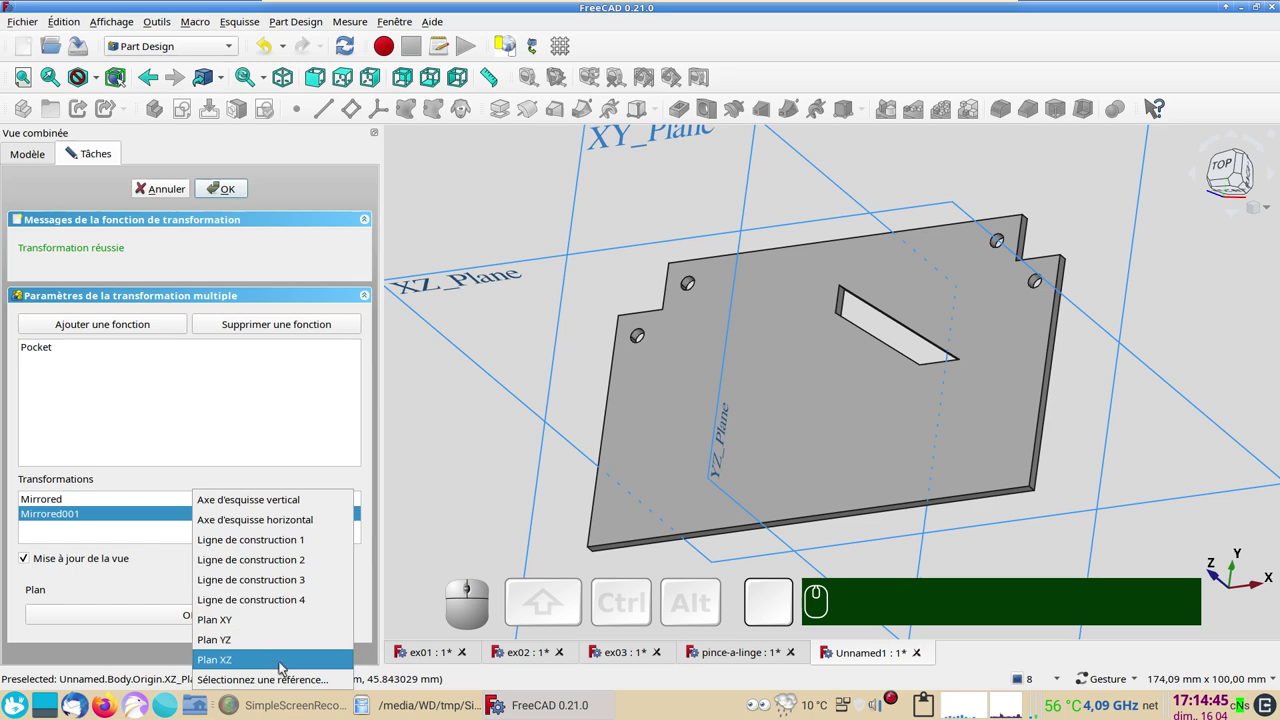
{"action": "left_click", "coordinate": [292, 680]}
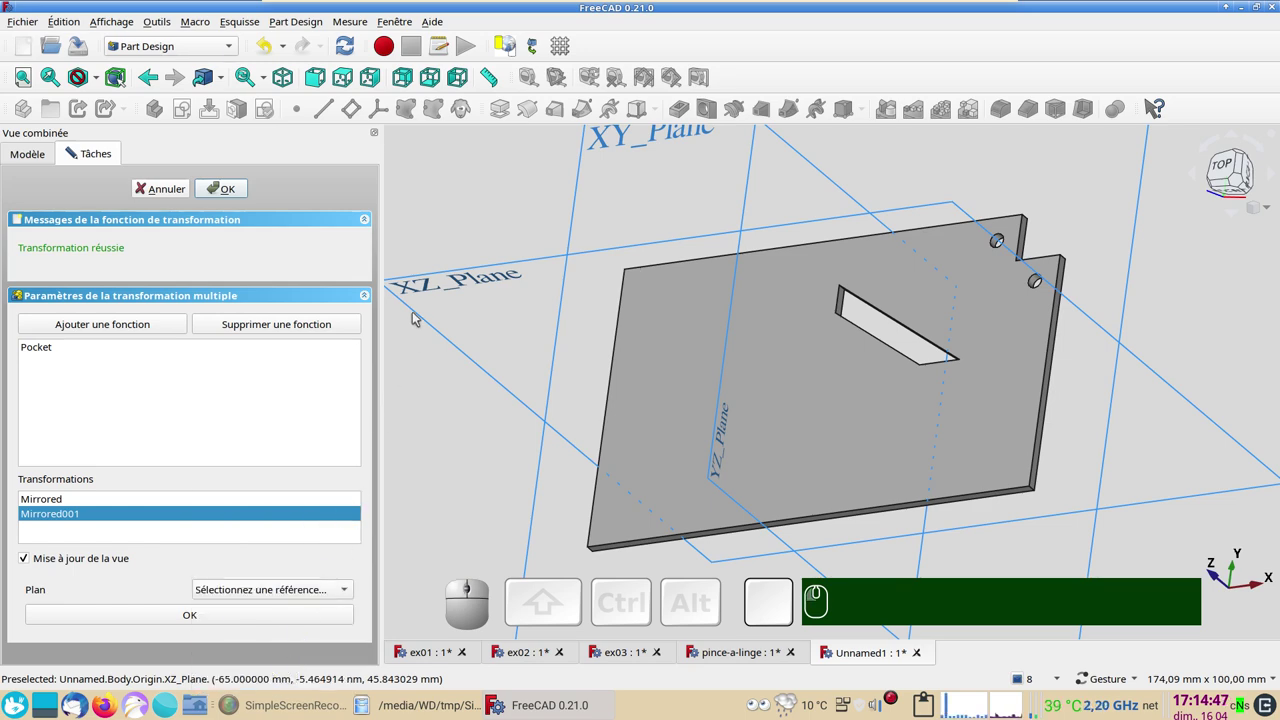
{"action": "left_click", "coordinate": [441, 281]}
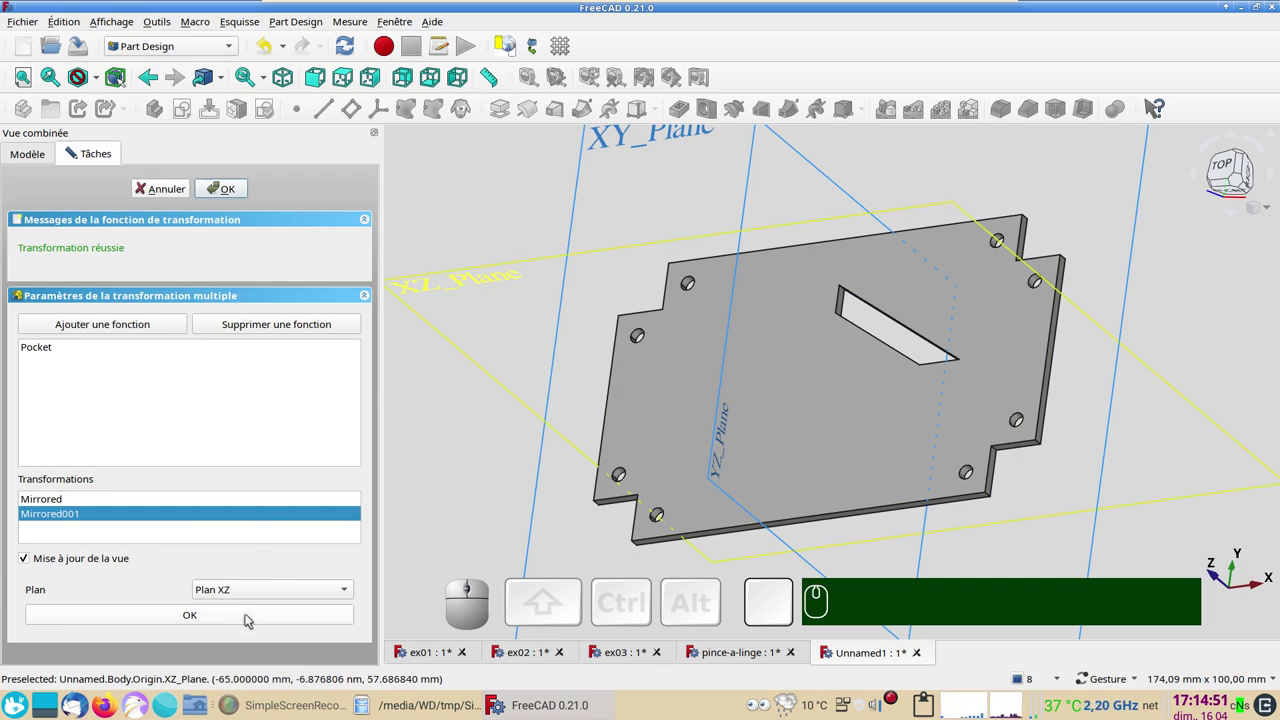
{"action": "left_click", "coordinate": [252, 613]}
{"action": "left_click", "coordinate": [232, 194]}
{"action": "scroll", "scroll_direction": "down", "scroll_amount": 3}
{"action": "left_click", "coordinate": [979, 442]}
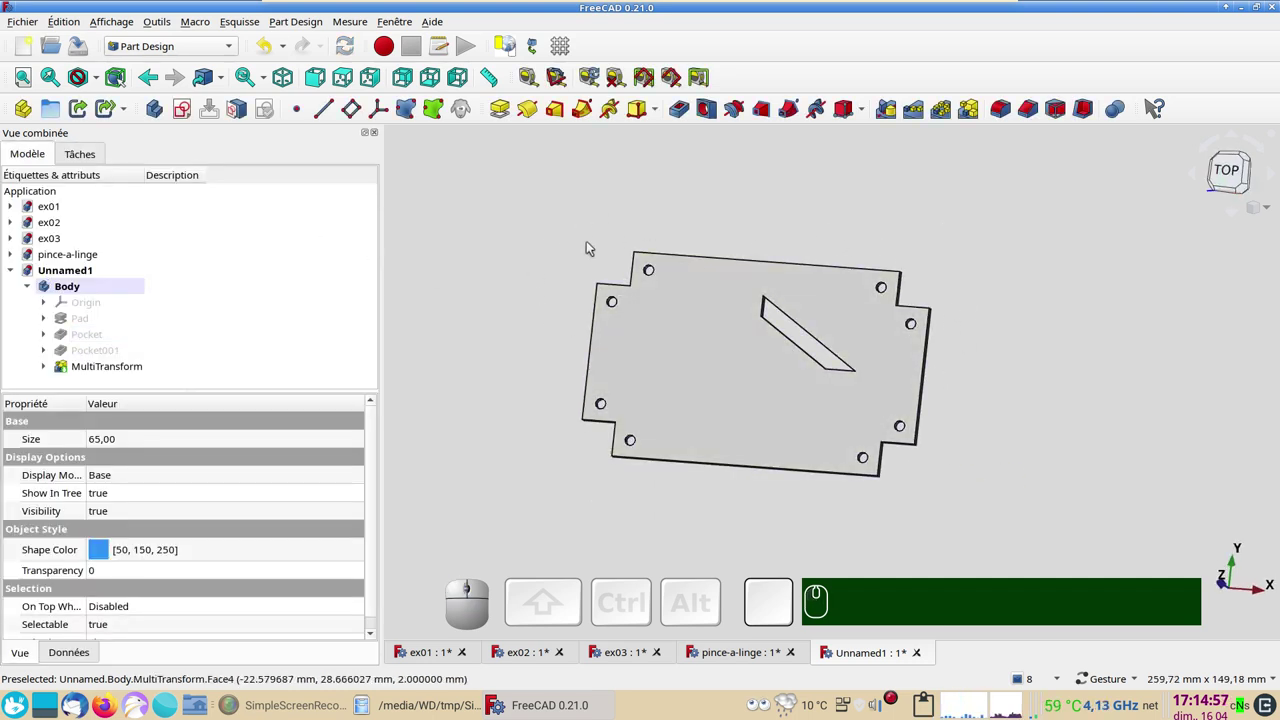
- Orbit and zoom the mirrored plate to inspect it, then bring up the ex03 model
{"action": "left_click_drag", "start_coordinate": [916, 524], "coordinate": [803, 306]}
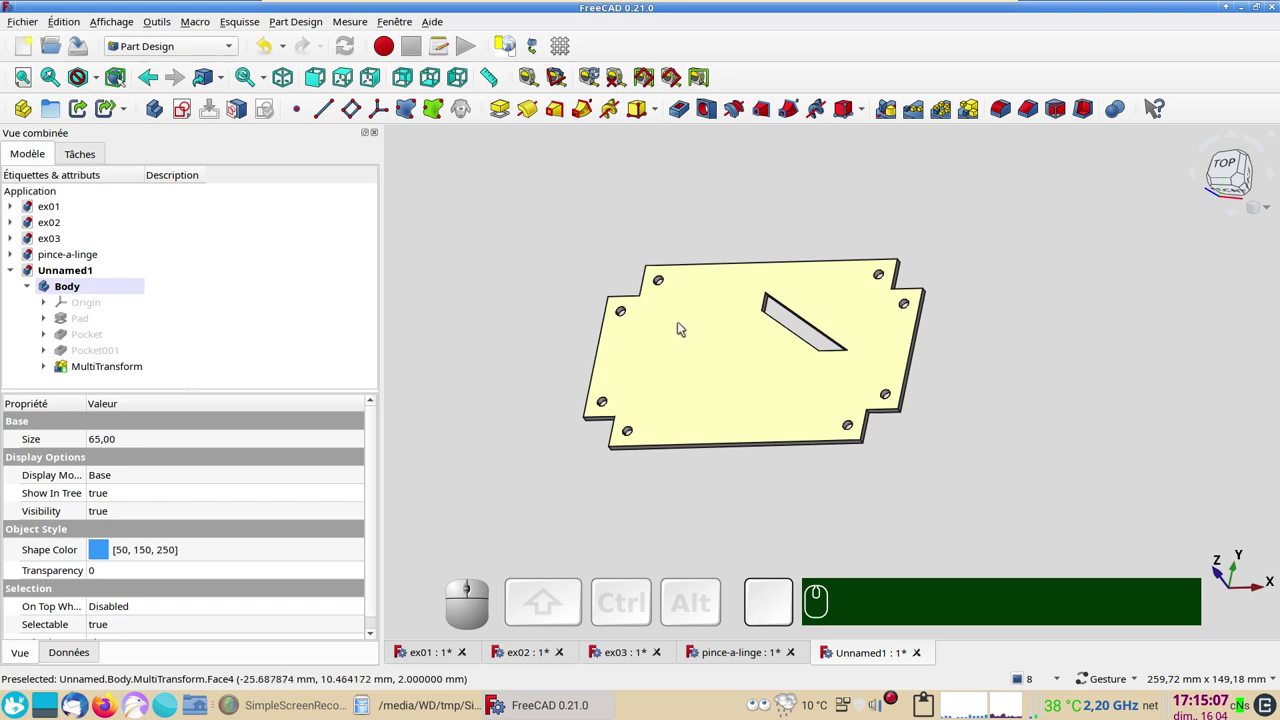
{"action": "left_click_drag", "start_coordinate": [603, 218], "coordinate": [689, 382]}
{"action": "scroll", "scroll_direction": "up", "scroll_amount": 3}
{"action": "right_click", "coordinate": [682, 505]}
{"action": "scroll", "scroll_direction": "down", "scroll_amount": 3}
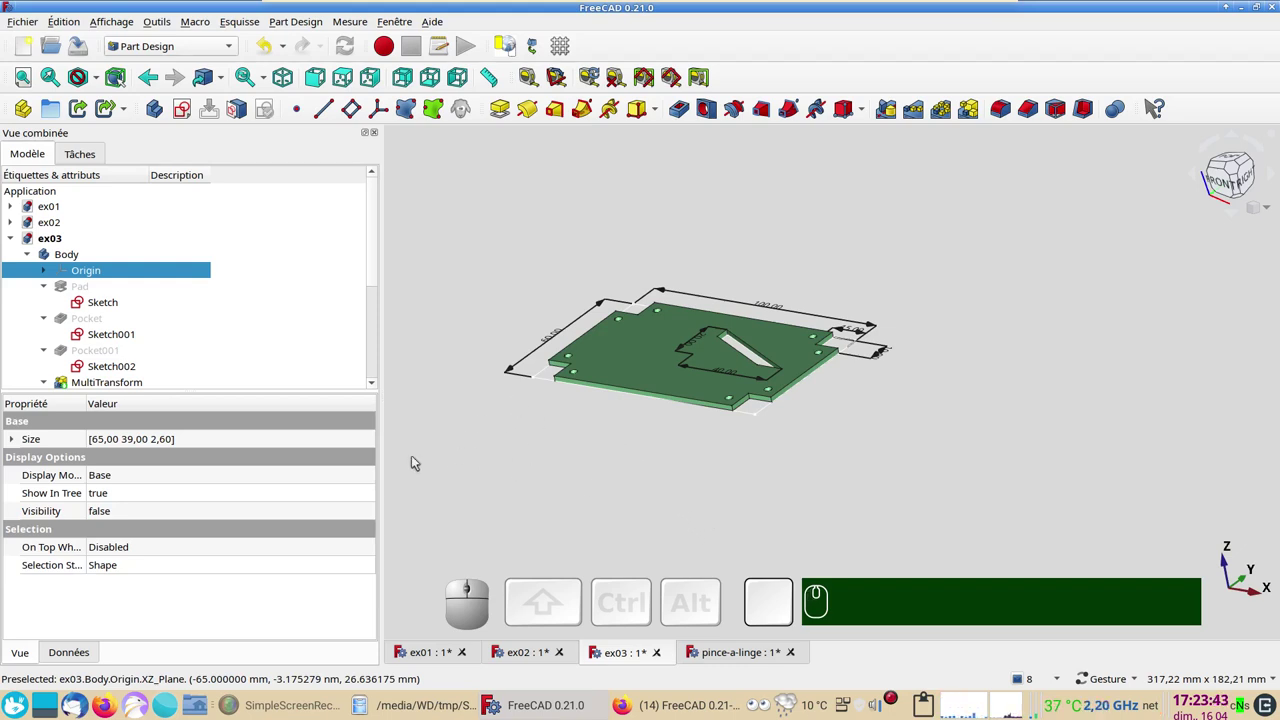
- Review the ex03 body, then create a new empty document
{"action": "left_click", "coordinate": [114, 275]}
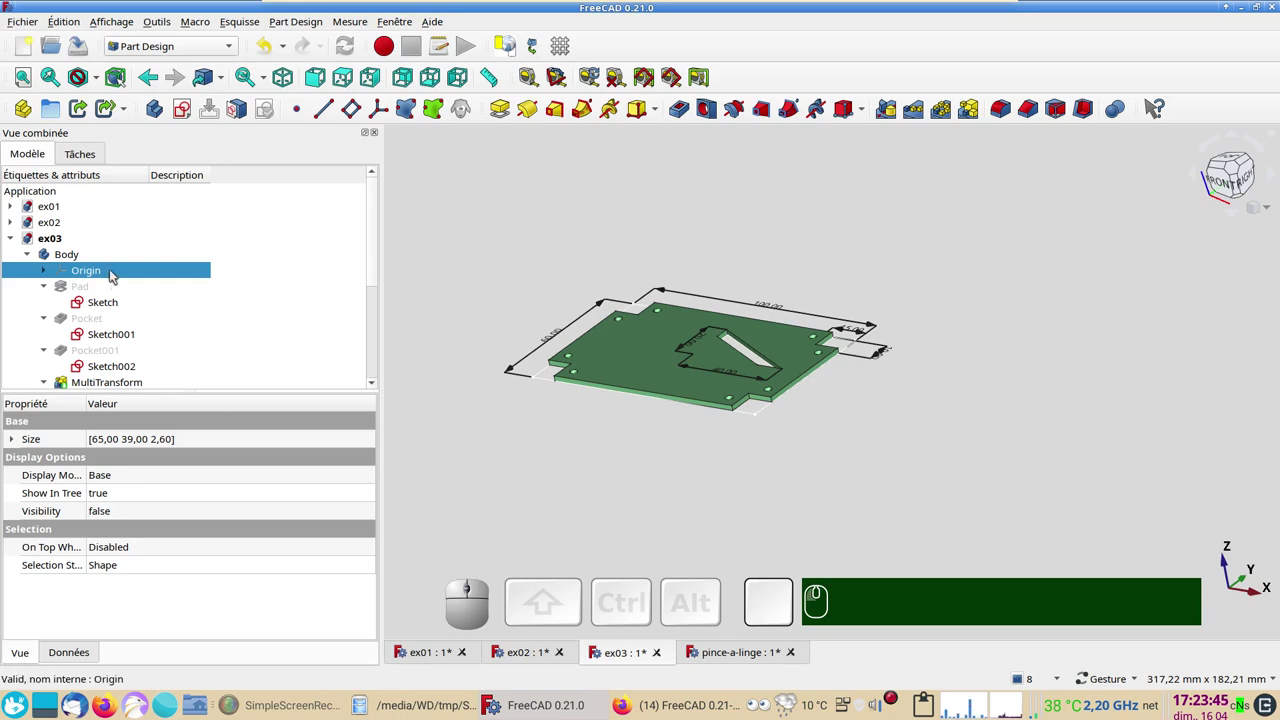
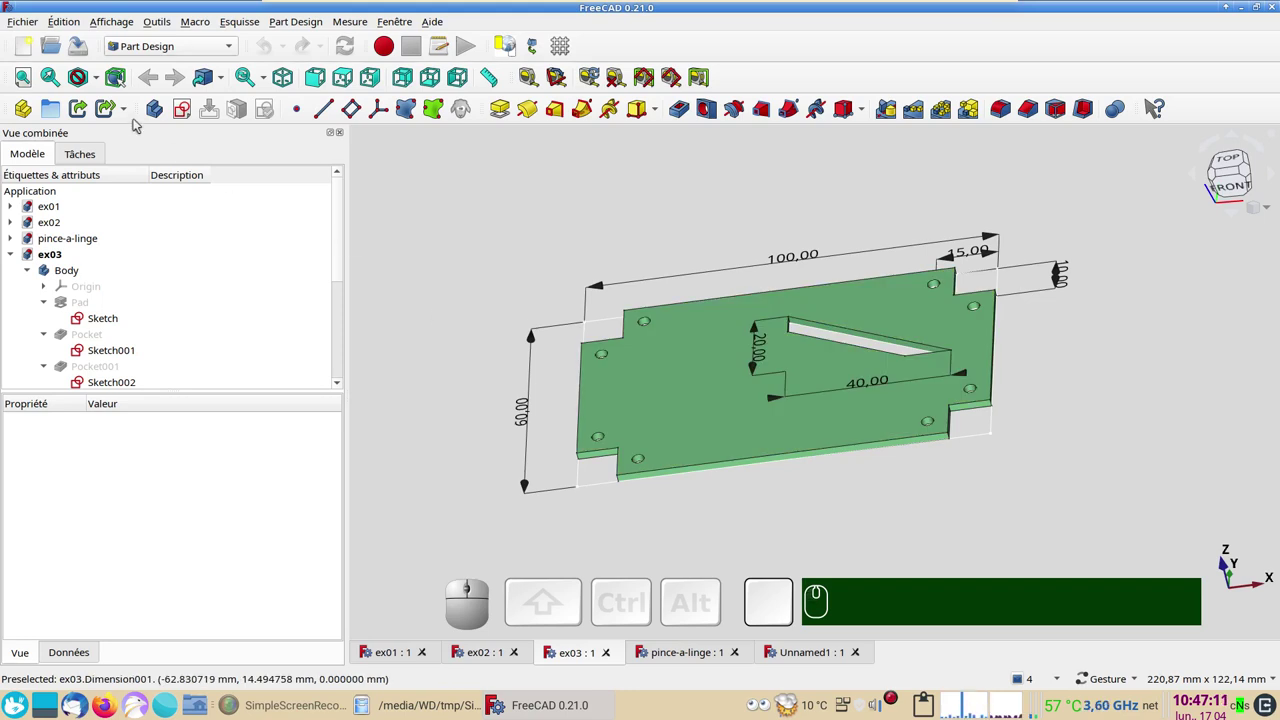
{"action": "left_click", "coordinate": [29, 47]}
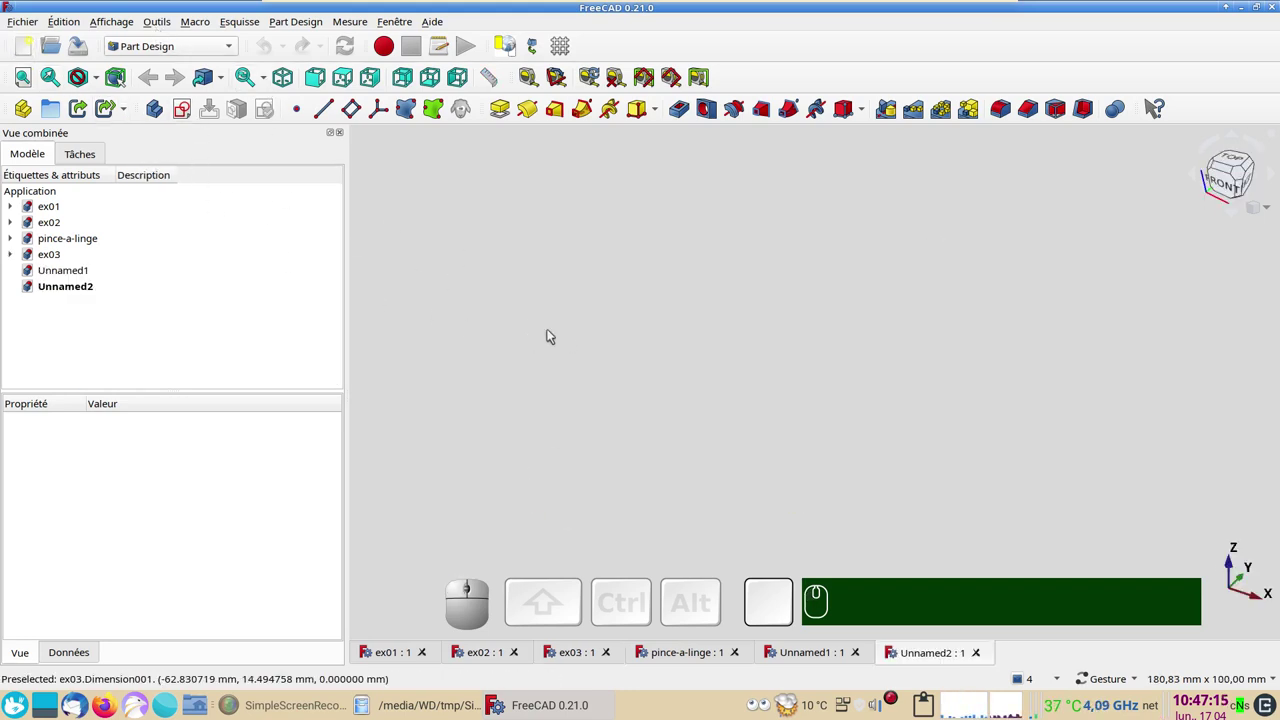
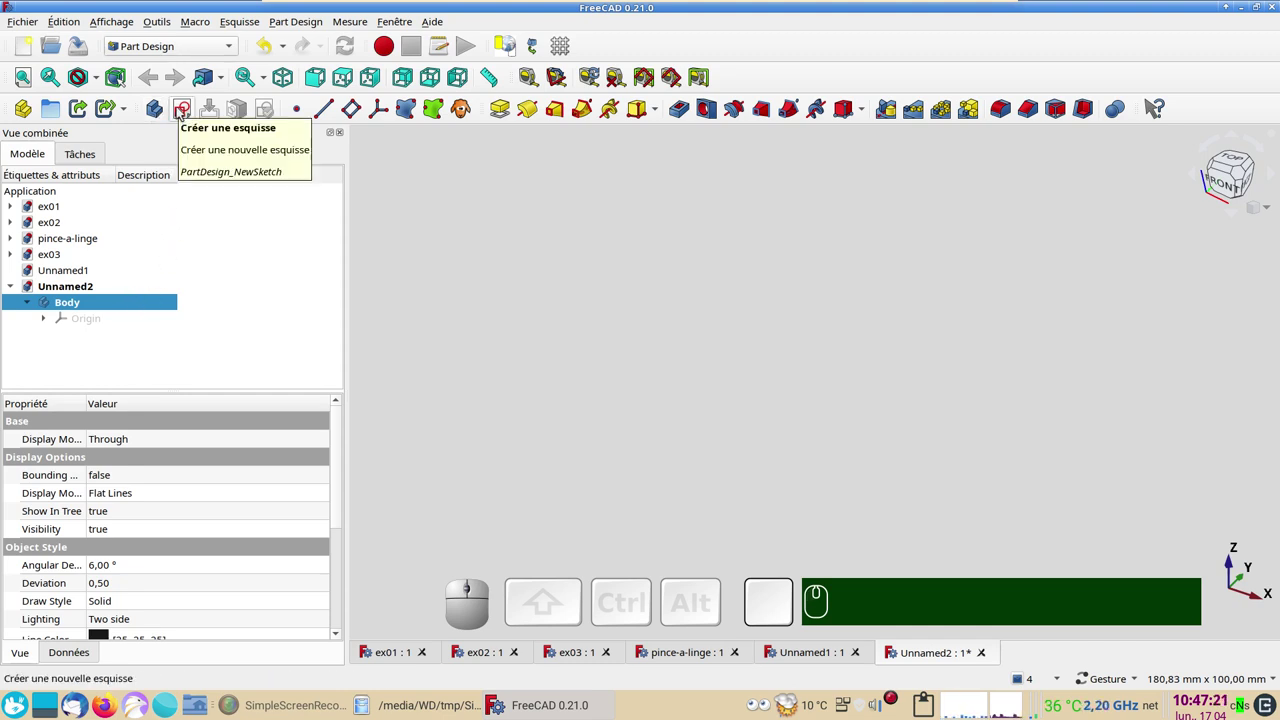
- Create a new sketch attached to the body's XY plane
{"action": "left_click", "coordinate": [182, 114]}
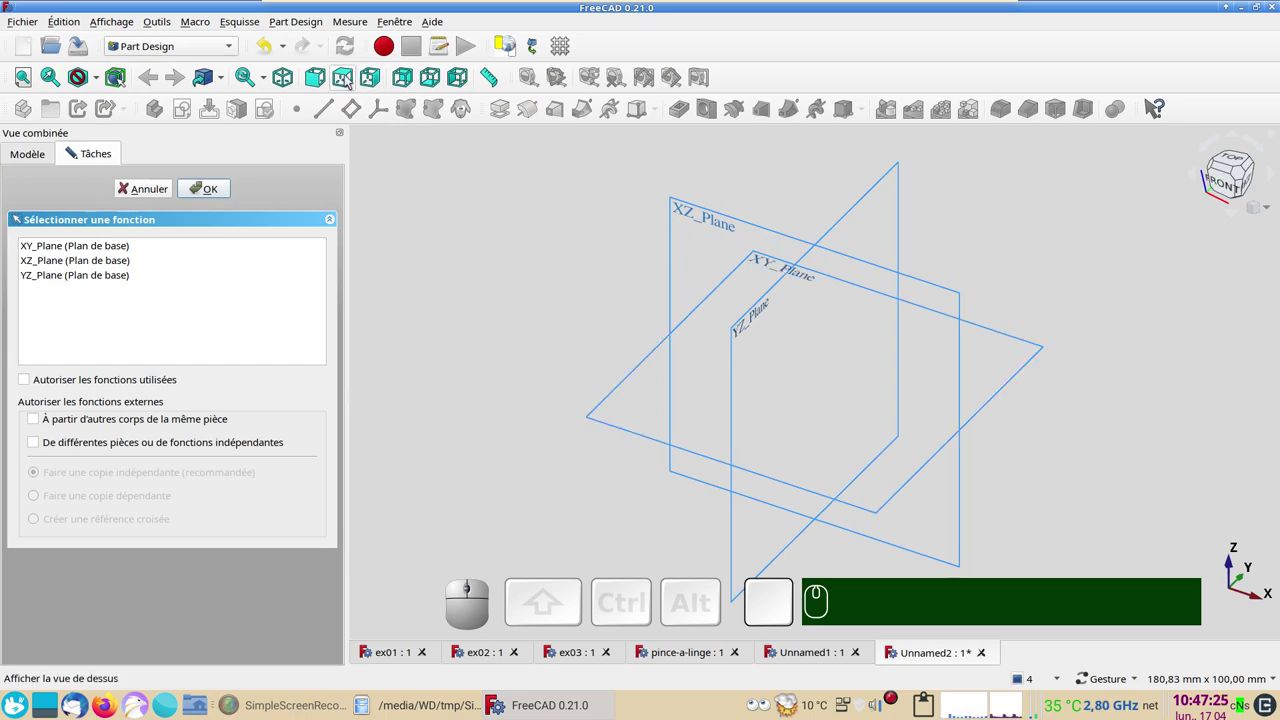
{"action": "left_click", "coordinate": [350, 75]}
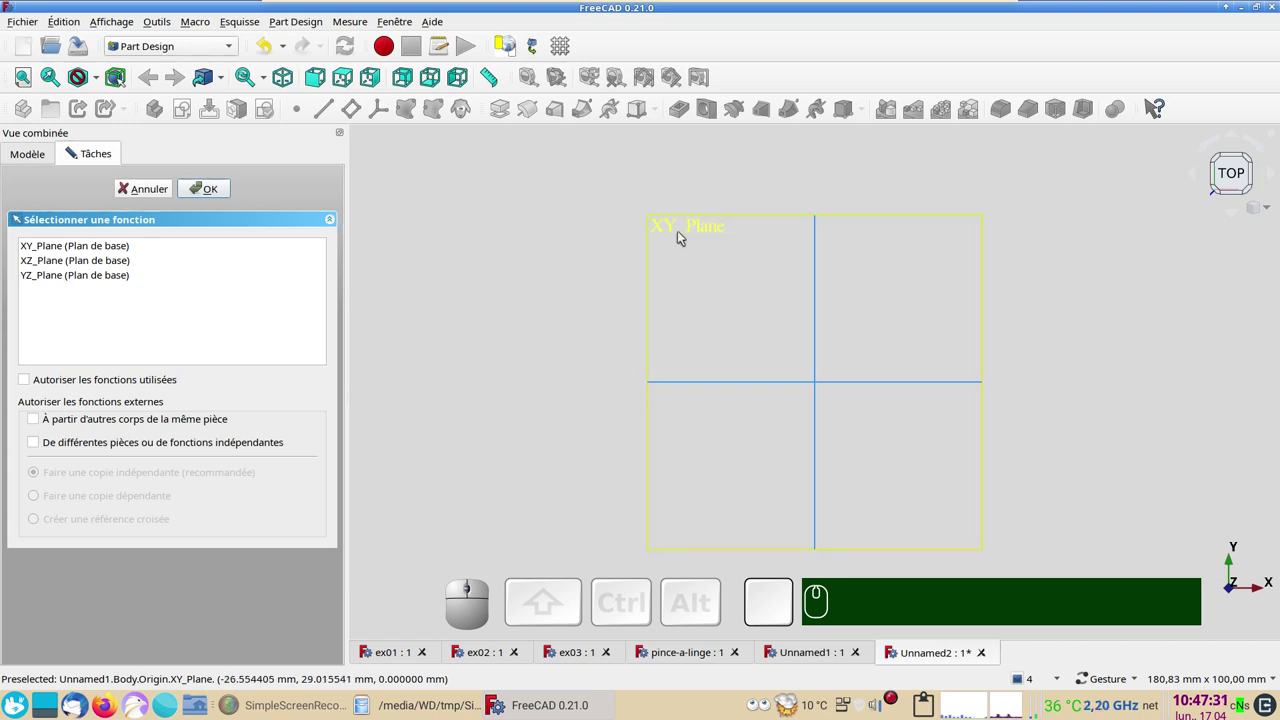
{"action": "left_click", "coordinate": [684, 232]}
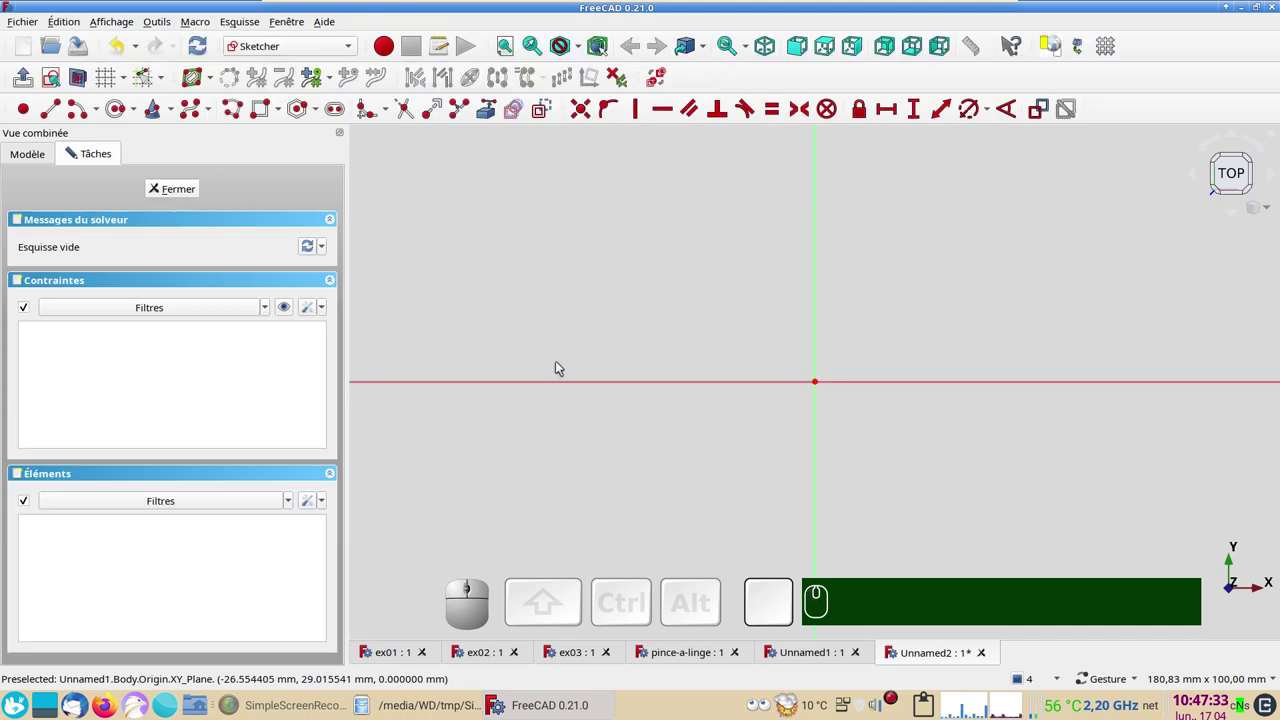
- Draw a regular hexagon at the origin inscribed in a 60 mm diameter circle
{"action": "scroll", "scroll_direction": "down", "scroll_amount": 3}
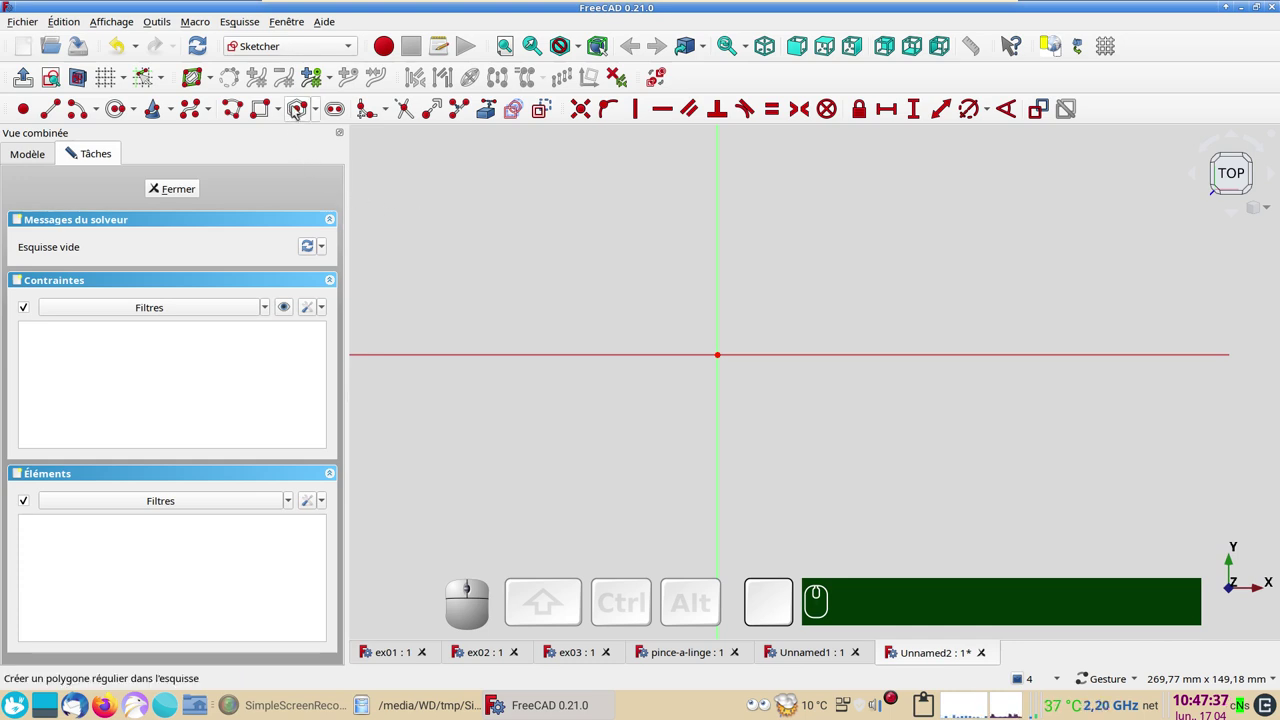
{"action": "left_click", "coordinate": [324, 111]}
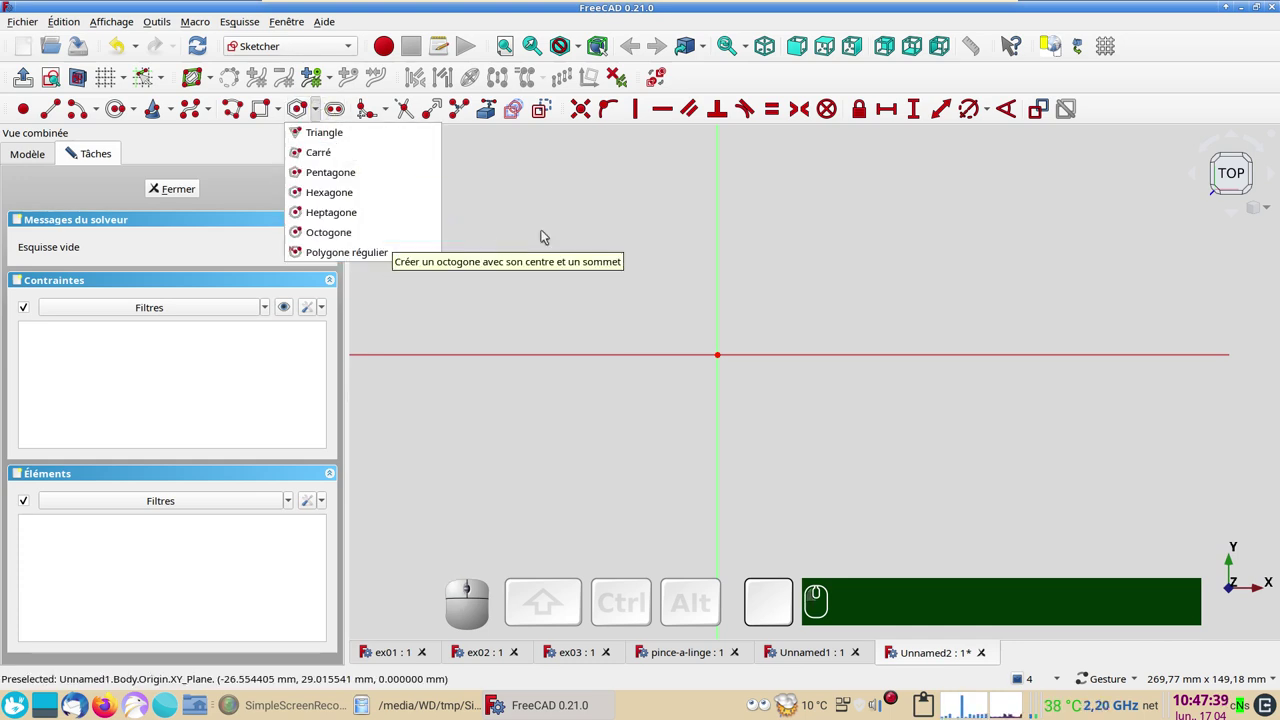
{"action": "left_click", "coordinate": [556, 227]}
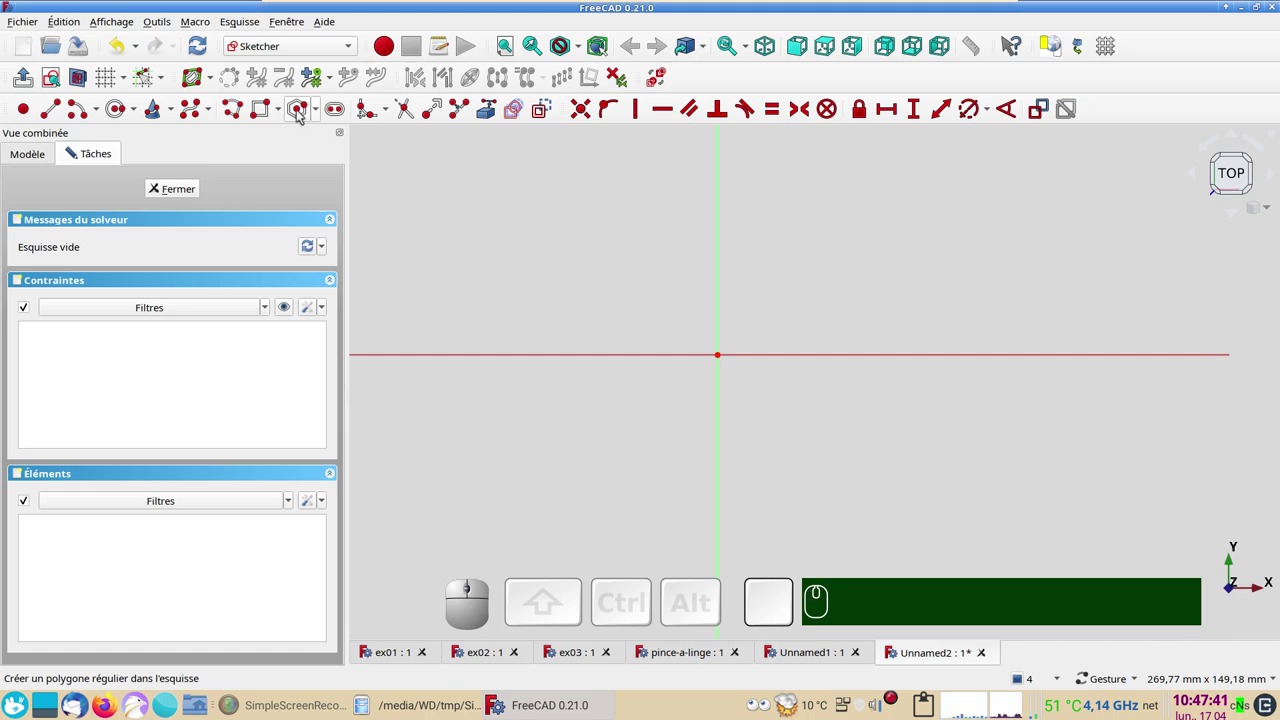
{"action": "left_click", "coordinate": [302, 109]}
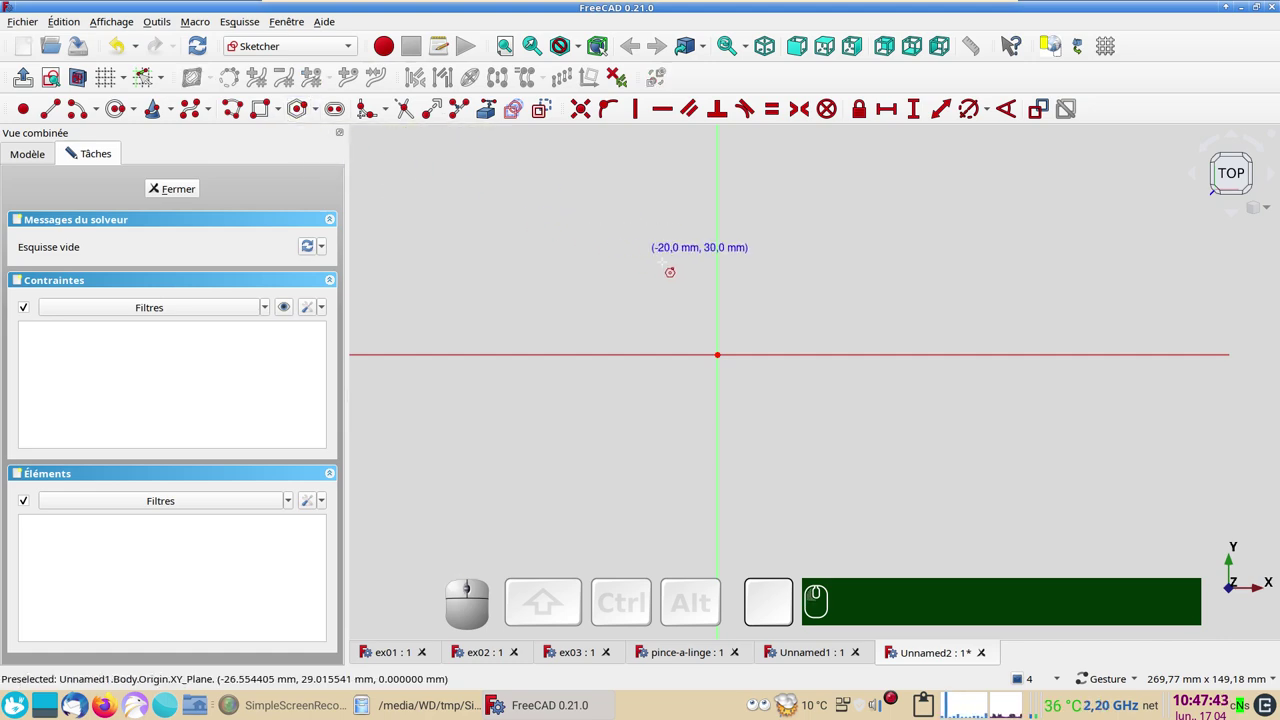
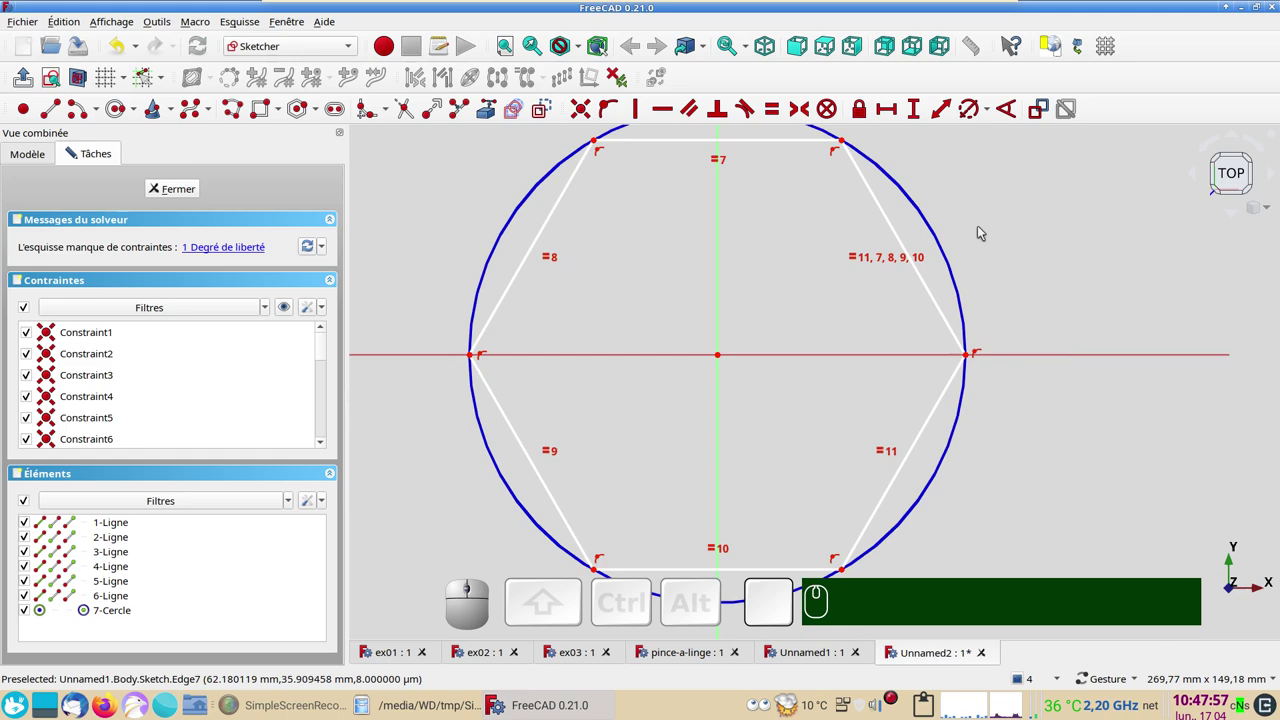
{"action": "left_click", "coordinate": [951, 251]}
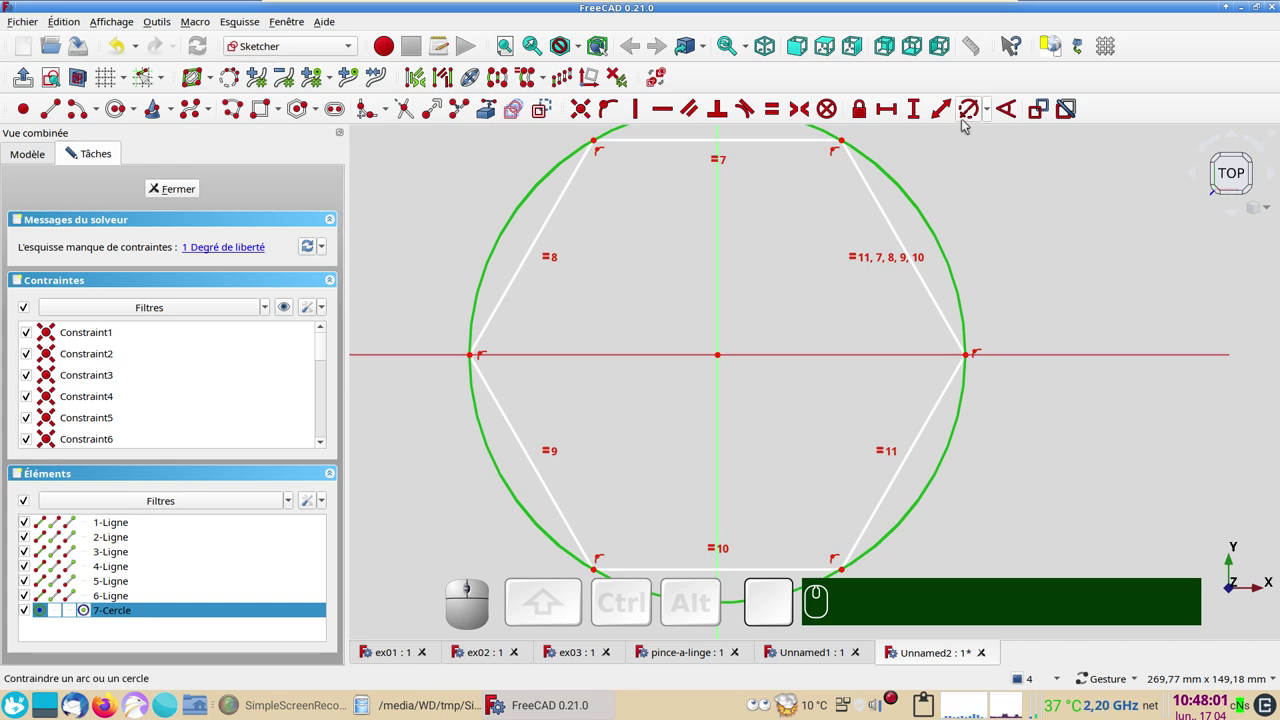
{"action": "left_click", "coordinate": [968, 114]}
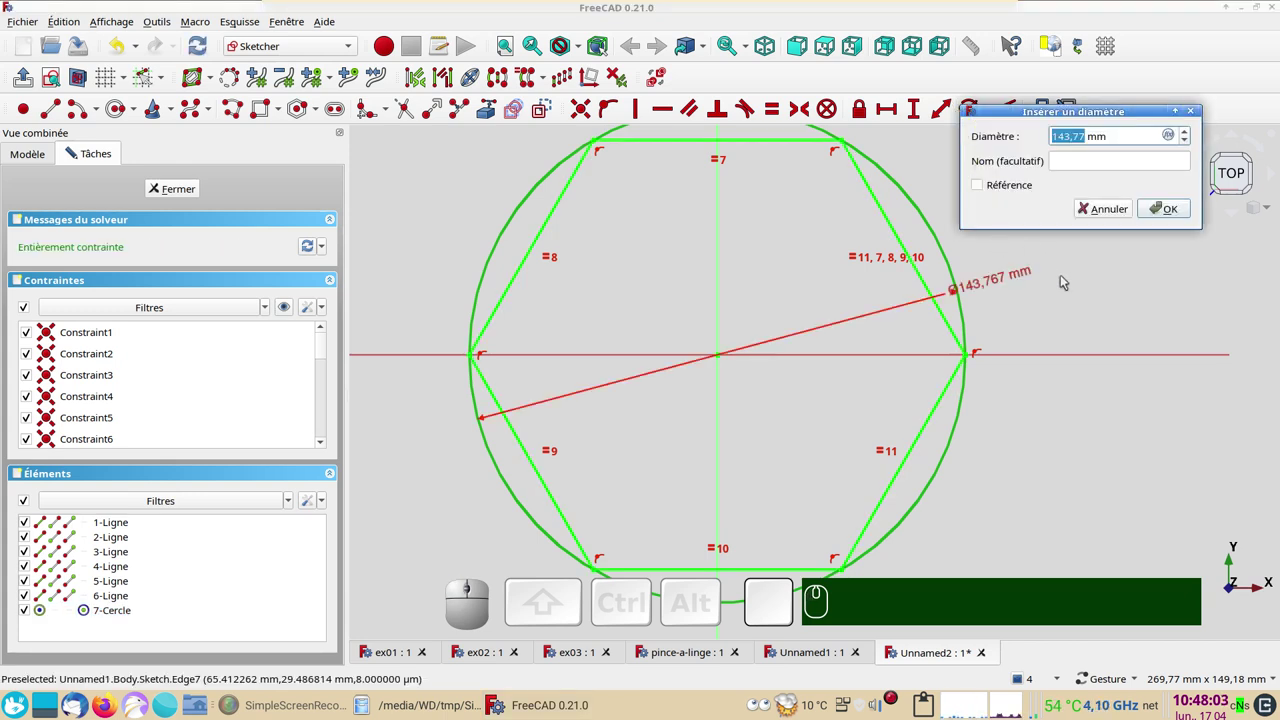
{"action": "key", "text": "KP_6"}
{"action": "key", "text": "KP_0"}
{"action": "key", "text": "Return"}
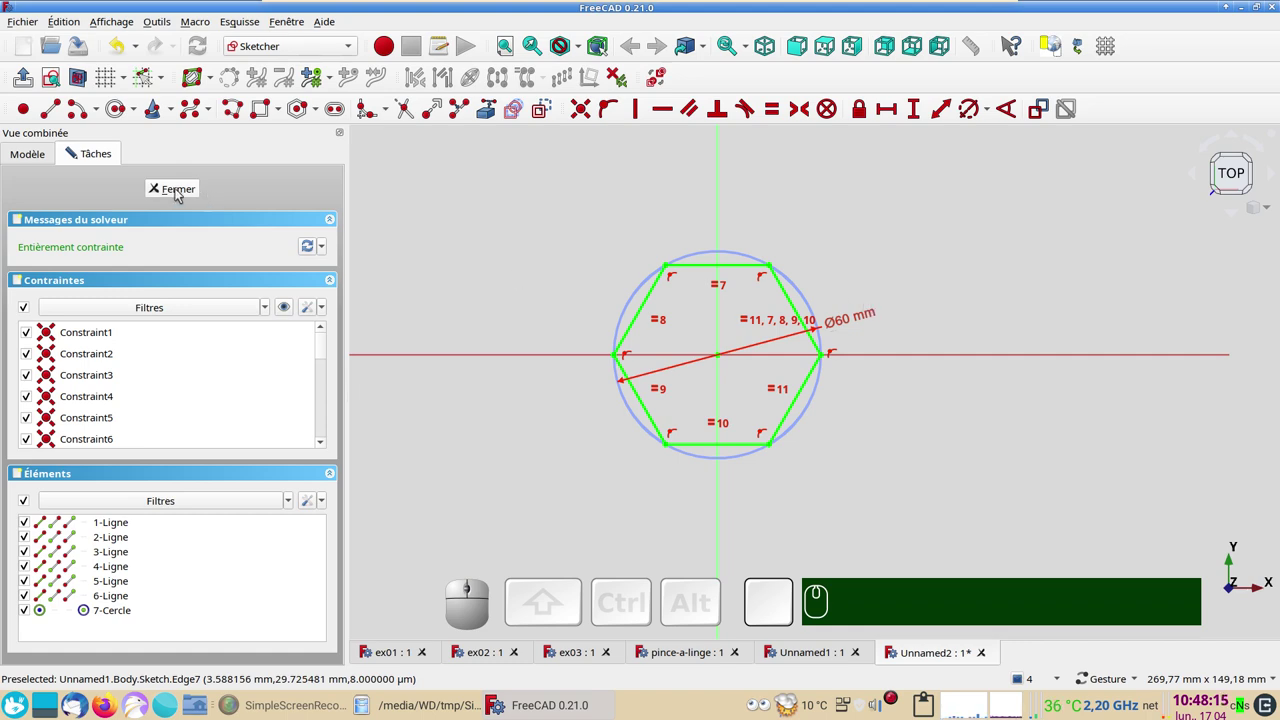
- Close the hexagon sketch and pad it 10 mm in the reversed direction
{"action": "left_click", "coordinate": [181, 188]}
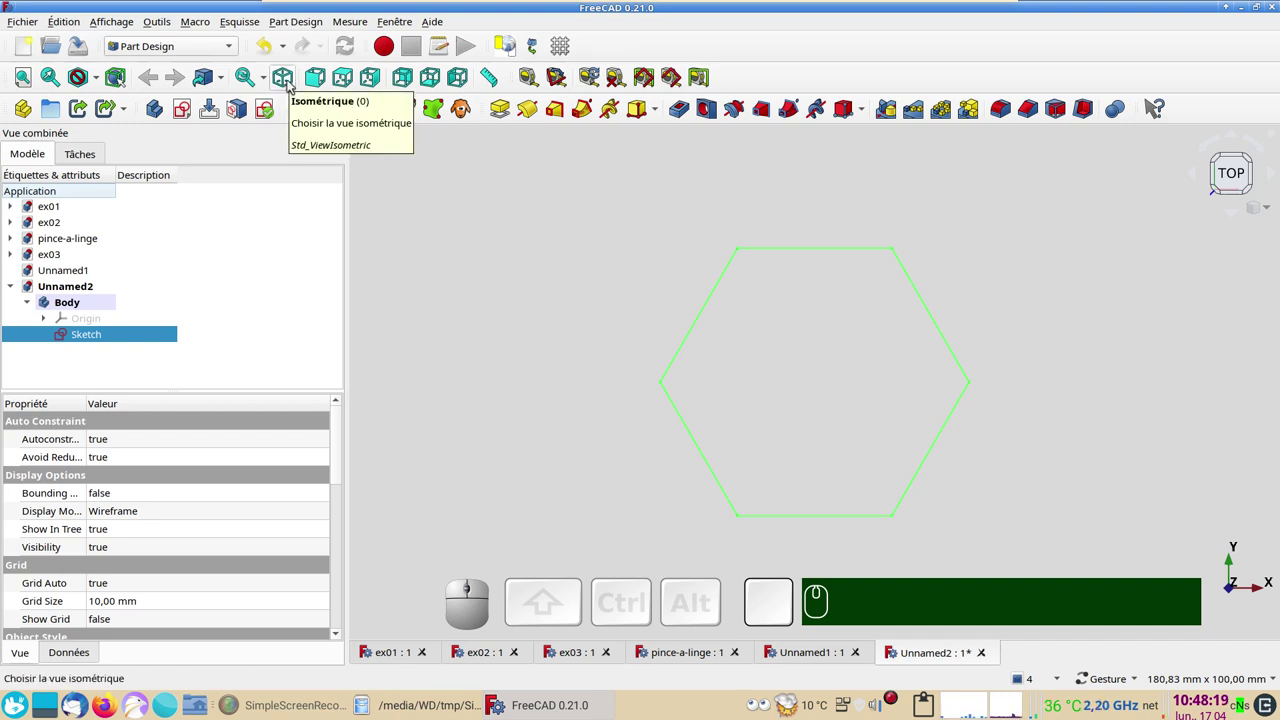
{"action": "key", "text": "KP_0"}
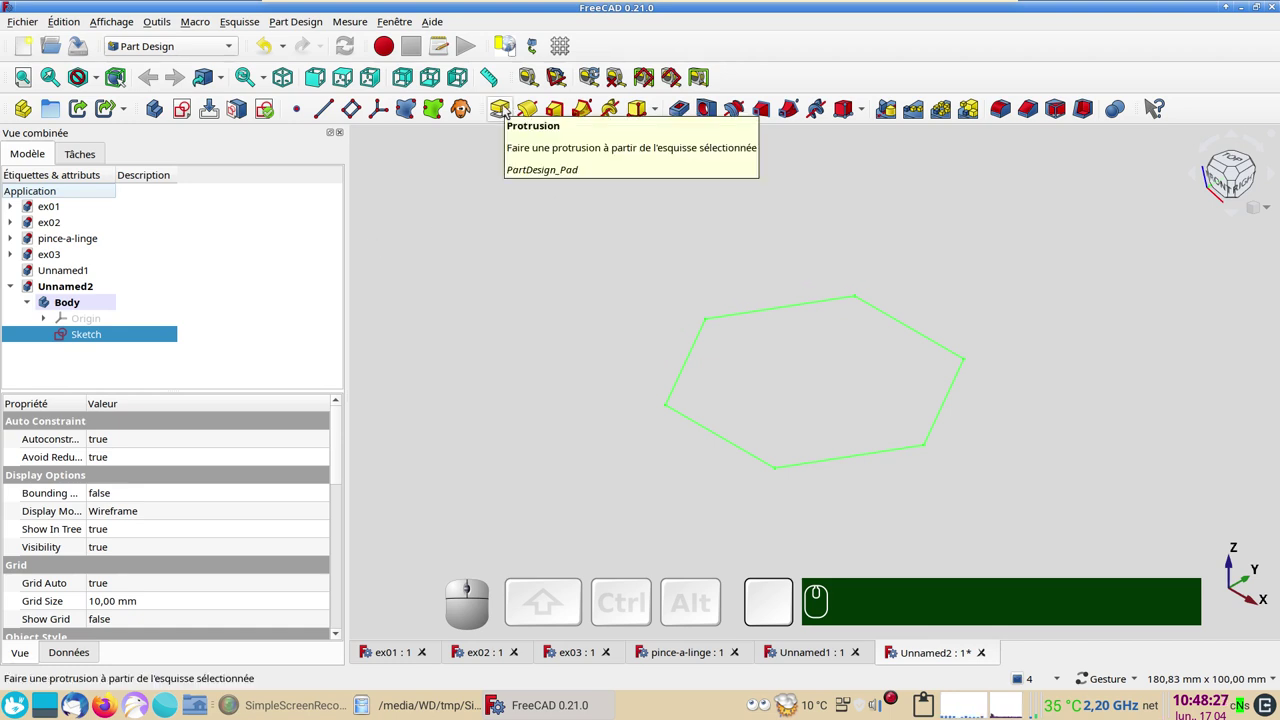
{"action": "left_click", "coordinate": [508, 105]}
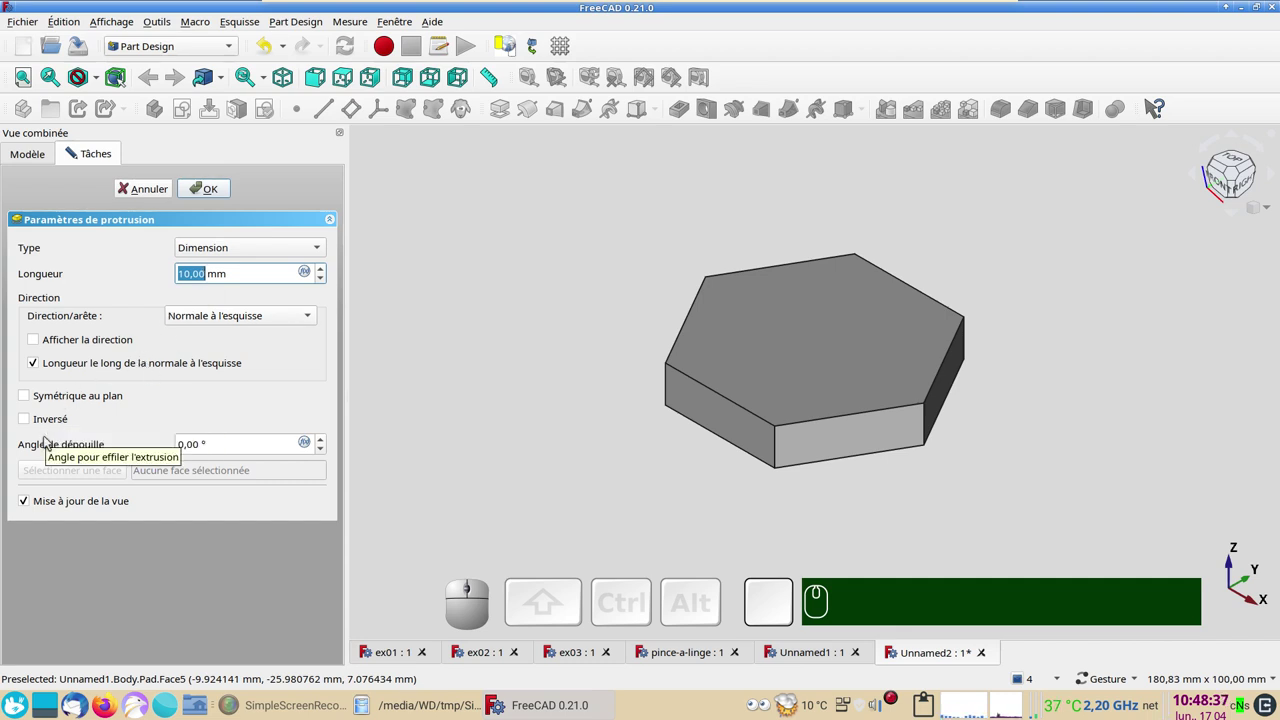
{"action": "left_click", "coordinate": [48, 422]}
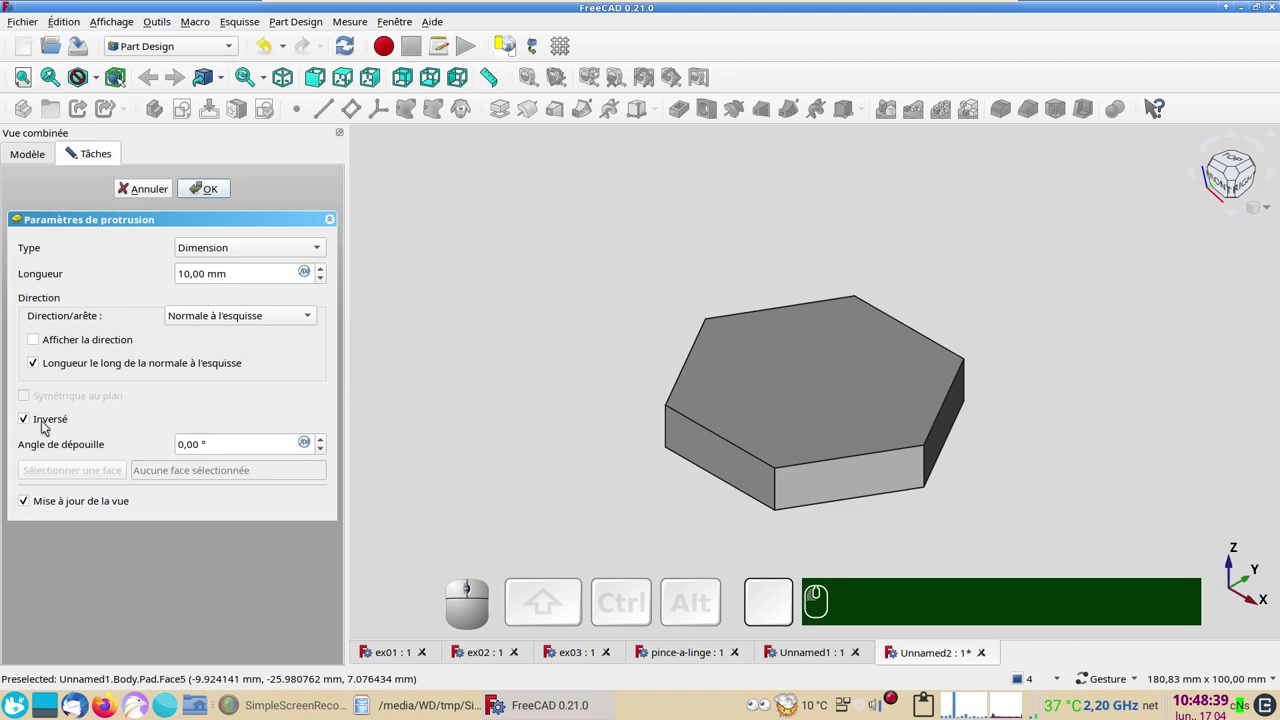
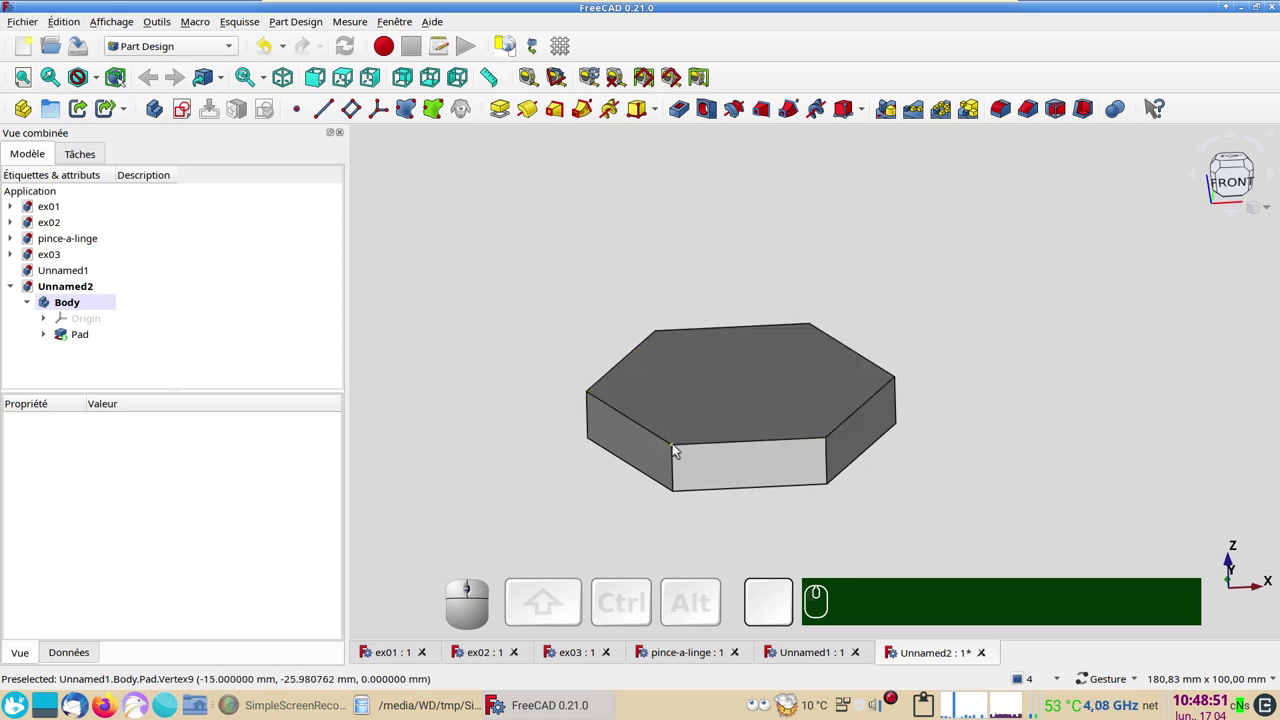
{"action": "left_click_drag", "start_coordinate": [745, 523], "coordinate": [744, 475]}
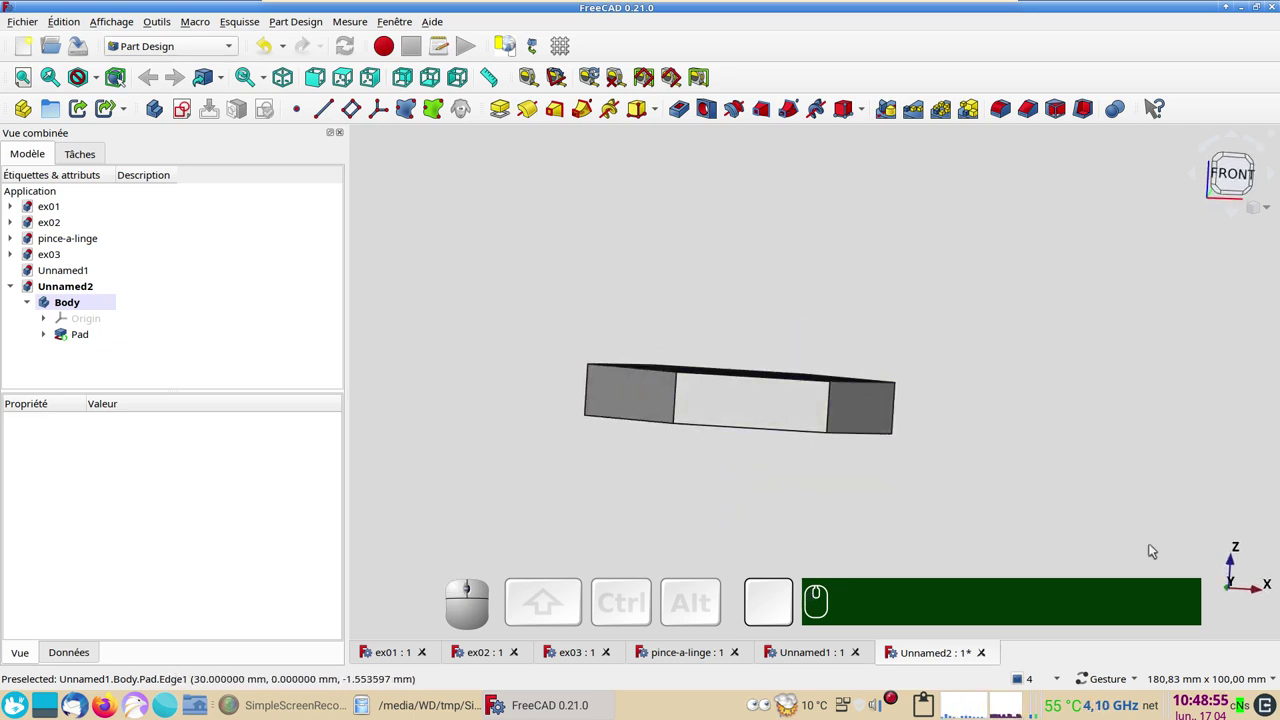
{"action": "left_click_drag", "start_coordinate": [721, 486], "coordinate": [719, 365]}
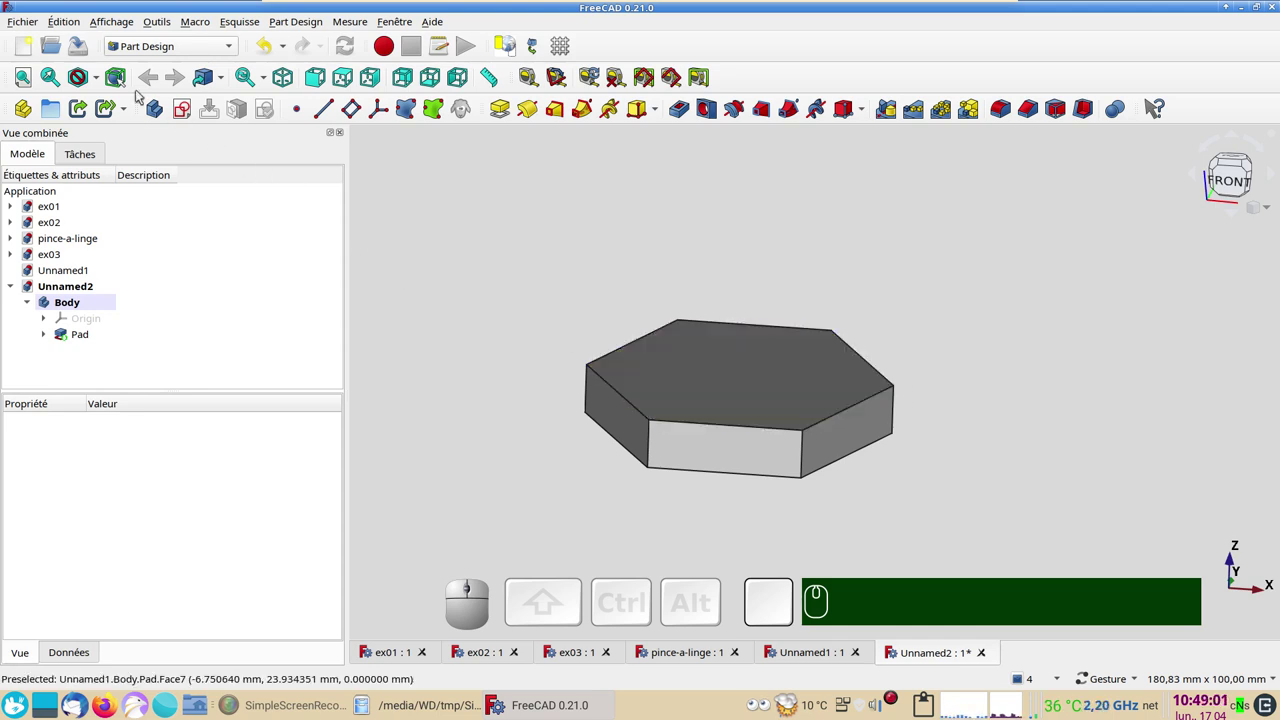
{"action": "left_click", "coordinate": [114, 21]}
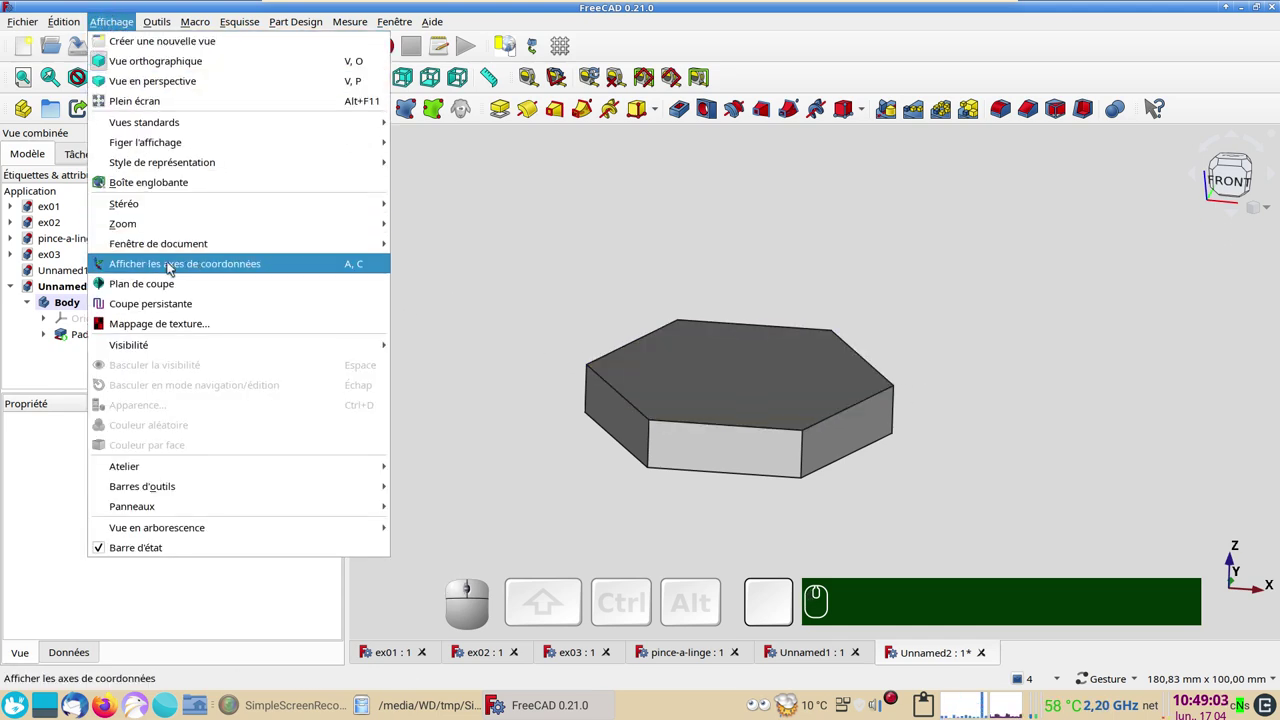
{"action": "left_click", "coordinate": [173, 261]}
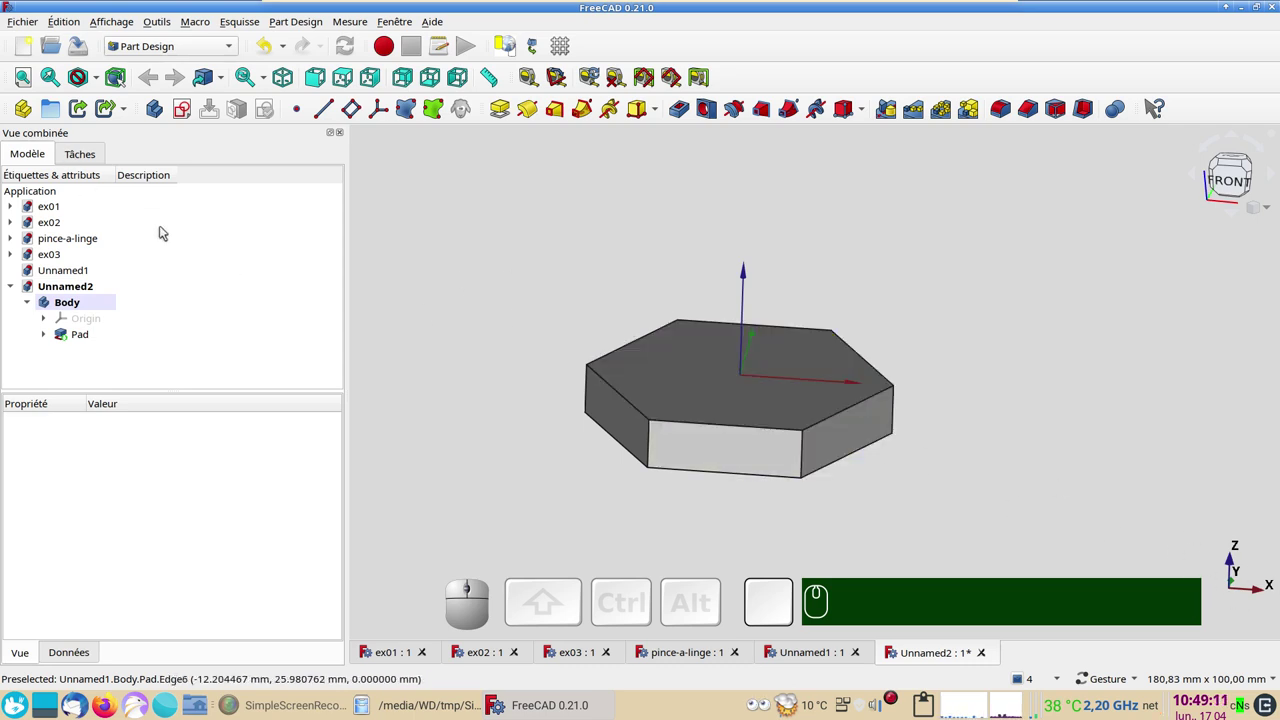
{"action": "key", "text": "a"}
{"action": "left_click", "coordinate": [543, 252]}
{"action": "type", "text": "aac"}
{"action": "left_click", "coordinate": [549, 246]}
{"action": "type", "text": "ac"}
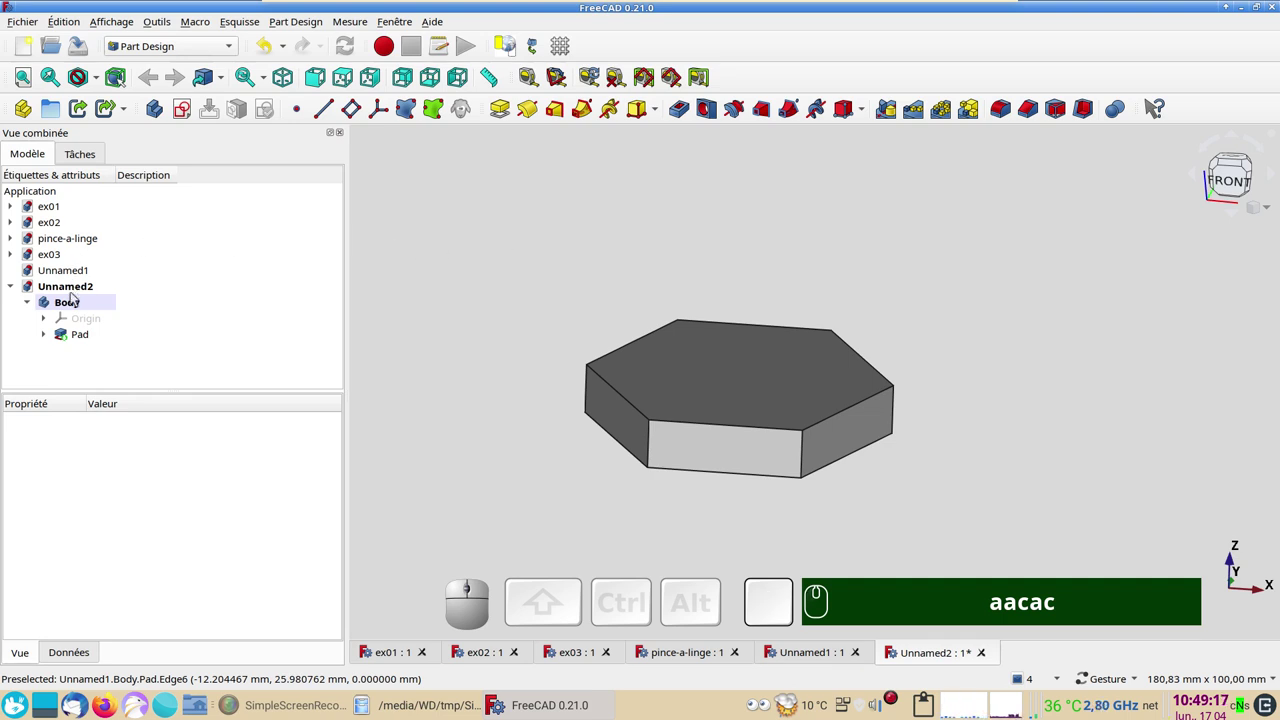
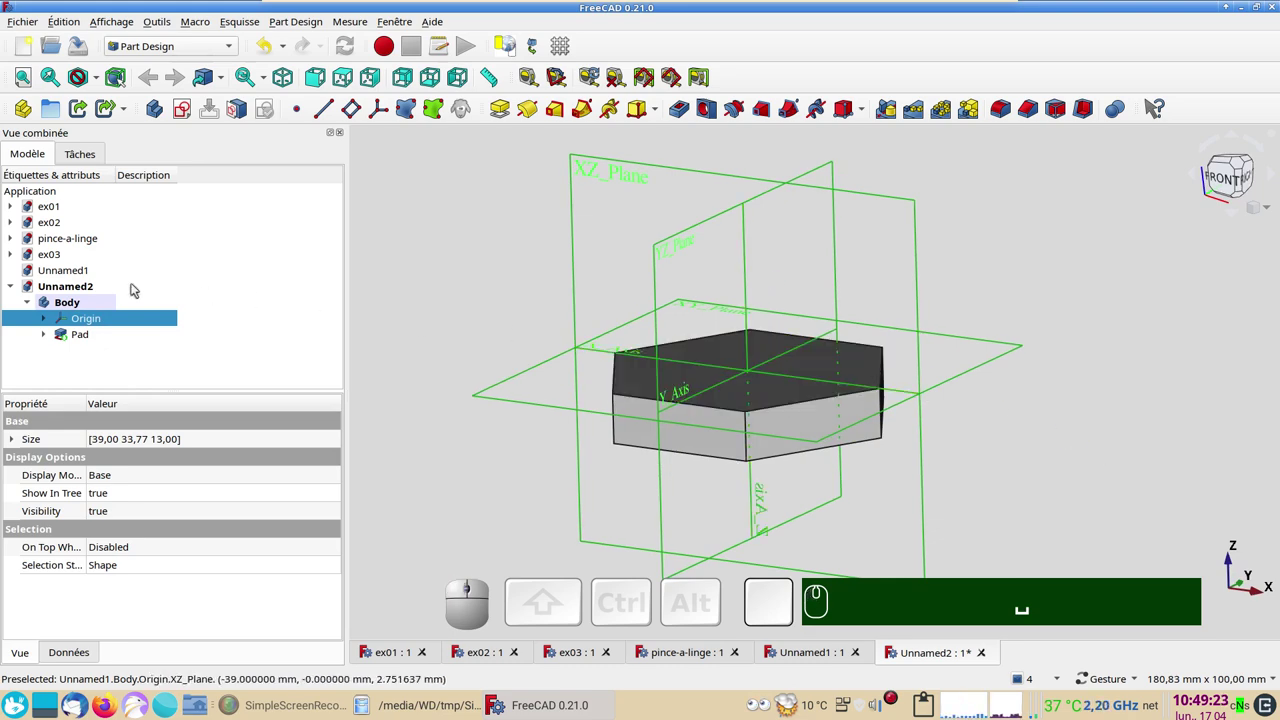
{"action": "key", "text": "space"}
{"action": "key", "text": "space"}
{"action": "left_click", "coordinate": [494, 256]}
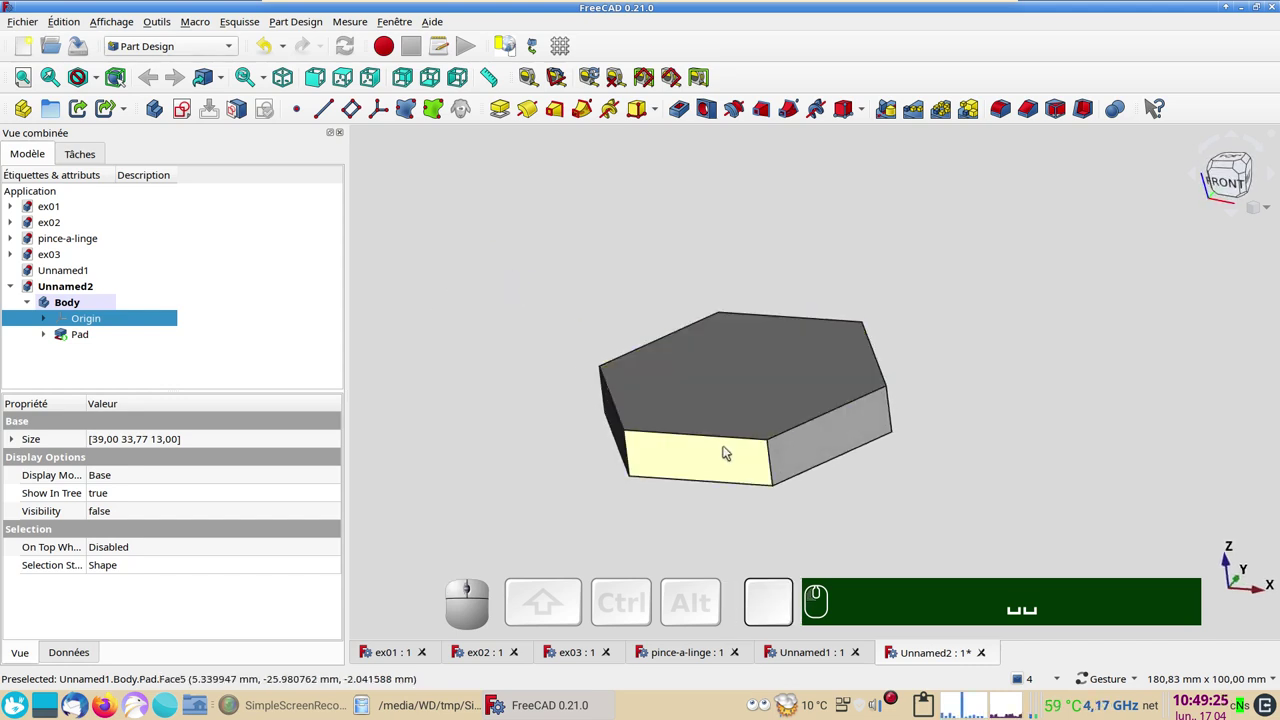
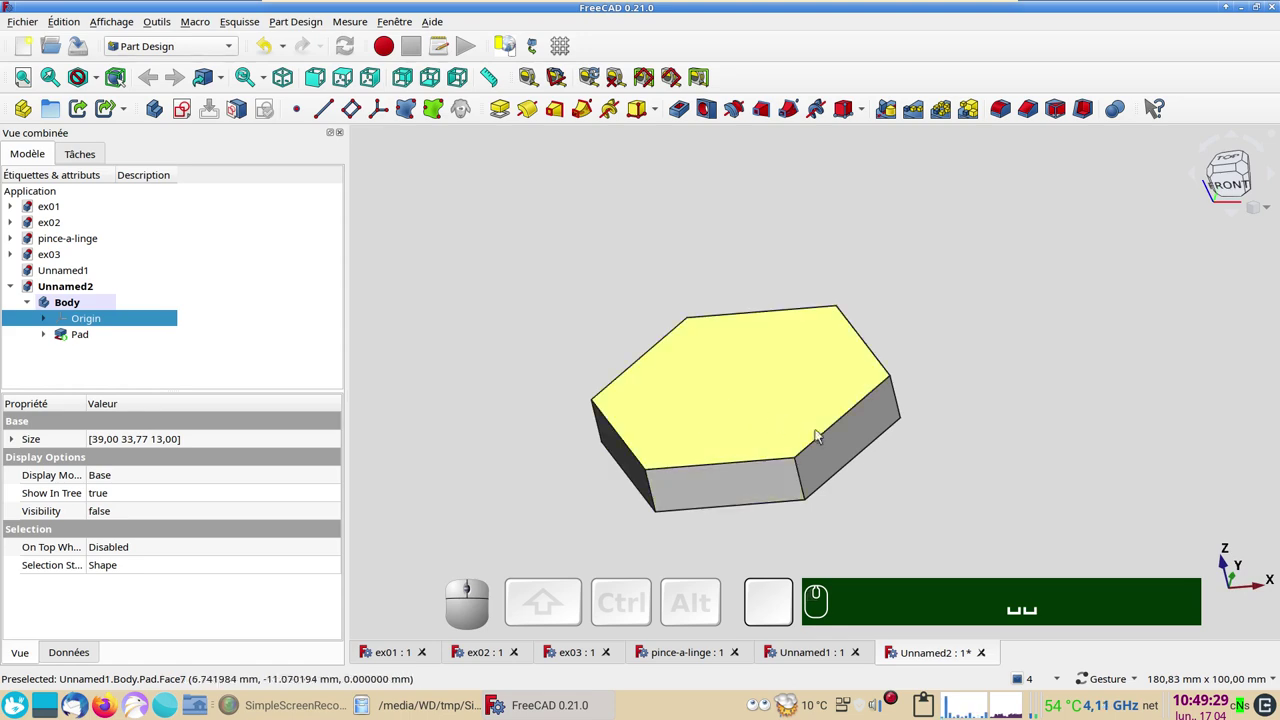
{"action": "left_click_drag", "start_coordinate": [976, 504], "coordinate": [883, 449]}
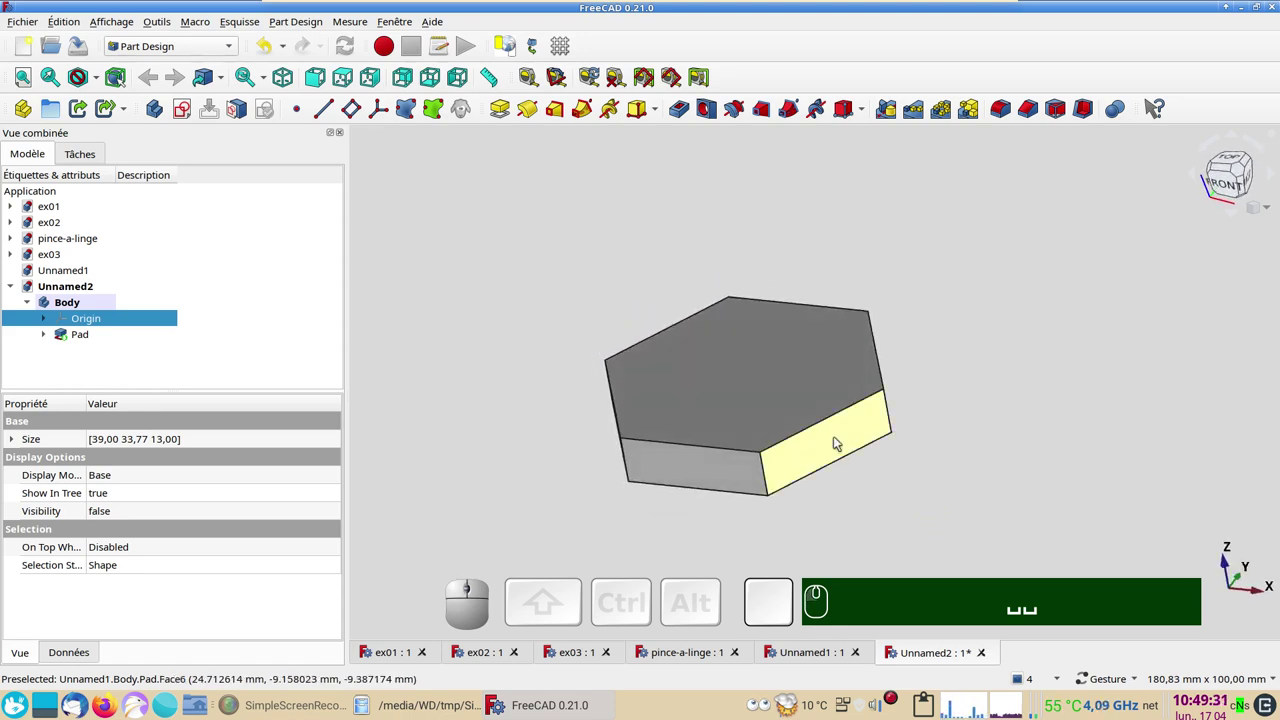
{"action": "left_click", "coordinate": [820, 228]}
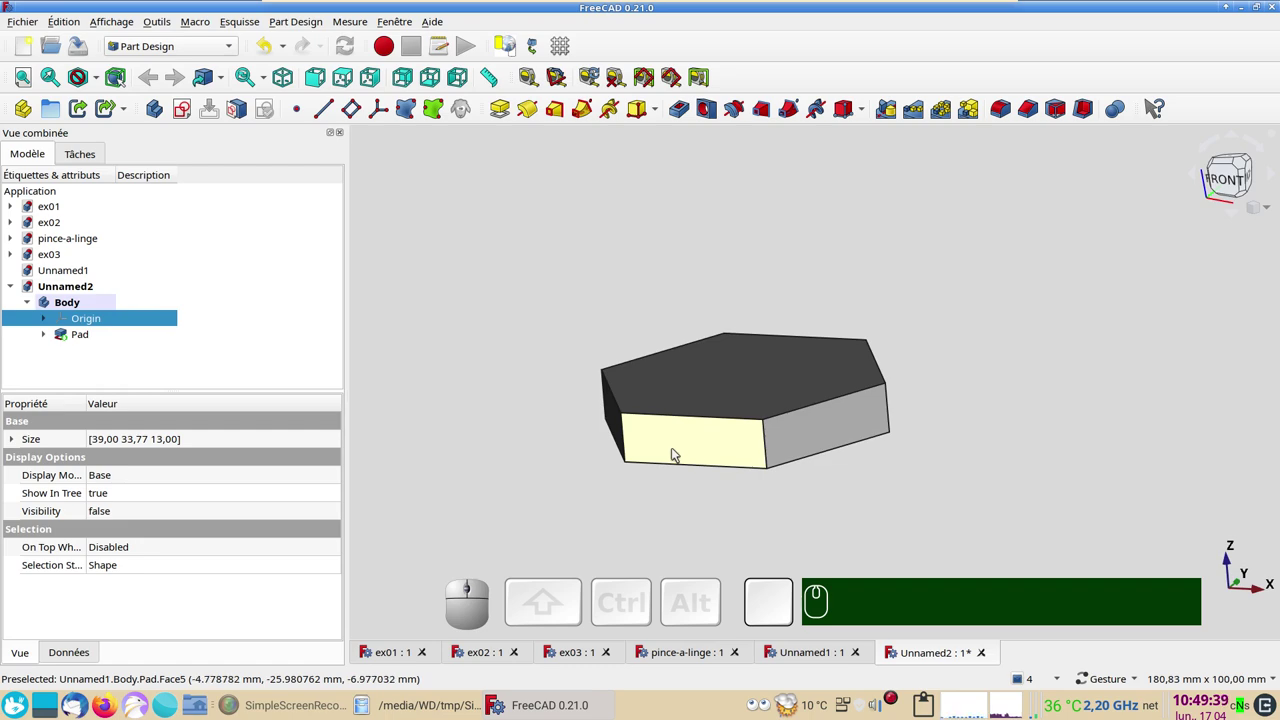
{"action": "left_click", "coordinate": [677, 450]}
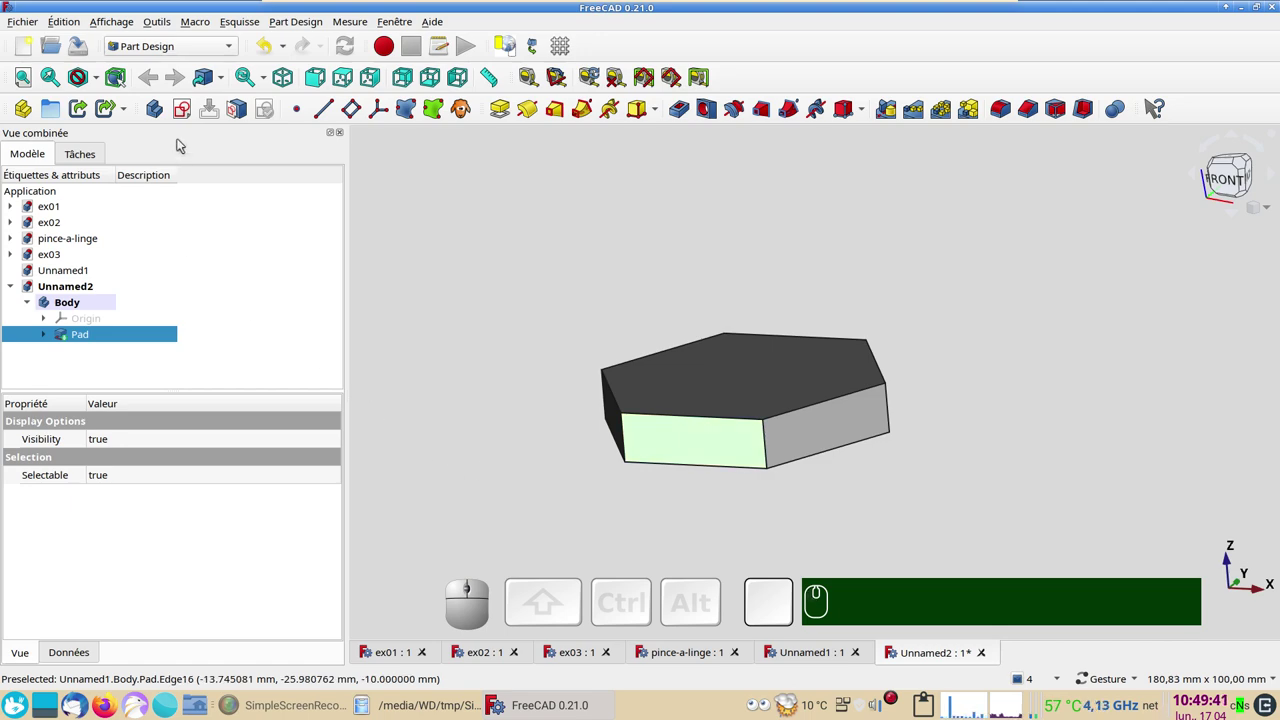
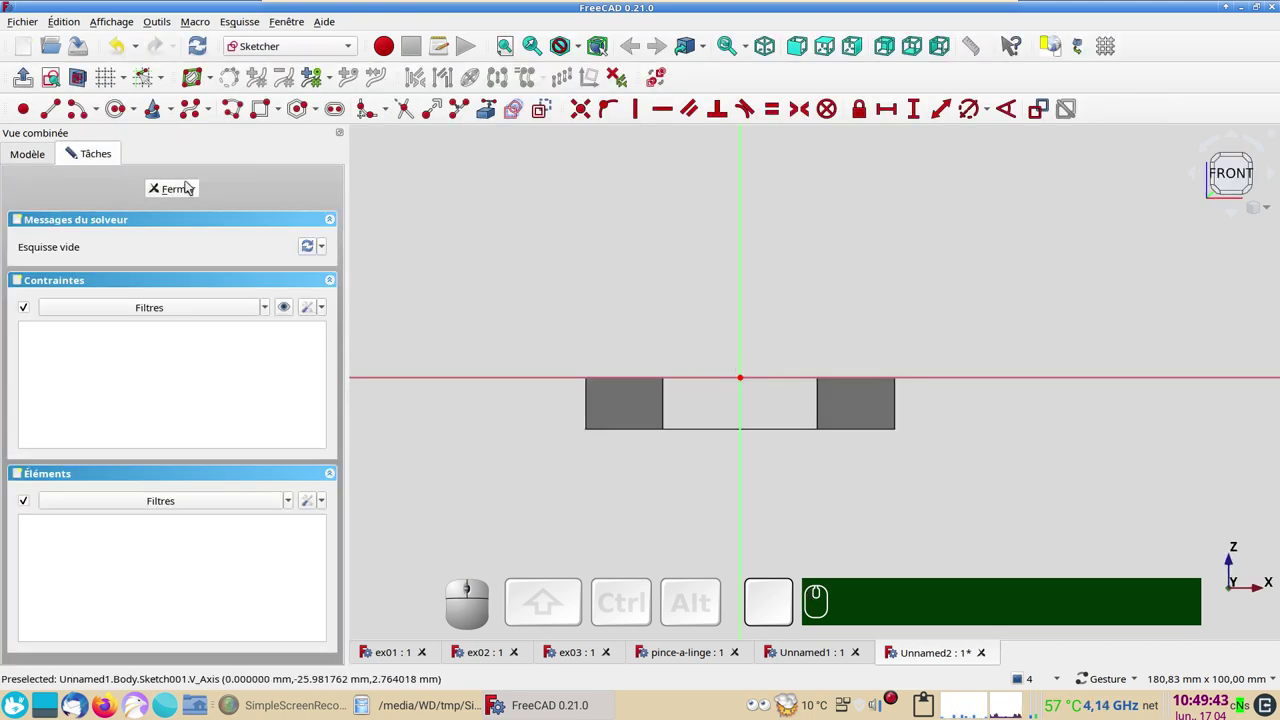
{"action": "left_click", "coordinate": [191, 181]}
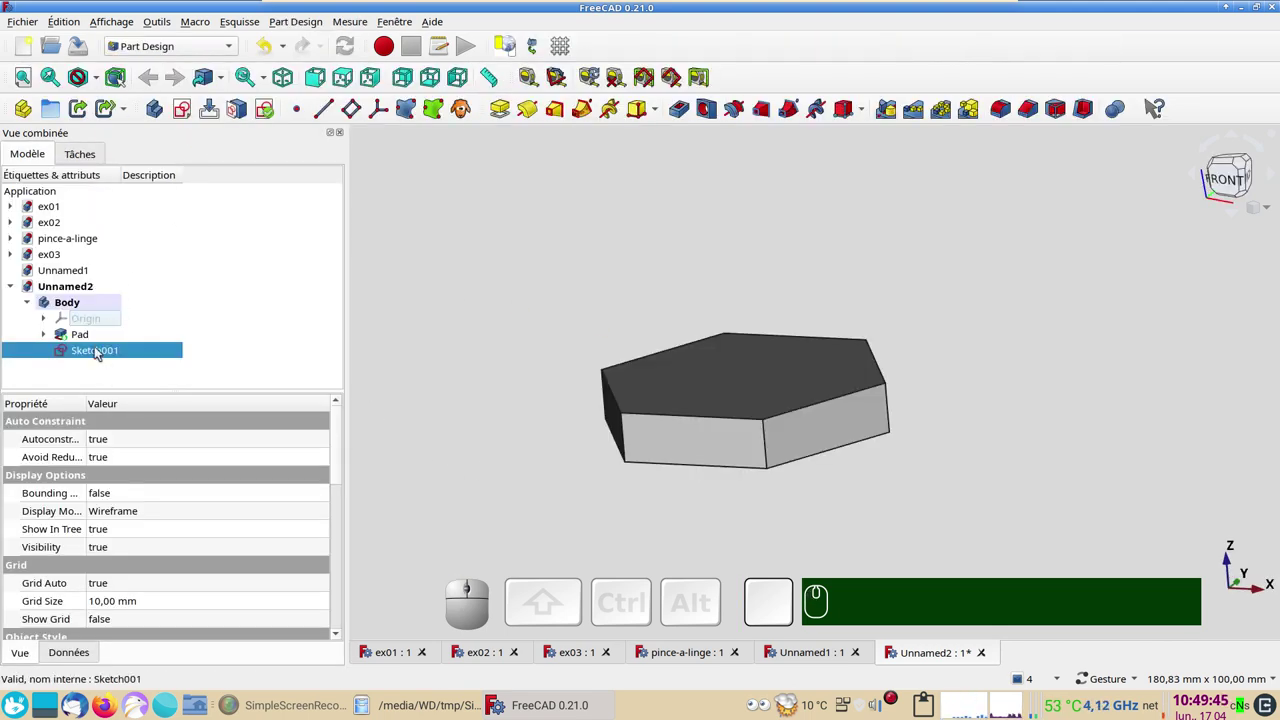
{"action": "key", "text": "Delete"}
{"action": "left_click_drag", "start_coordinate": [856, 275], "coordinate": [814, 317]}
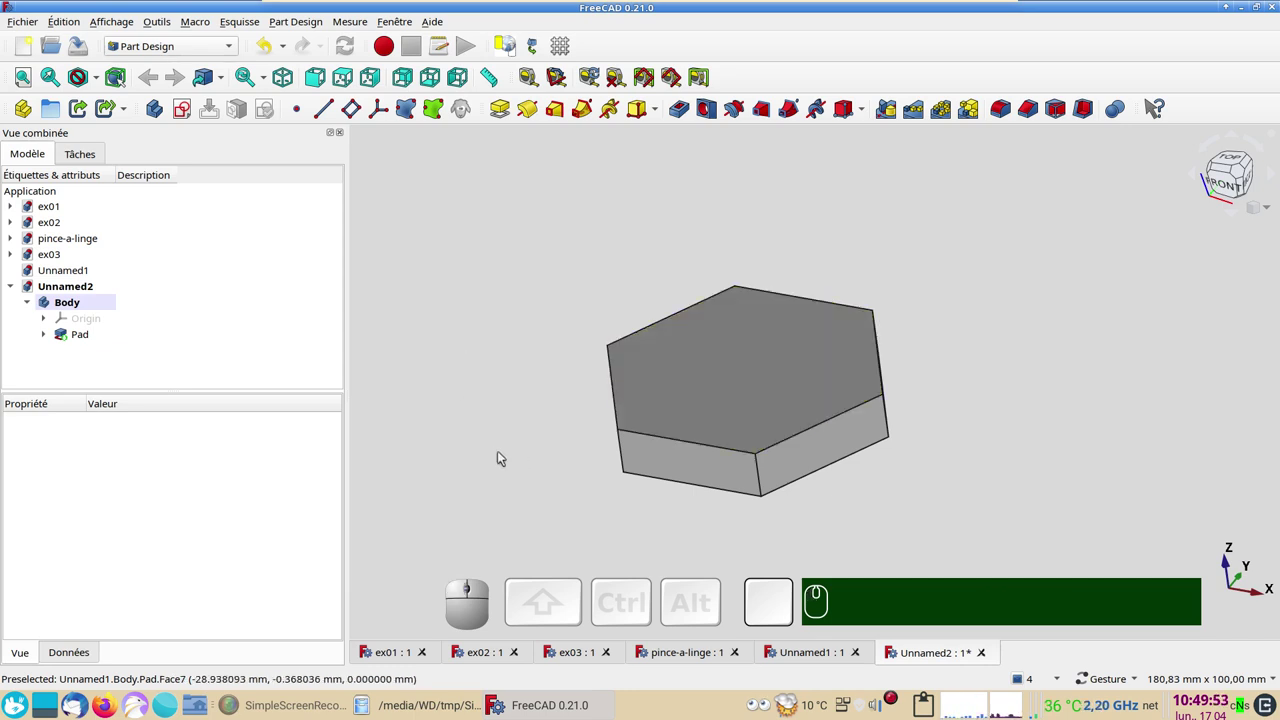
{"action": "left_click_drag", "start_coordinate": [509, 451], "coordinate": [511, 465]}
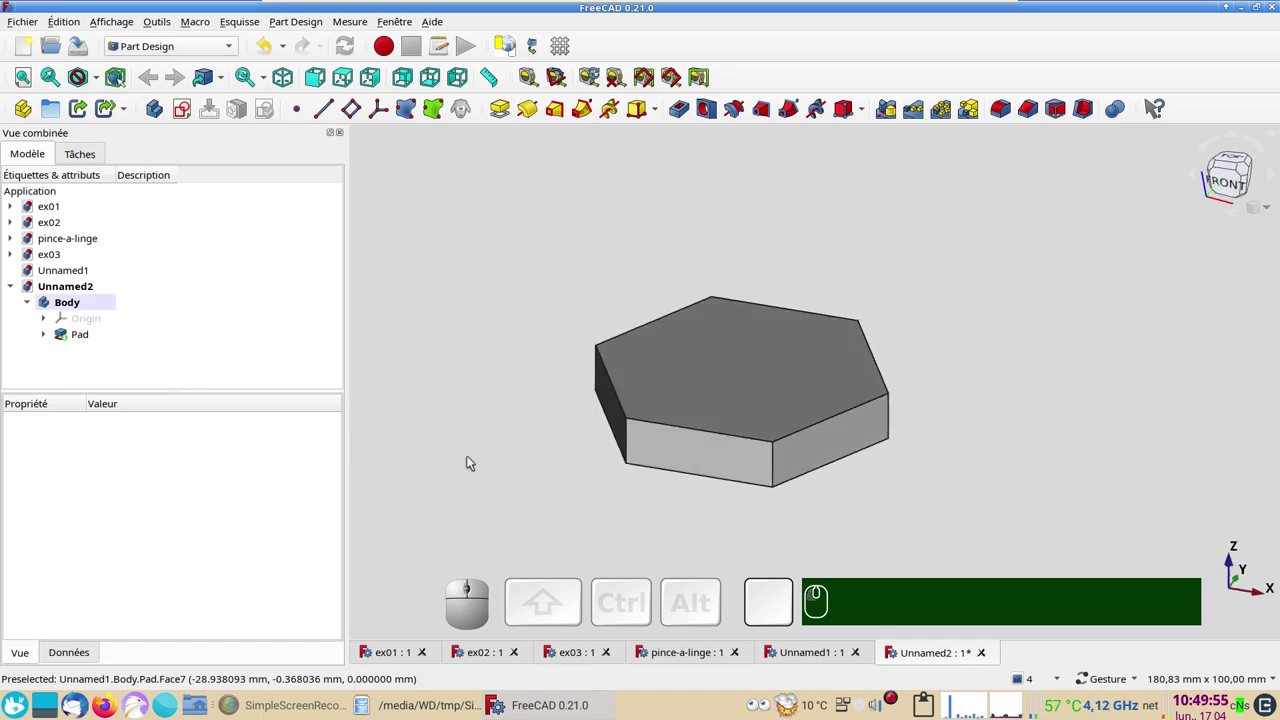
- Start a datum plane on the pad's front side face, then cancel it
{"action": "left_click", "coordinate": [701, 454]}
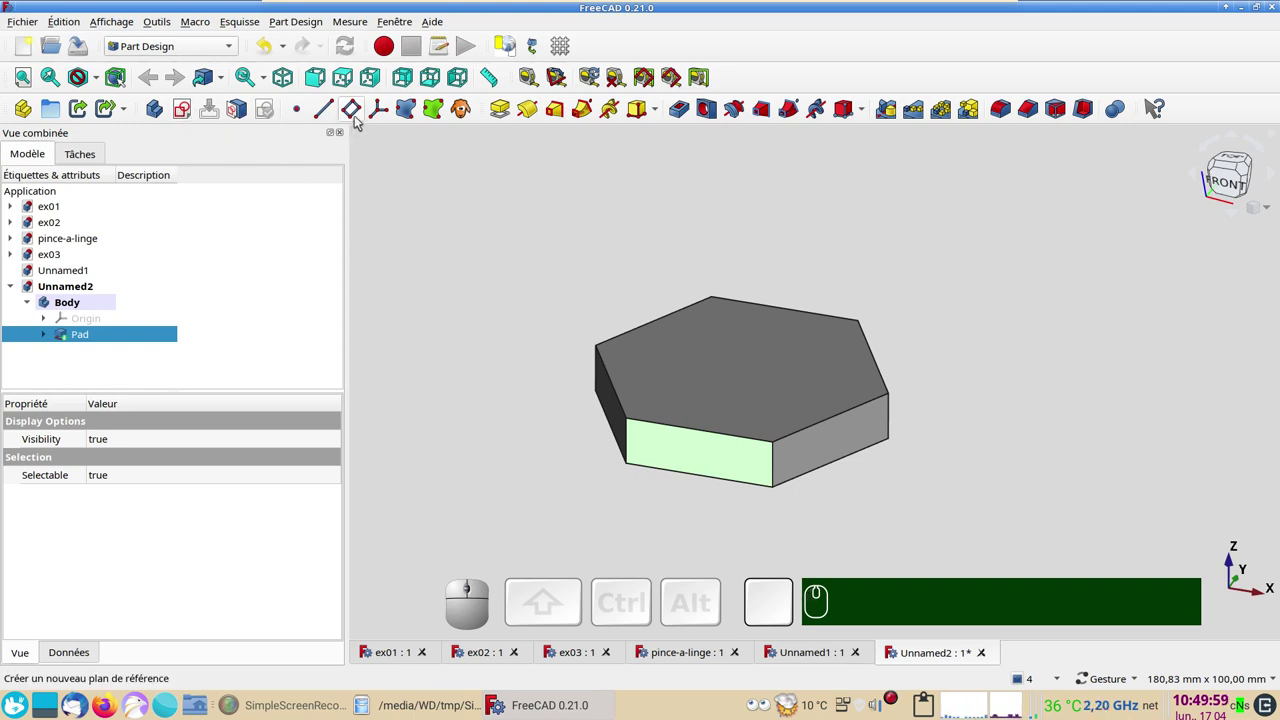
{"action": "left_click", "coordinate": [360, 118]}
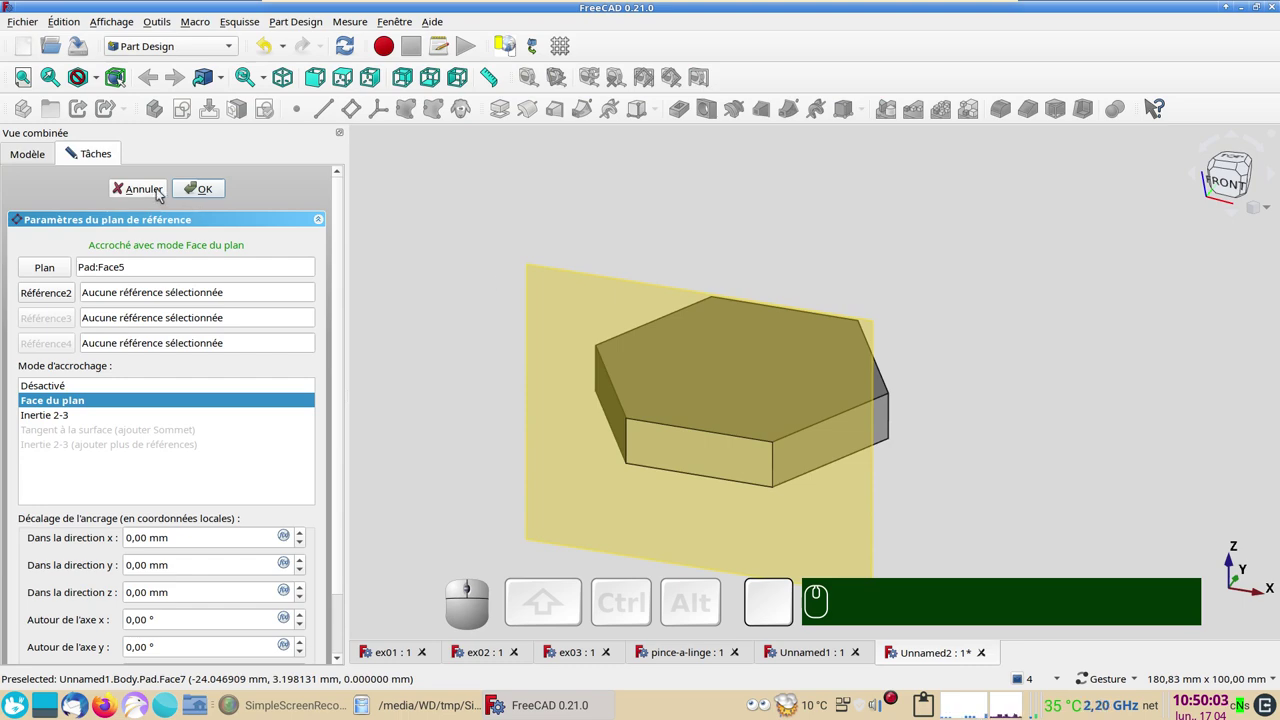
{"action": "left_click", "coordinate": [162, 188]}
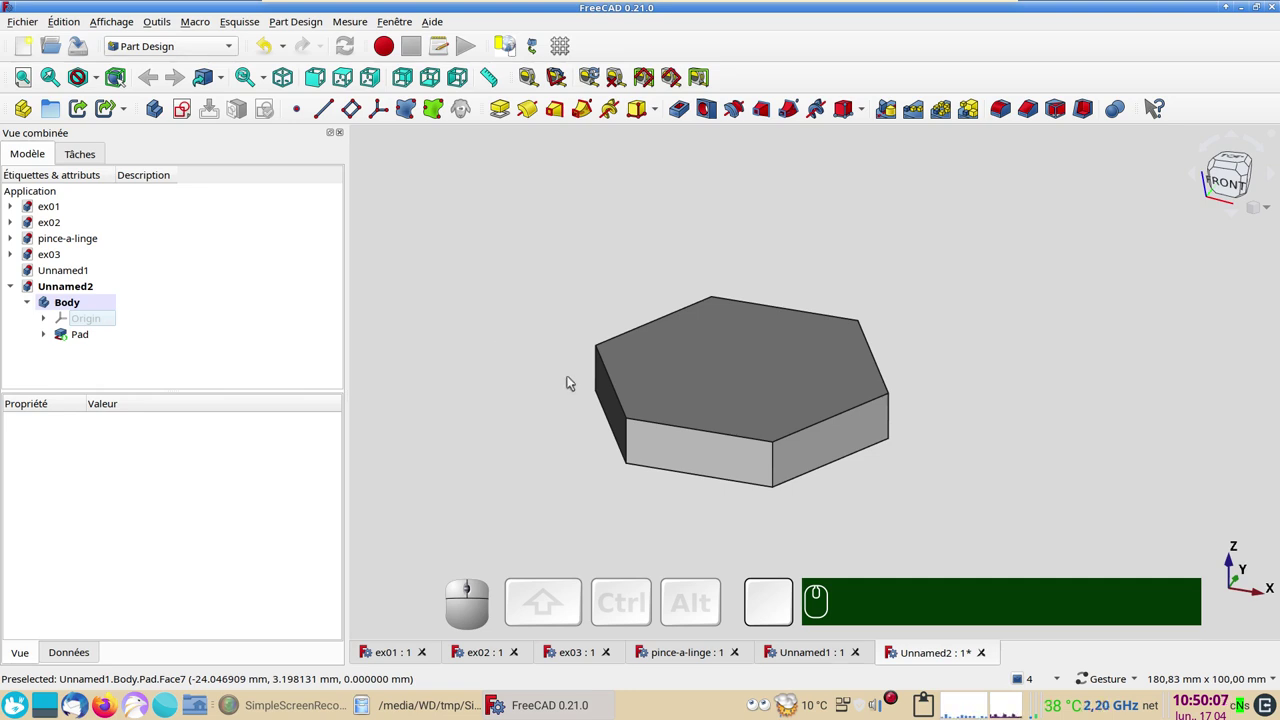
- Create shape binders from the front side face and the adjacent right side face
{"action": "left_click", "coordinate": [662, 438]}
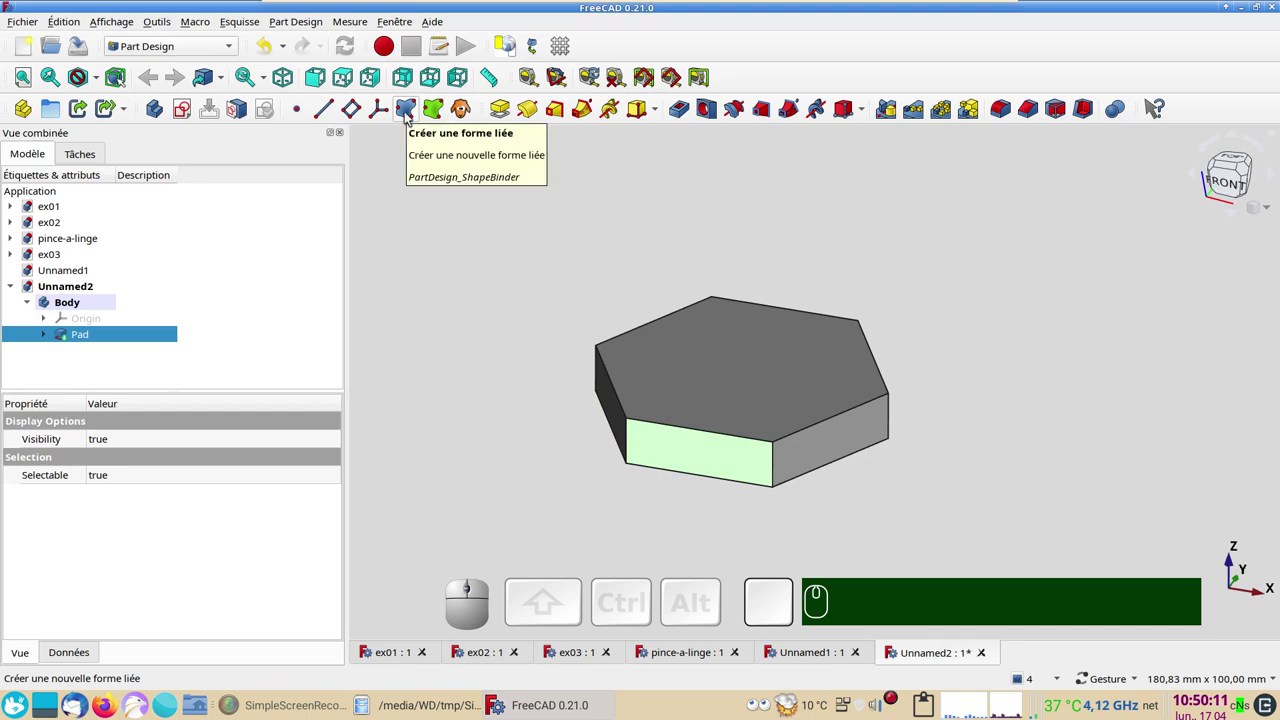
{"action": "left_click", "coordinate": [410, 111]}
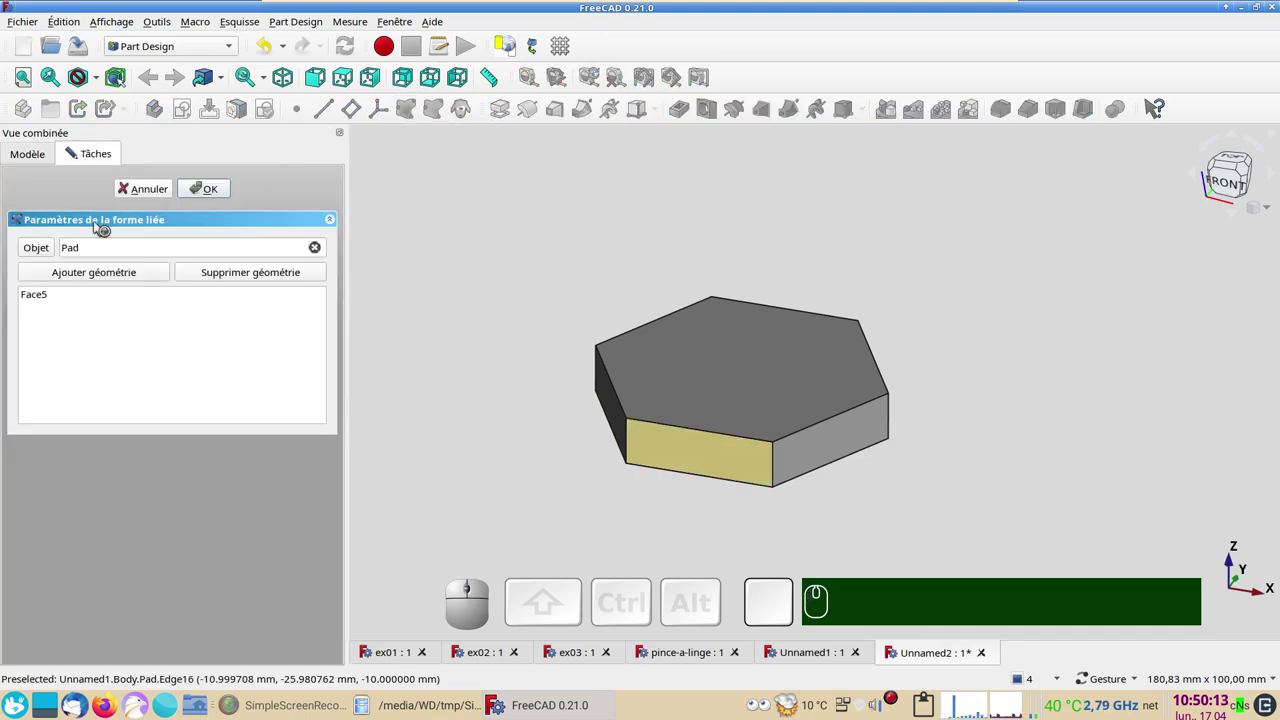
{"action": "left_click", "coordinate": [216, 190]}
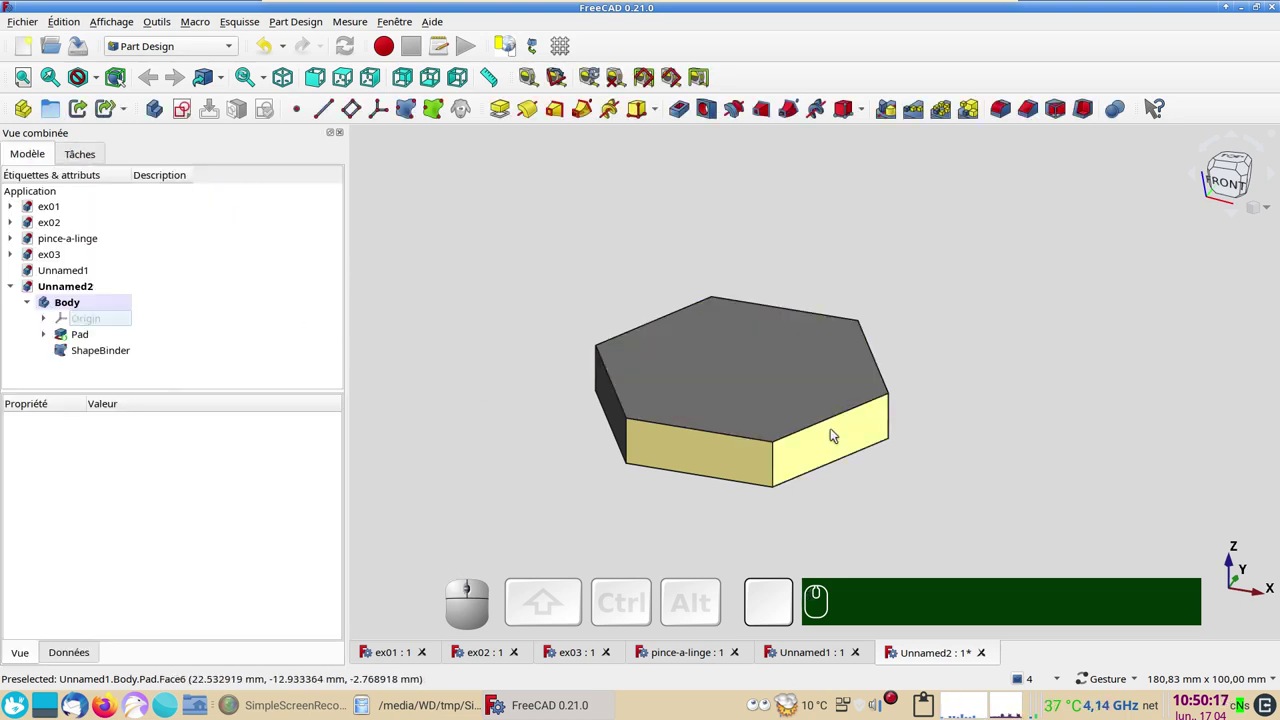
{"action": "left_click", "coordinate": [836, 429]}
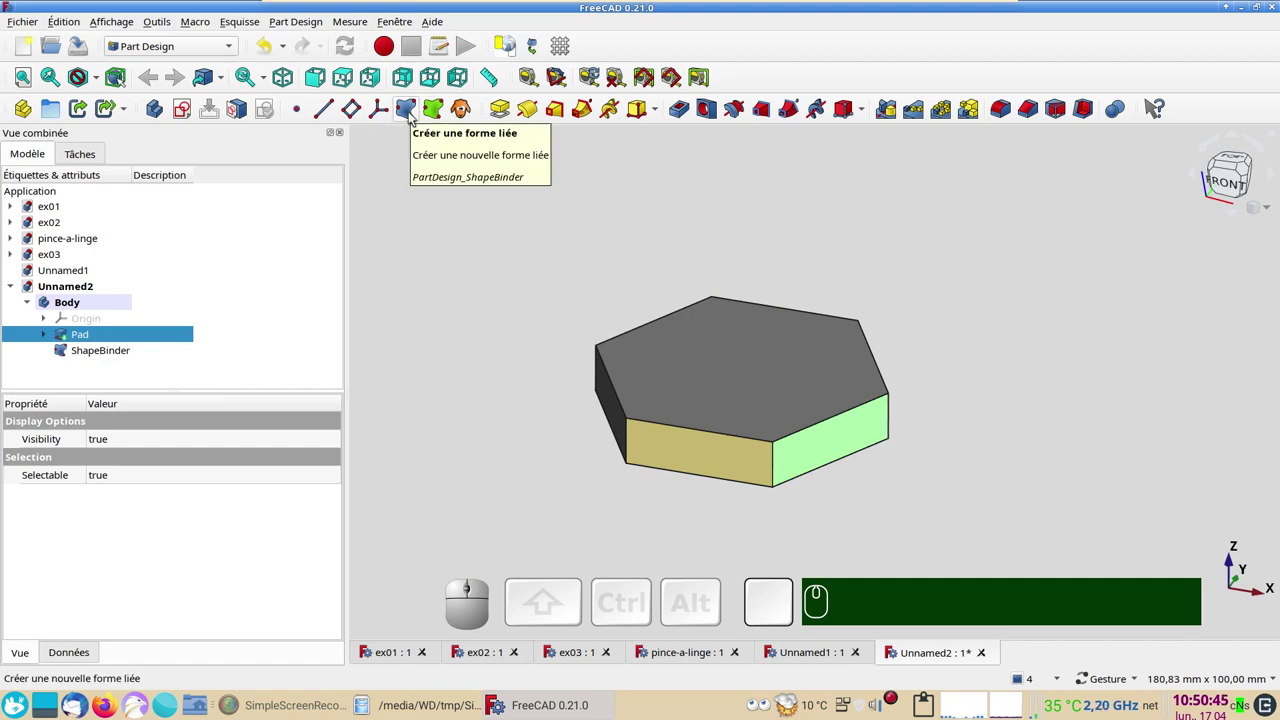
{"action": "left_click", "coordinate": [414, 111]}
{"action": "left_click", "coordinate": [216, 185]}
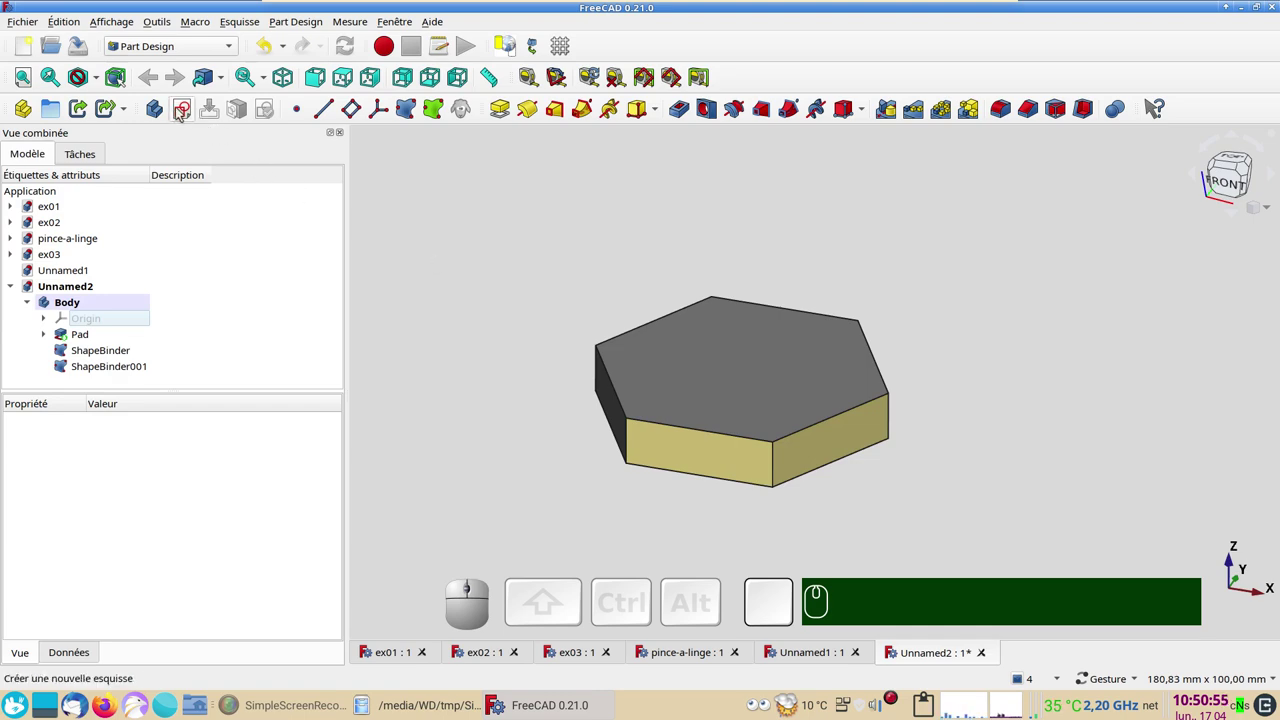
- Start Sketch001 on the first shape binder and attempt to link an external edge
{"action": "left_click", "coordinate": [188, 105]}
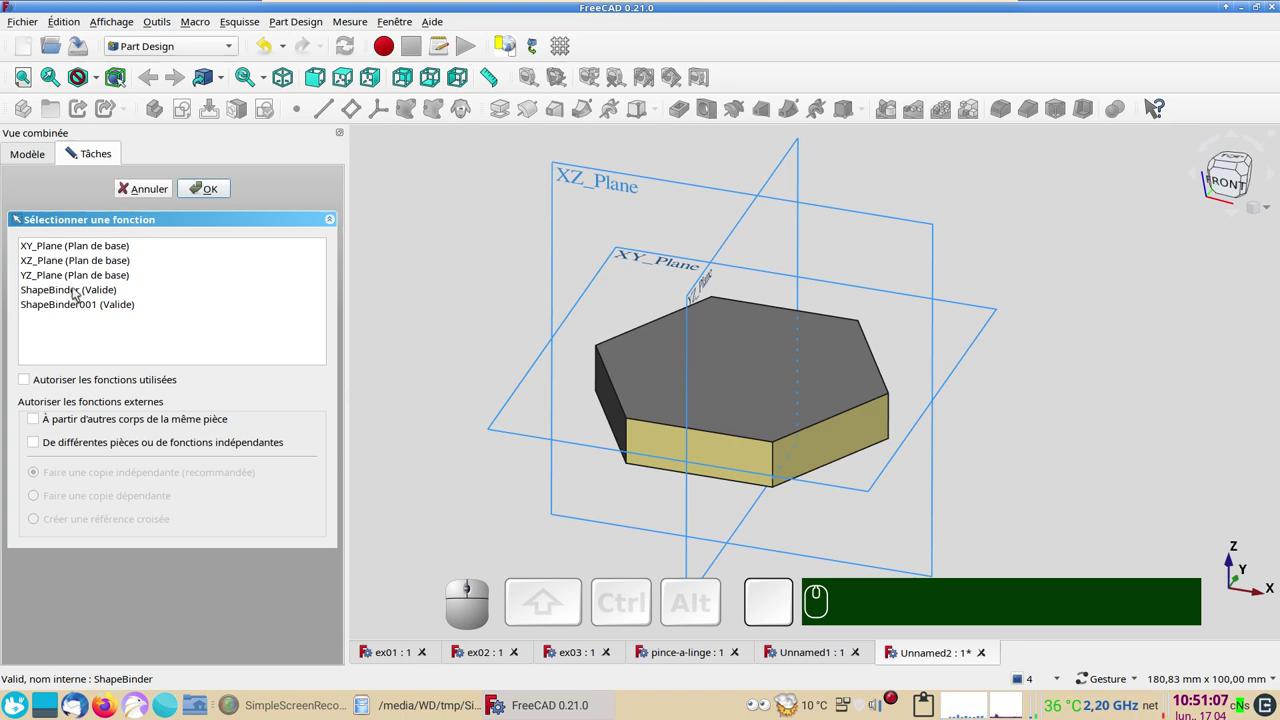
{"action": "left_click", "coordinate": [80, 289]}
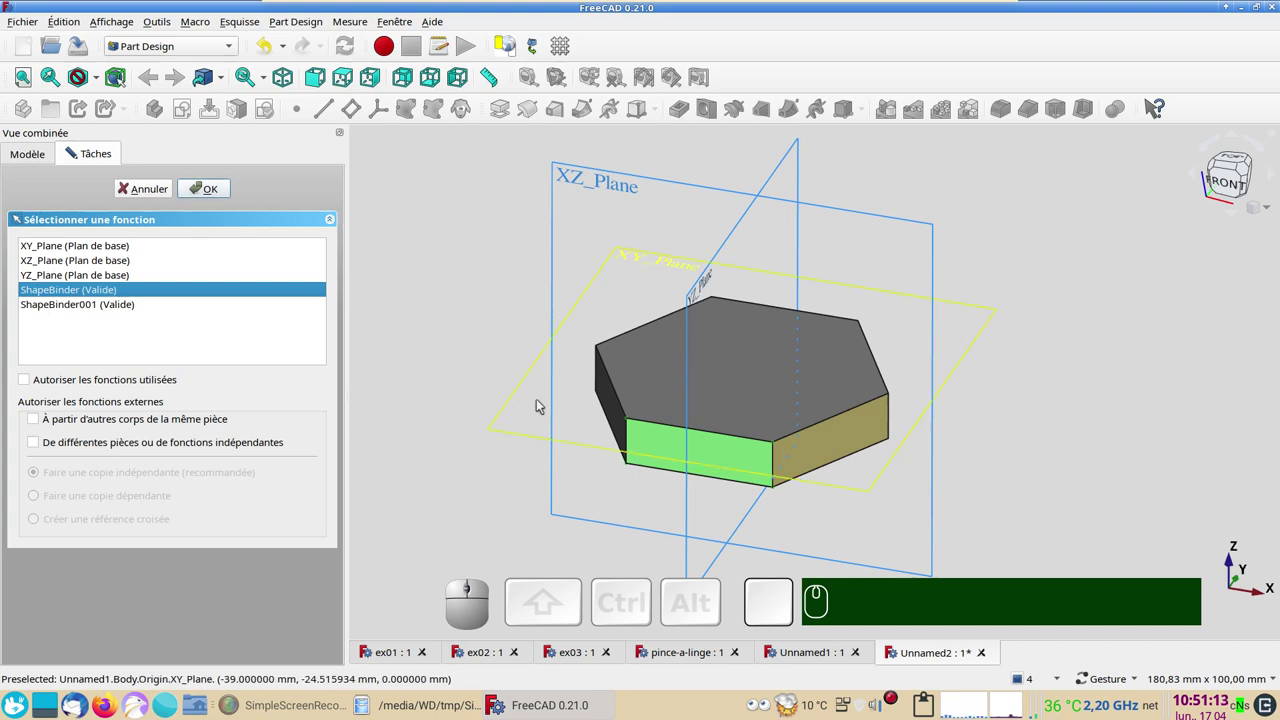
{"action": "left_click", "coordinate": [202, 193]}
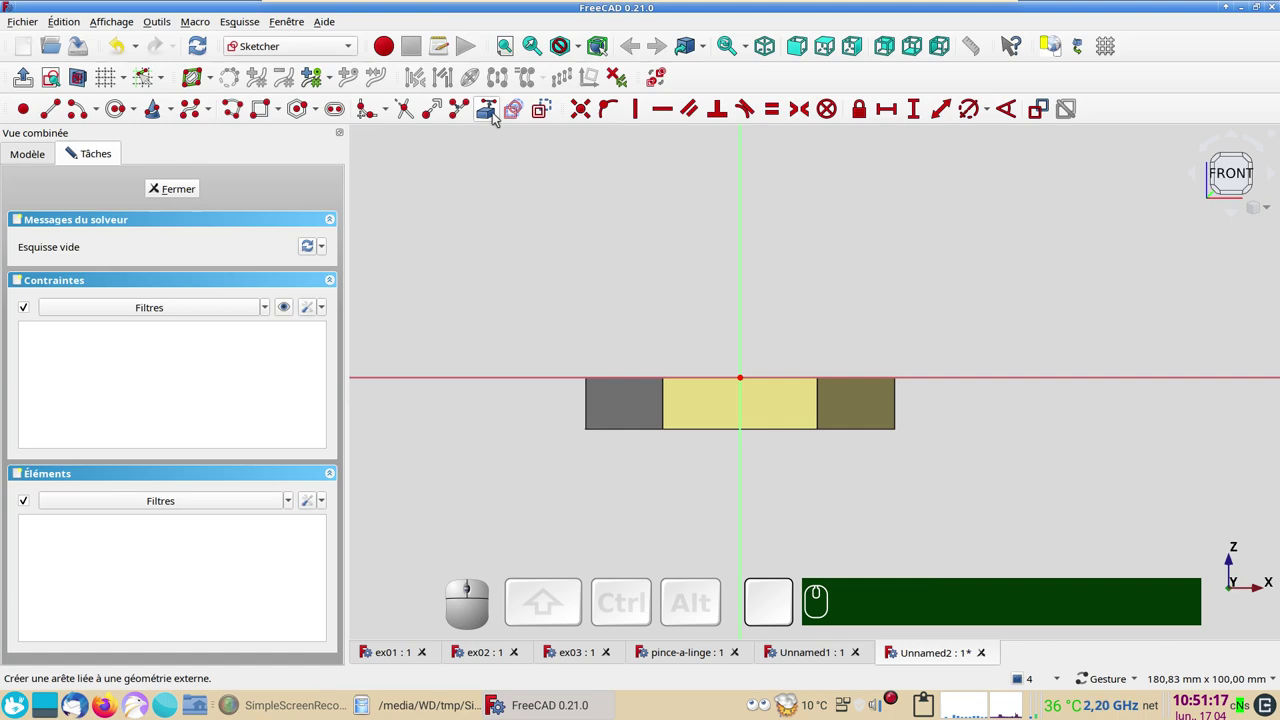
{"action": "left_click", "coordinate": [496, 110]}
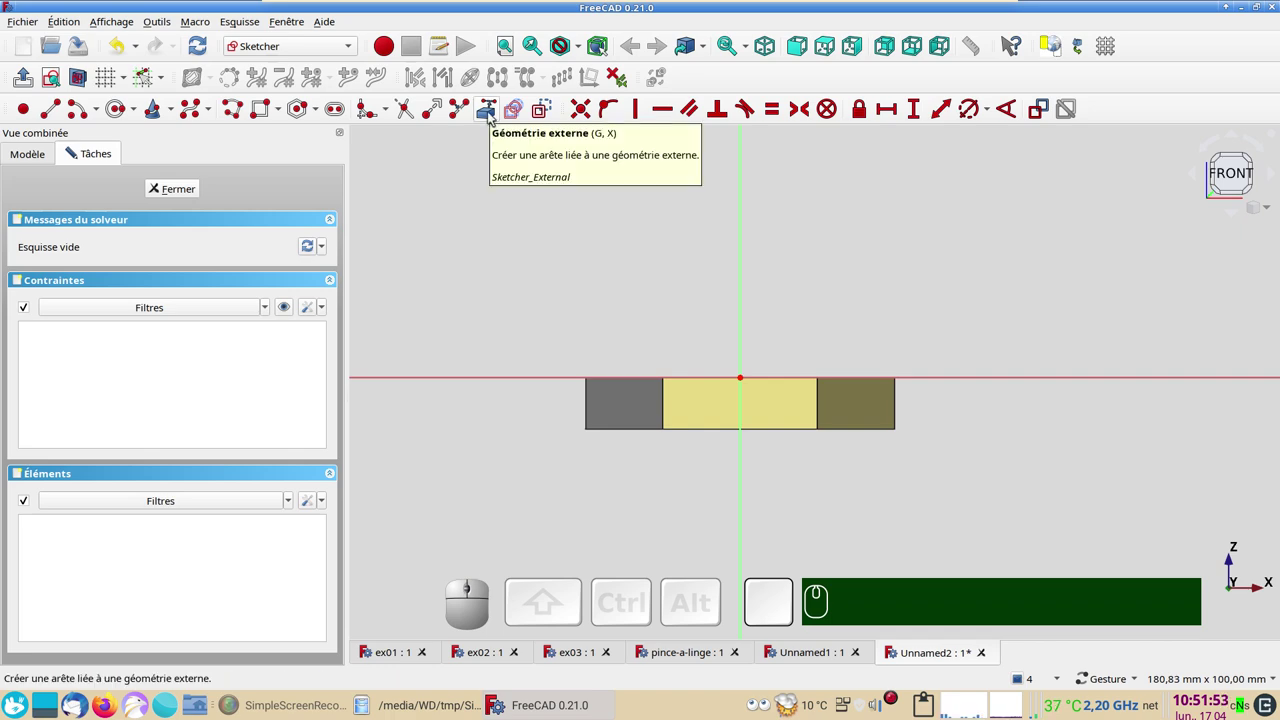
{"action": "left_click", "coordinate": [493, 119]}
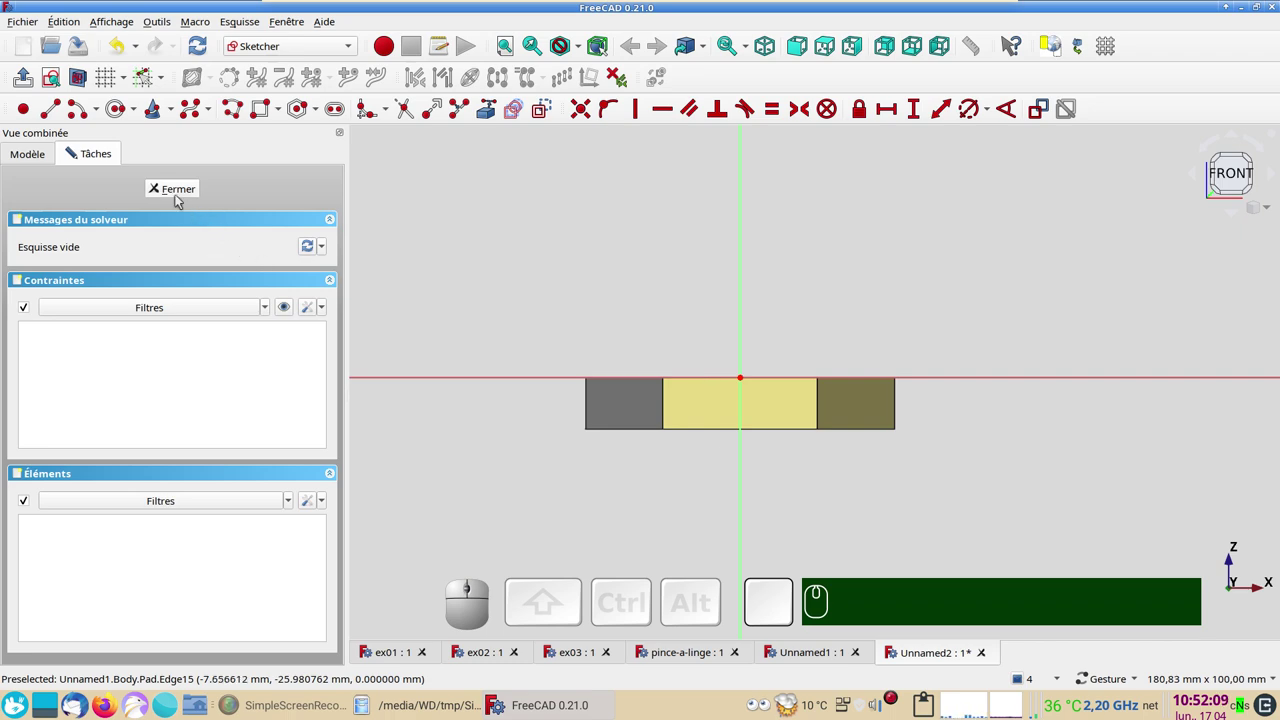
- Hide the Pad, reopen the sketch and link the binder's top edge as external geometry
{"action": "left_click", "coordinate": [30, 148]}
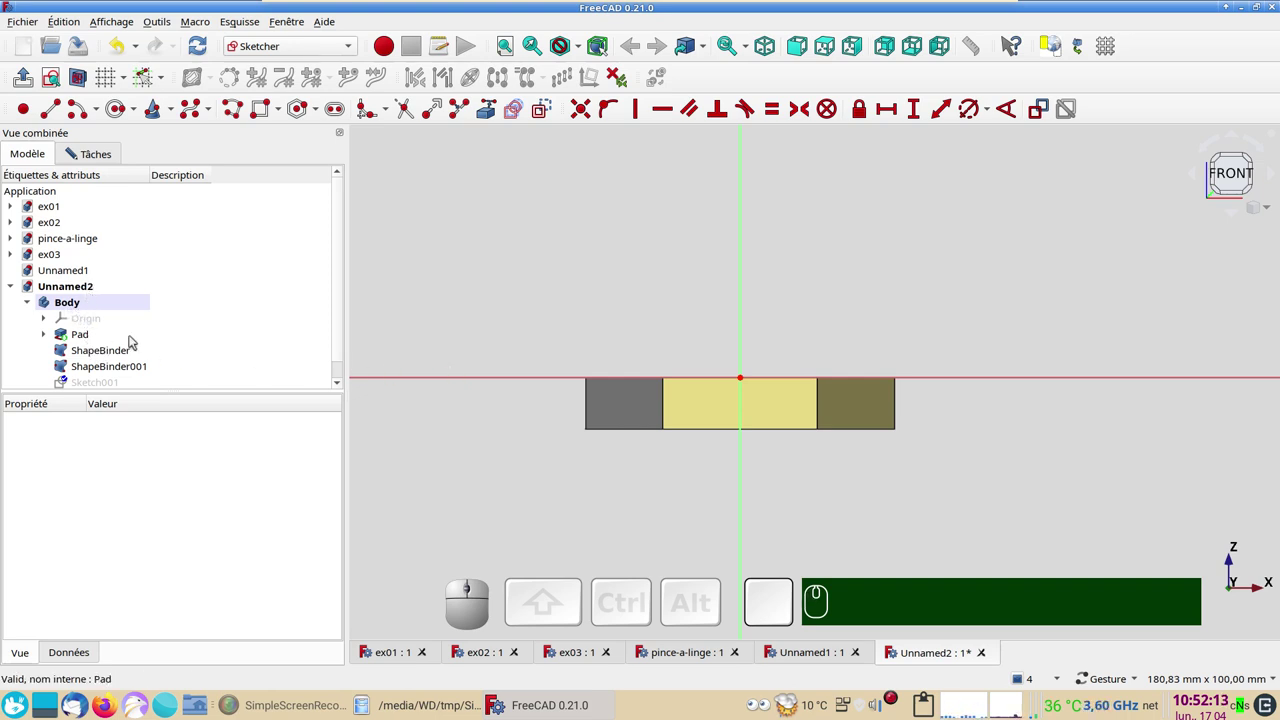
{"action": "left_click", "coordinate": [86, 329]}
{"action": "key", "text": "space"}
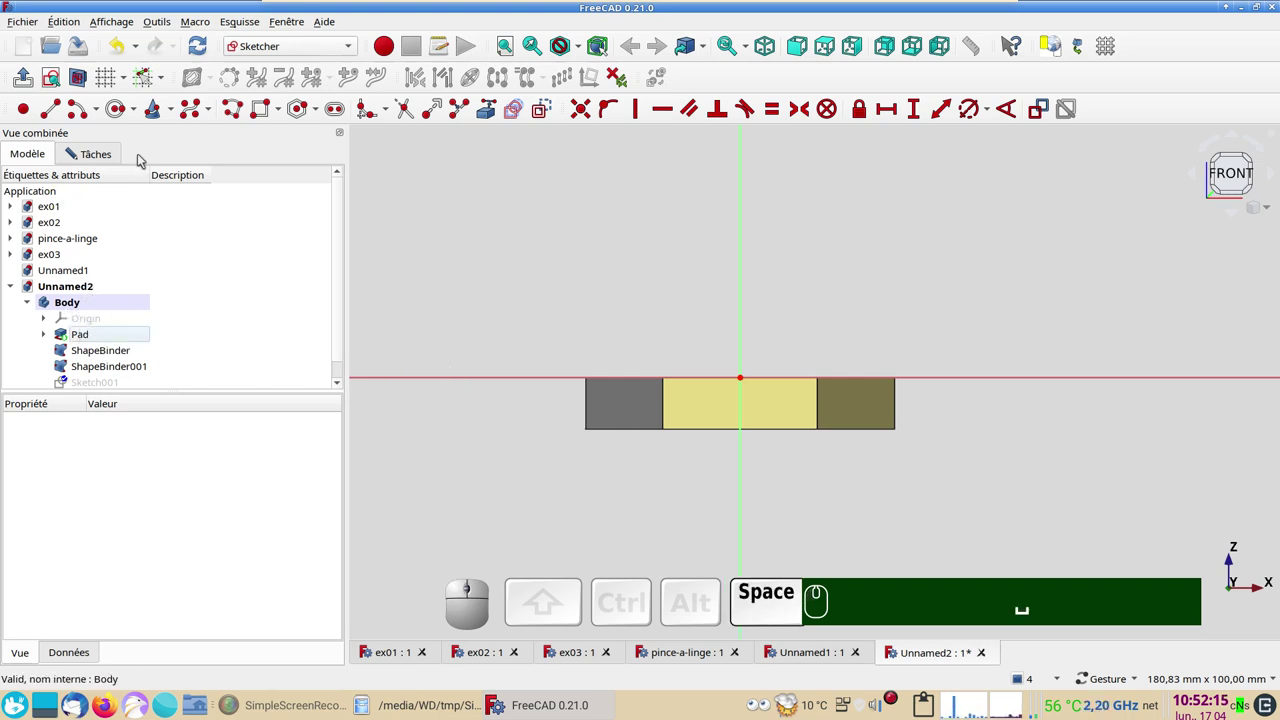
{"action": "left_click", "coordinate": [107, 153]}
{"action": "left_click", "coordinate": [194, 191]}
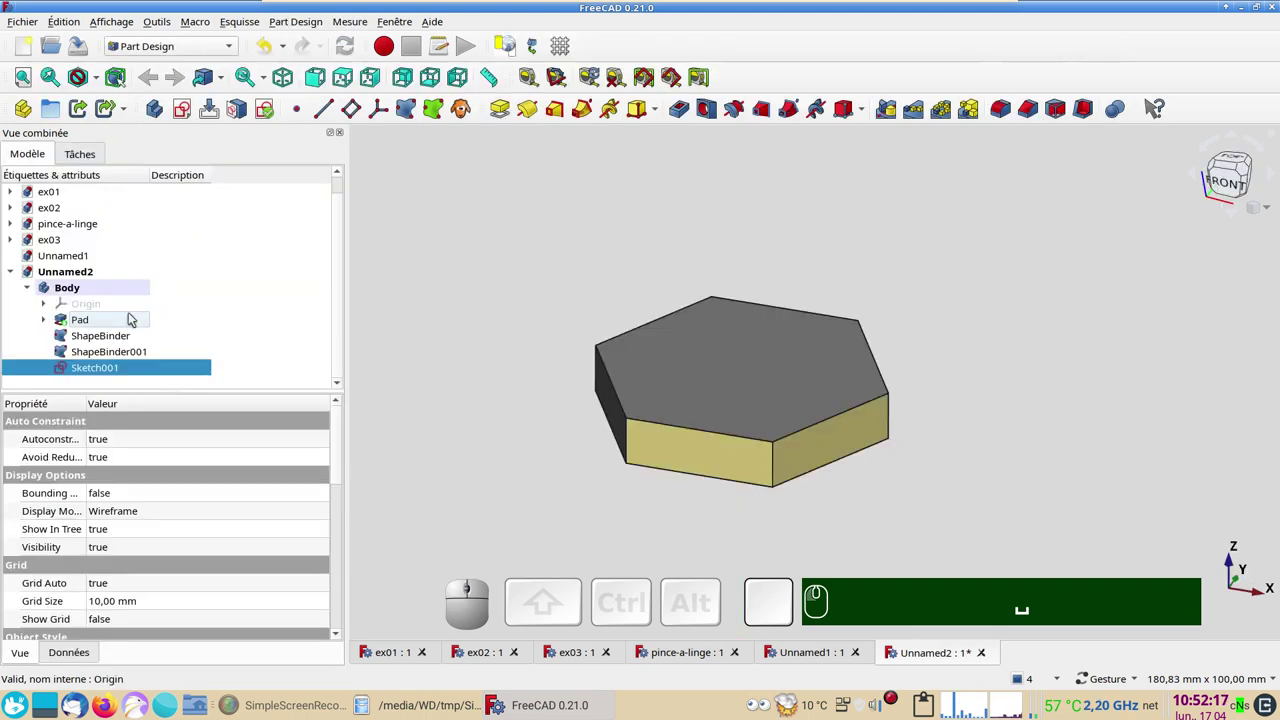
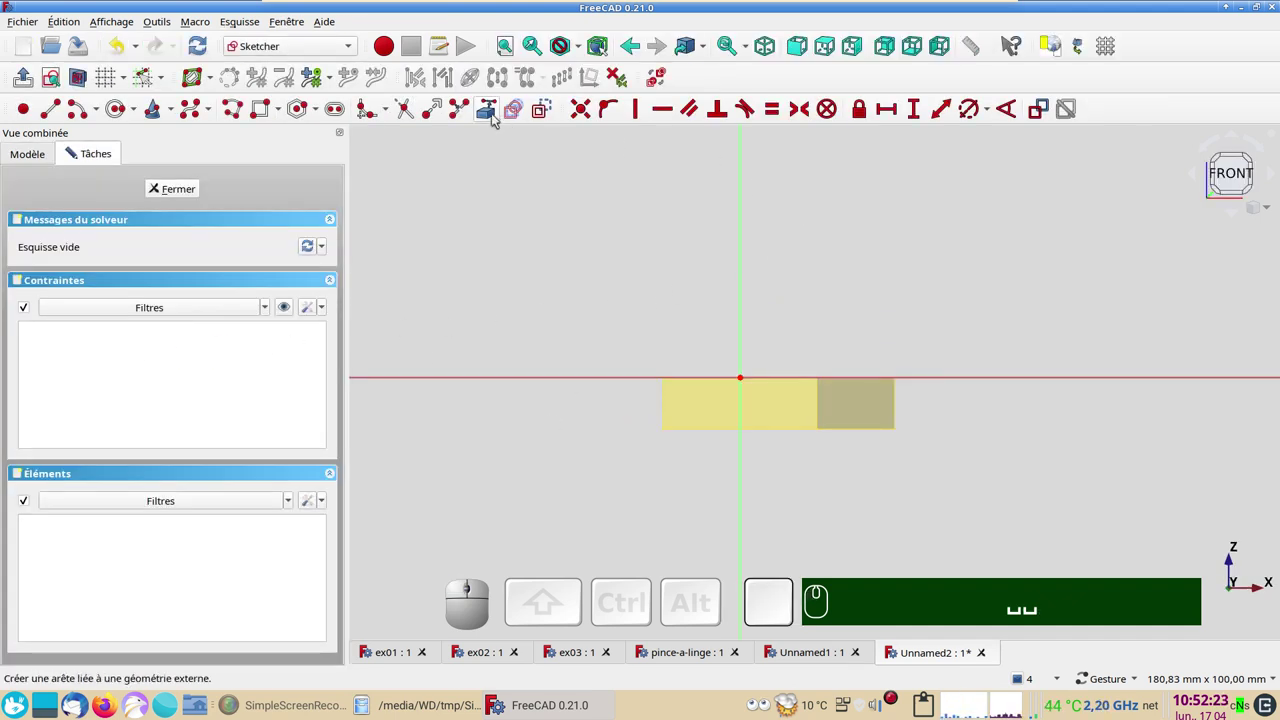
{"action": "left_click", "coordinate": [497, 113]}
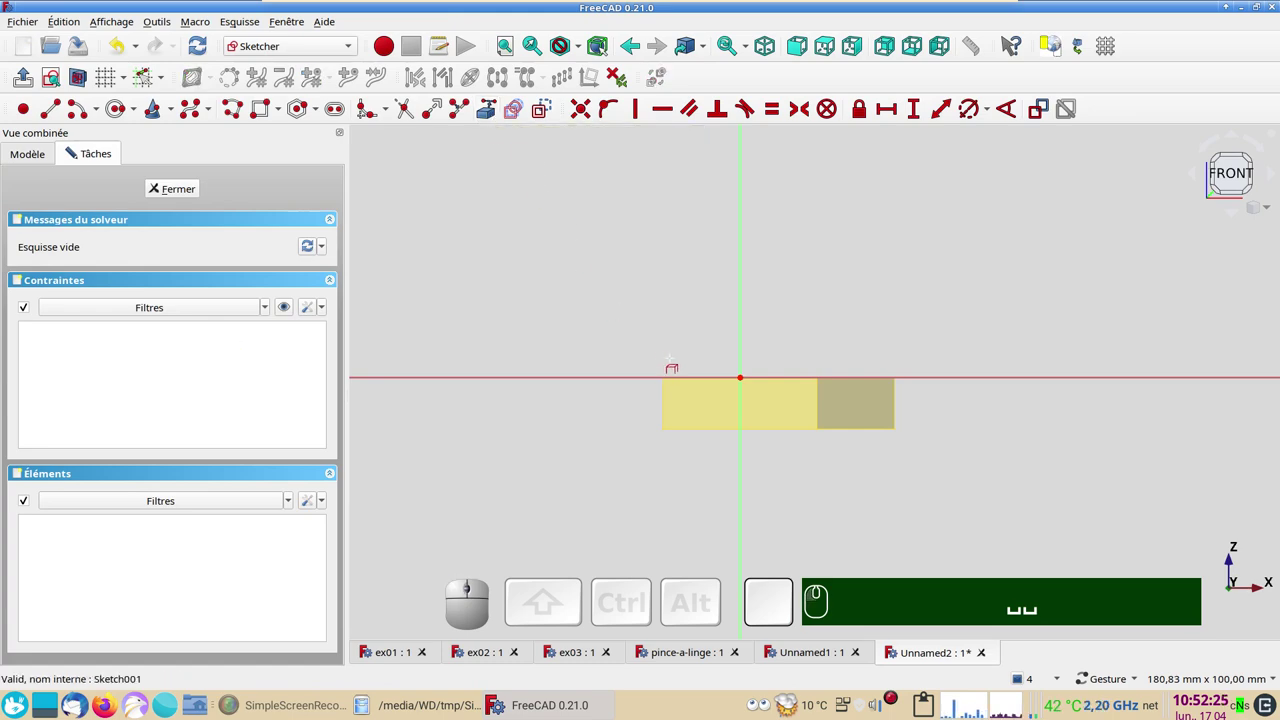
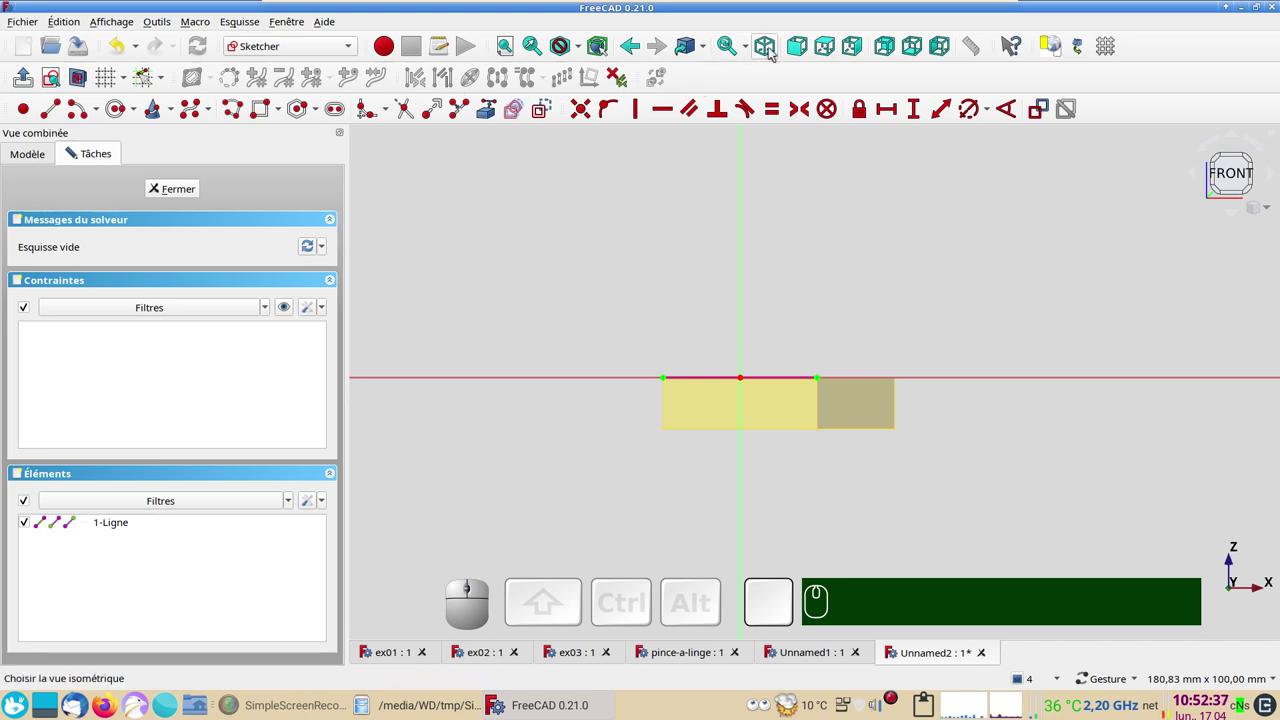
{"action": "left_click", "coordinate": [774, 48]}
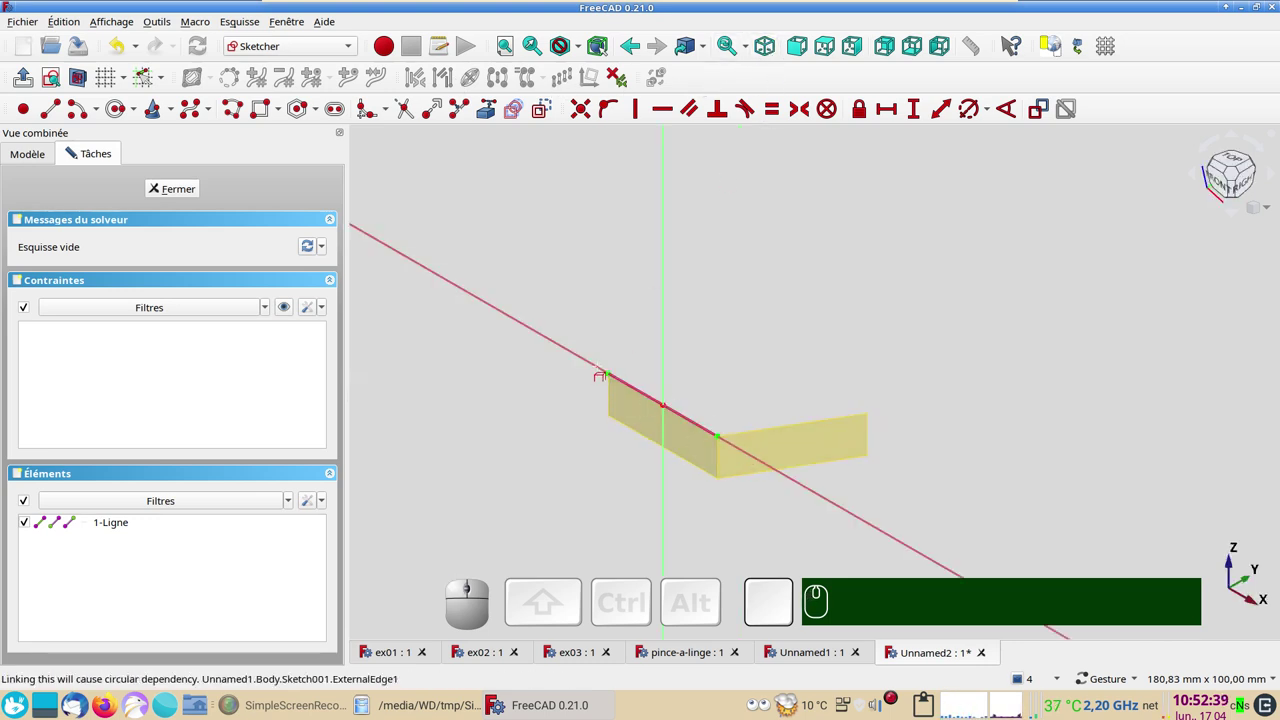
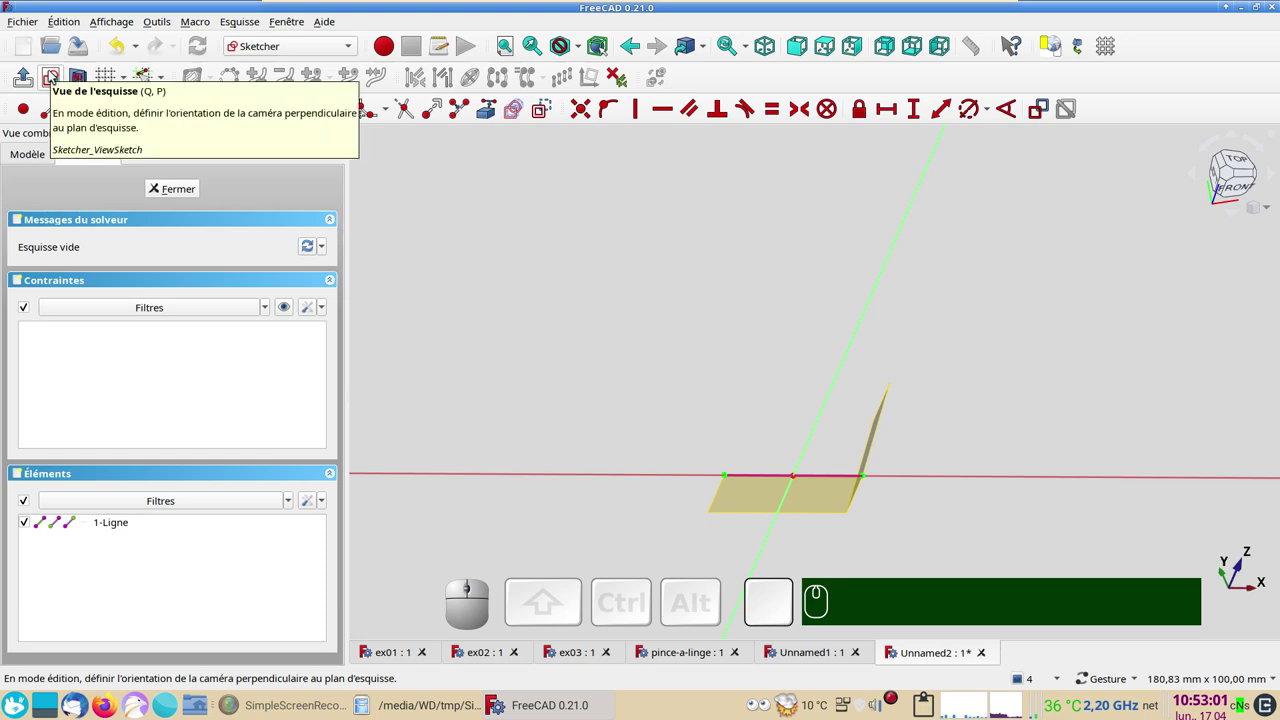
{"action": "left_click", "coordinate": [54, 78]}
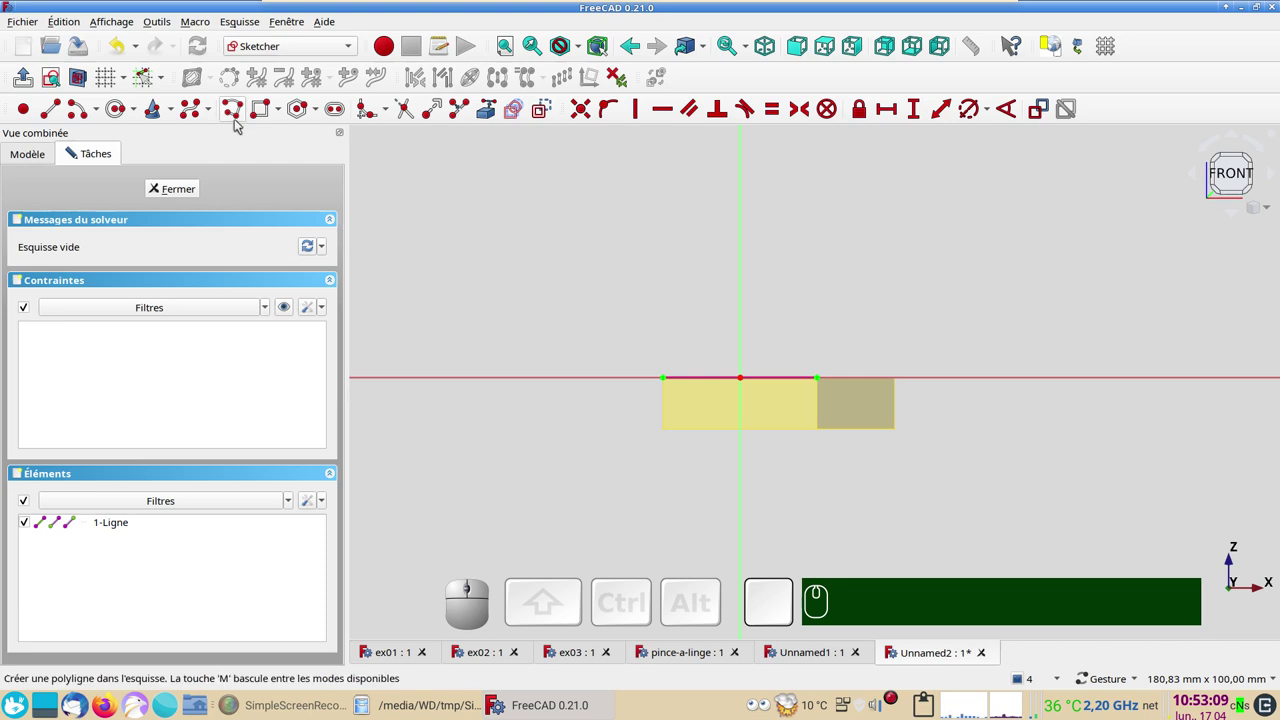
- Draw a triangle with the Polyline tool sitting on the binder's linked edge
{"action": "left_click", "coordinate": [240, 118]}
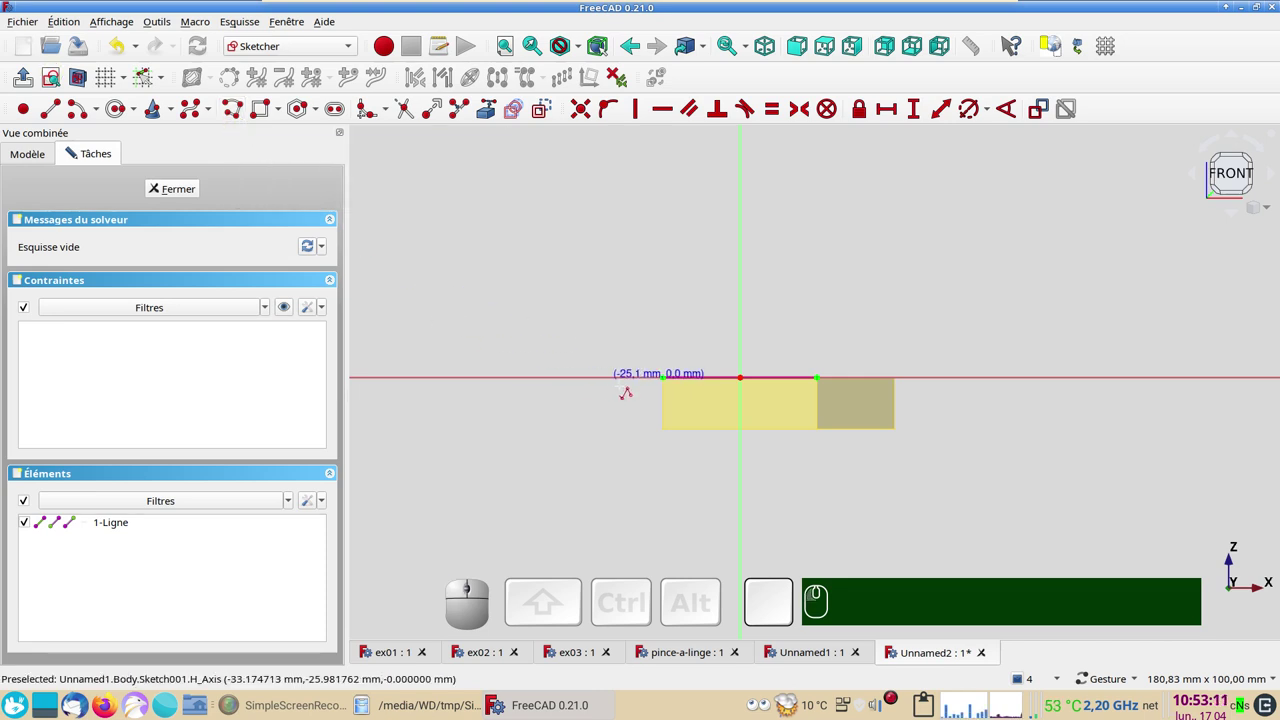
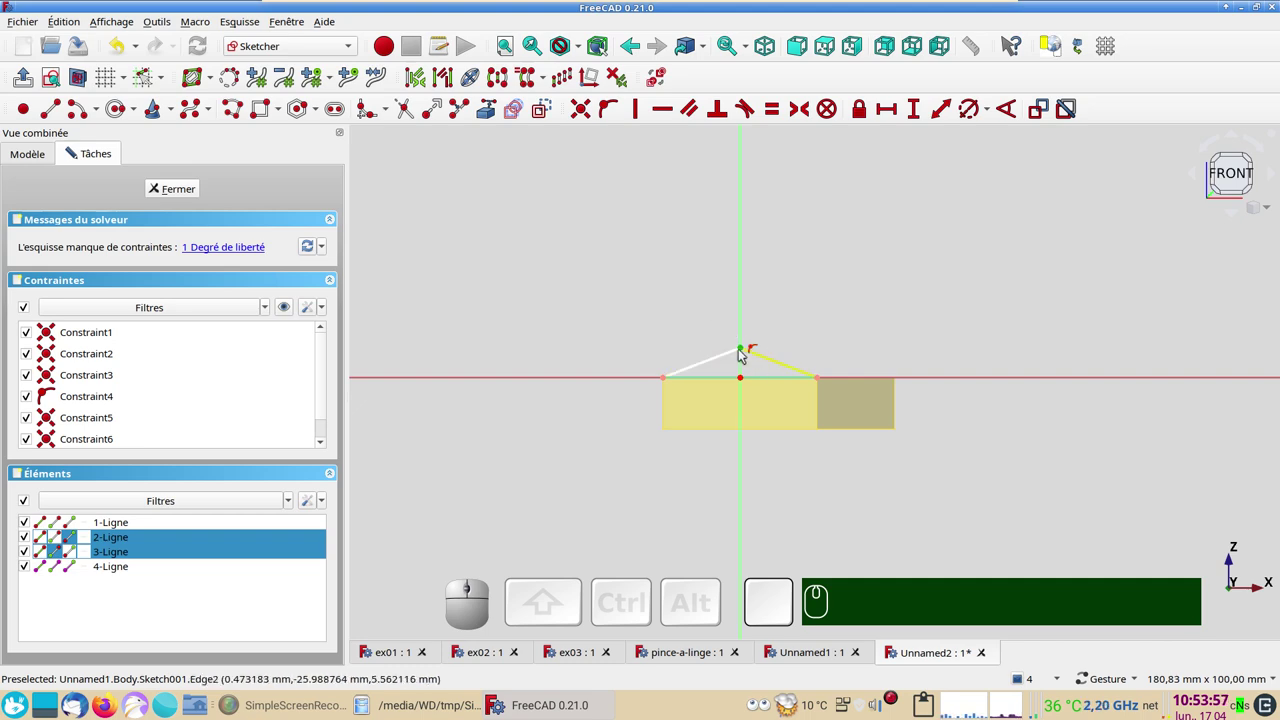
{"action": "left_click_drag", "start_coordinate": [746, 346], "coordinate": [830, 314]}
{"action": "left_click", "coordinate": [789, 317]}
{"action": "left_click", "coordinate": [747, 353]}
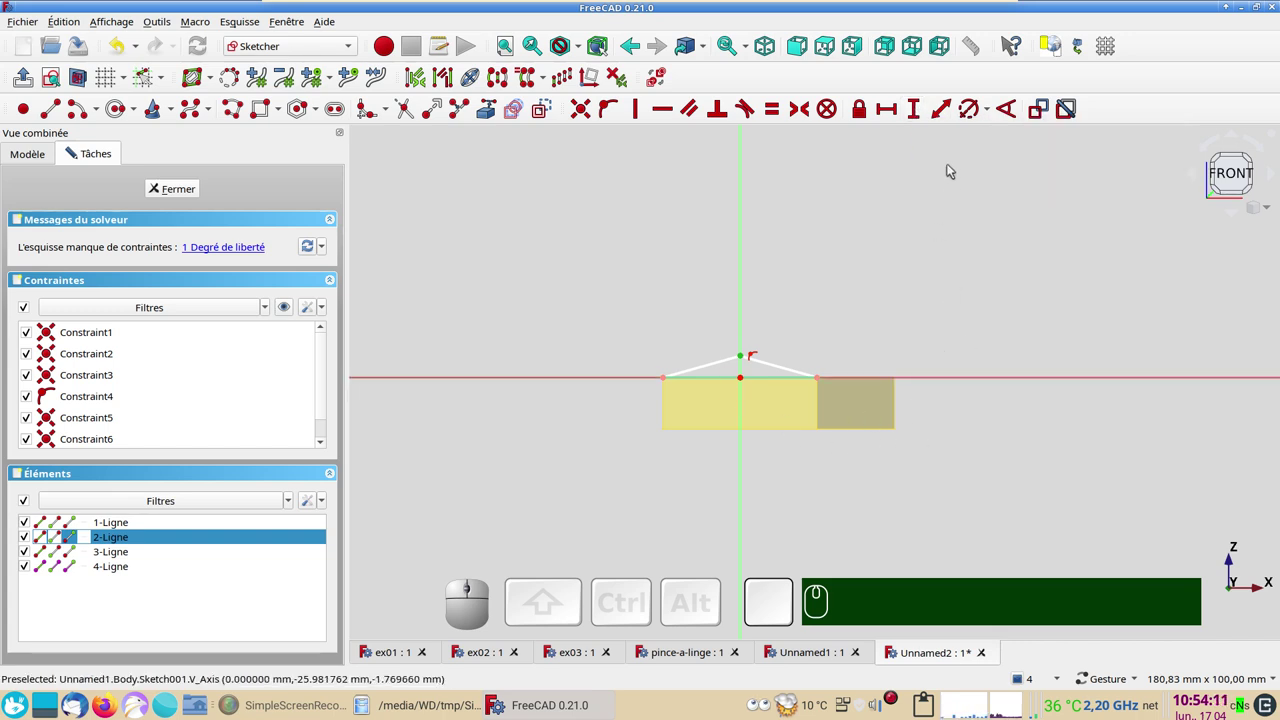
- Constrain the apex height to 5 mm, fully constraining the triangle, and close the sketch
{"action": "left_click", "coordinate": [928, 117]}
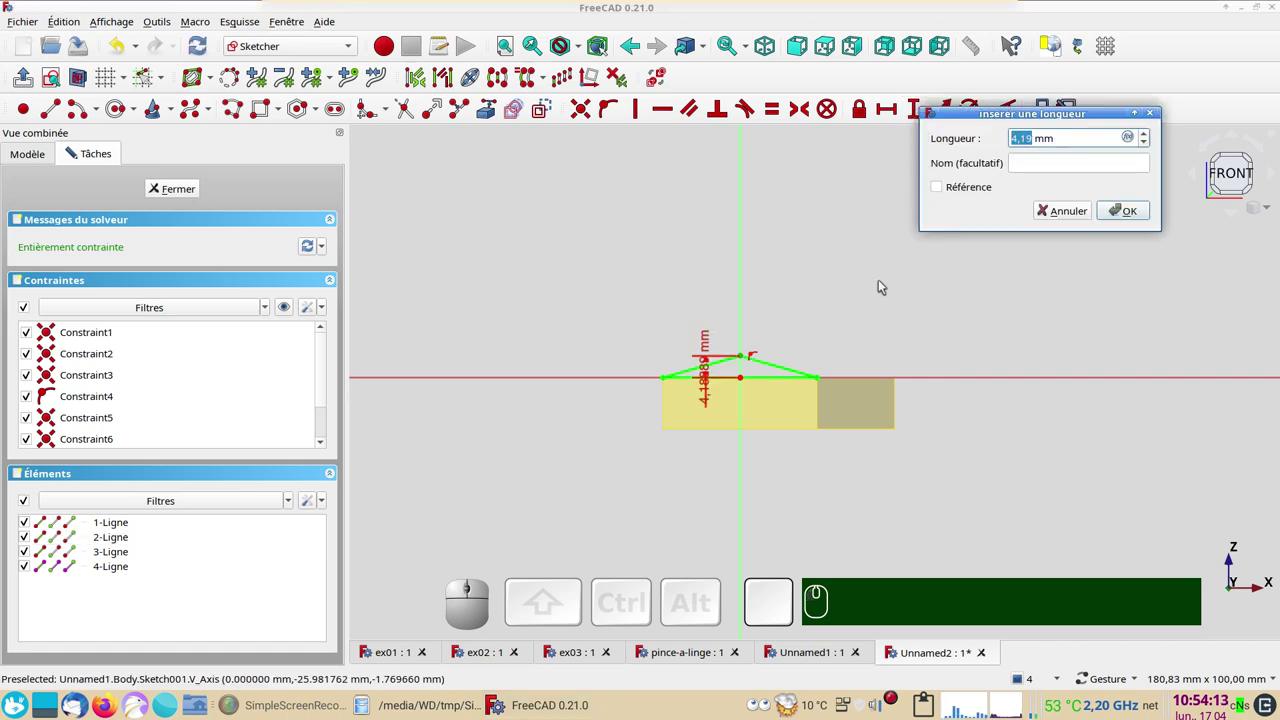
{"action": "key", "text": "KP_5"}
{"action": "key", "text": "Return"}
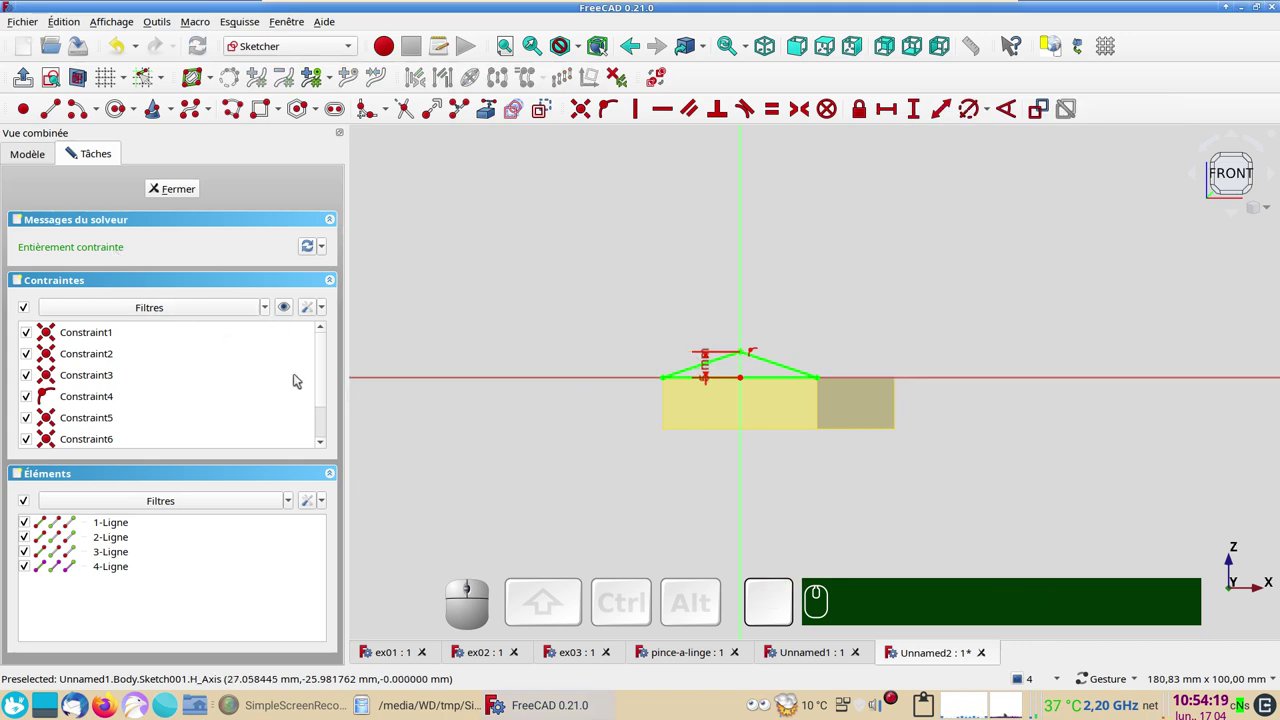
{"action": "left_click_drag", "start_coordinate": [330, 402], "coordinate": [173, 188]}
{"action": "left_click", "coordinate": [171, 185]}
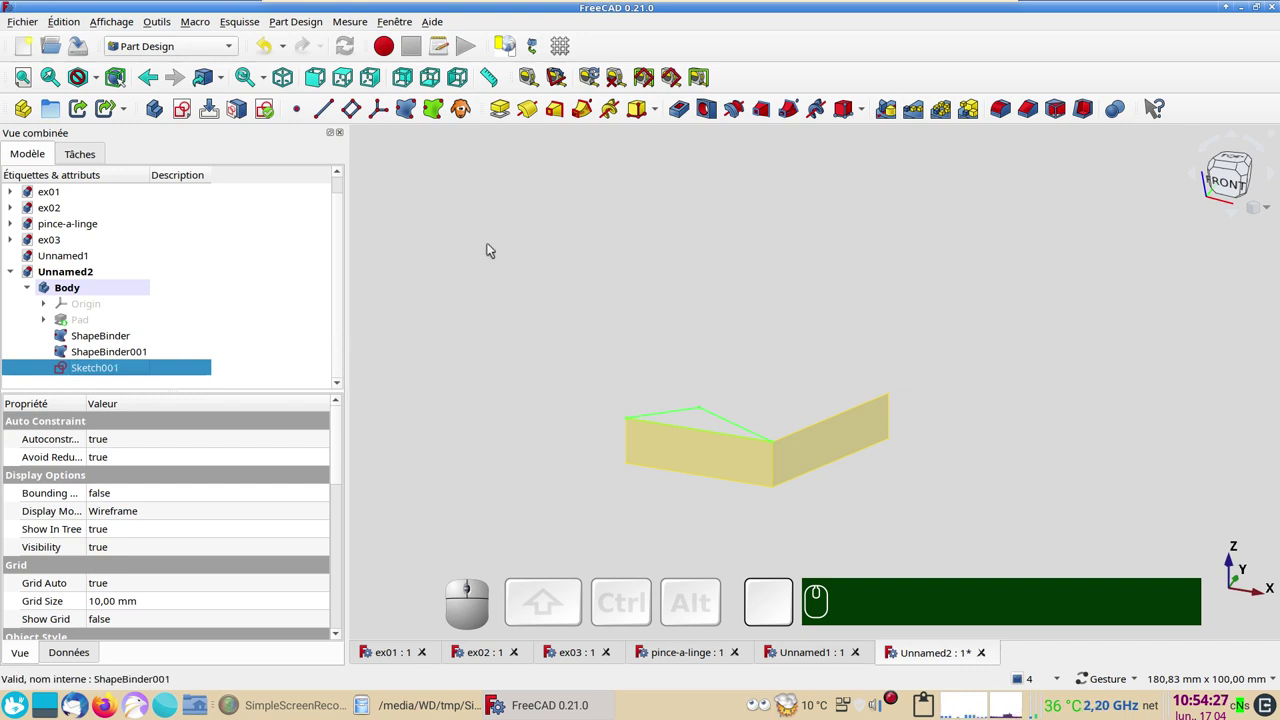
- Start Sketch002 on the second shape binder and sketch its triangle
{"action": "left_click", "coordinate": [312, 262]}
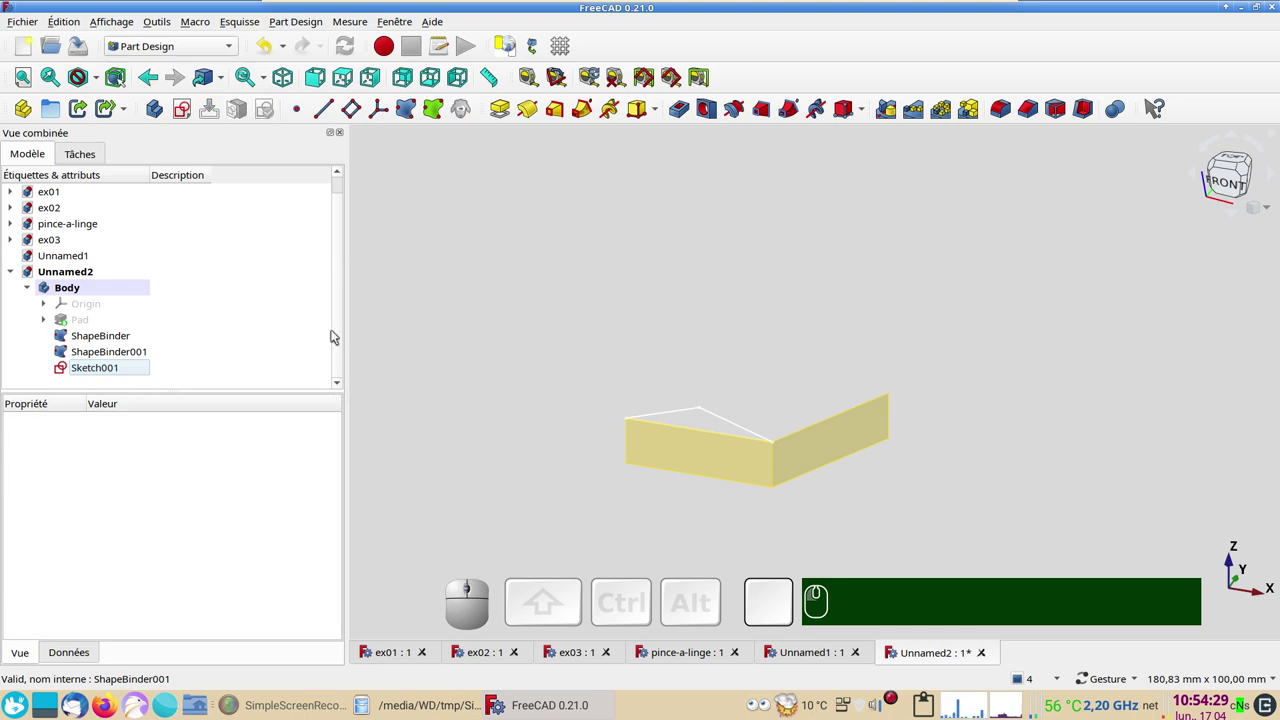
{"action": "left_click", "coordinate": [515, 266]}
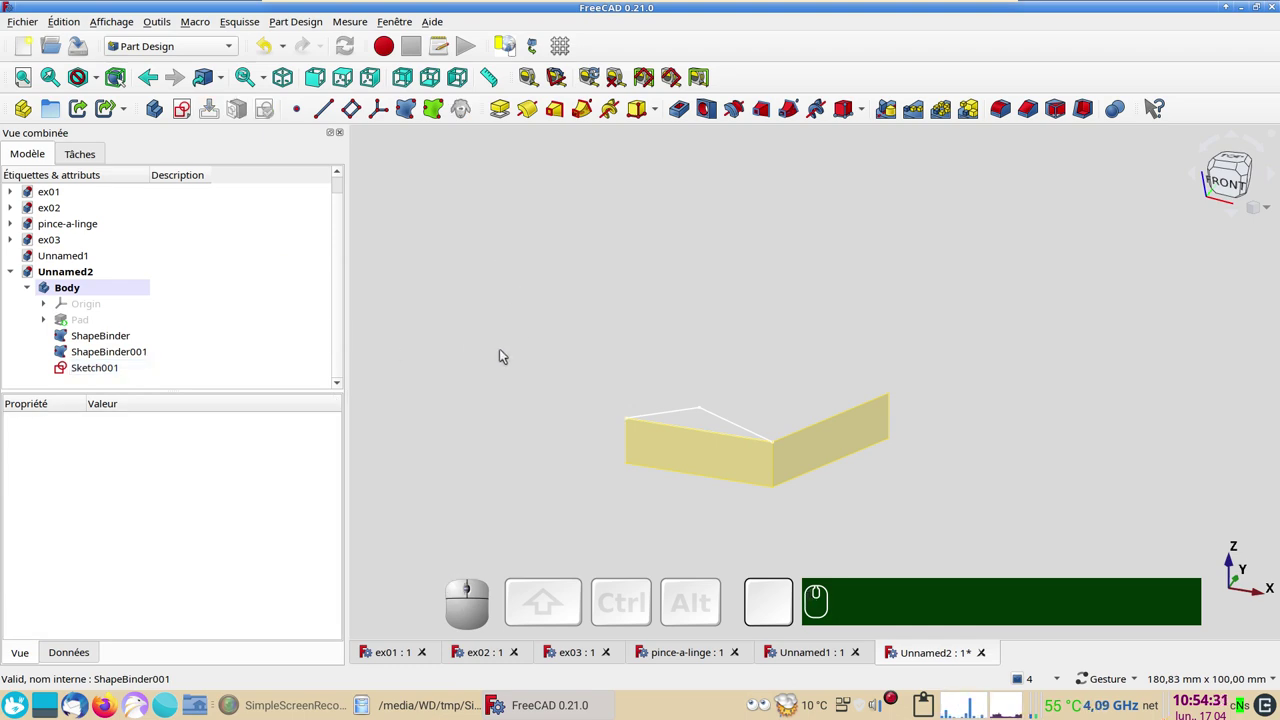
{"action": "left_click", "coordinate": [193, 116]}
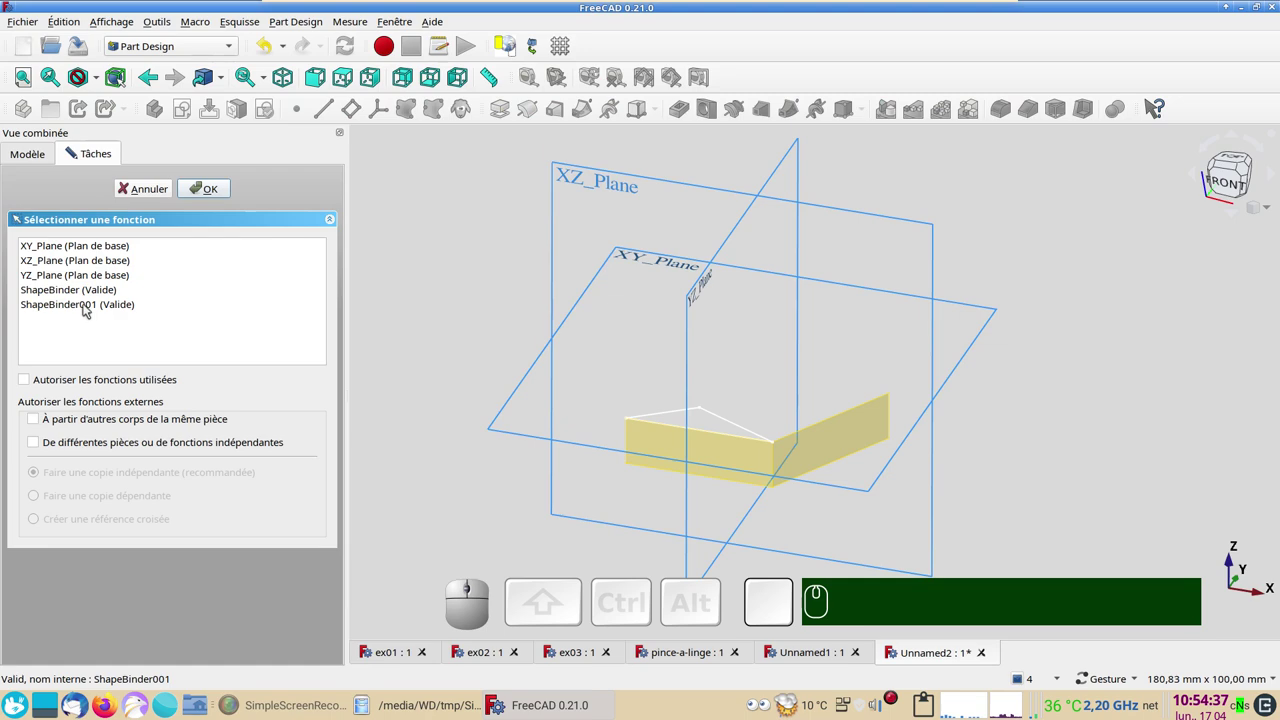
{"action": "left_click", "coordinate": [88, 306]}
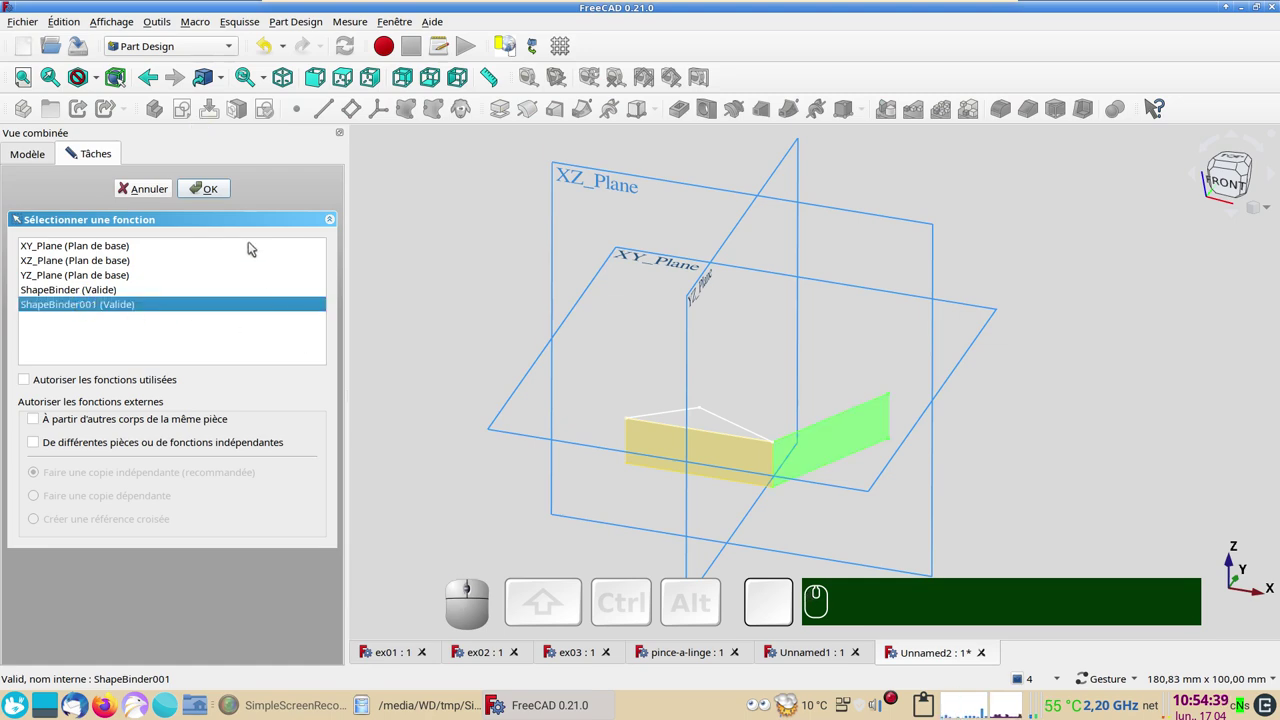
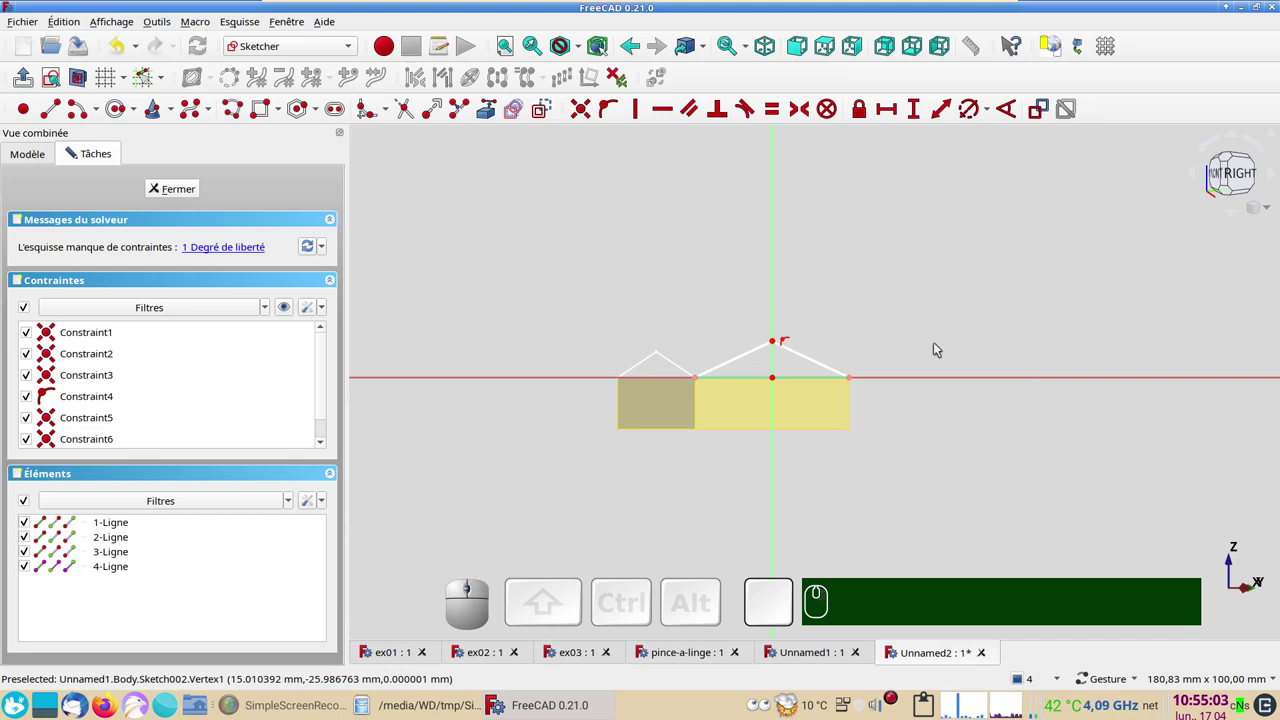
{"action": "right_click", "coordinate": [904, 322]}
{"action": "left_click", "coordinate": [875, 323]}
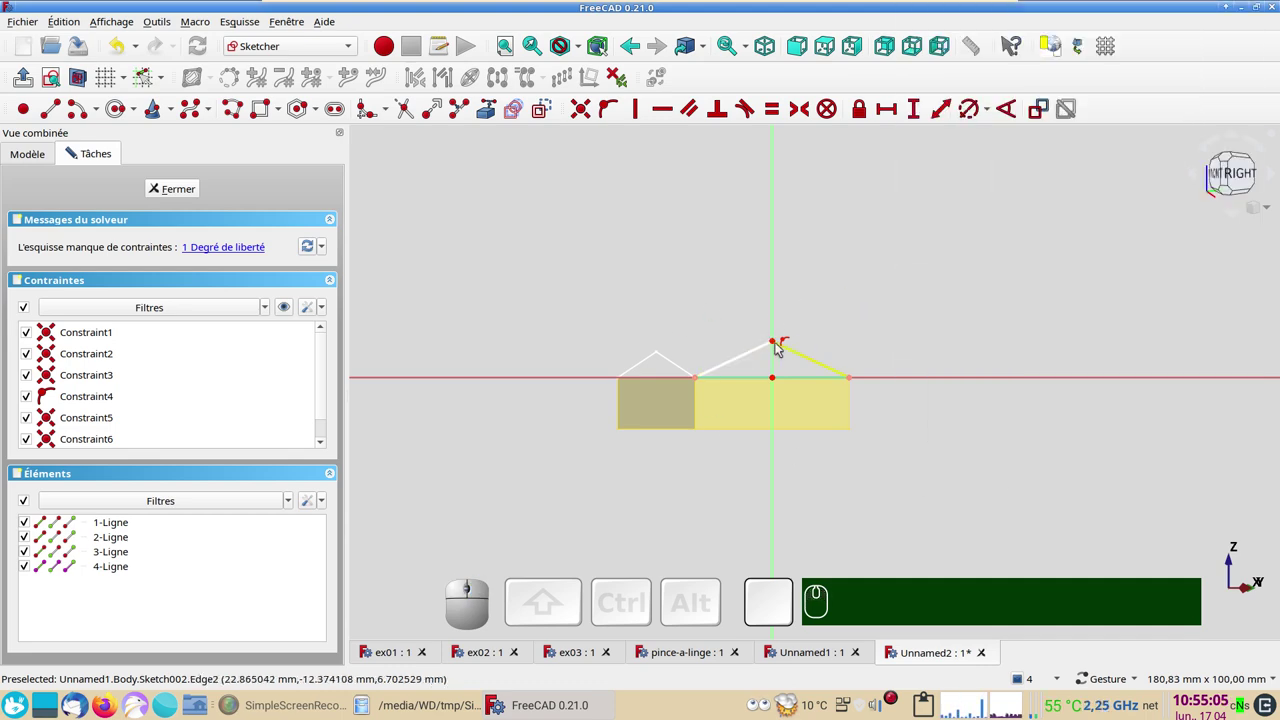
- Constrain the second triangle's apex height to 5 mm and close the sketch
{"action": "left_click", "coordinate": [779, 344]}
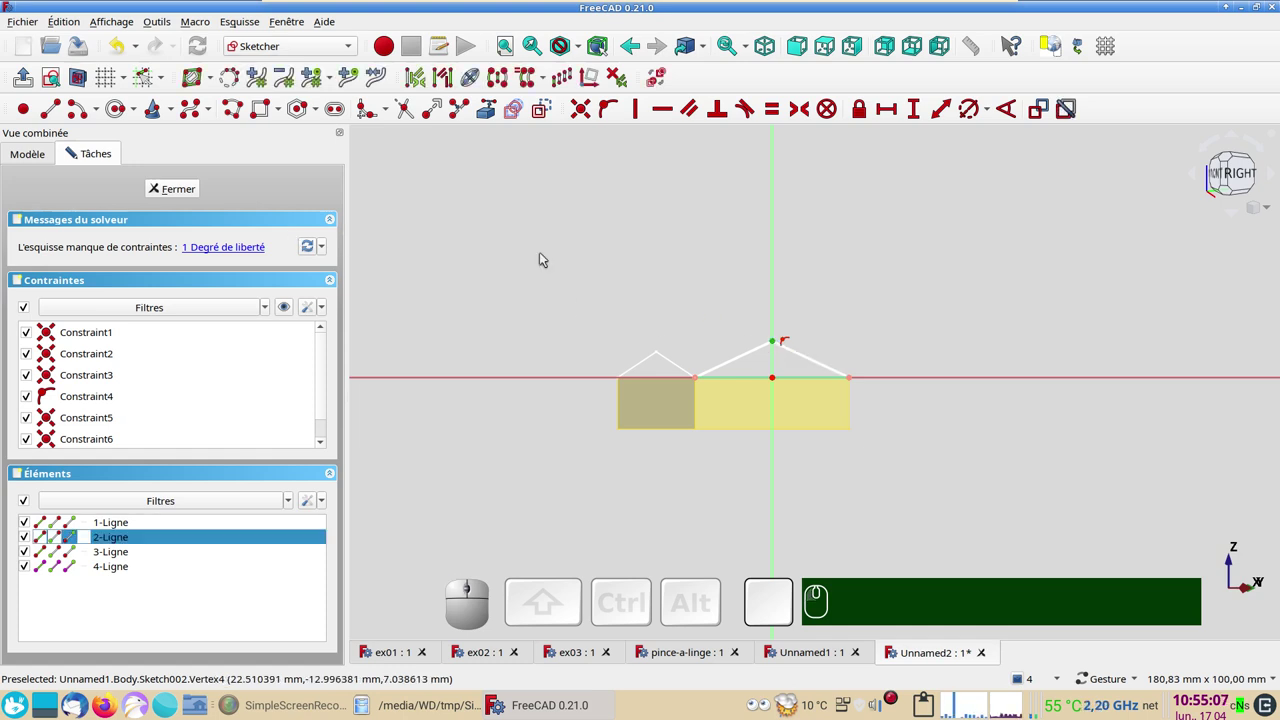
{"action": "left_click", "coordinate": [916, 110]}
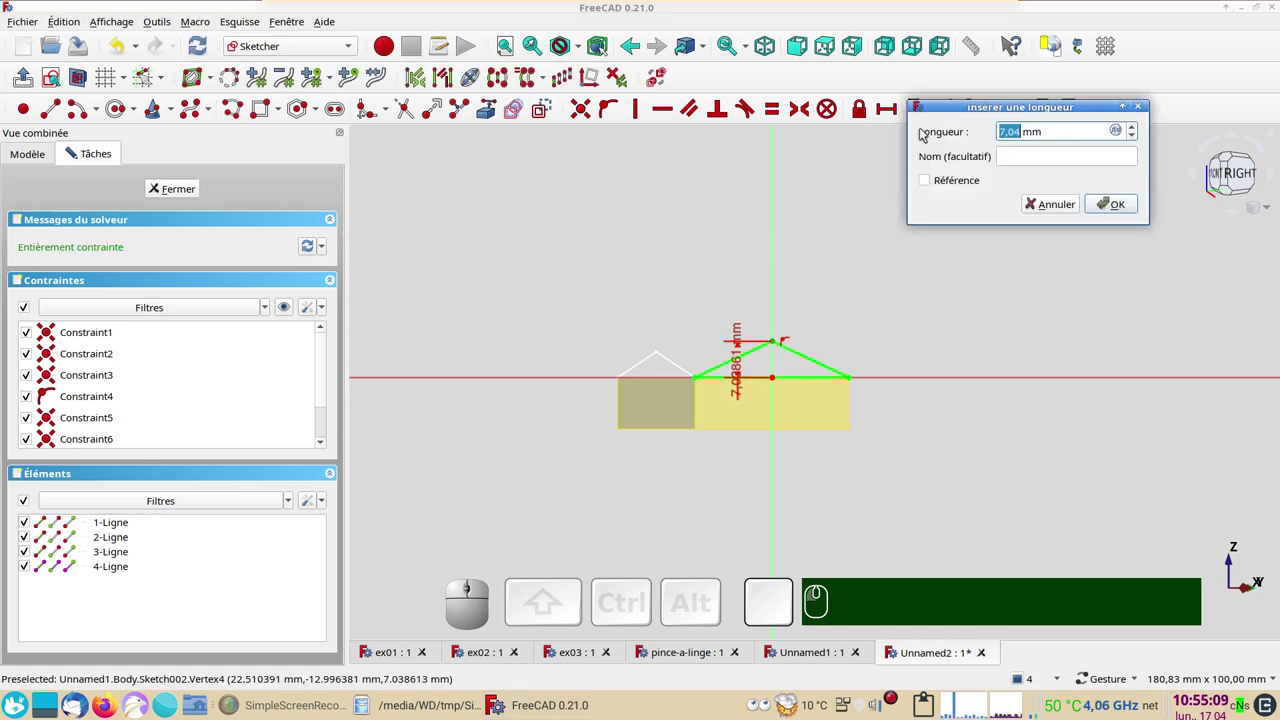
{"action": "key", "text": "KP_5"}
{"action": "key", "text": "Return"}
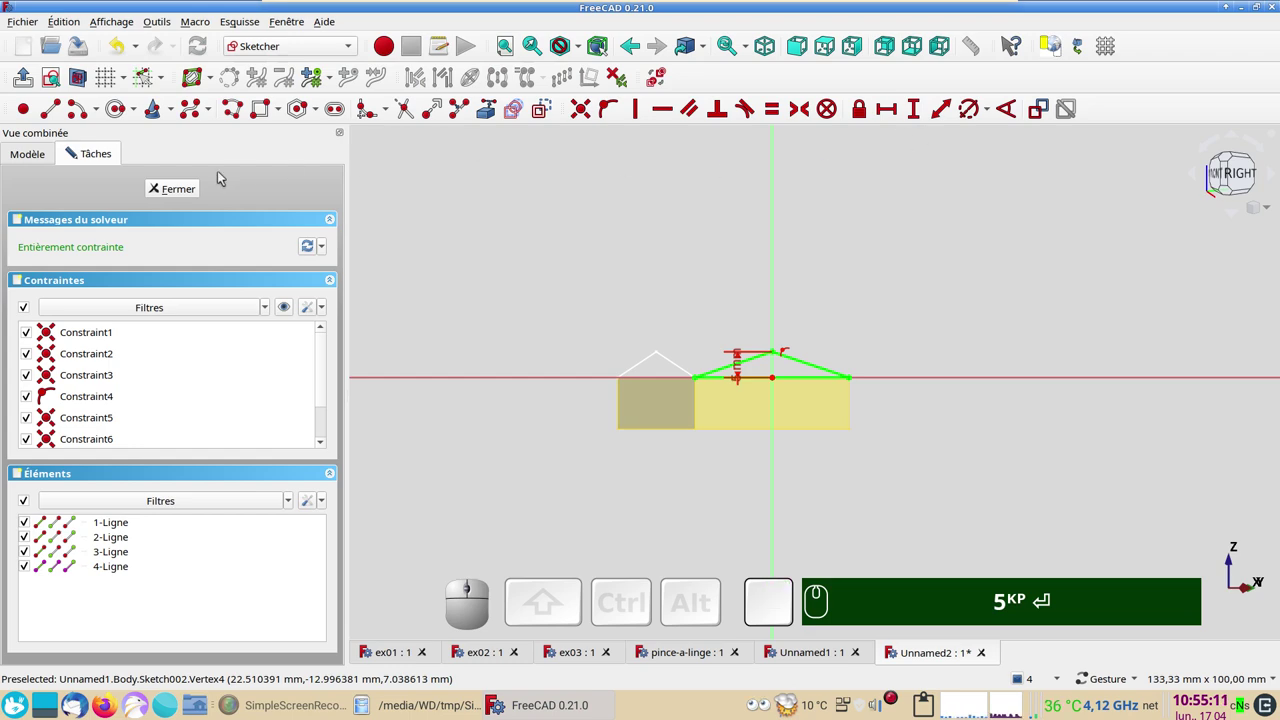
{"action": "left_click", "coordinate": [168, 185]}
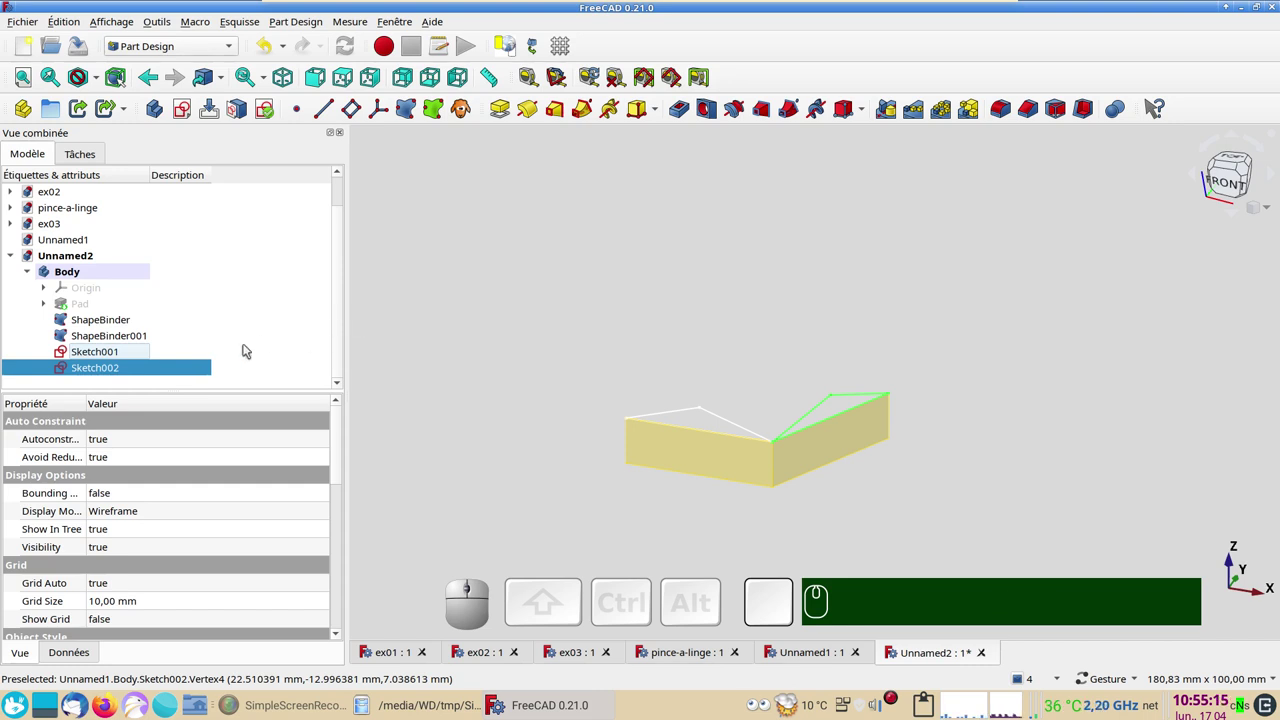
- Show the hexagonal Pad again, select Sketch002 and browse the additive primitives list without adding one
{"action": "left_click", "coordinate": [118, 341]}
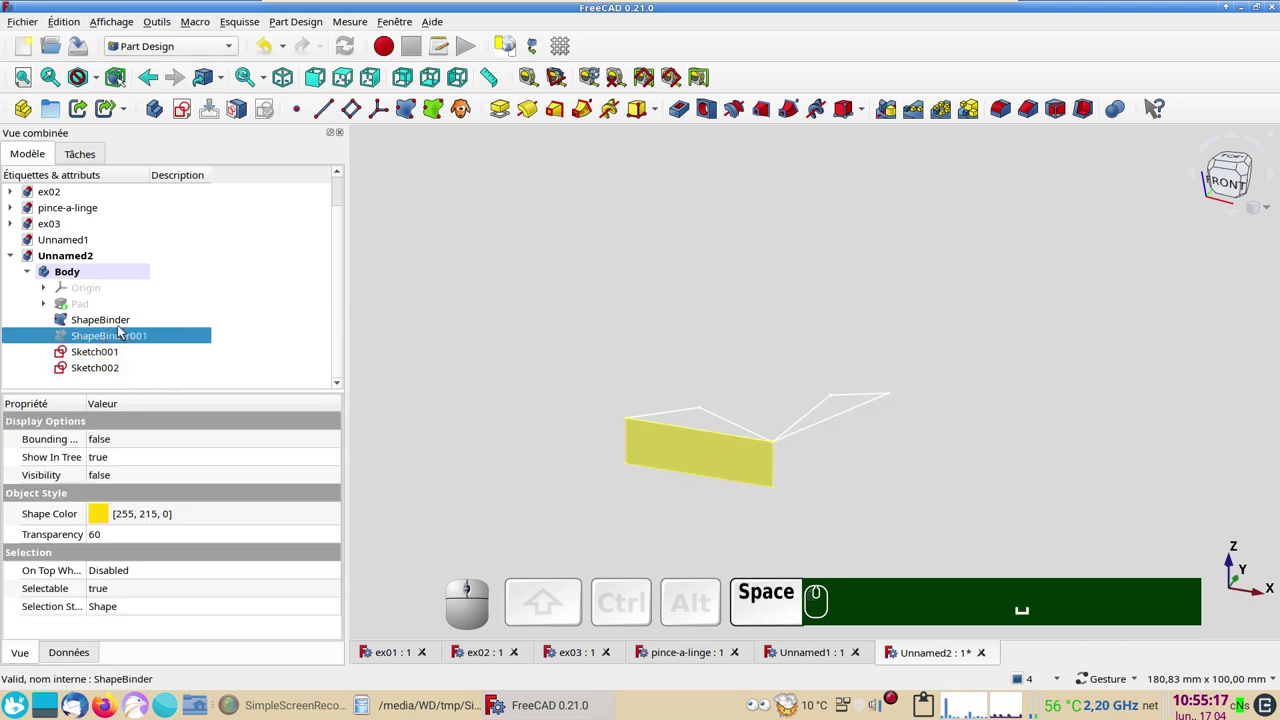
{"action": "left_click", "coordinate": [123, 316]}
{"action": "key", "text": "space"}
{"action": "left_click", "coordinate": [109, 307]}
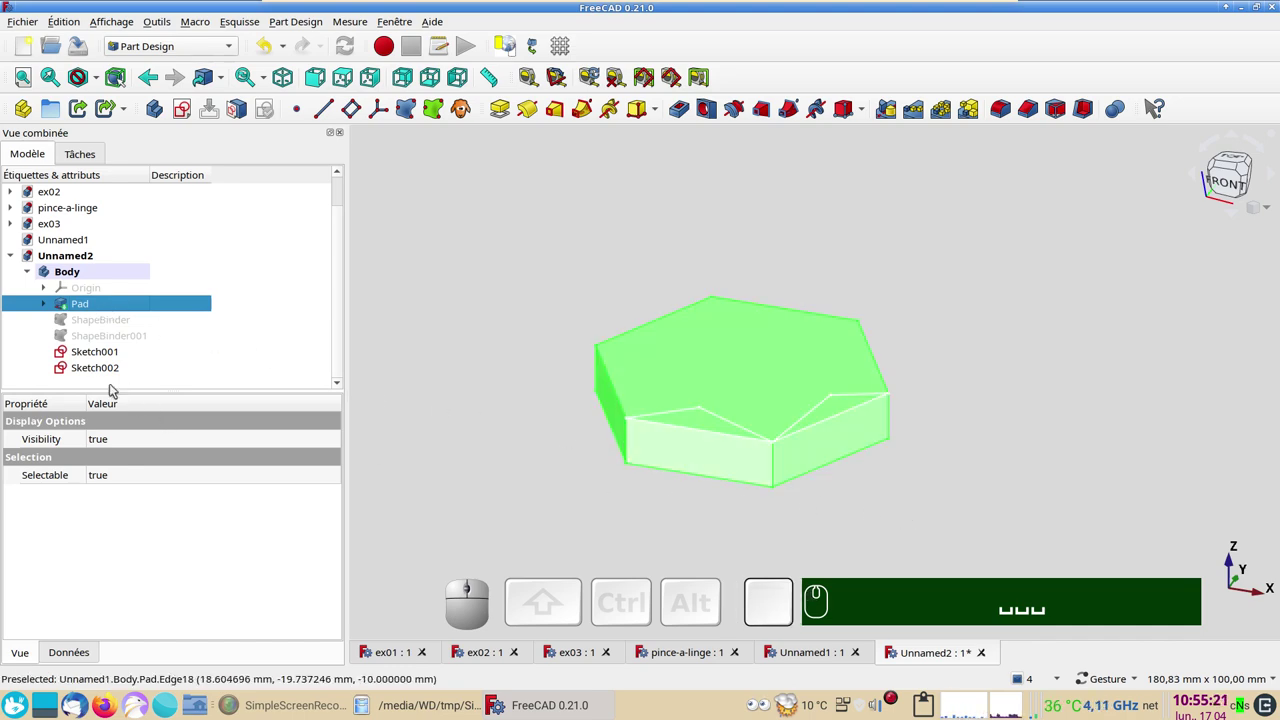
{"action": "left_click", "coordinate": [104, 349]}
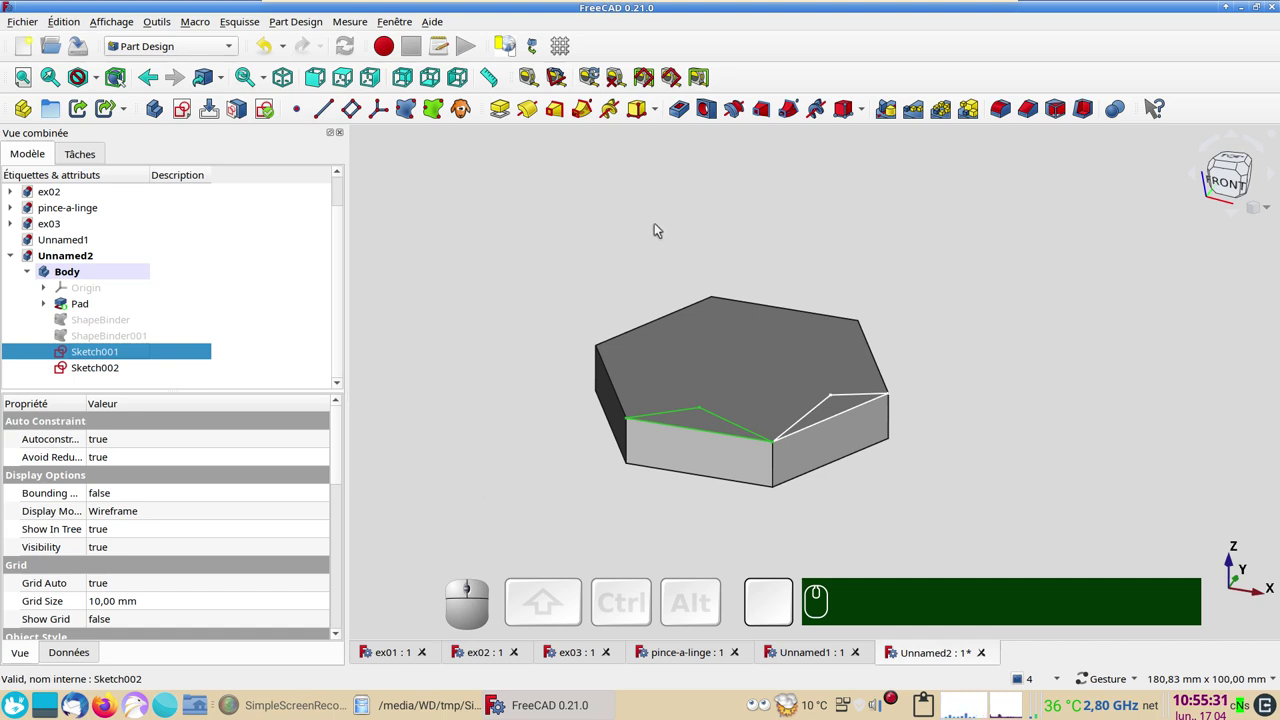
{"action": "left_click", "coordinate": [664, 114]}
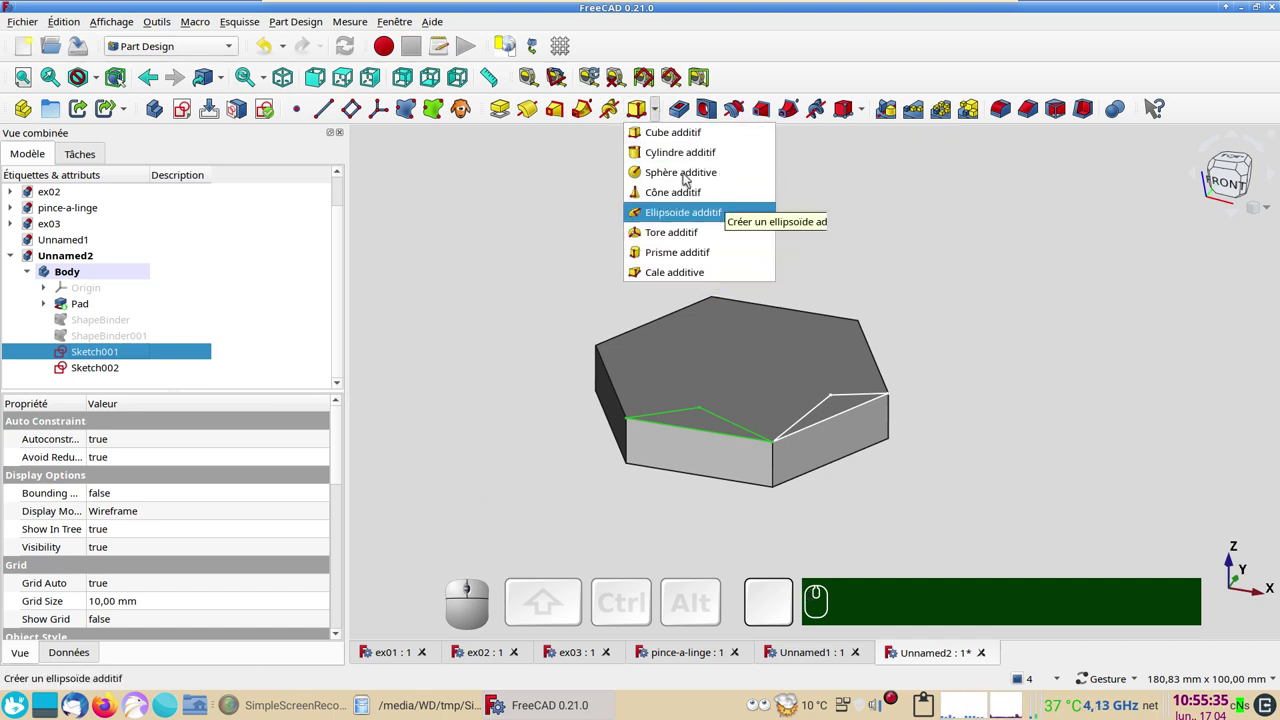
{"action": "left_click", "coordinate": [988, 247]}
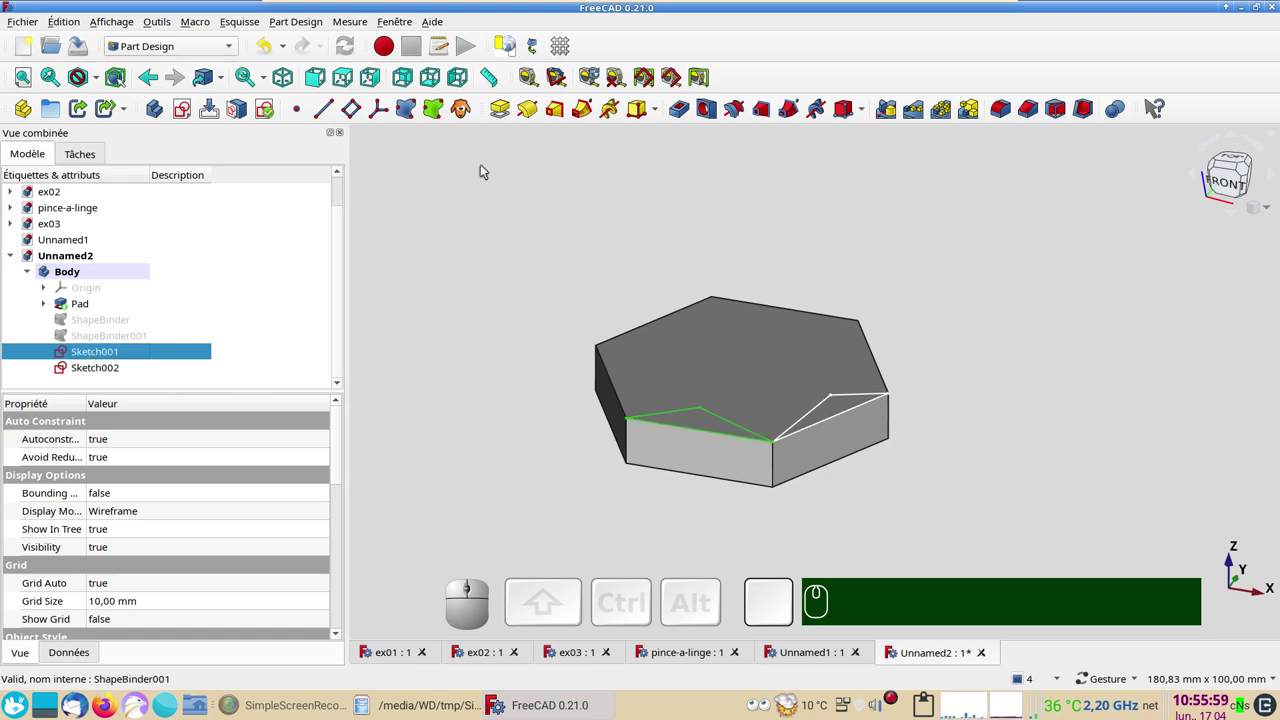
- Pad the triangle reversed with type up-to-face instead of the 10 mm length
{"action": "left_click", "coordinate": [504, 107]}
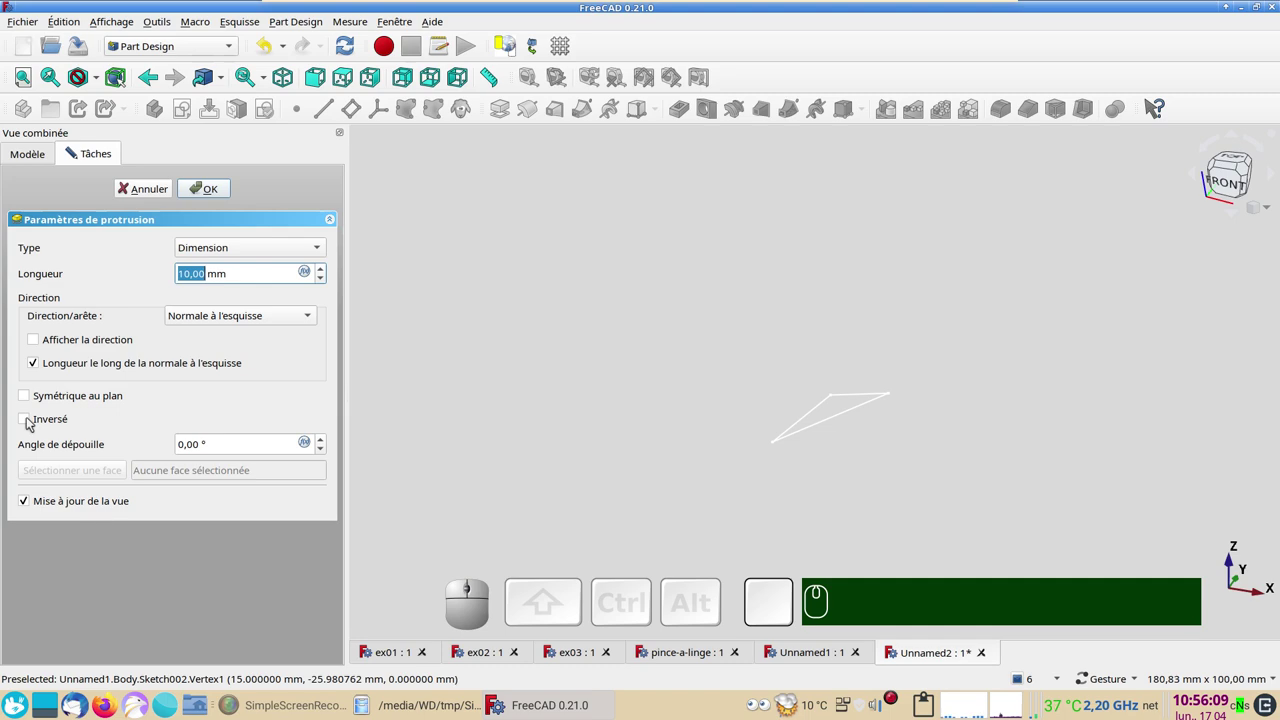
{"action": "left_click", "coordinate": [32, 420]}
{"action": "left_click_drag", "start_coordinate": [1077, 353], "coordinate": [731, 484]}
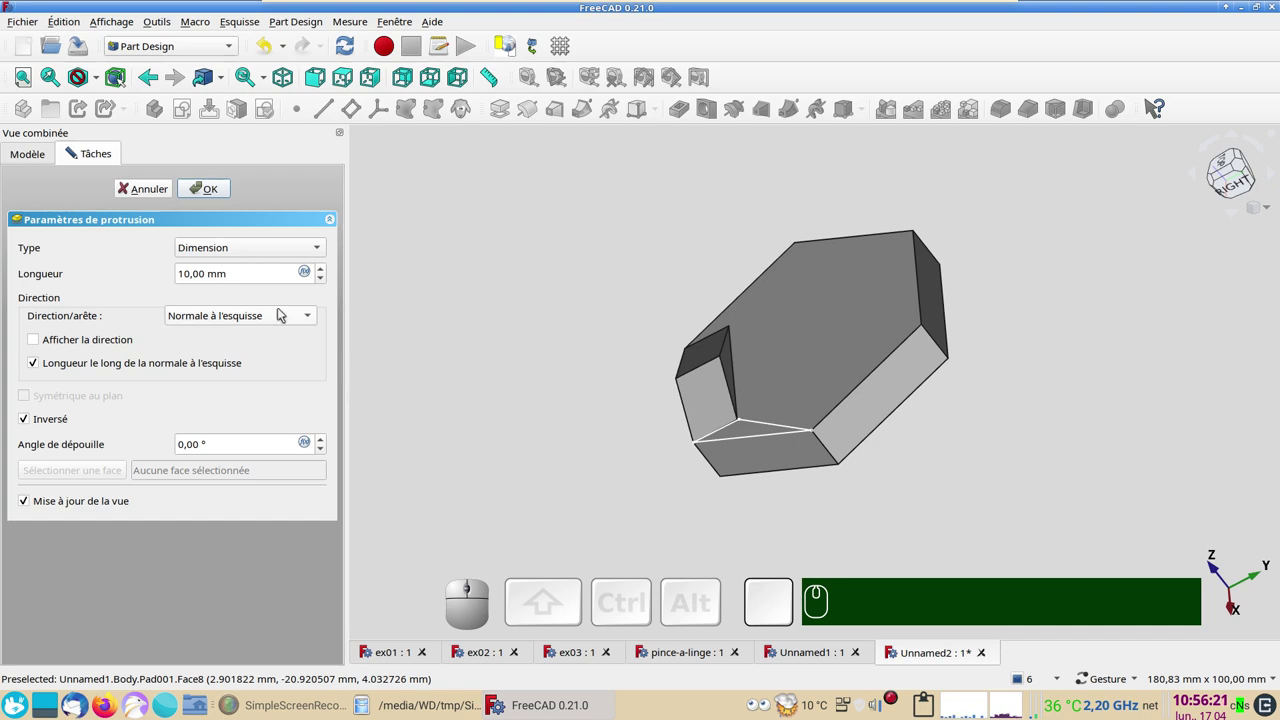
{"action": "left_click", "coordinate": [282, 246]}
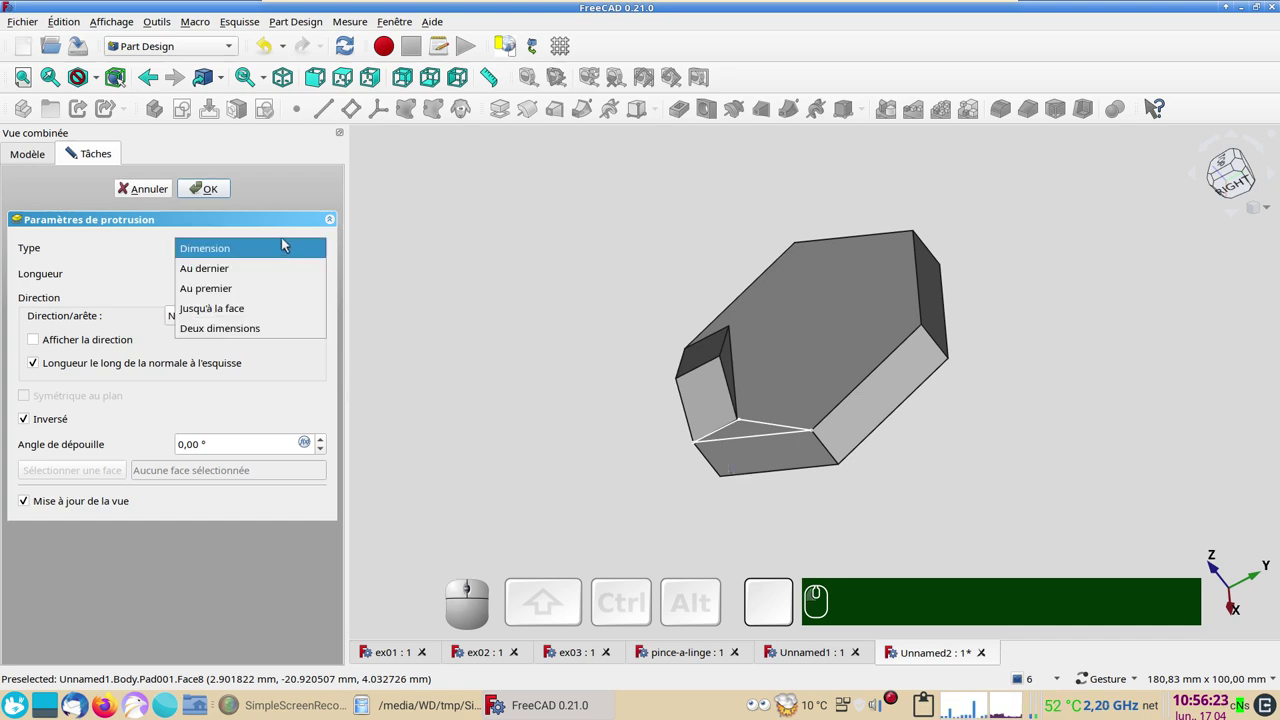
{"action": "left_click", "coordinate": [247, 304]}
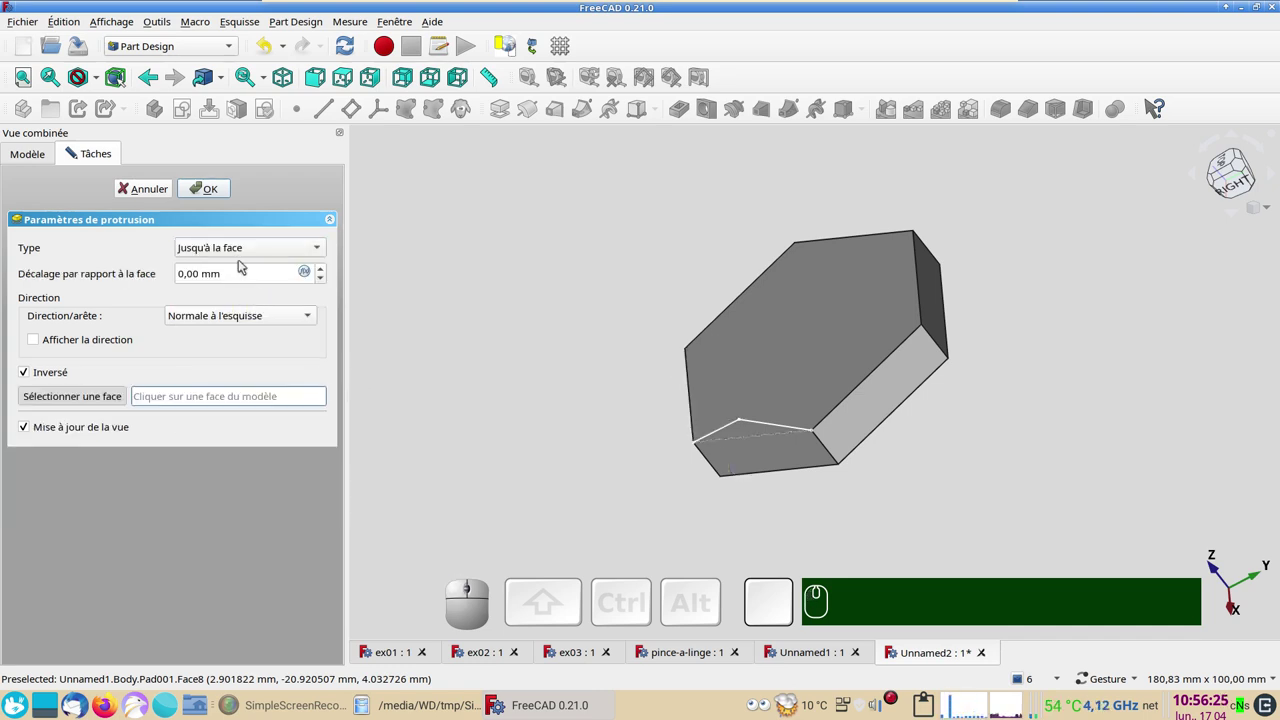
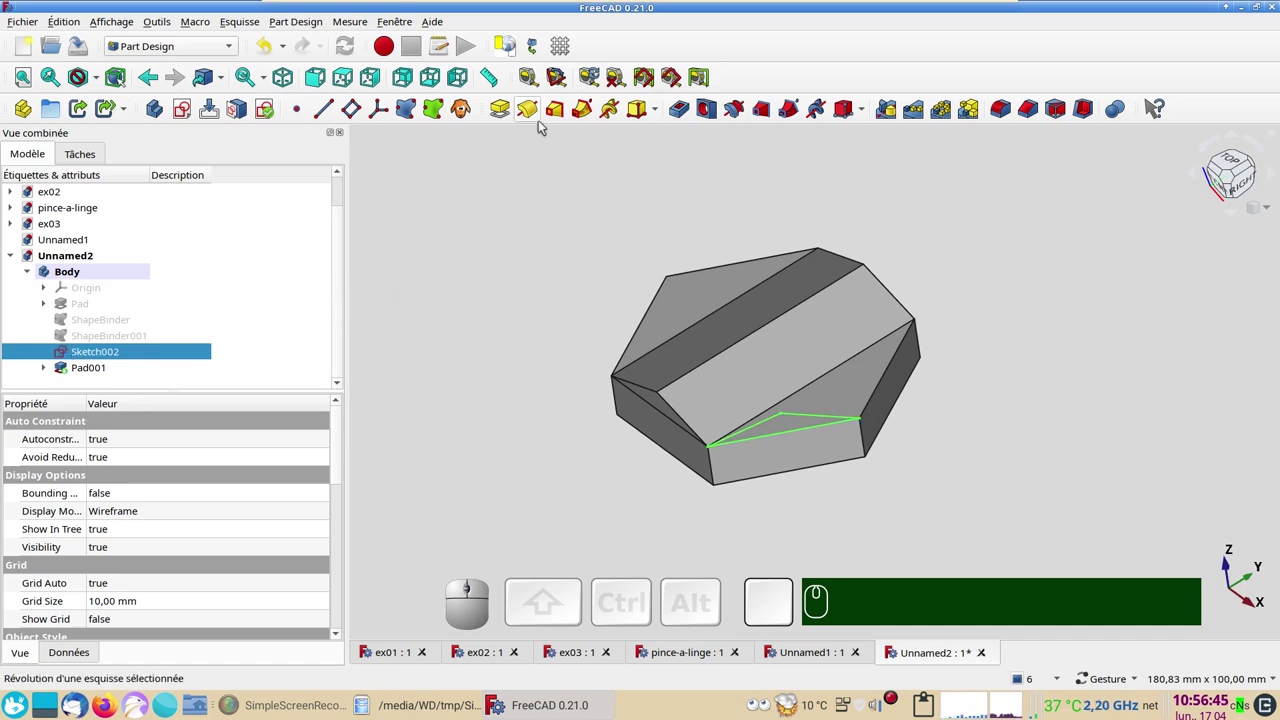
- Revolve the triangle sketch 360° using a Pad001 edge picked as reference axis
{"action": "left_click", "coordinate": [529, 106]}
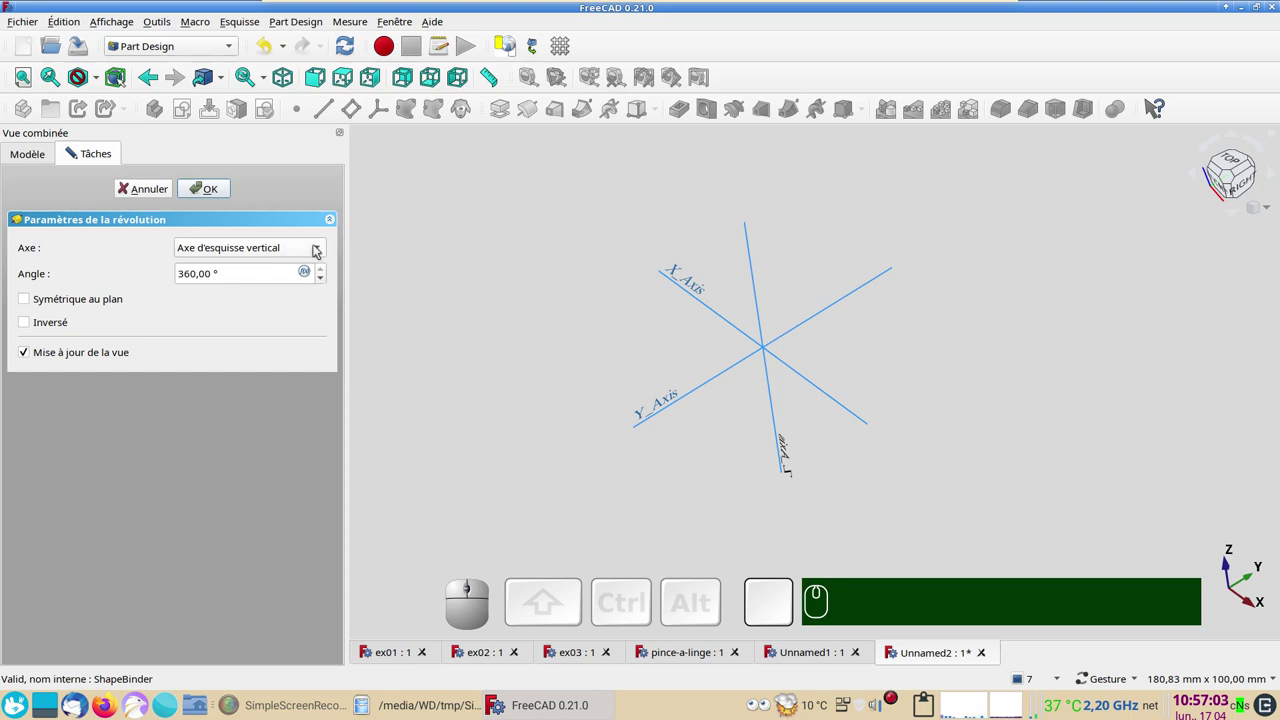
{"action": "left_click", "coordinate": [326, 243]}
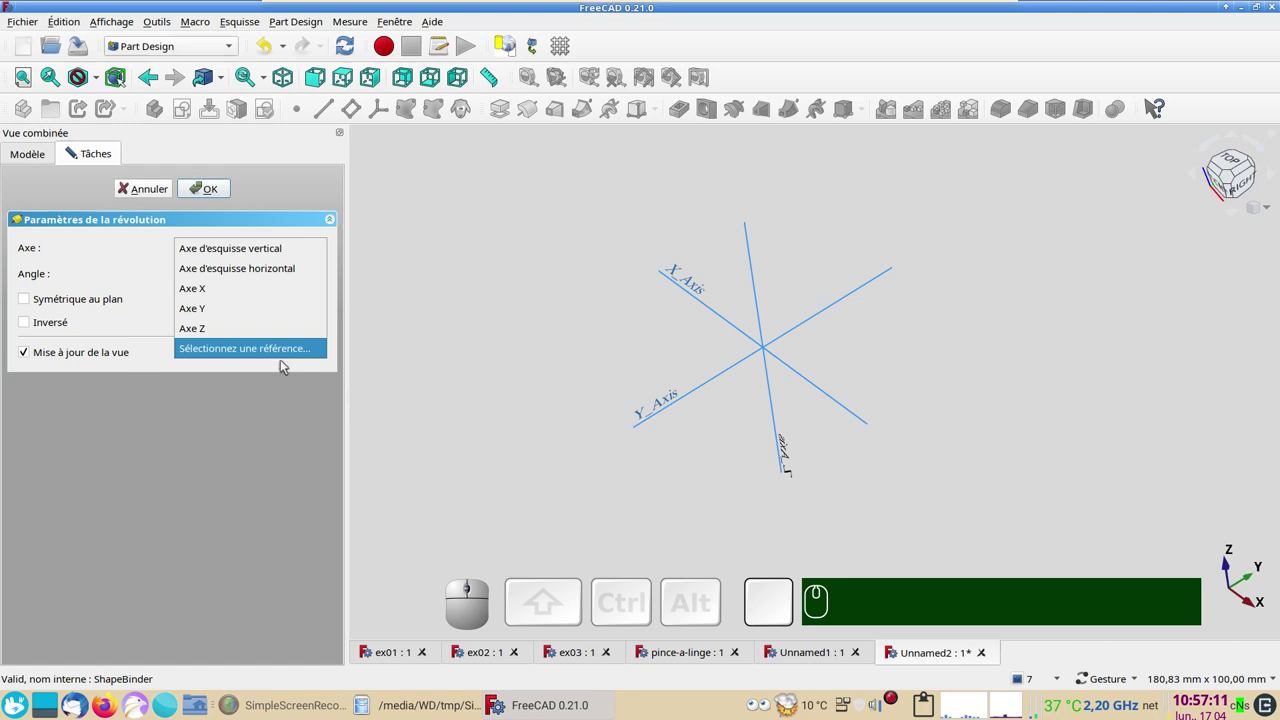
{"action": "left_click", "coordinate": [278, 349]}
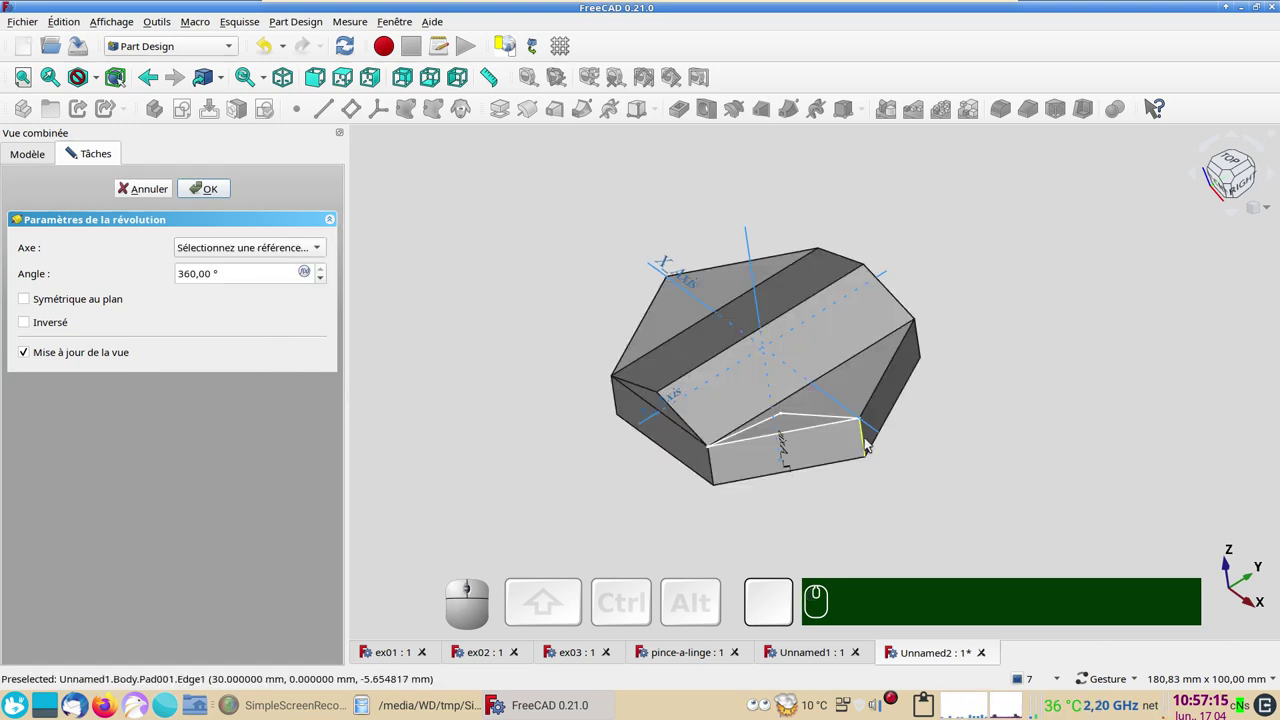
{"action": "left_click", "coordinate": [870, 446]}
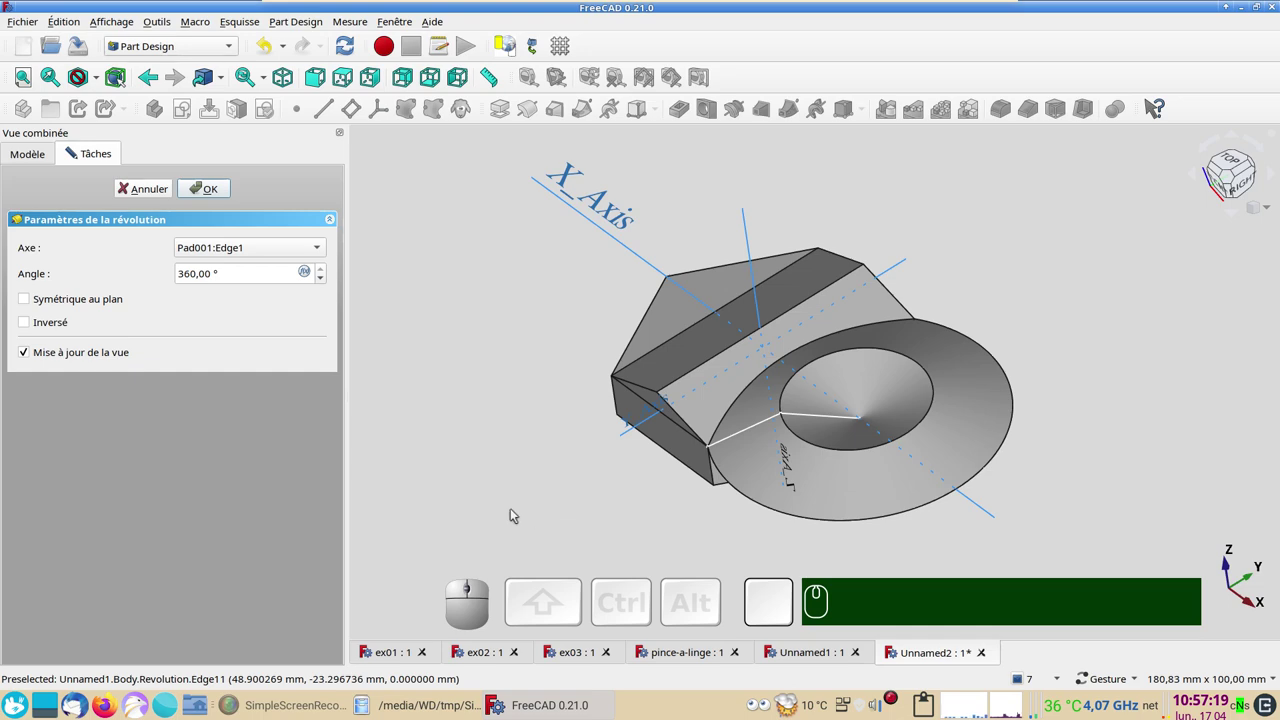
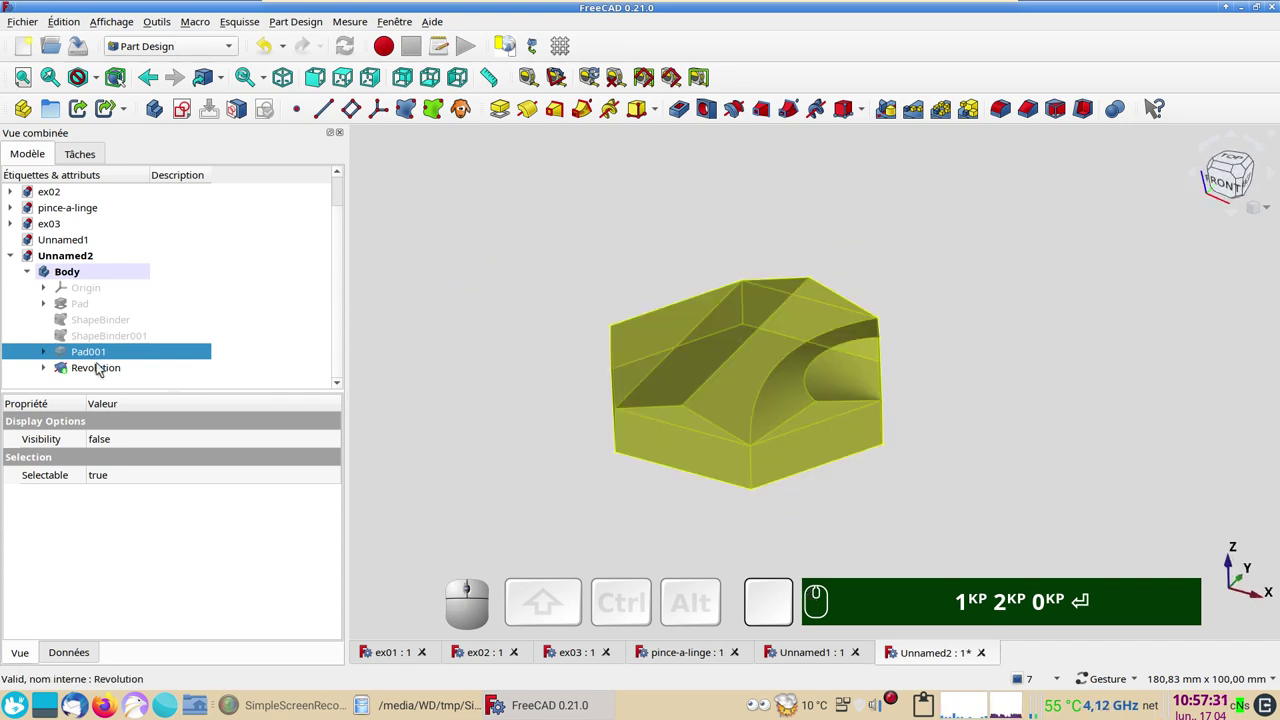
- Mirror the Revolution feature across the YZ plane to repeat the cutout on the opposite side
{"action": "left_click", "coordinate": [103, 362]}
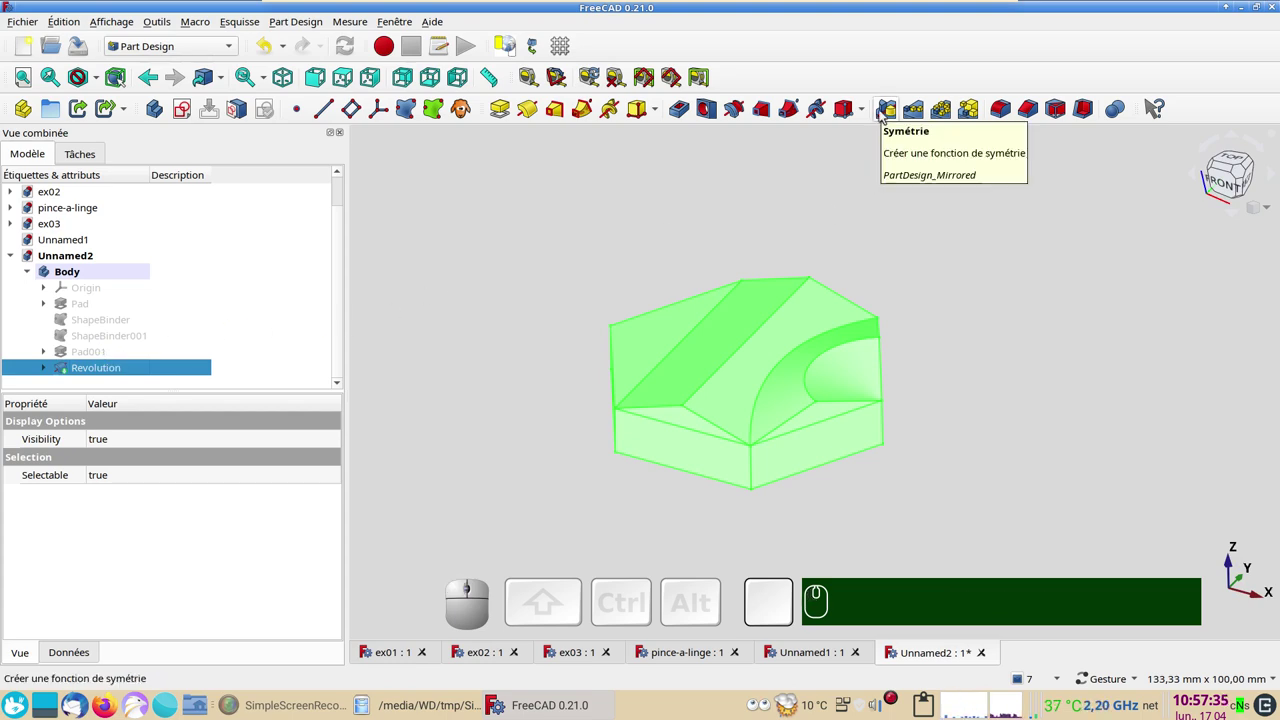
{"action": "left_click", "coordinate": [885, 109]}
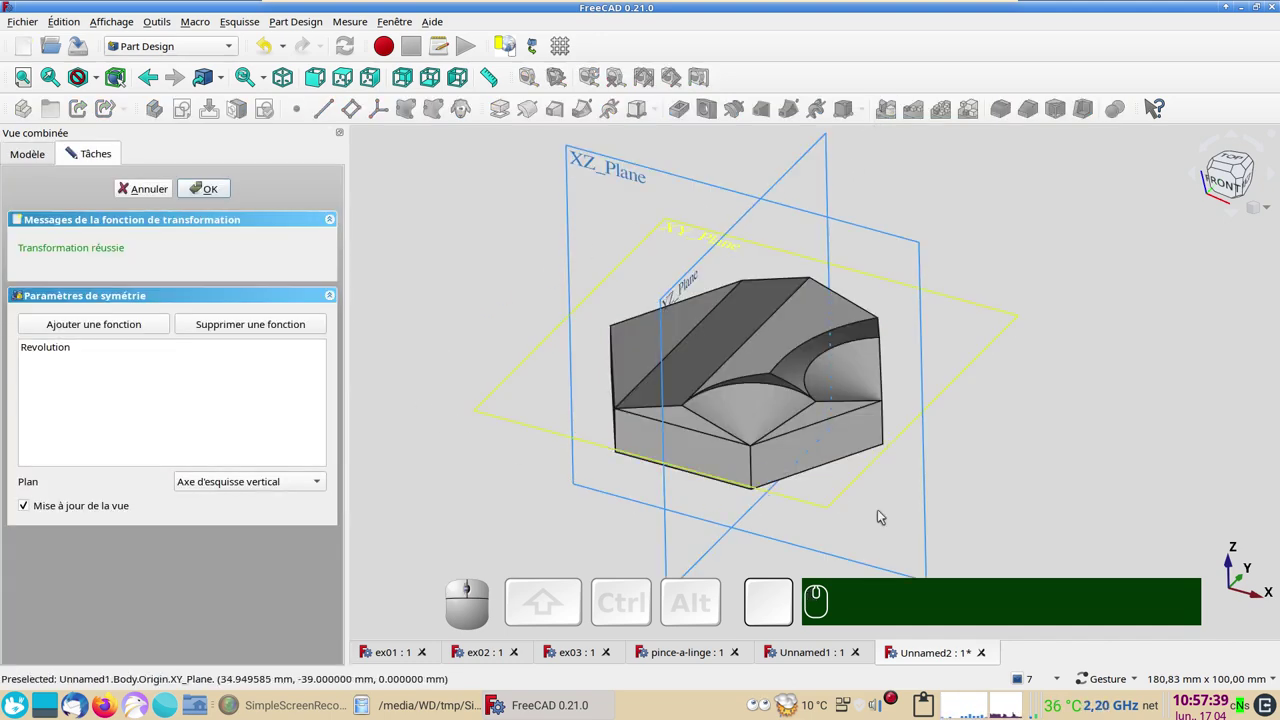
{"action": "left_click_drag", "start_coordinate": [1046, 404], "coordinate": [797, 440]}
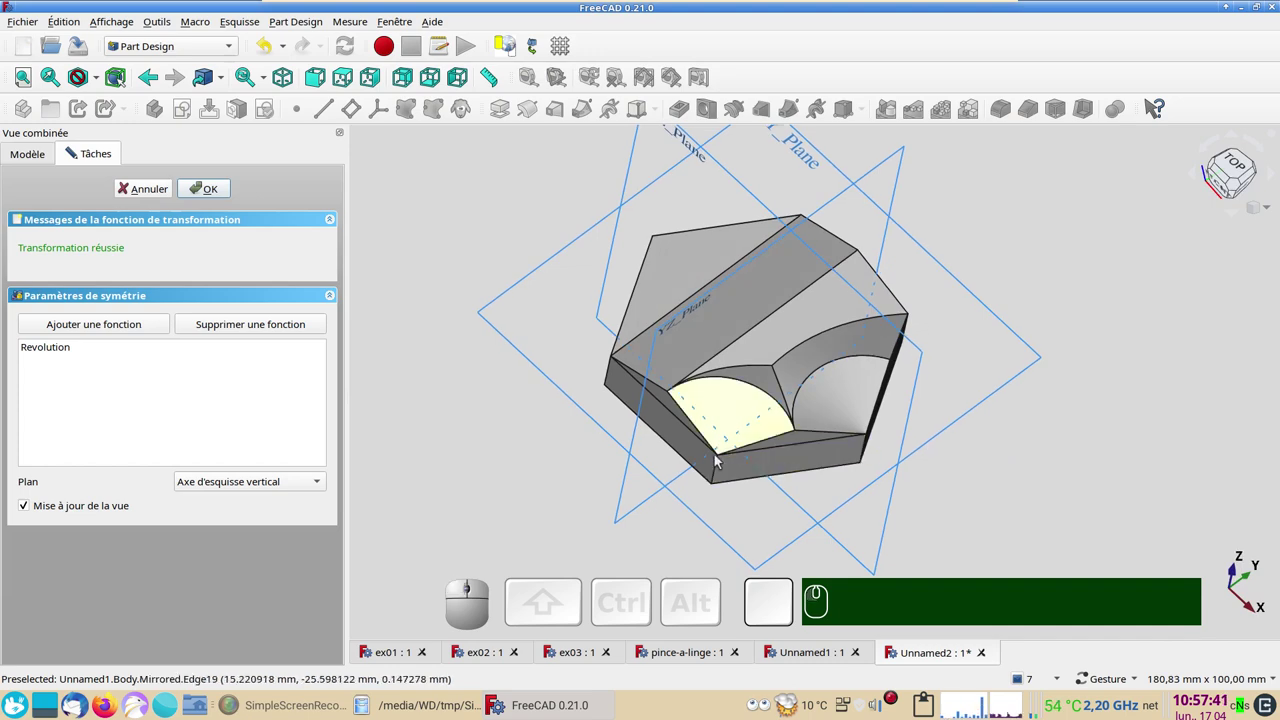
{"action": "left_click_drag", "start_coordinate": [1064, 485], "coordinate": [987, 436]}
{"action": "left_click", "coordinate": [1127, 483]}
{"action": "left_click_drag", "start_coordinate": [493, 292], "coordinate": [510, 278]}
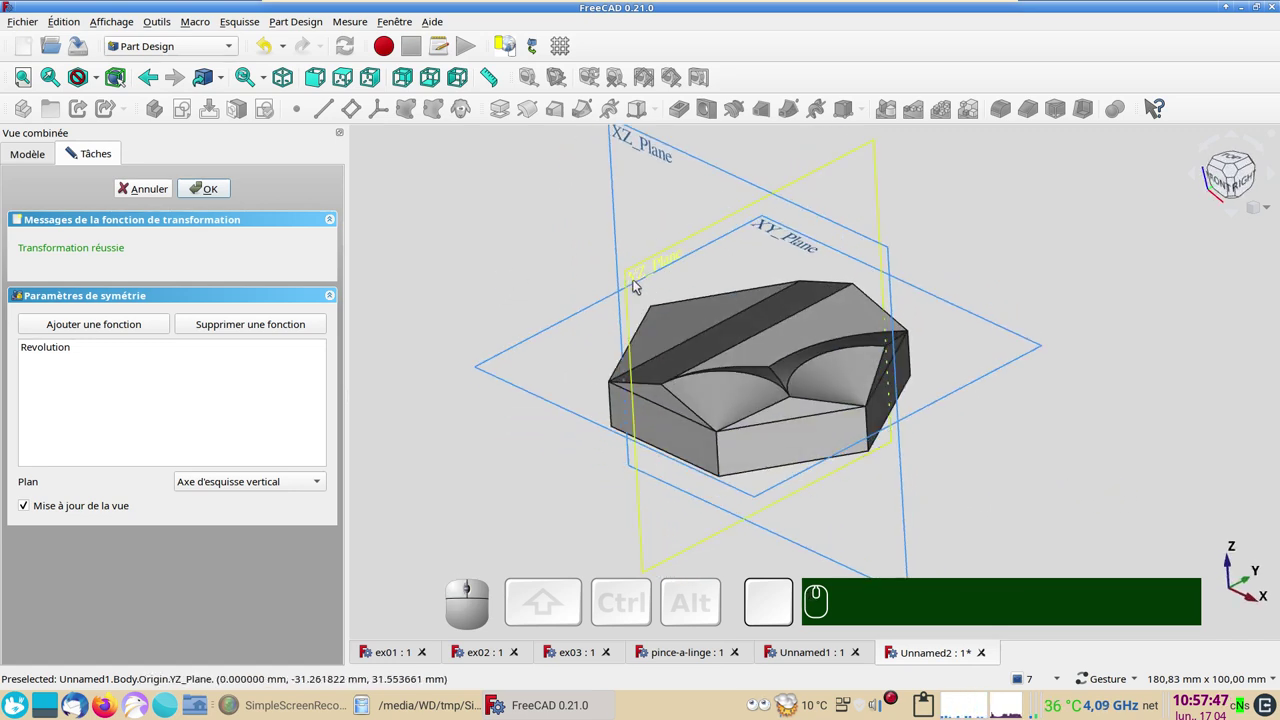
{"action": "left_click", "coordinate": [254, 478]}
{"action": "left_click", "coordinate": [245, 548]}
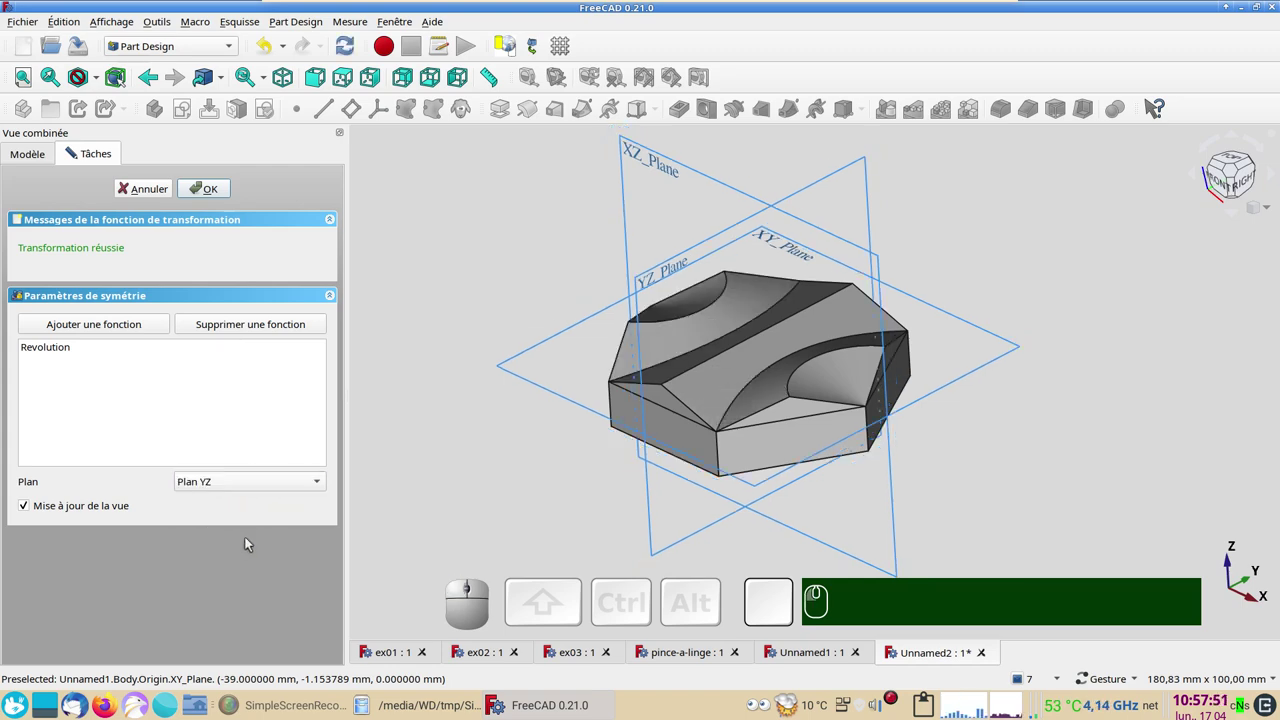
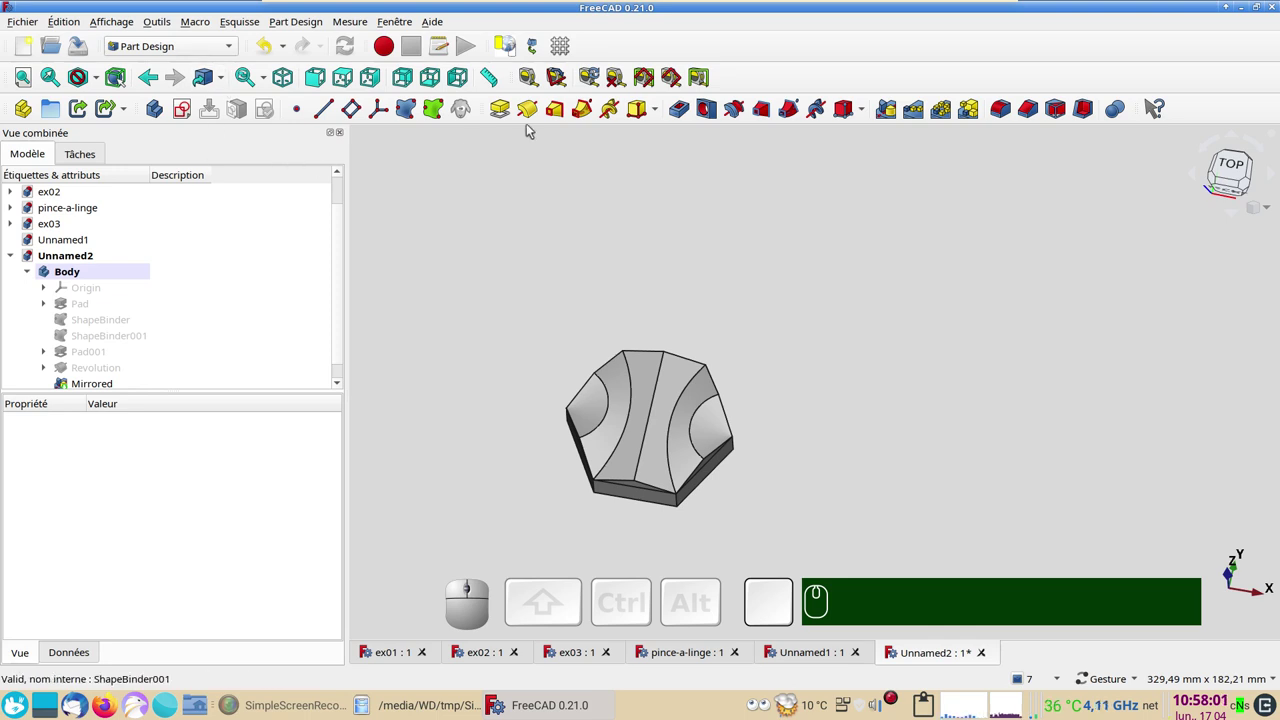
{"action": "left_click", "coordinate": [117, 288]}
{"action": "left_click", "coordinate": [145, 275]}
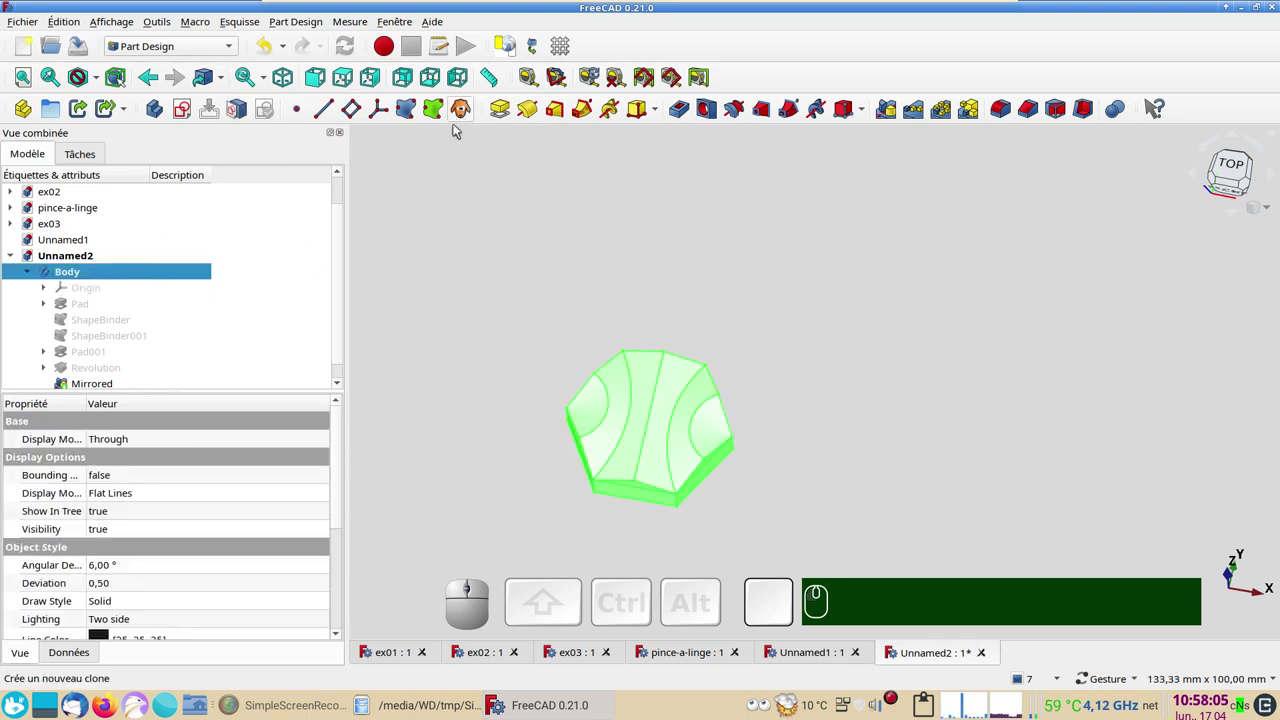
{"action": "left_click", "coordinate": [204, 48]}
{"action": "left_click", "coordinate": [195, 79]}
{"action": "left_click", "coordinate": [210, 46]}
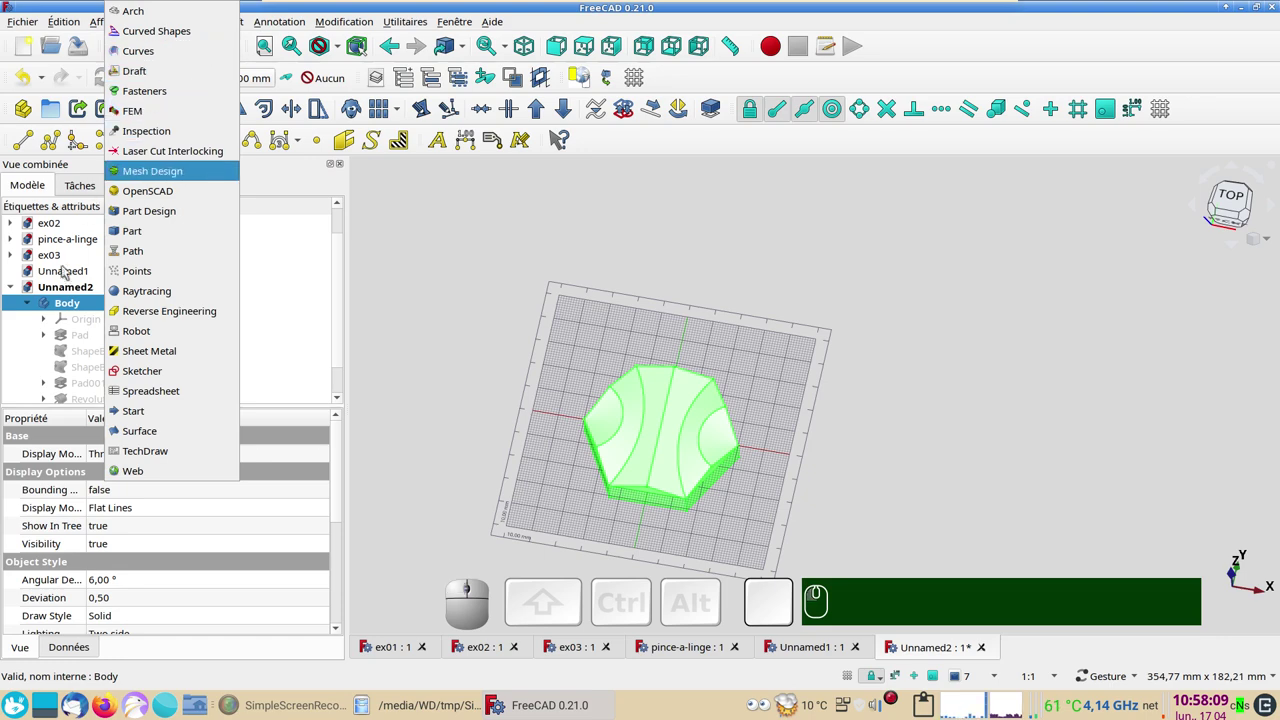